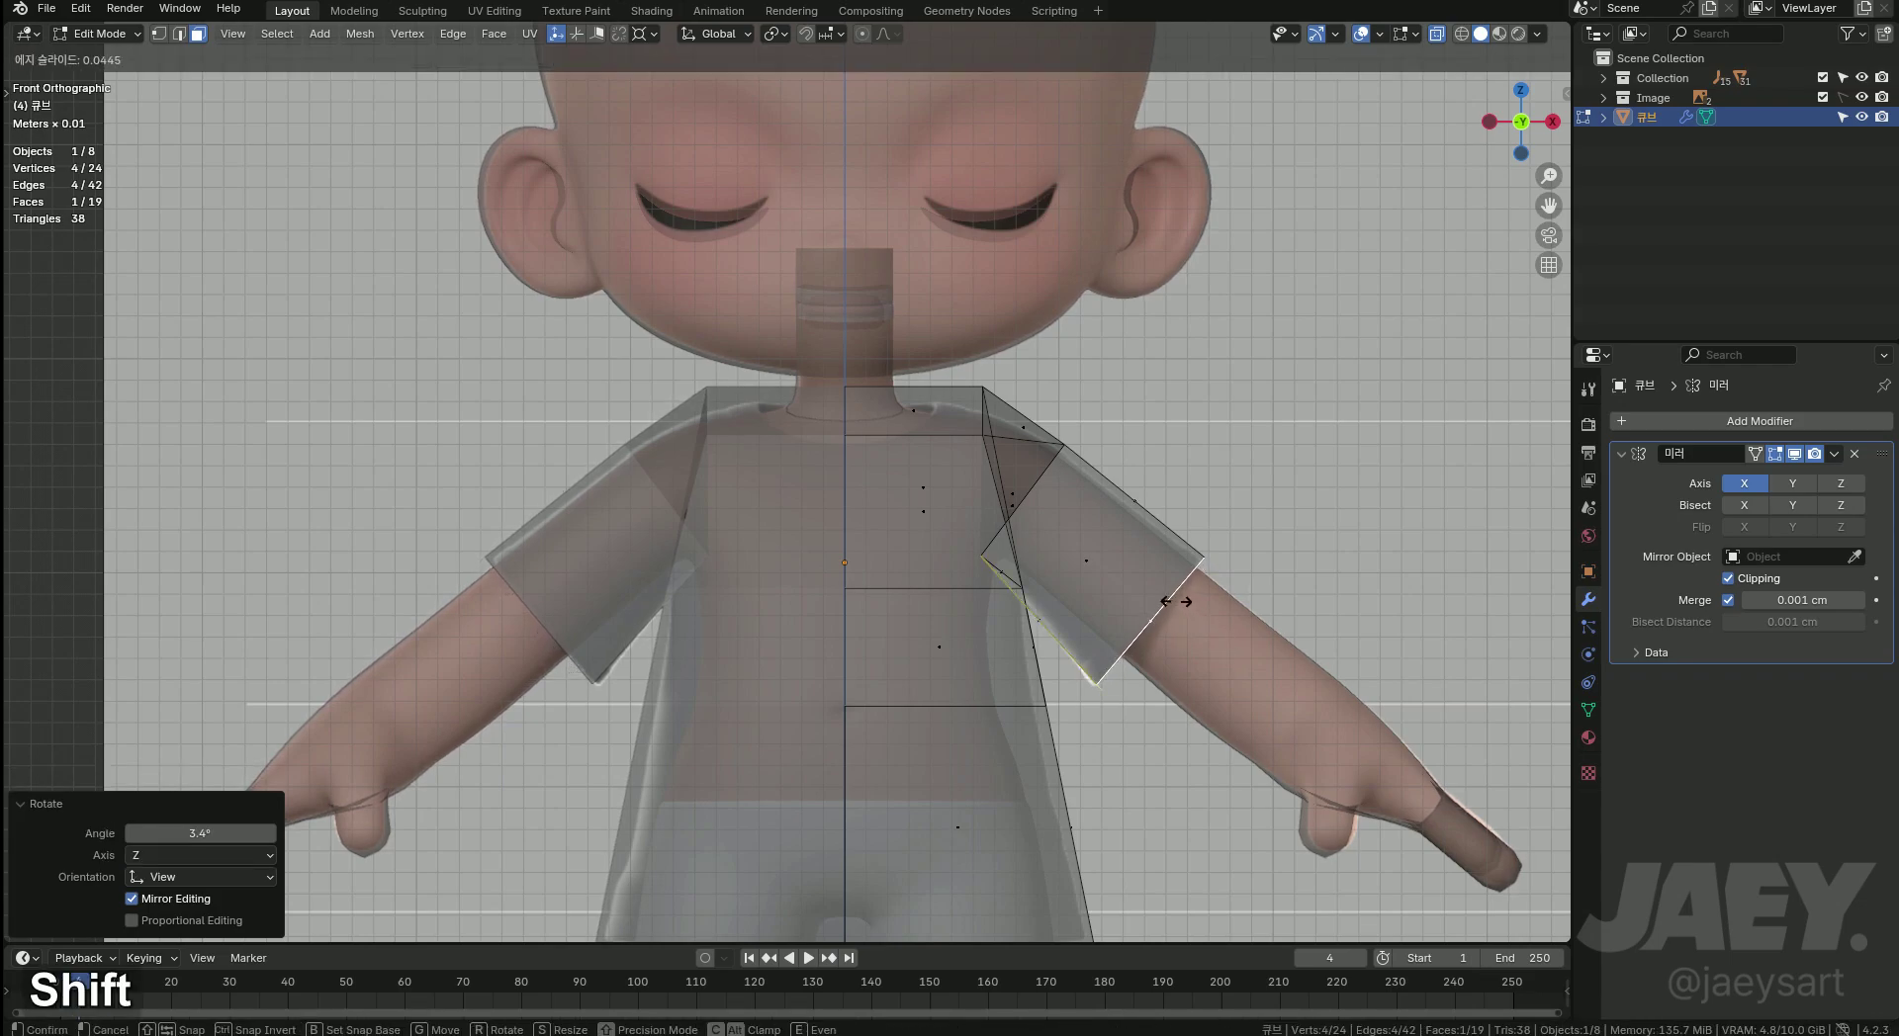
Add an edge loop across the rotated sleeve and slide it into place along the arm.
key(ctrl+r)
key(Escape)
key(1)
text(1gg)
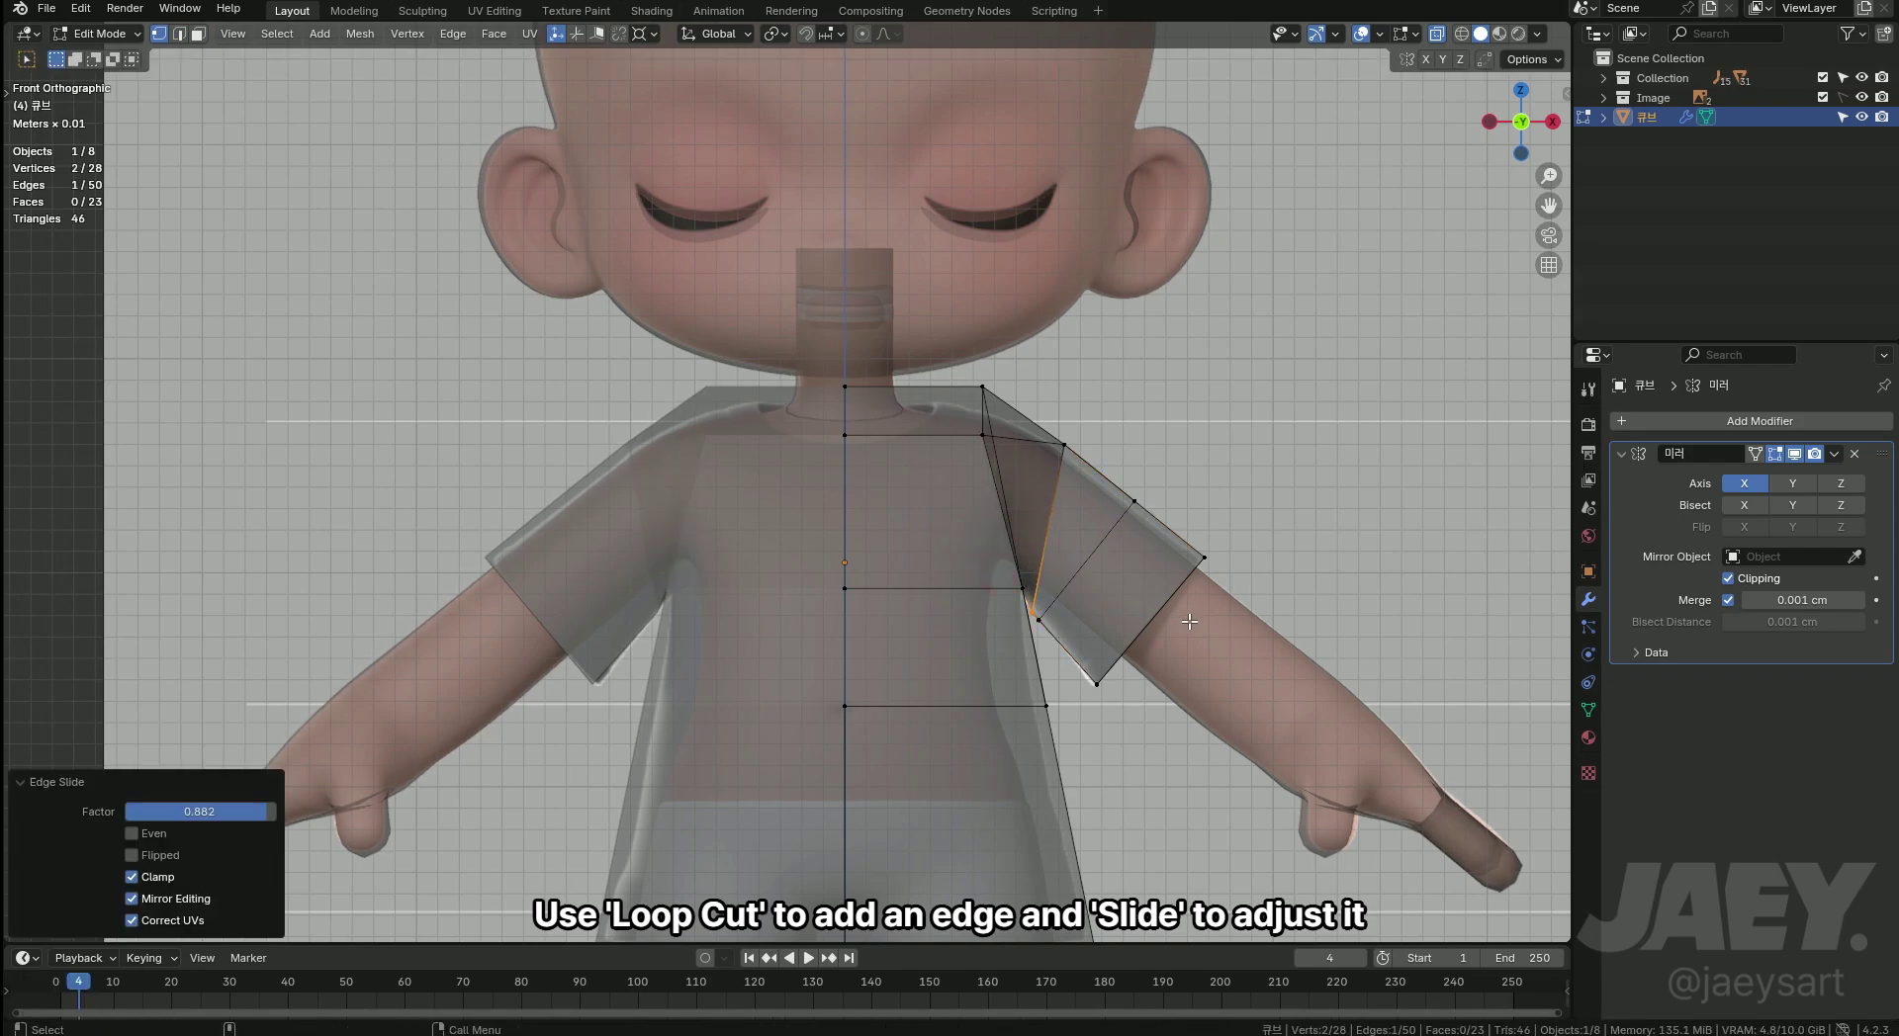
key(alt+z)
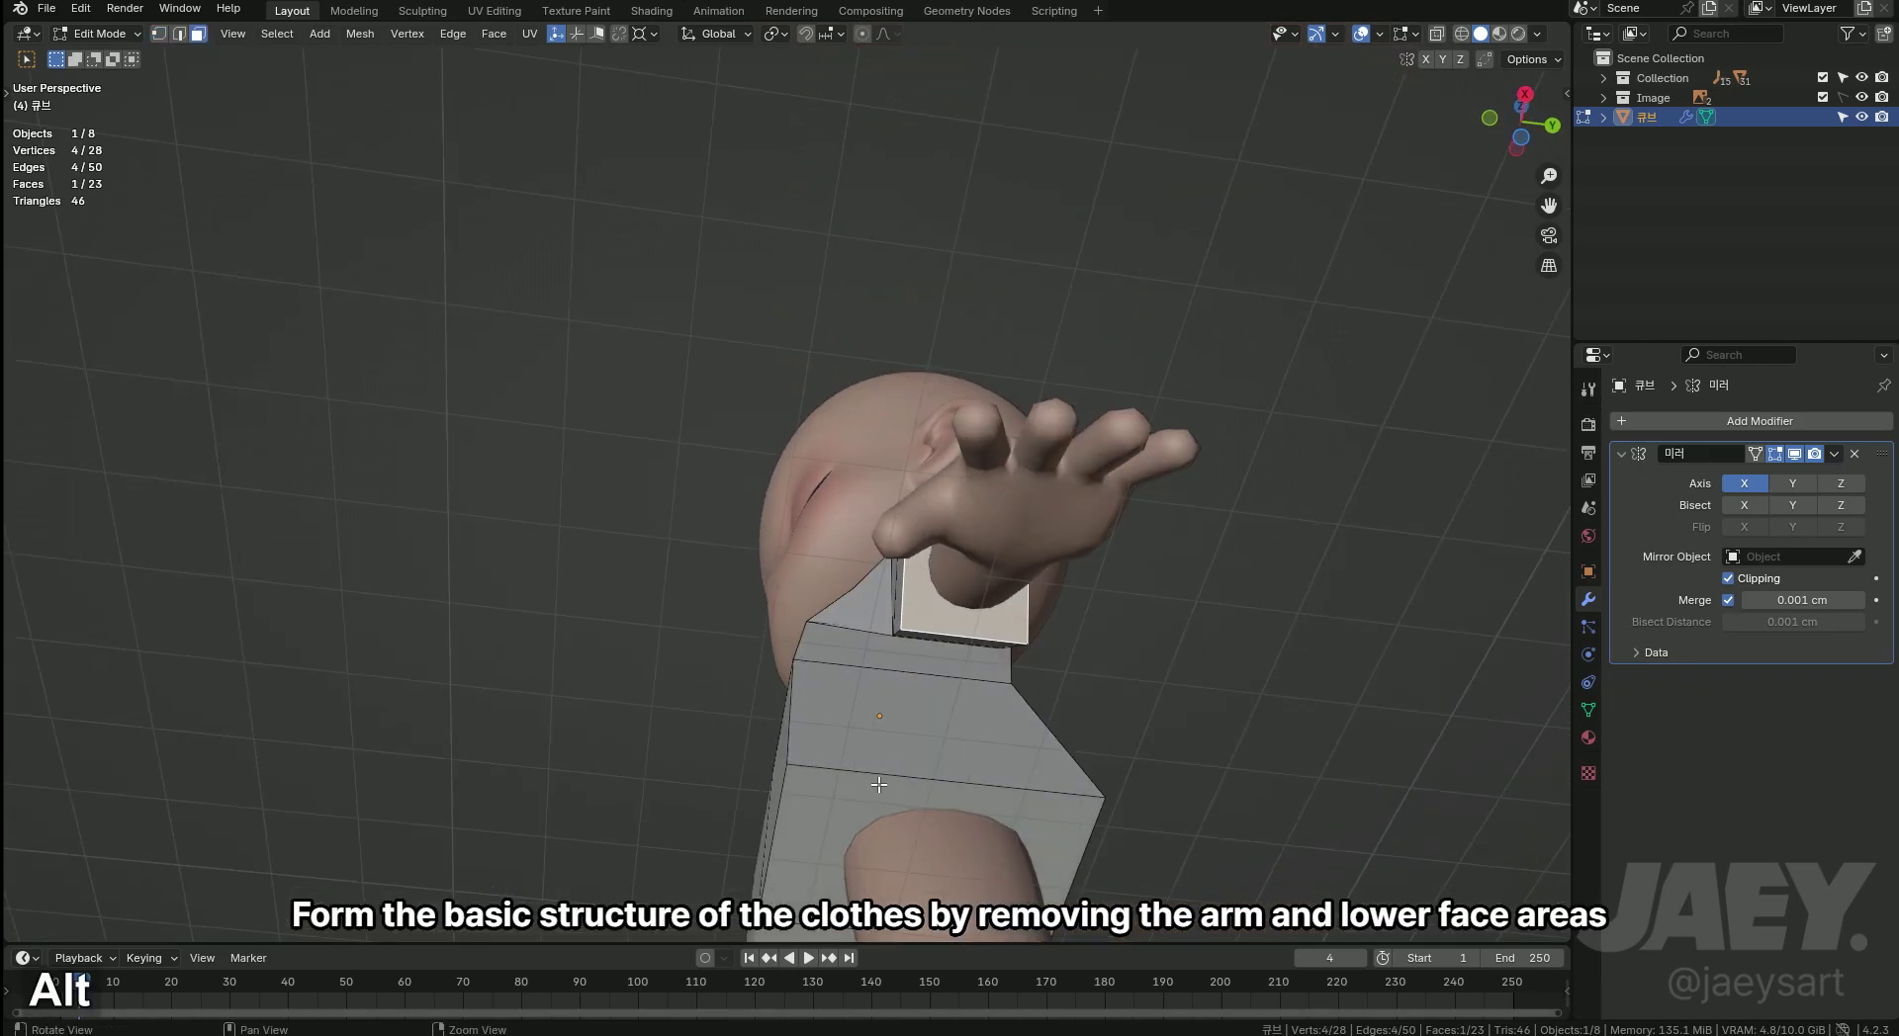
Delete the arm-opening faces and move the front vertices along Y in X-ray view to fit the body.
key(x)
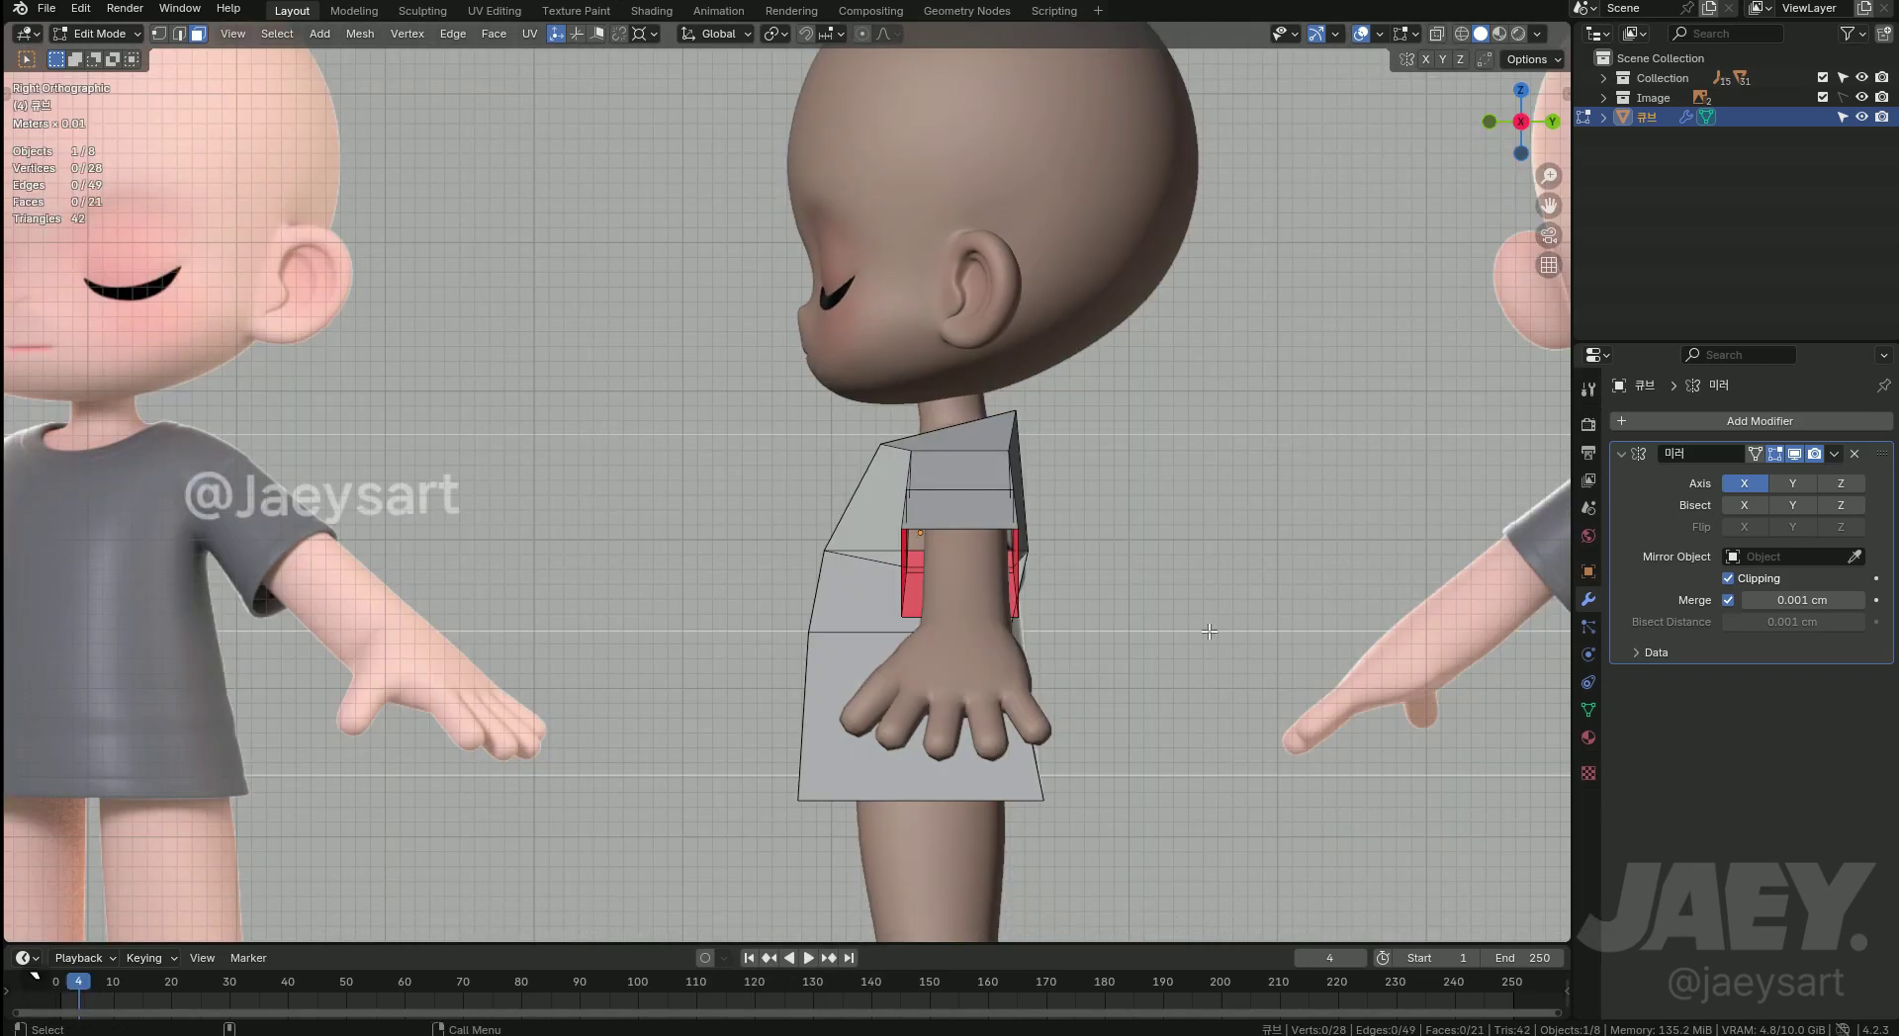
middle_click(1132, 599)
key(1)
text(gy)
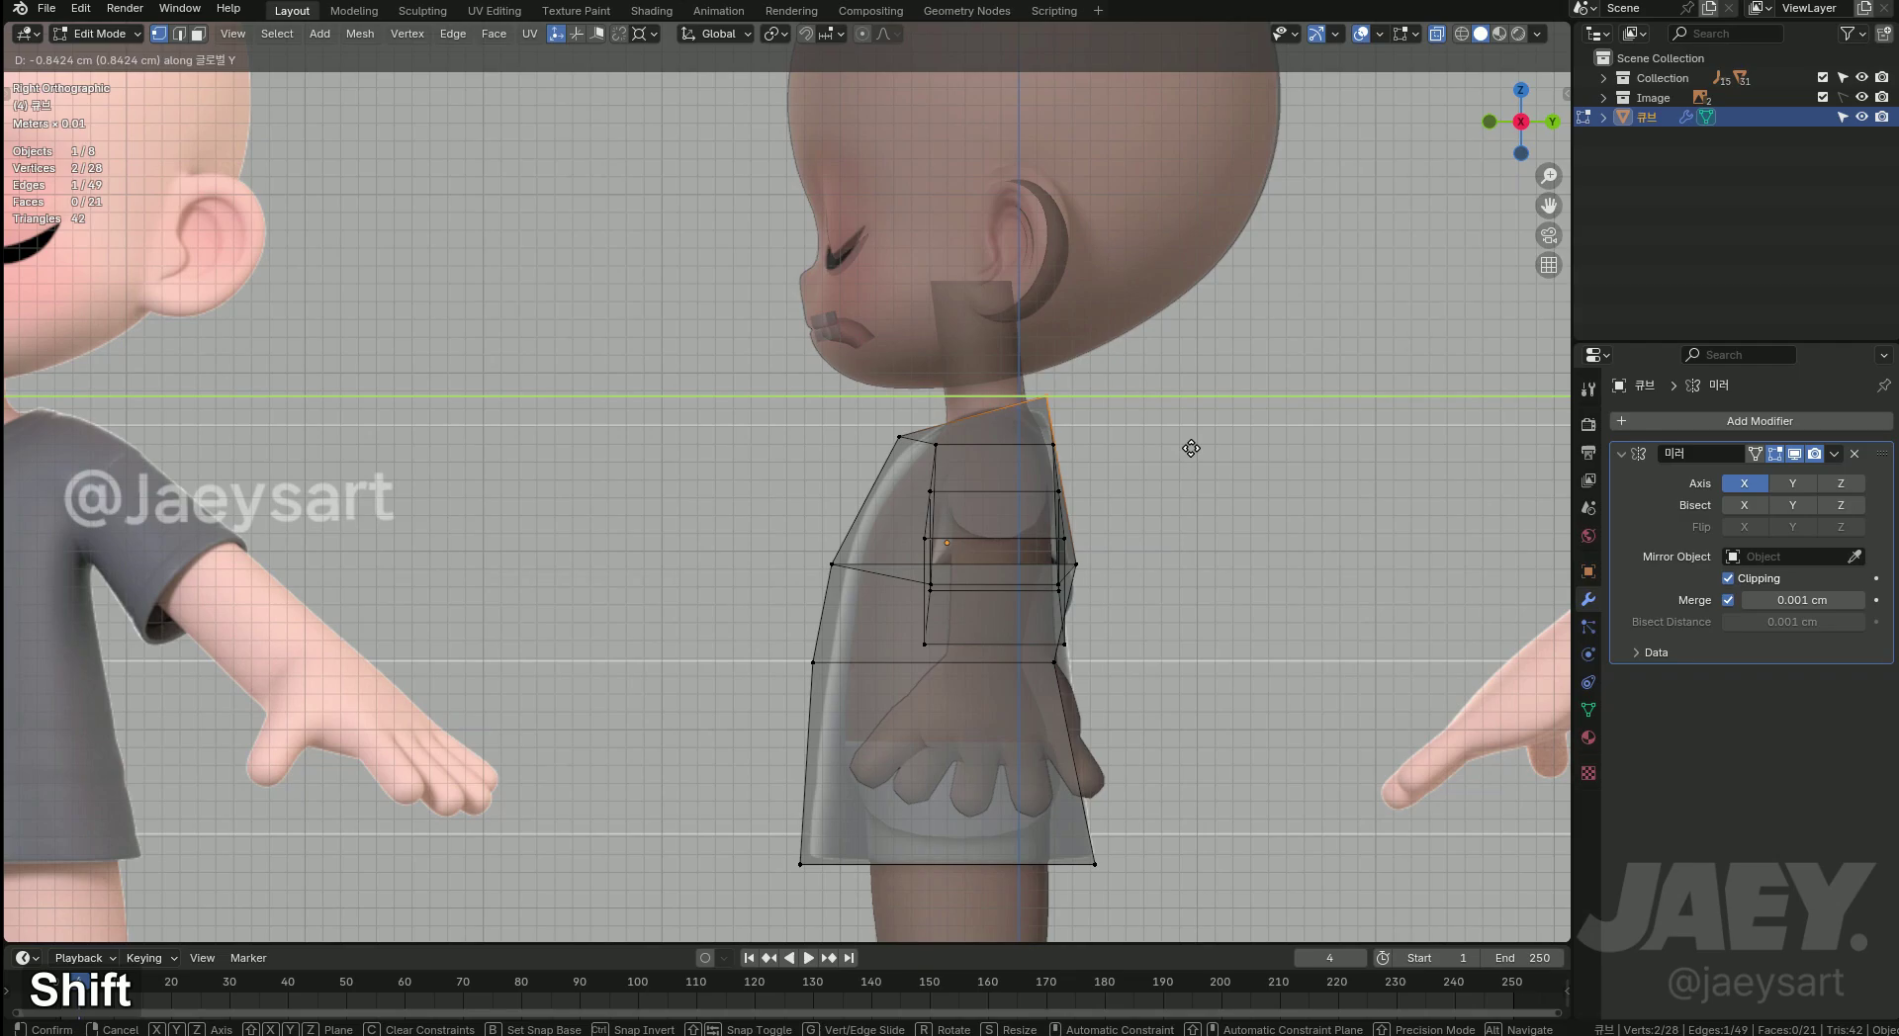
middle_click(1107, 584)
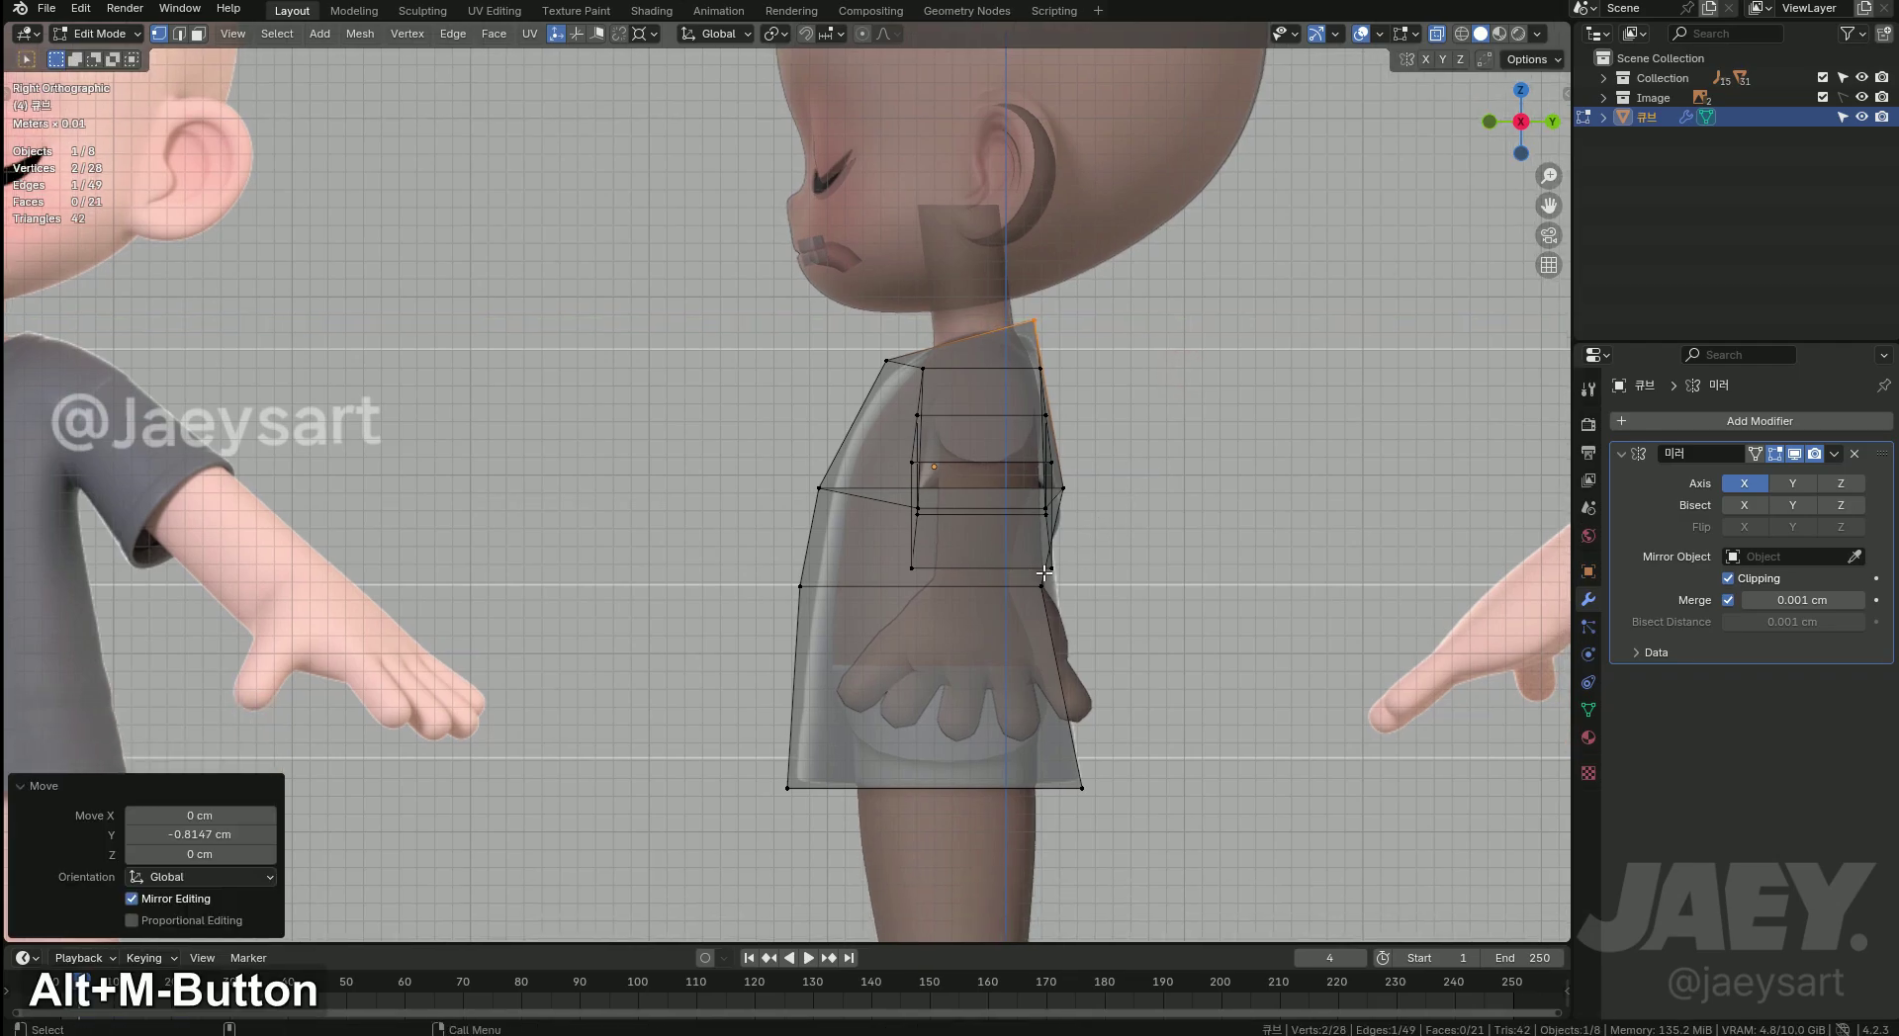
key(alt+z)
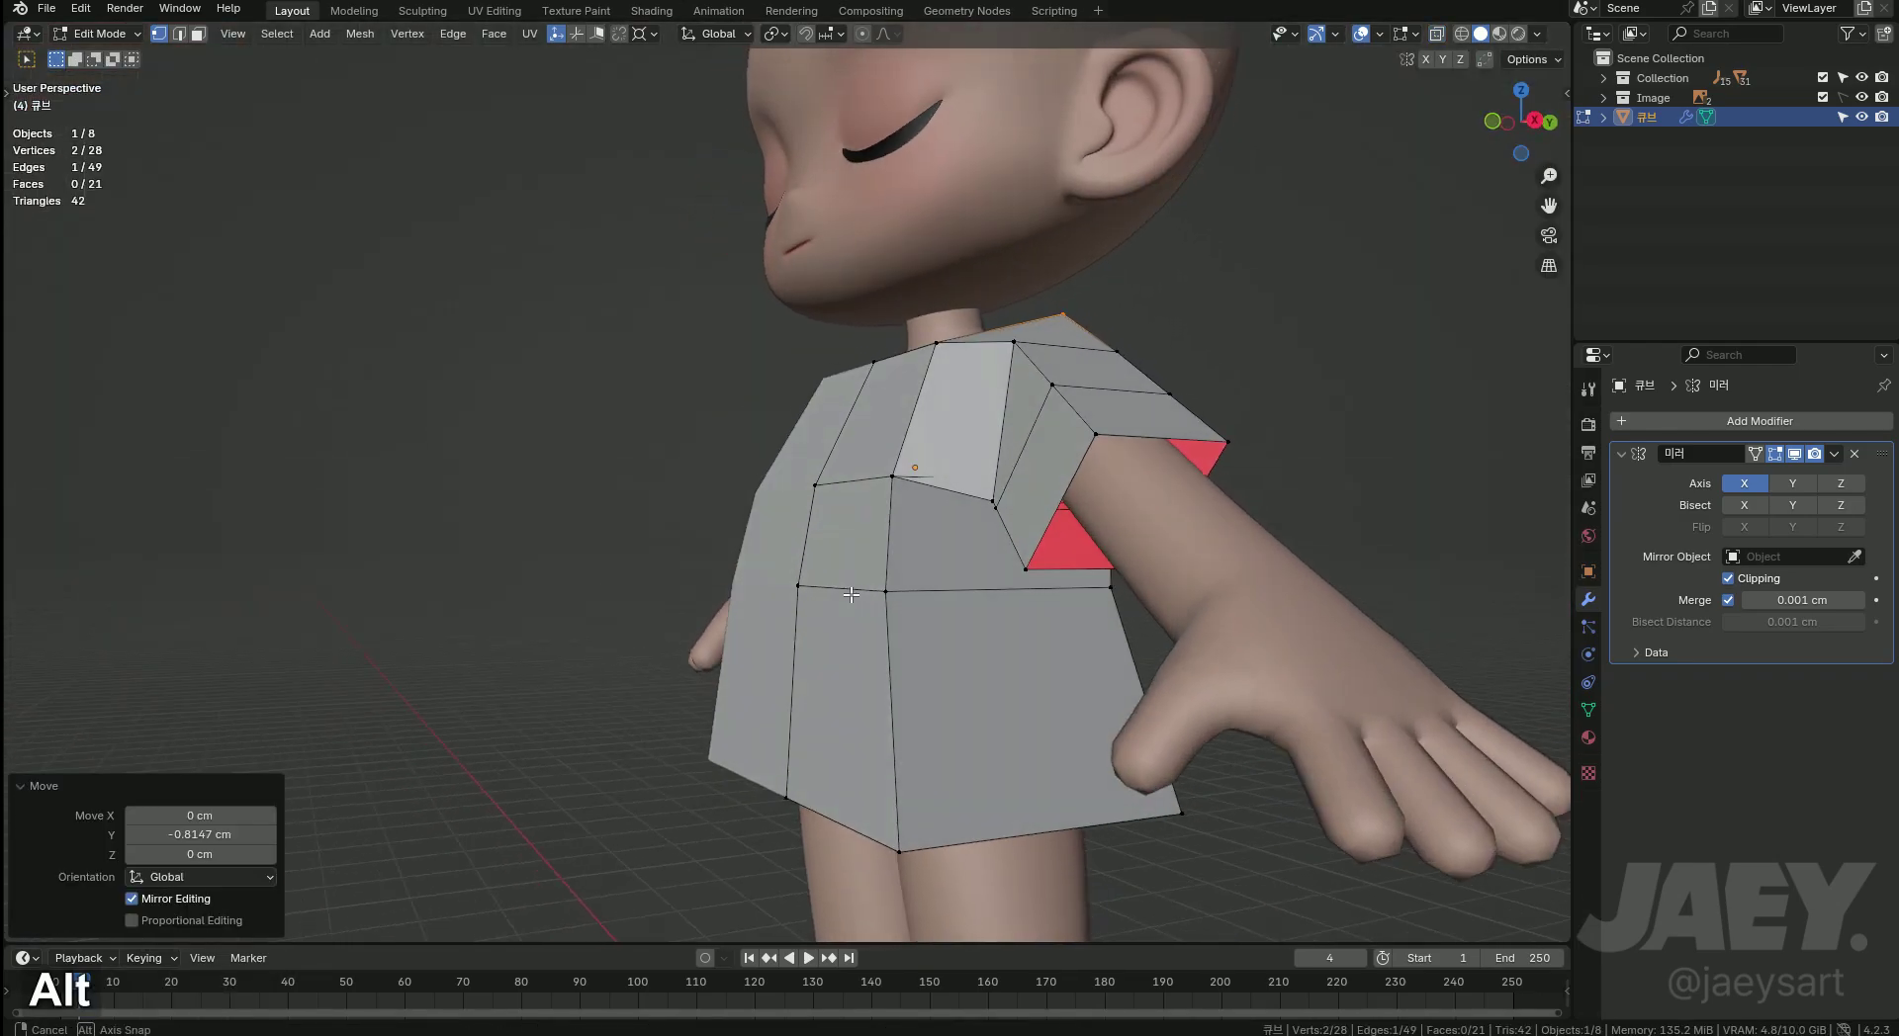
Shape the shirt's front and back vertices along Y around the child's torso, then view the whole shirt.
key(2)
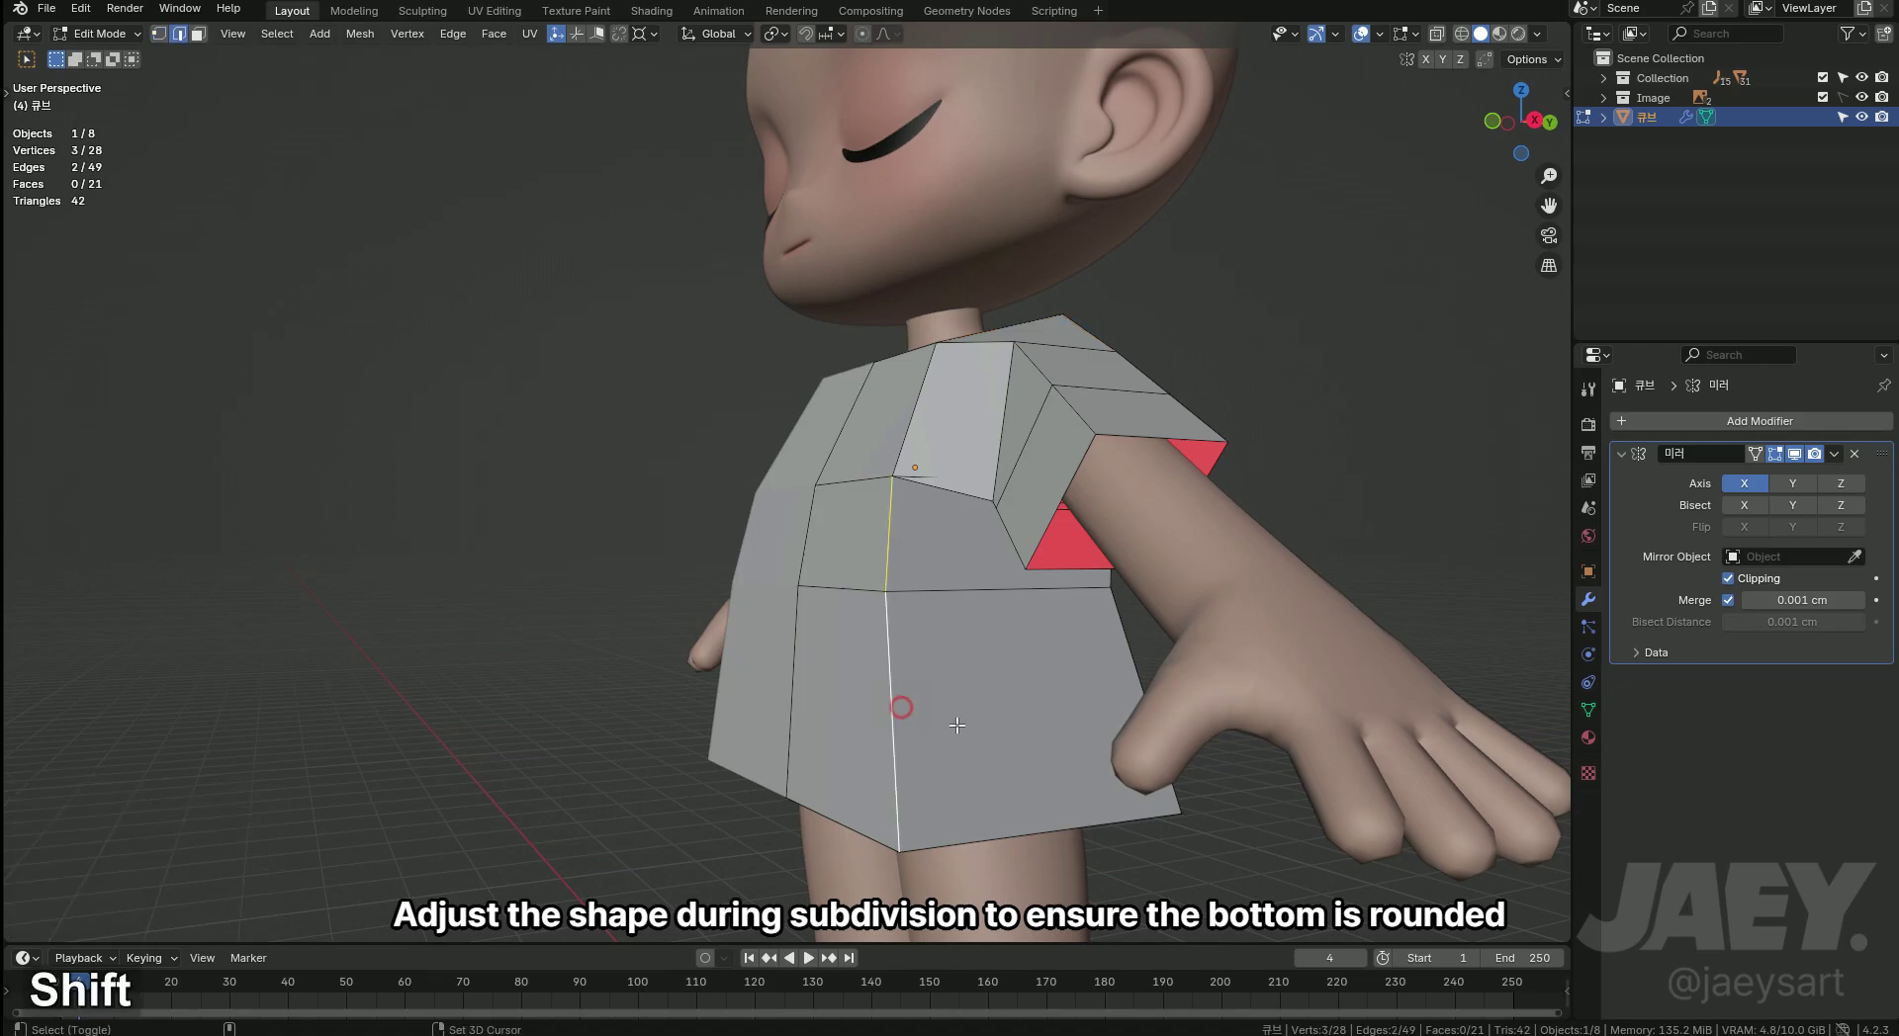
key(g)
text(gy)
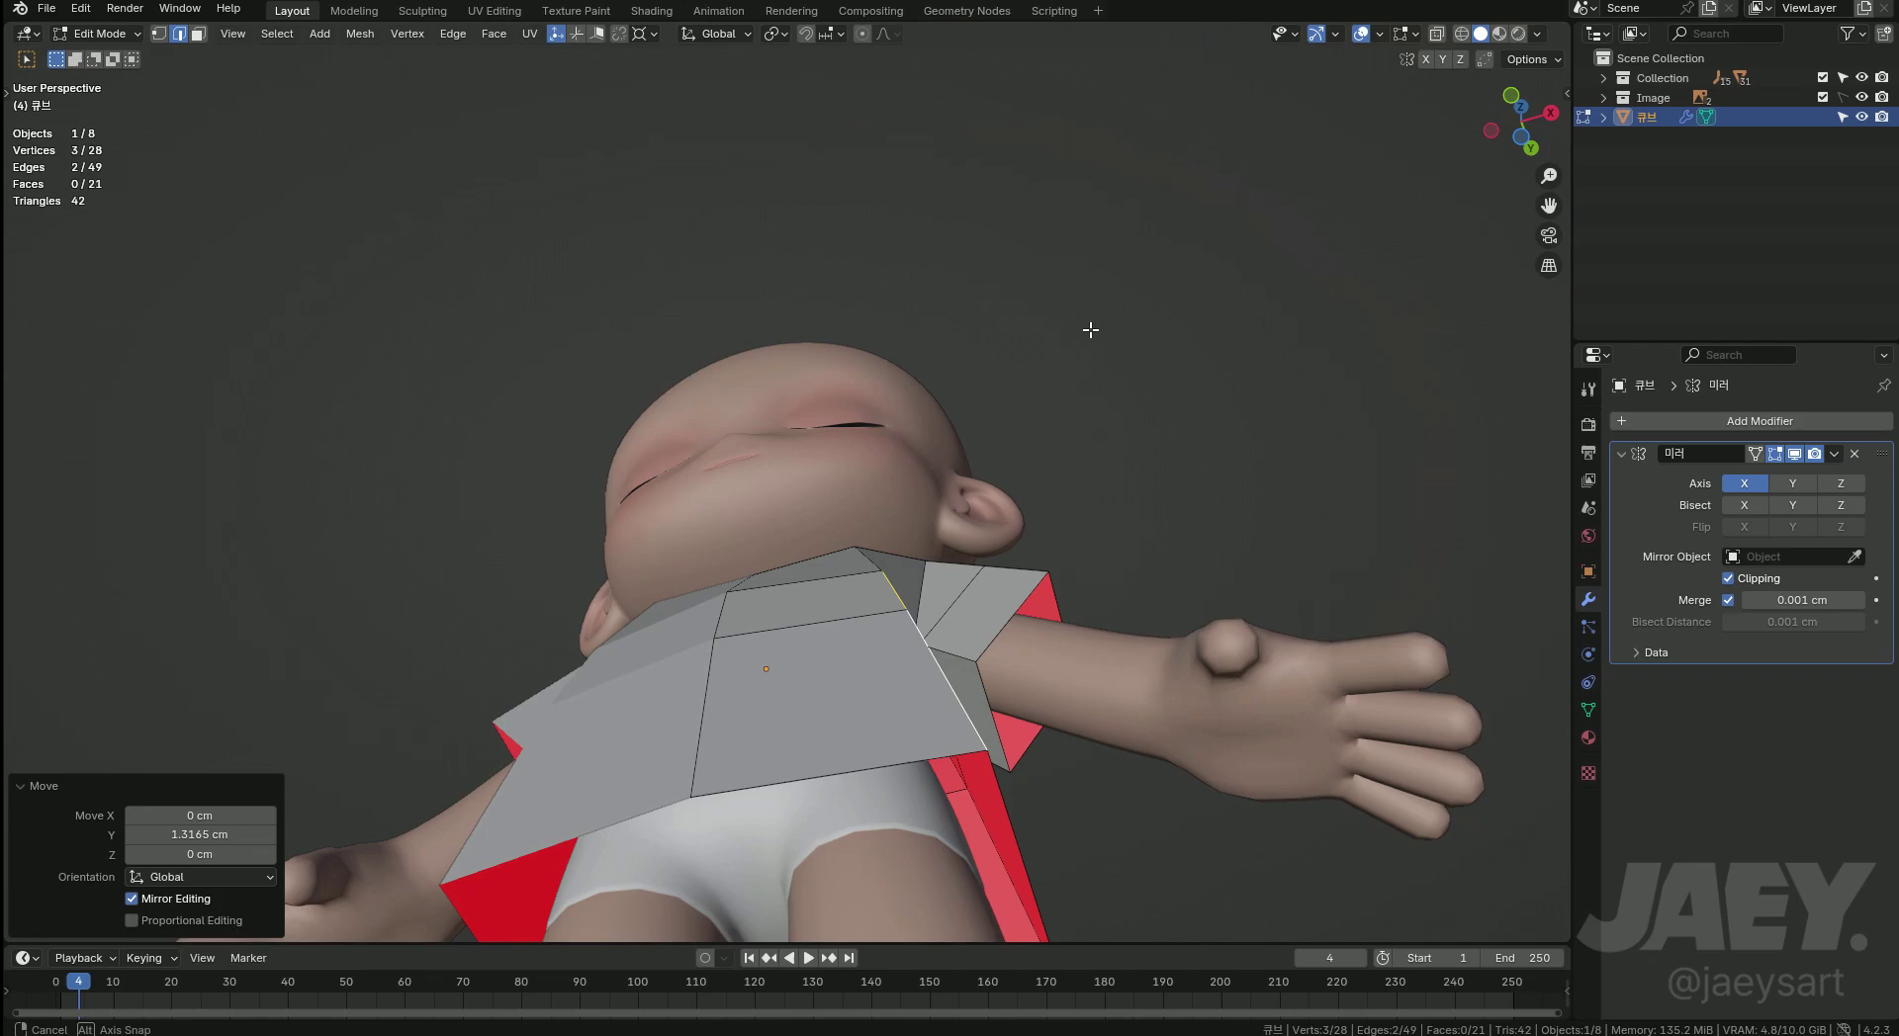
key(g)
text(gy)
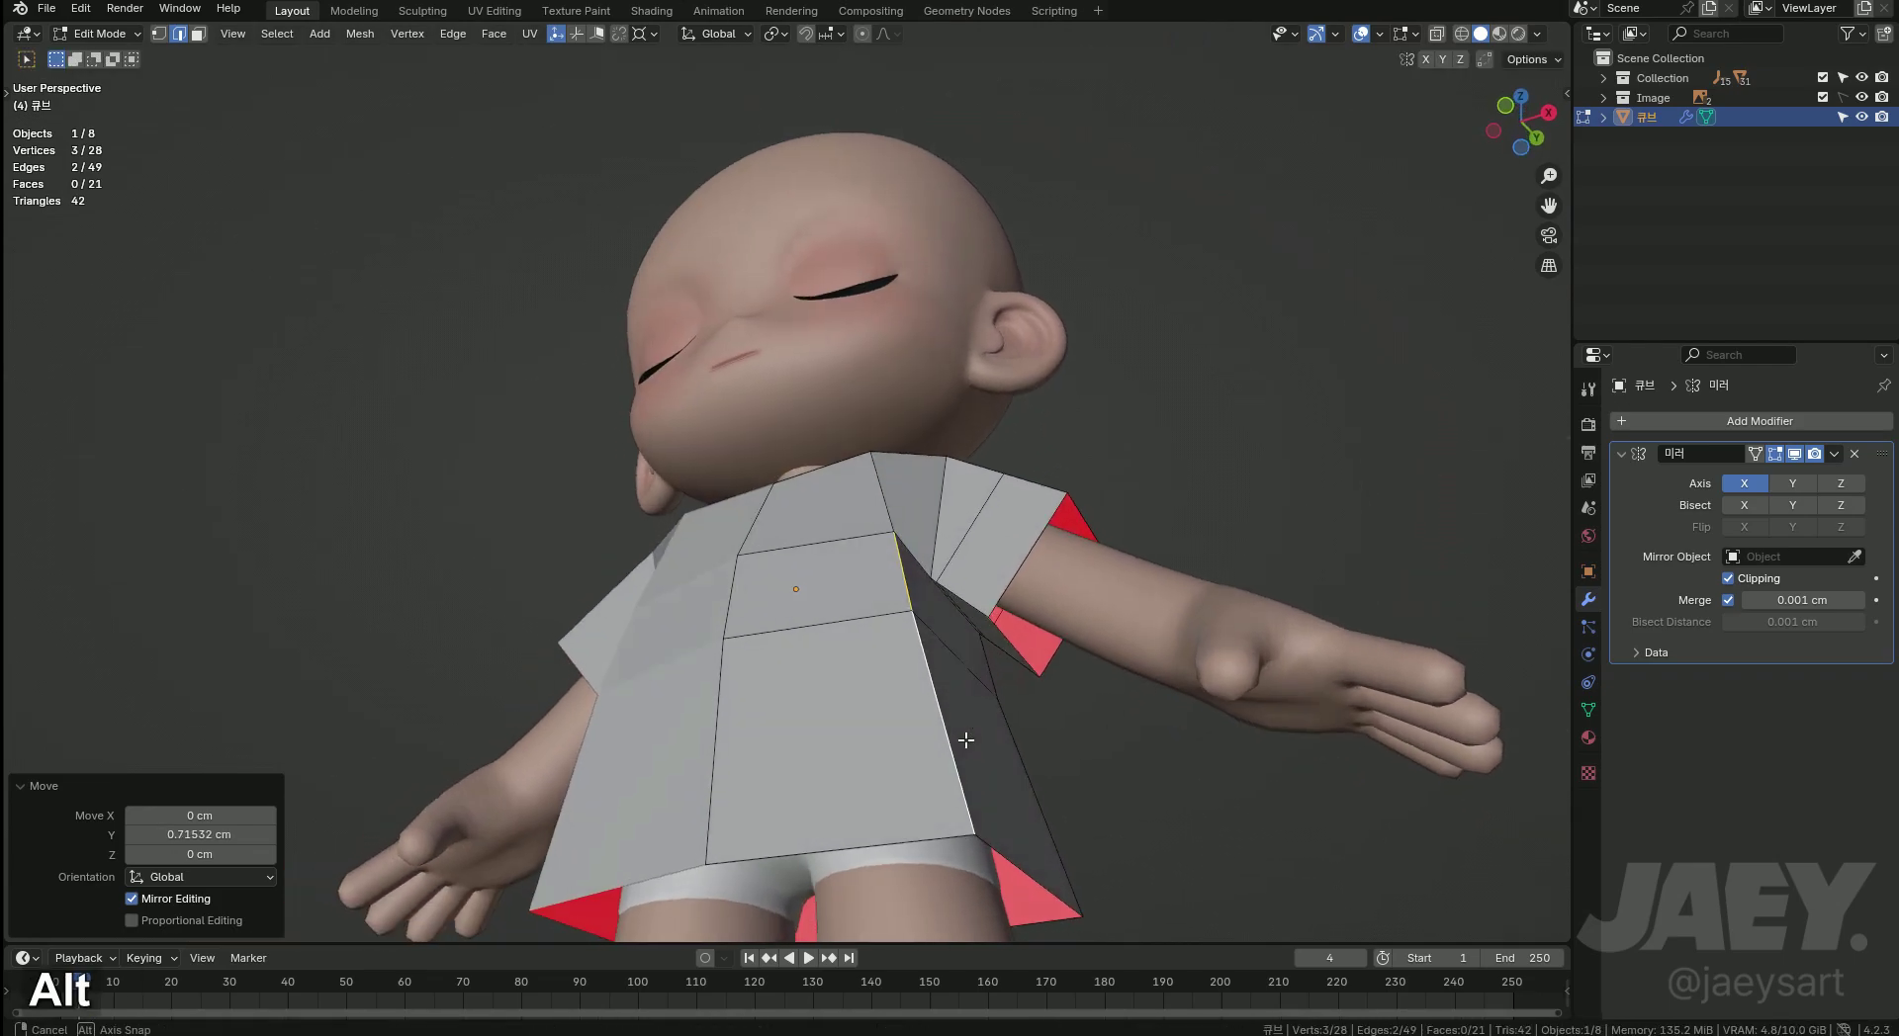
key(alt+z)
middle_click(1173, 703)
key(g)
text(gy)
key(Tab)
key(alt+z)
key(Tab)
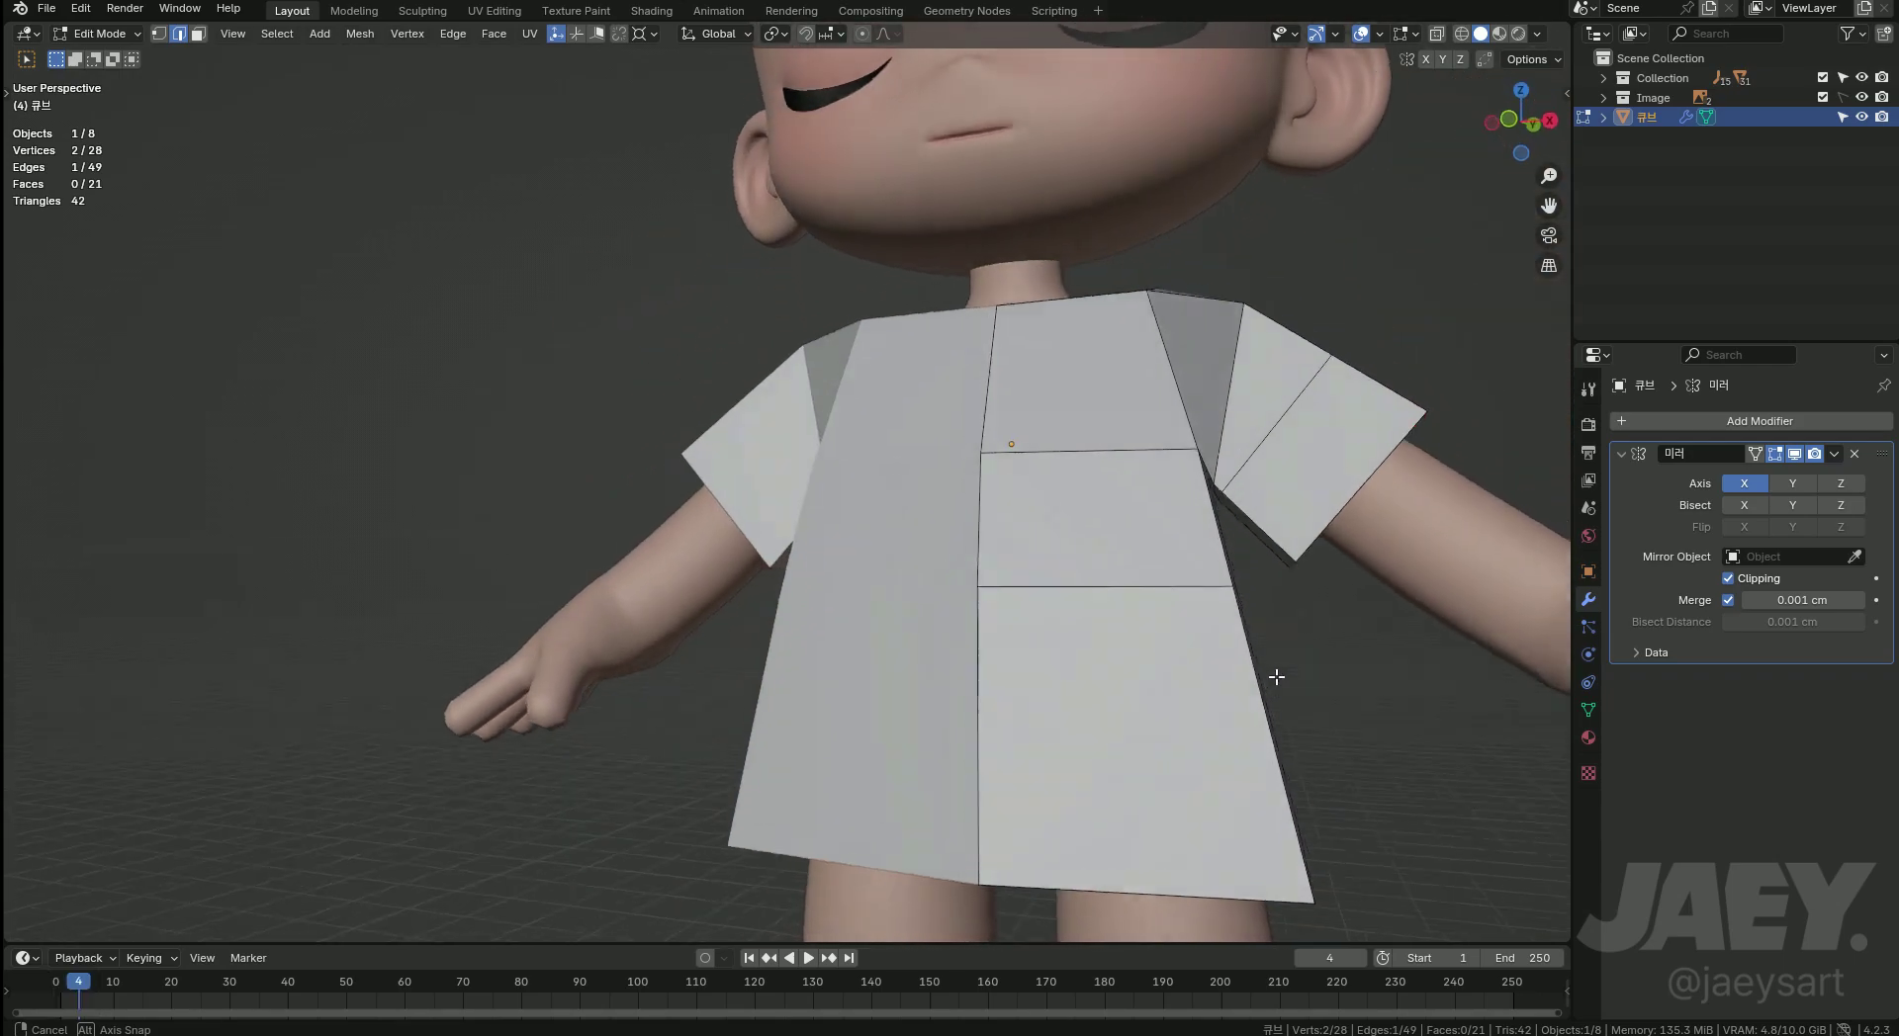
key(Tab)
Apply the Mirror modifier and smooth the shirt with a level-1 Subdivision Surface modifier.
middle_click(1035, 677)
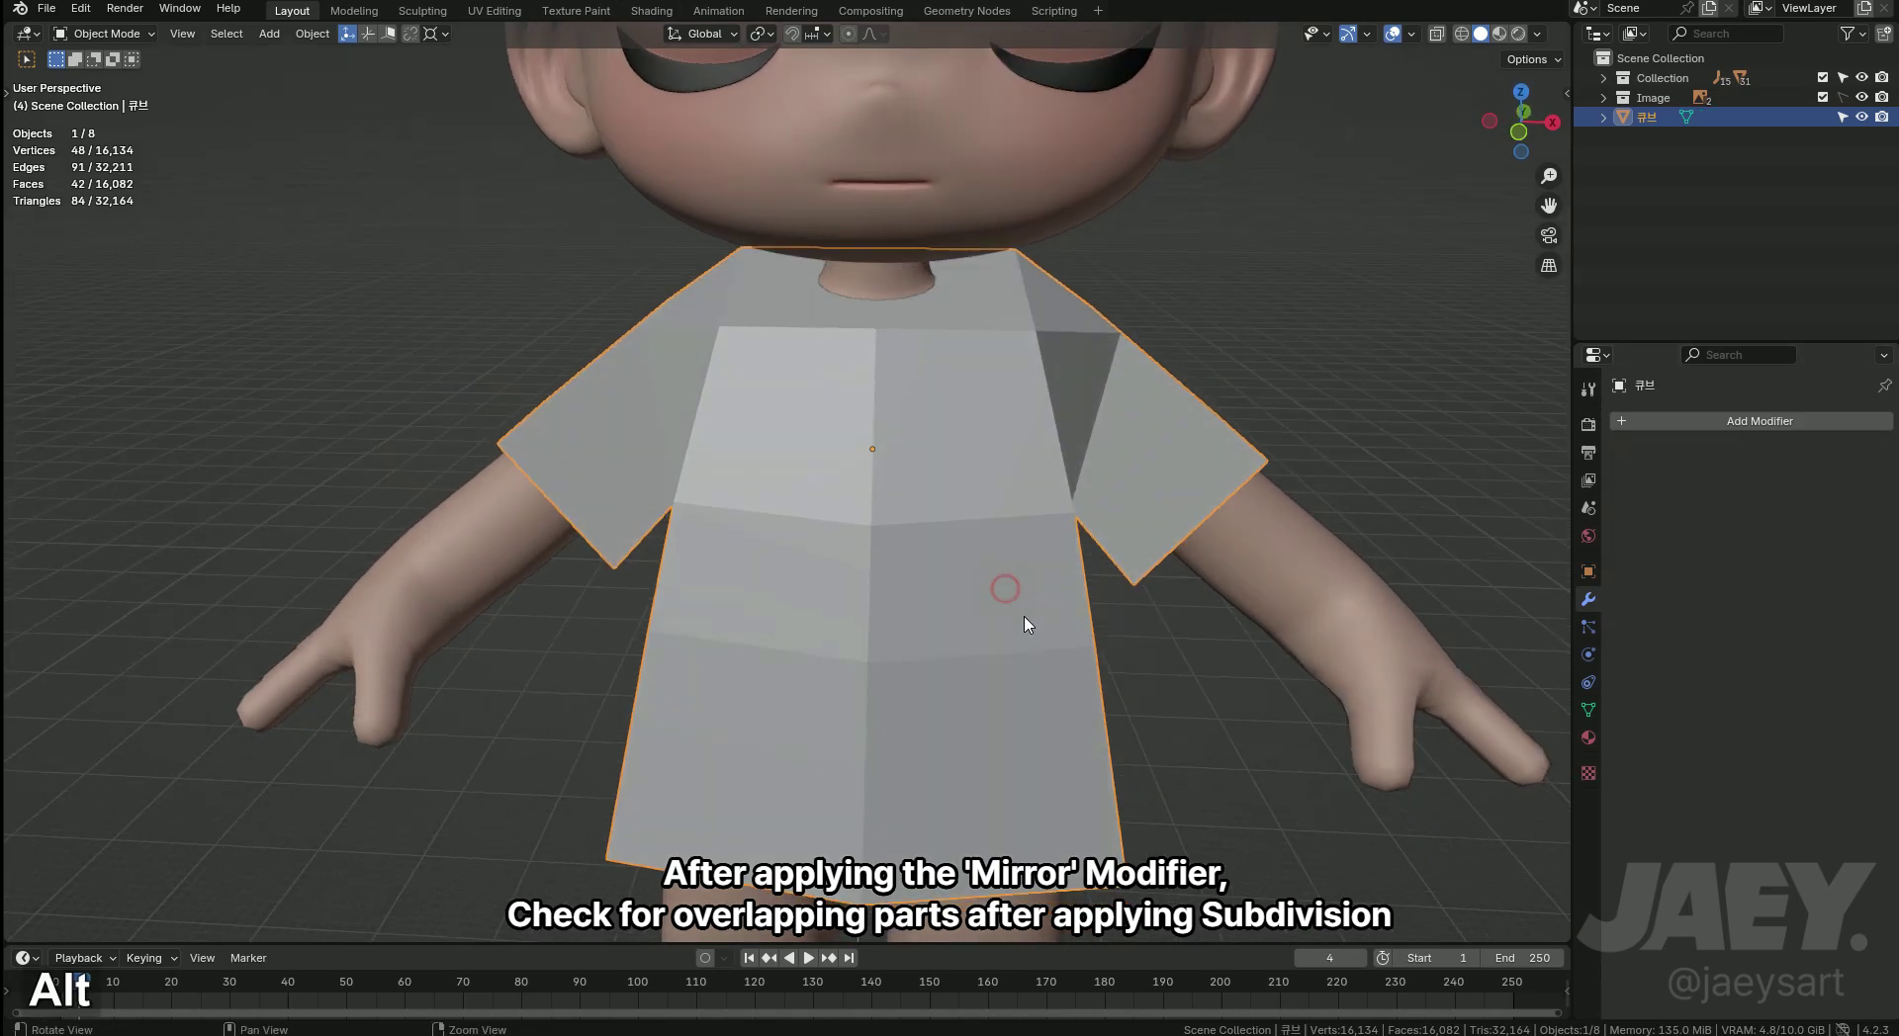
key(Tab)
key(Tab)
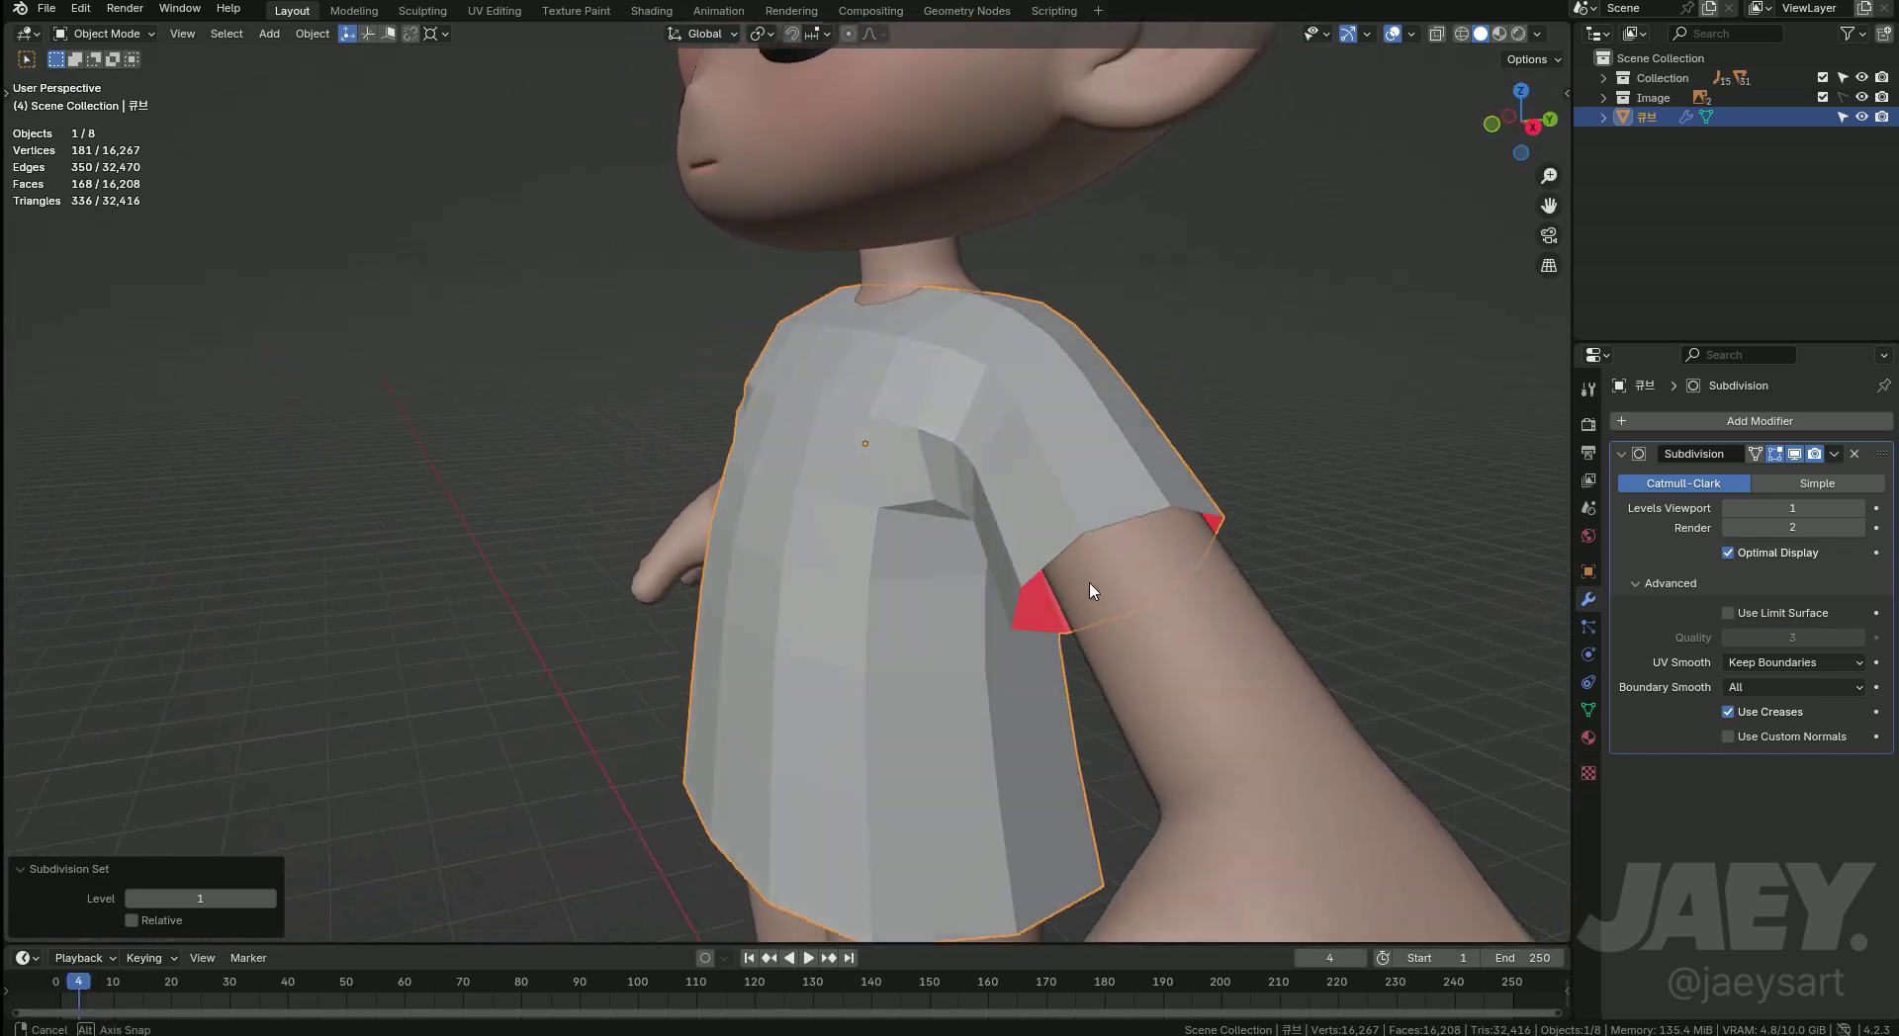
Inset the top neck faces, scale them along X and slide neck vertices toward a hexagon.
key(Tab)
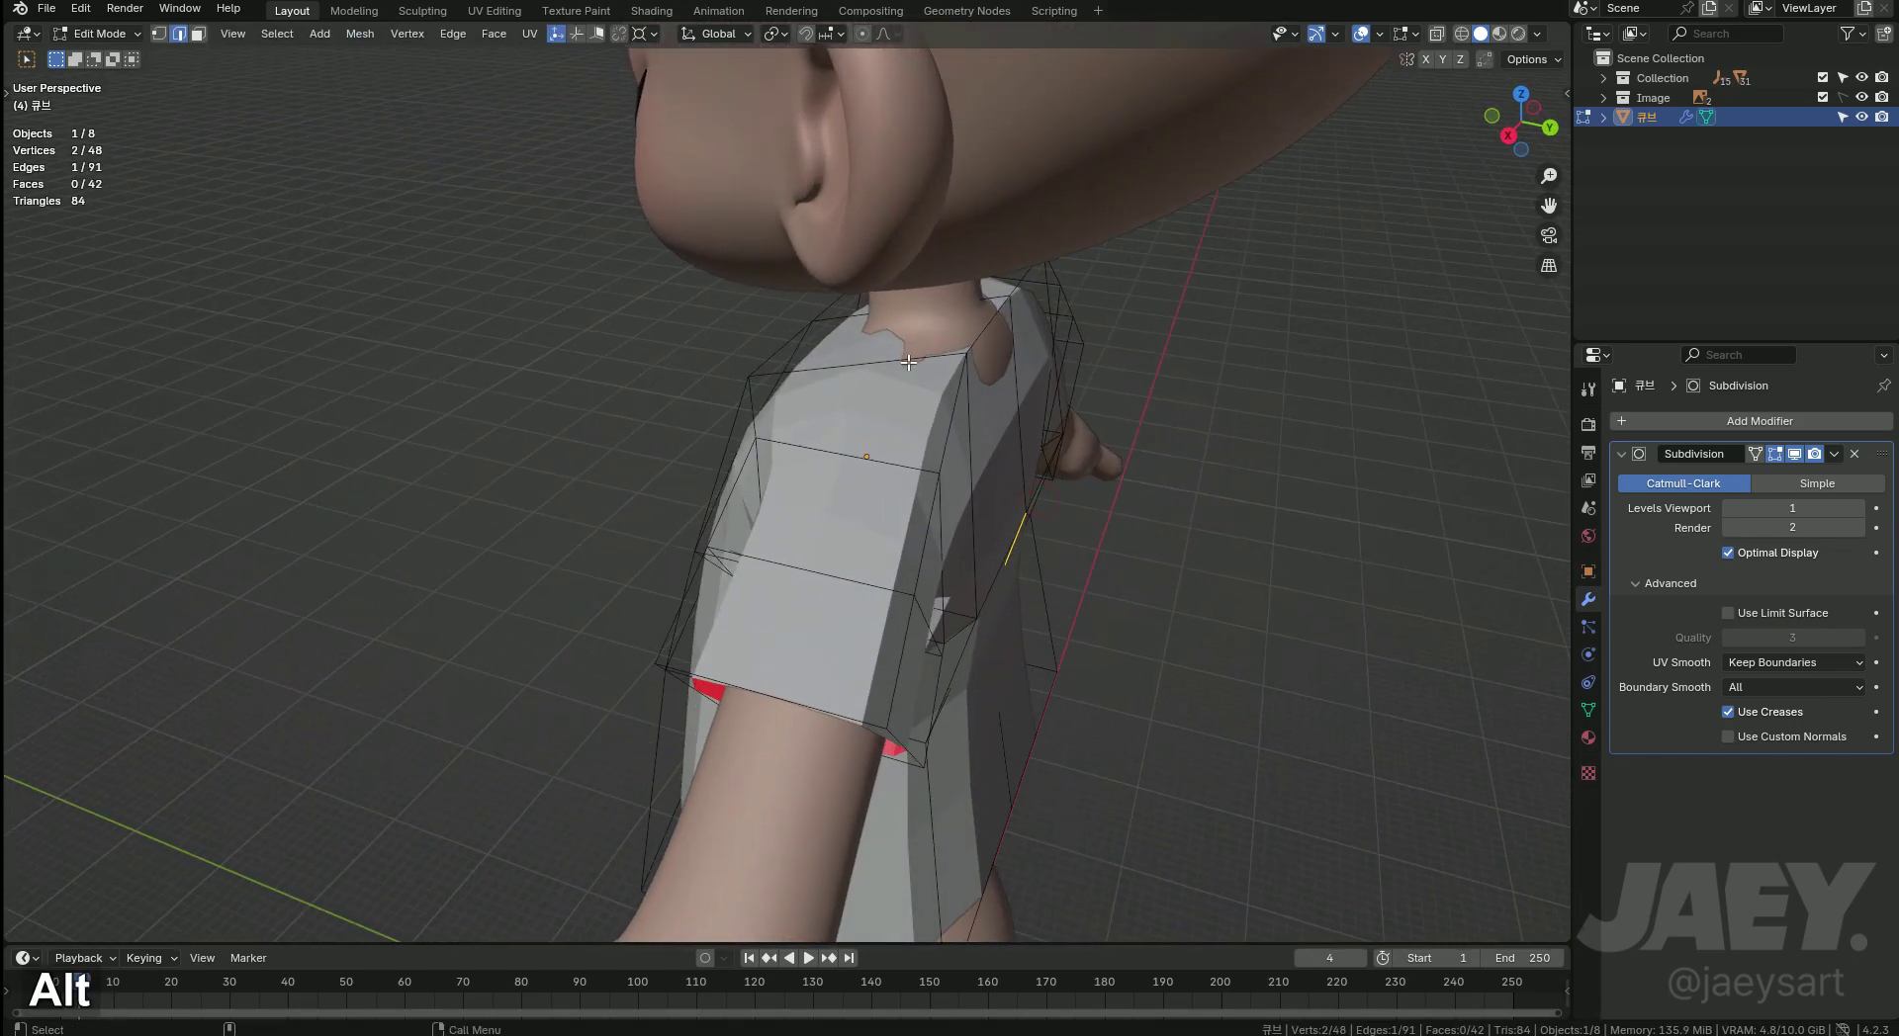
middle_click(1085, 449)
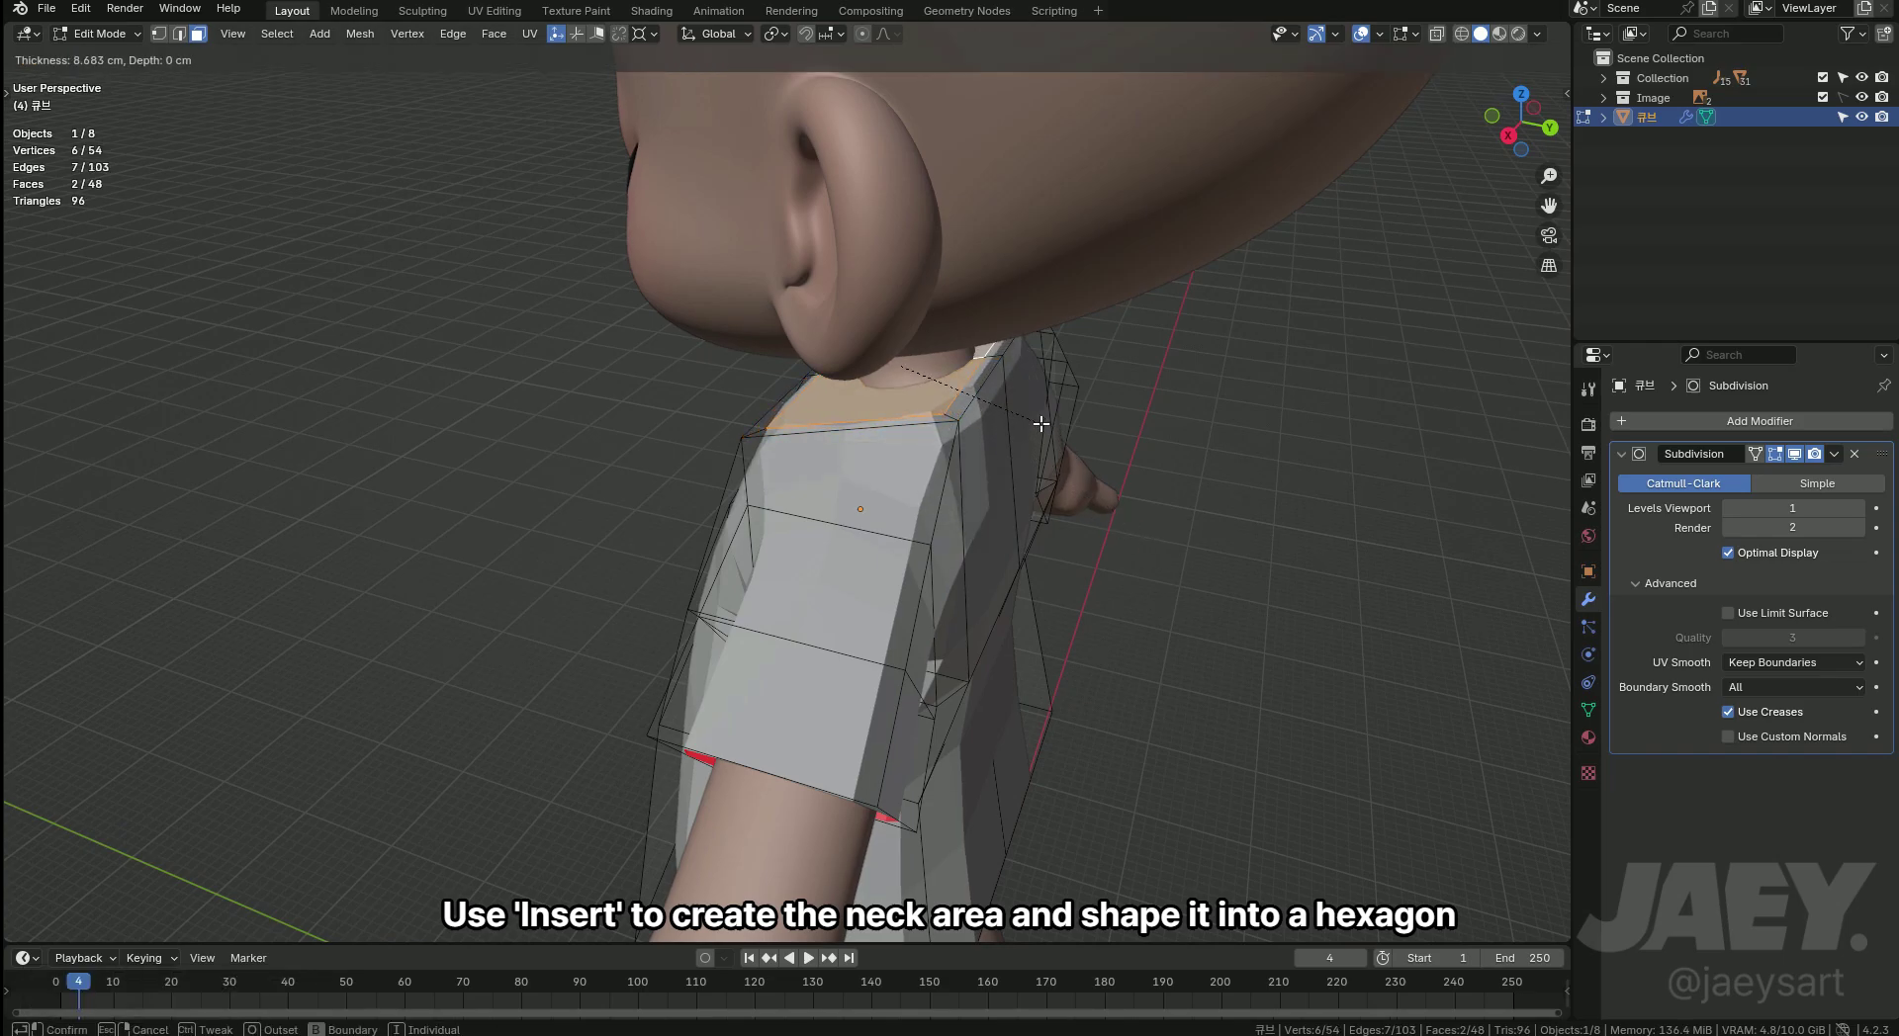
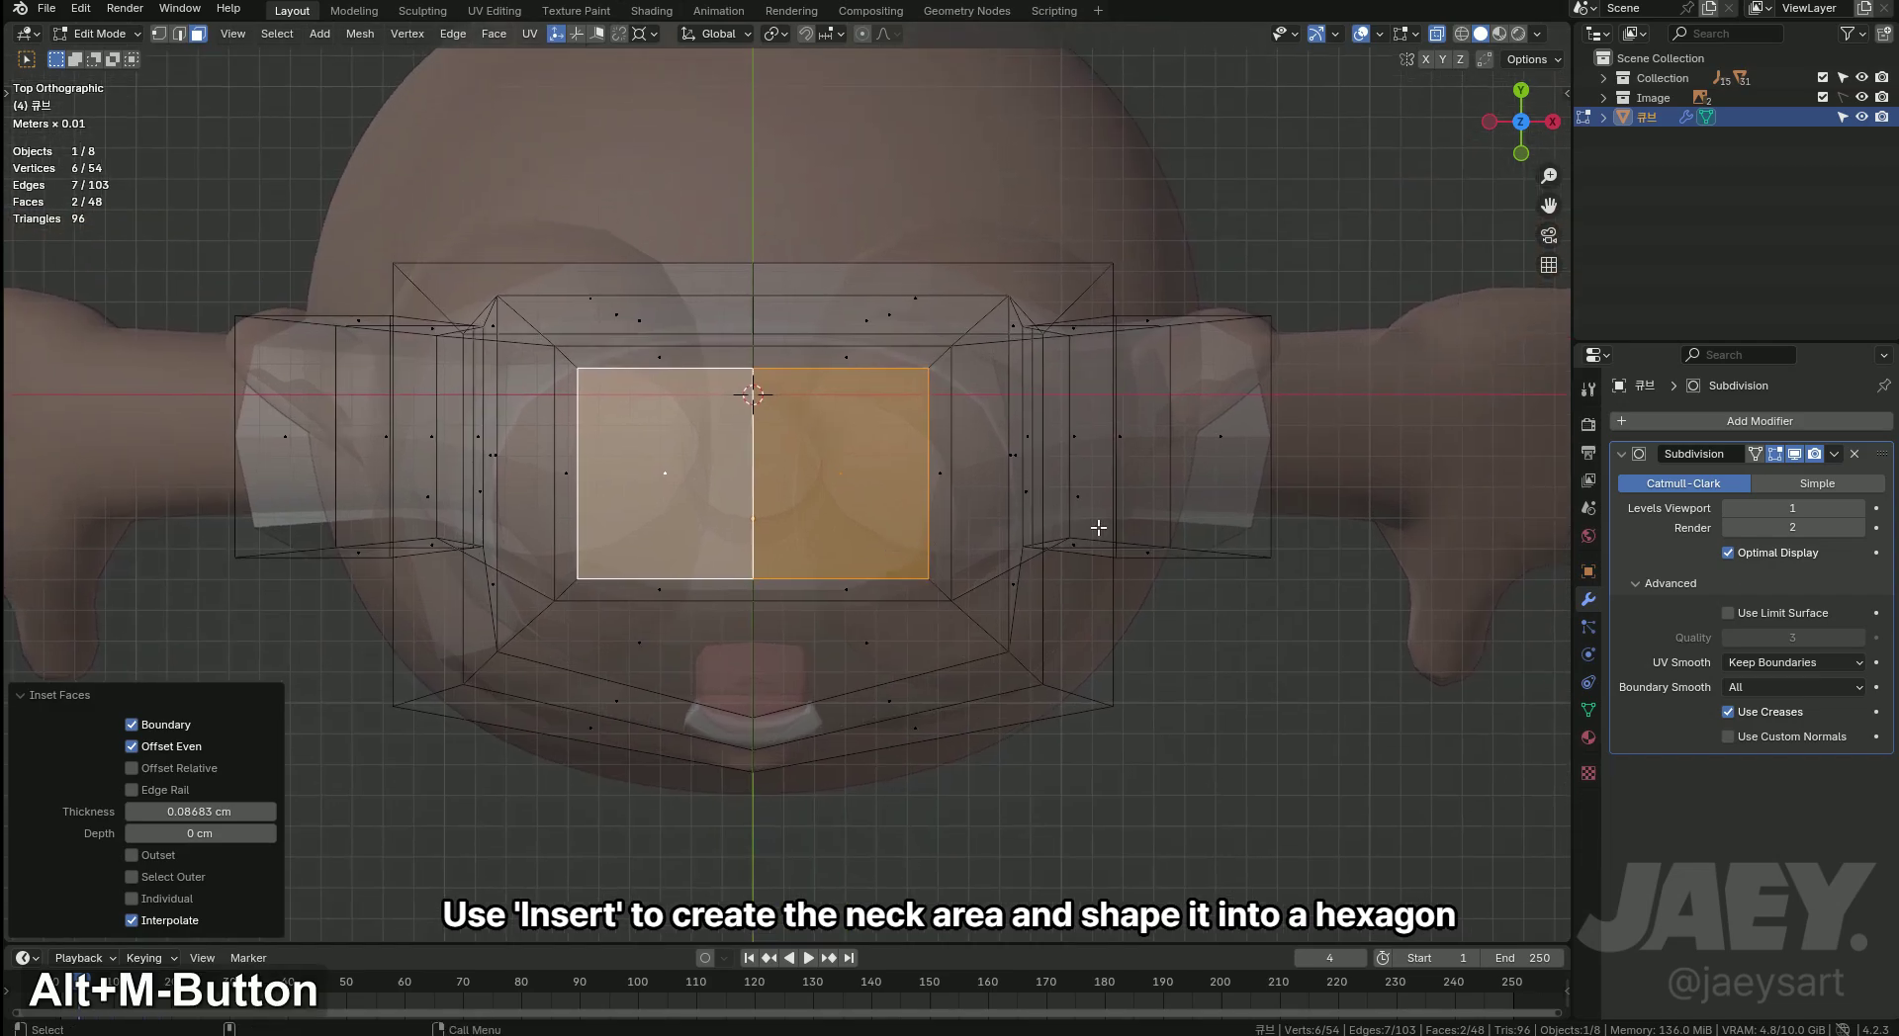
key(s)
text(sx)
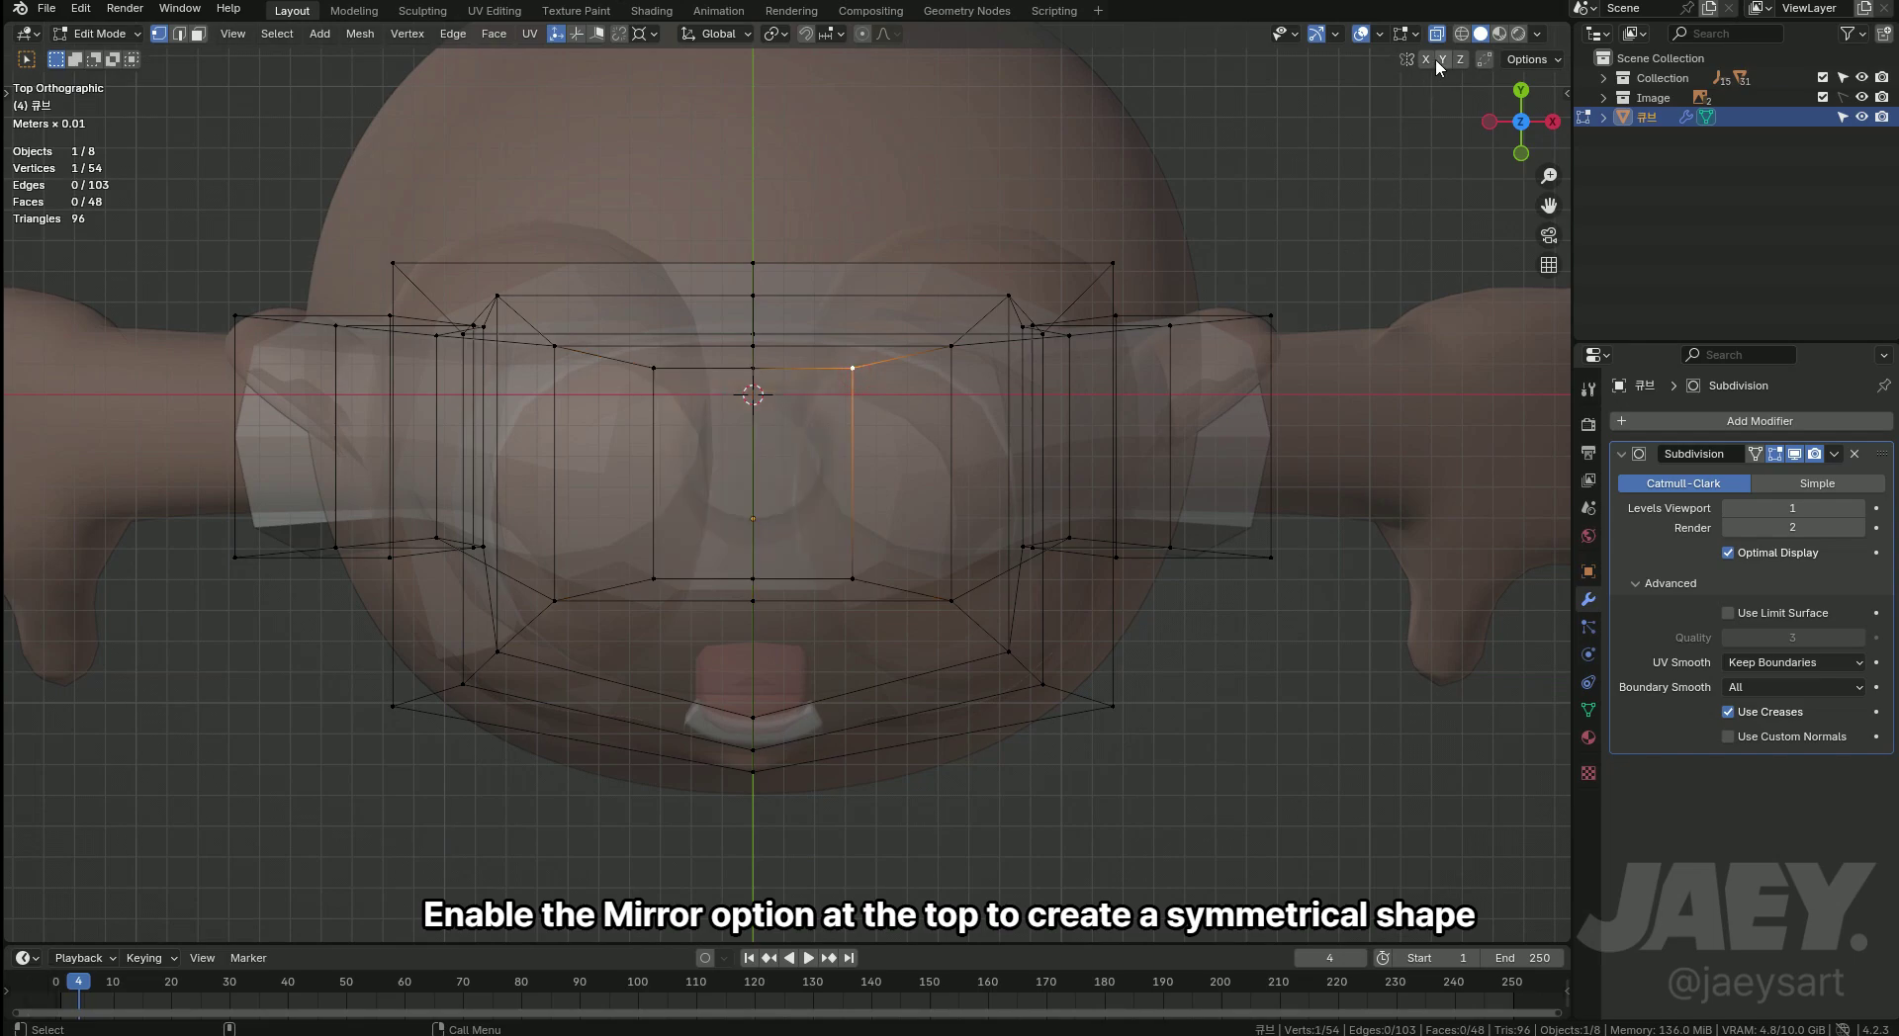
key(g)
key(ctrl+z)
key(g)
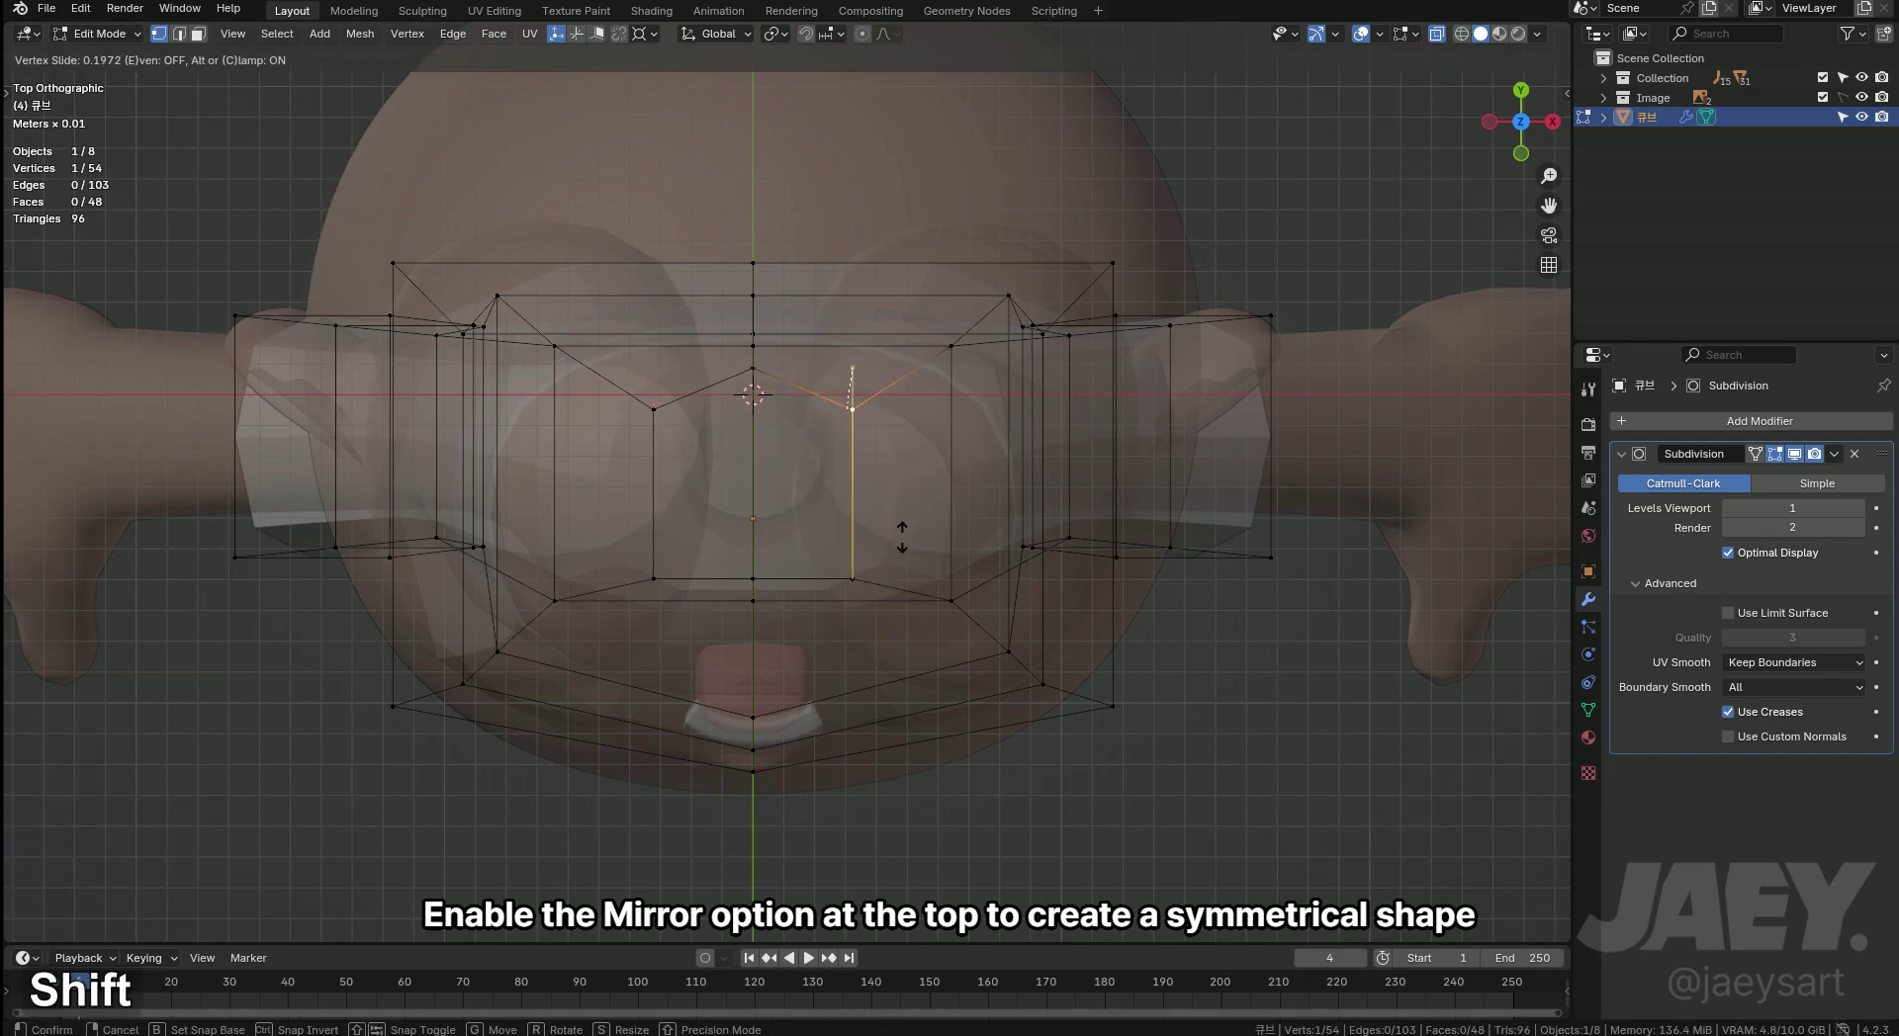
key(g)
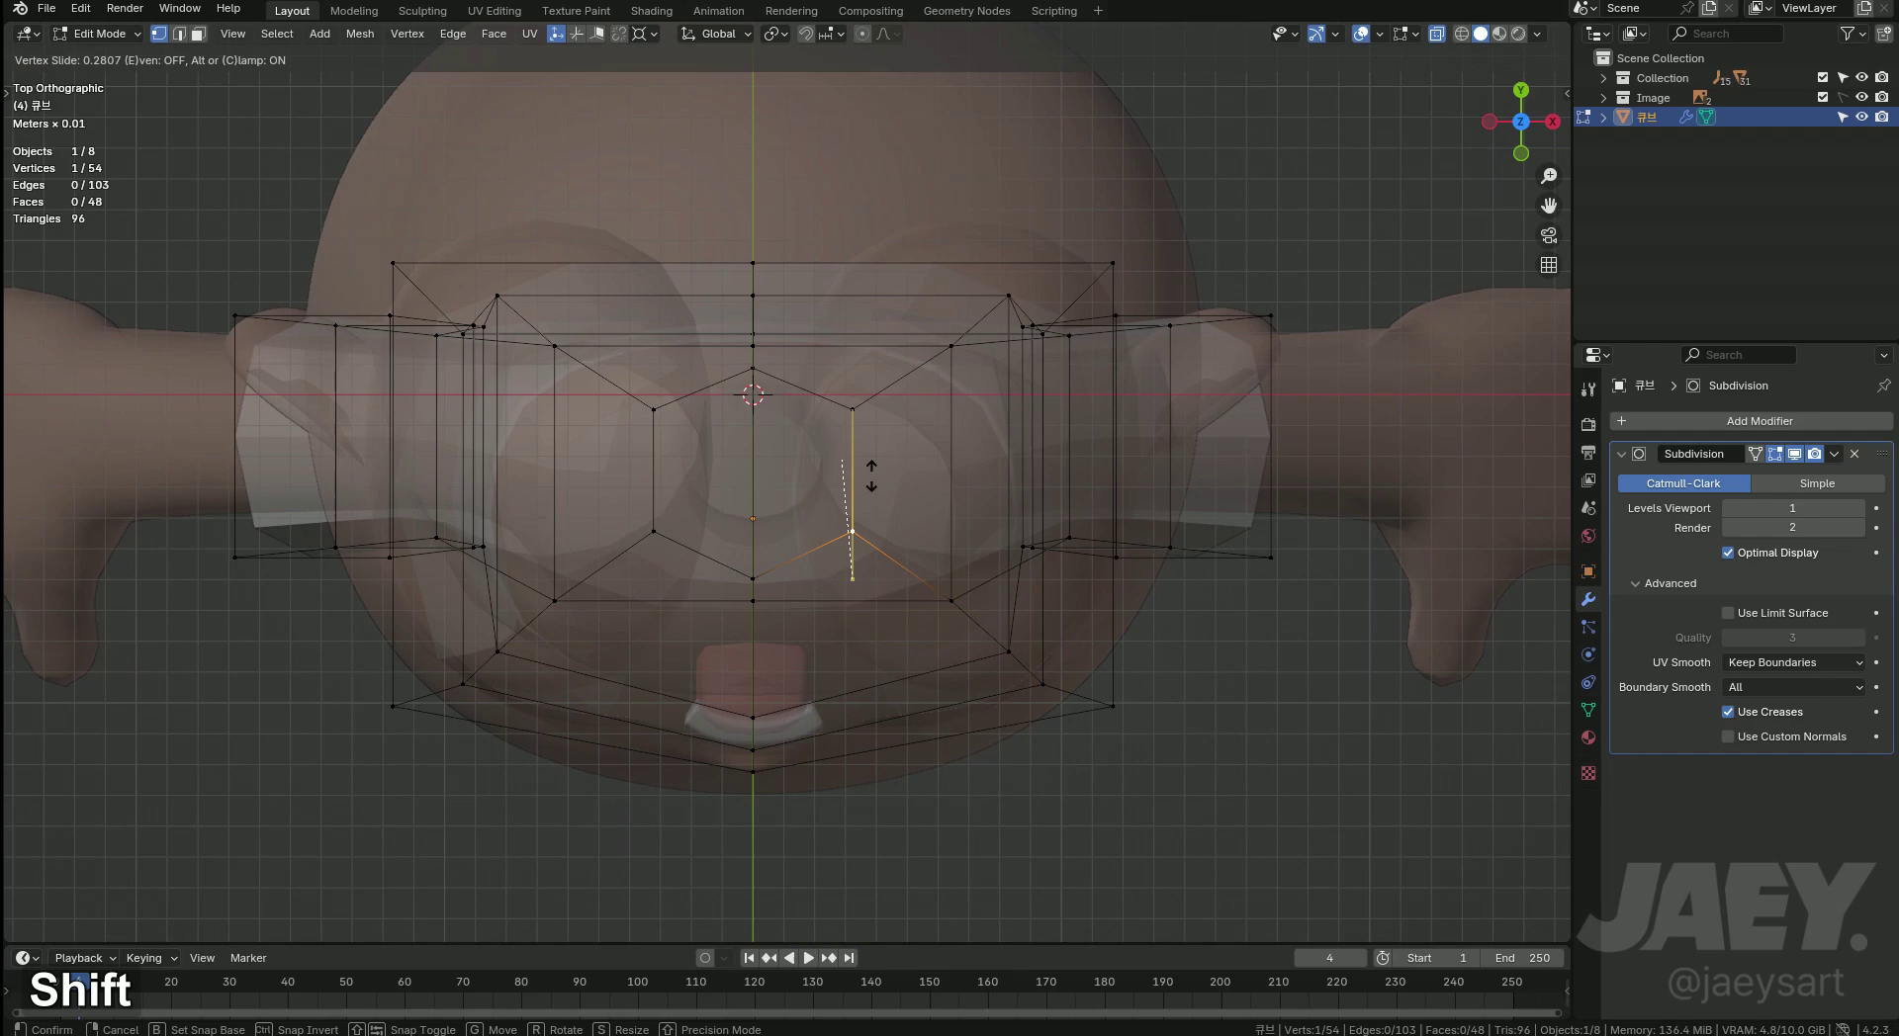
Finish the hexagonal neck opening by sliding collar vertices into a rounder neckline.
key(f)
text(fx)
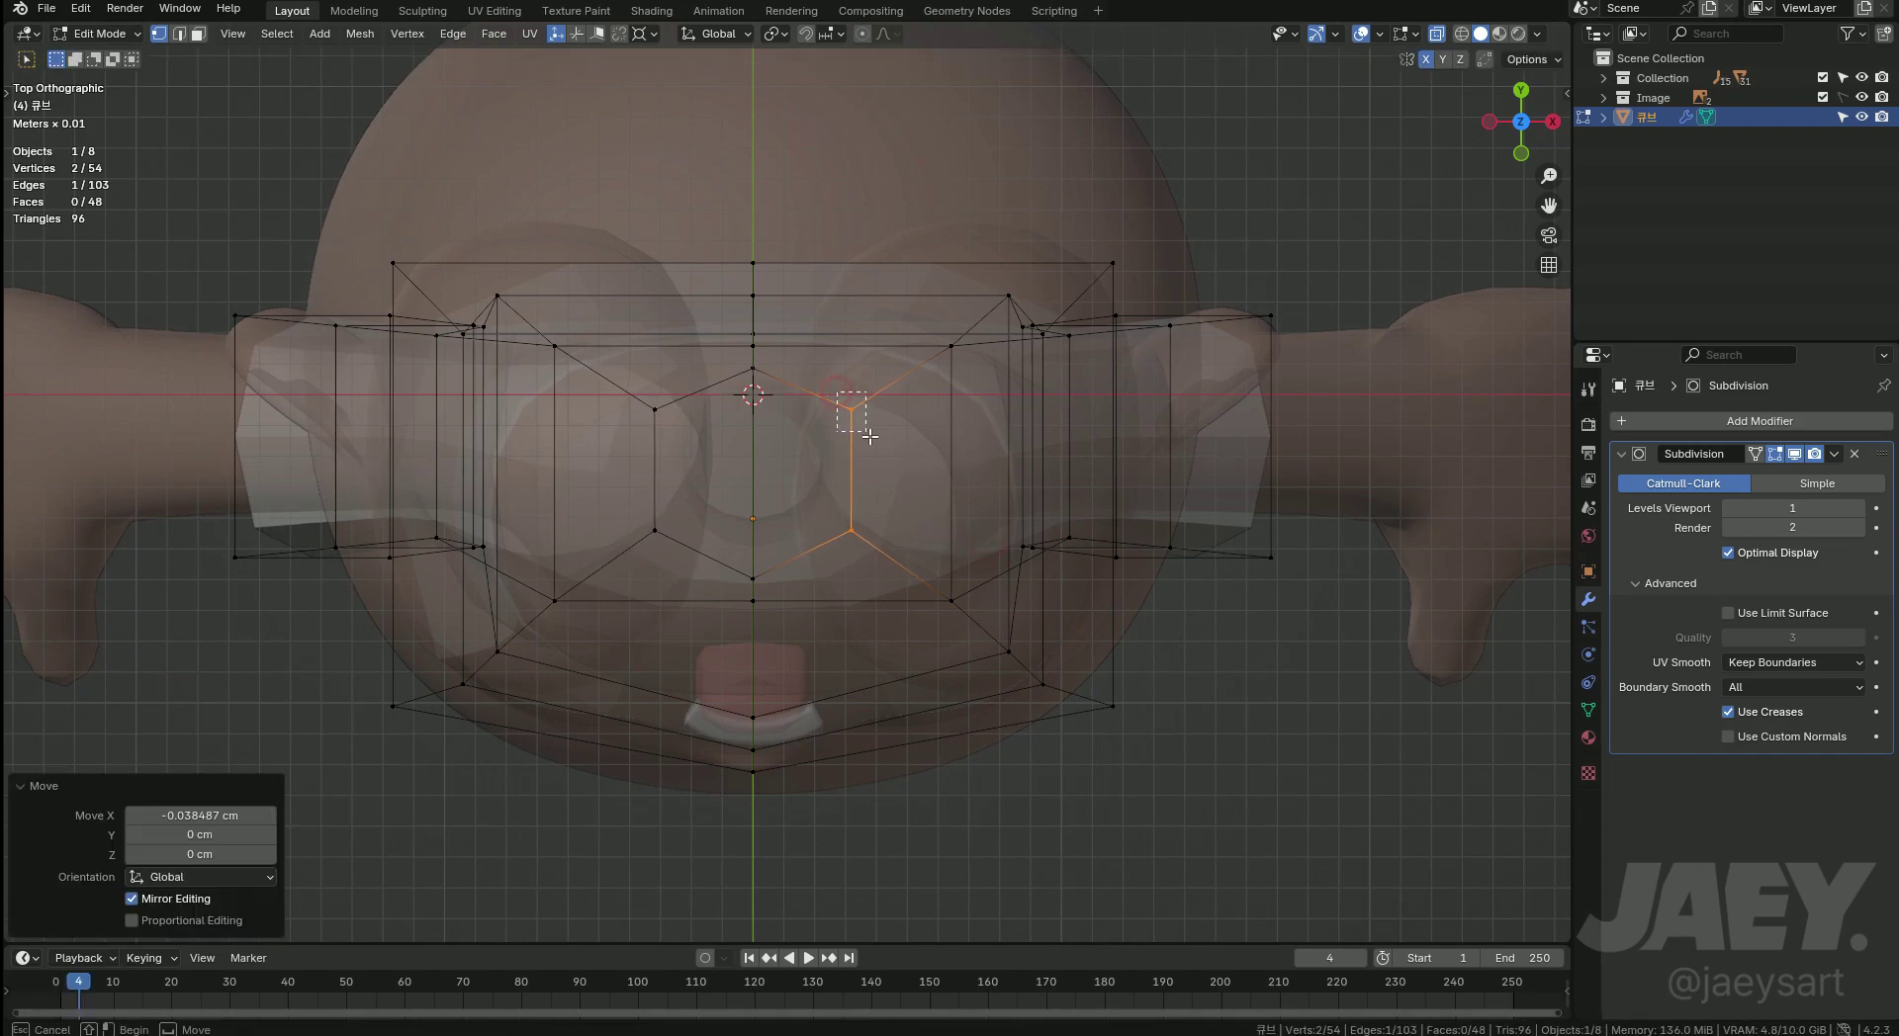
key(g)
text(gg)
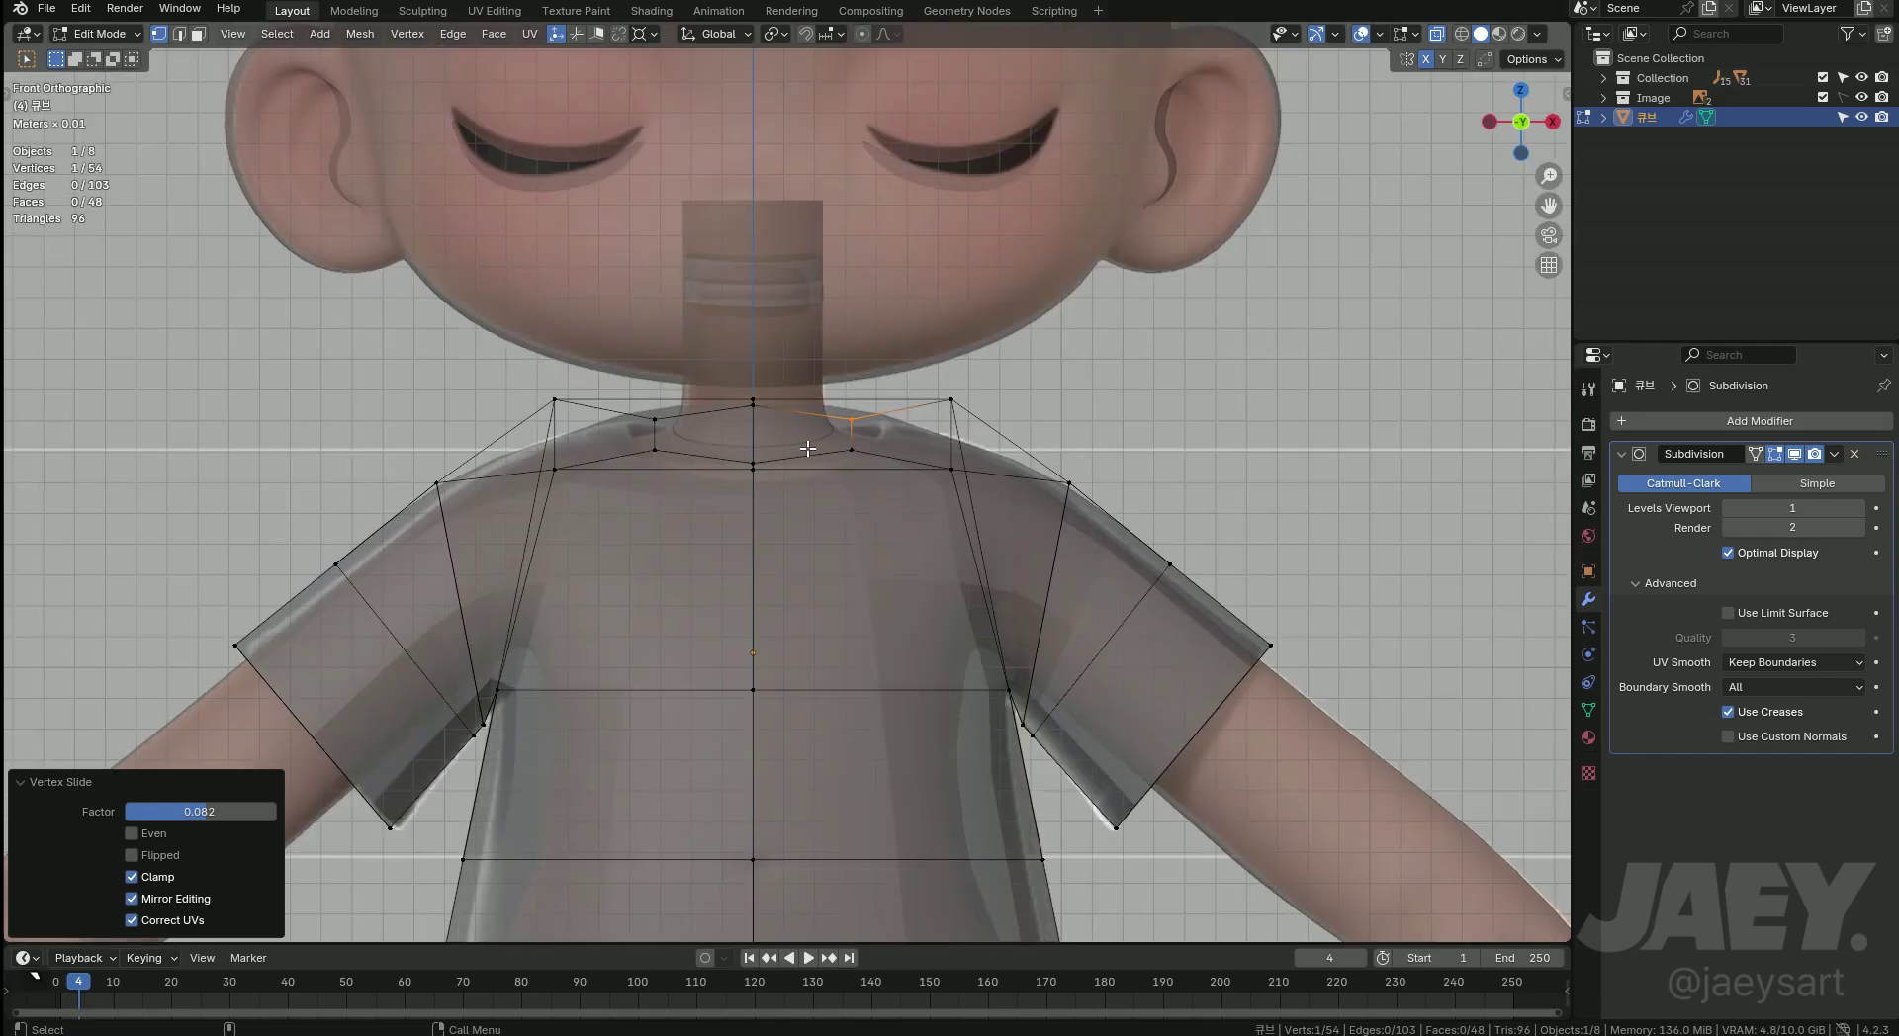
key(alt+z)
Move the collar vertices along Z, delete the neck face and check the shirt in Object Mode.
key(g)
text(gz)
key(x)
key(Tab)
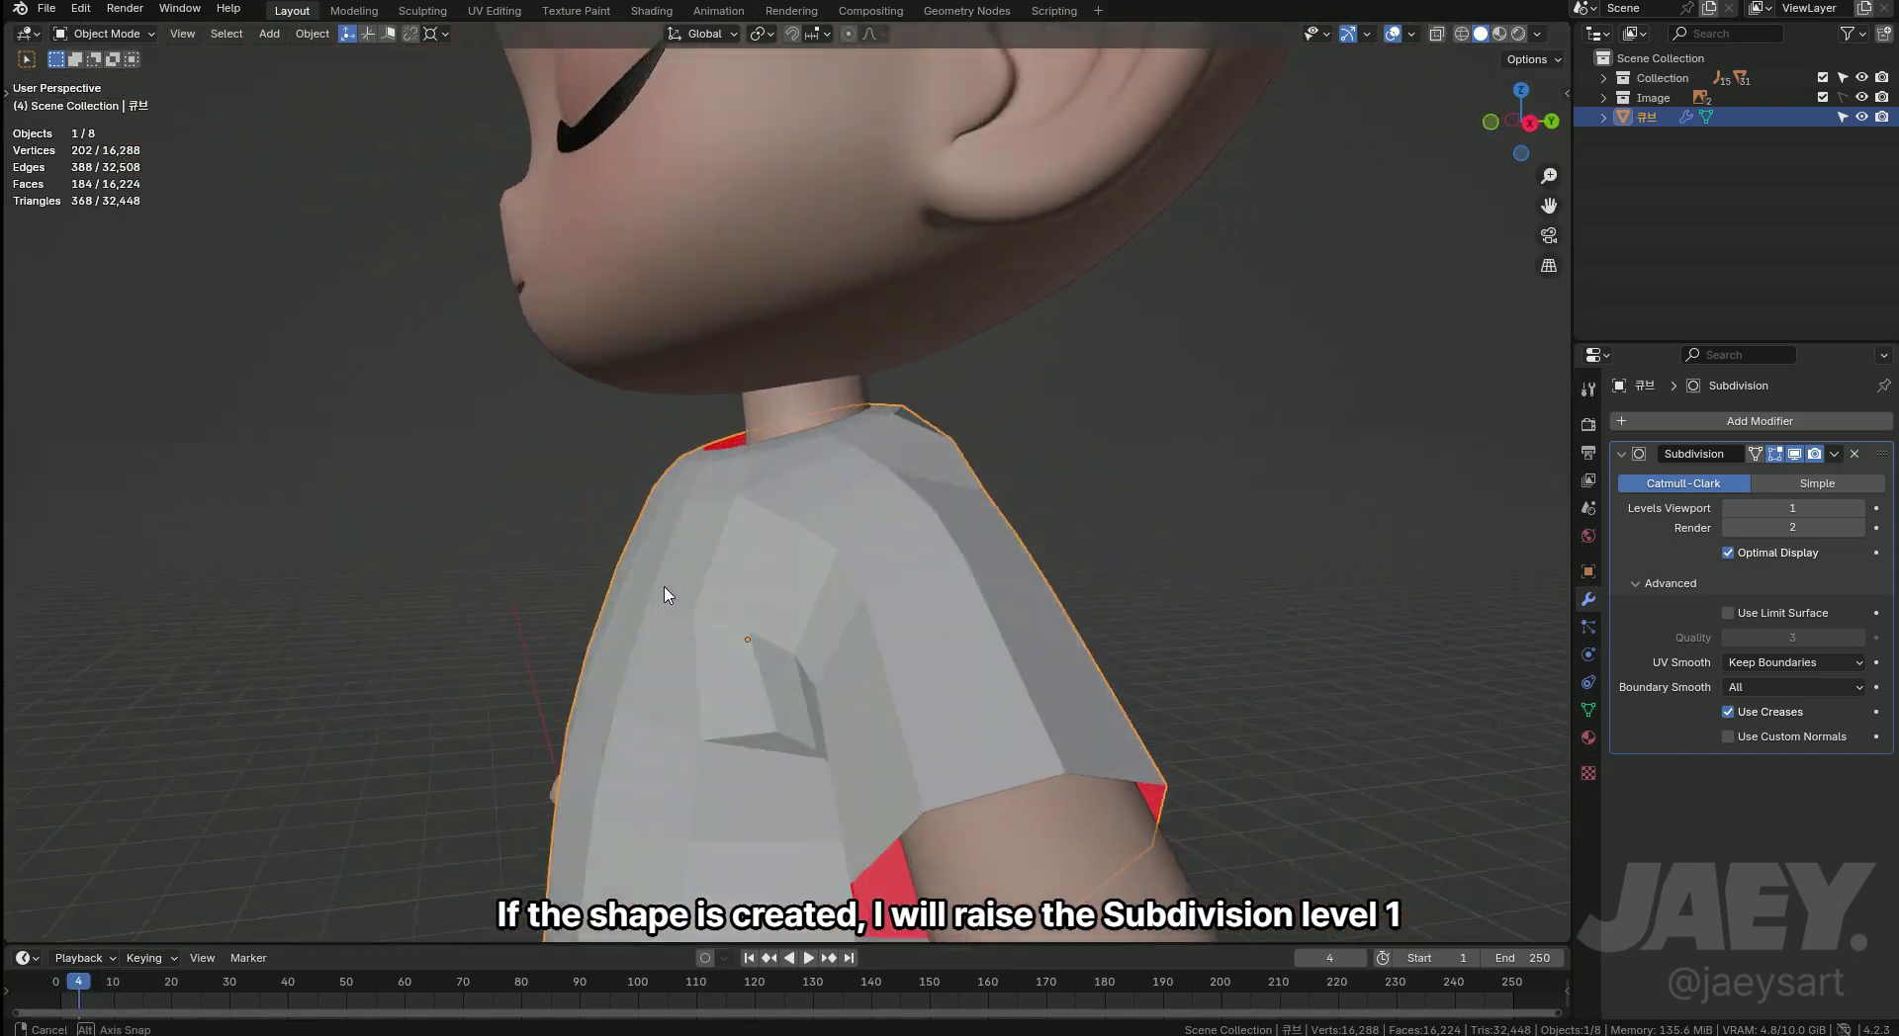
middle_click(911, 599)
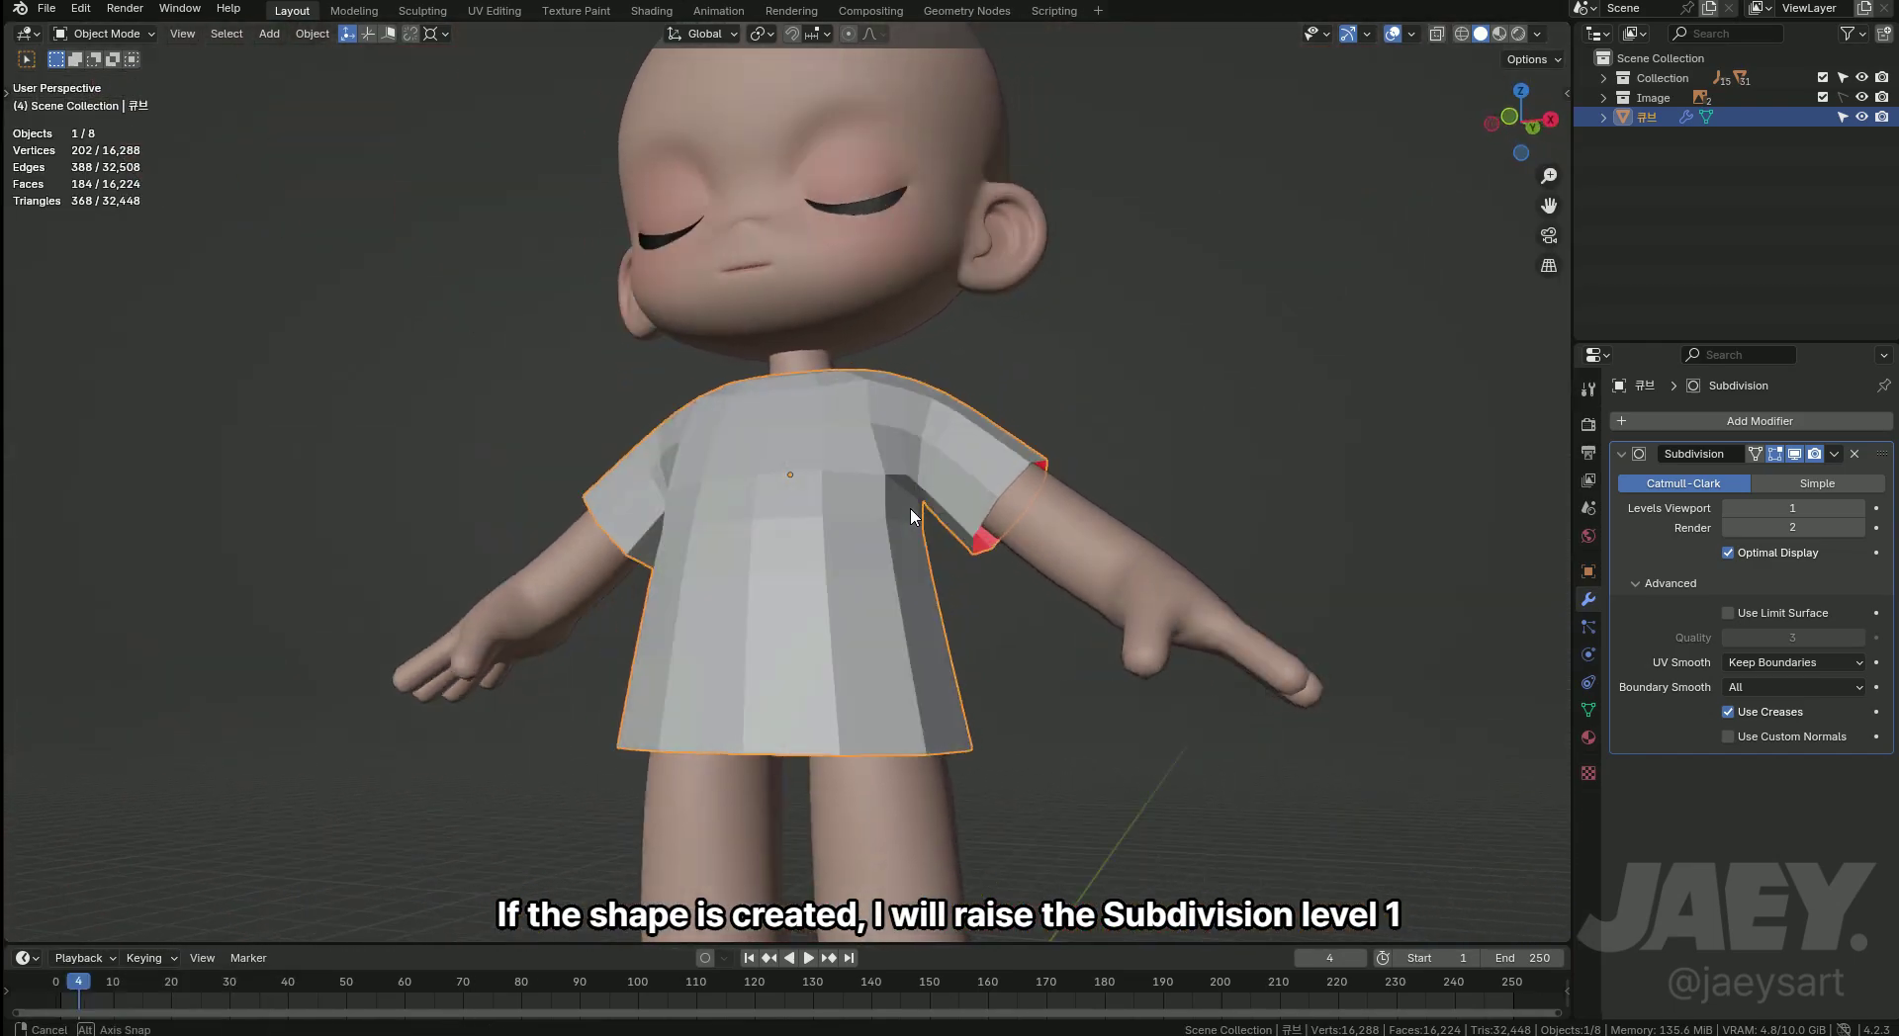
Duplicate the shirt into a hidden collection named 'backup' and apply the subdivision on the working shirt.
key(shift+d)
key(Escape)
key(m)
text(vga)
key(BackSpace)
key(b)
text(backup)
key(Return)
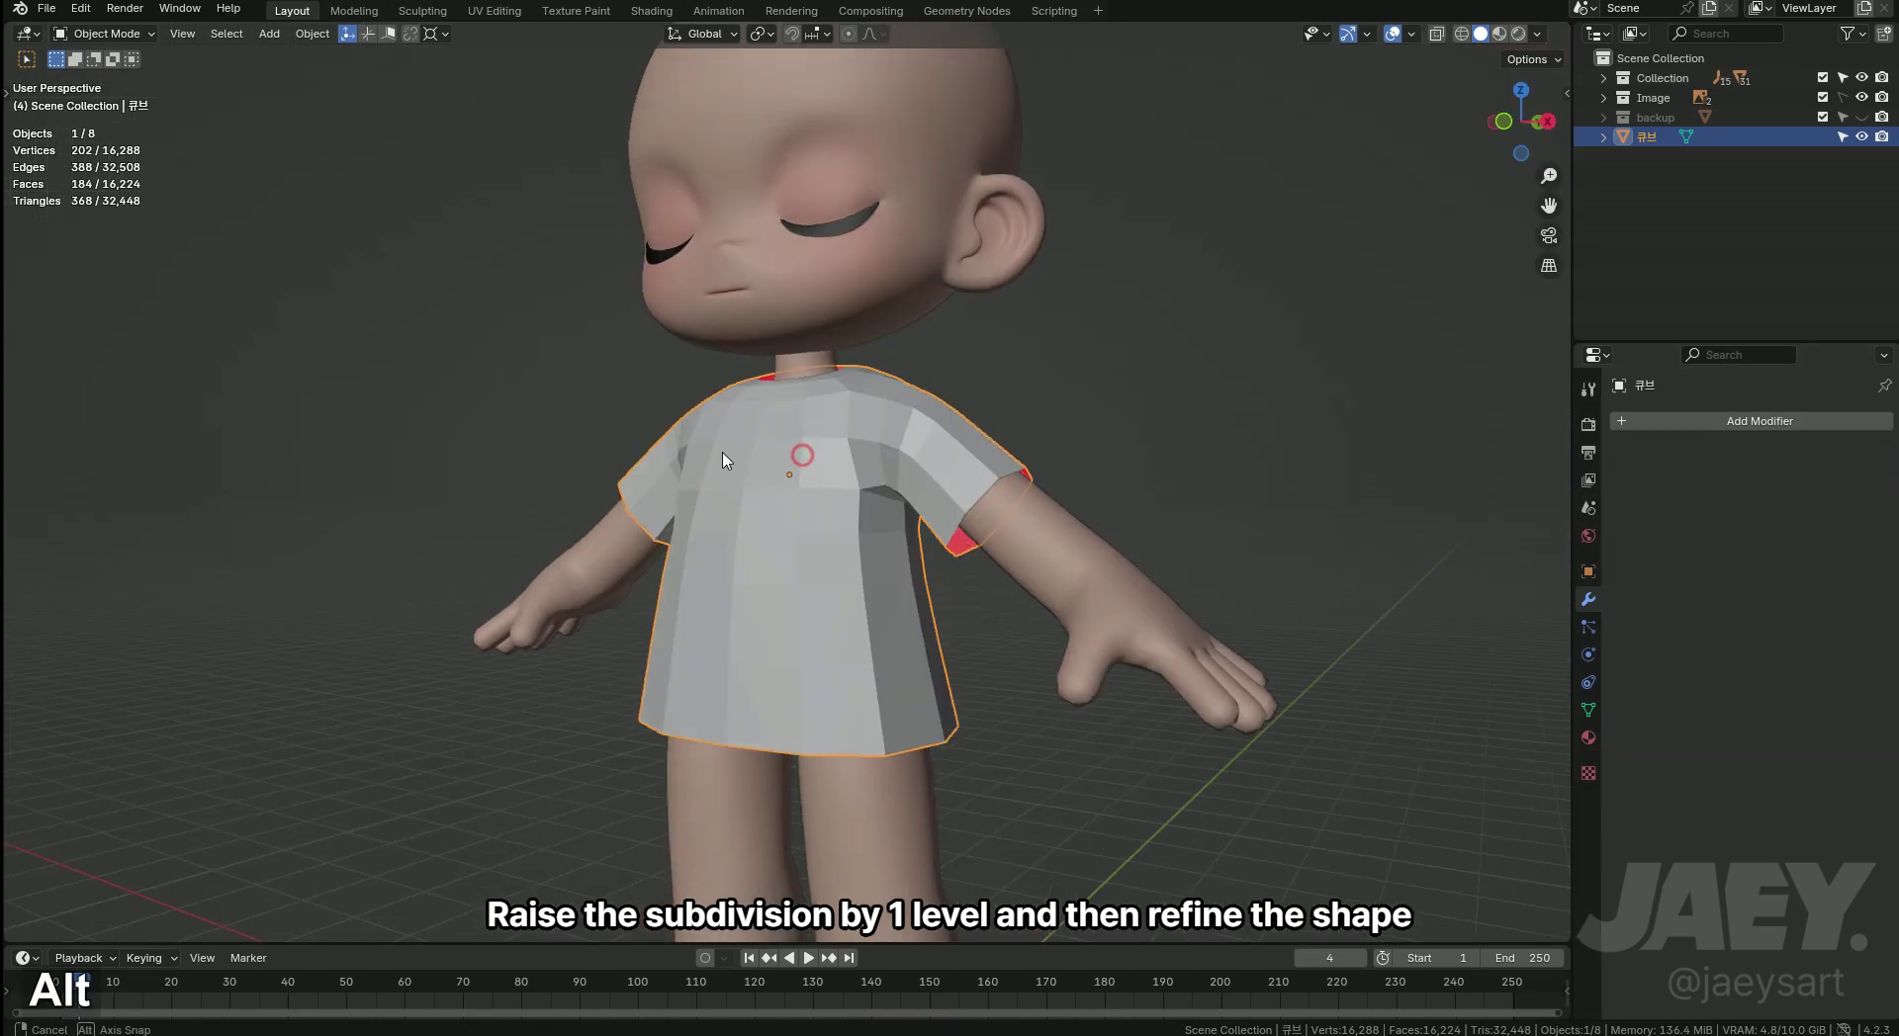
key(Tab)
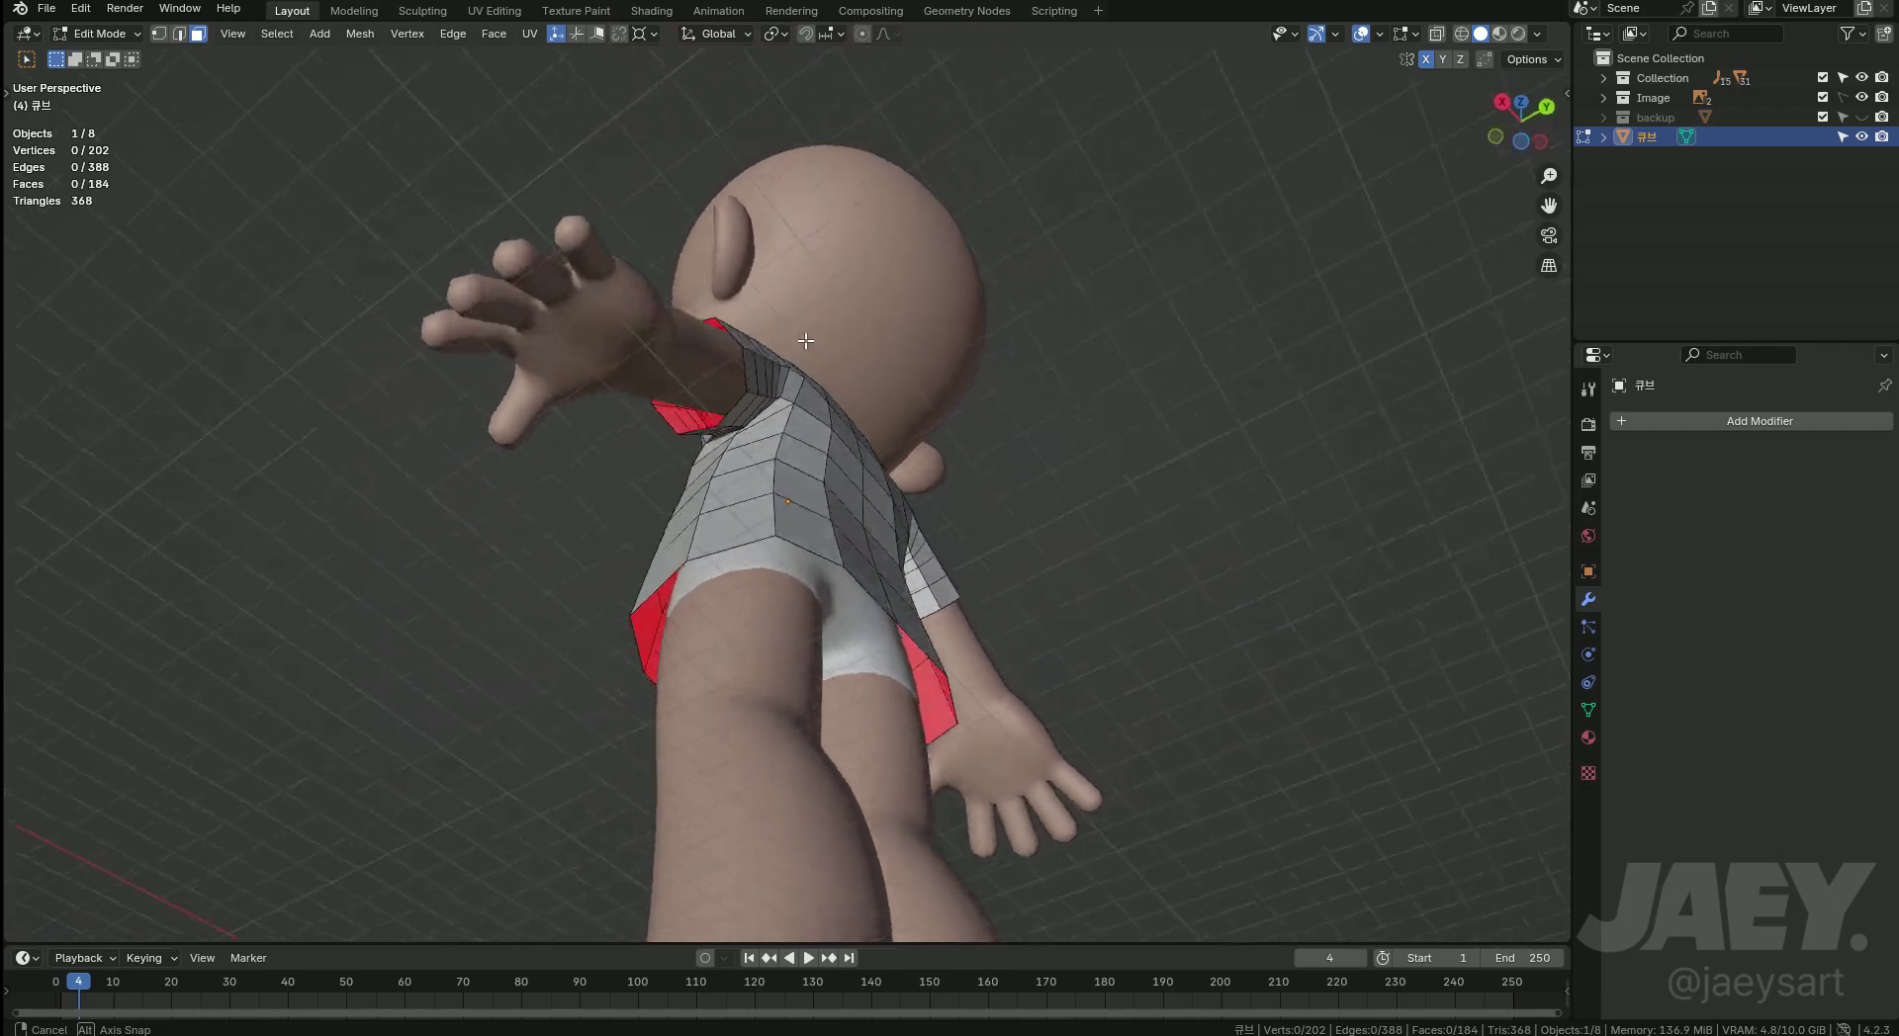
Slide a collar vertex on the denser mesh into an even position from the front view.
middle_click(878, 401)
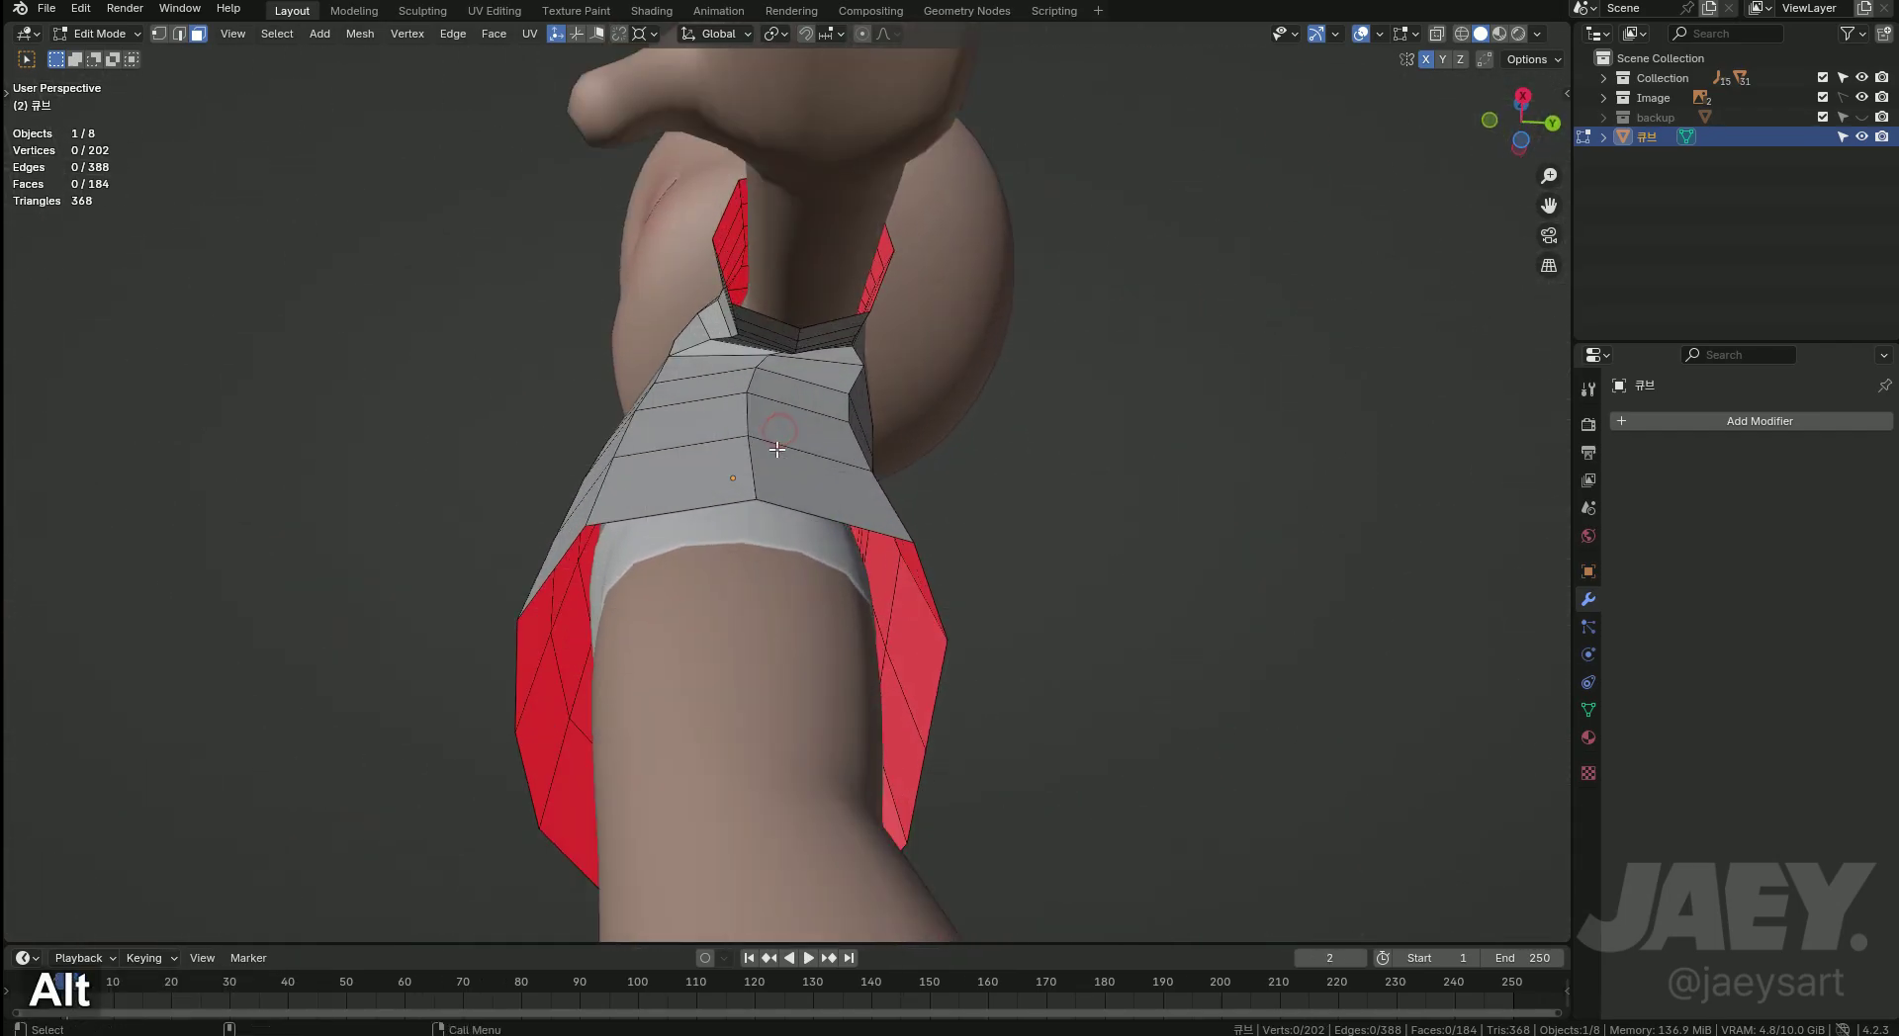
key(1)
key(g)
text(gg)
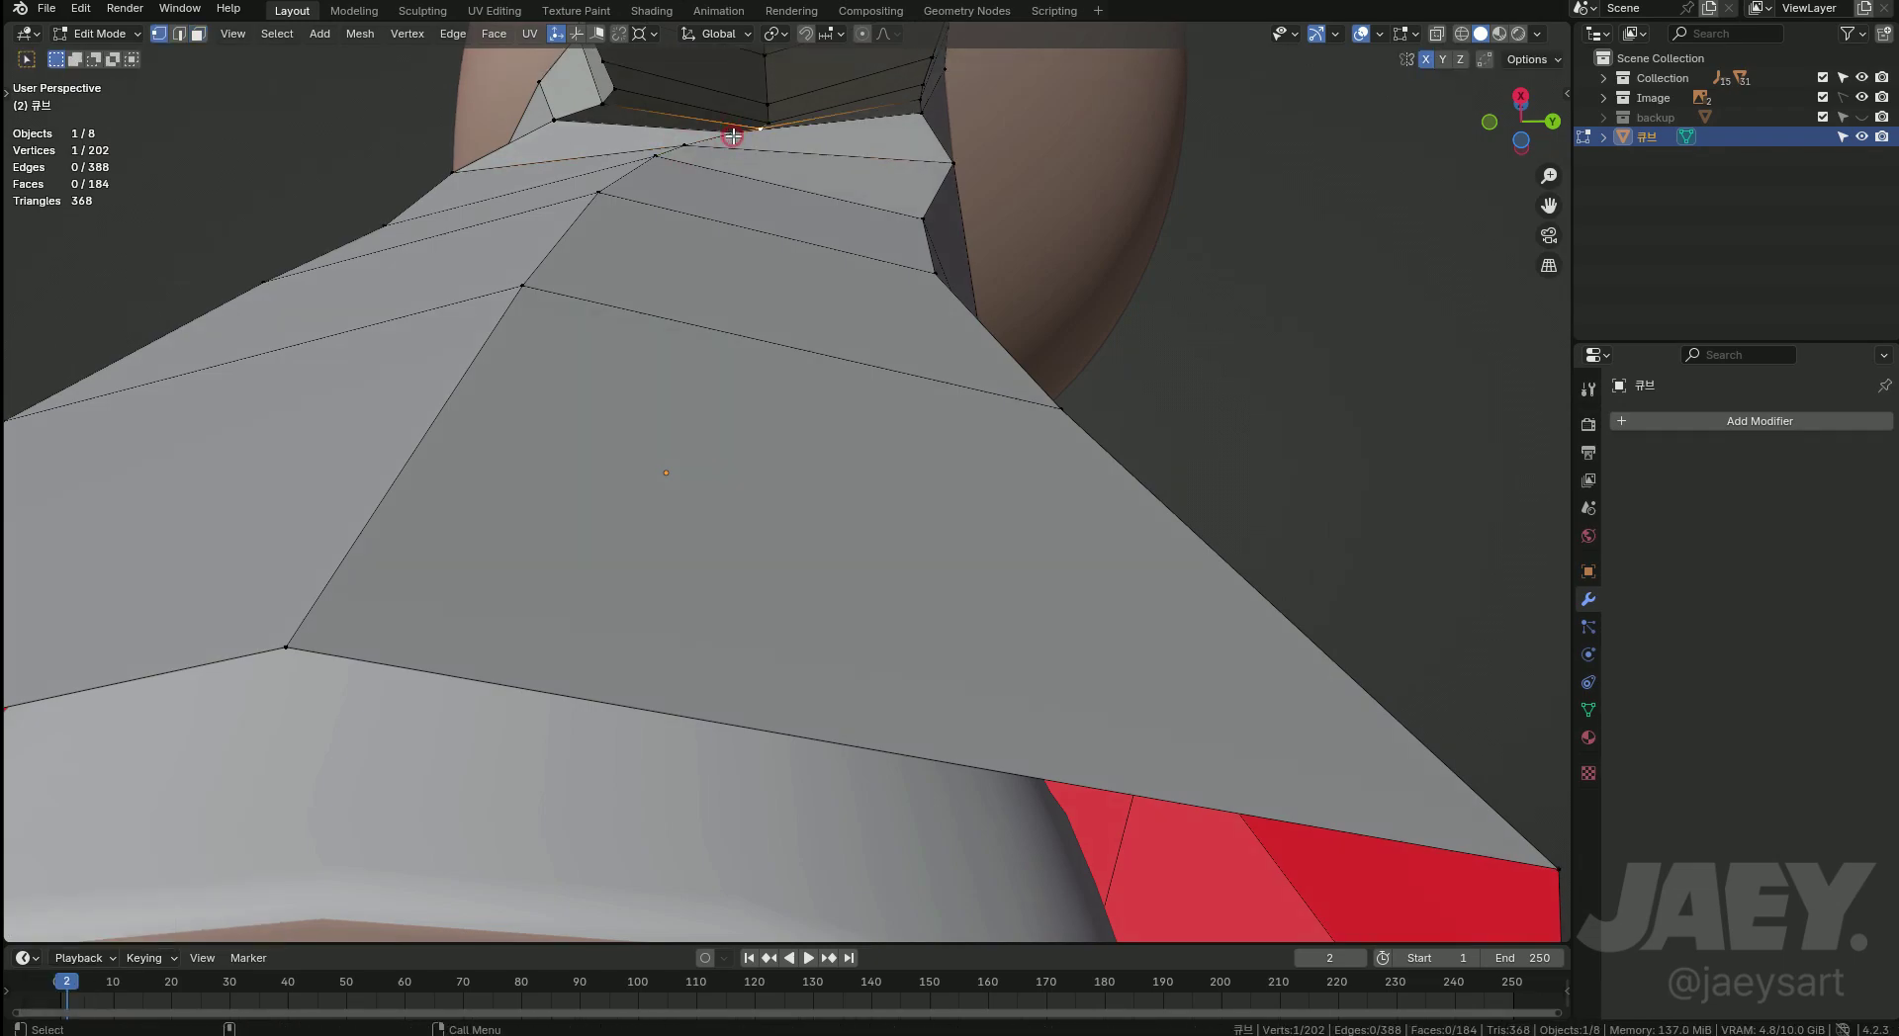
key(alt+z)
key(alt+z)
Slide shoulder and underarm vertices repeatedly to even the edge flow, checking the result in Object Mode.
key(g)
text(gg)
text(ggggggggg)
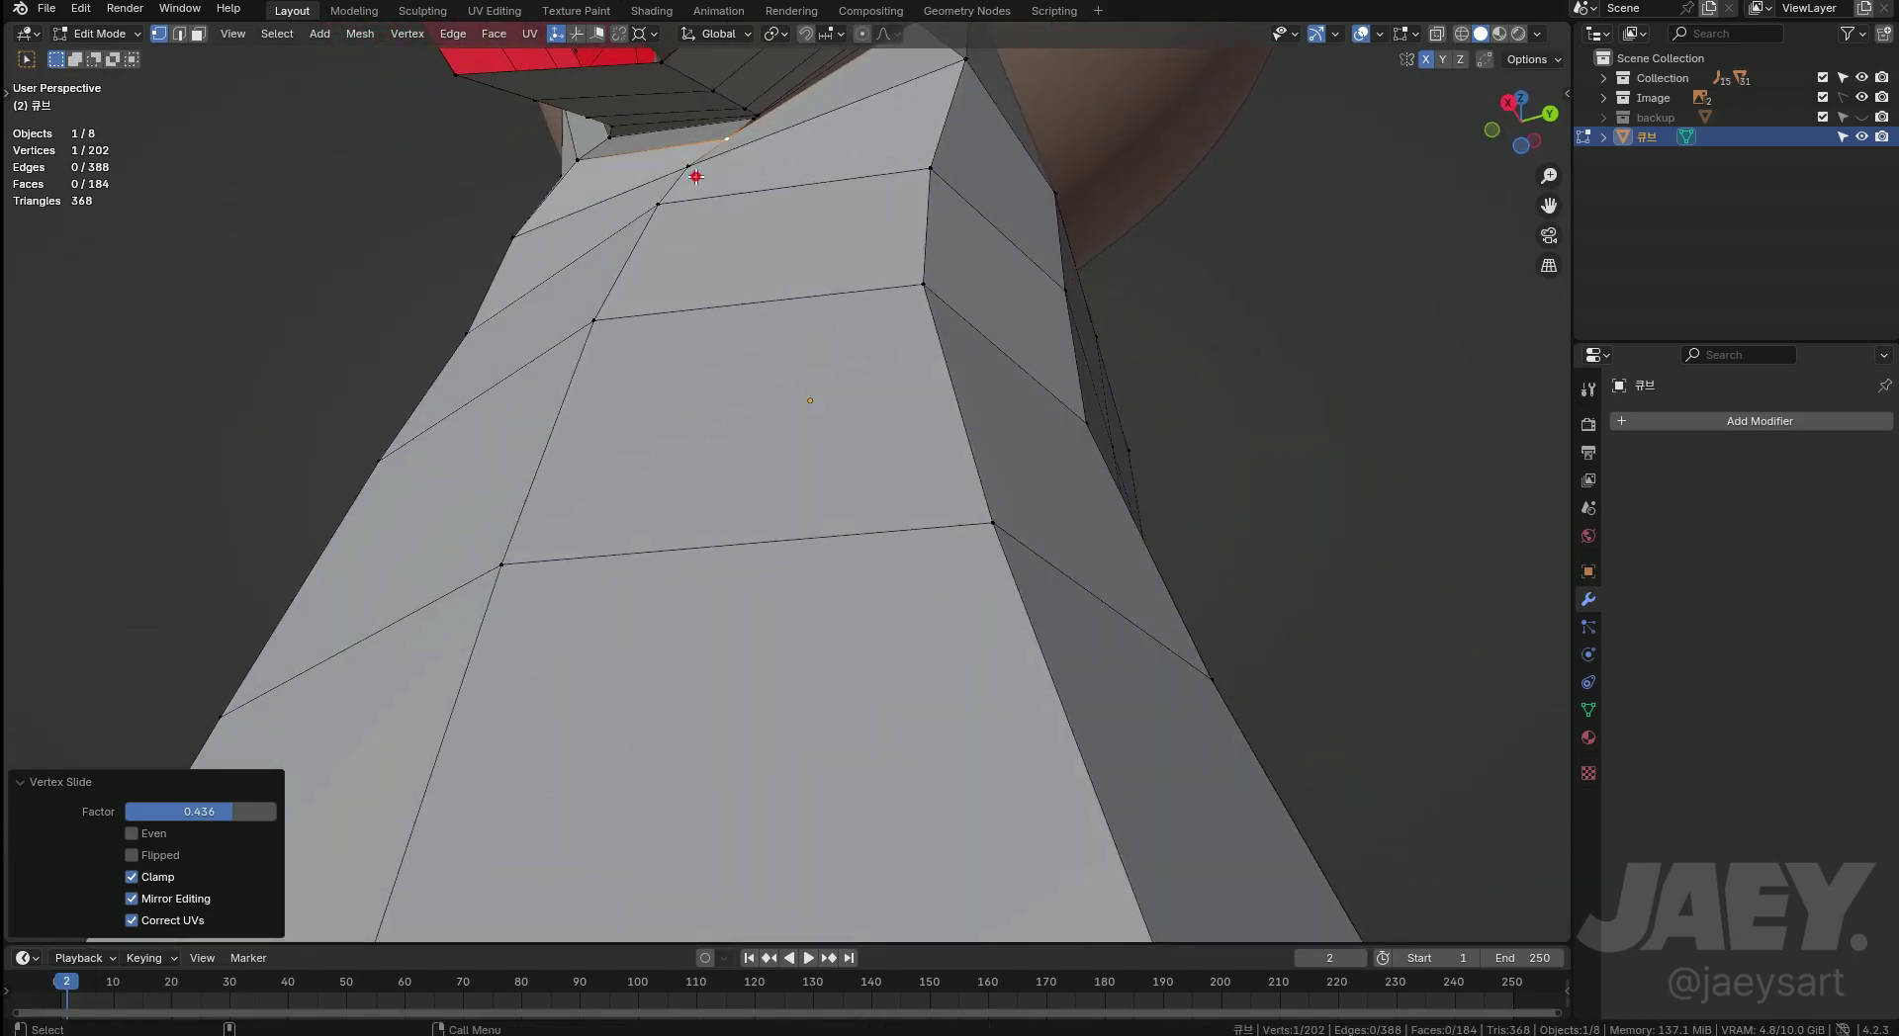
key(g)
text(gggggg)
key(ctrl+z)
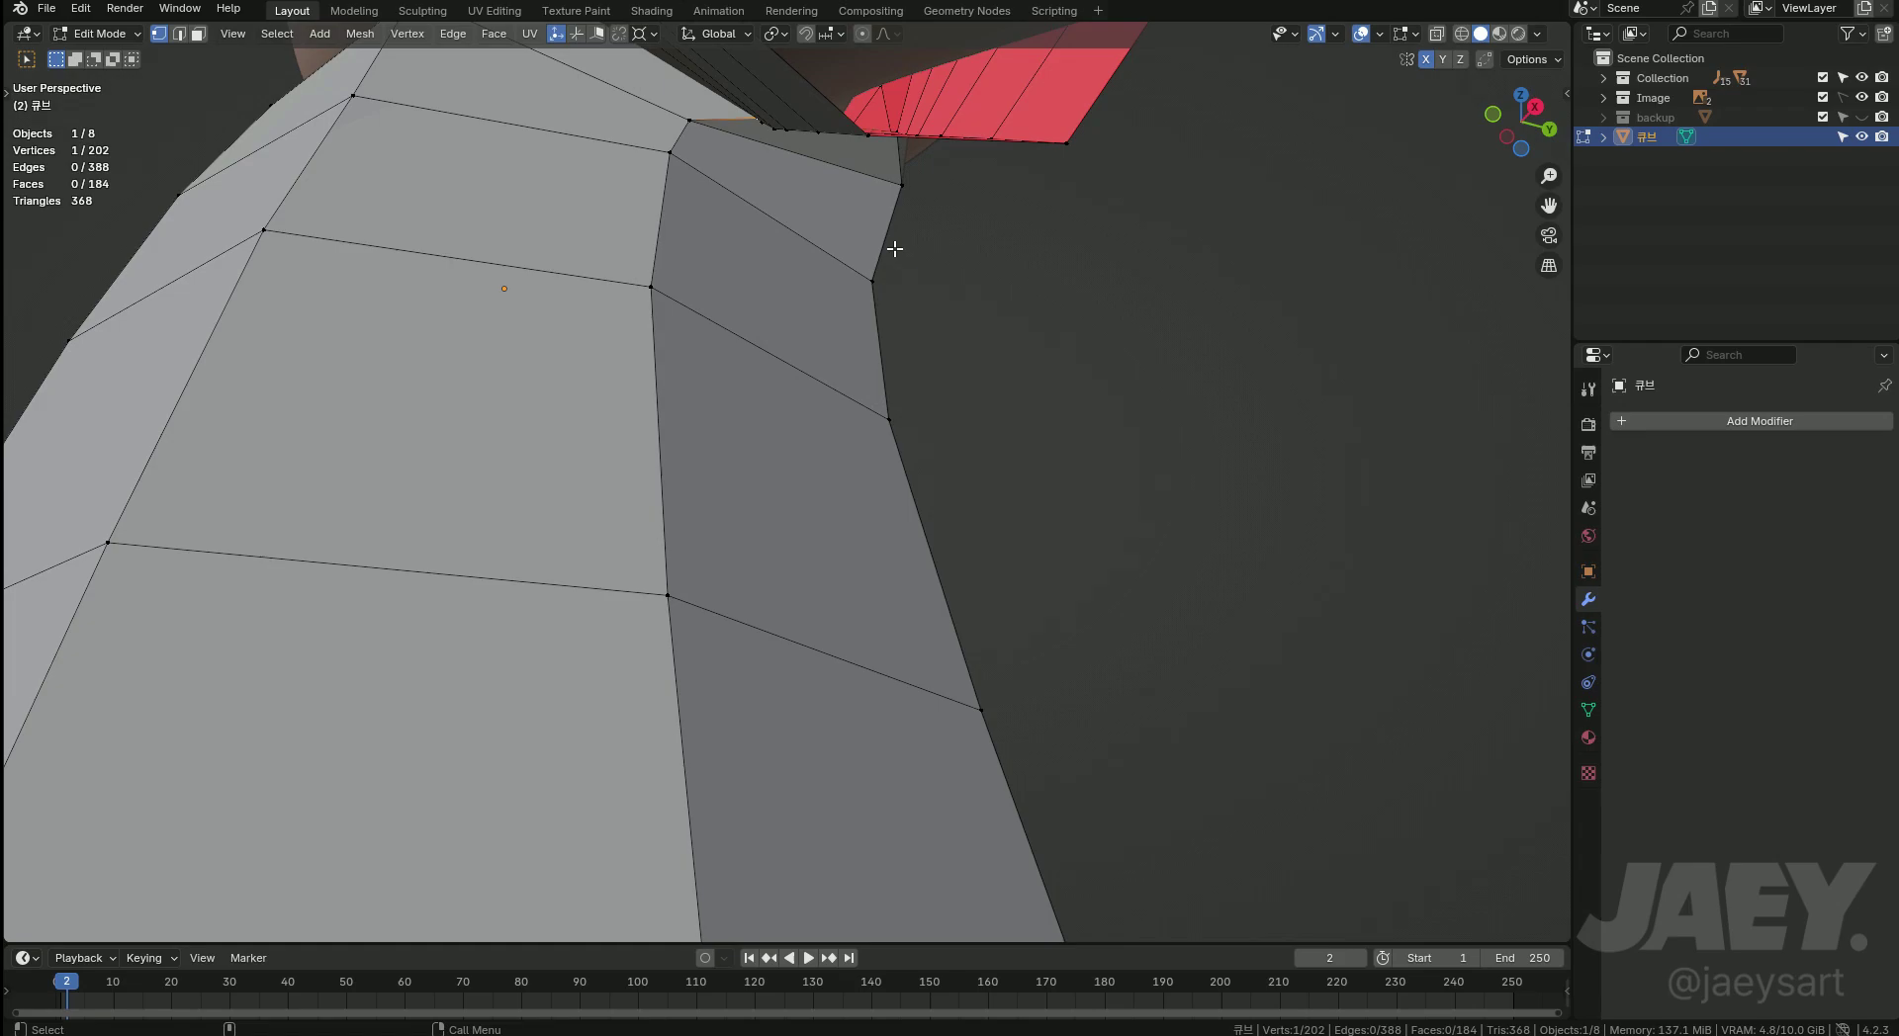
key(Tab)
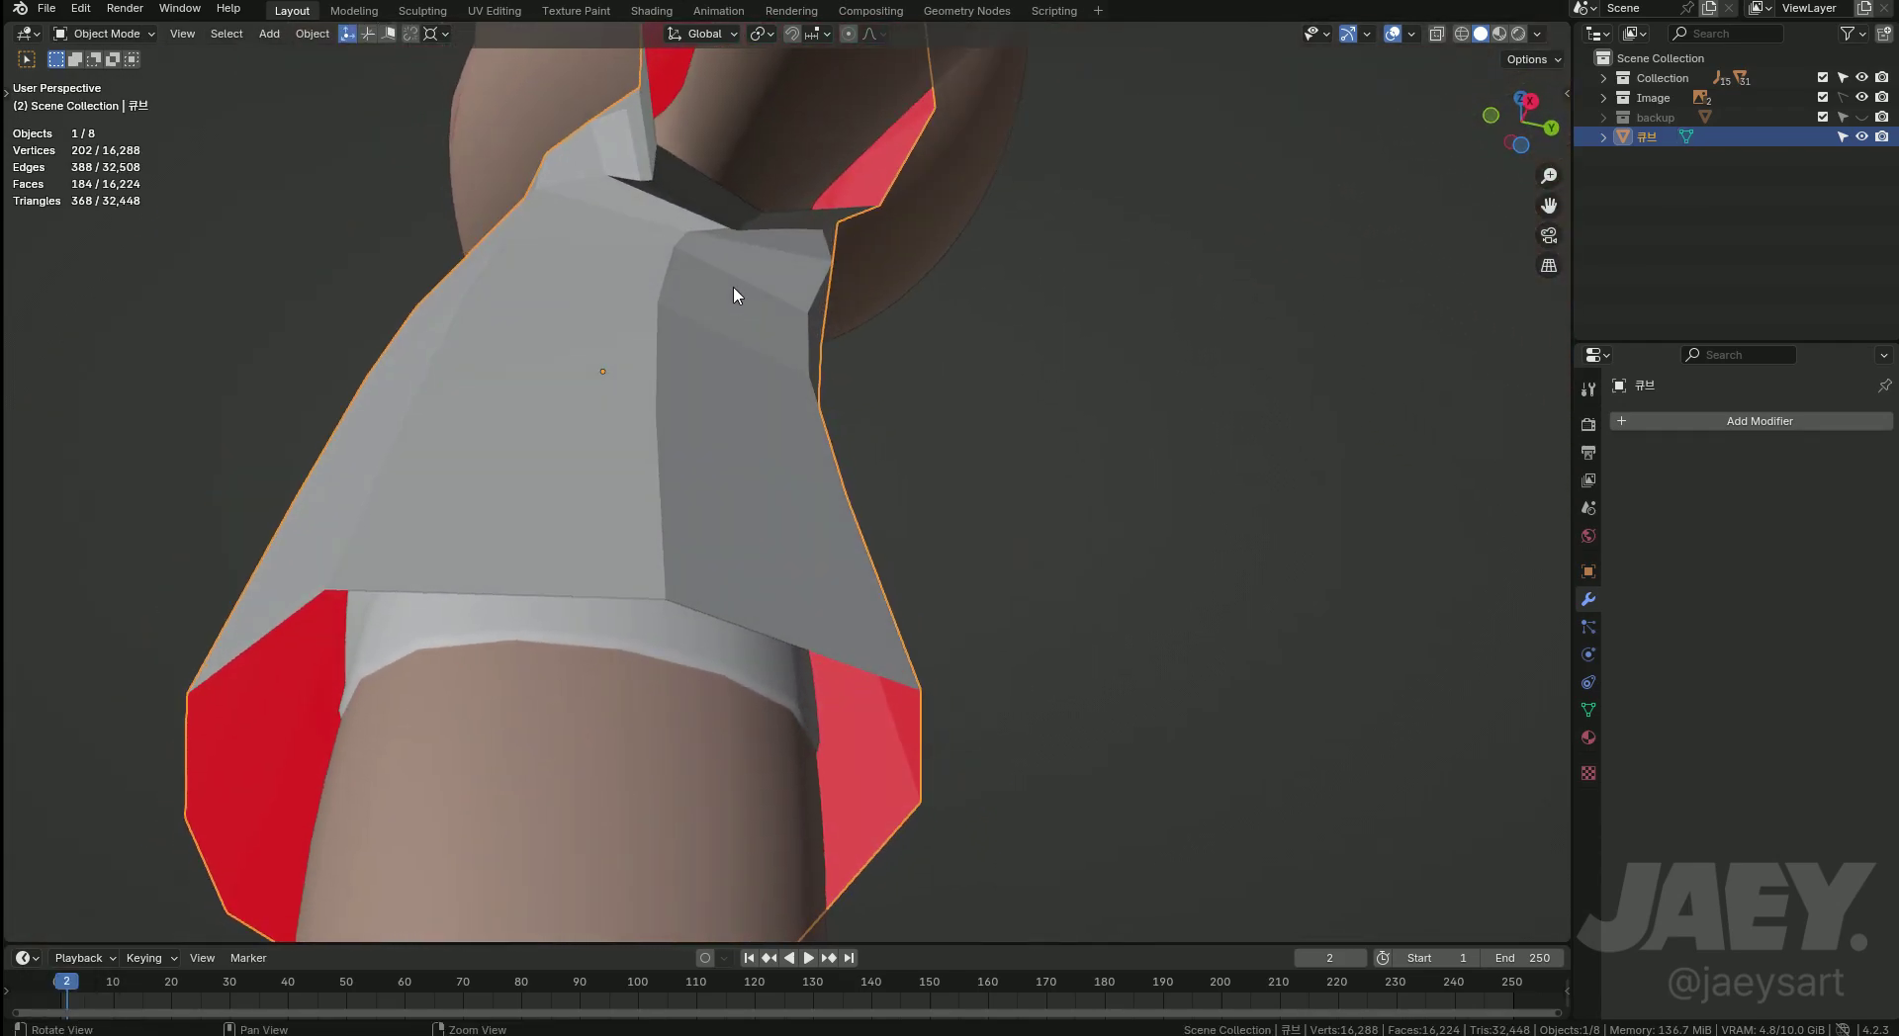
key(Tab)
key(2)
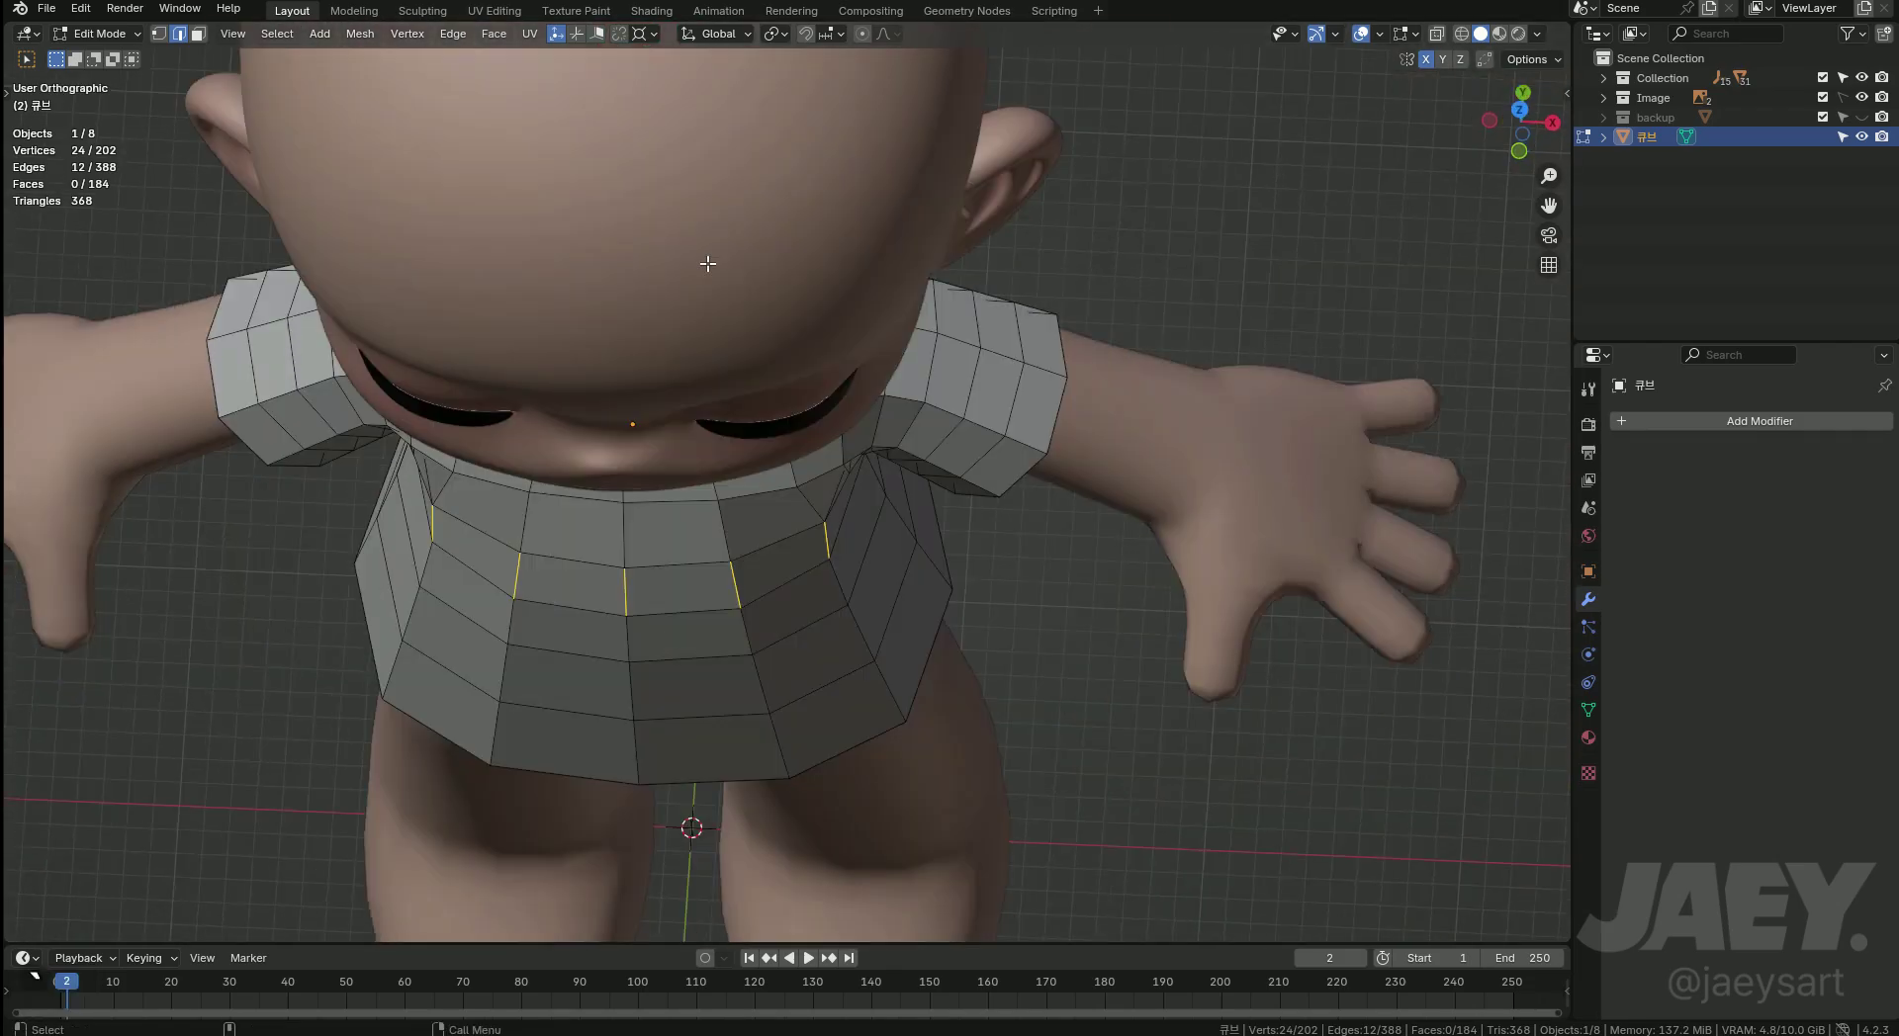
Move armpit vertices along X from the front in X-ray view and inspect the shirt back.
key(Tab)
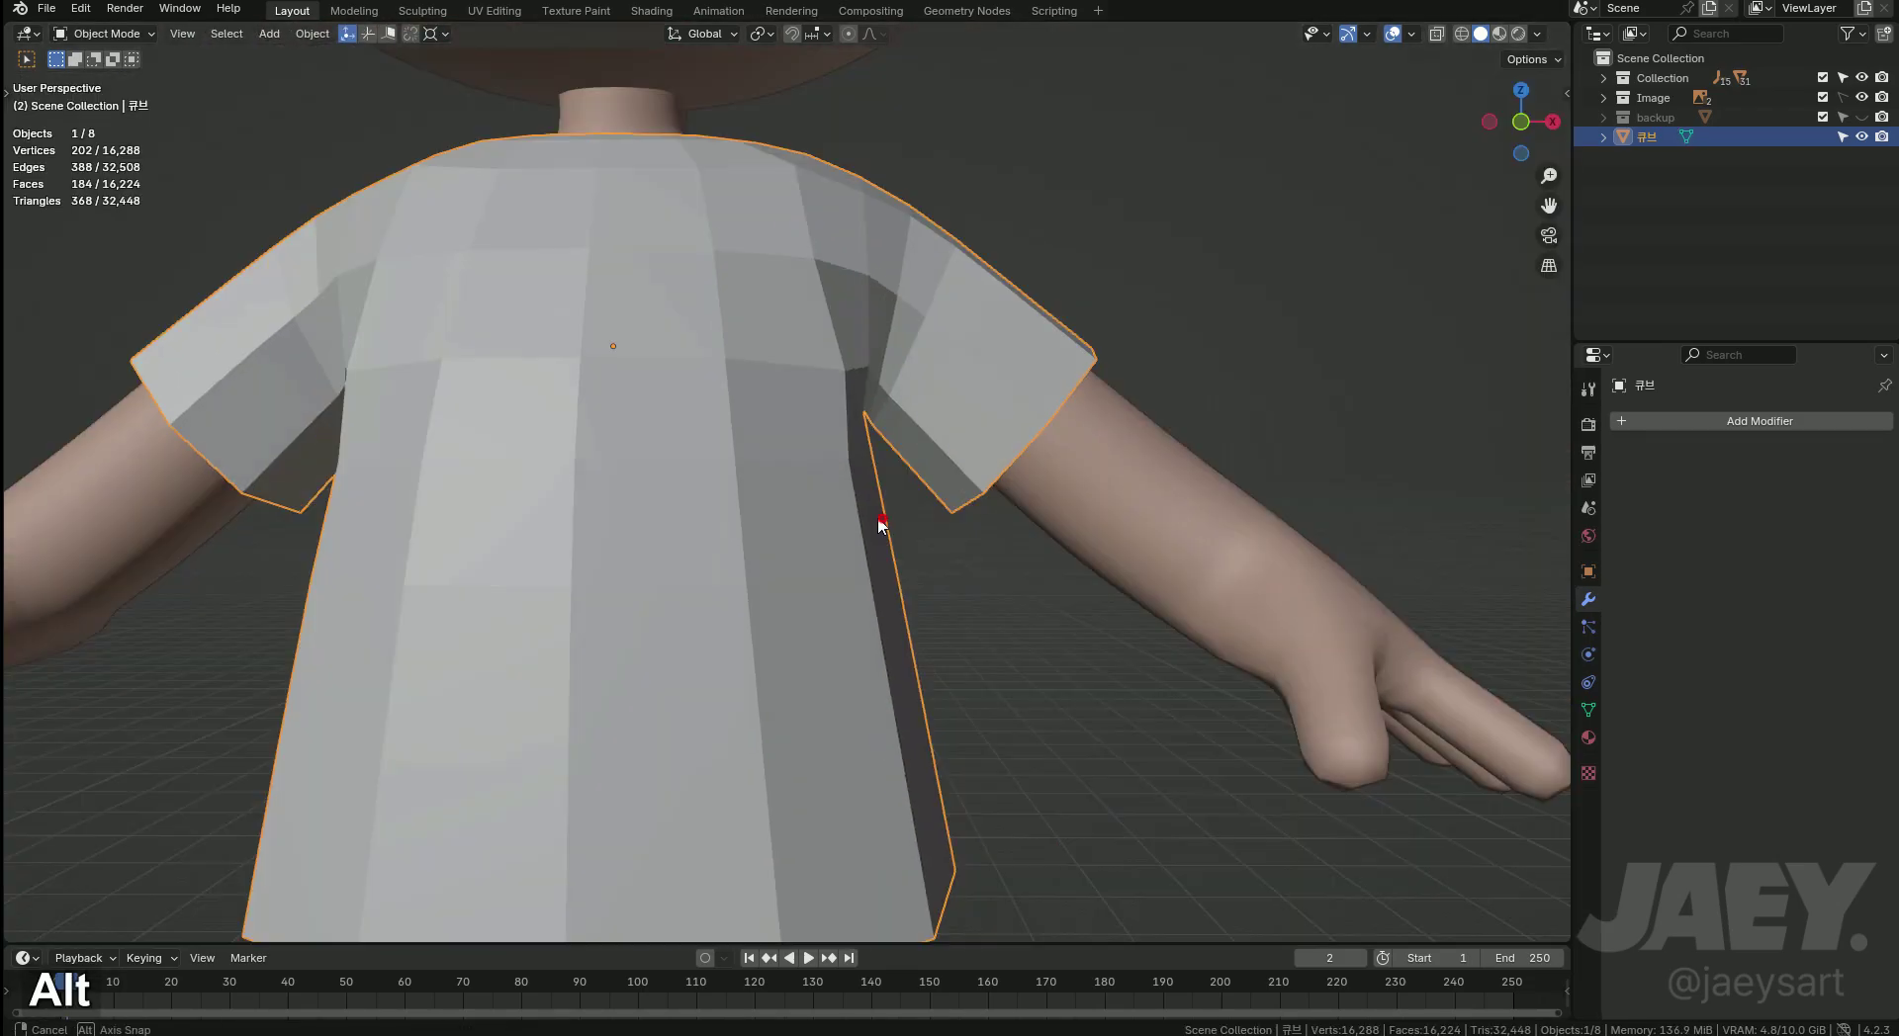
key(Tab)
key(1)
key(g)
text(gx)
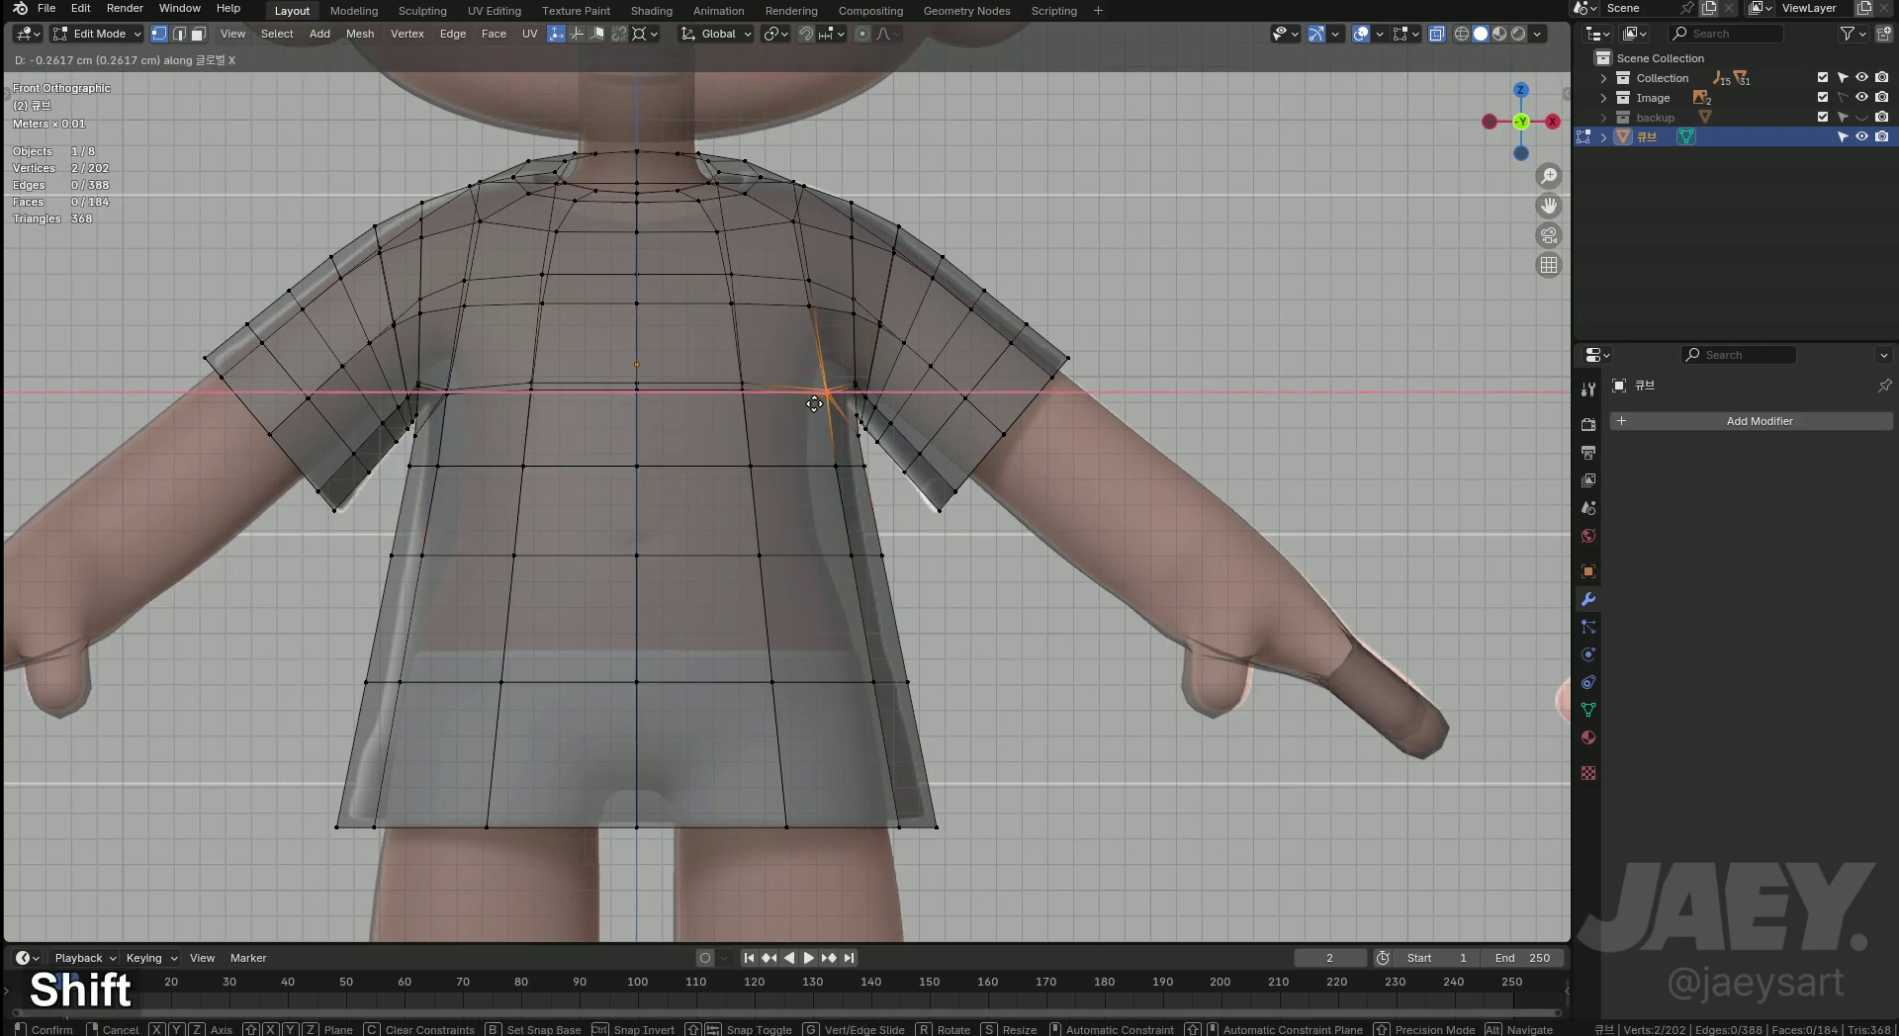
middle_click(874, 440)
key(alt+z)
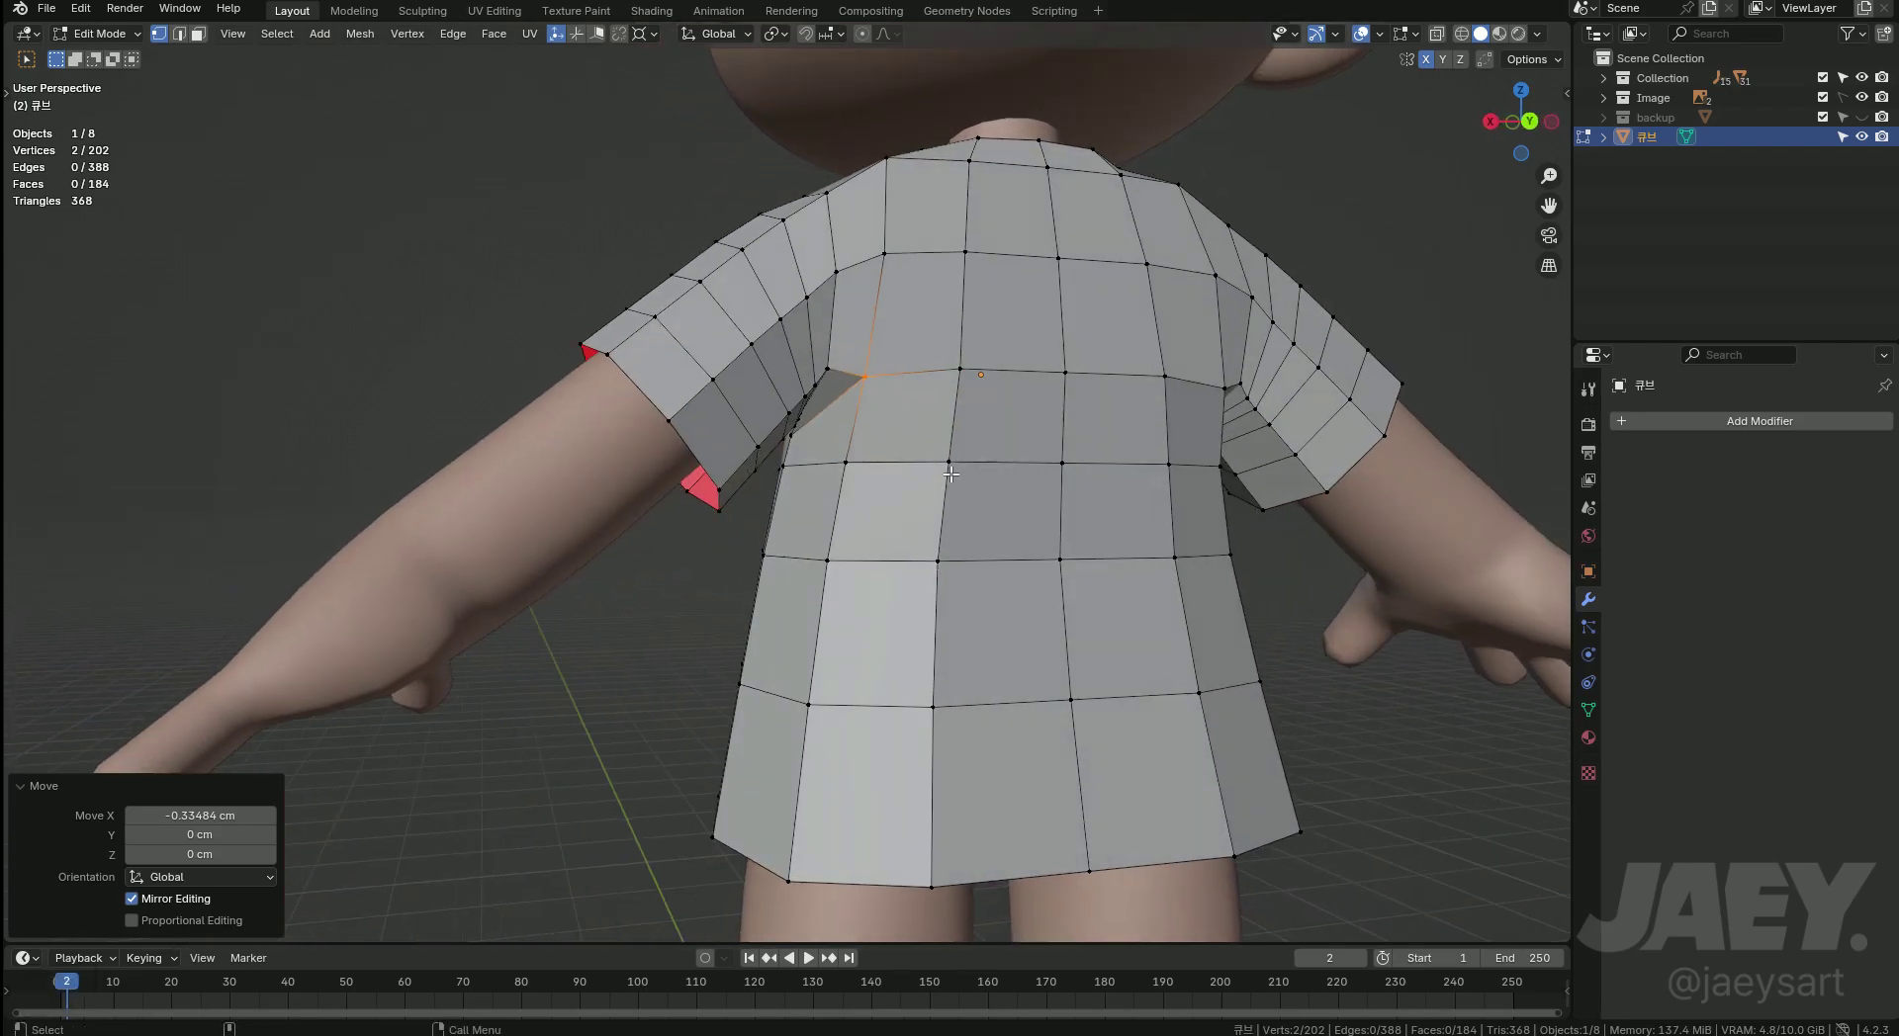
key(Tab)
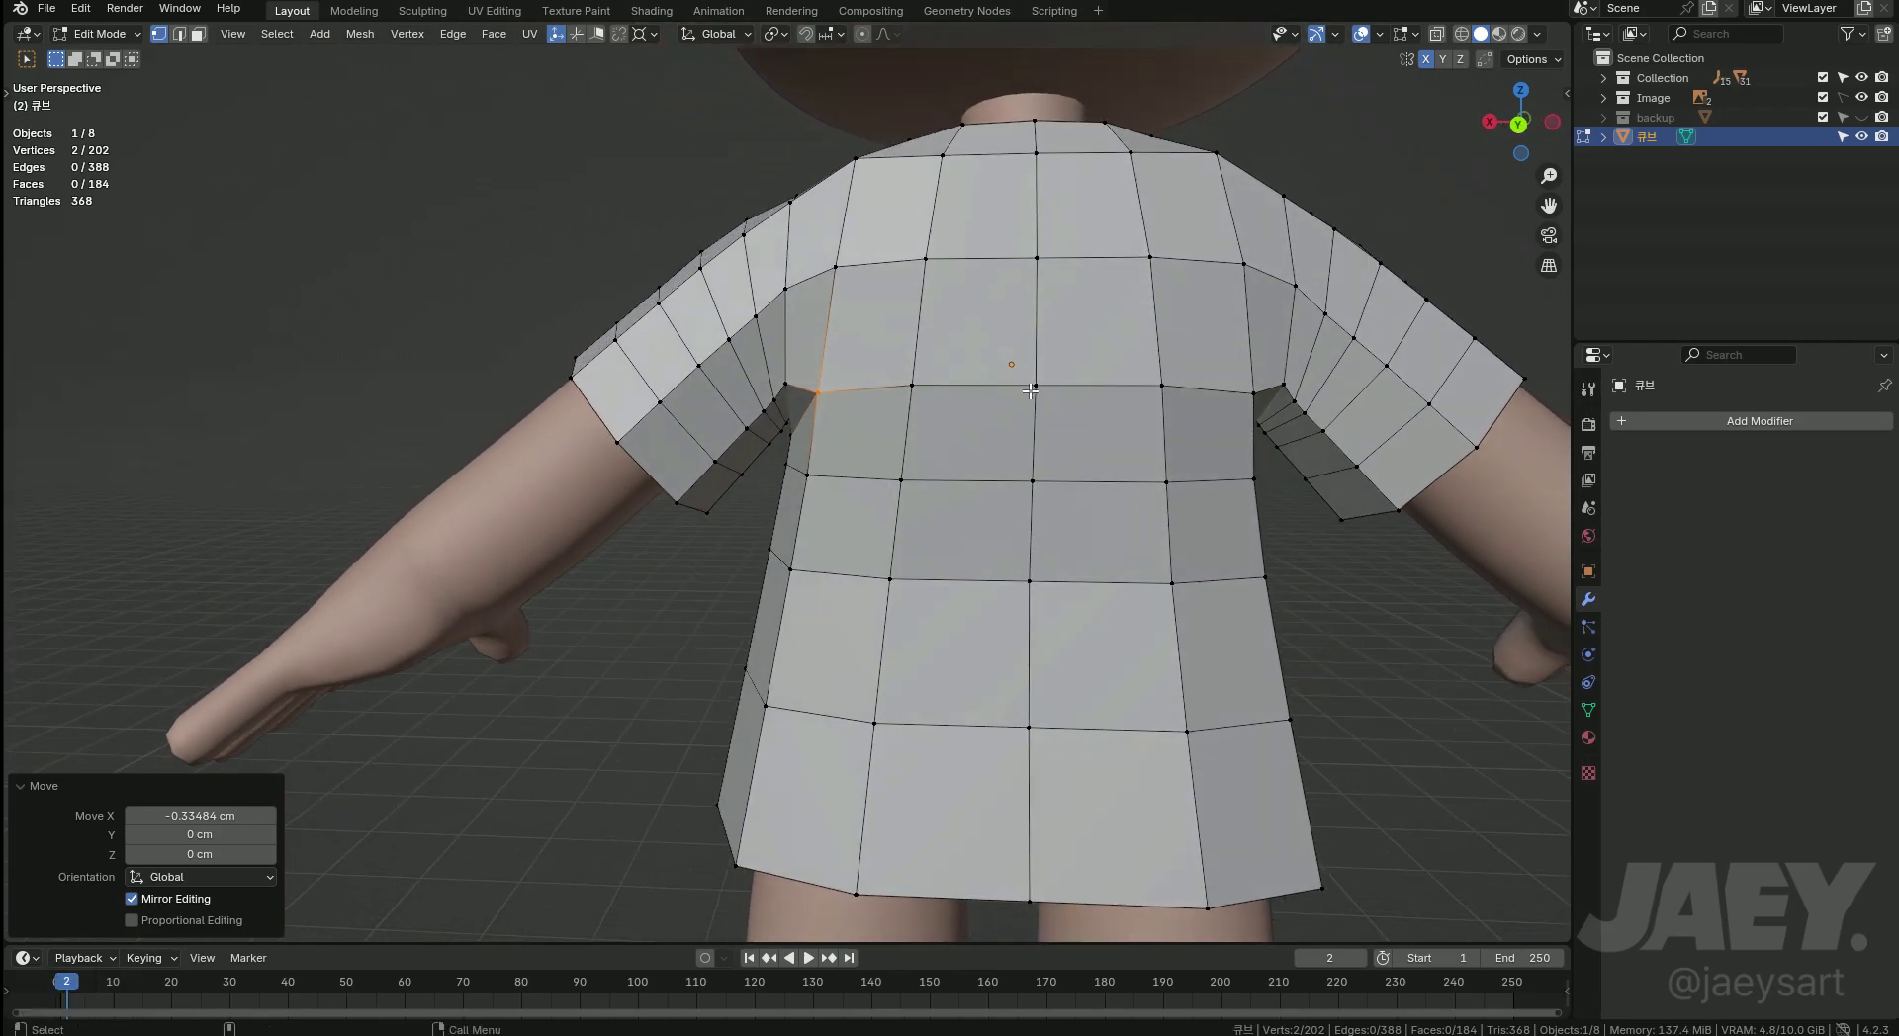
middle_click(957, 478)
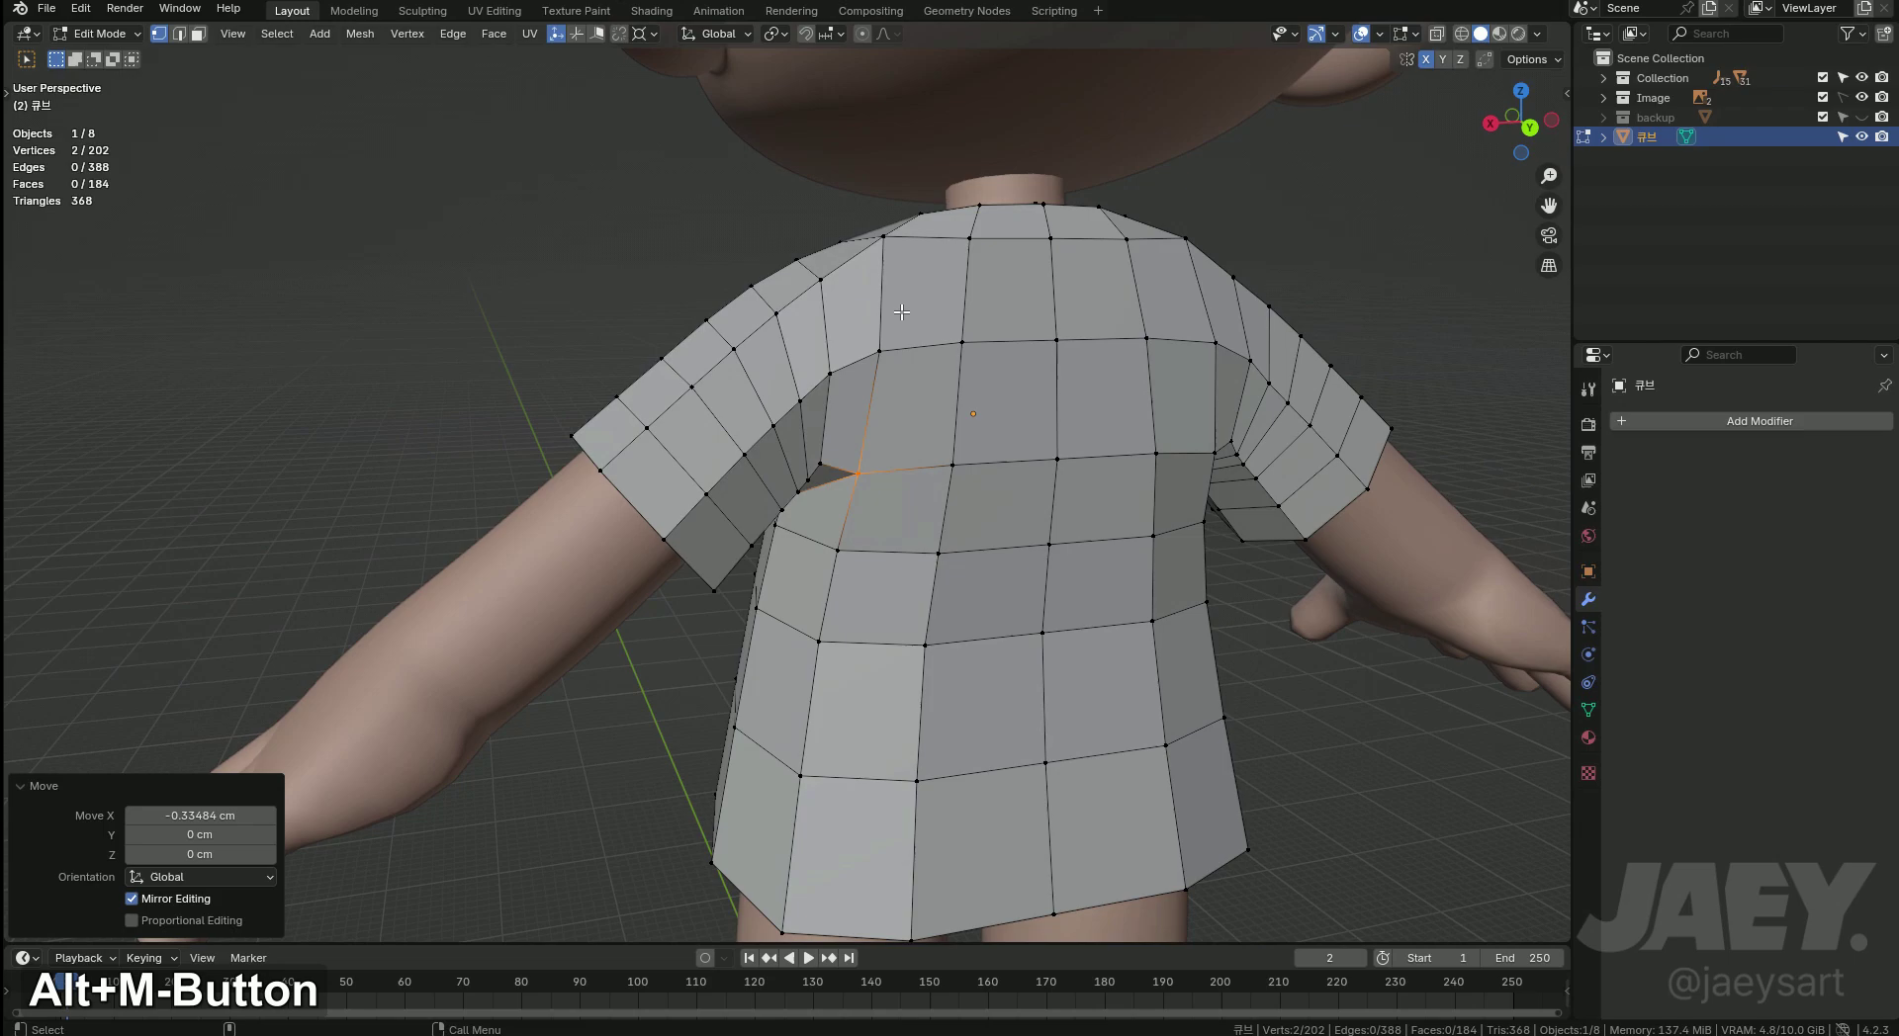
Adjust shoulder vertices along Z after undoing stray hide attempts, then view the neck from the side.
key(h)
text(hx)
key(ctrl+z)
key(h)
text(hx)
key(ctrl+z)
key(g)
text(gz)
middle_click(1095, 447)
middle_click(1010, 470)
key(2)
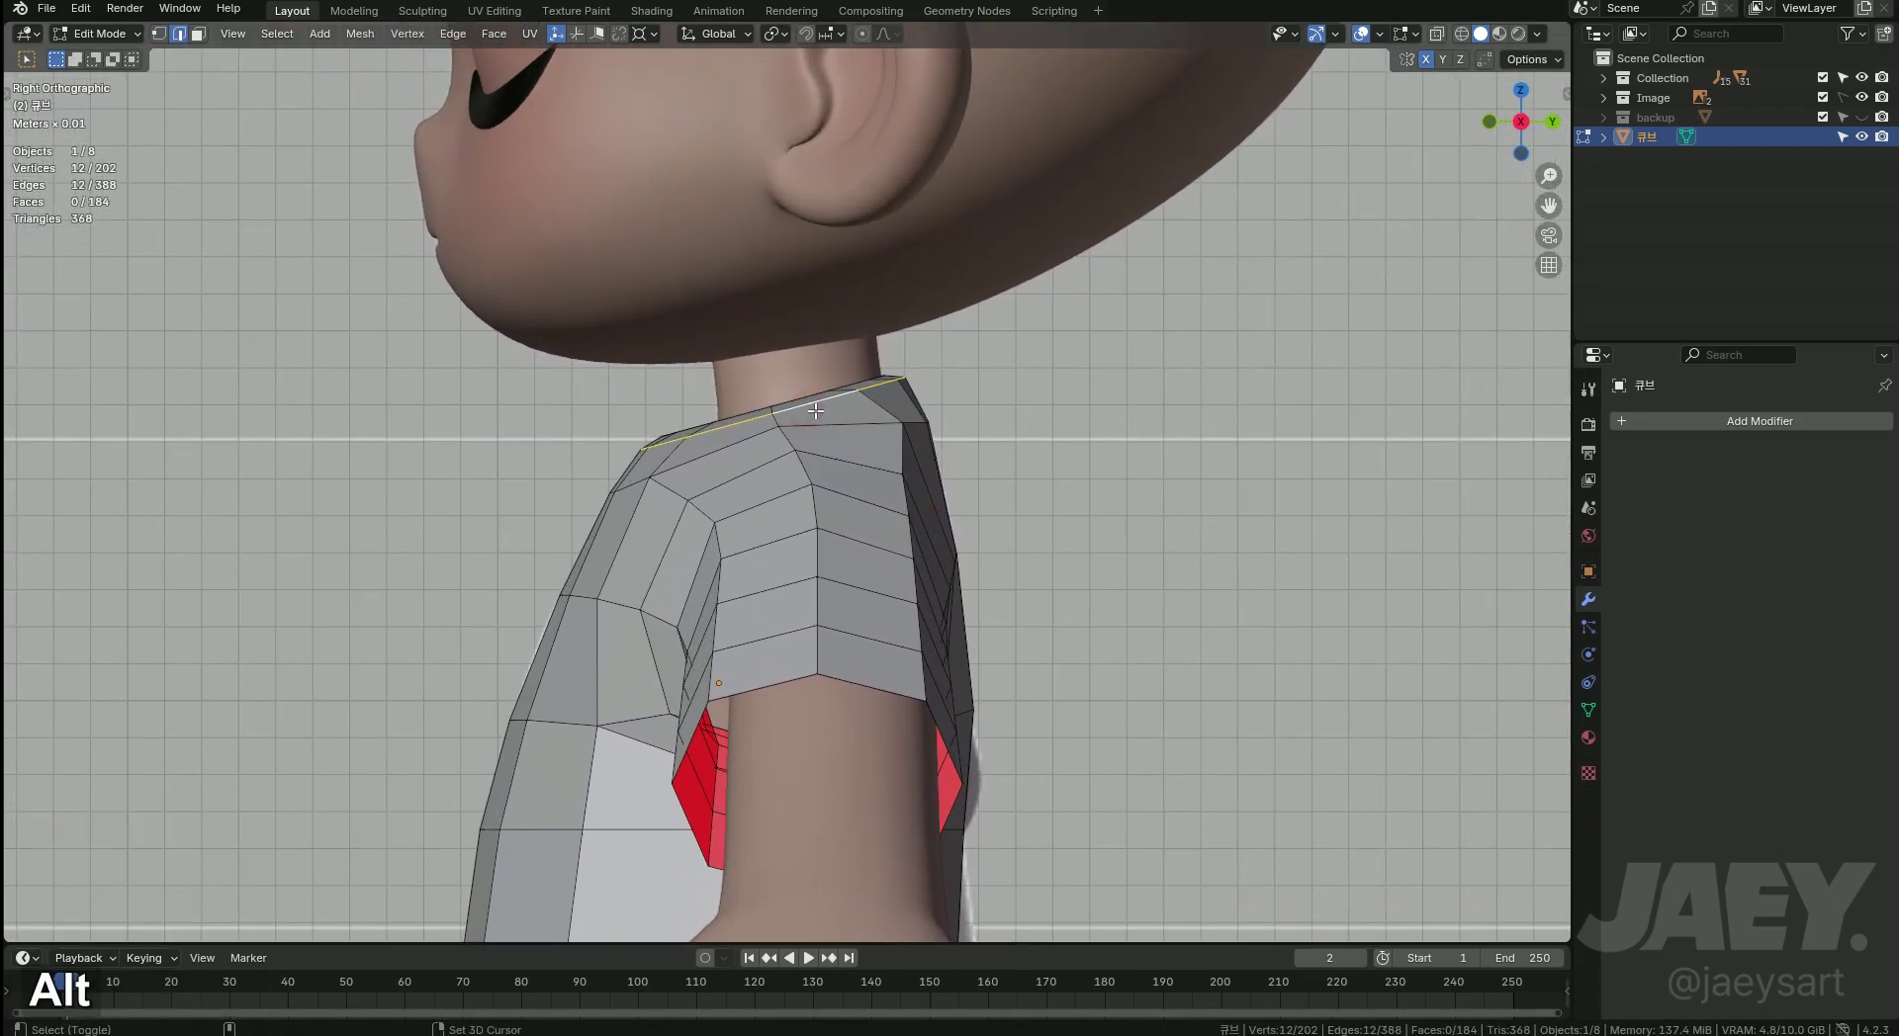
key(x)
key(alt+z)
middle_click(945, 421)
Tilt the neckline edges to follow the neck and slide neckline vertices into place from the front.
key(r)
key(g)
key(y)
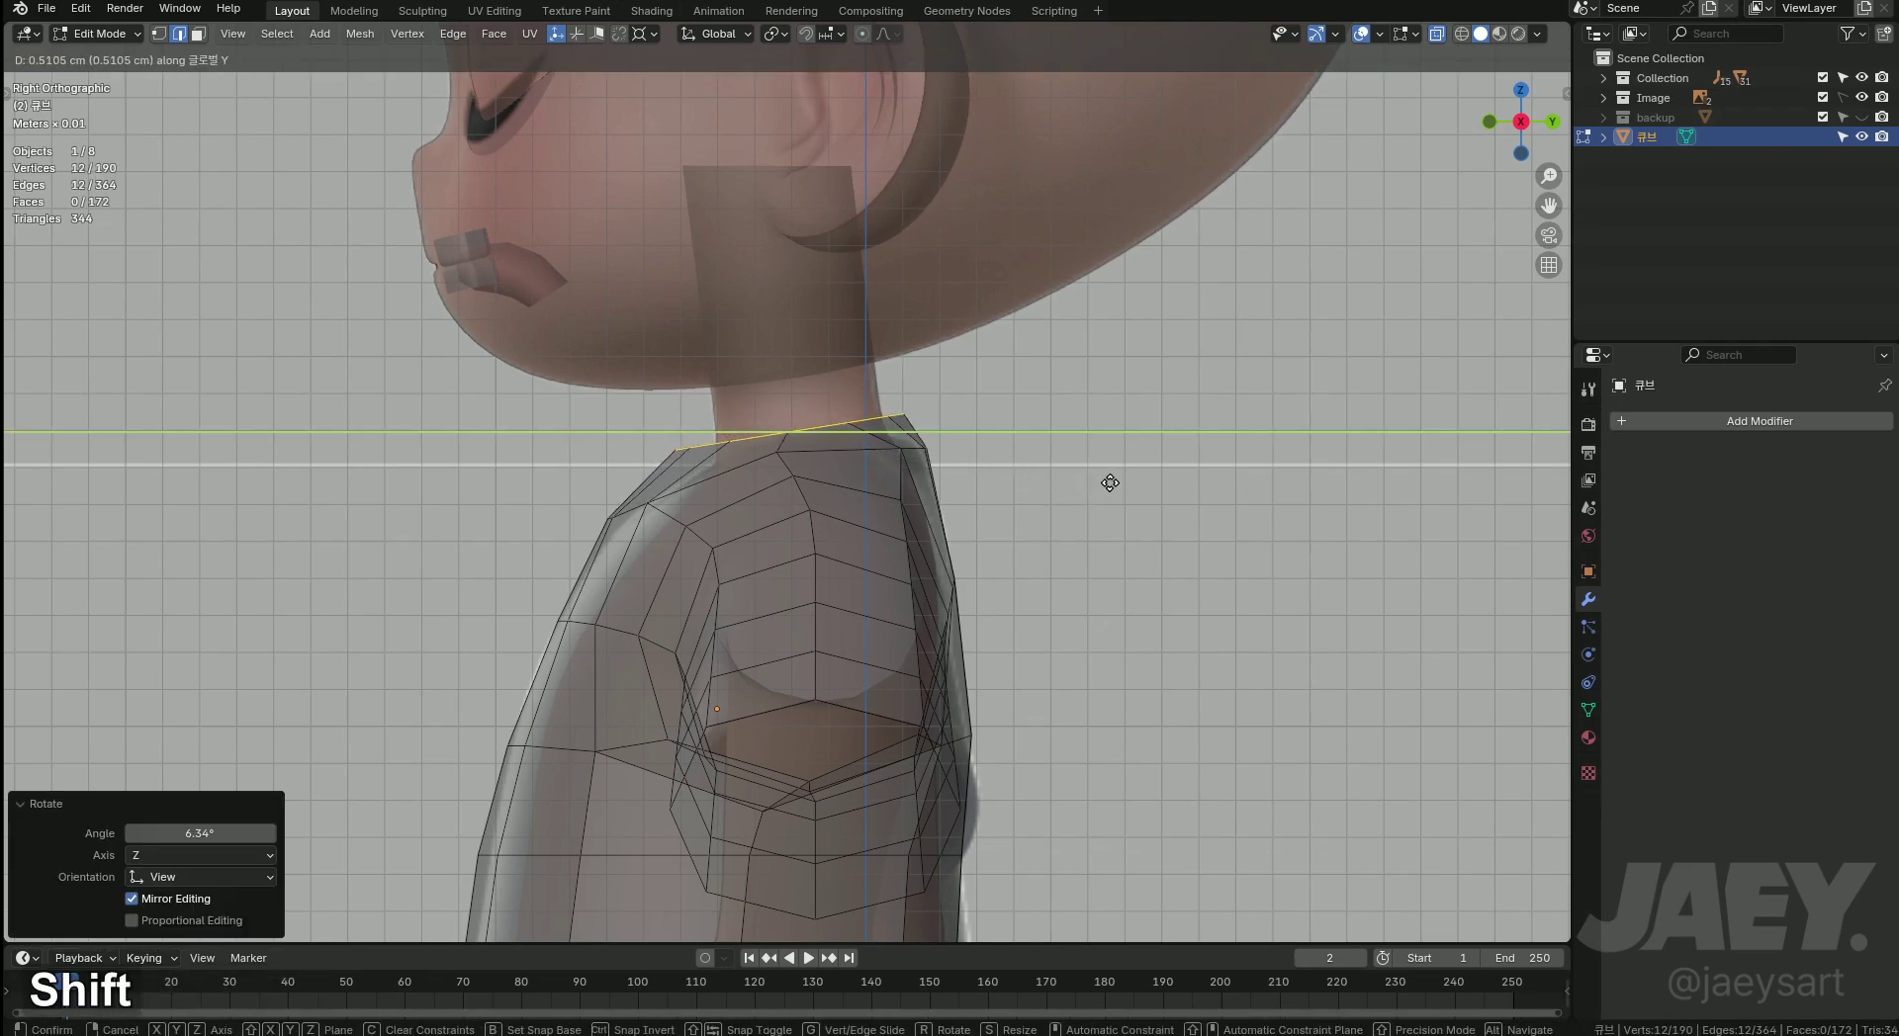
key(g)
text(gz)
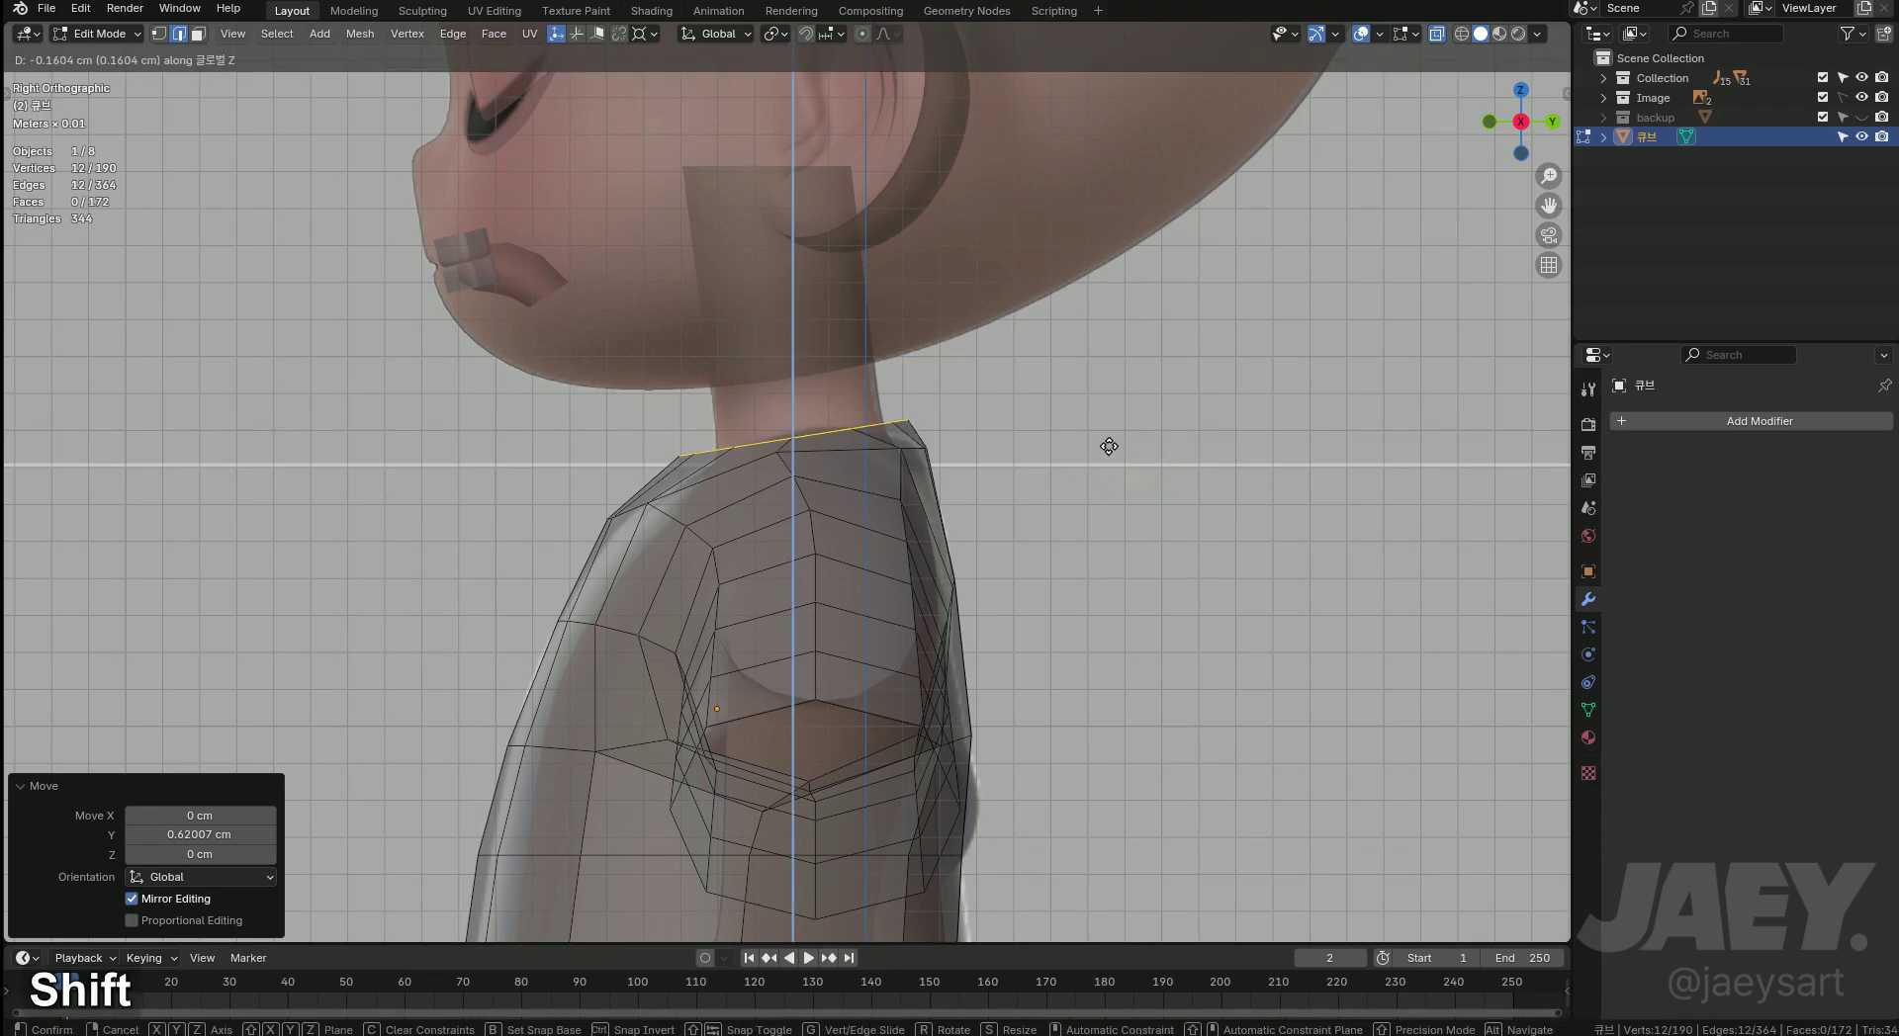
key(1)
text(1gg)
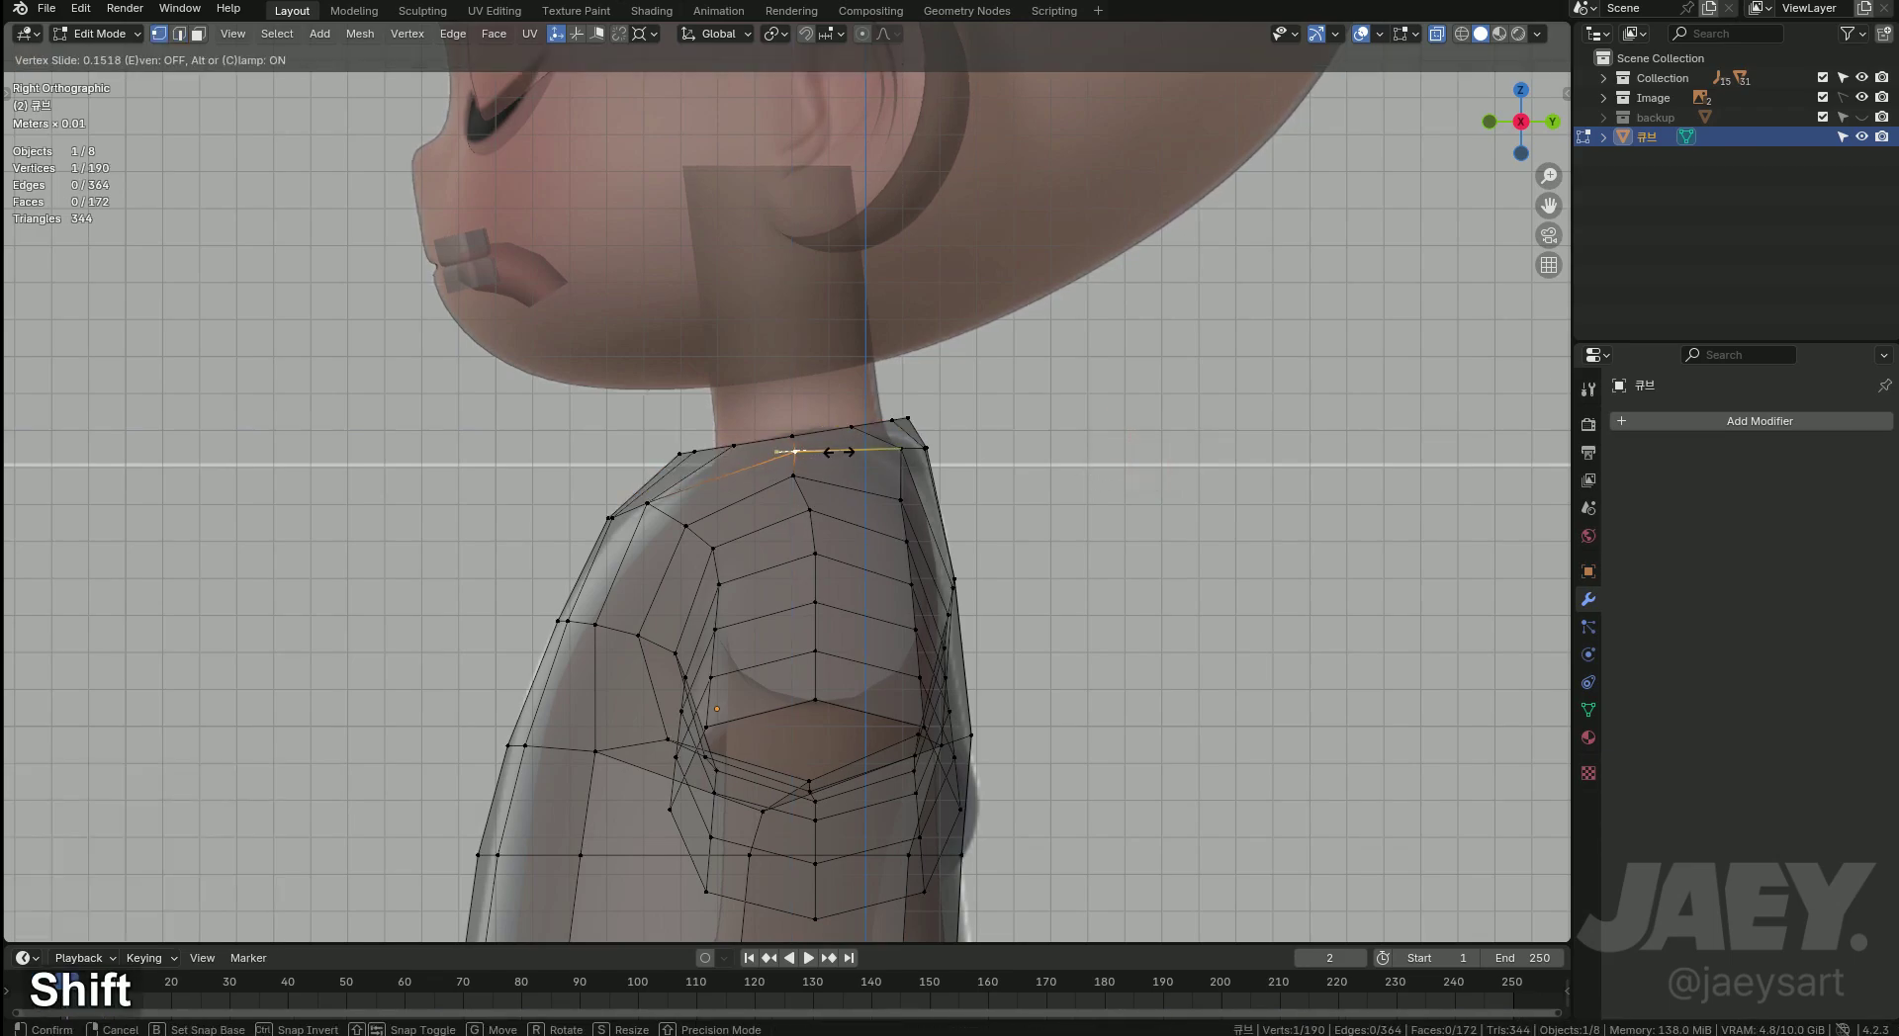
key(g)
text(gg)
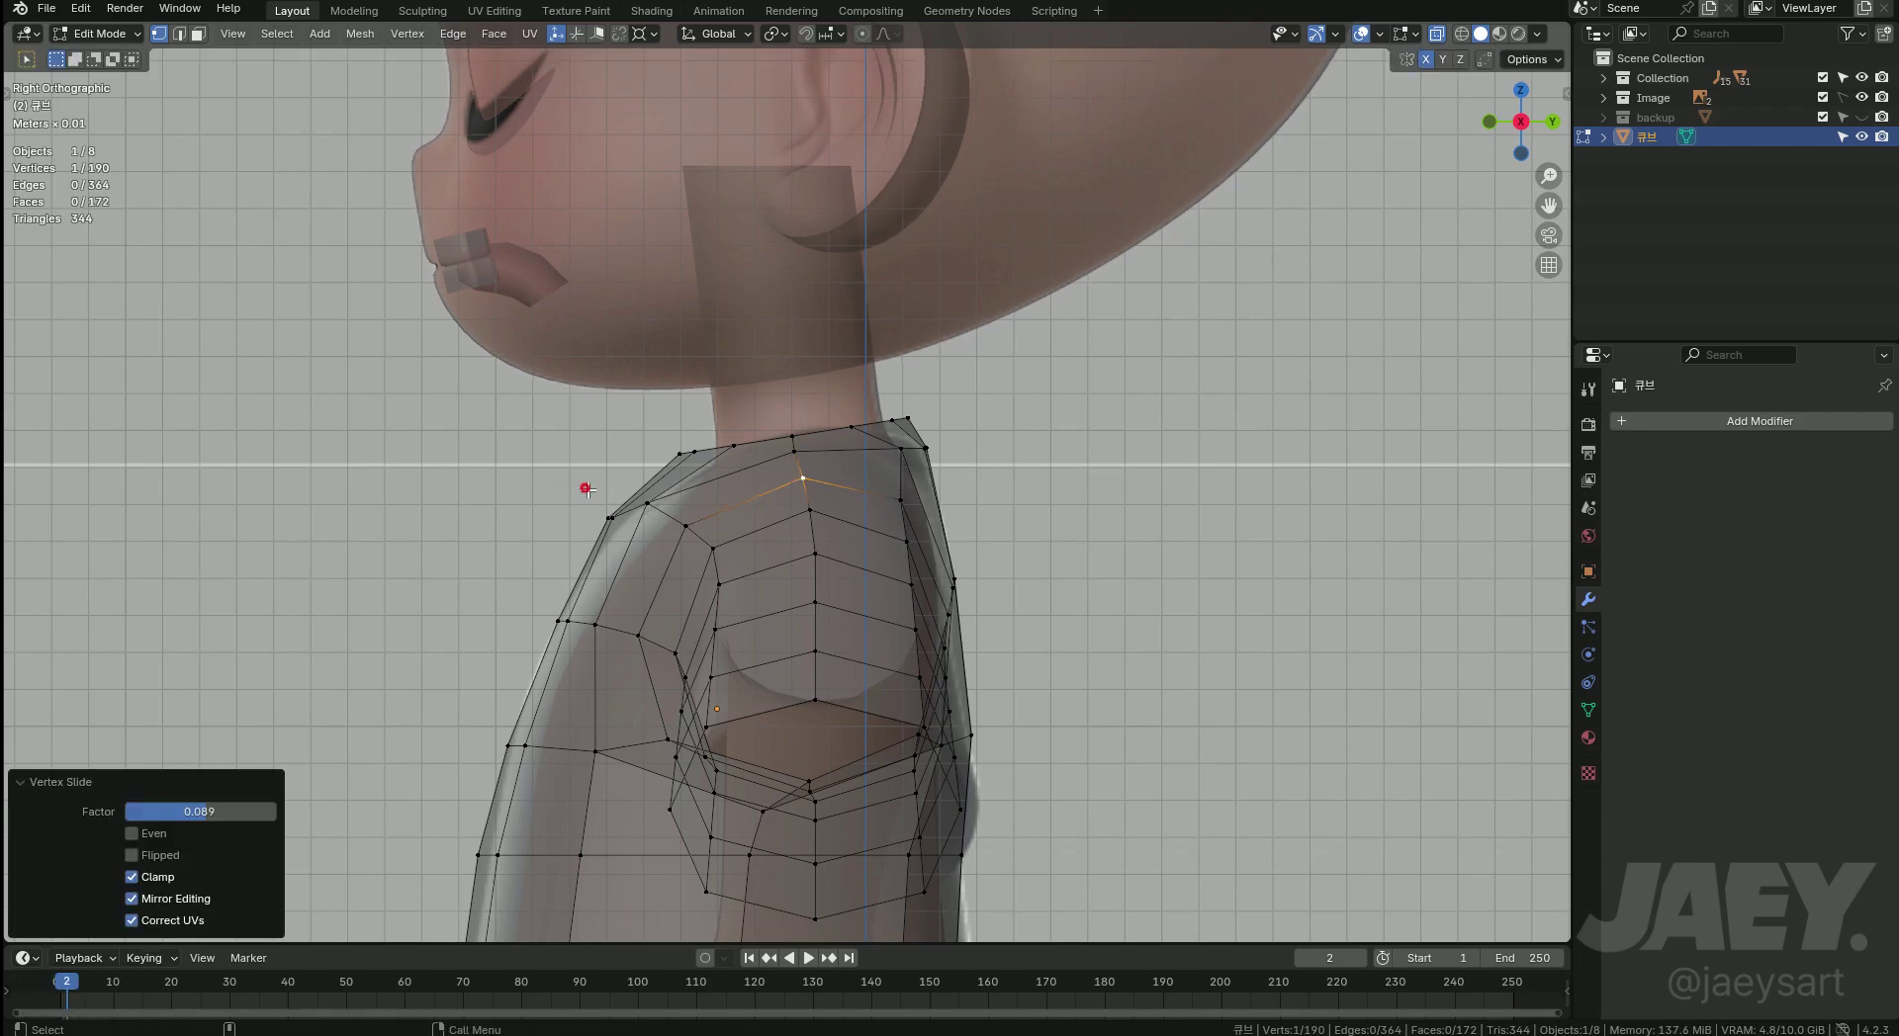
Move underarm vertices along Y and smooth the underarm loop with Set Edge Flow.
key(g)
key(y)
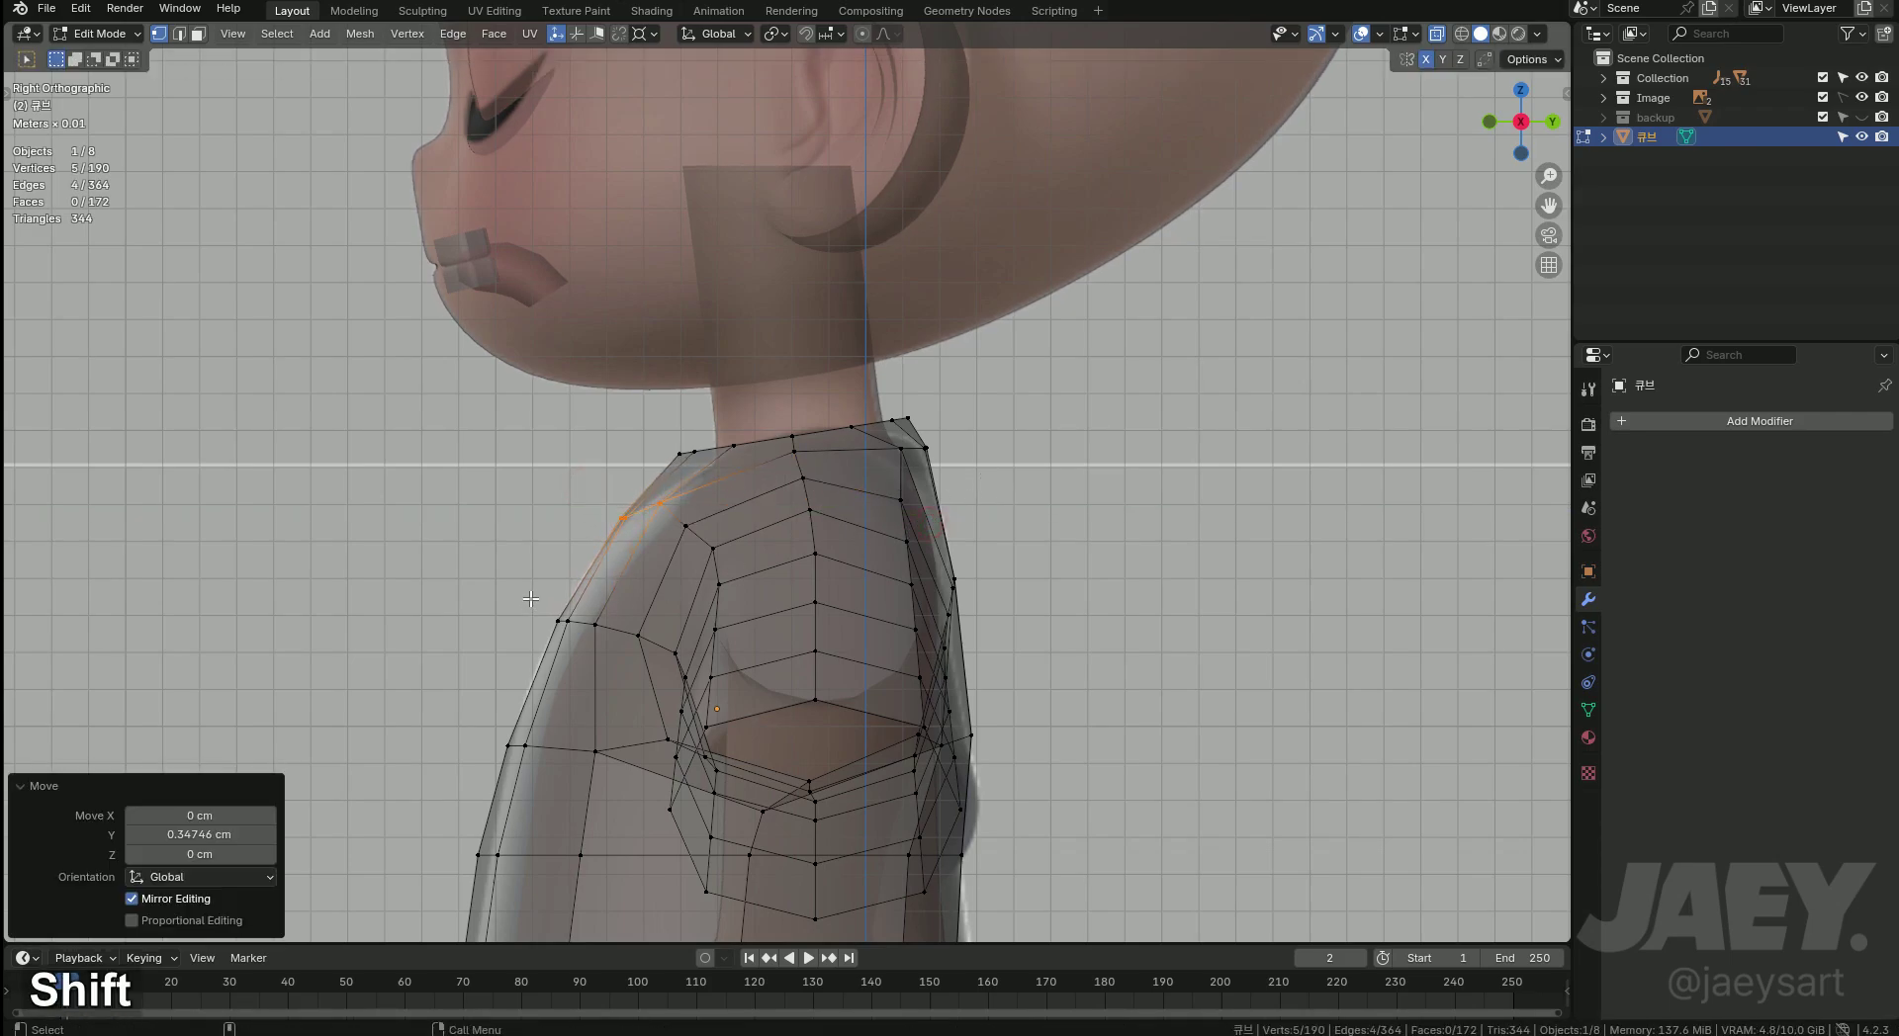
key(g)
key(y)
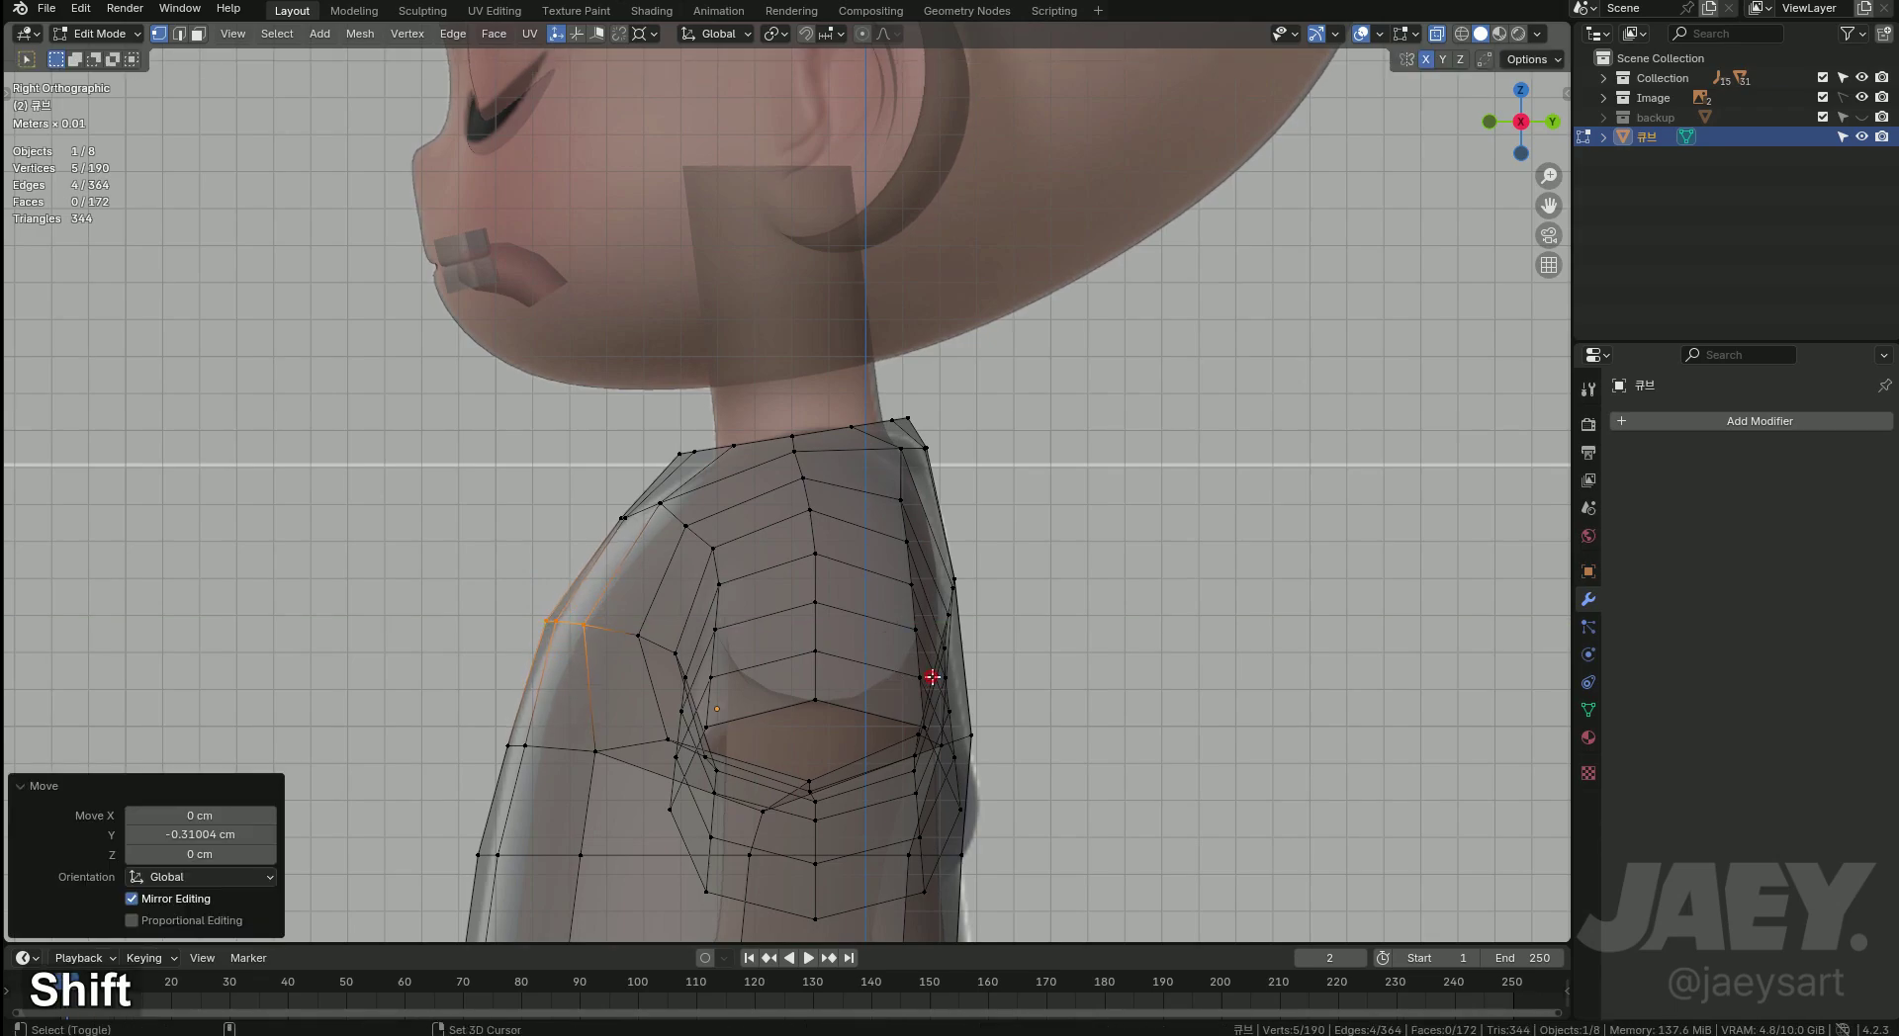
key(q)
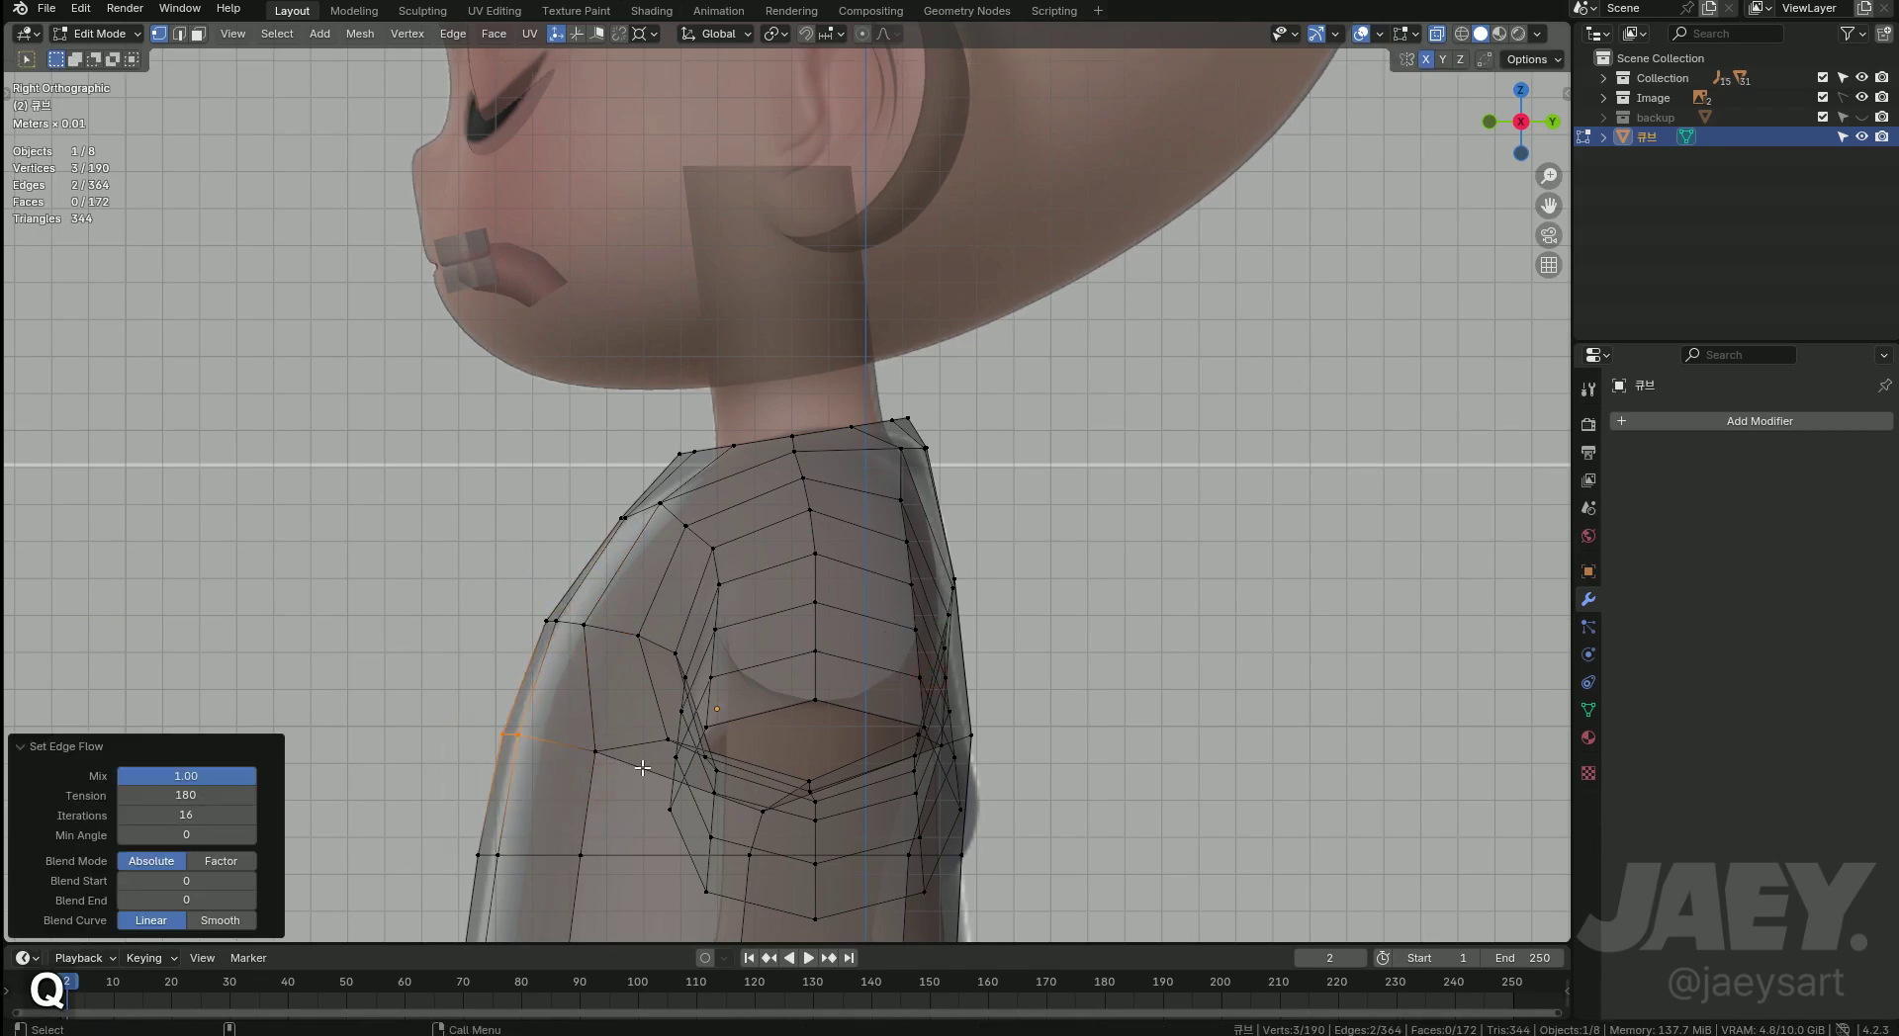
middle_click(678, 709)
key(Tab)
key(z)
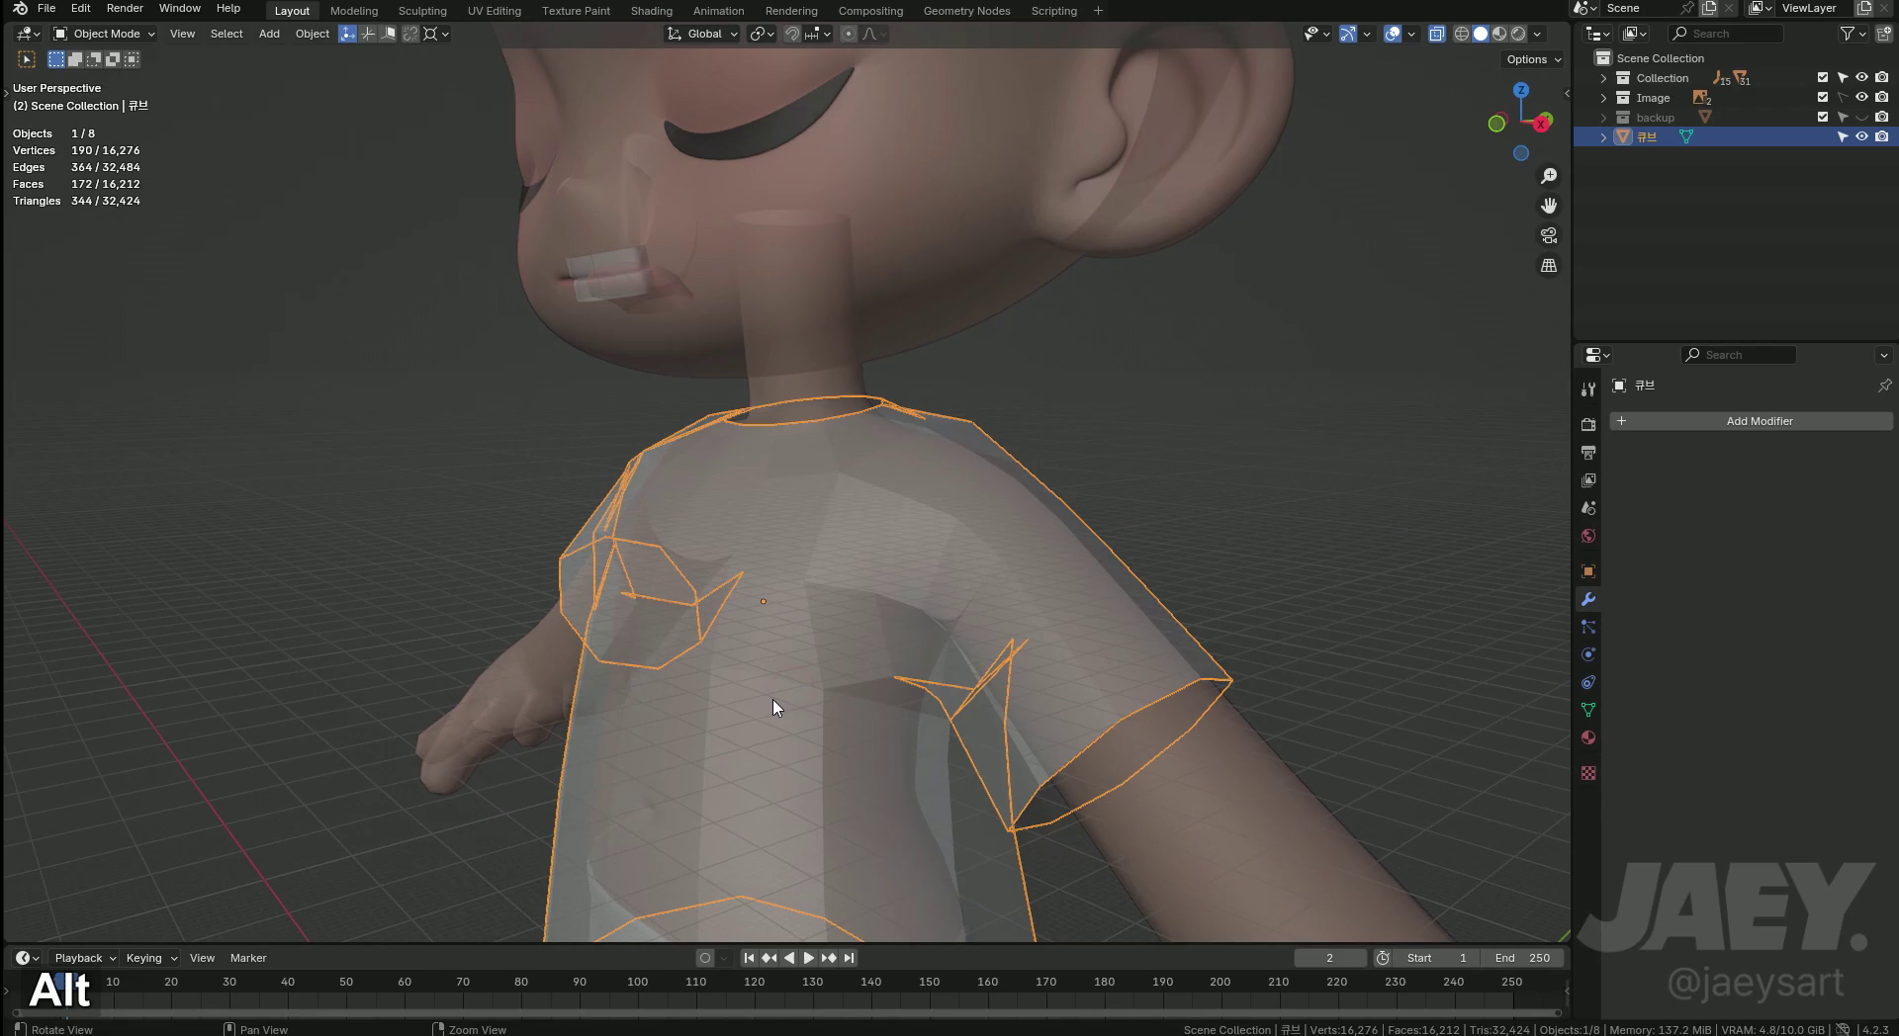
middle_click(876, 682)
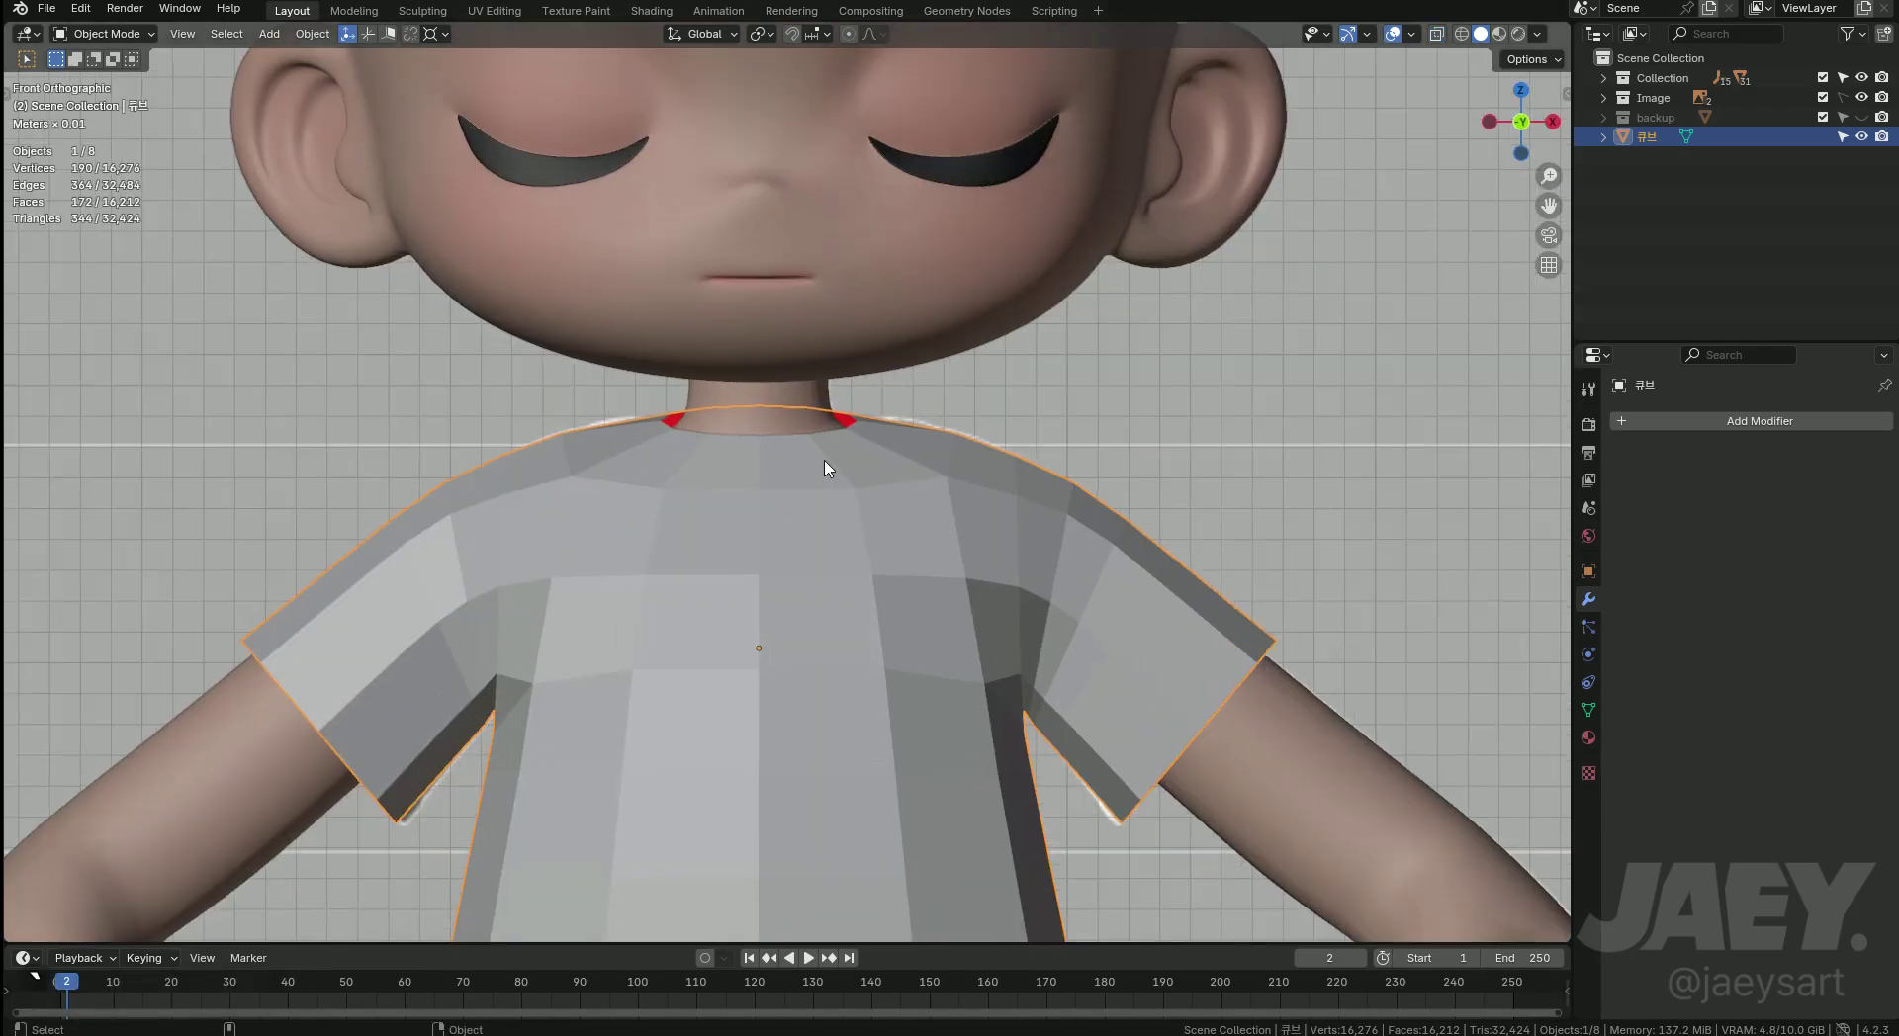
key(alt+z)
middle_click(821, 517)
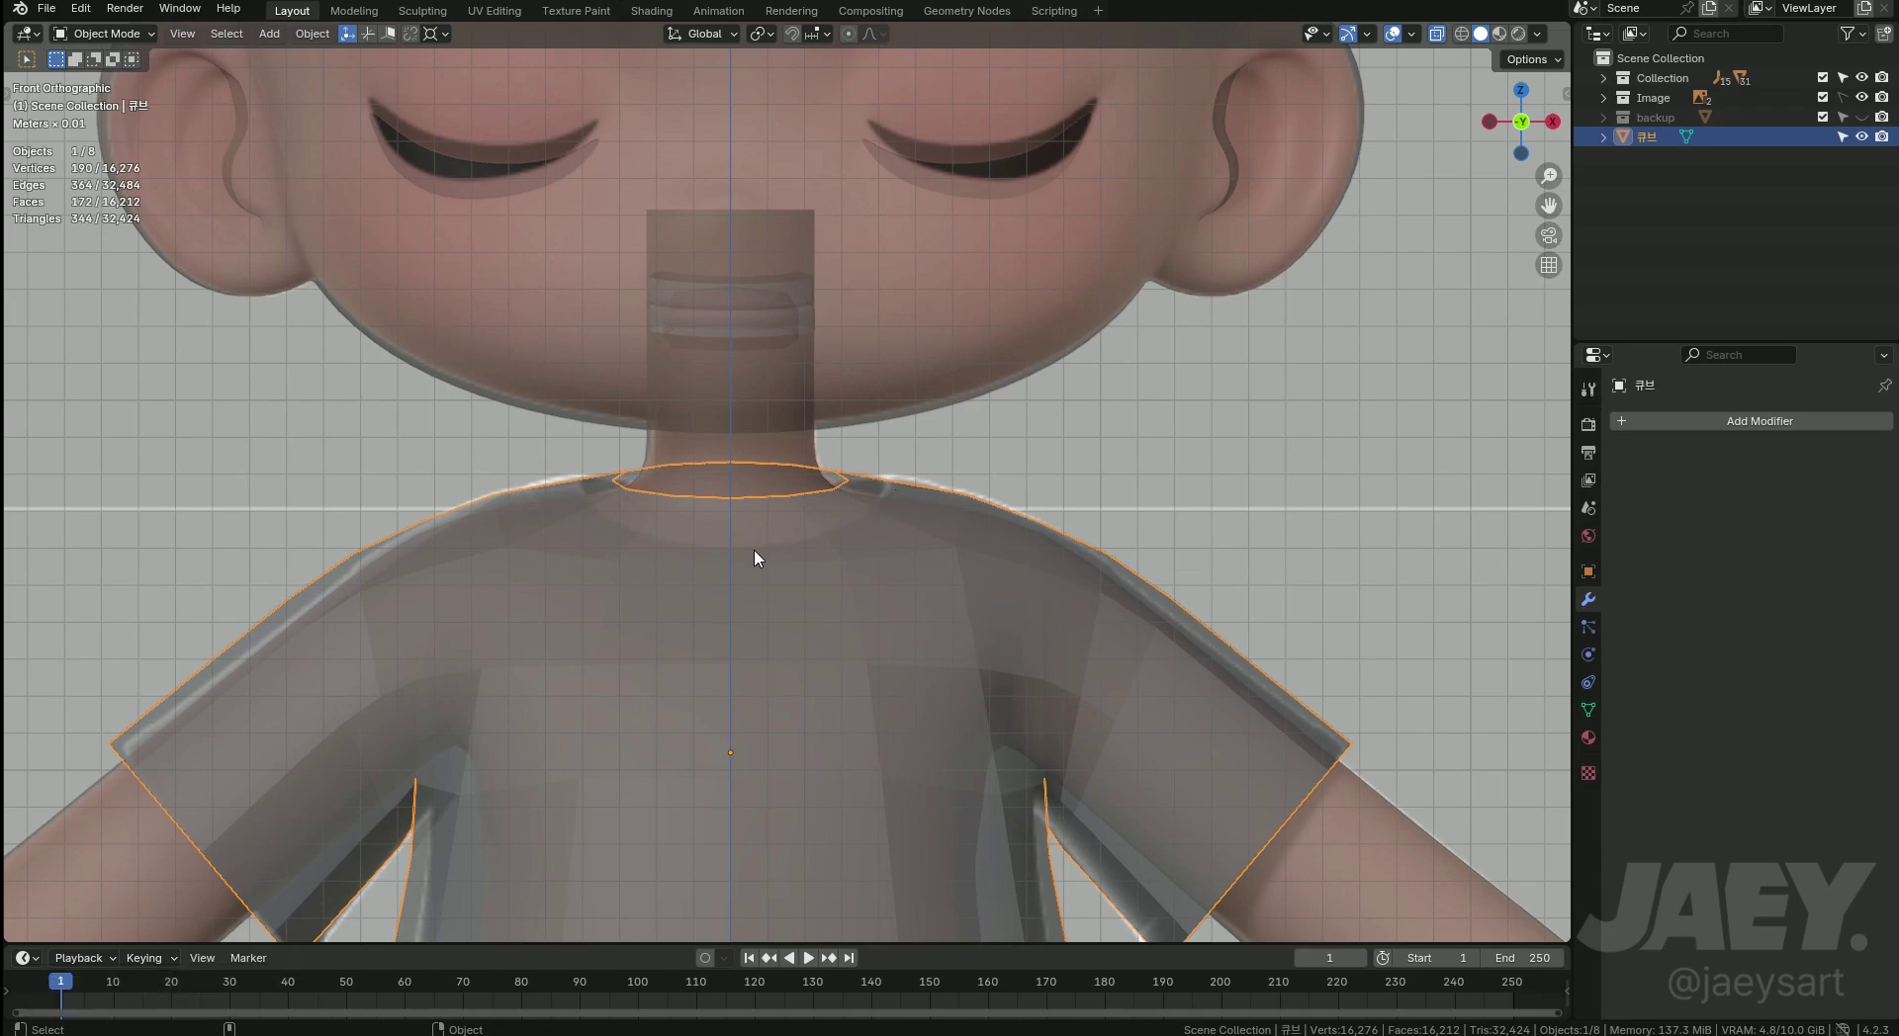
key(Tab)
key(2)
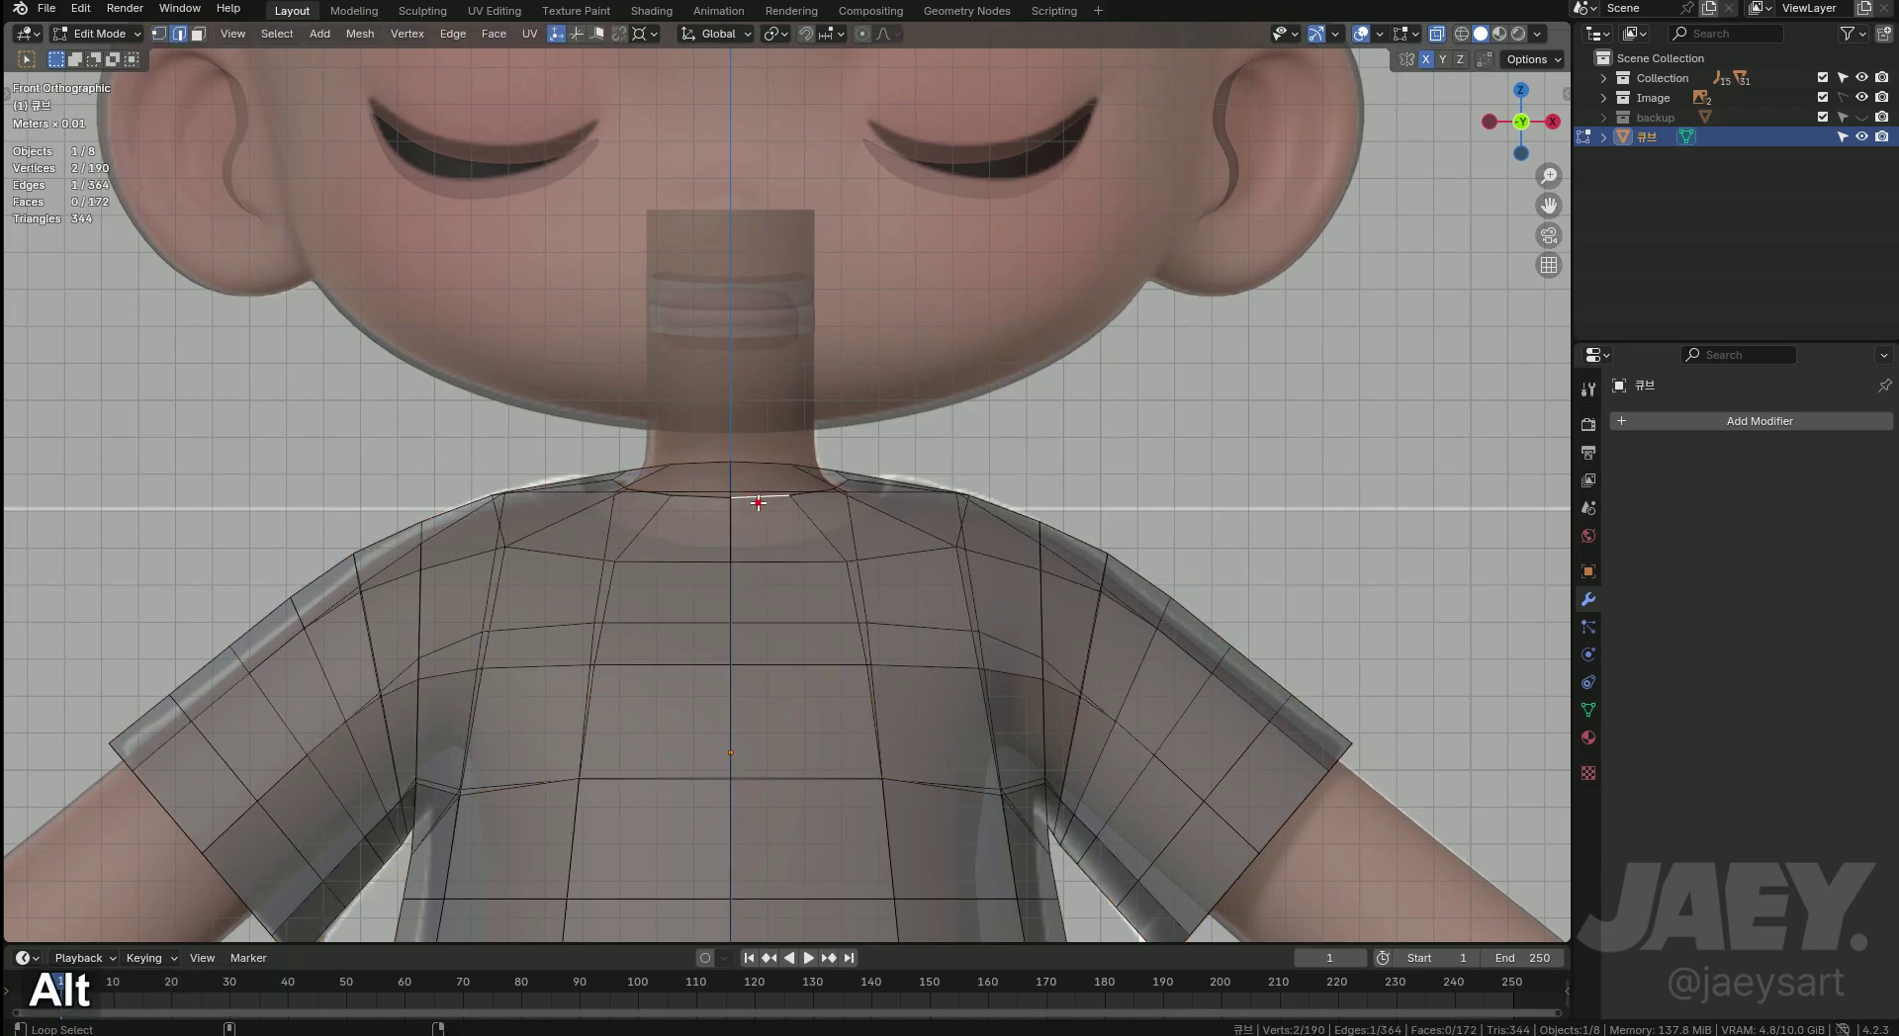
Try a loop cut near the collar on the opaque shirt and undo it.
key(alt+z)
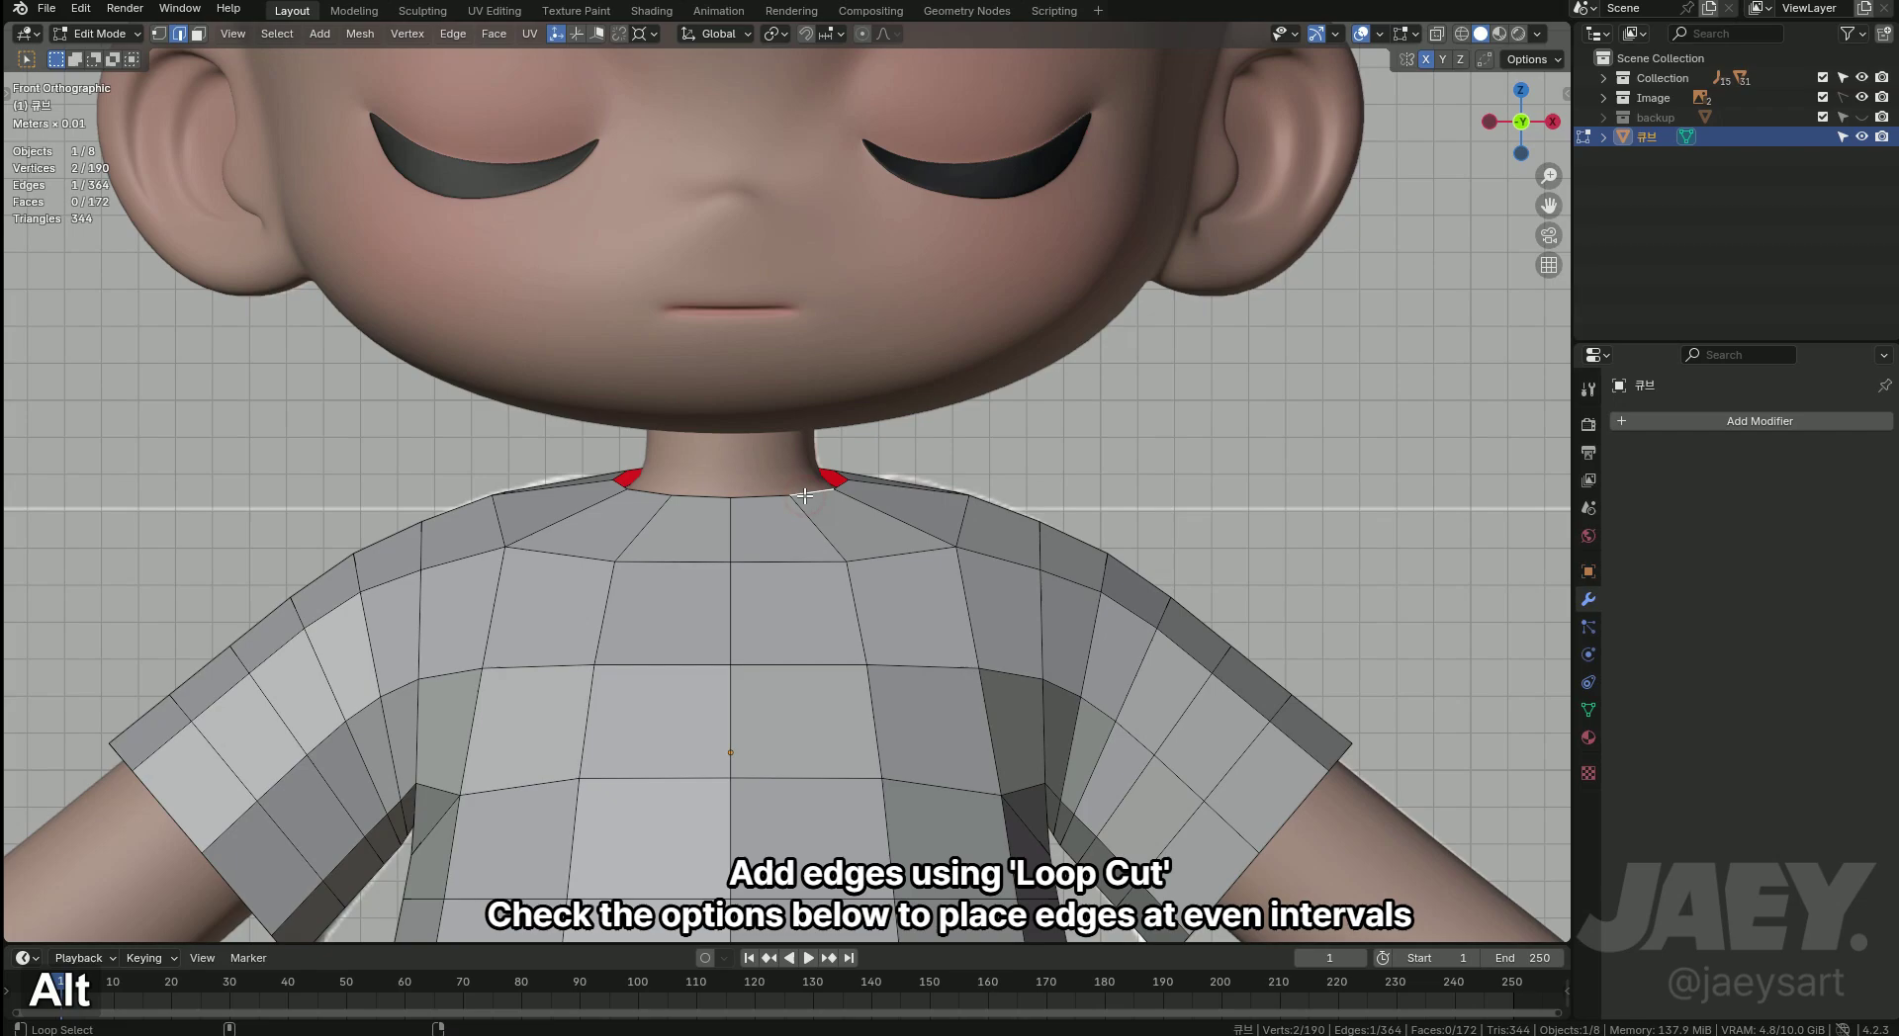
key(ctrl+r)
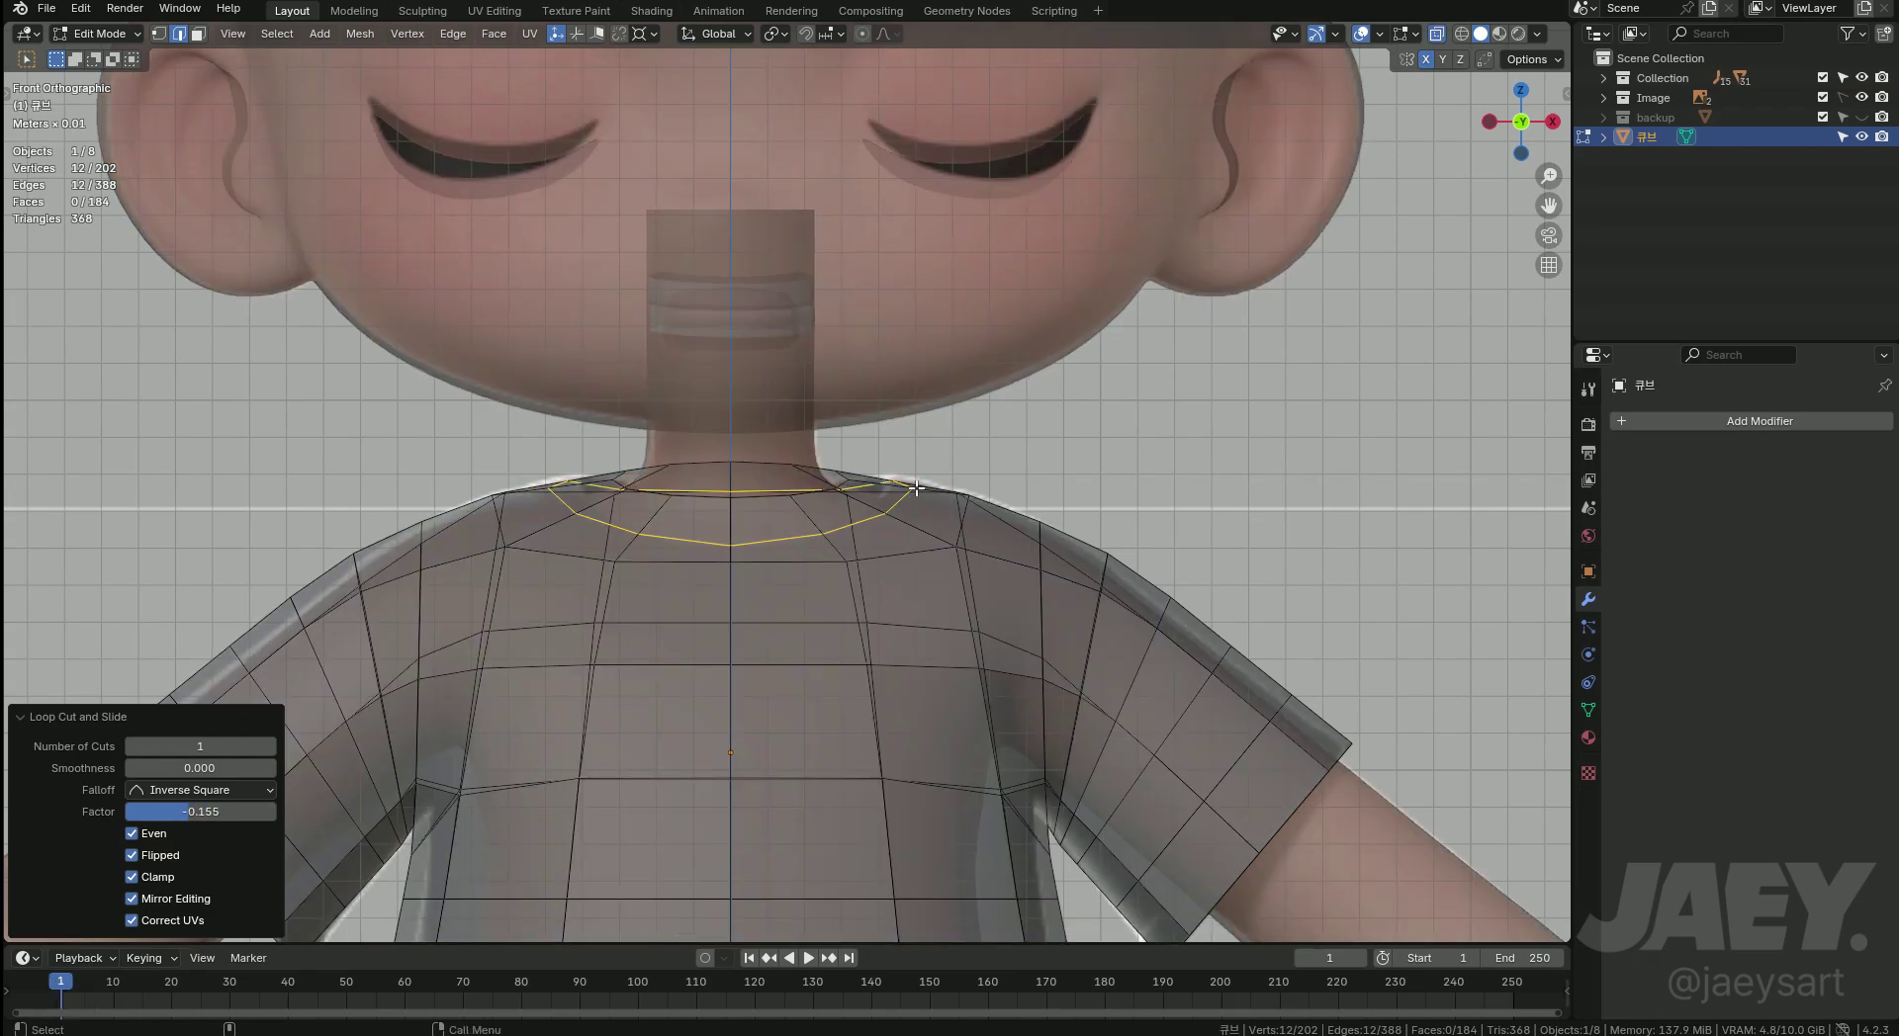
key(3)
key(alt+z)
key(f)
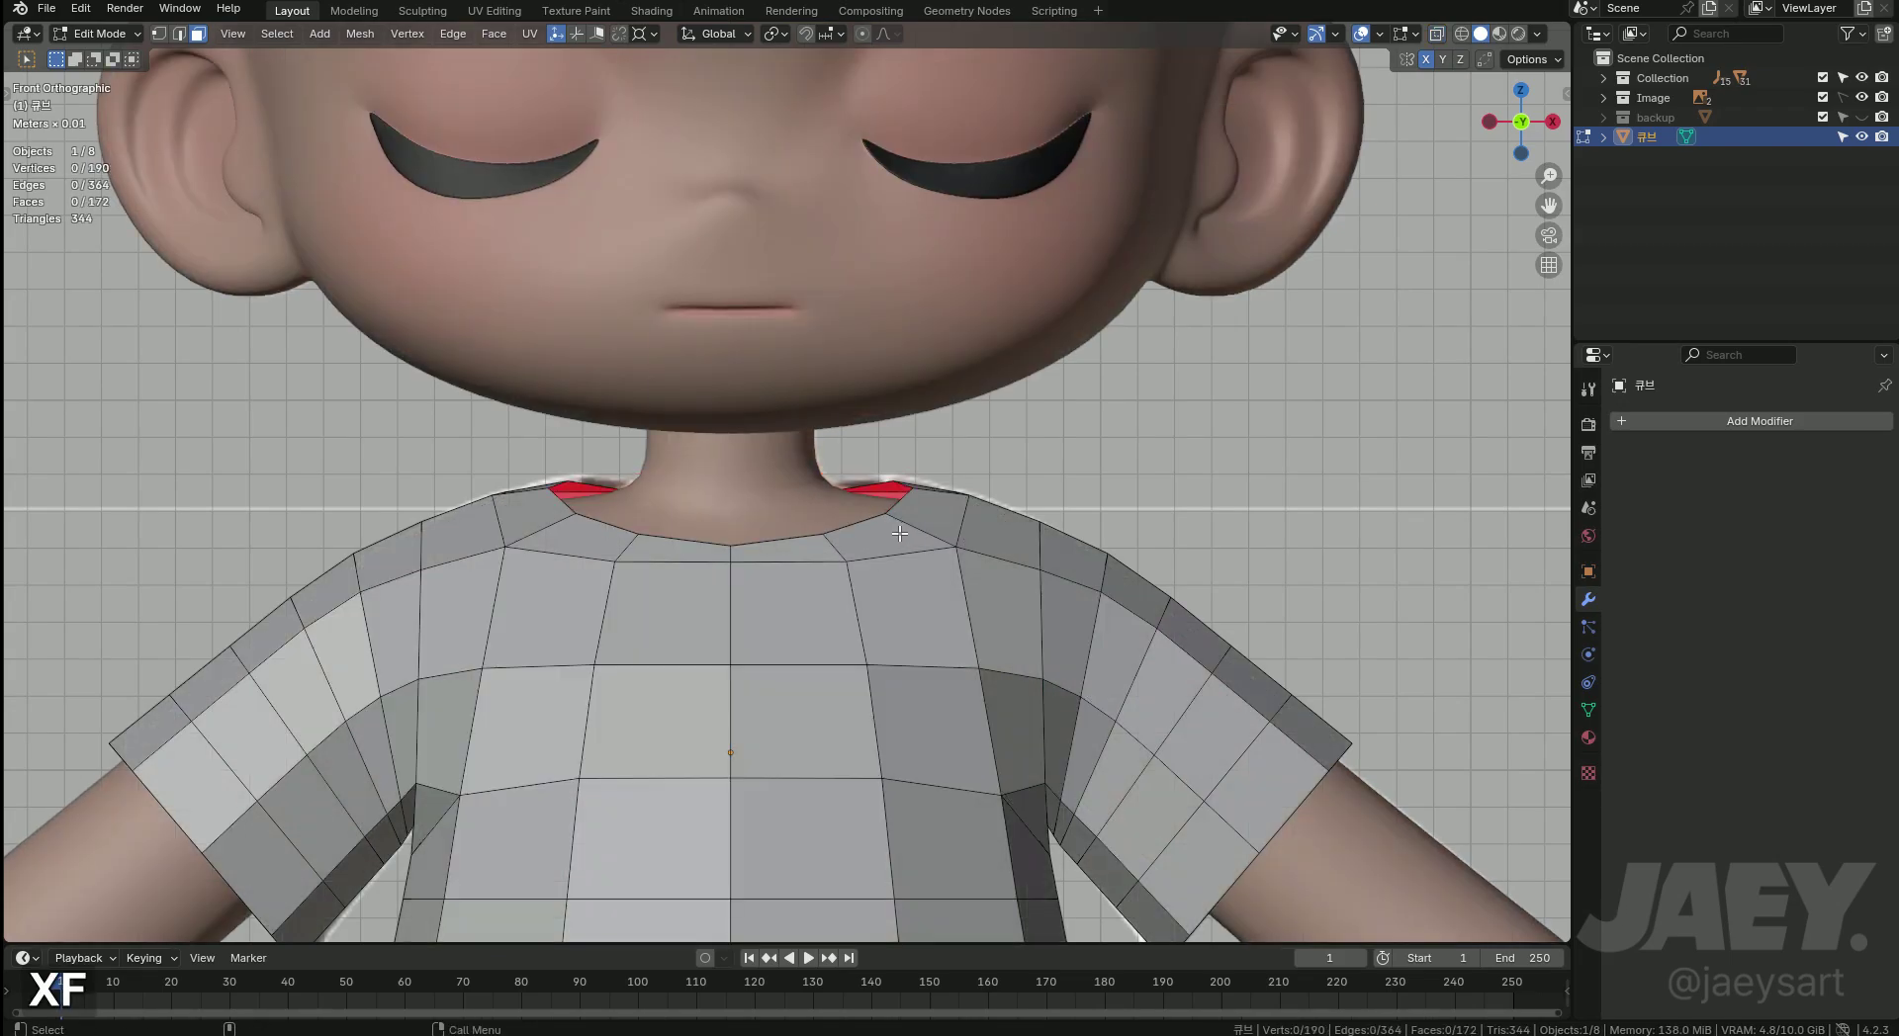
key(alt+z)
key(alt+z)
Edge-slide a chest vertex and two front edge loops below the collar into even spacing.
text(1gg)
text(gg)
text(gg2)
key(g)
text(gg)
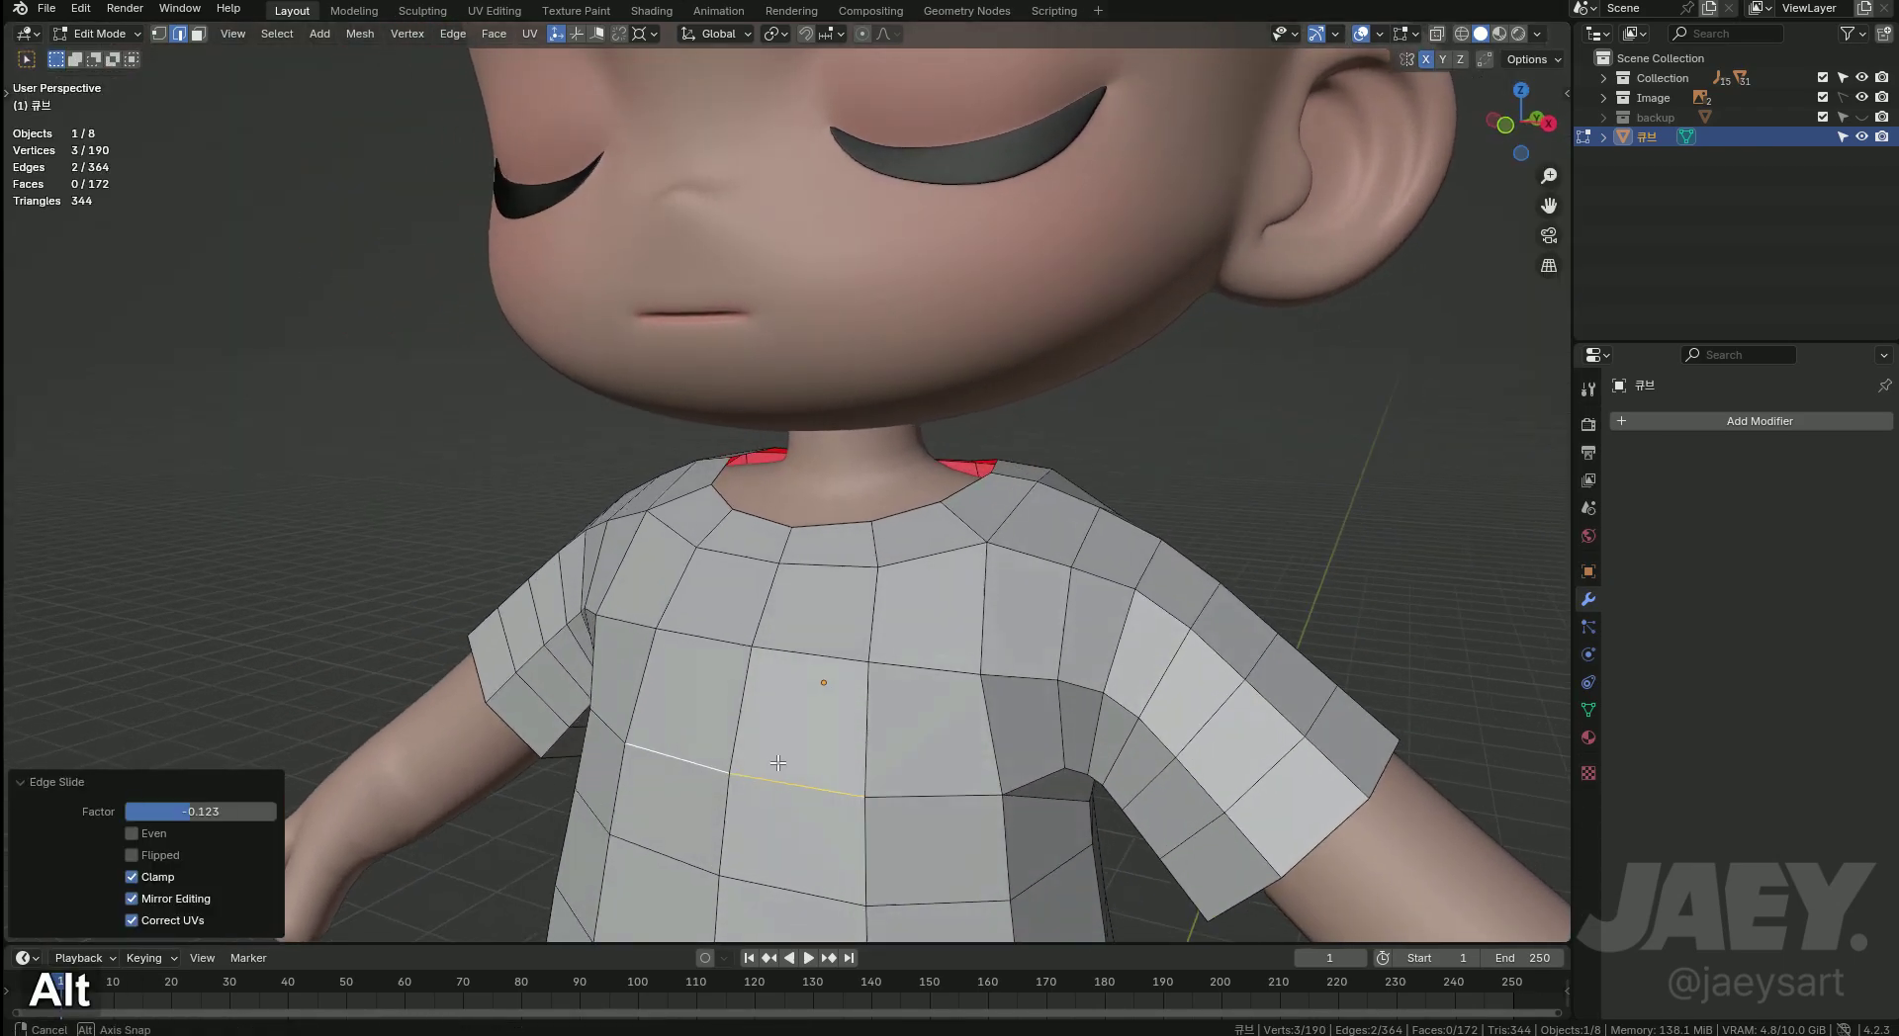
text(gg)
key(Tab)
Inspect the shirt around the shoulders in Object Mode and cancel a first loop cut near the collar.
middle_click(884, 649)
middle_click(922, 609)
middle_click(918, 563)
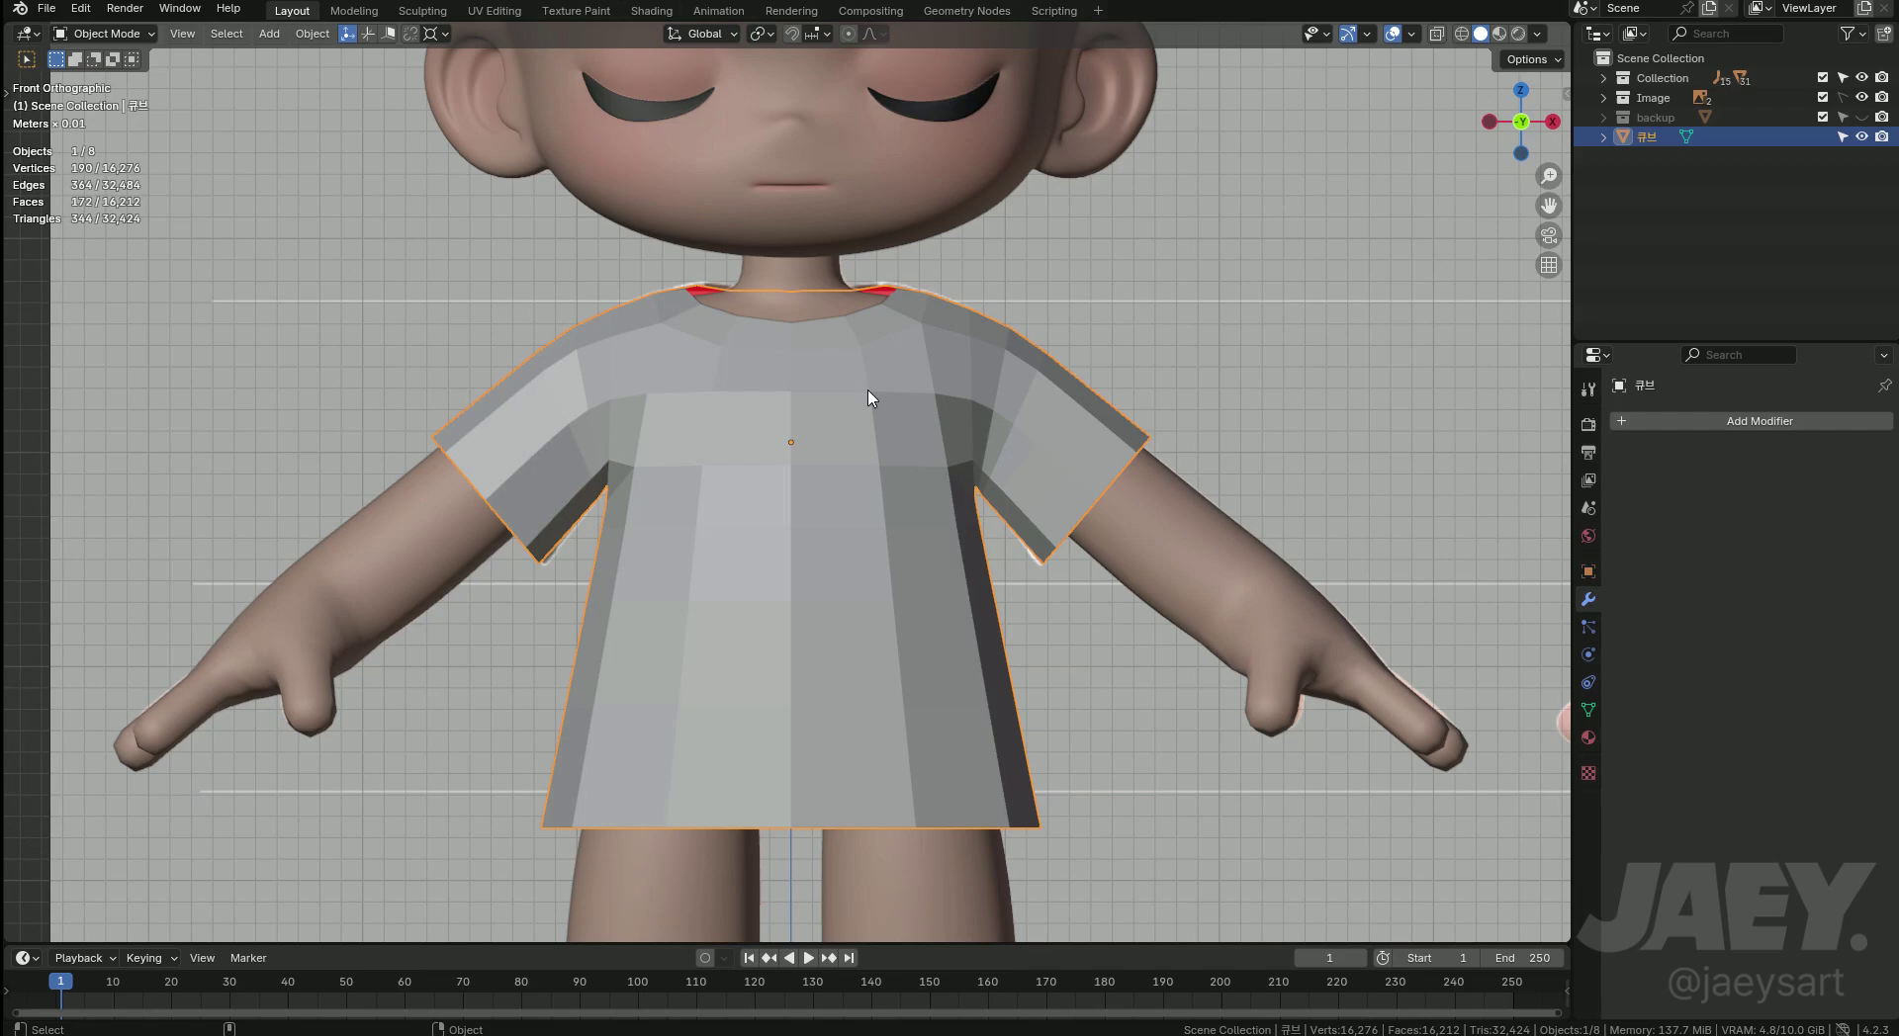
middle_click(958, 502)
key(Tab)
key(ctrl+r)
key(Escape)
Slide the shoulder vertex beside the neckline and add an edge loop running around the collar.
text(1g)
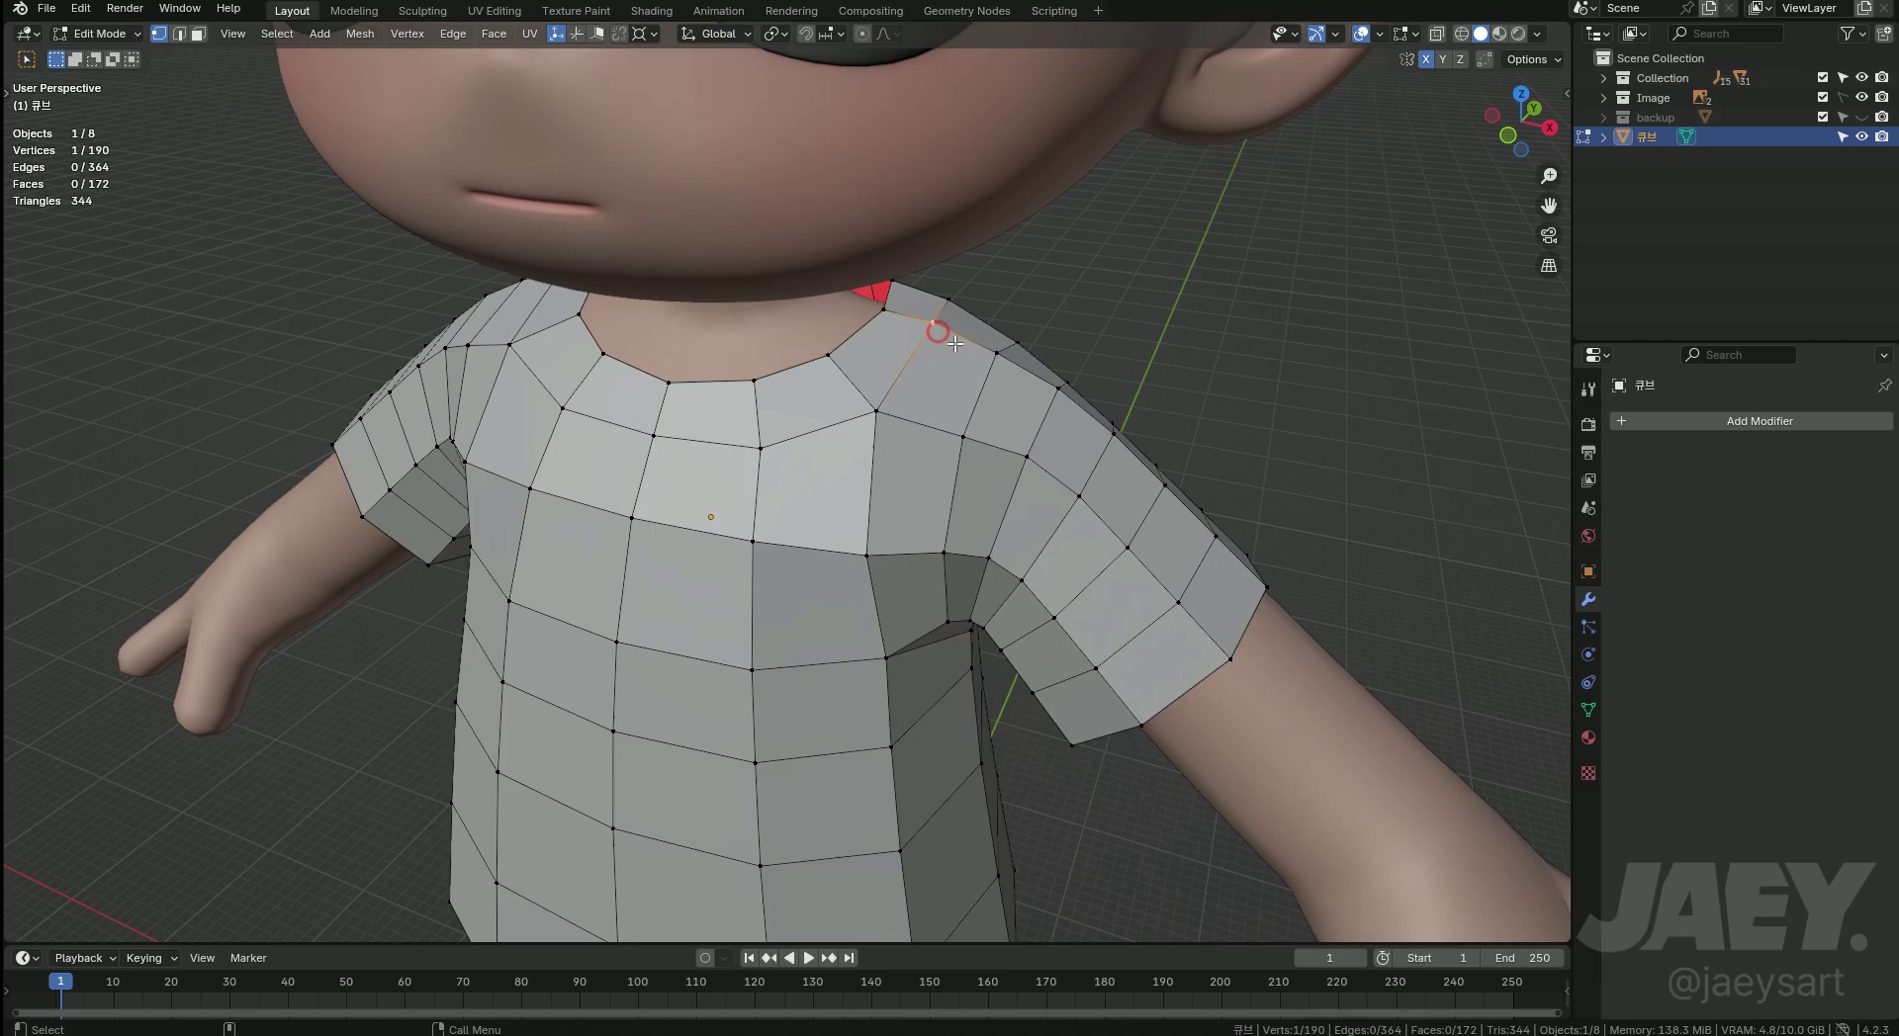
text(gg)
key(alt+z)
middle_click(949, 375)
key(ctrl+r)
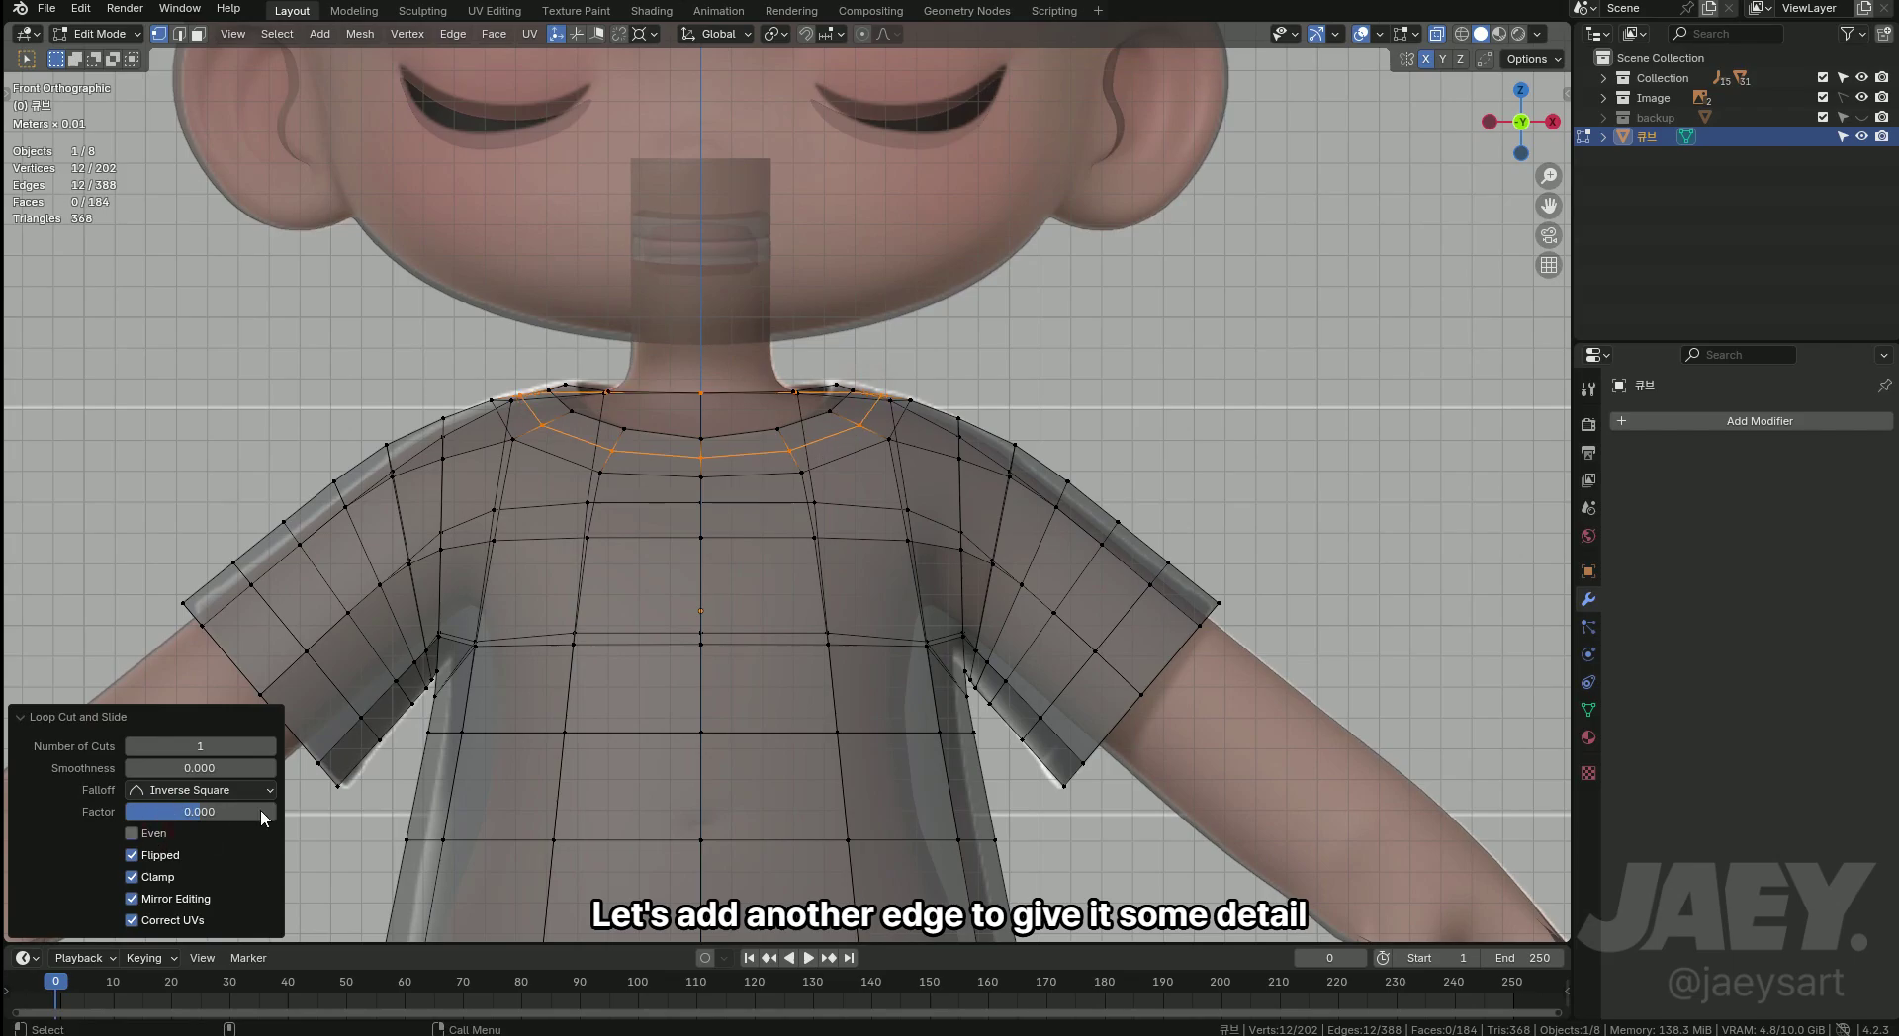
Even out the middle collar loop, try a Ctrl+B bevel into a collar band and undo it.
key(alt+z)
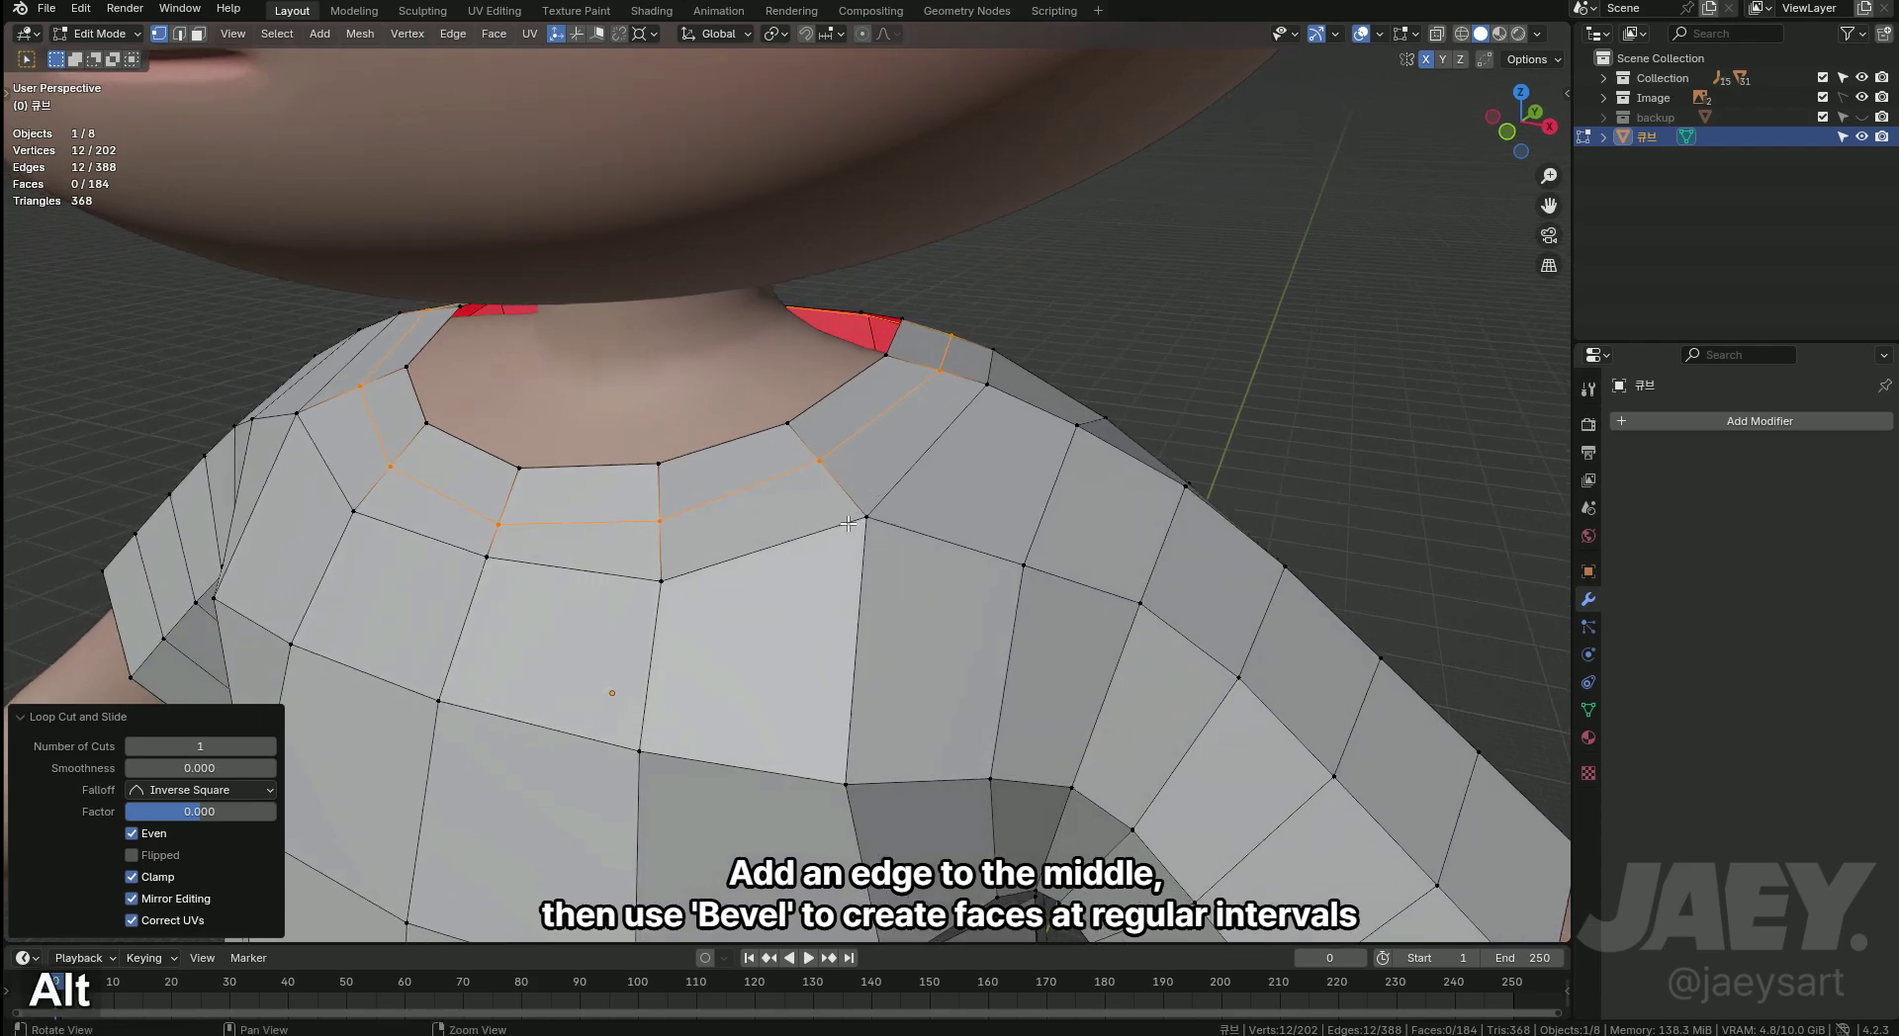
key(ctrl+r)
key(Escape)
key(ctrl+b)
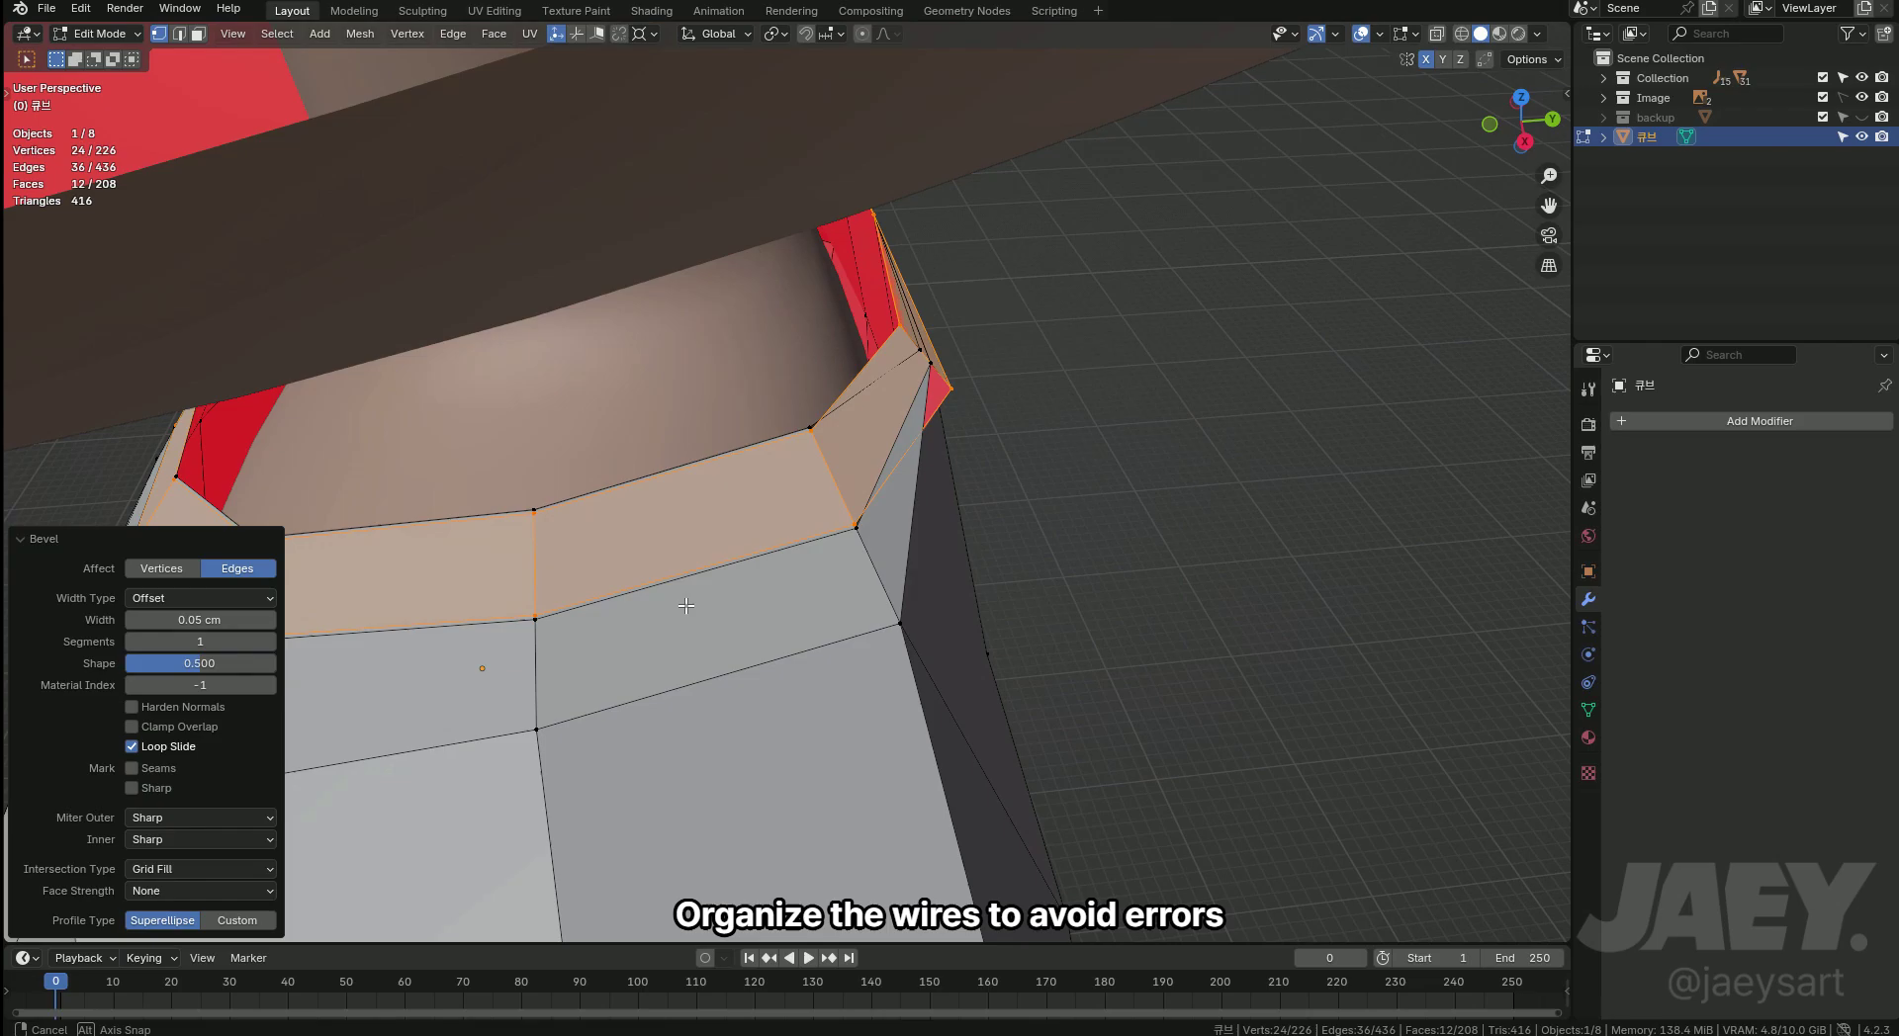
key(ctrl+z)
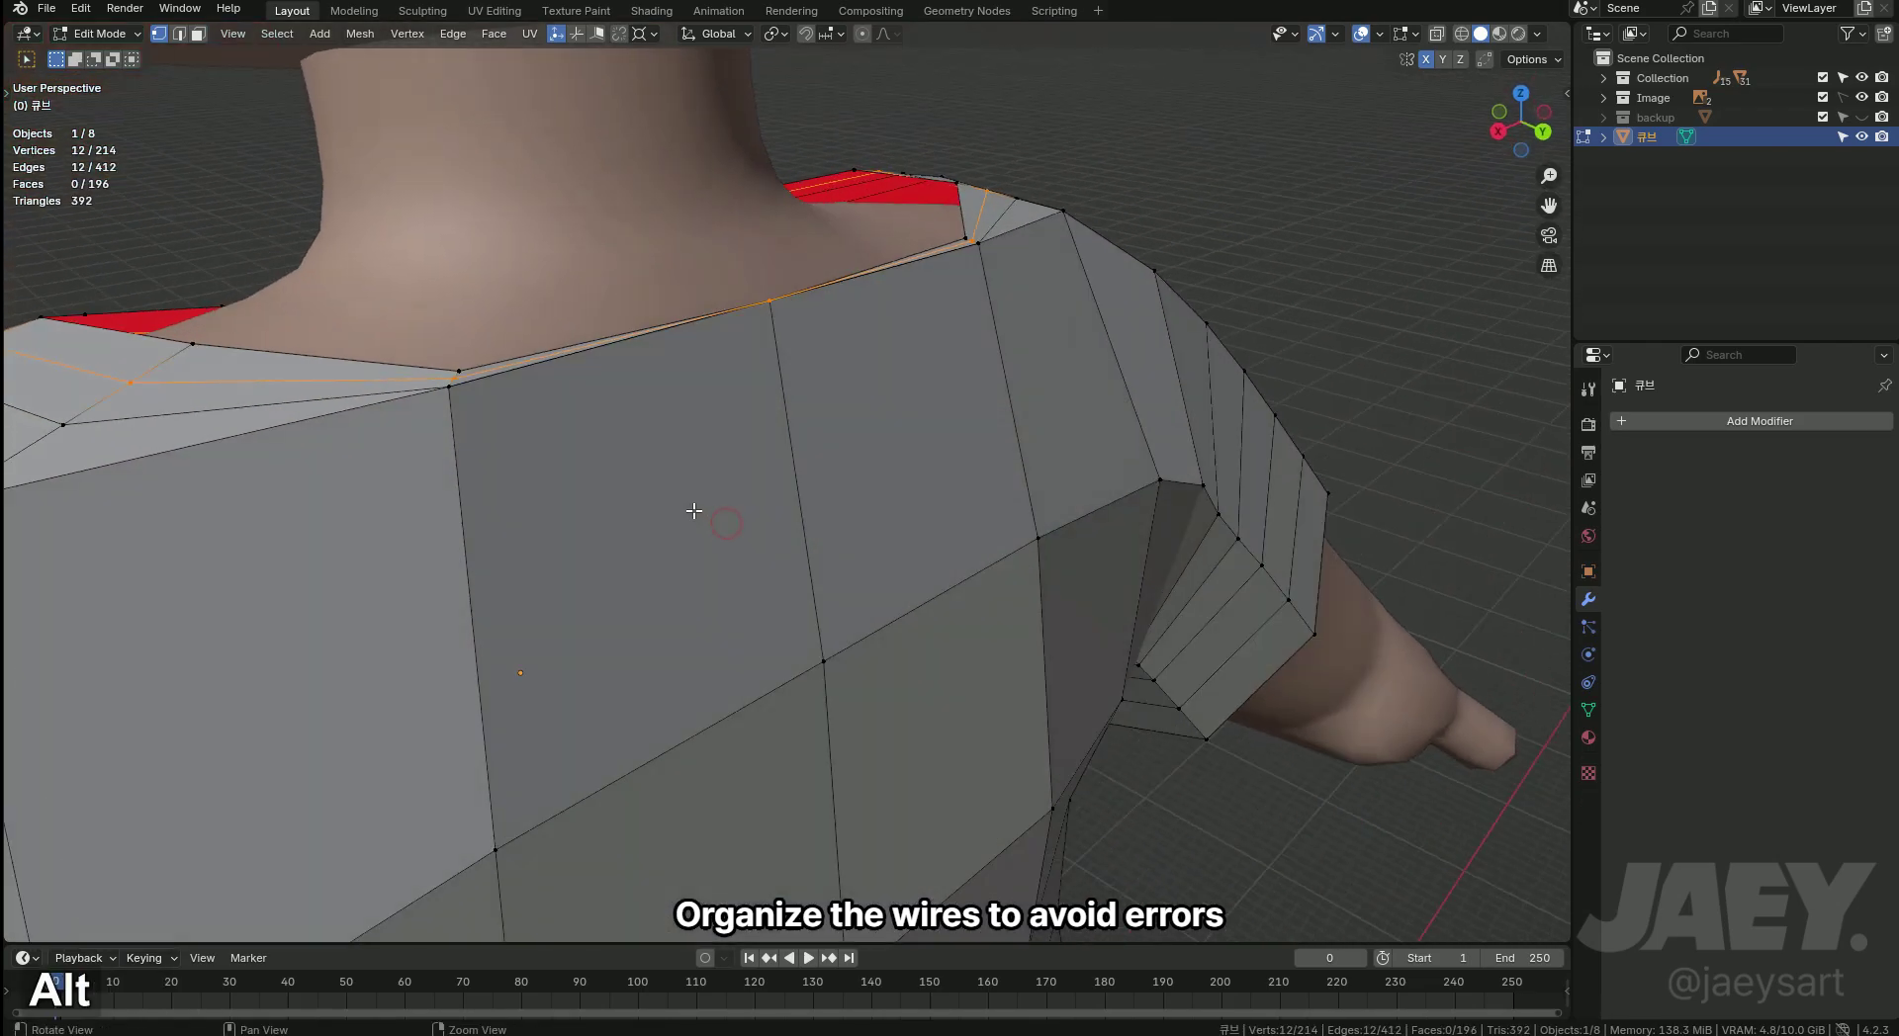
Undo the last edit and slide the shoulder edge into place with edge slide (G G).
key(ctrl+z)
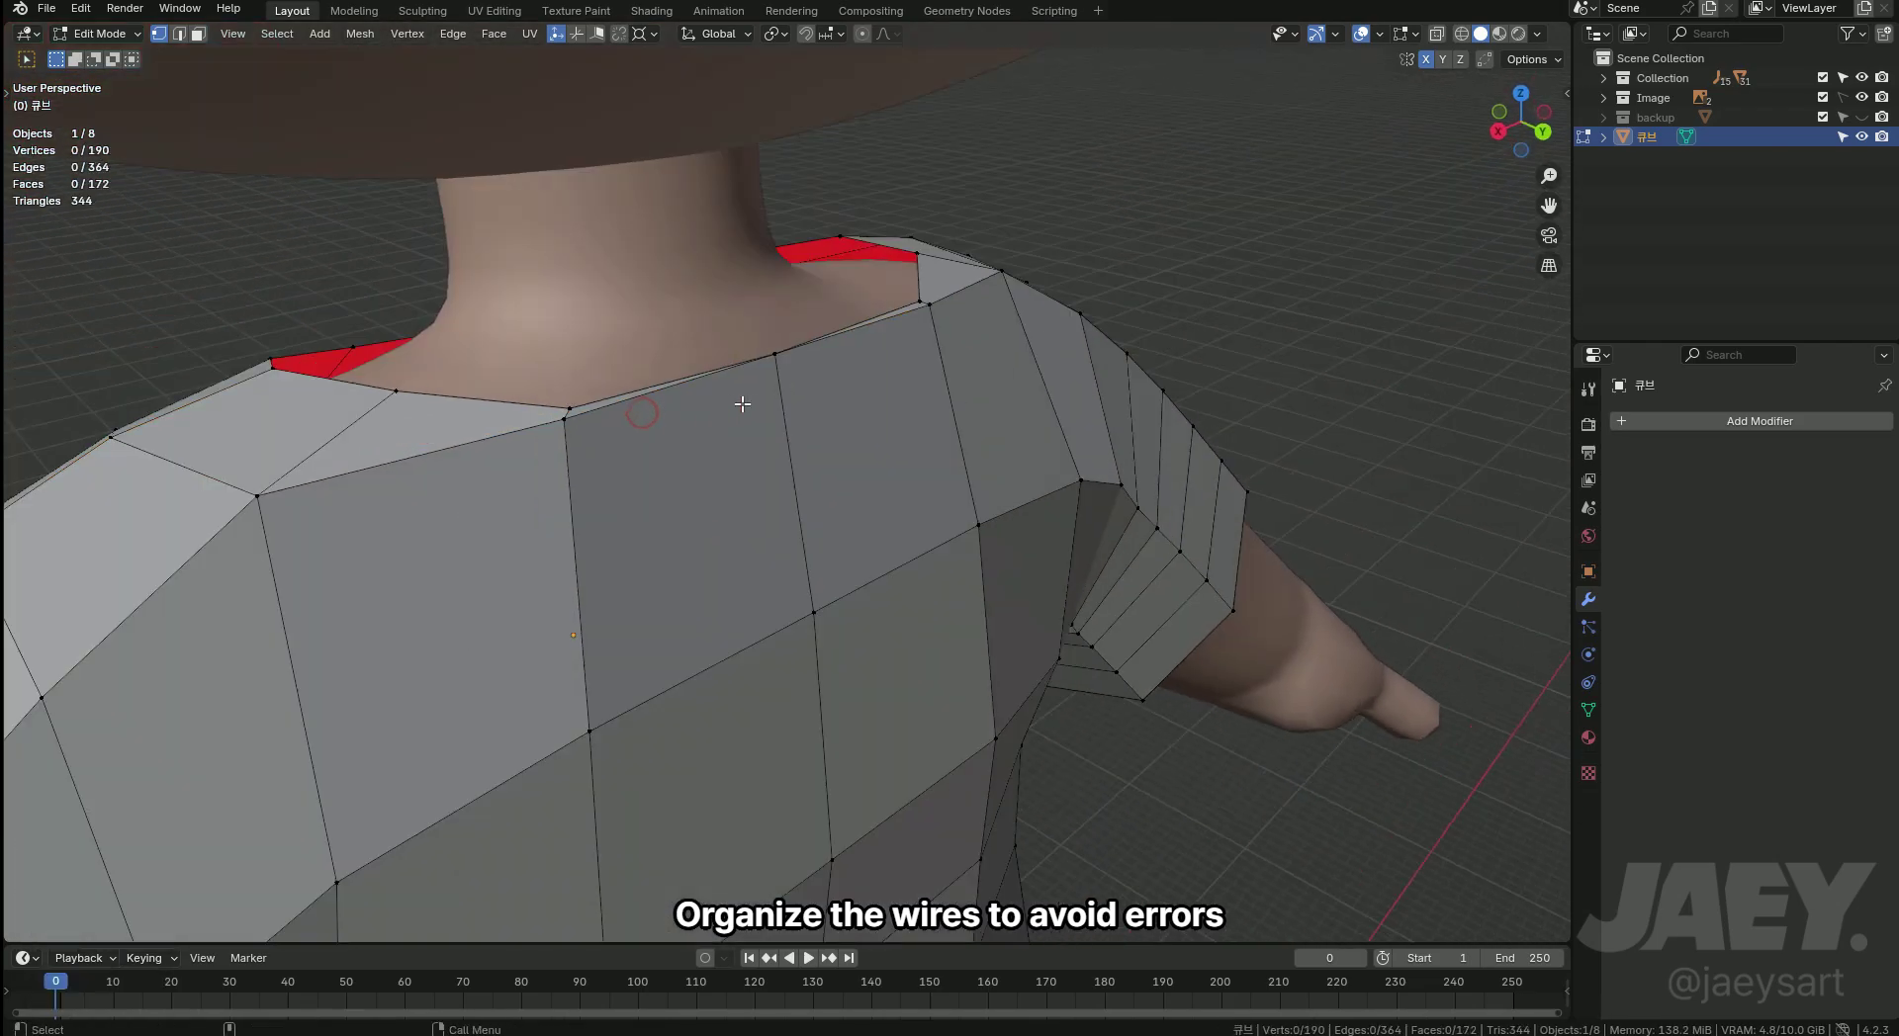
key(2)
key(g)
text(gg)
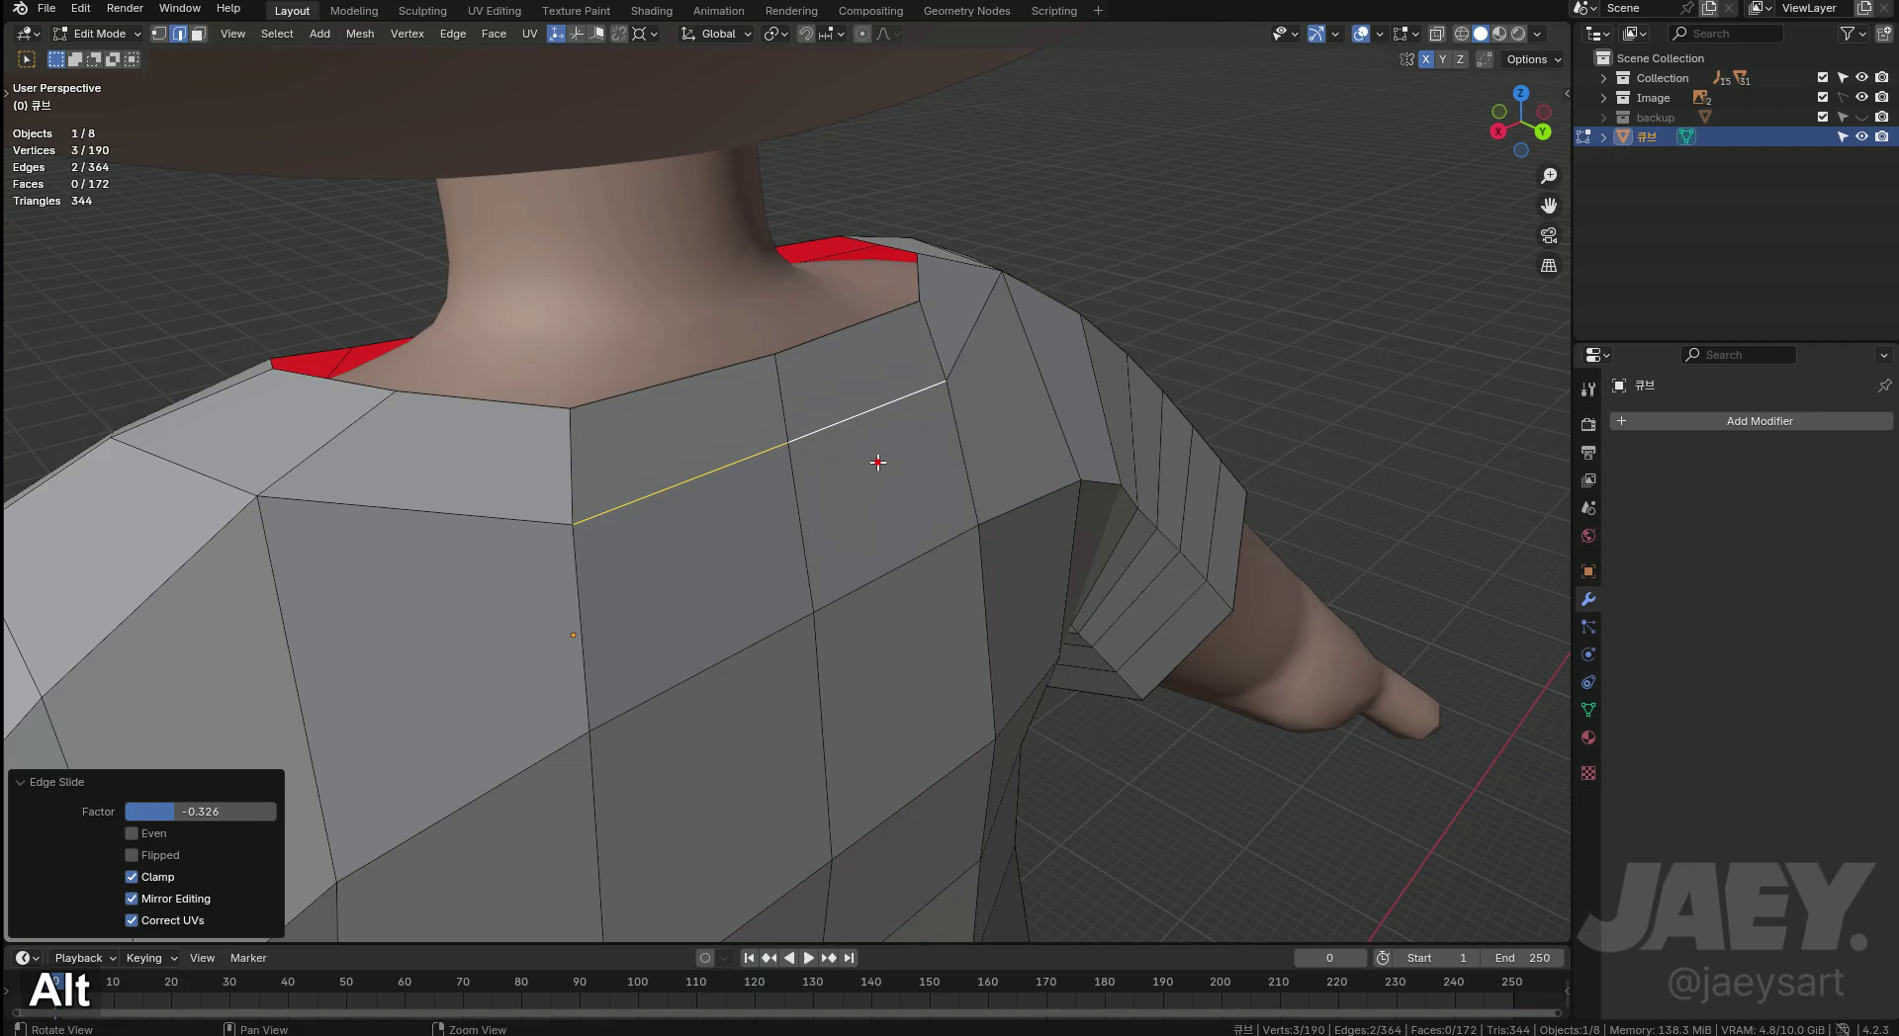
key(1)
key(g)
key(g)
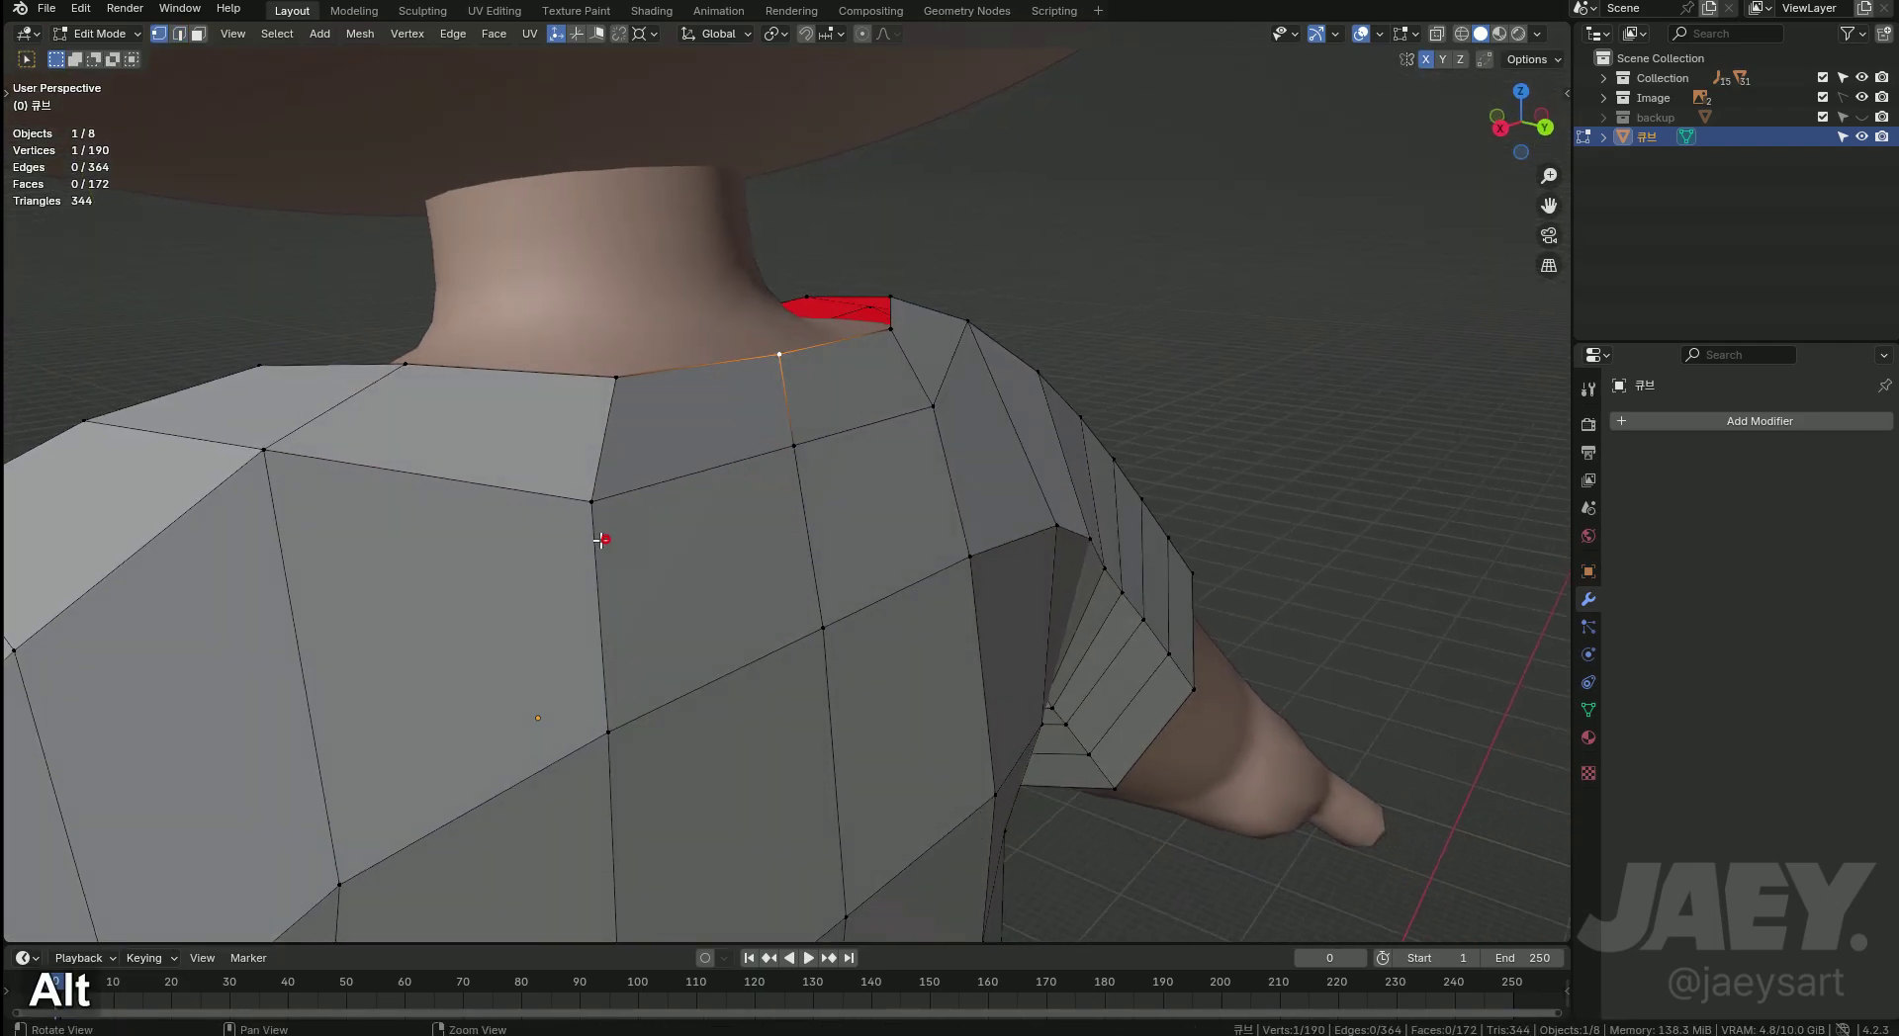
Add a loop cut around the collar, try a bevel into a face band and remove the trial faces.
key(2)
key(ctrl+r)
key(Escape)
key(ctrl+b)
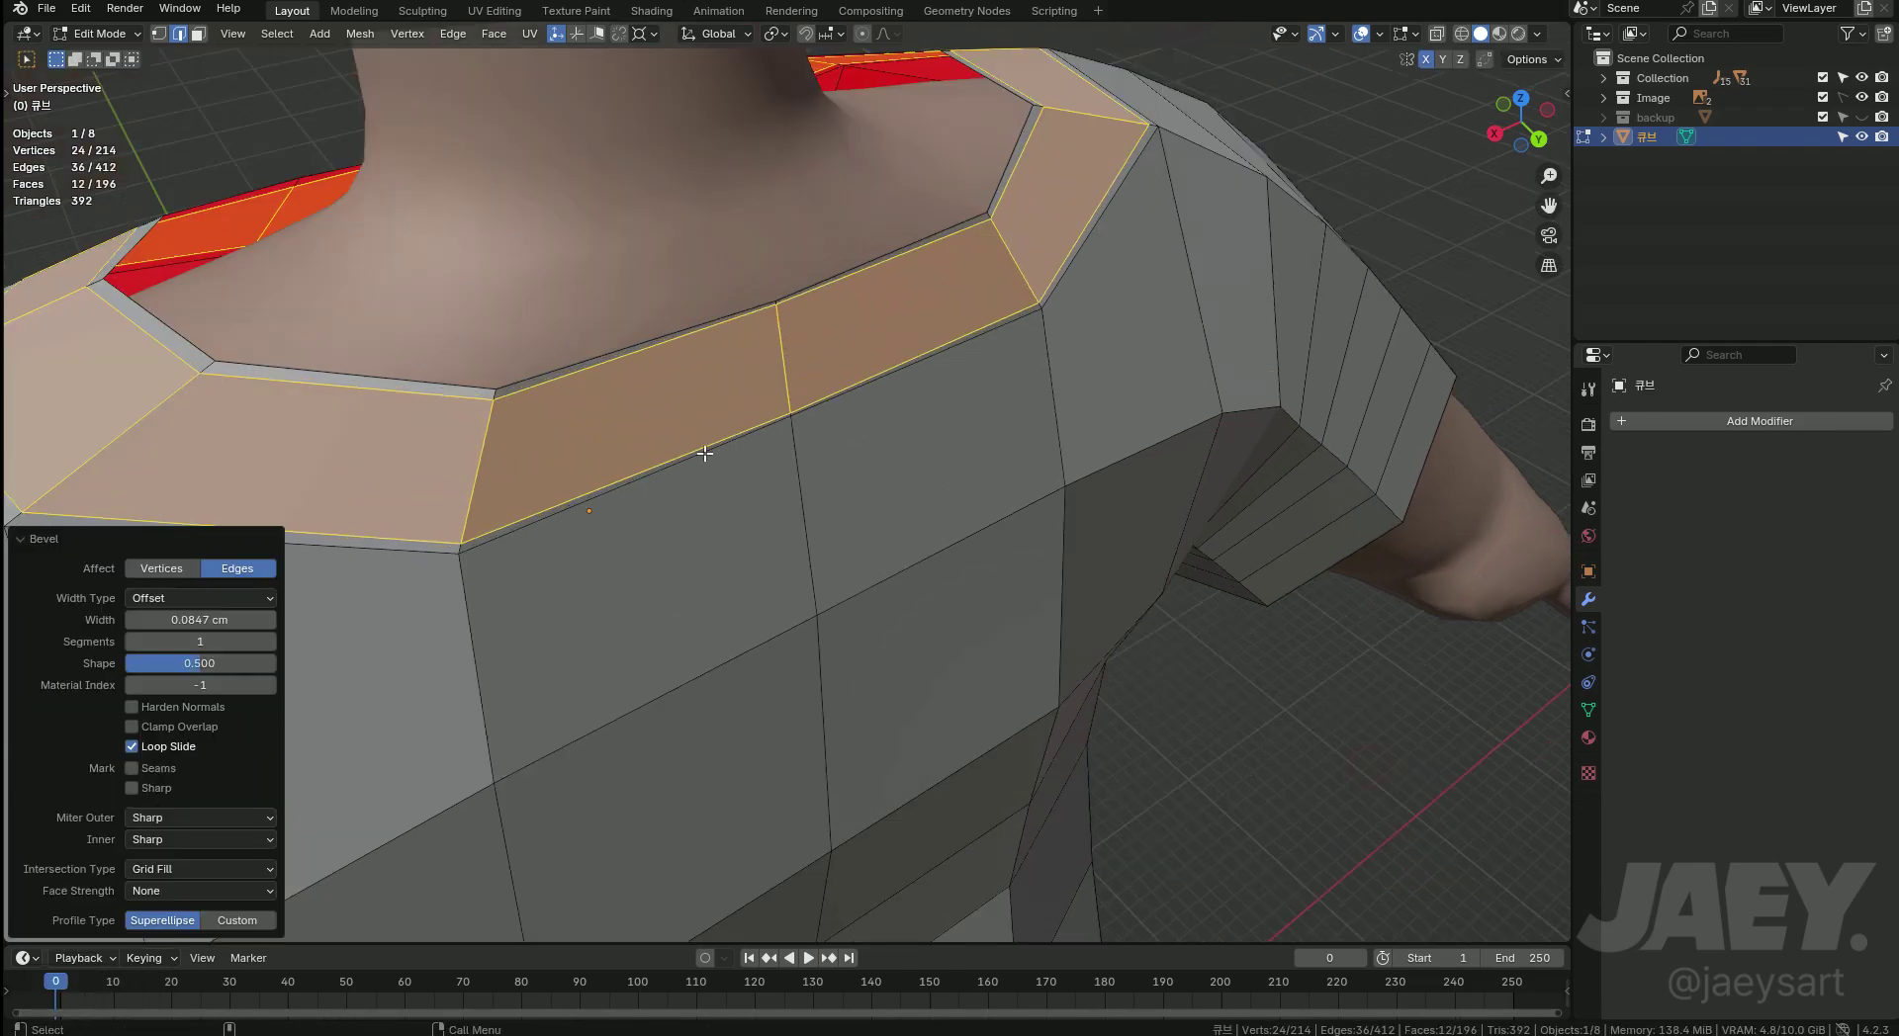
key(3)
key(x)
text(xf)
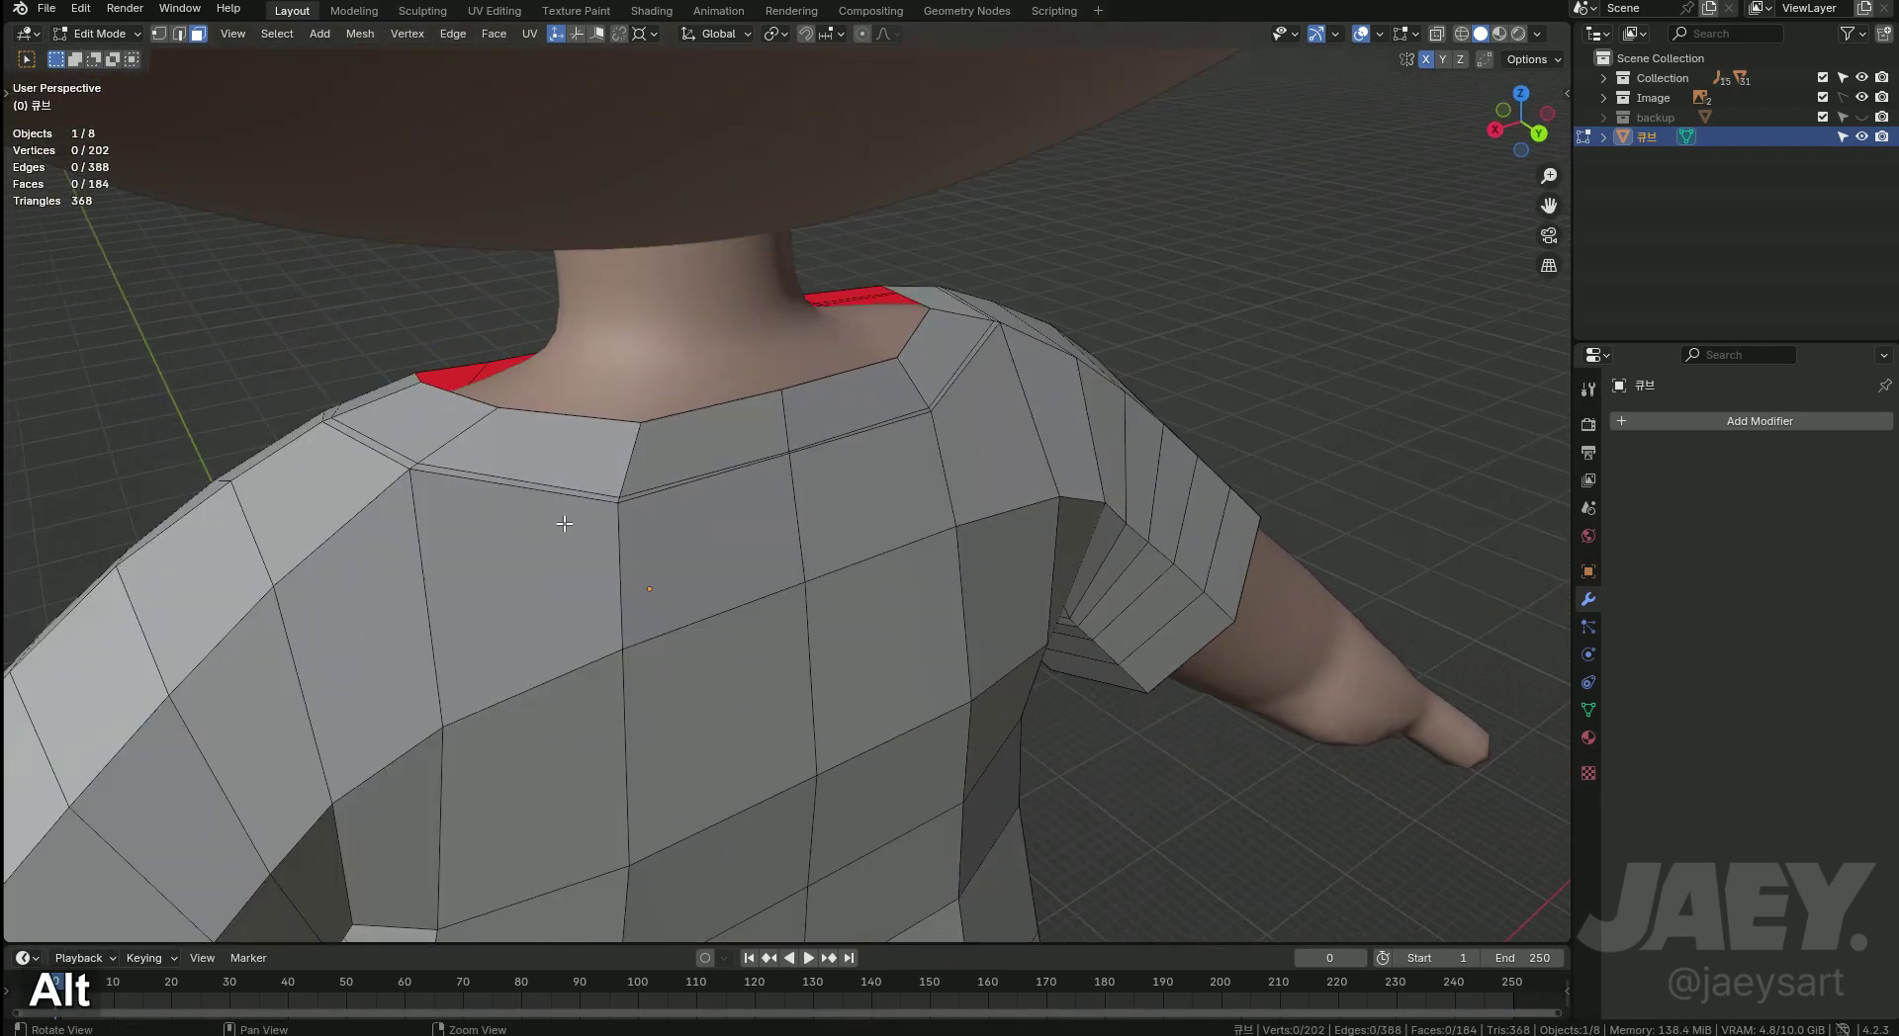
Select the stray shoulder vertices and merge them At Last so the edges line up.
key(2)
text(21)
key(m)
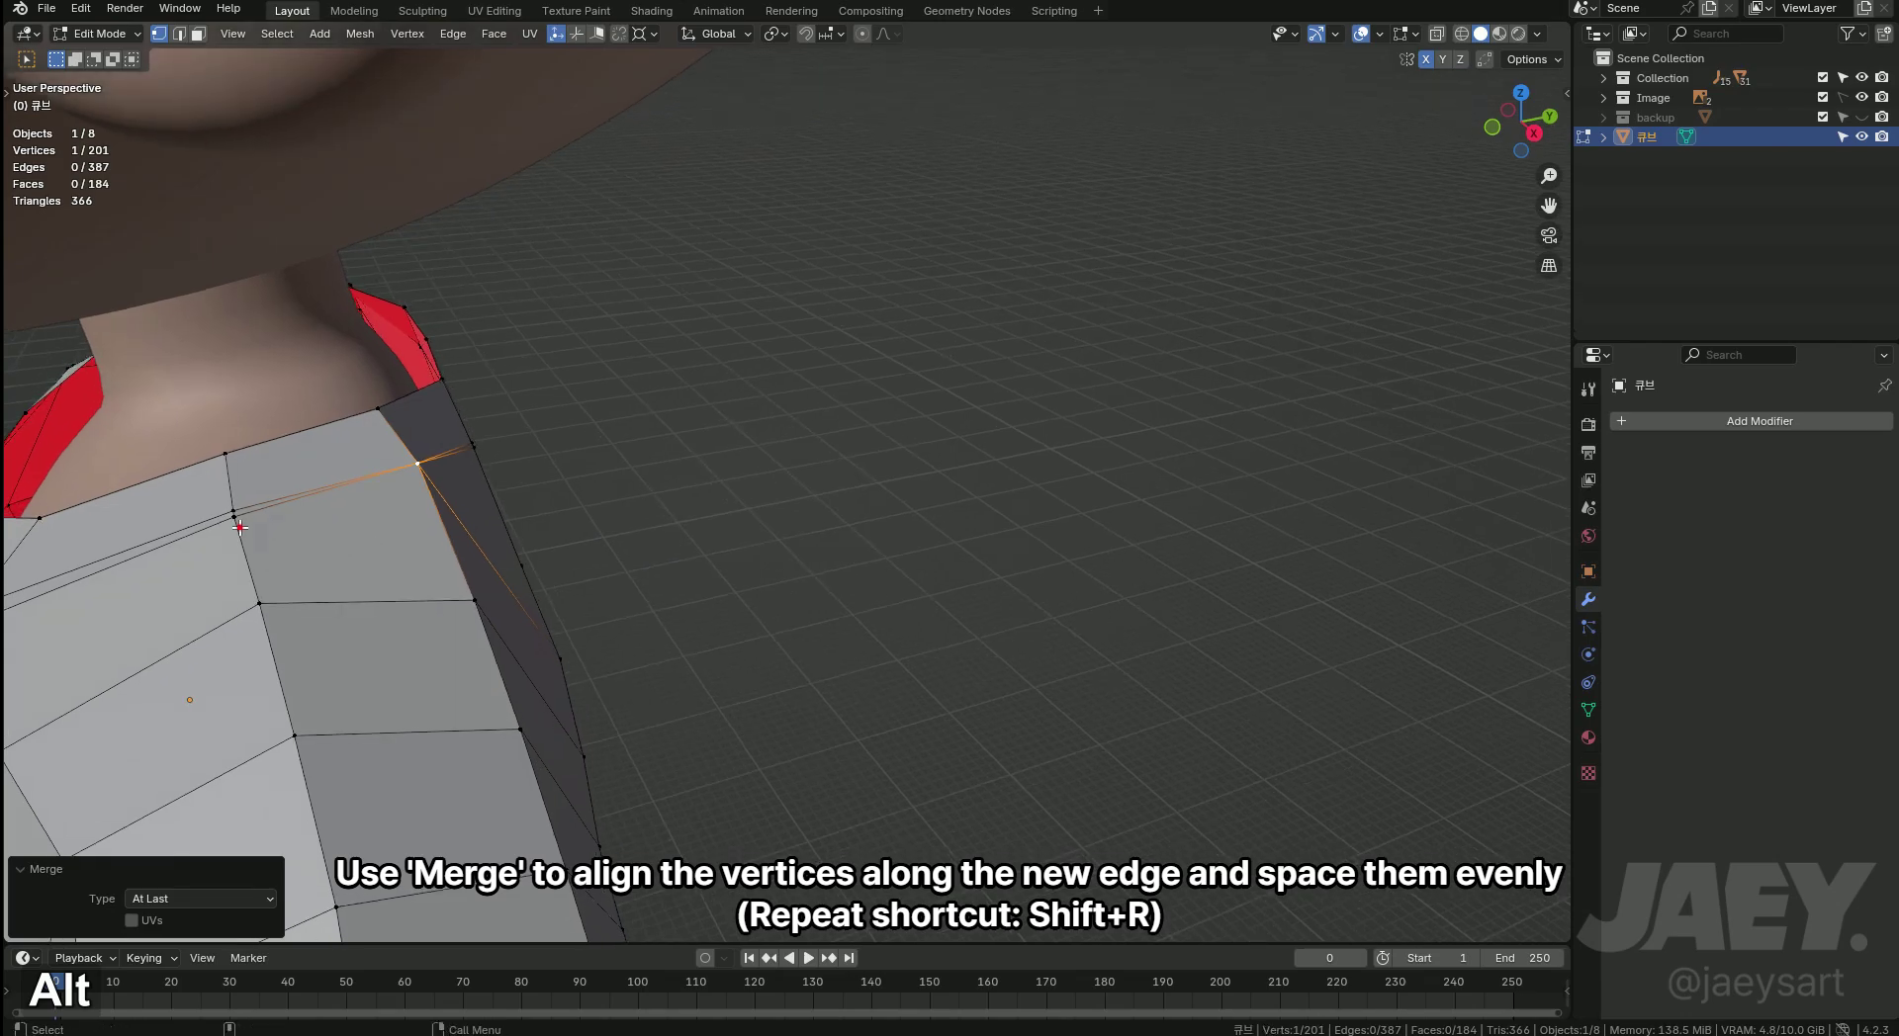
Repeat the merge to tidy the remaining stray shoulder vertices around the collar.
middle_click(451, 536)
key(shift+r)
key(shift+r)
middle_click(633, 621)
key(shift+r)
key(shift+r)
key(shift+r)
key(shift+r)
middle_click(542, 524)
key(shift+r)
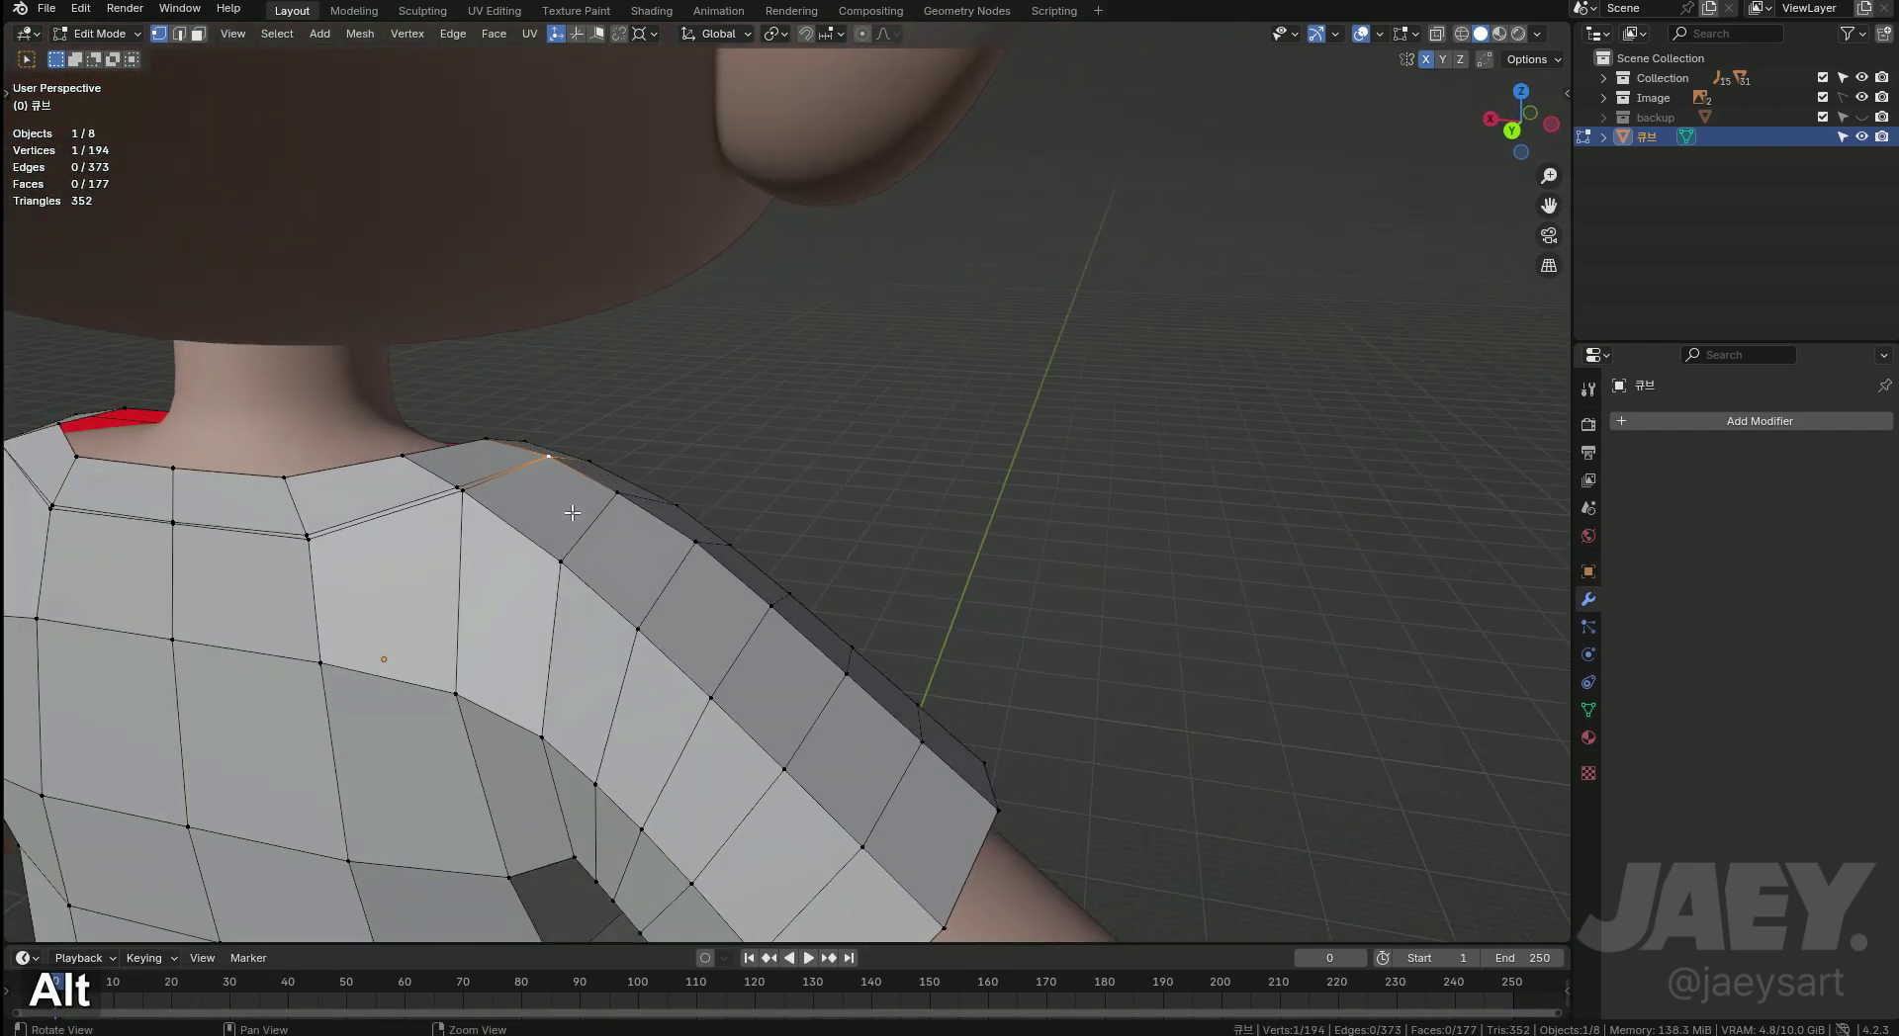
key(shift+r)
Dissolve the extra thin collar edges and cut a fresh edge loop encircling the neckline.
key(2)
key(x)
middle_click(573, 593)
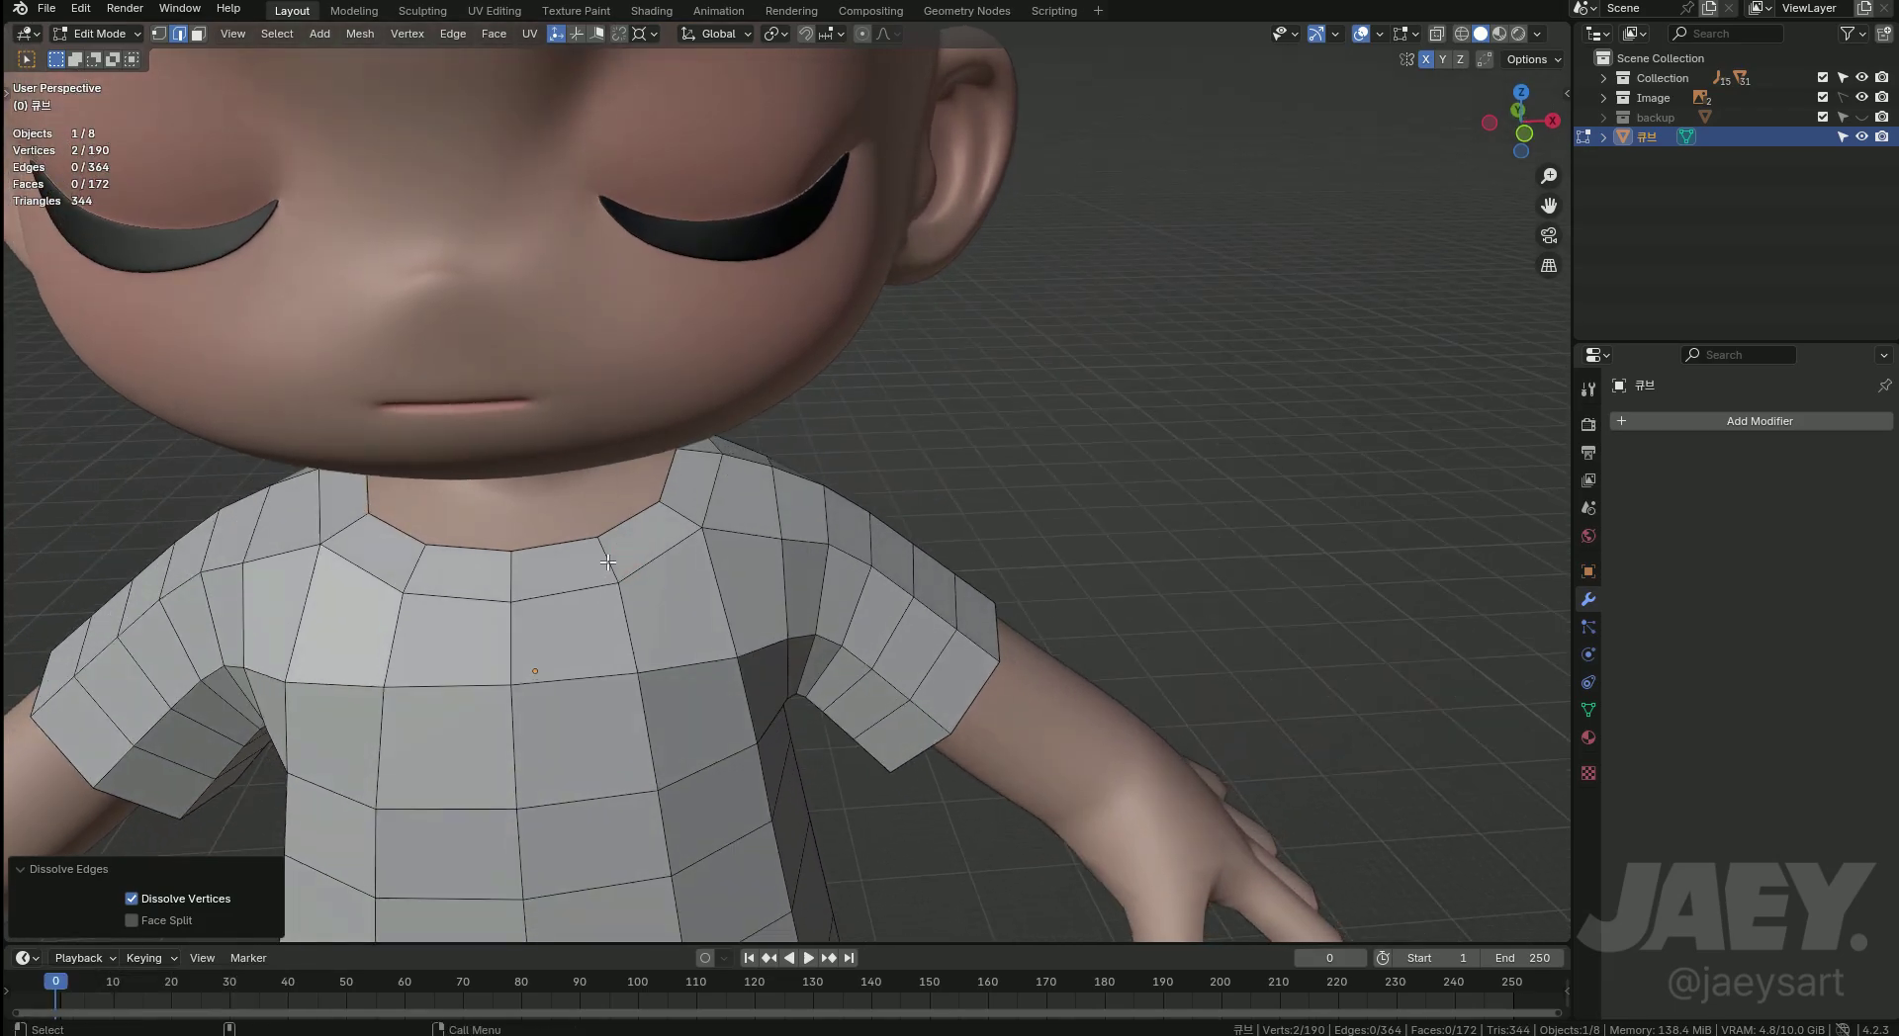
key(ctrl+r)
key(Escape)
From front view with X-ray, scale the neckline loop along X, then dissolve the extra collar loop.
middle_click(704, 614)
key(alt+z)
key(alt+z)
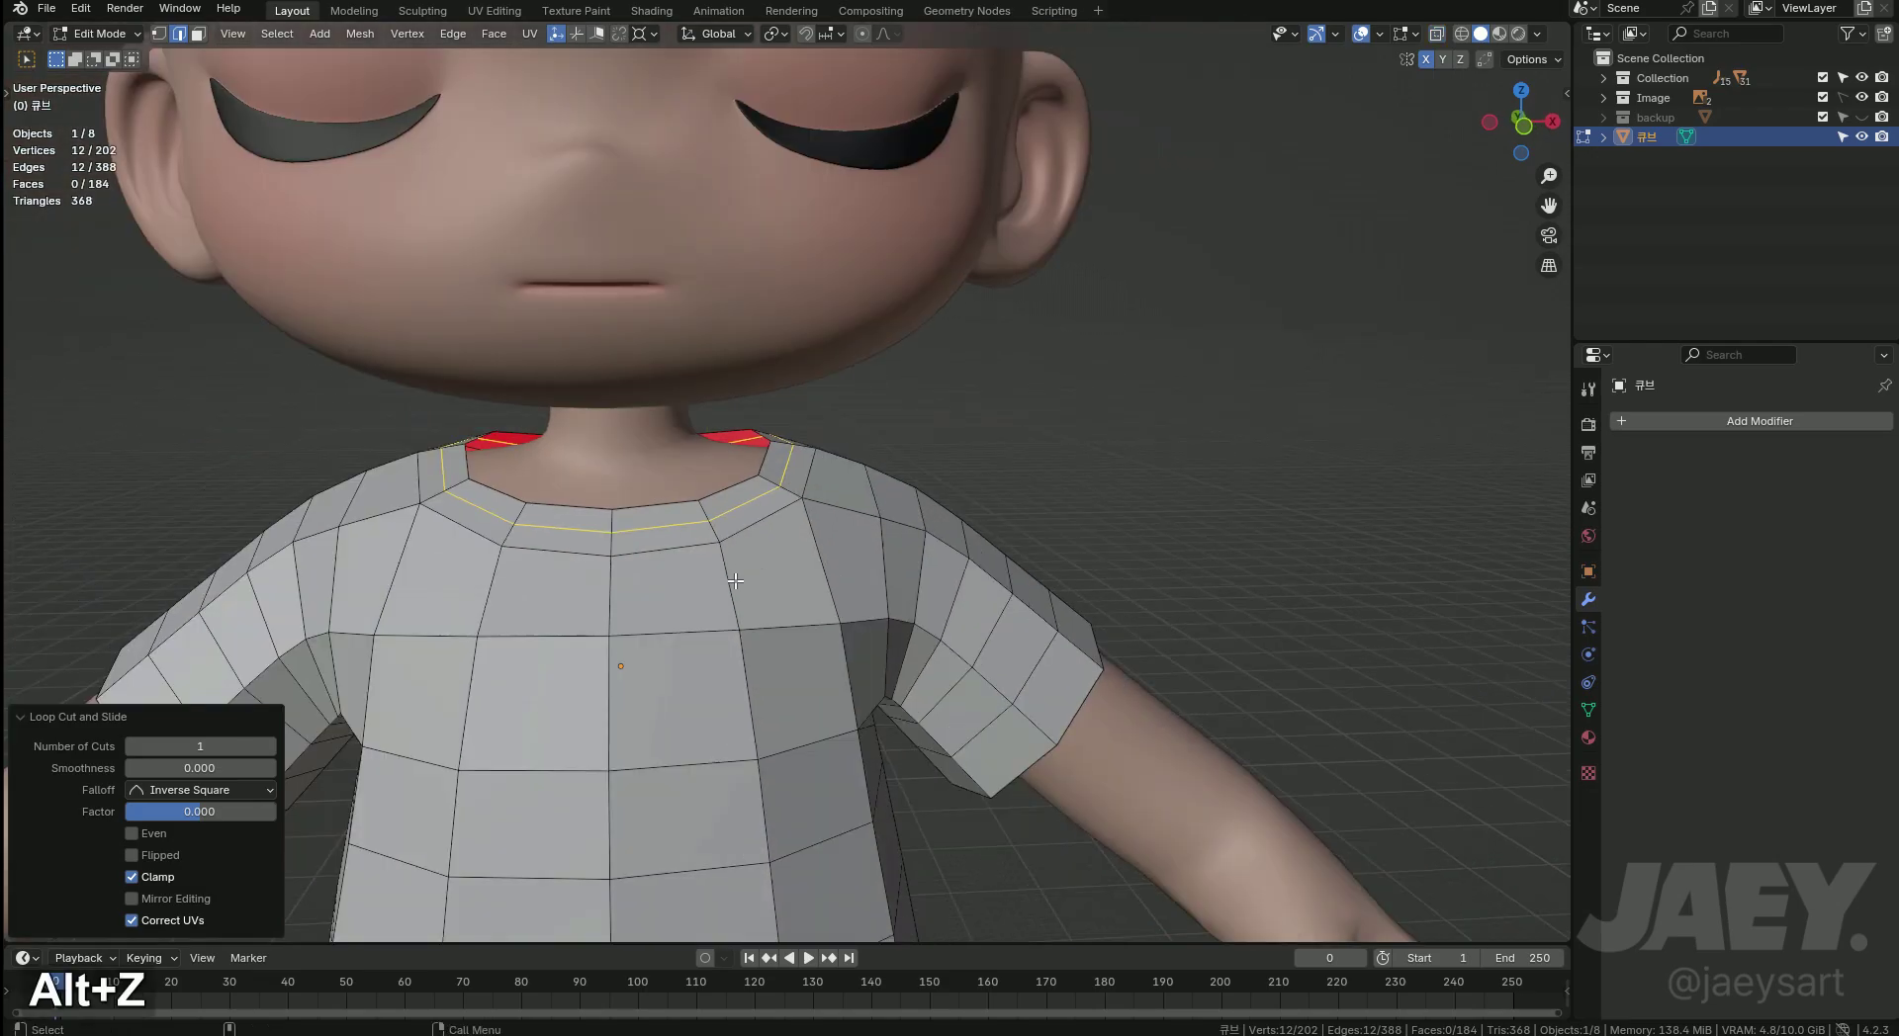
key(alt+z)
middle_click(699, 541)
middle_click(809, 519)
key(alt+z)
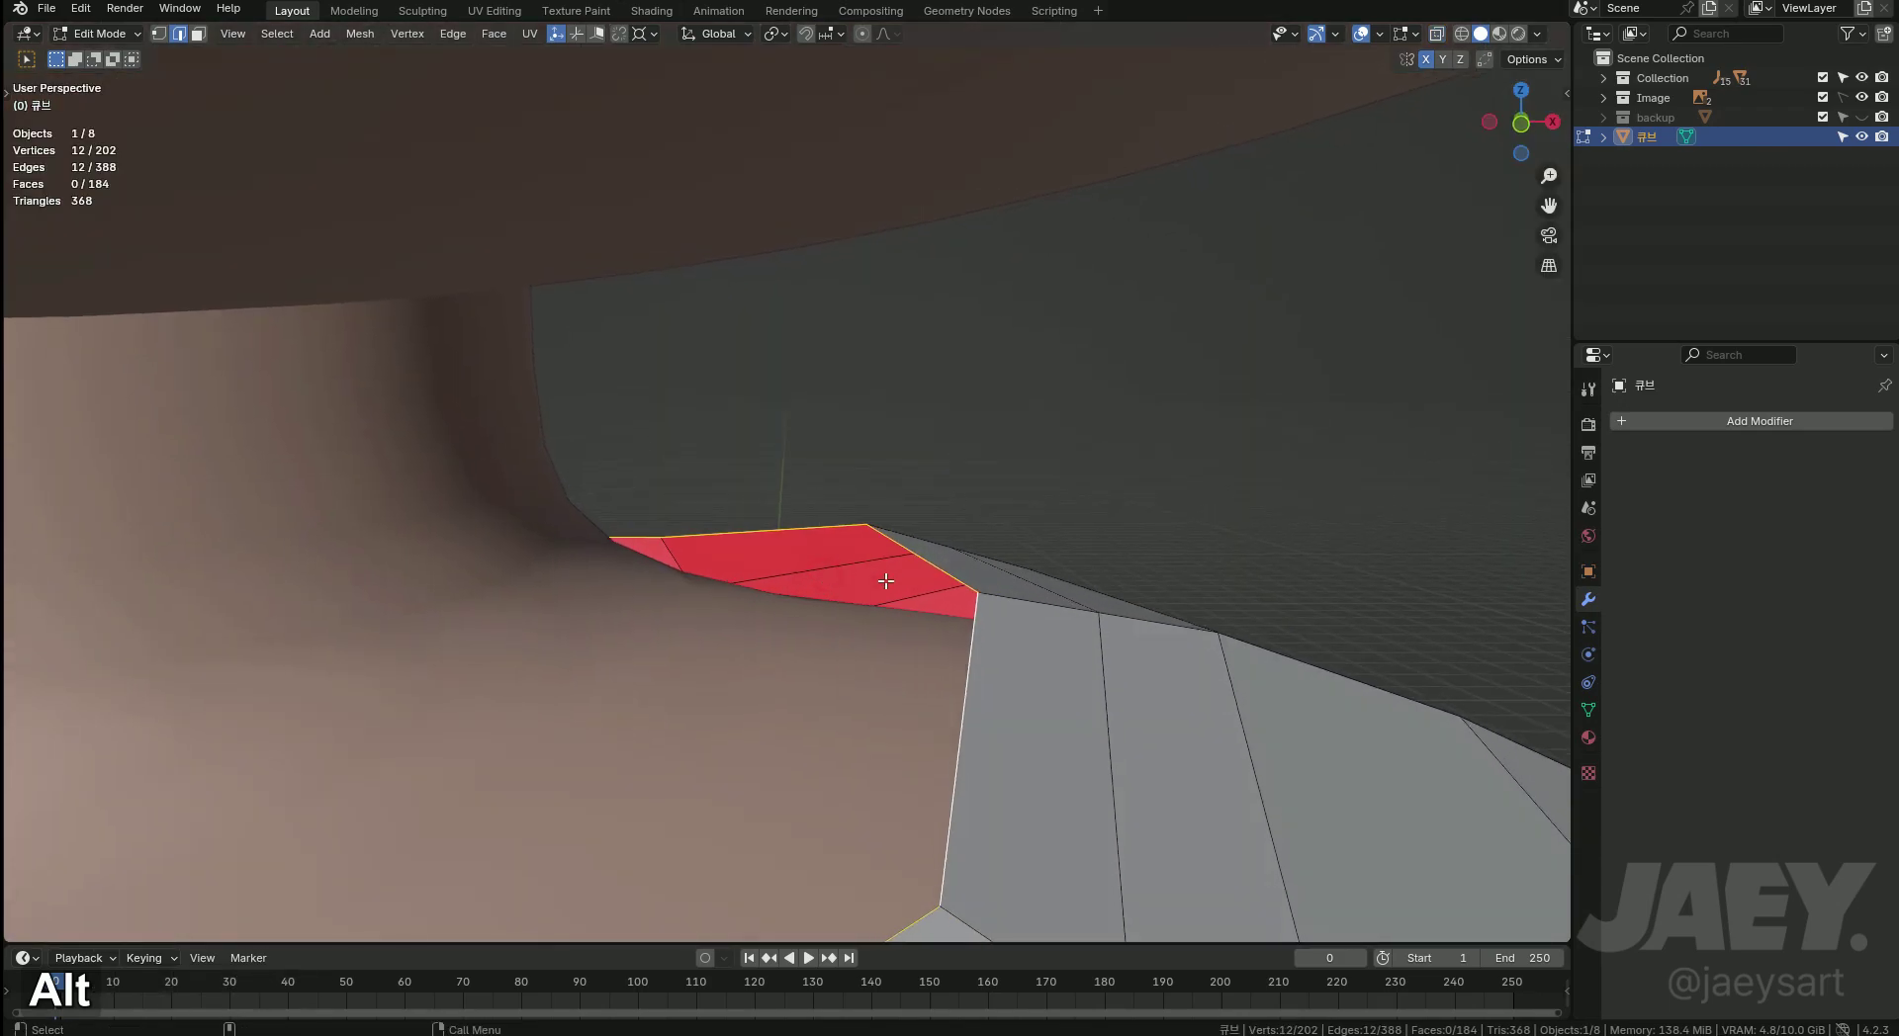
text(sx)
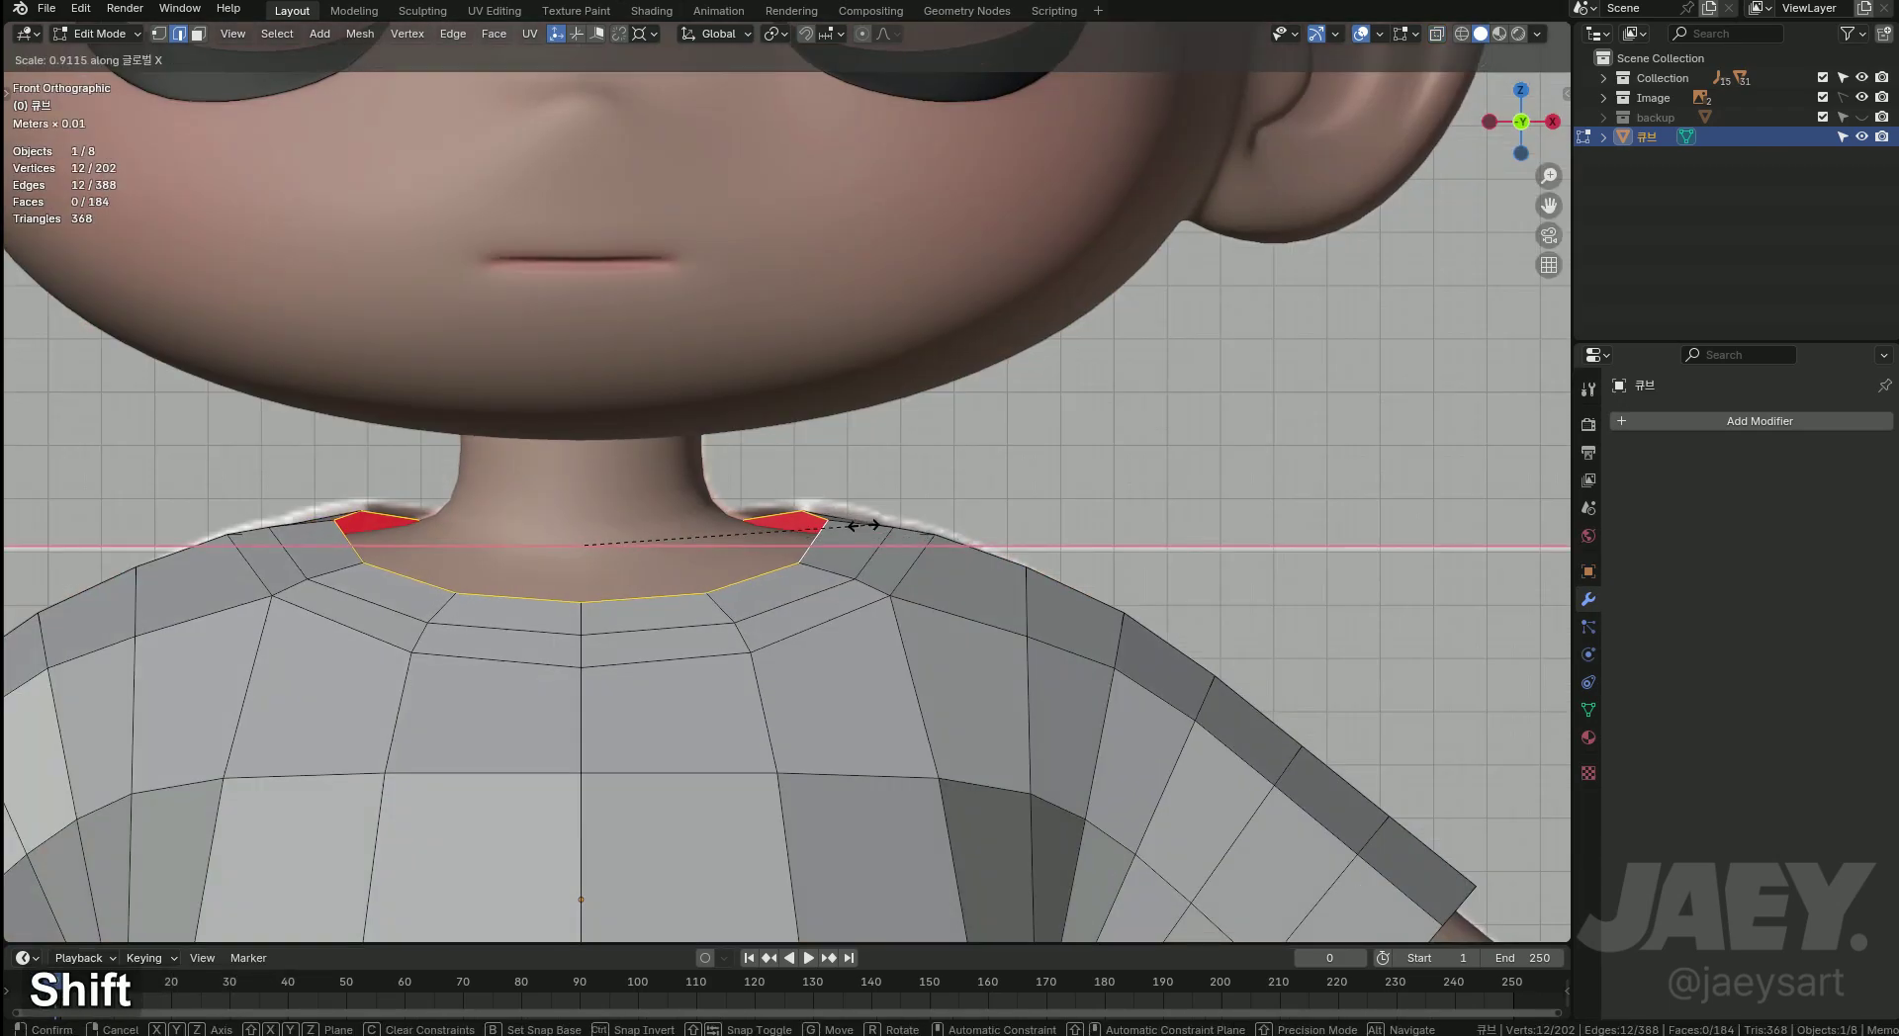
key(g)
key(z)
key(x)
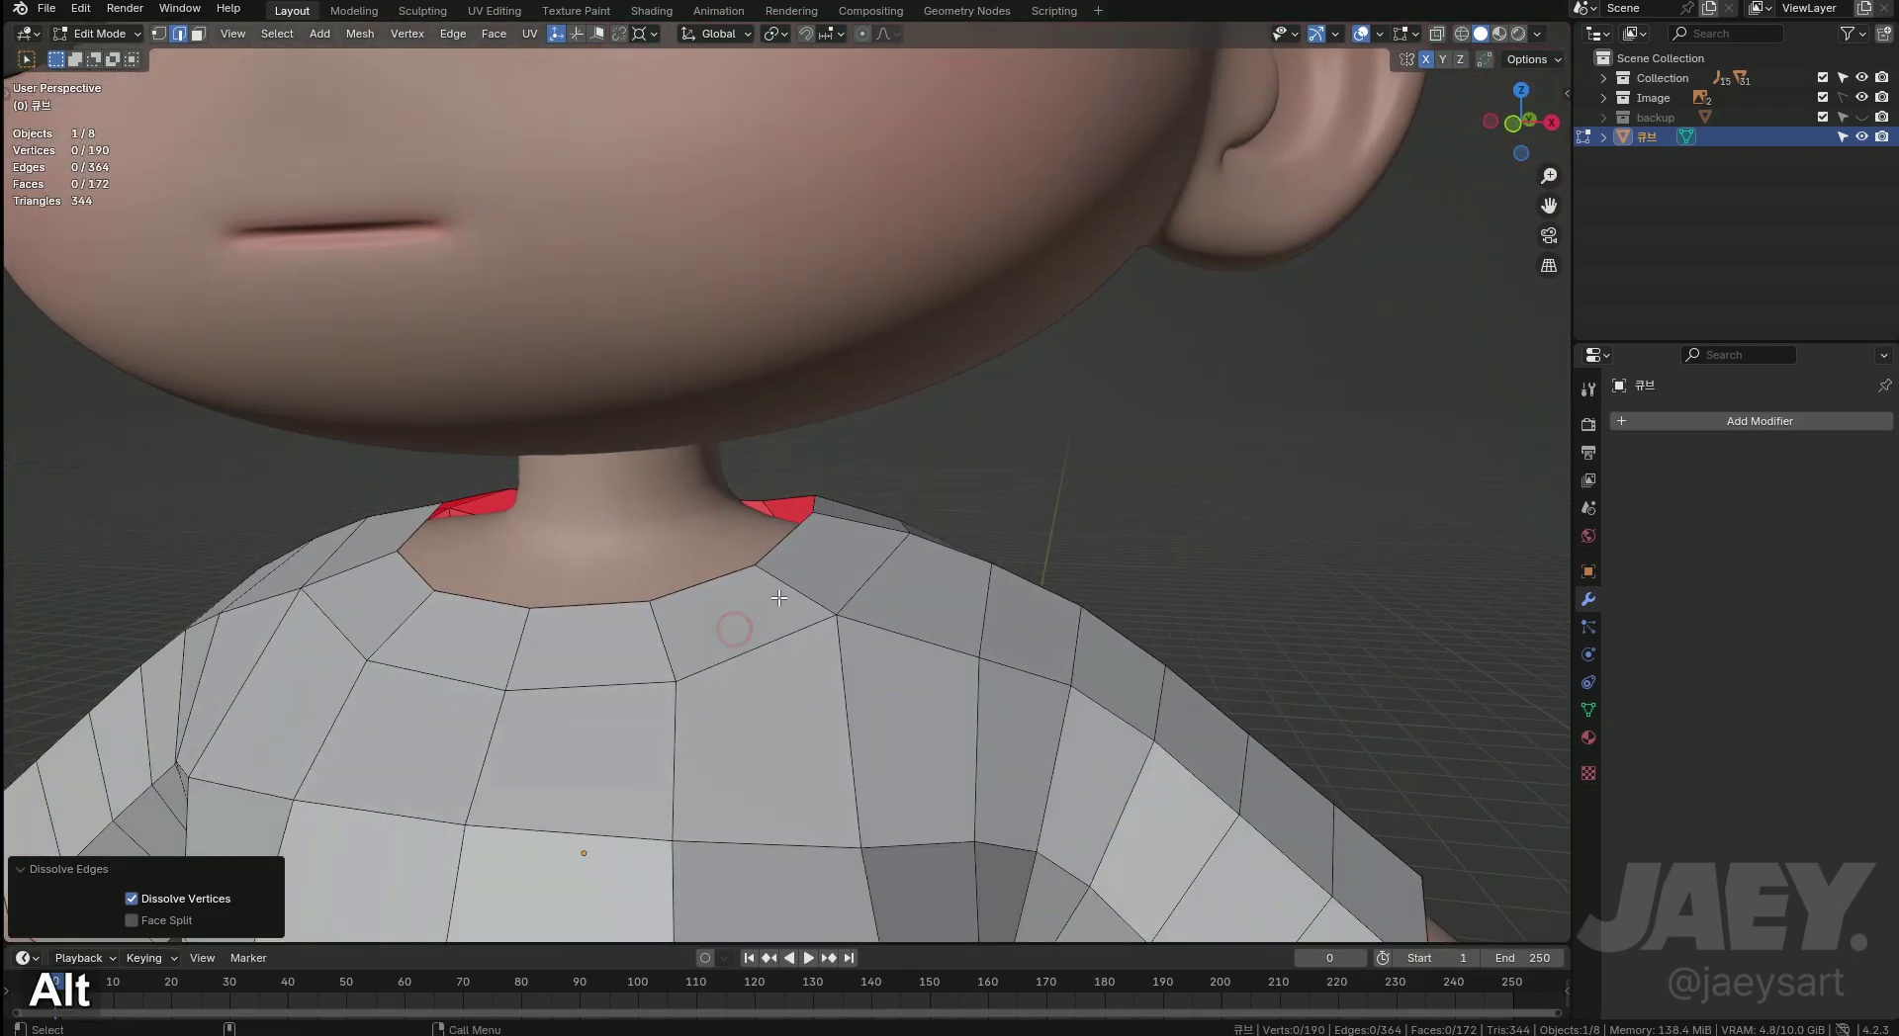
Trial a loop cut and bevel on the collar edges, then undo the bevel.
key(ctrl+r)
key(Escape)
key(ctrl+b)
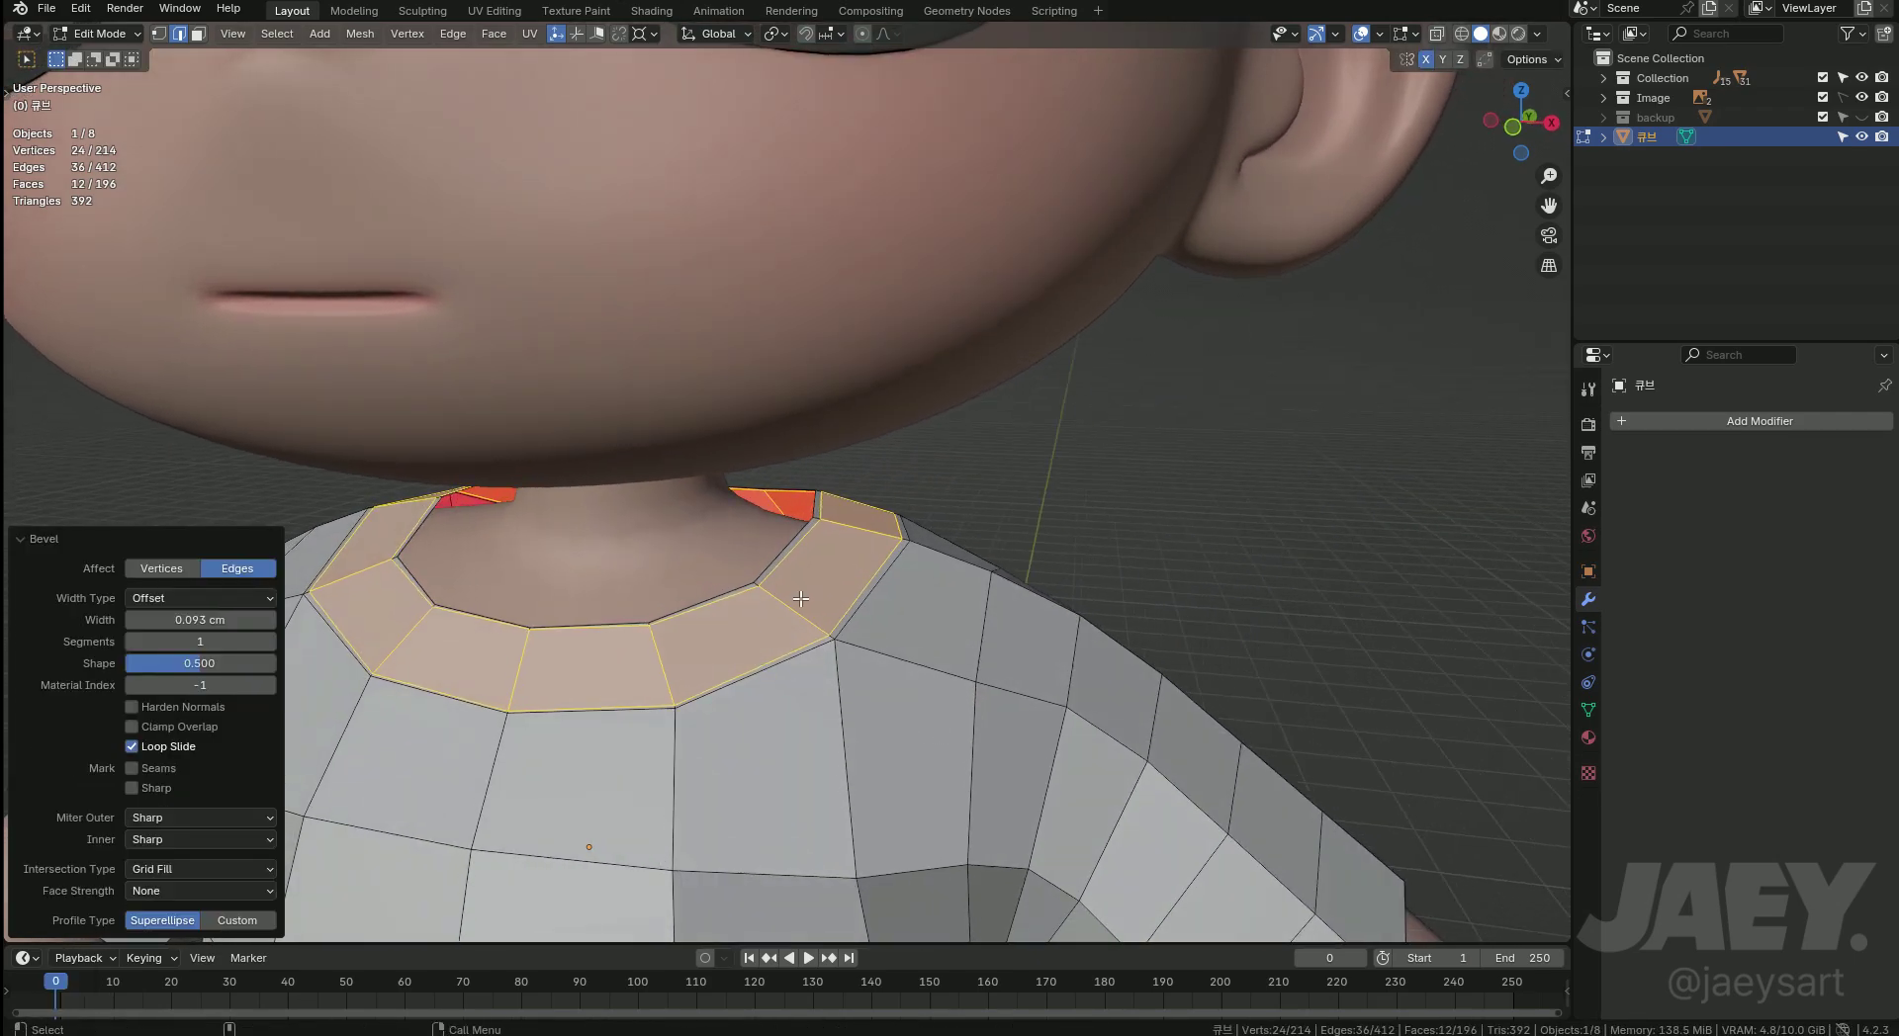
key(ctrl+z)
key(ctrl+z)
key(ctrl+r)
key(Escape)
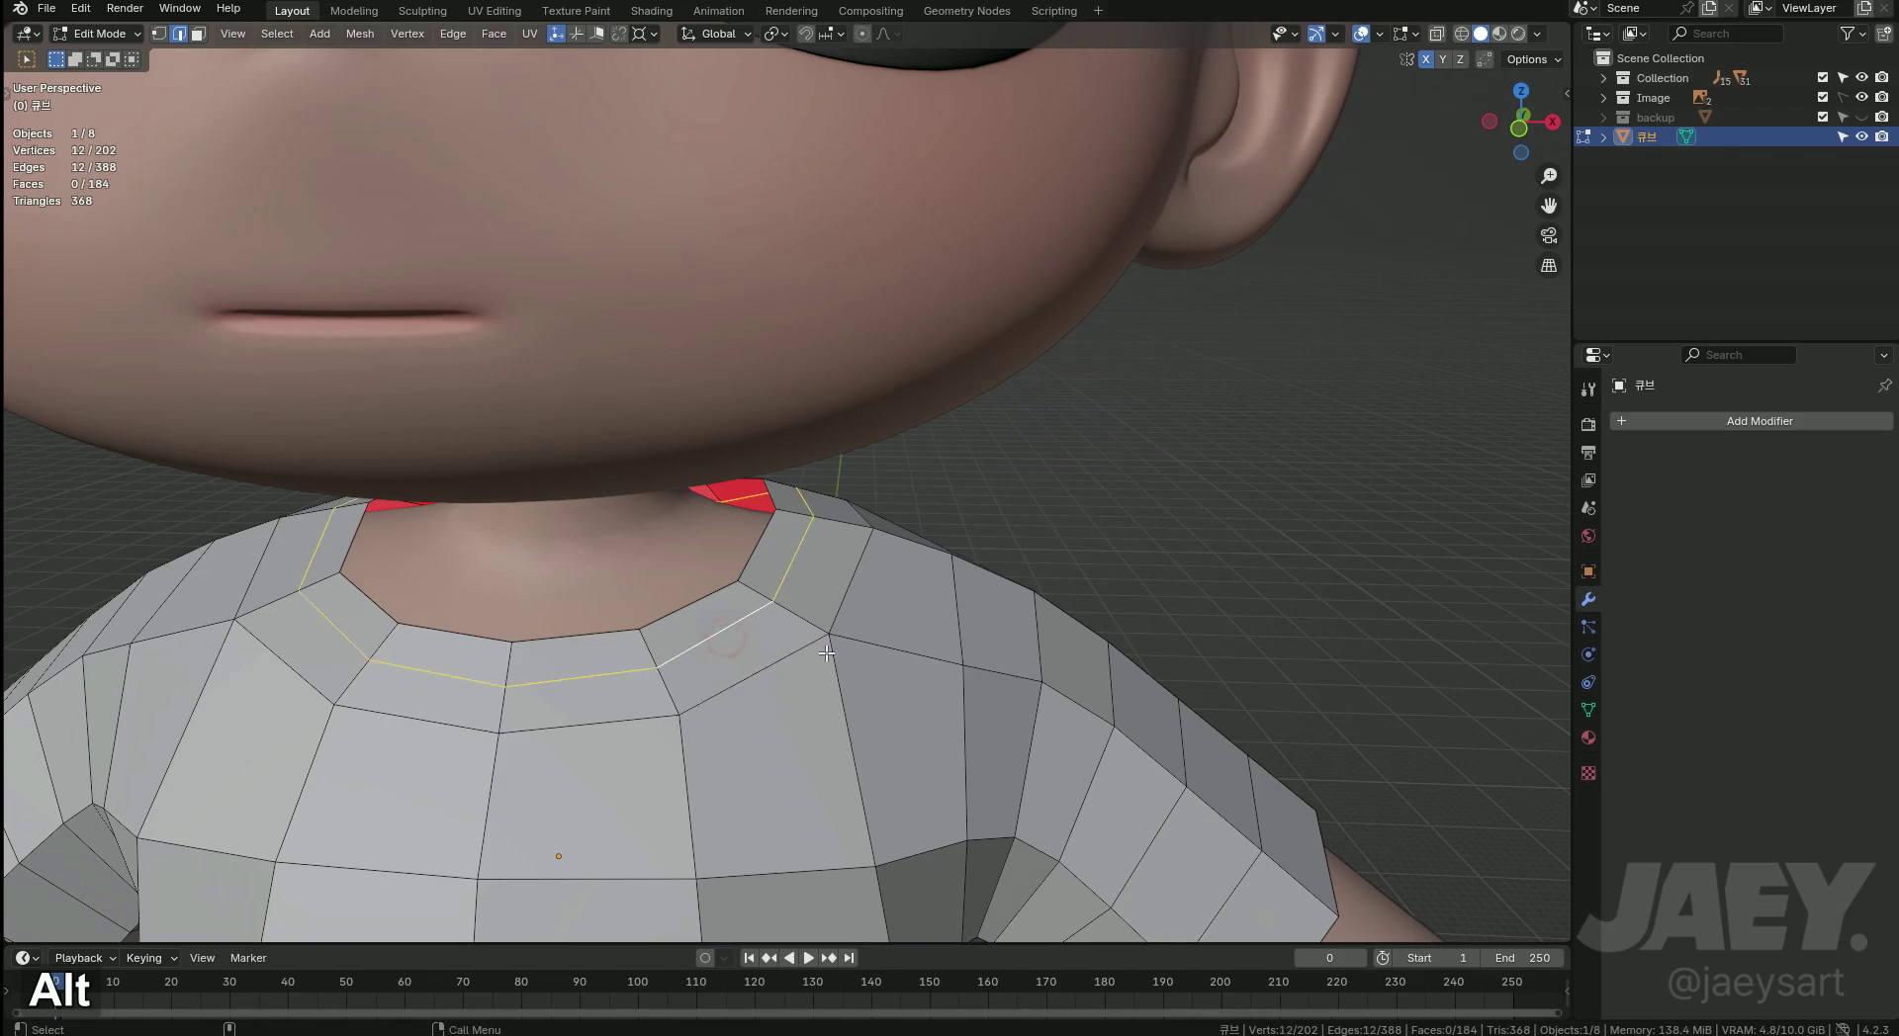
Bevel the collar again, collapse the short back-shoulder vertices (M > Collapse) and dissolve stray edges.
key(ctrl+b)
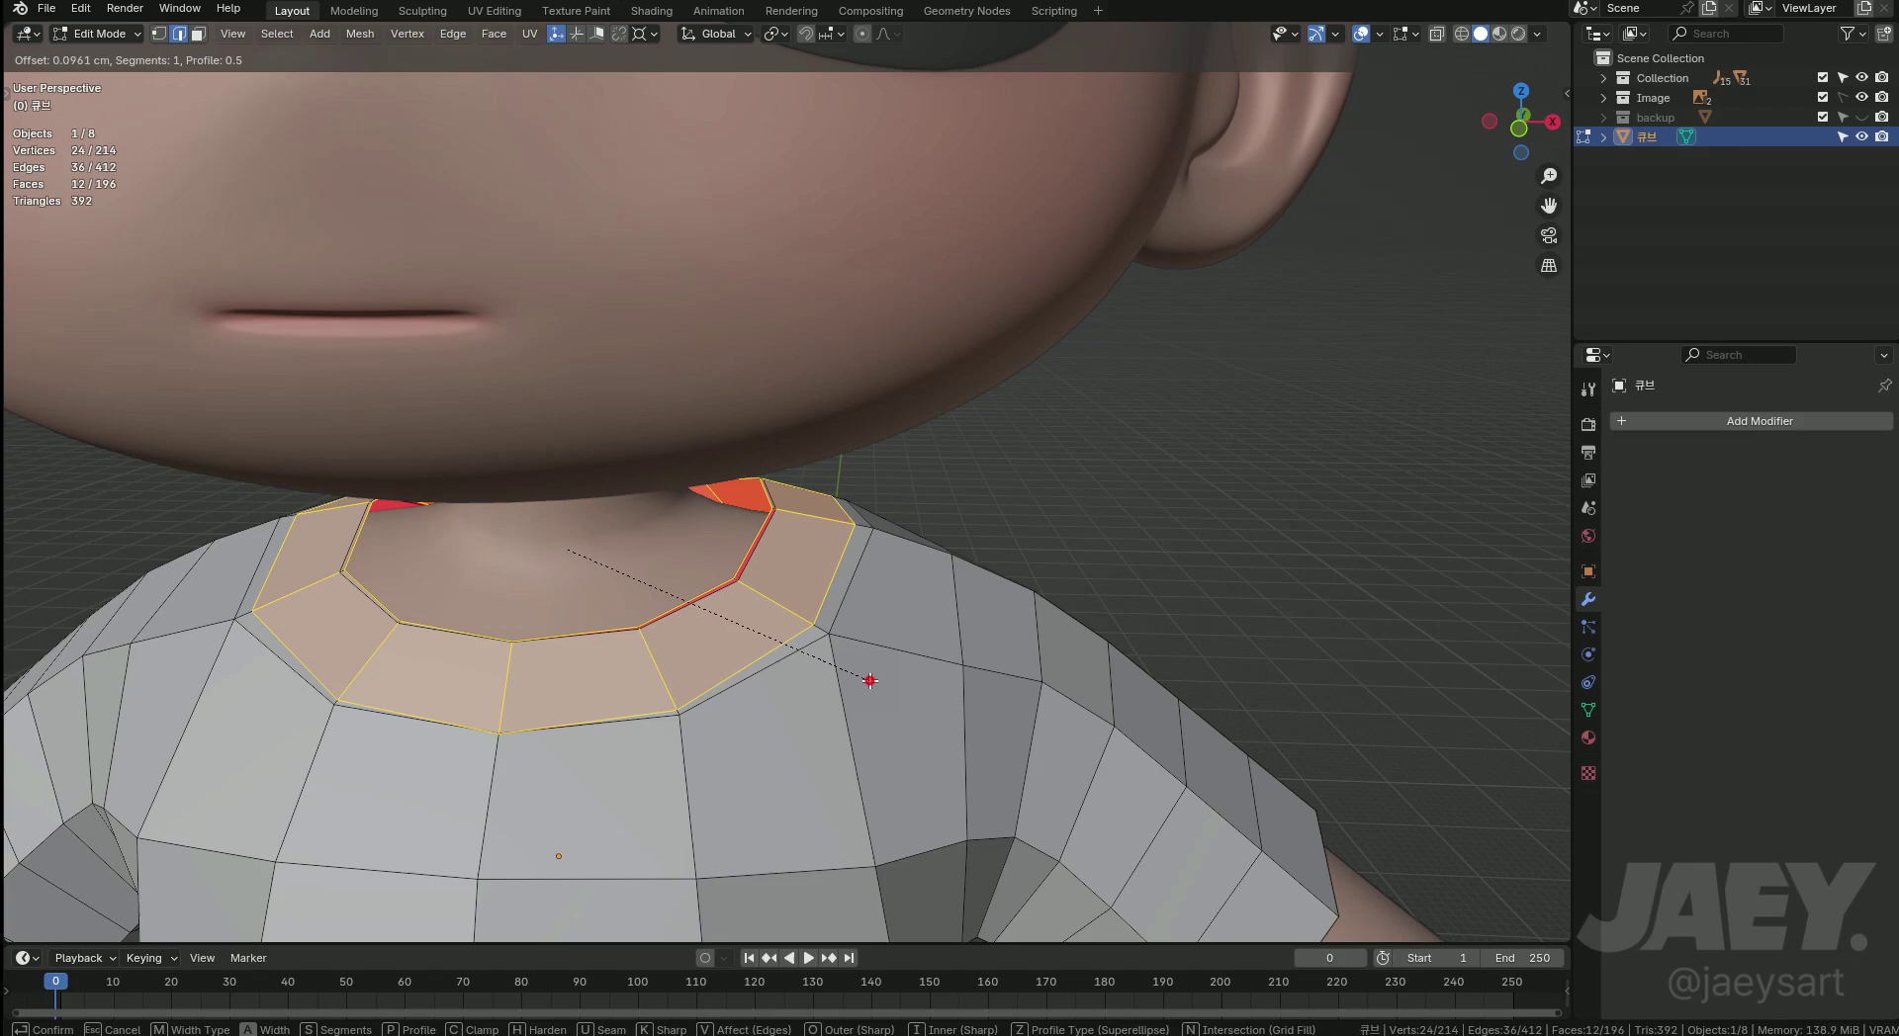
key(3)
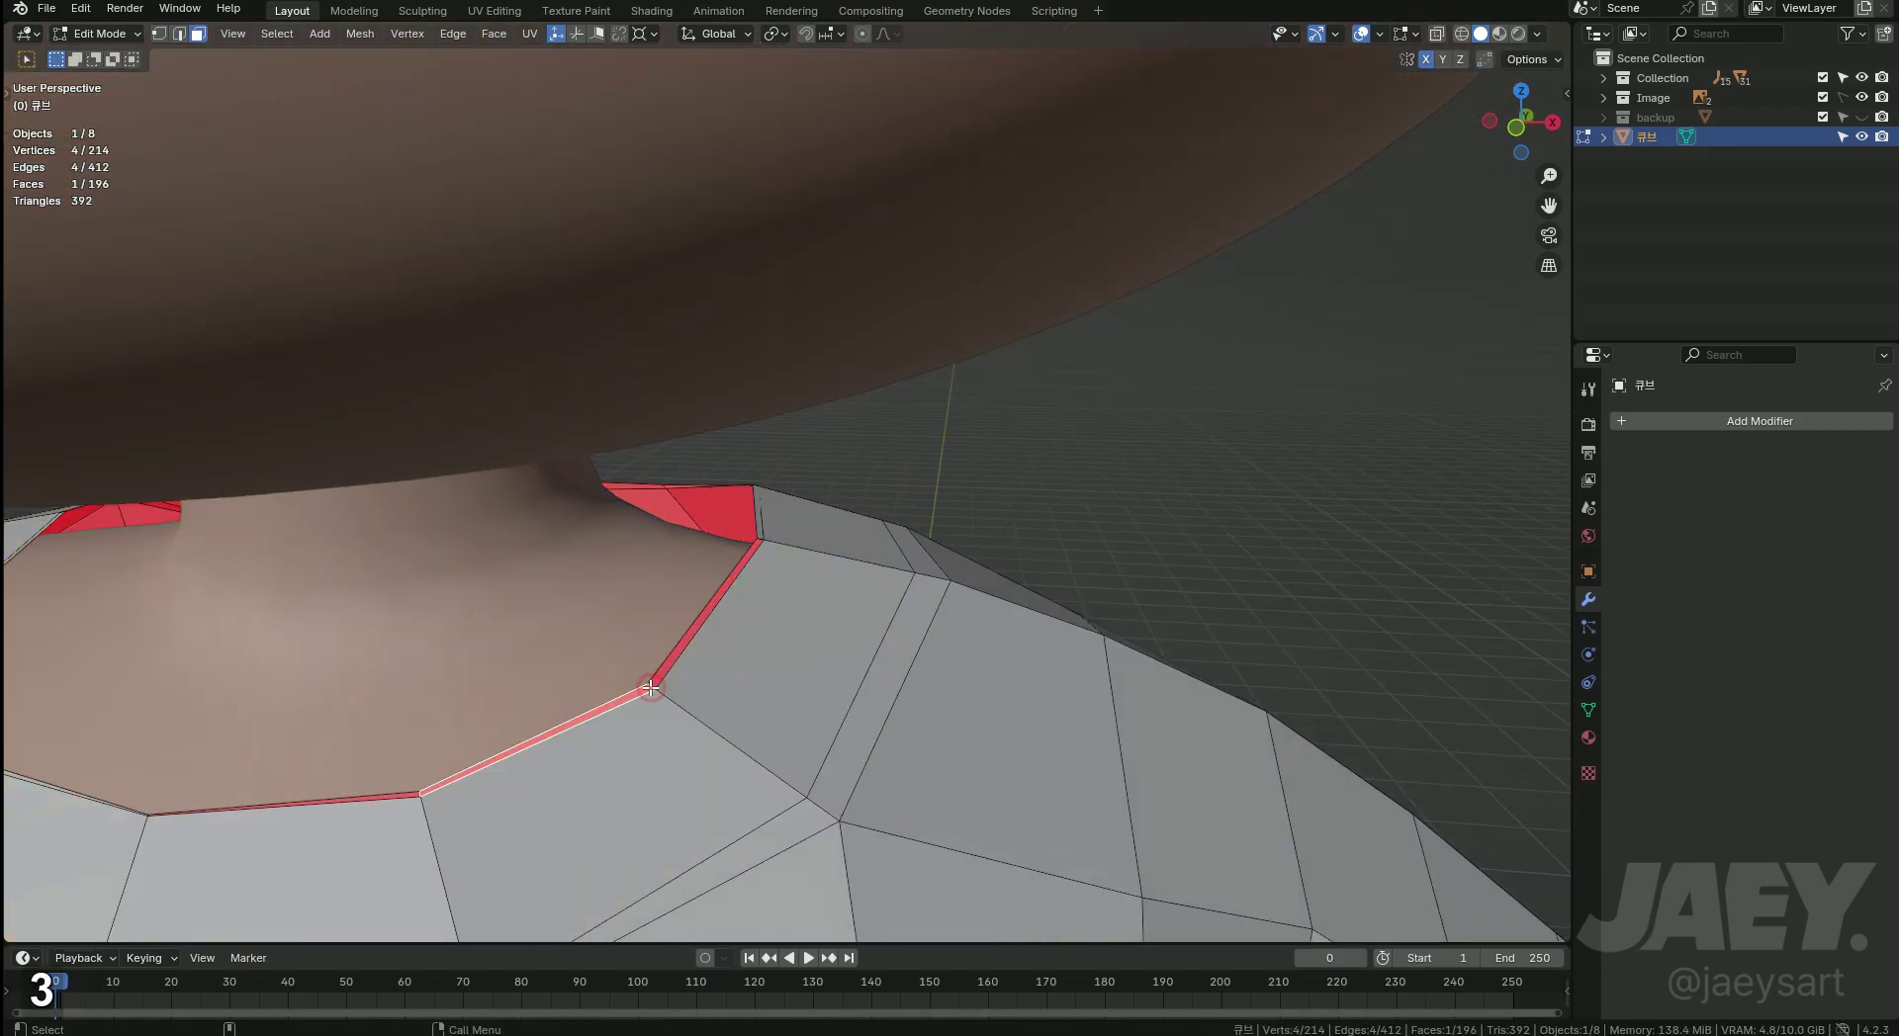
text(xf)
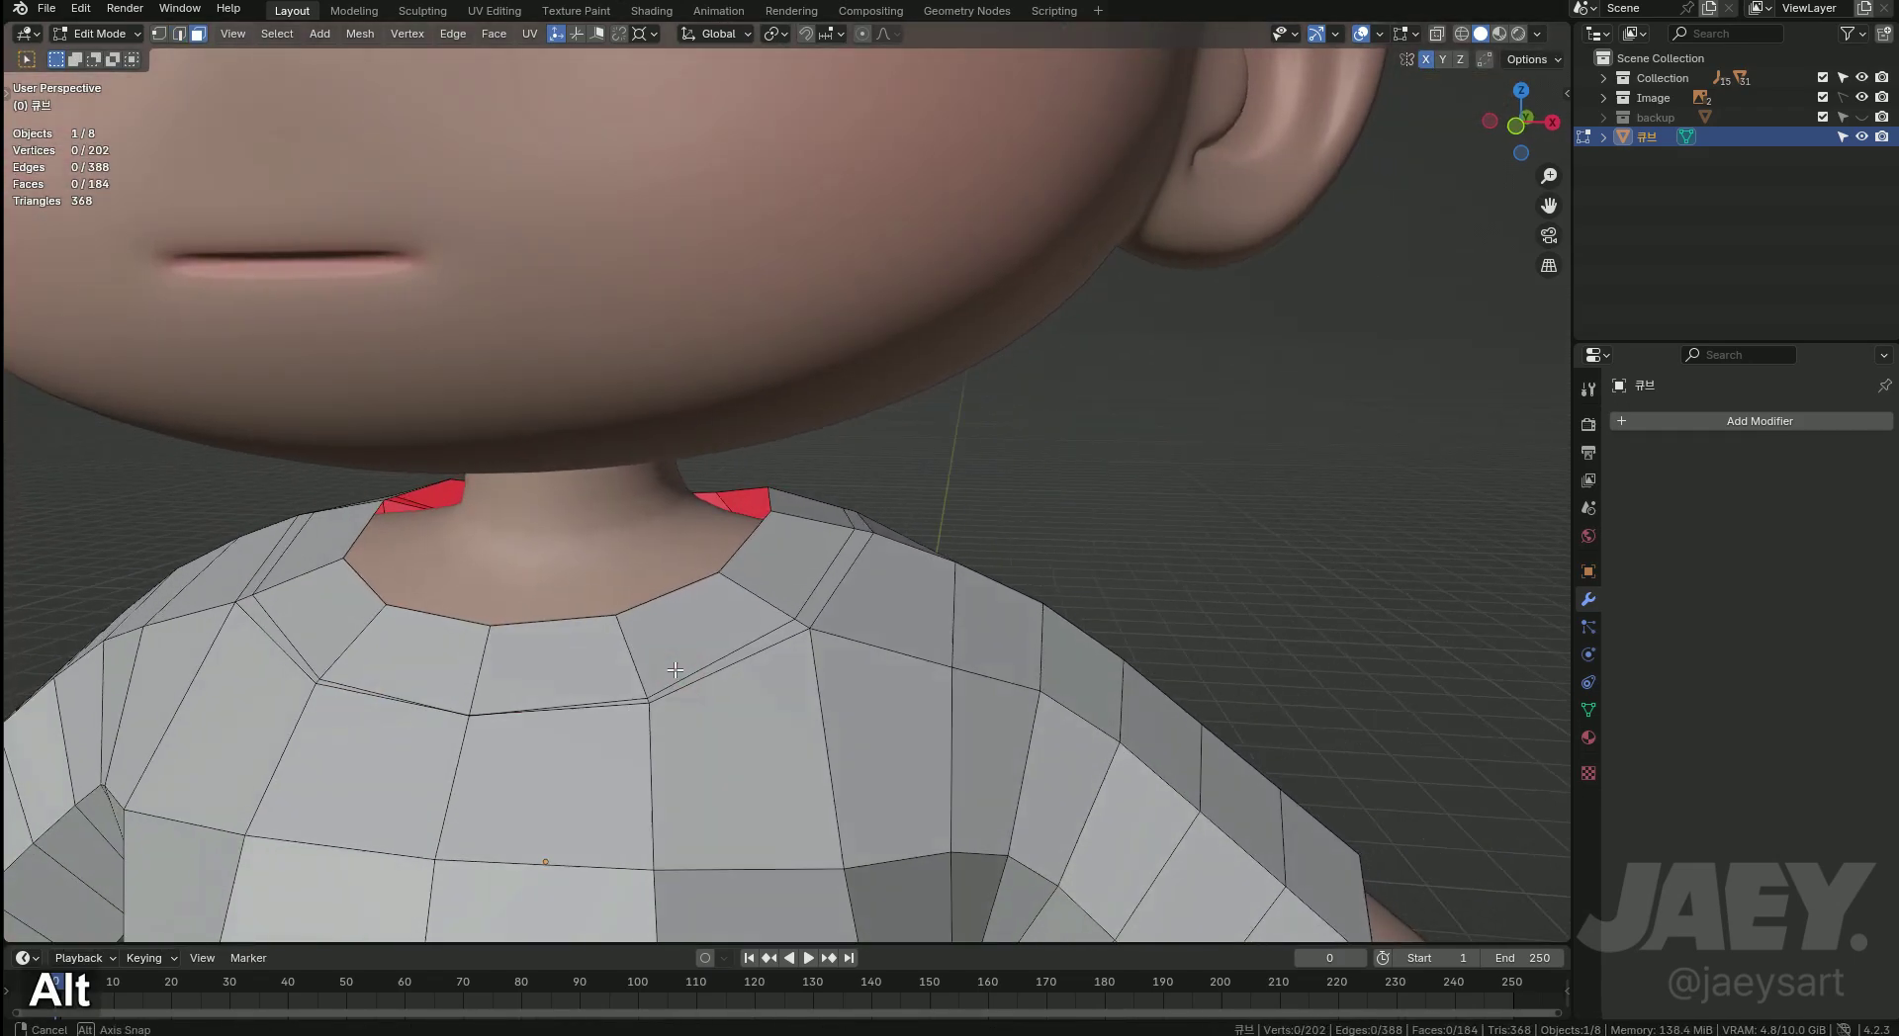
key(2)
text(212)
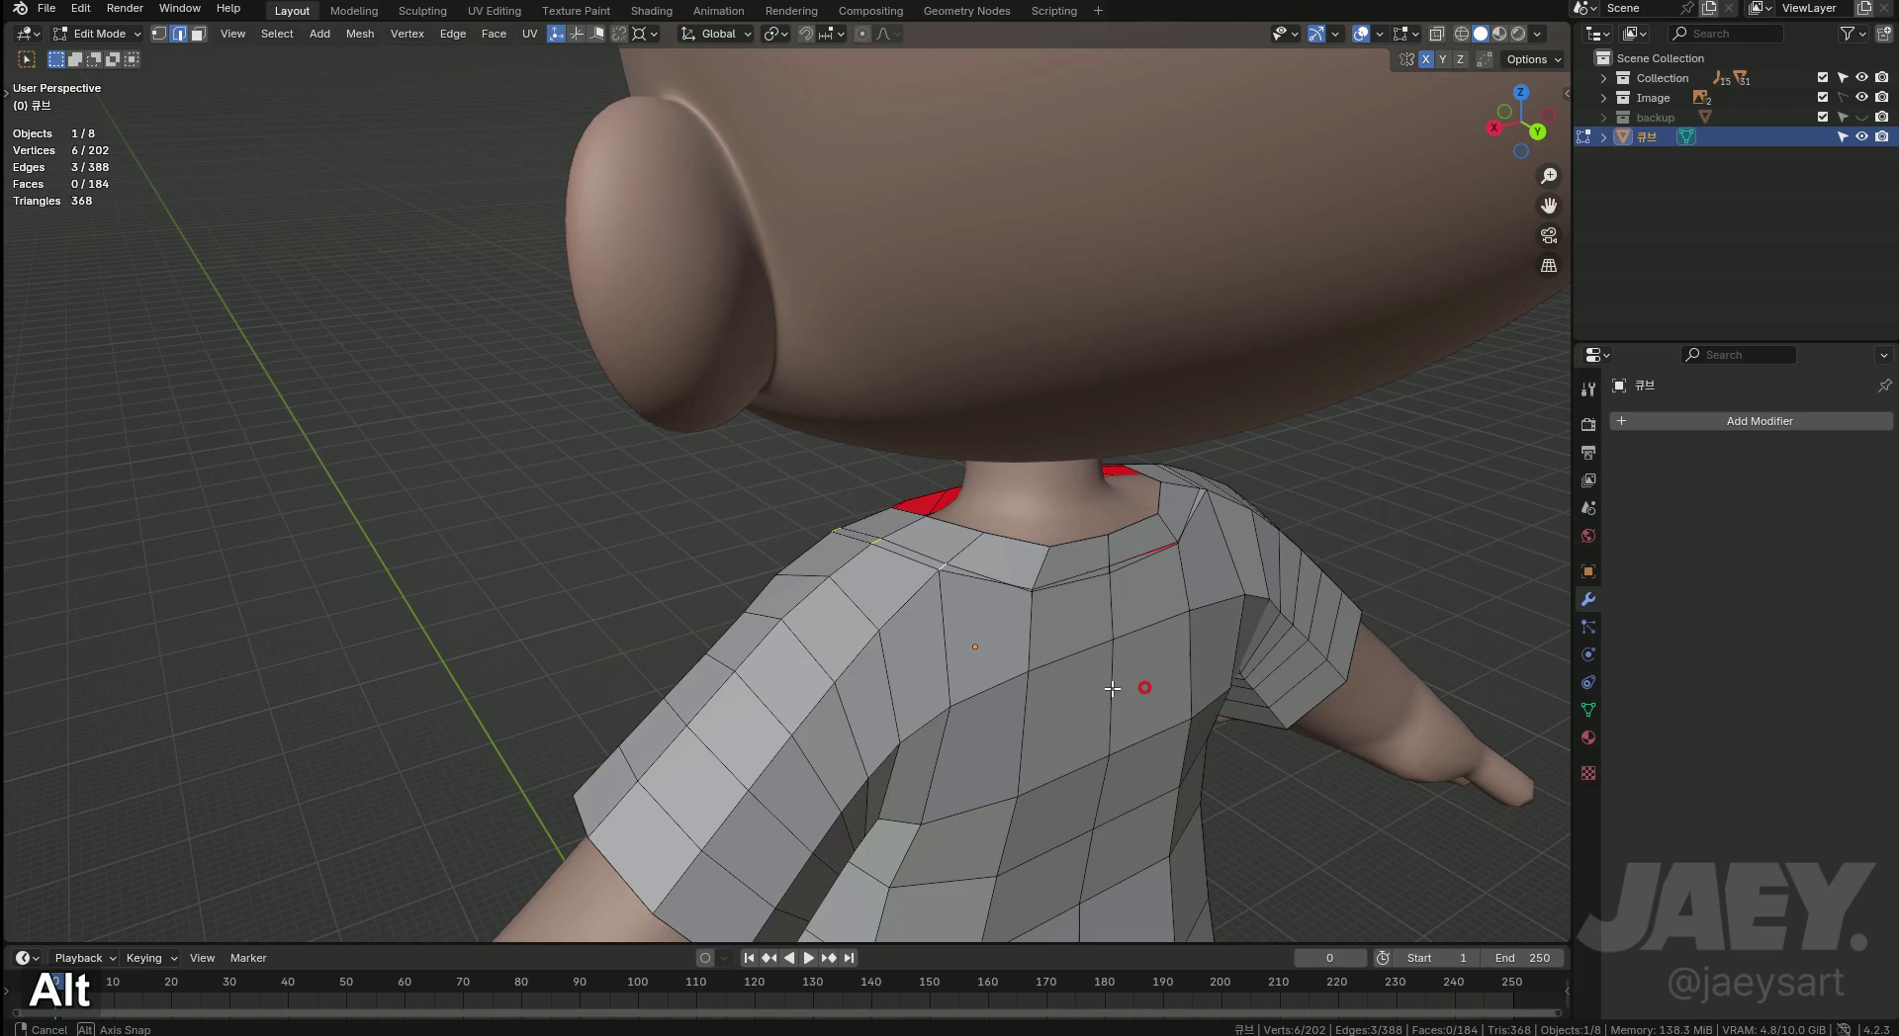
middle_click(1054, 698)
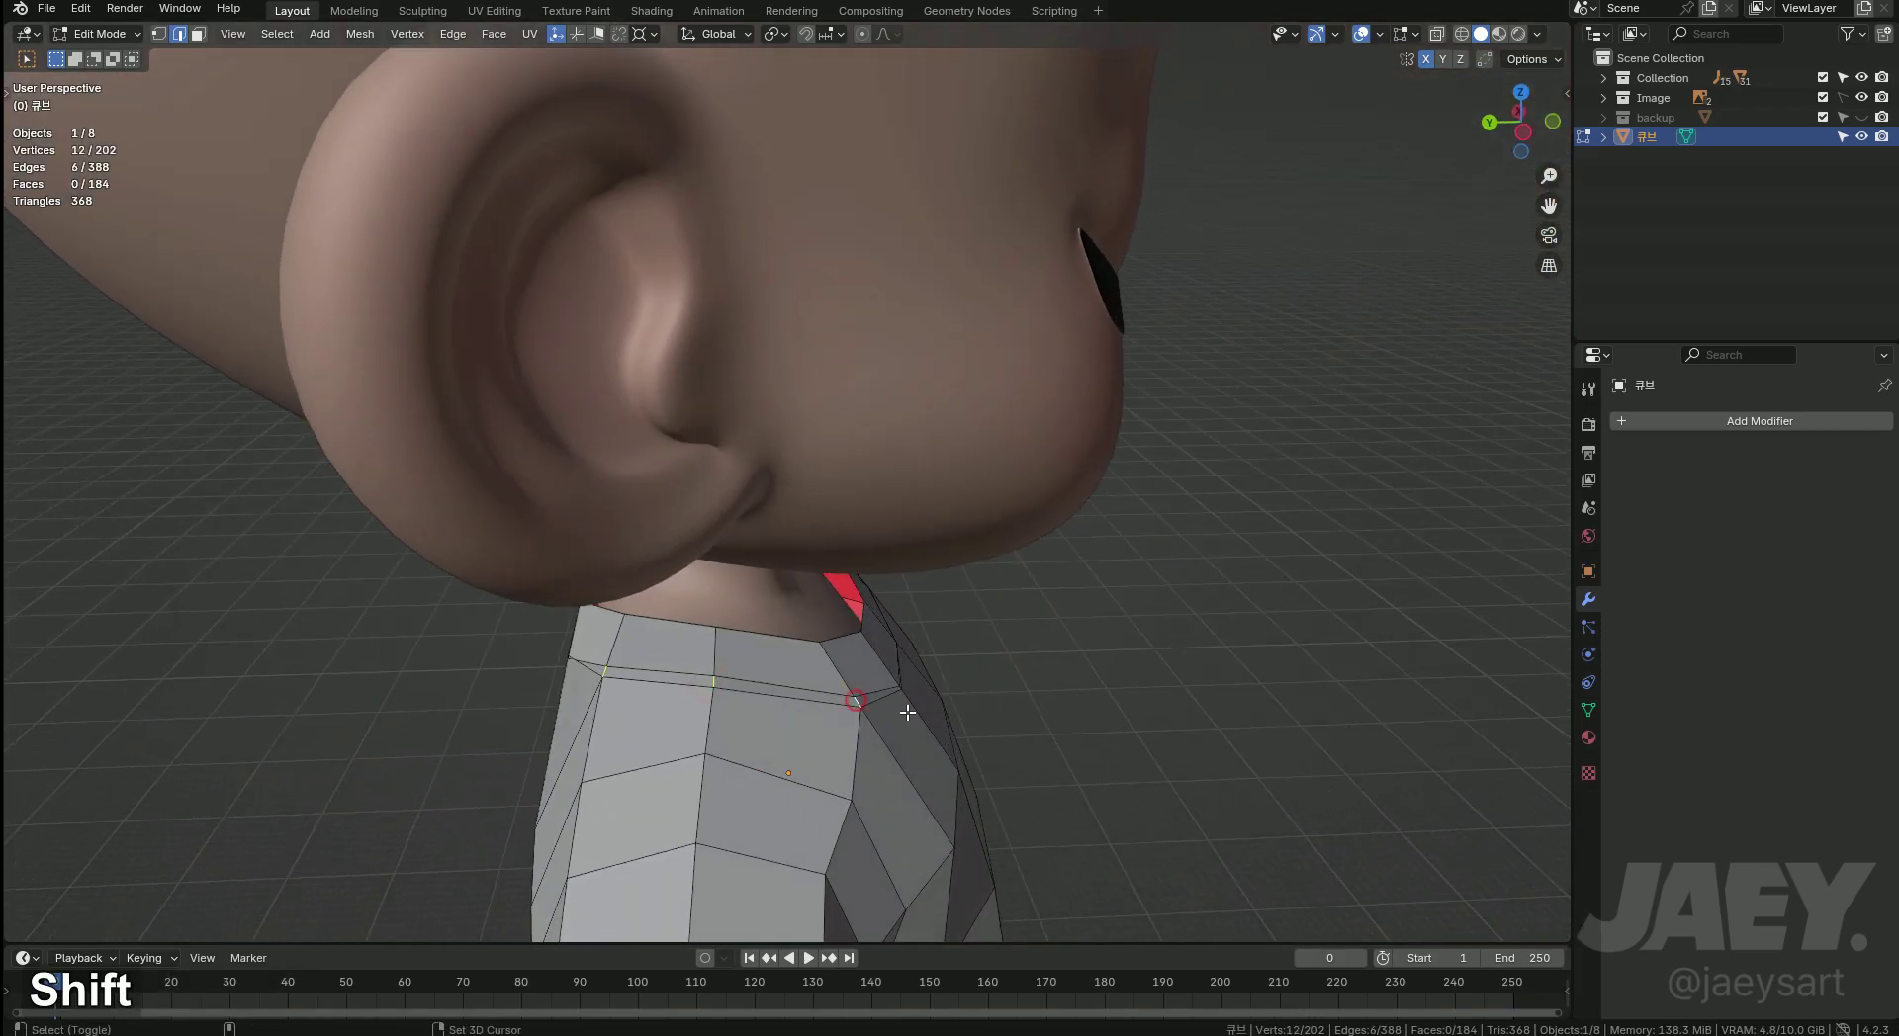
key(m)
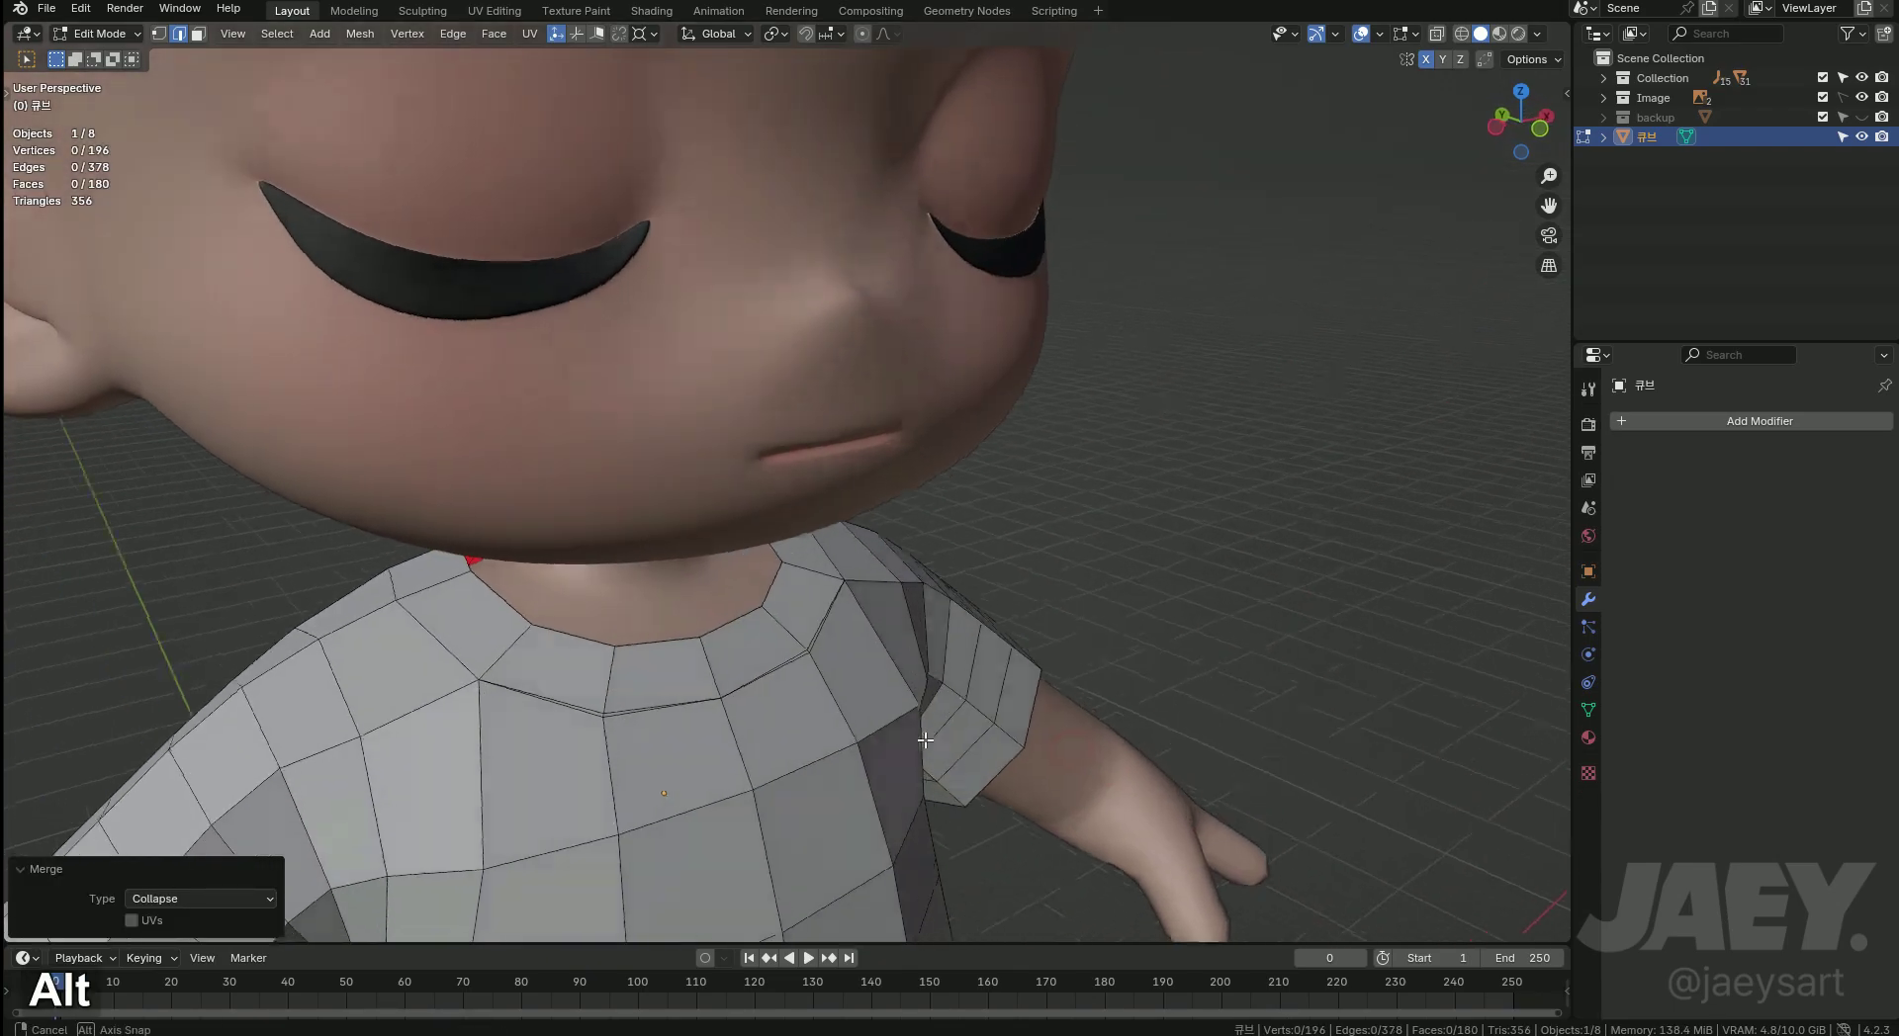
key(x)
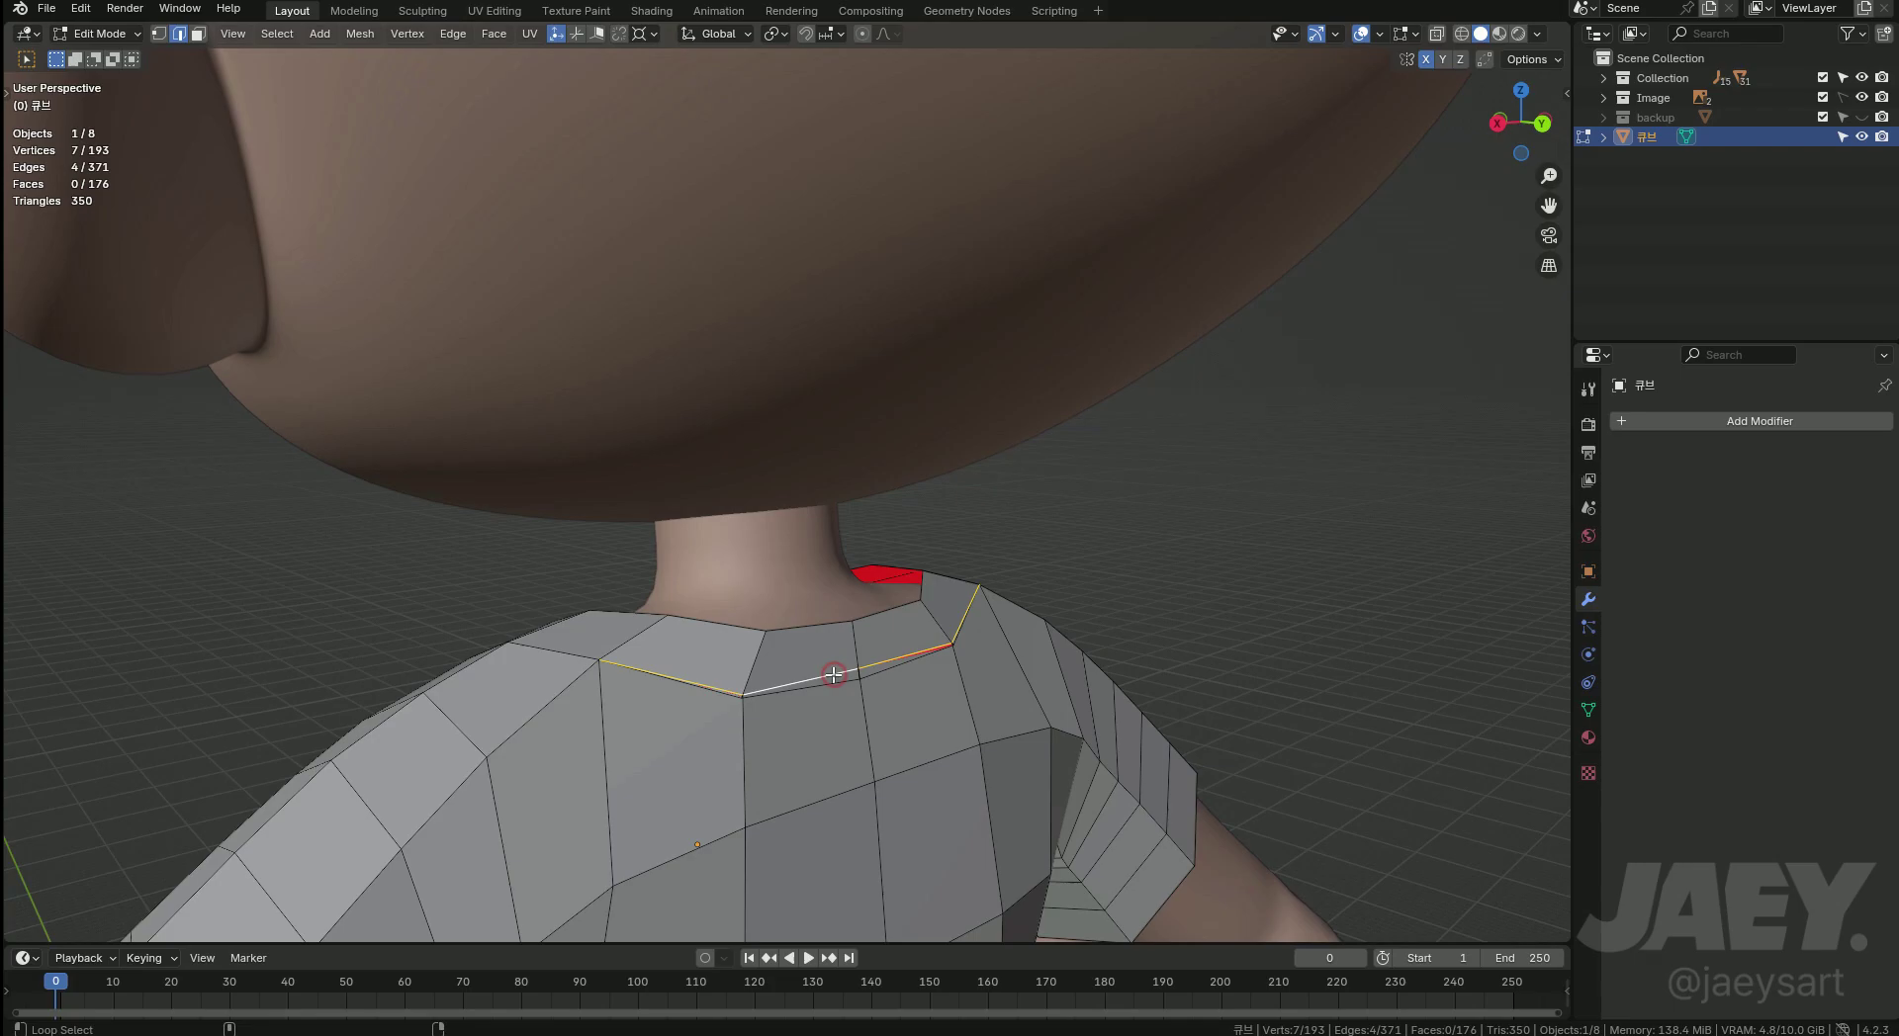
key(x)
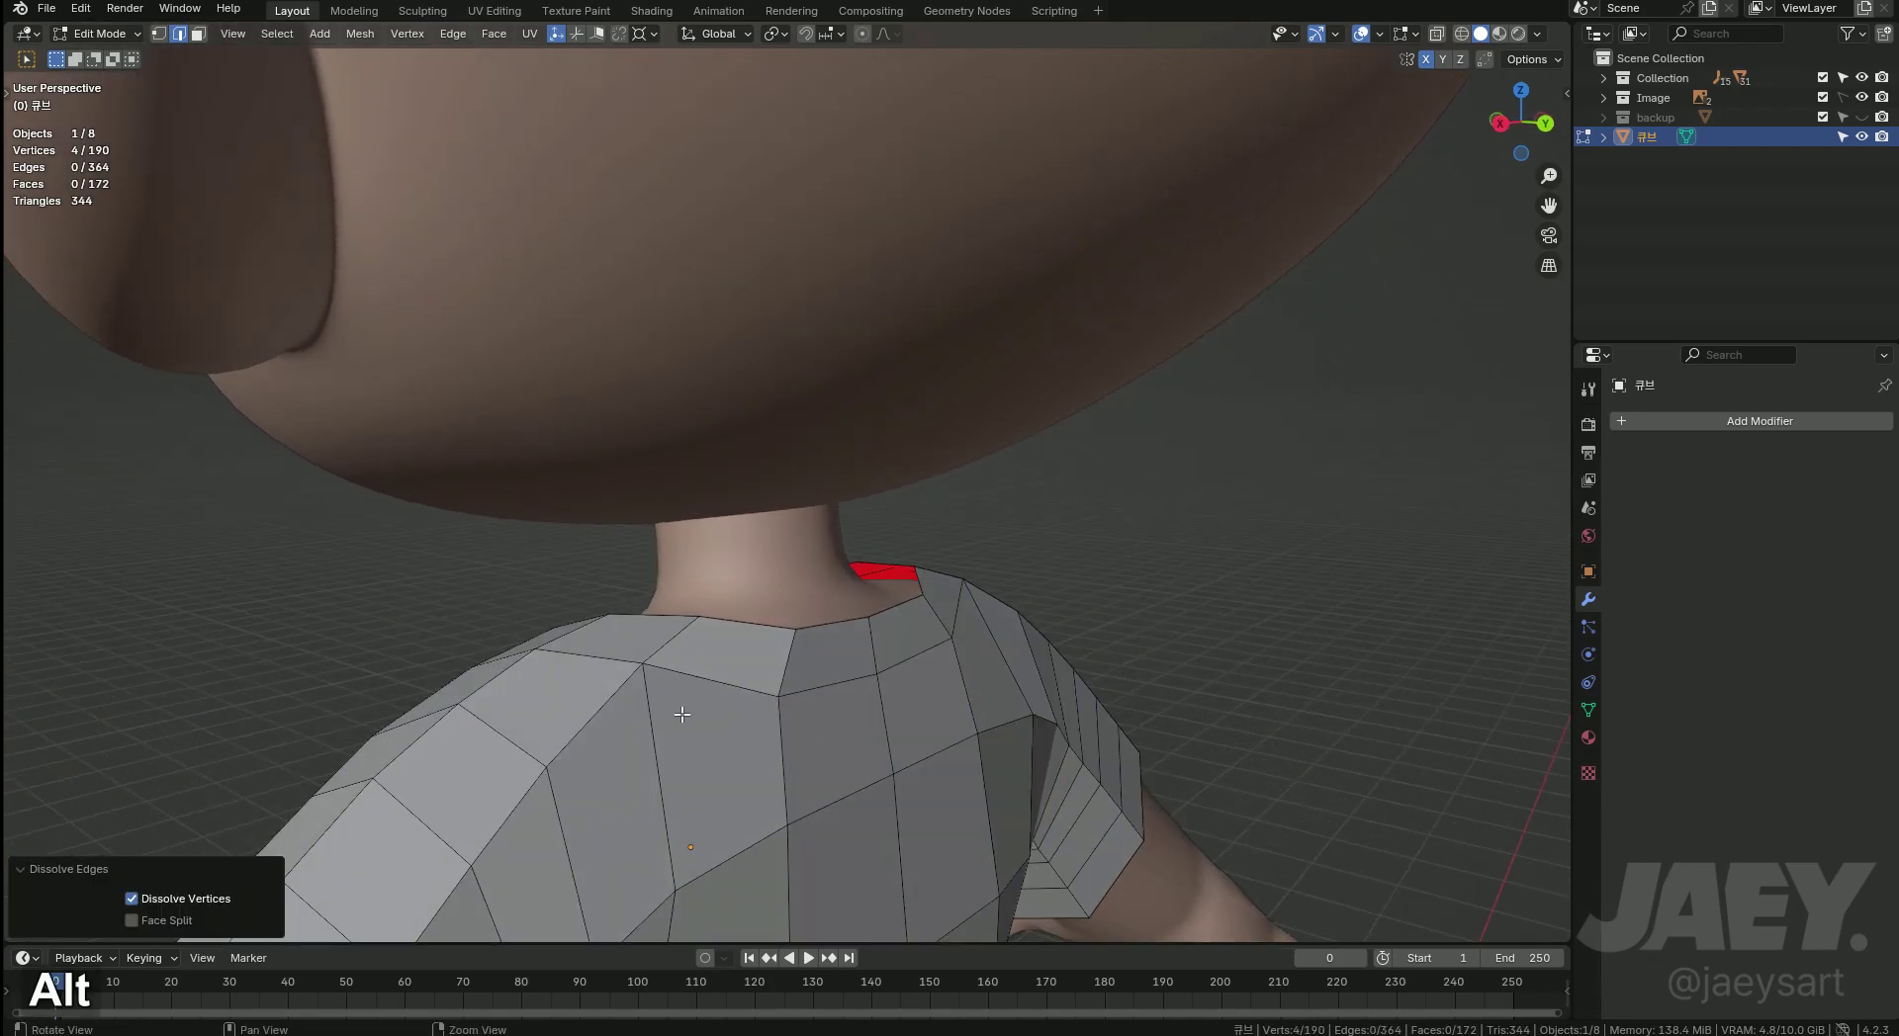
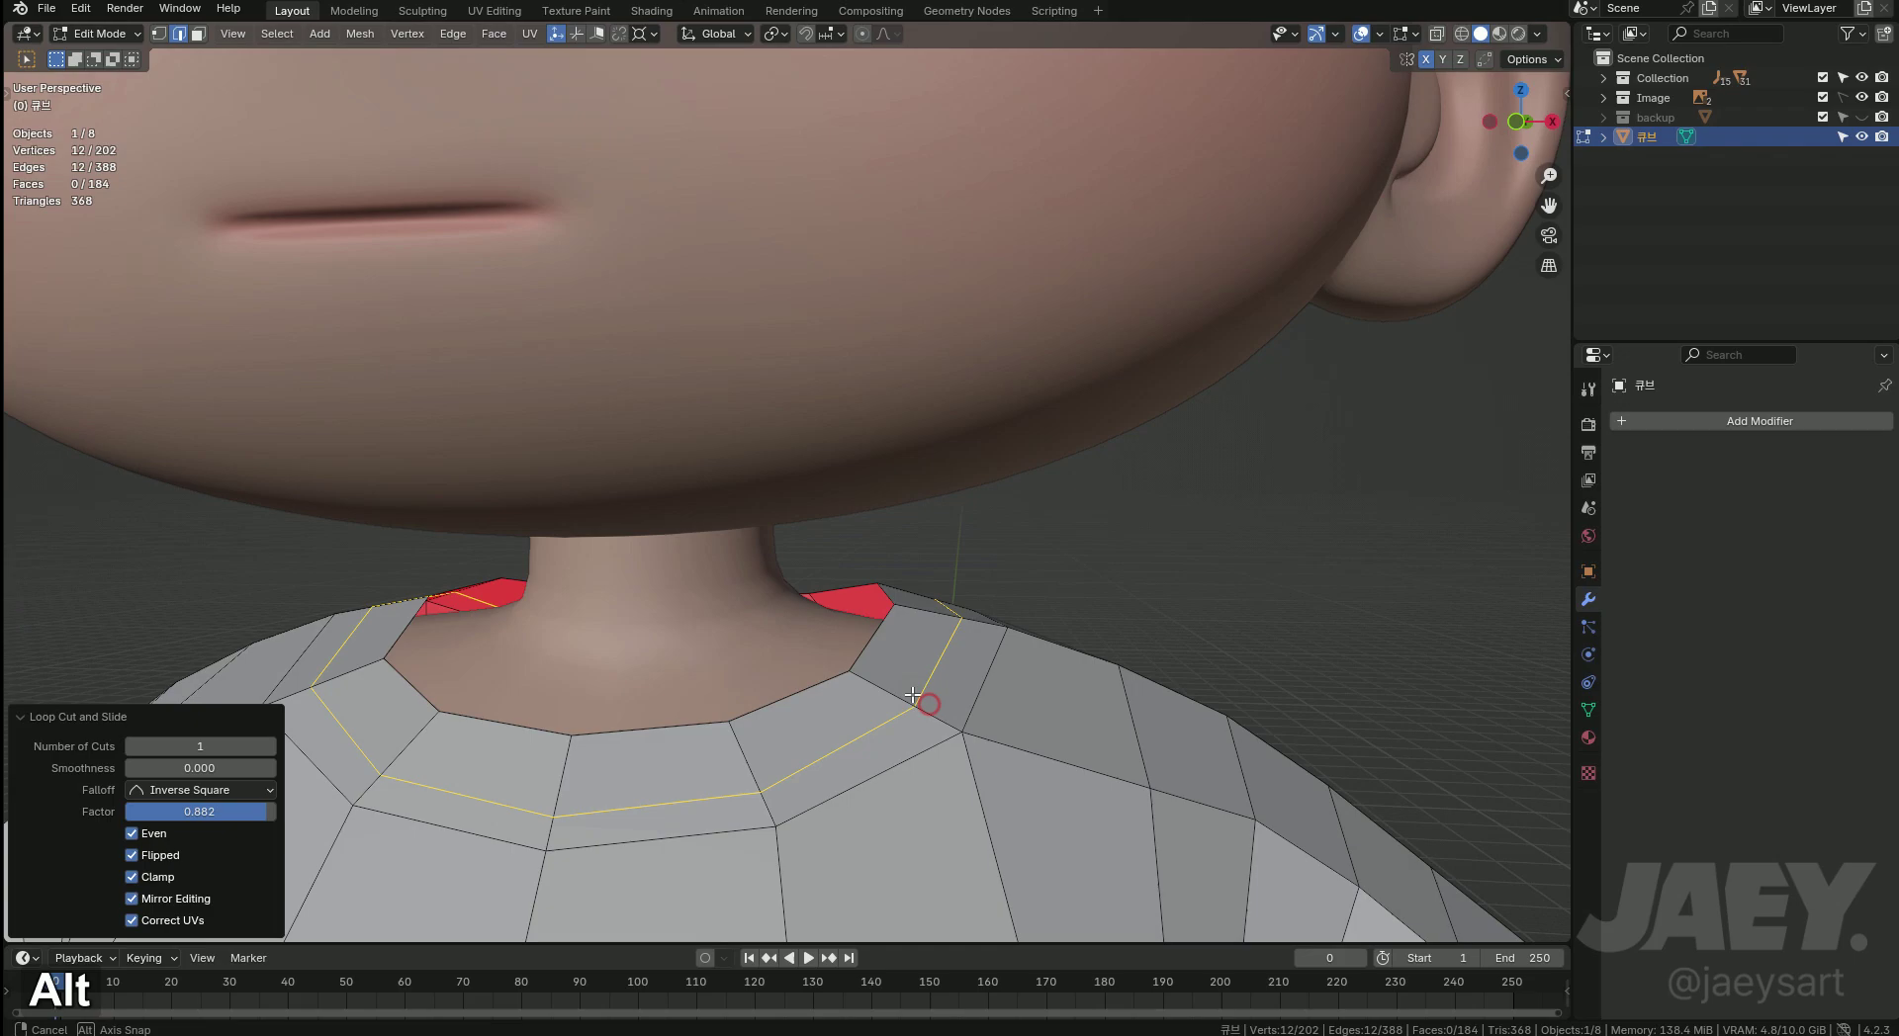
Bevel the collar loop with 2 segments into a double edge.
key(ctrl+b)
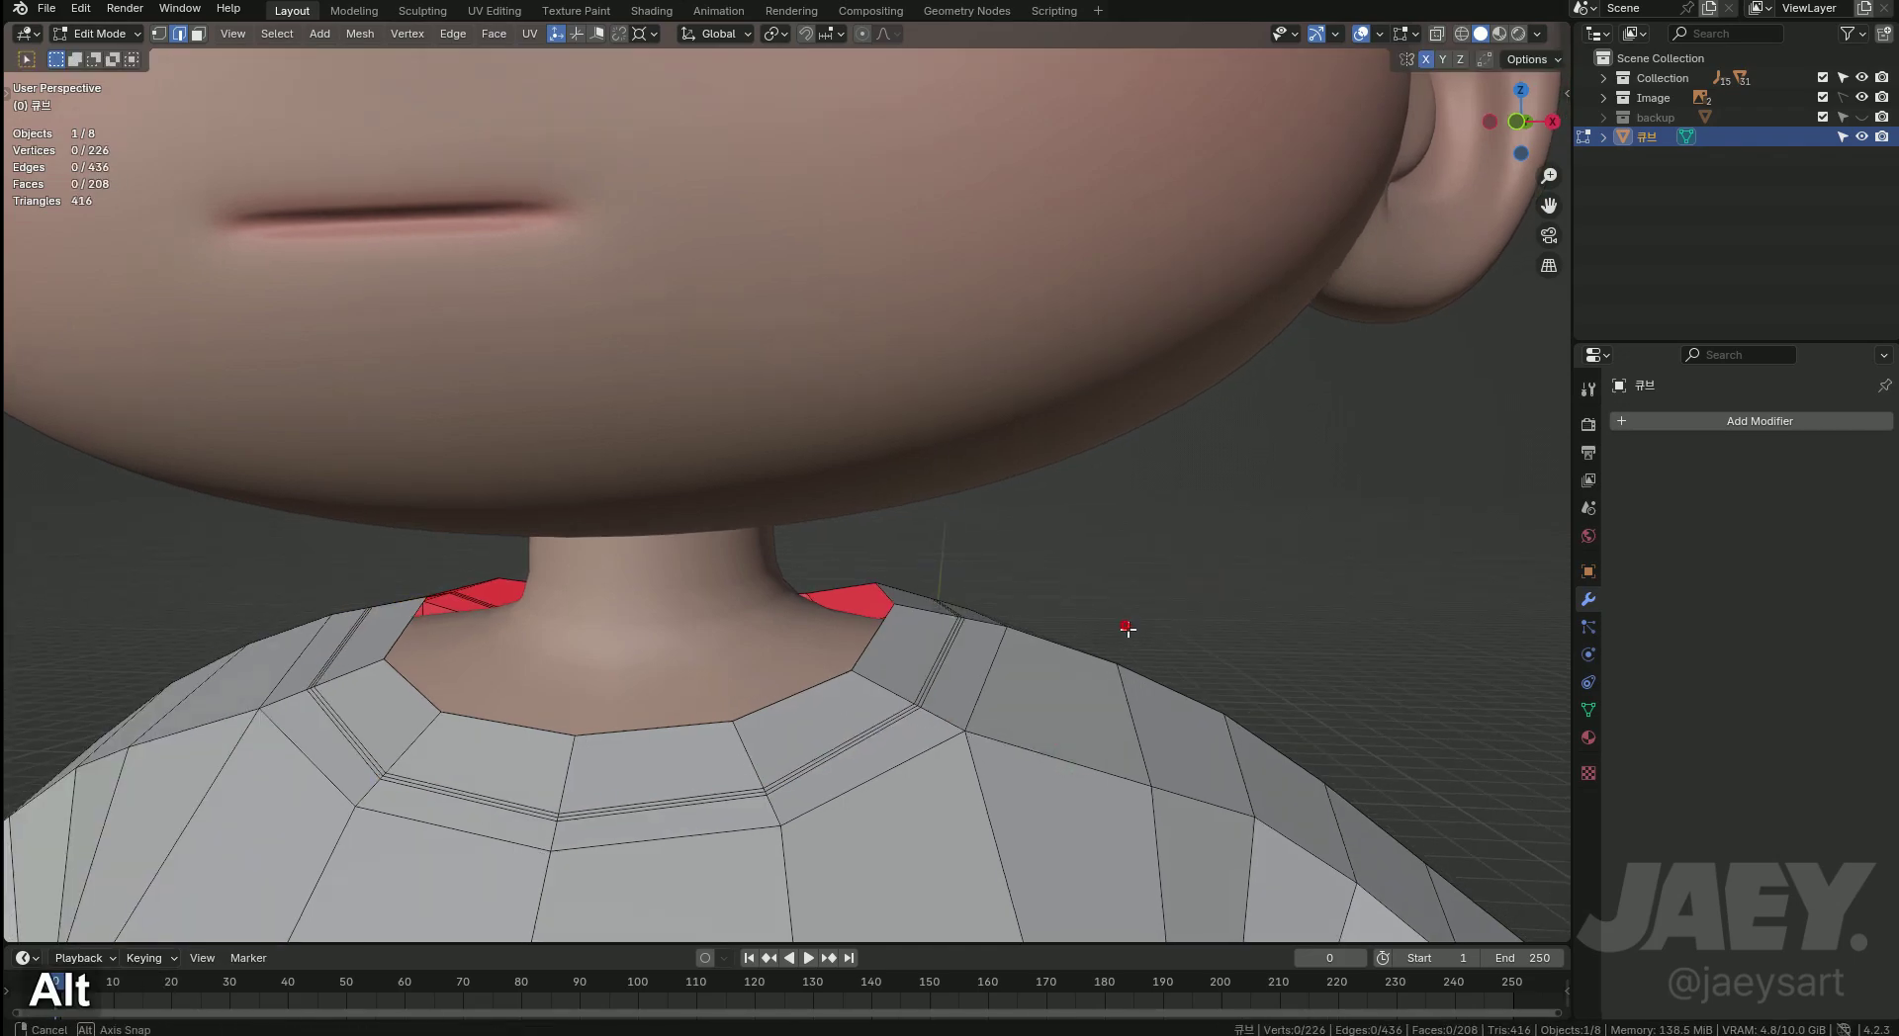
middle_click(1130, 702)
key(ctrl+z)
key(ctrl+r)
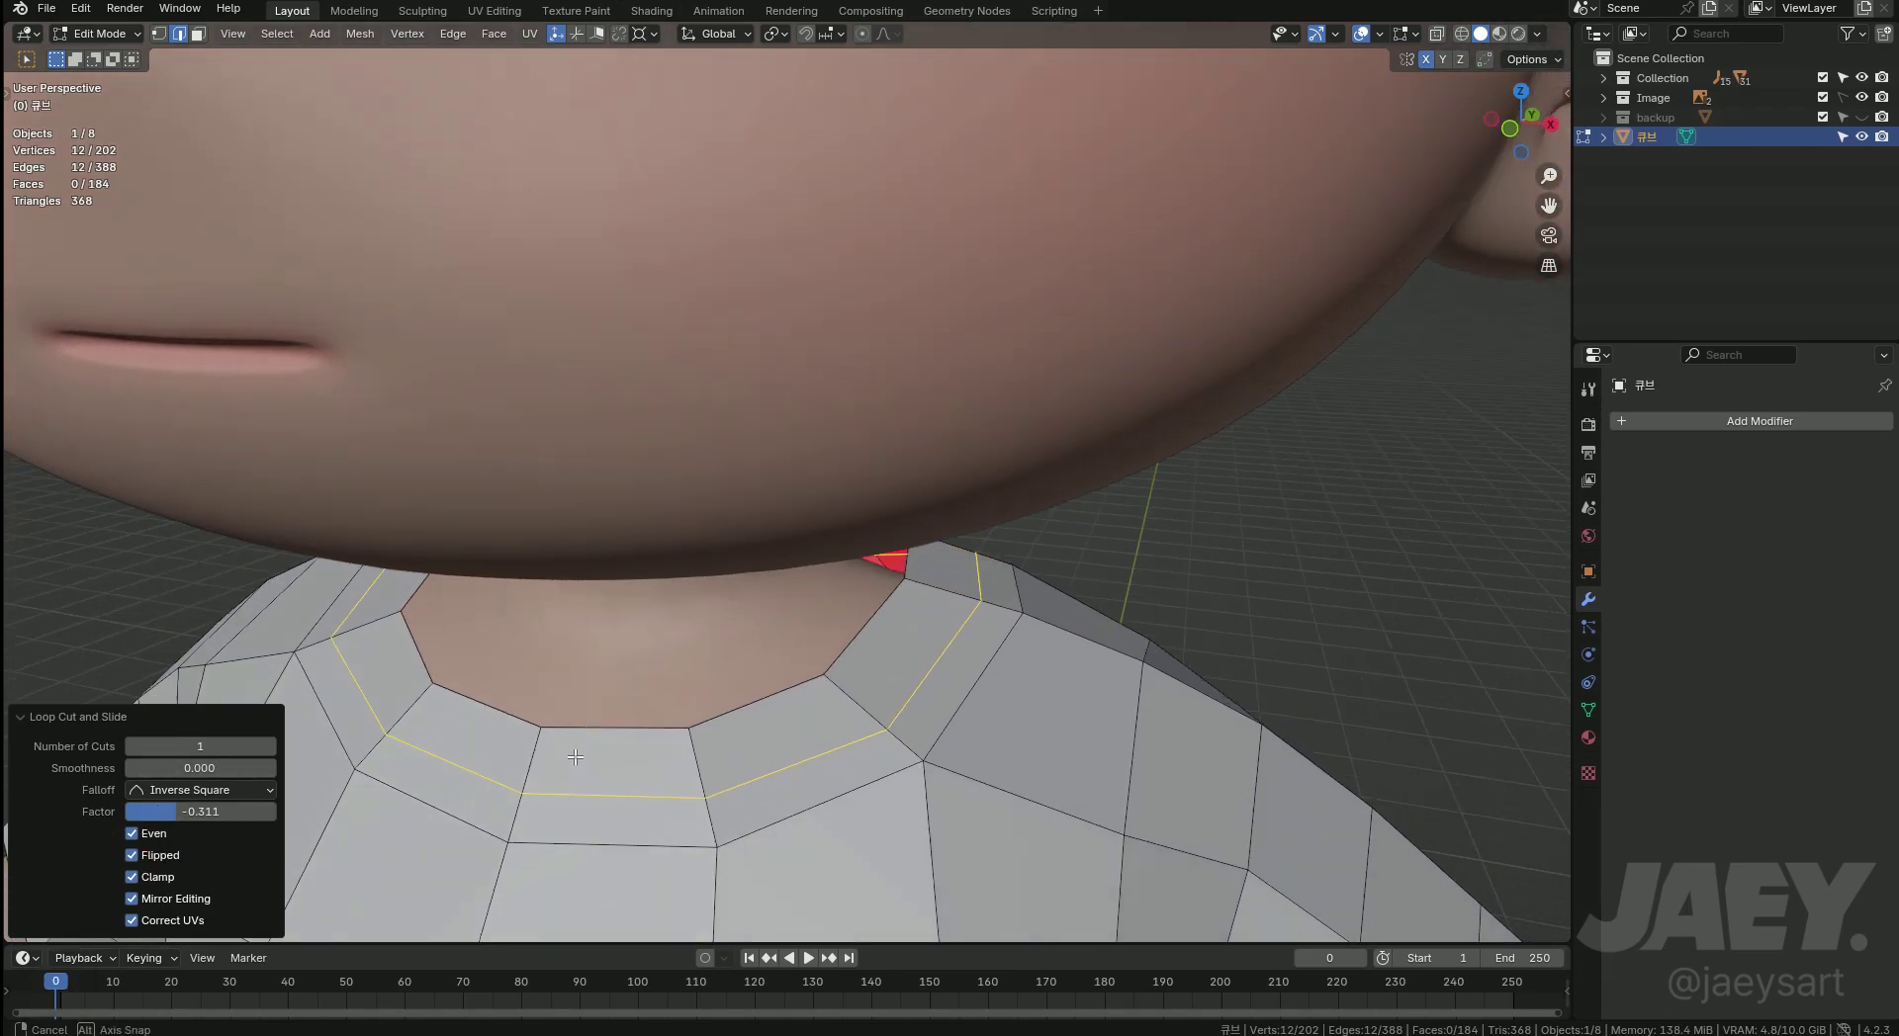
key(ctrl+b)
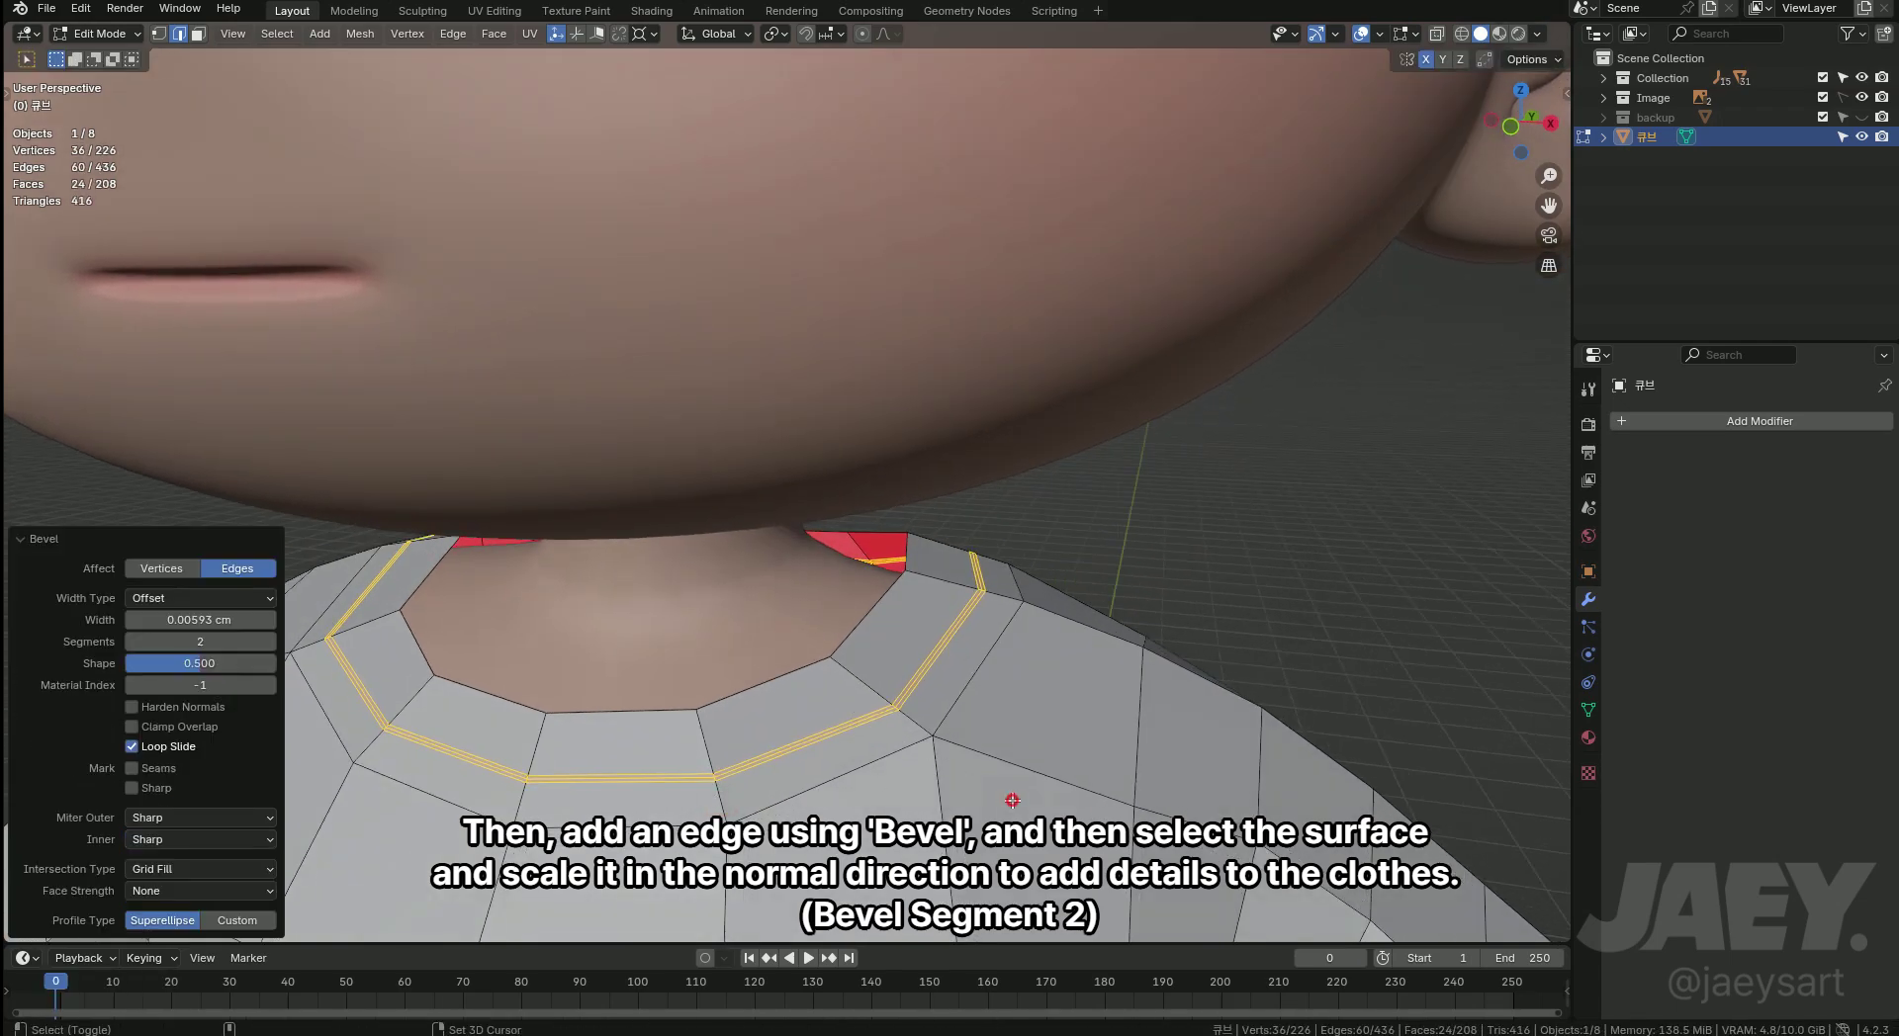
Fatten the collar faces outward with Alt+S and preview the subdivision-smoothed shirt in Object Mode.
middle_click(1013, 783)
key(3)
key(alt+s)
key(Tab)
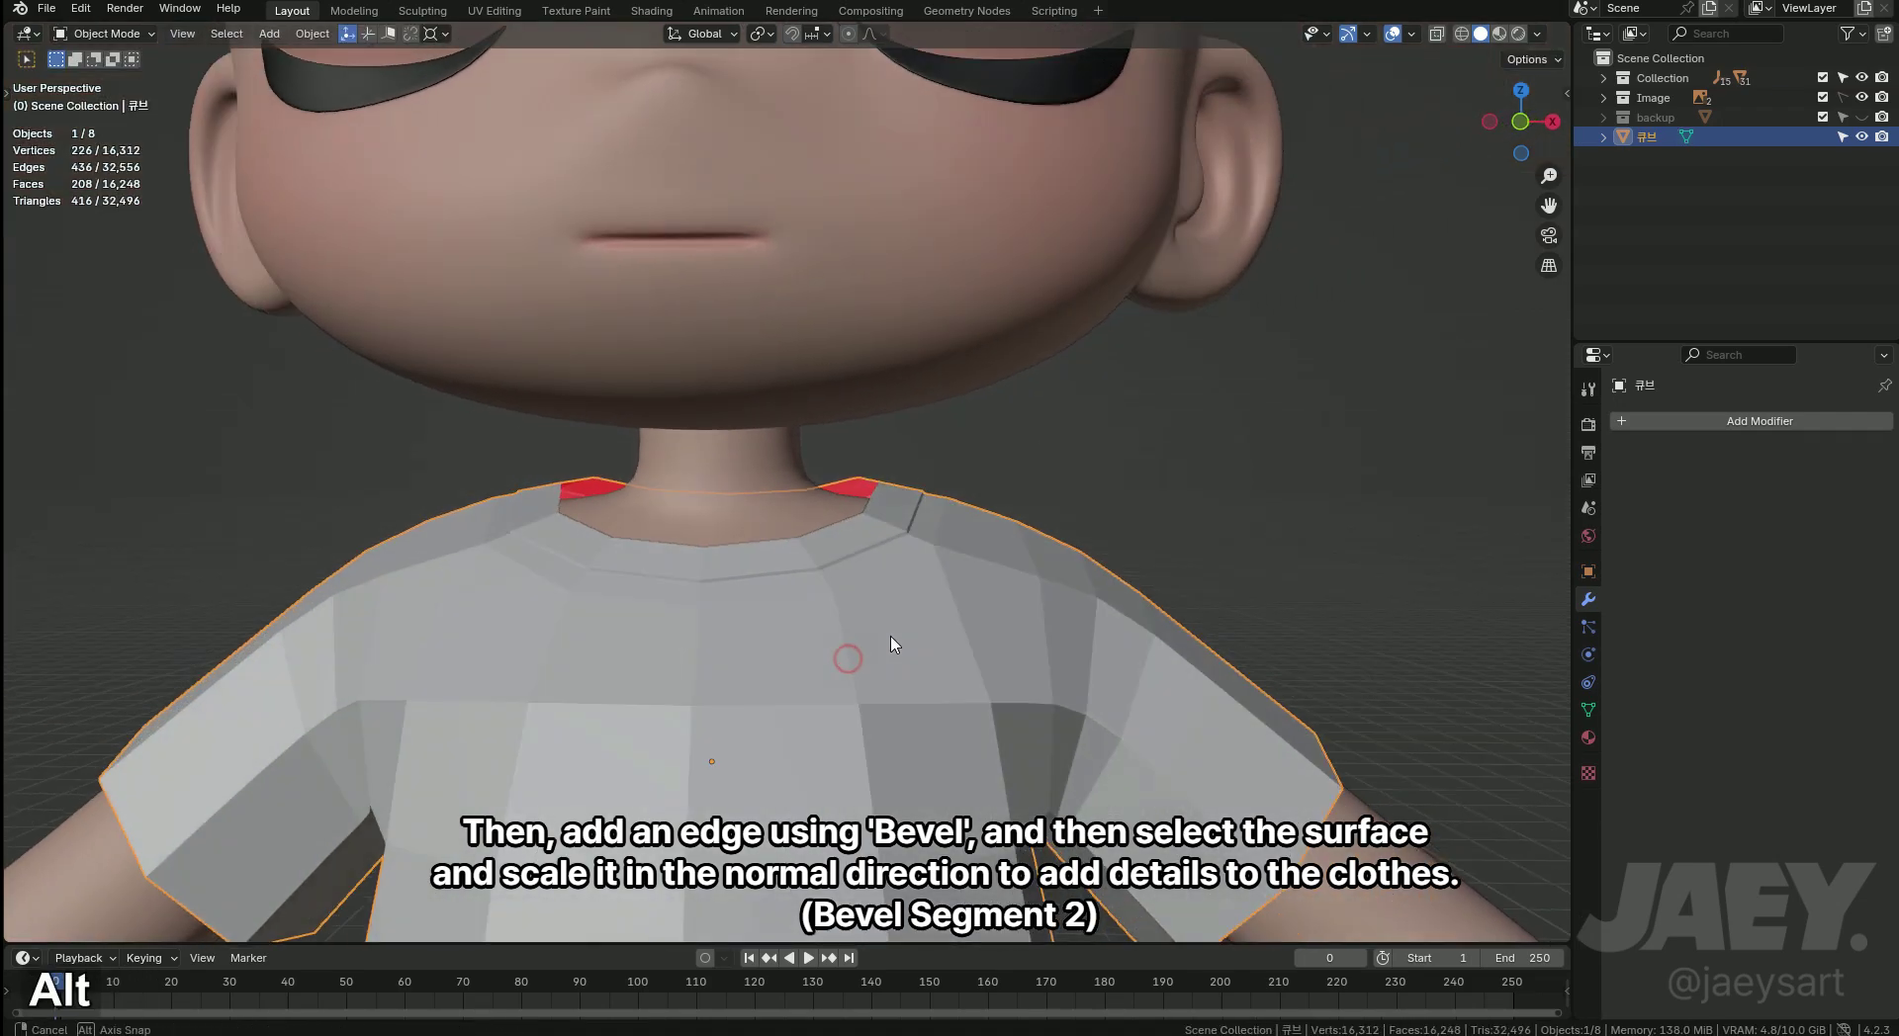
key(Tab)
key(alt+s)
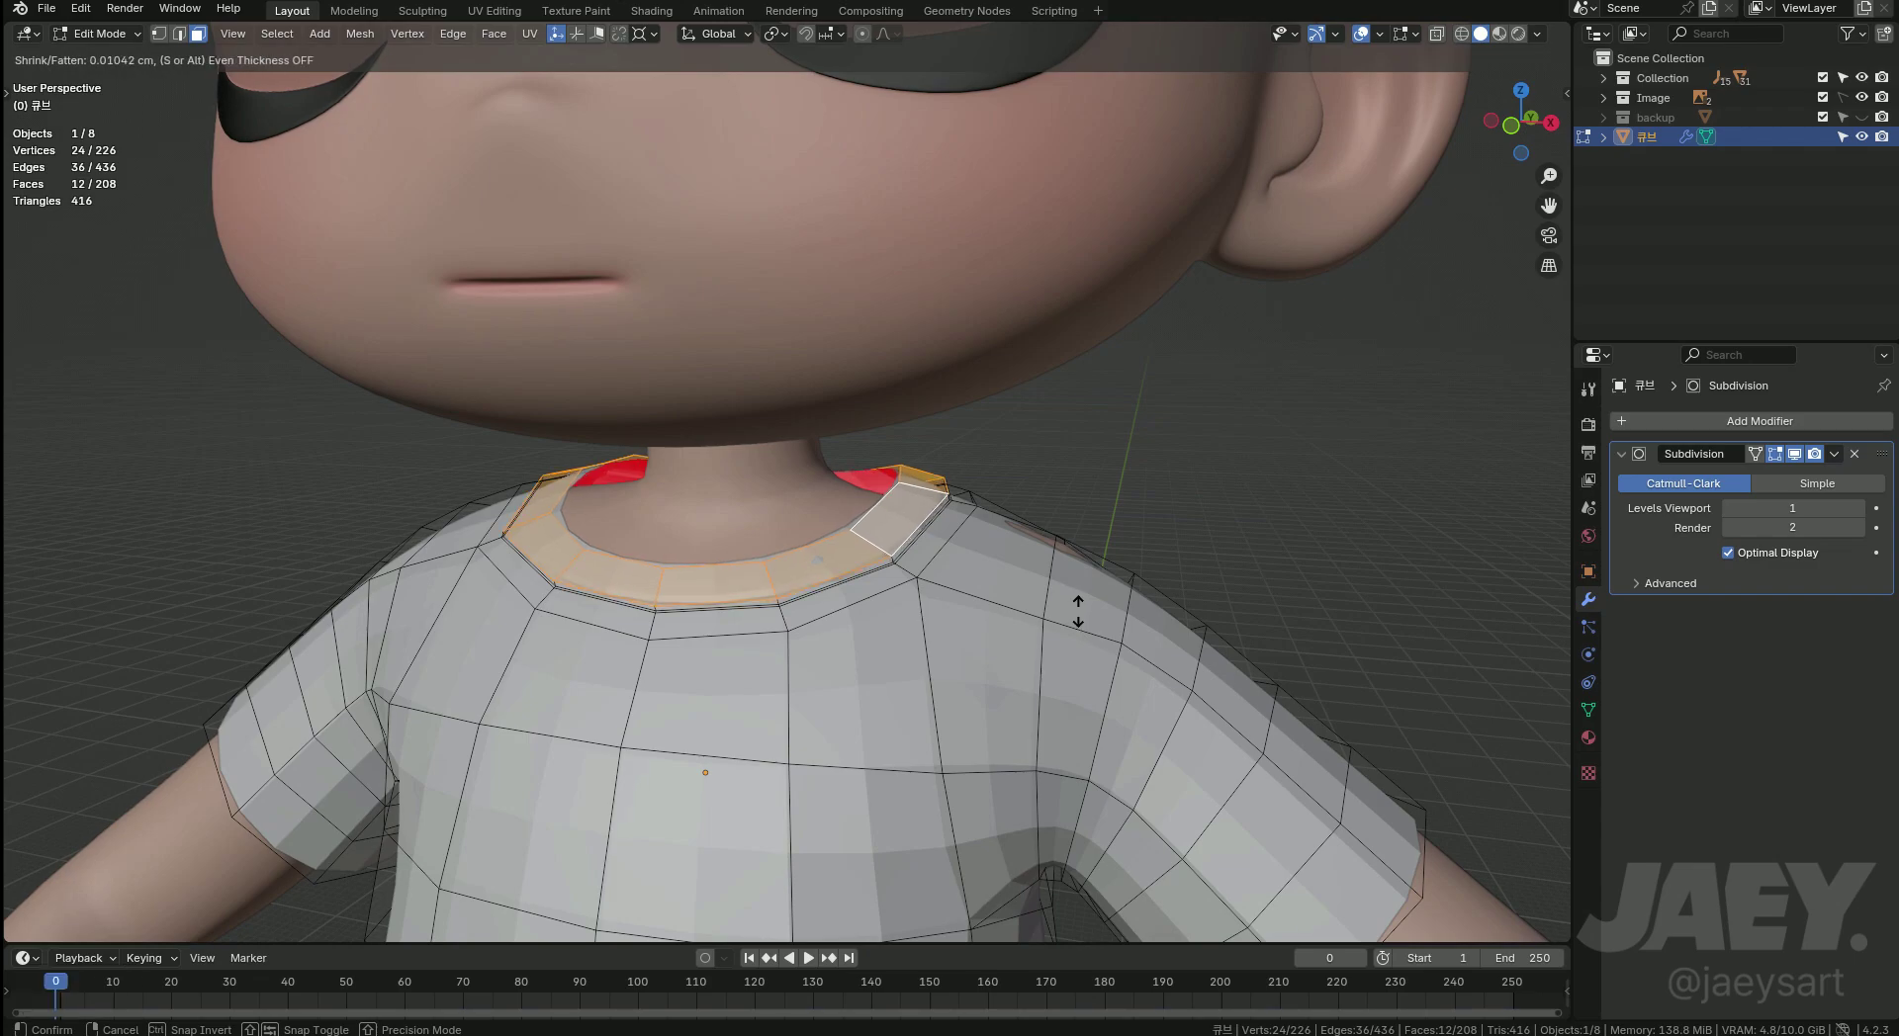
key(Tab)
Add an edge loop near the sleeve hem and bevel it into a double edge.
middle_click(885, 676)
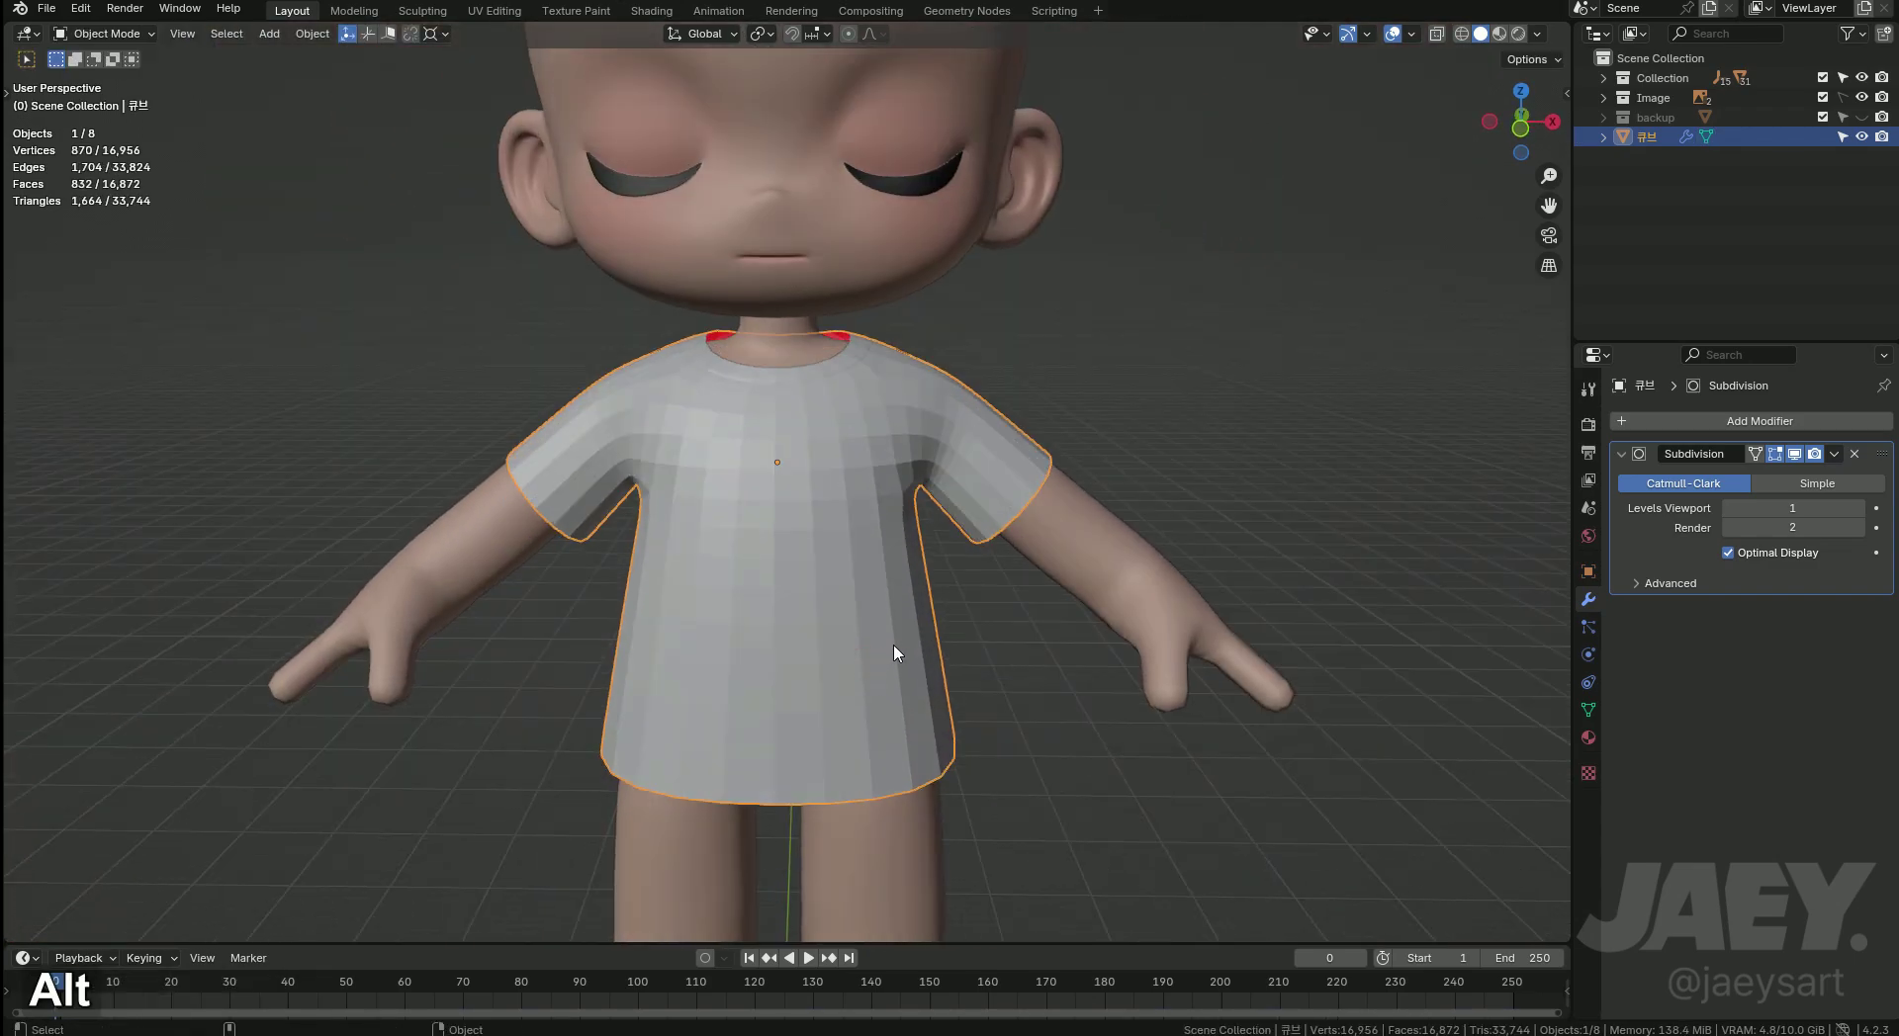
middle_click(839, 670)
key(Tab)
middle_click(928, 573)
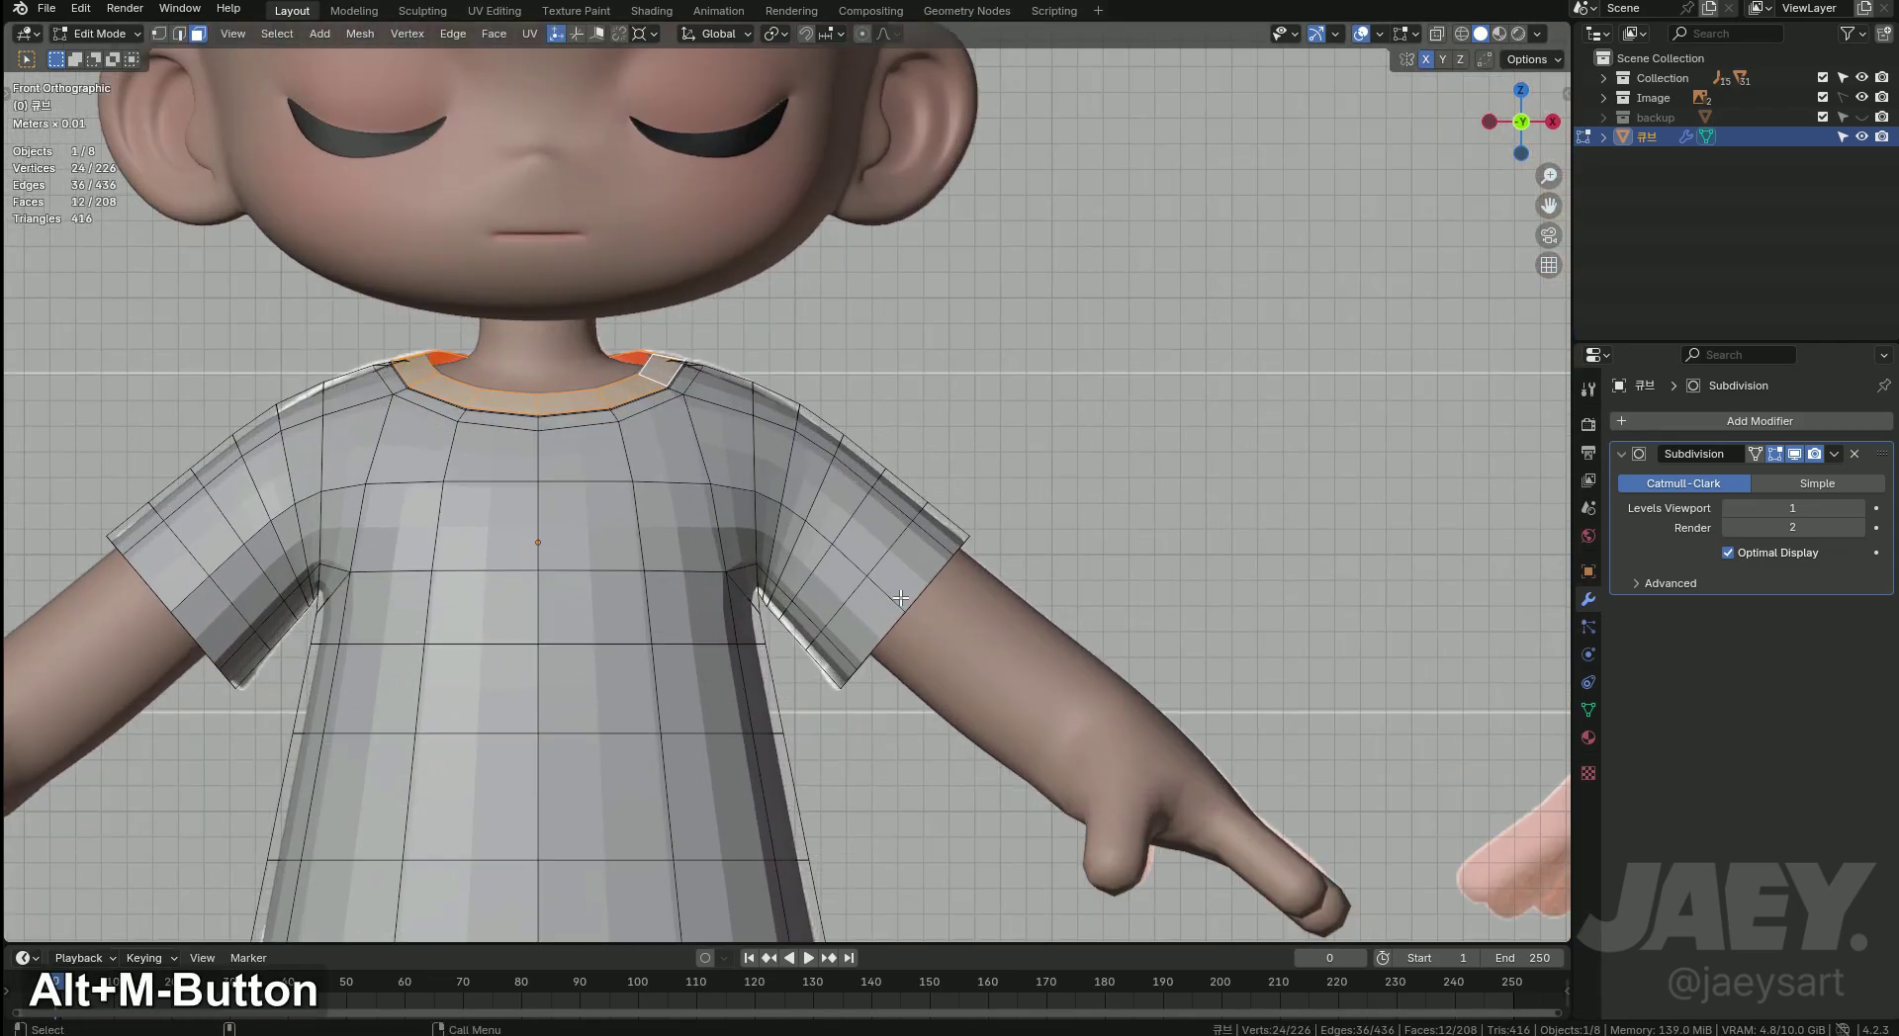
key(alt+z)
key(ctrl+r)
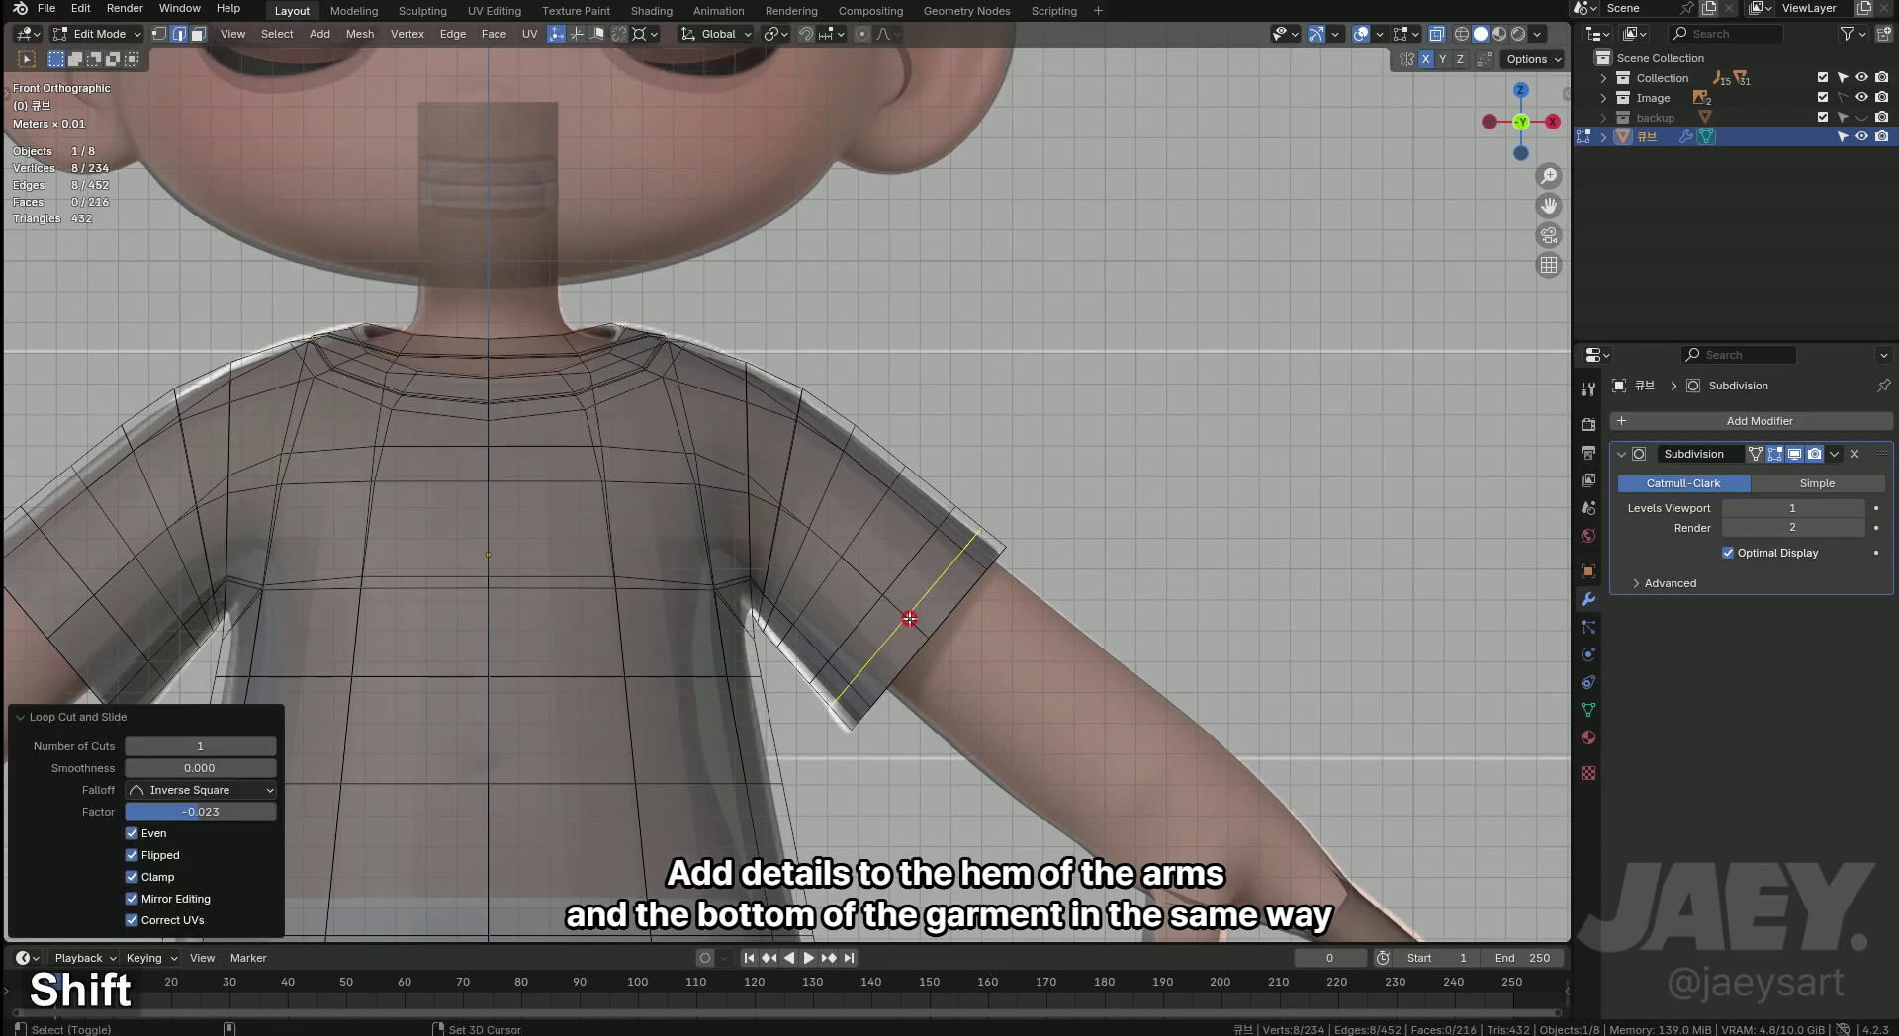
middle_click(994, 624)
middle_click(932, 629)
key(ctrl+b)
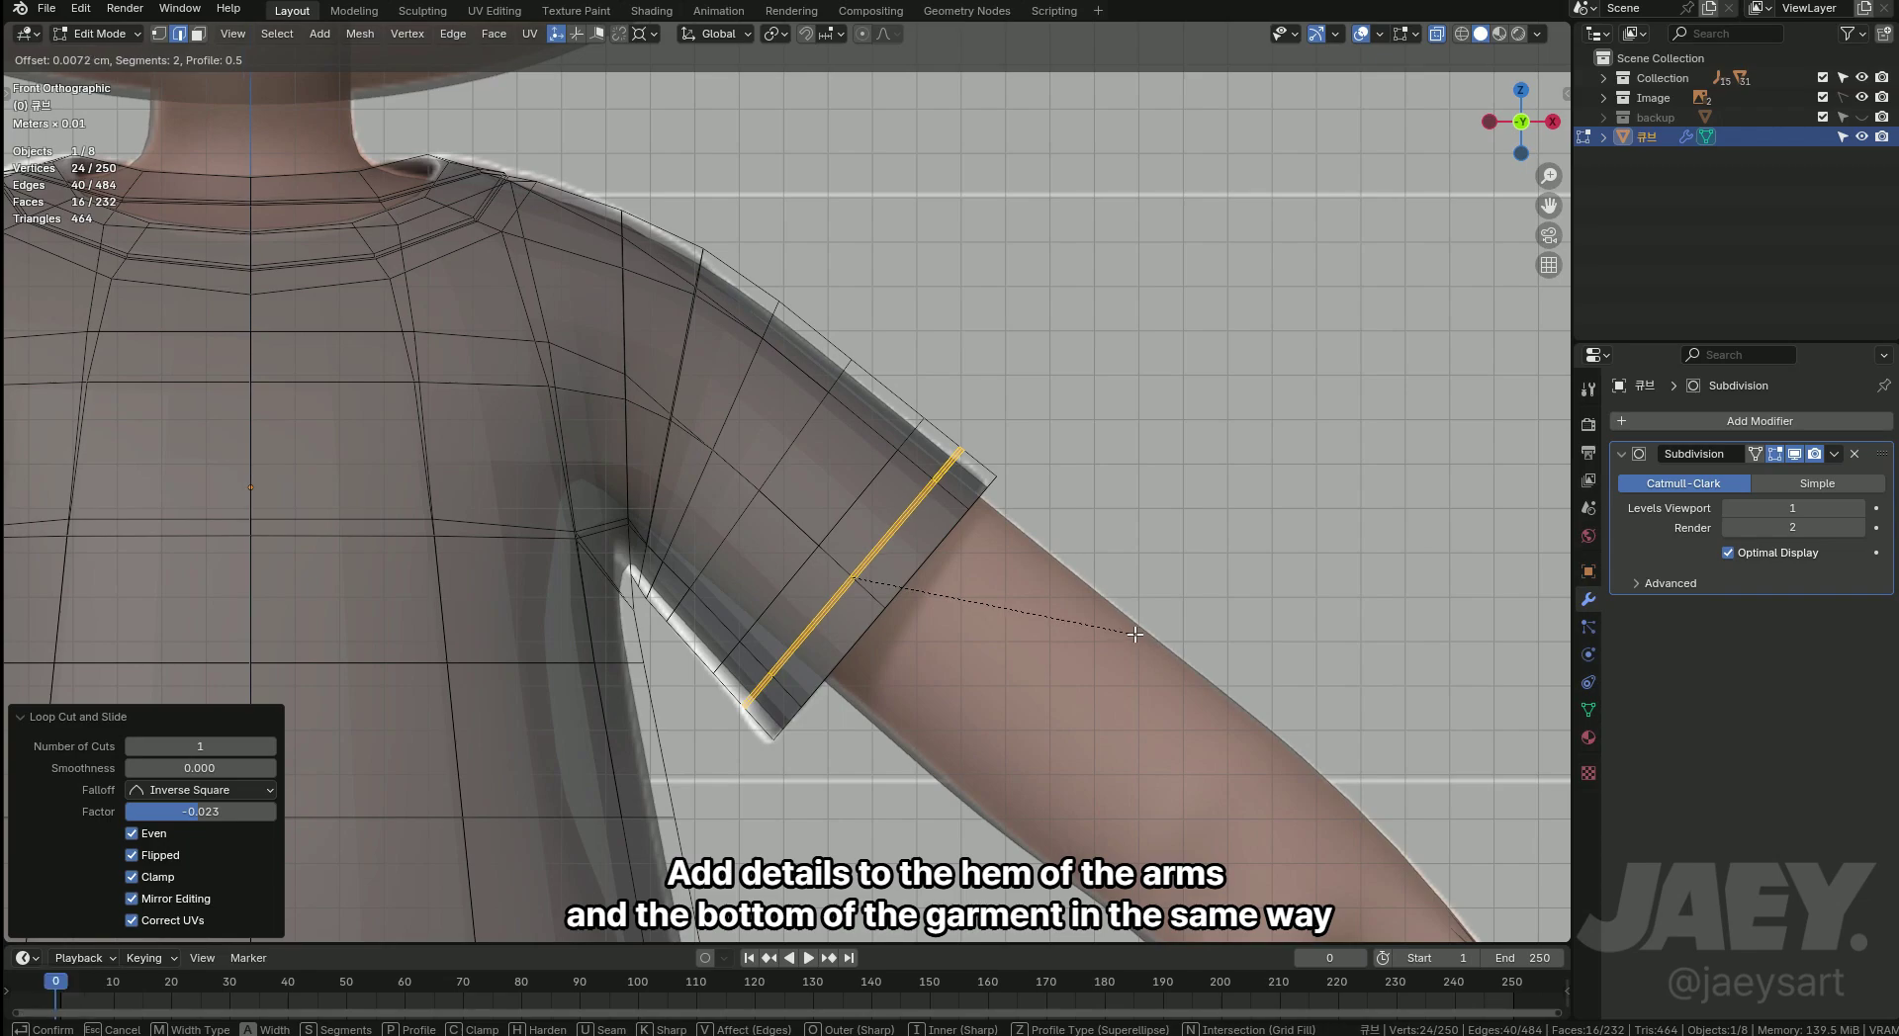
Push the sleeve hem band outward with Alt+S and inspect the raised cuff in Object Mode.
key(3)
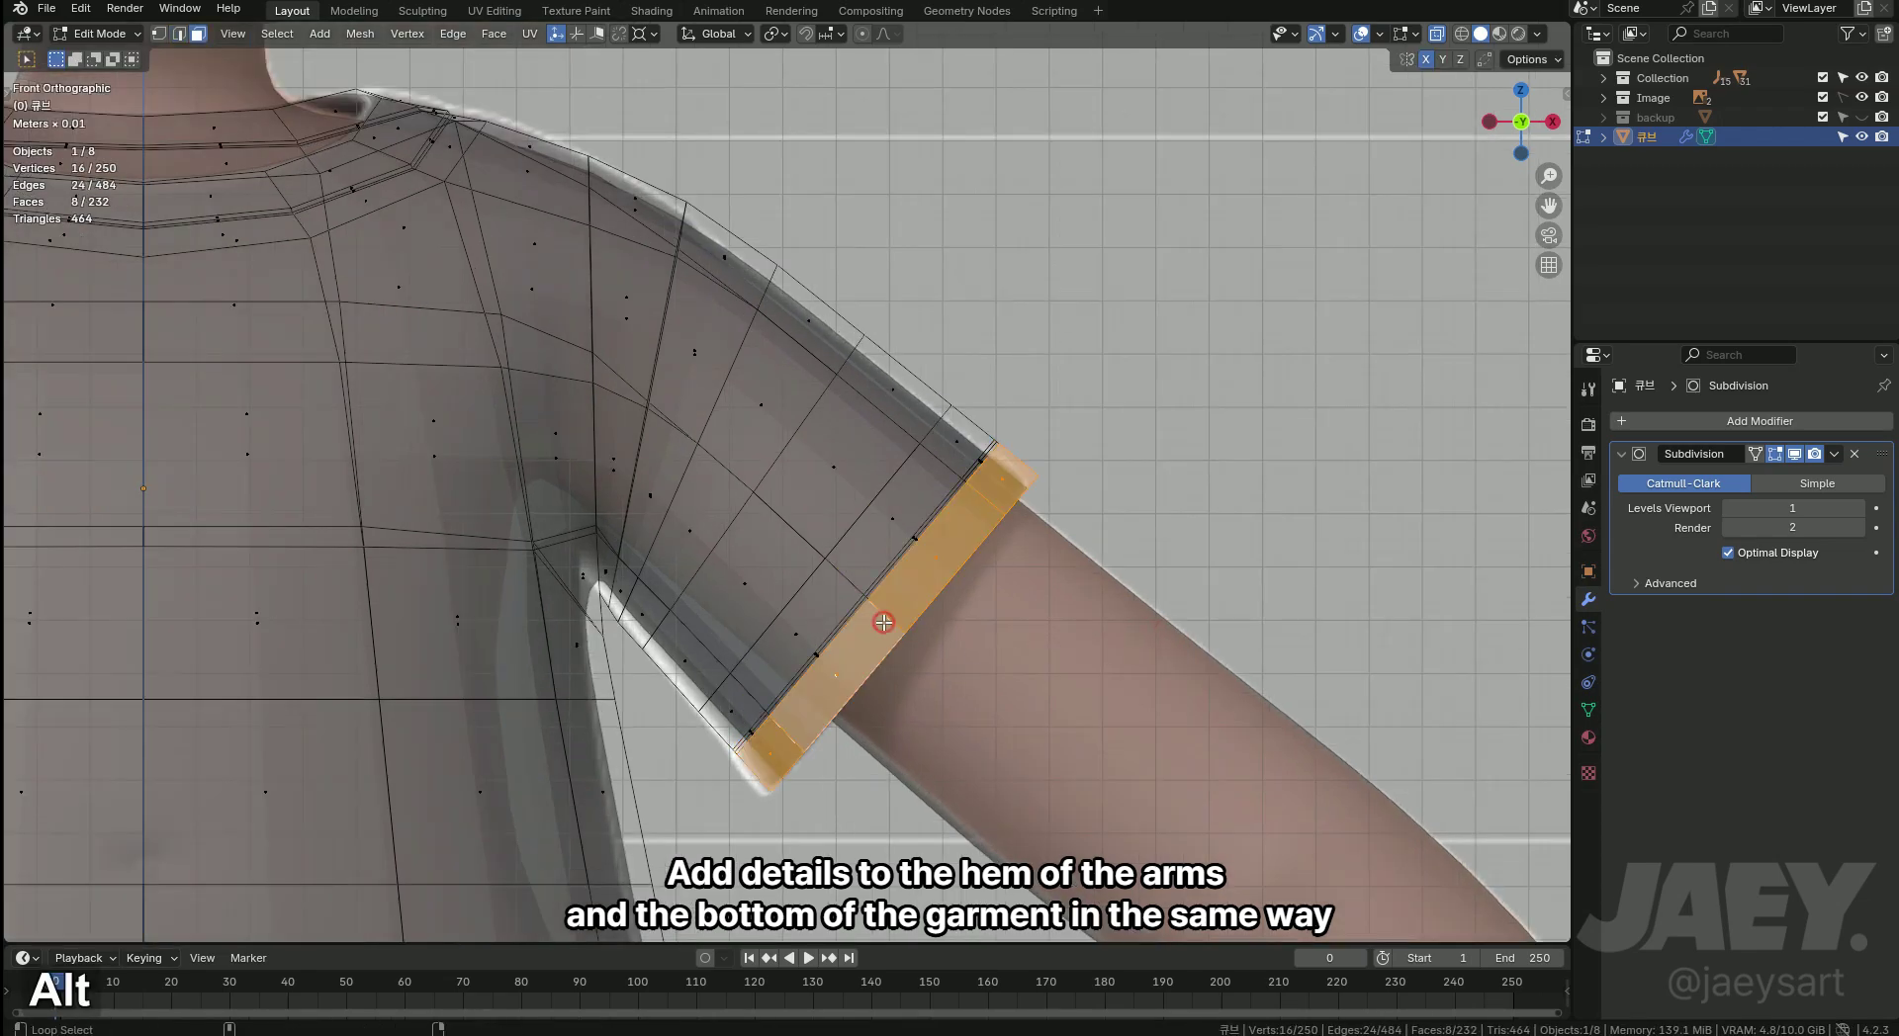
key(alt+s)
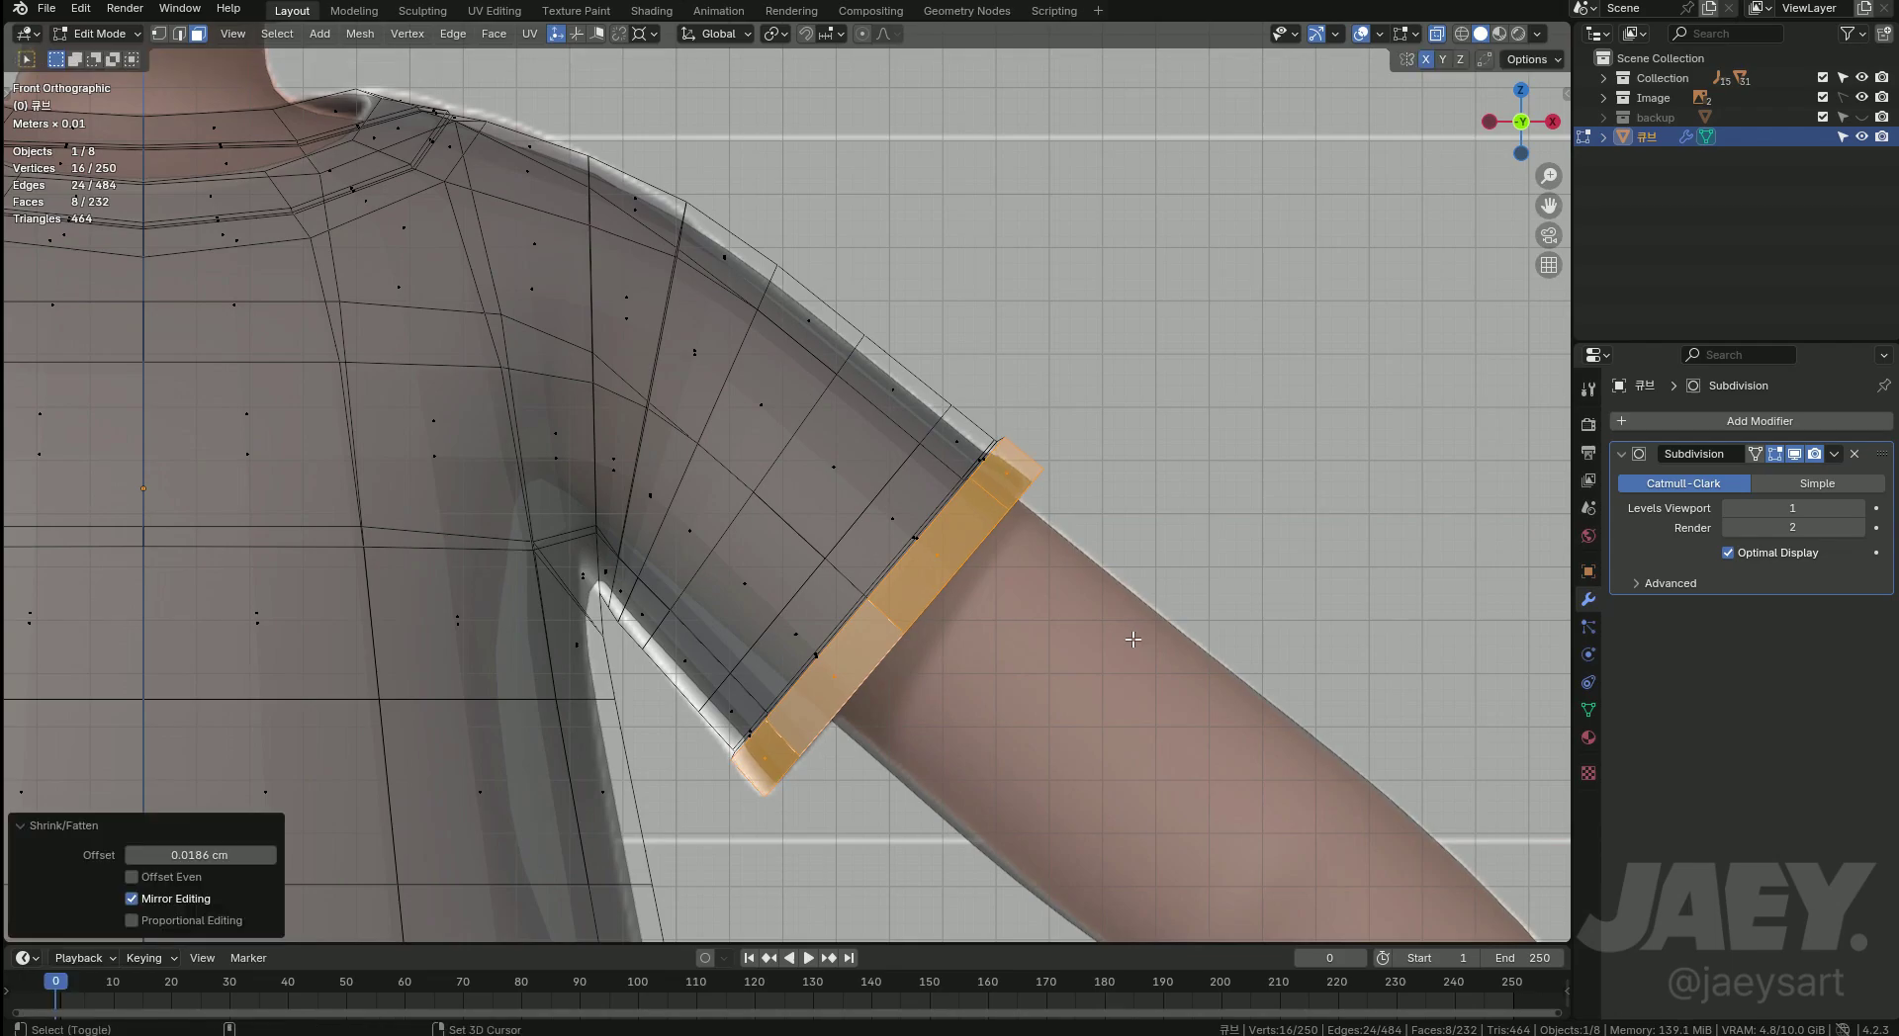
key(Tab)
key(alt+z)
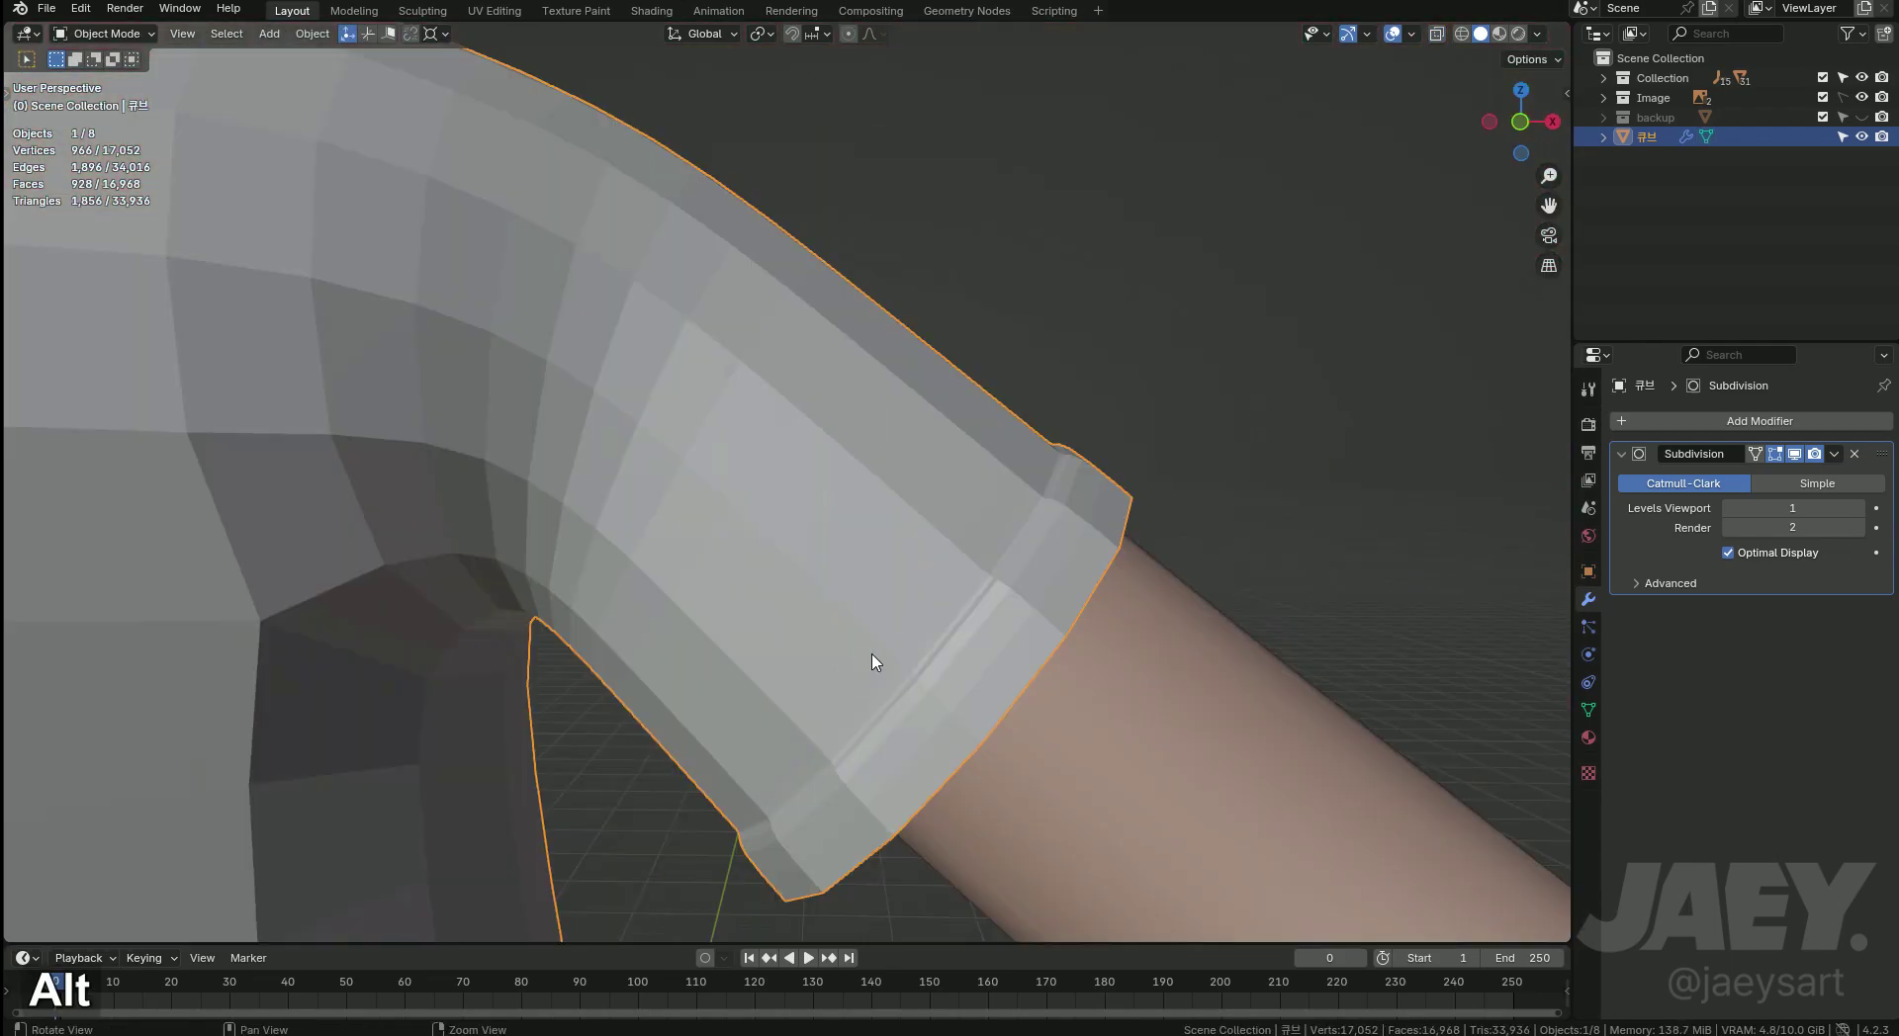
middle_click(867, 670)
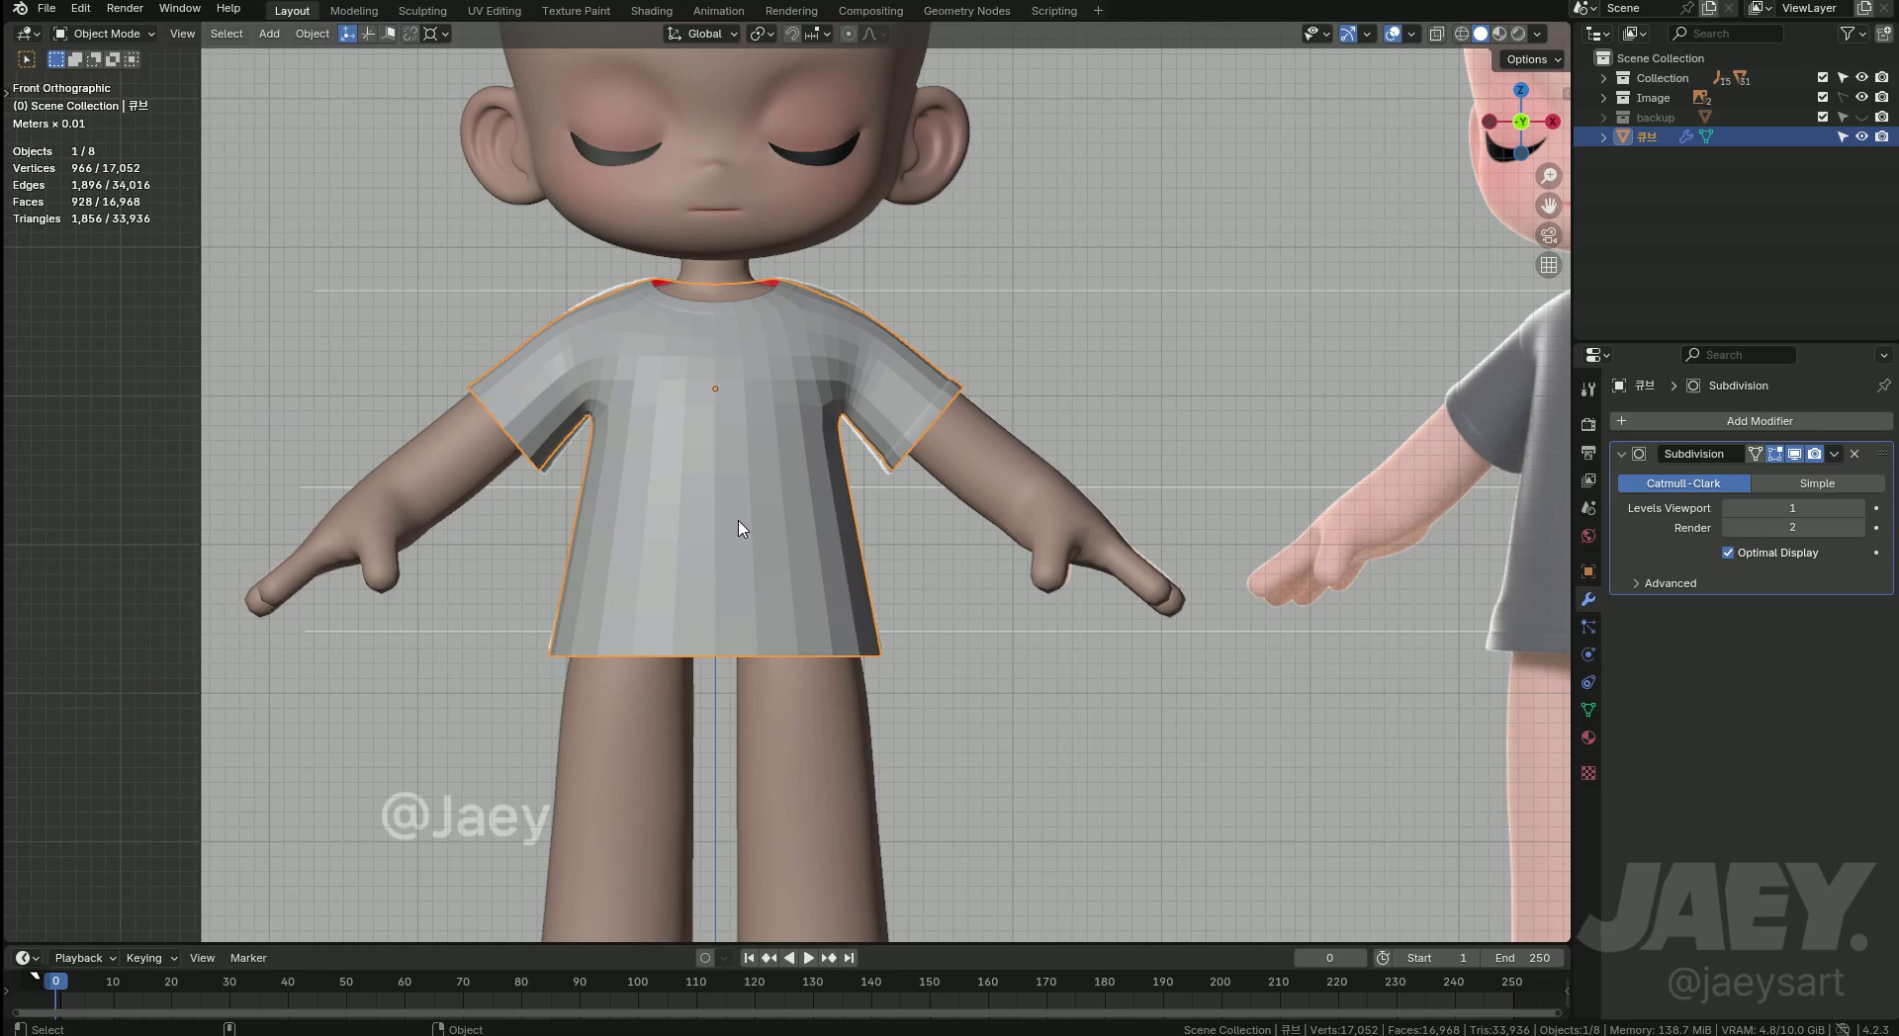
Slide the bottom edge loop, bevel it into a two-segment hem band and inspect it smoothed.
middle_click(767, 584)
key(Tab)
key(alt+z)
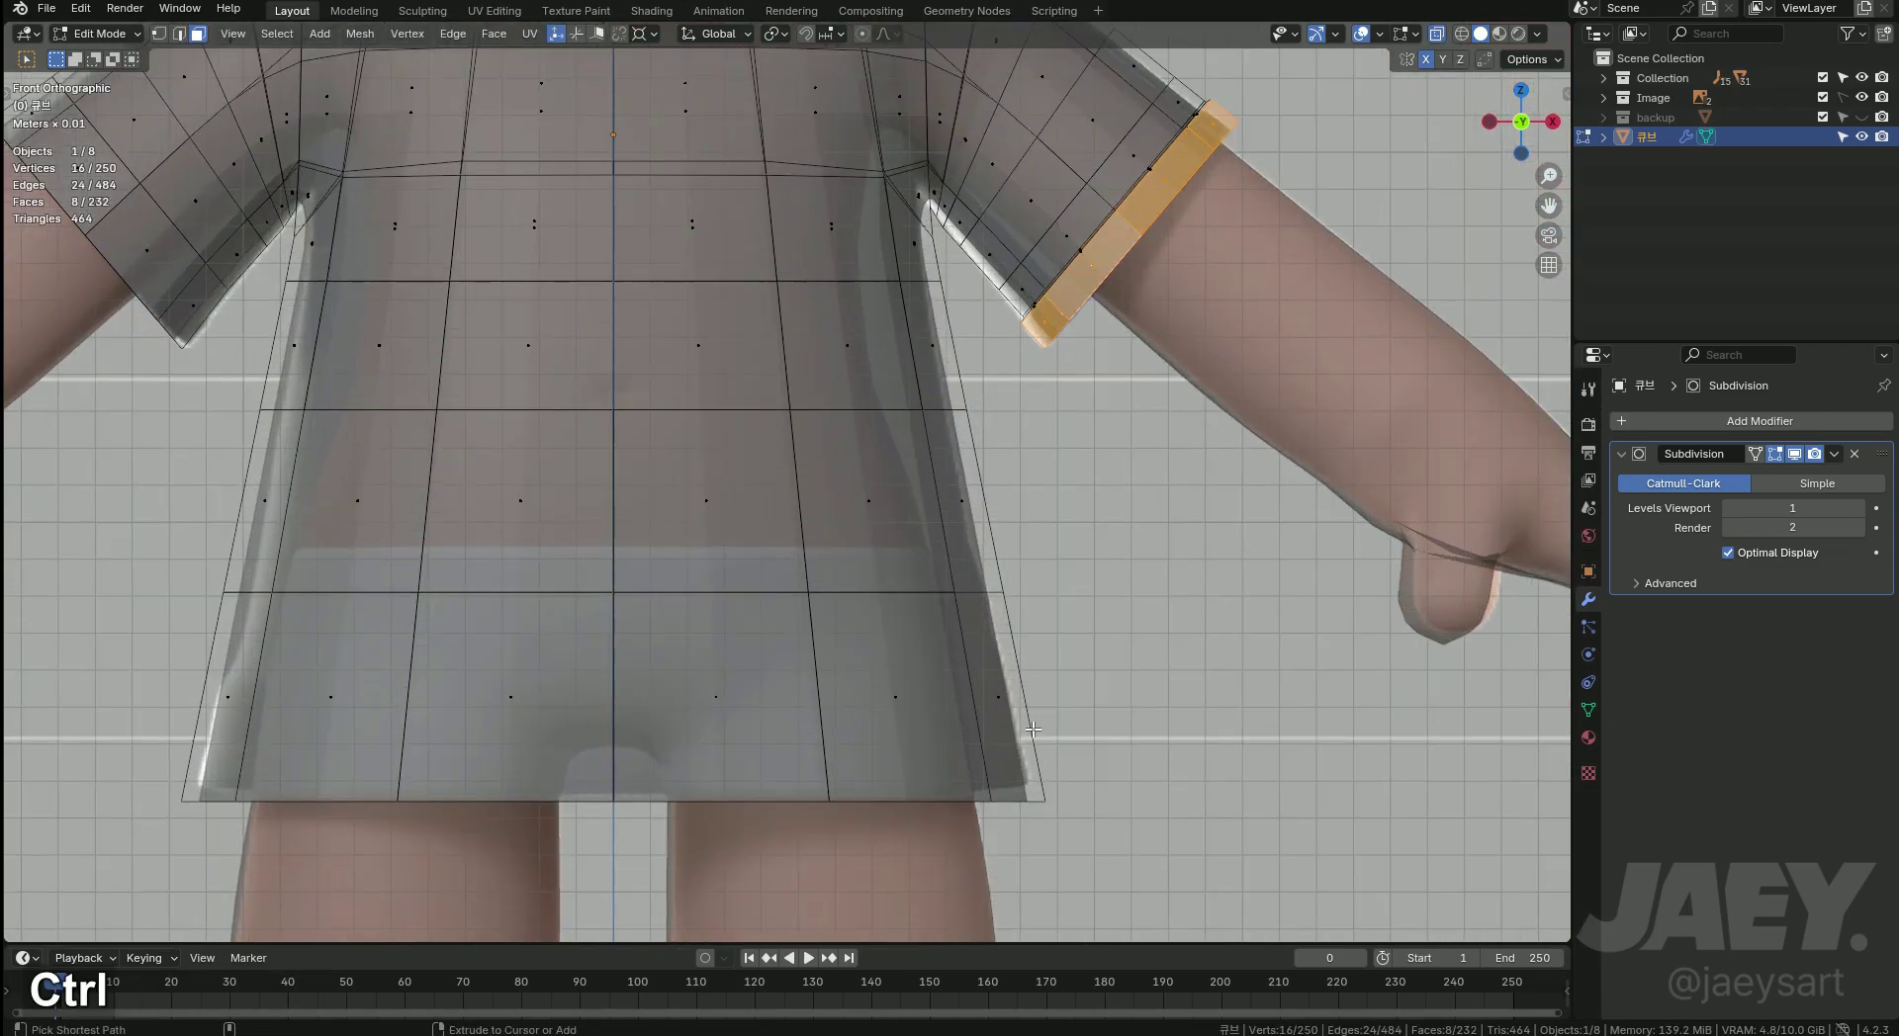
key(ctrl+r)
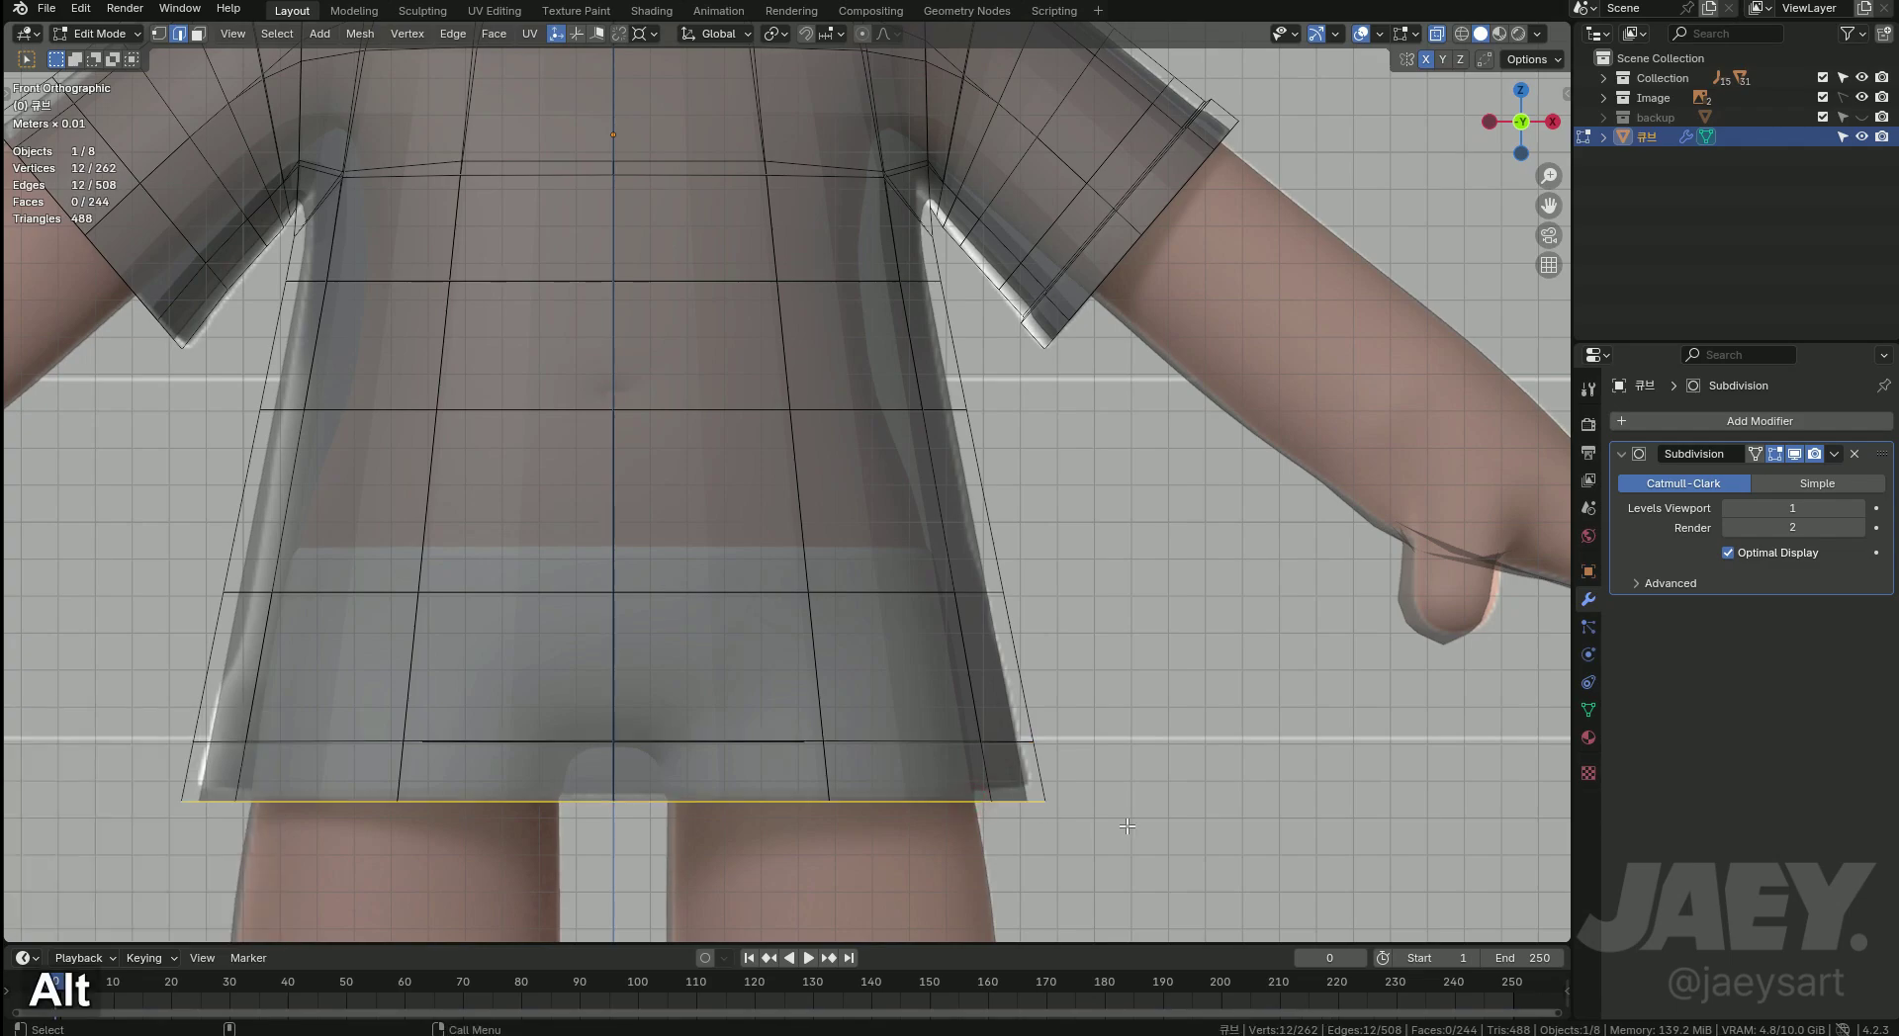
key(g)
text(gg)
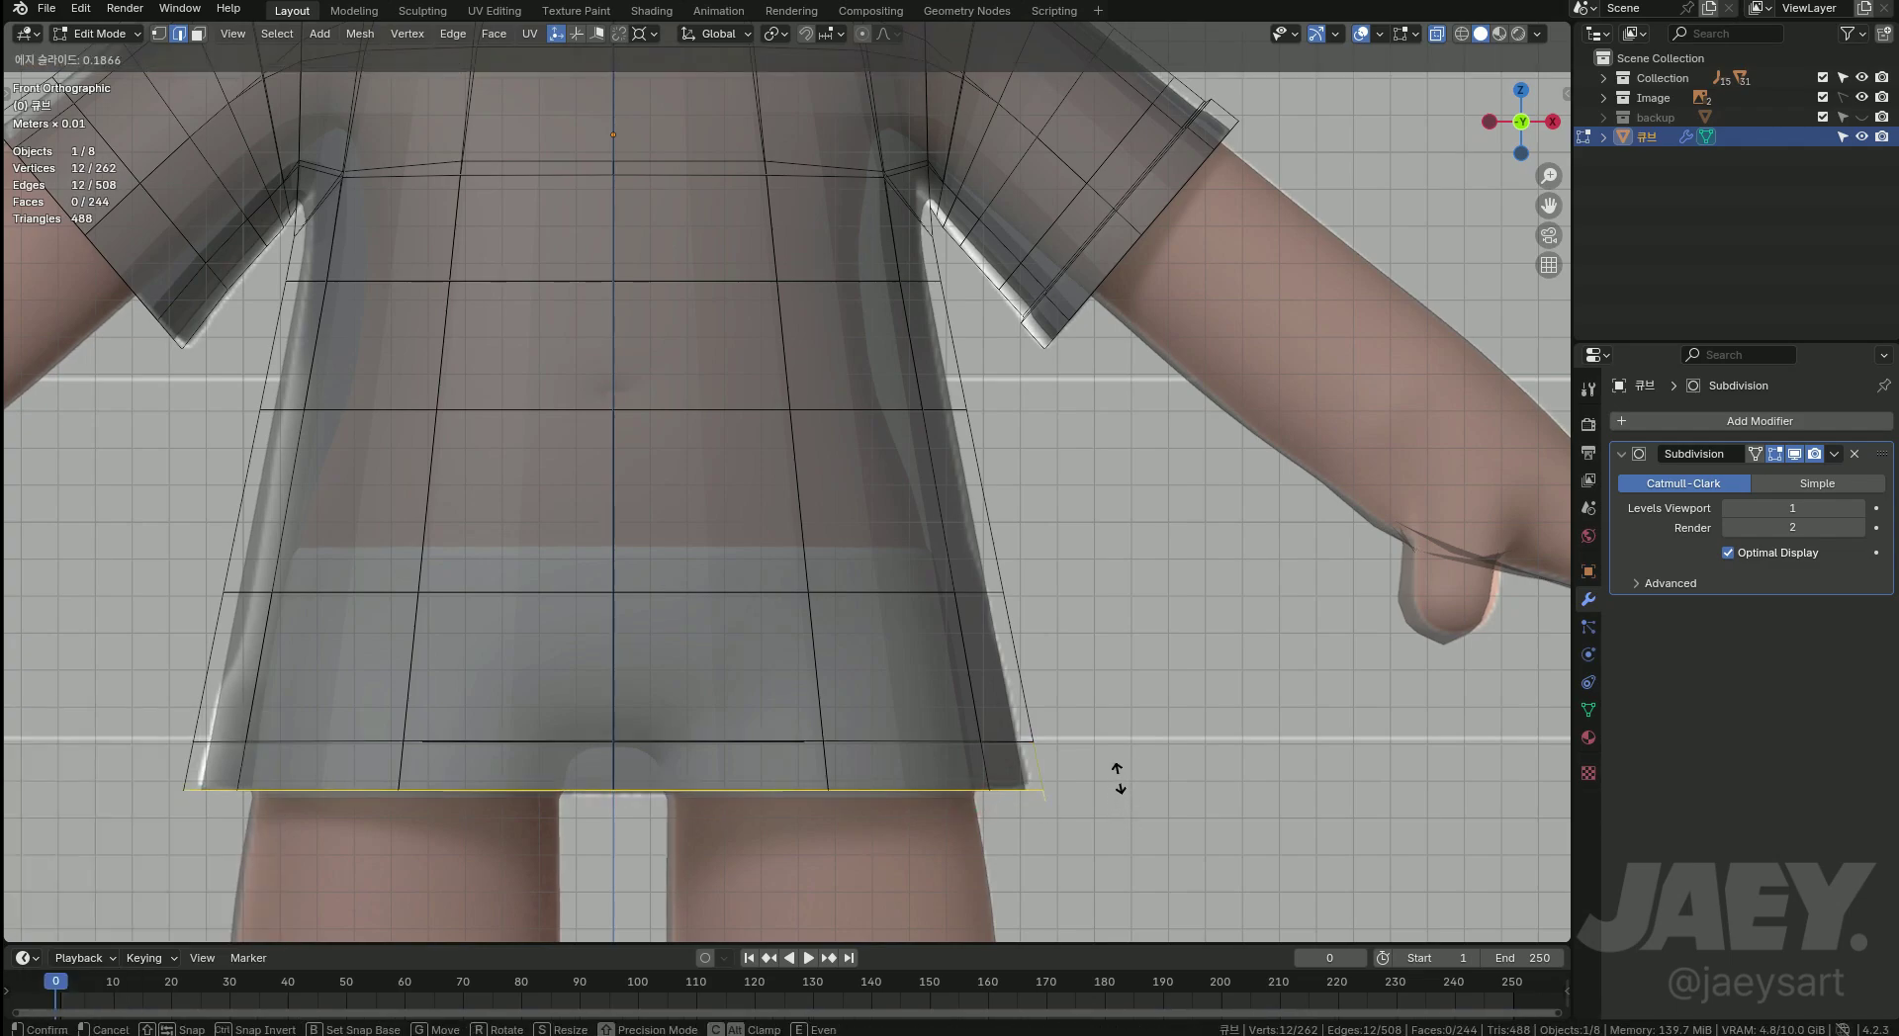
key(ctrl+b)
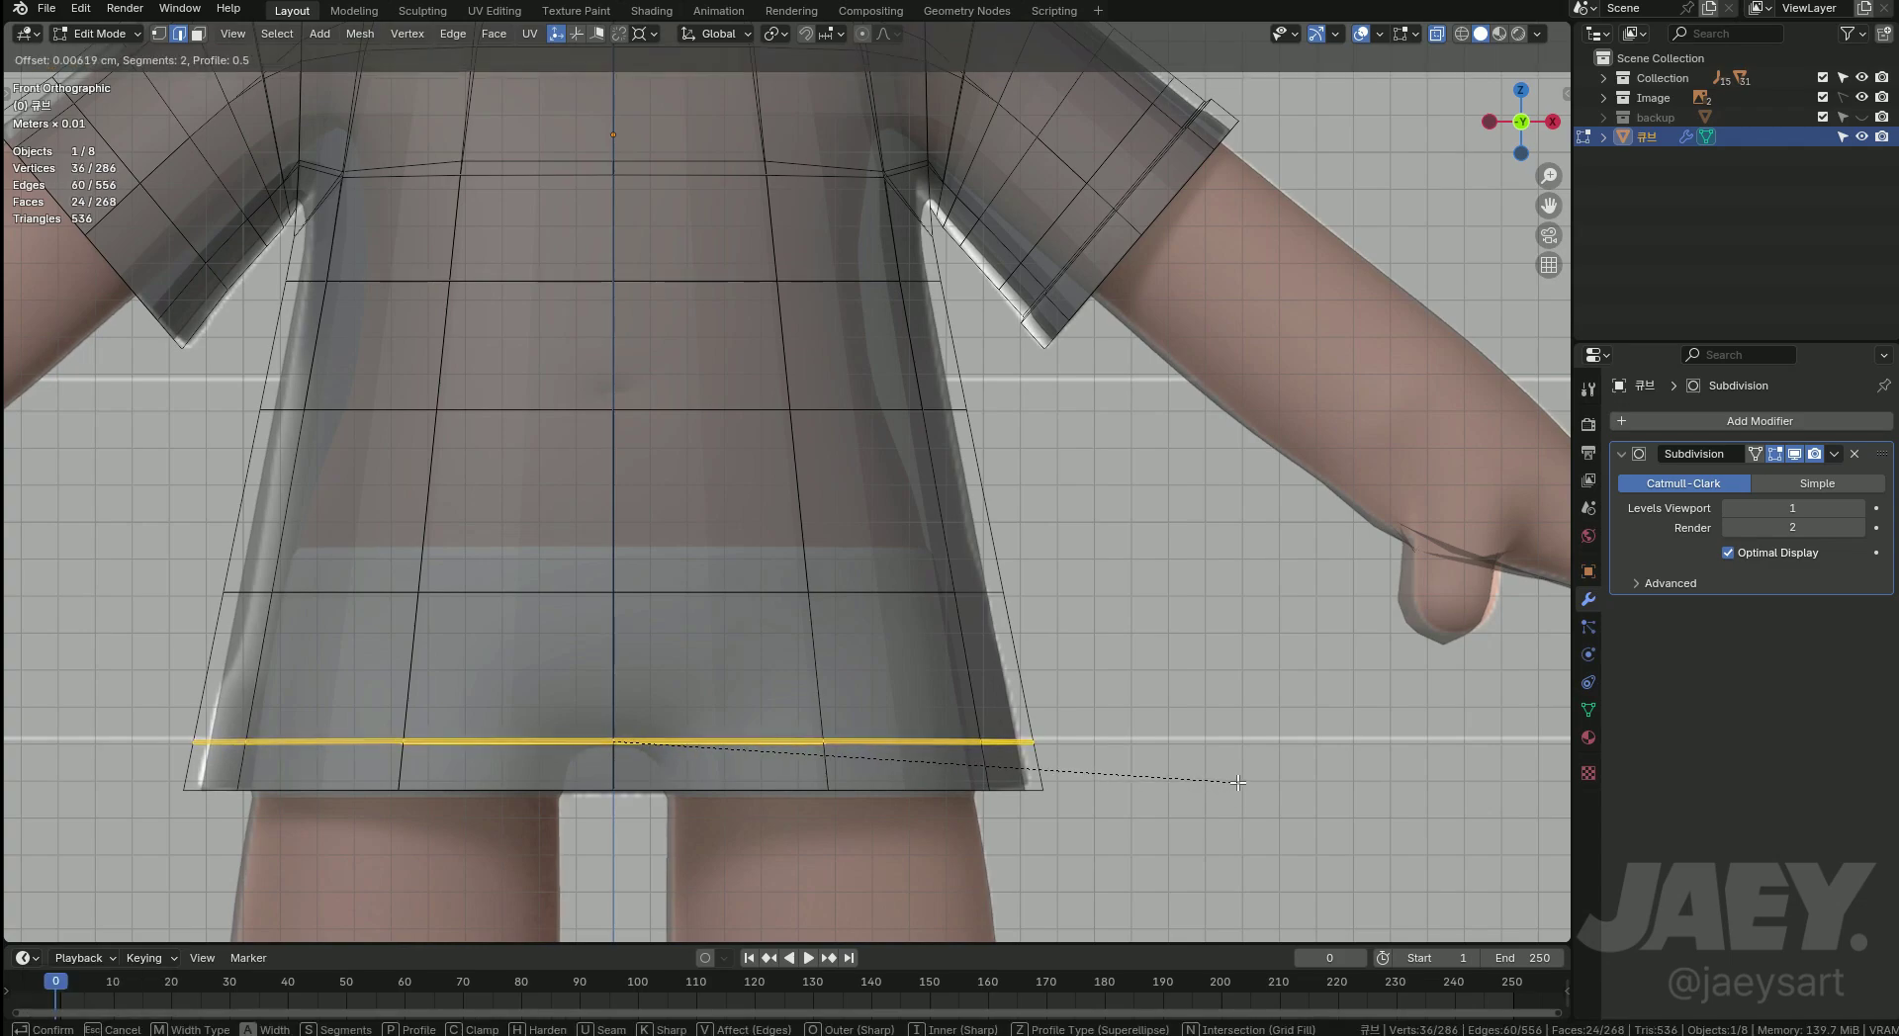
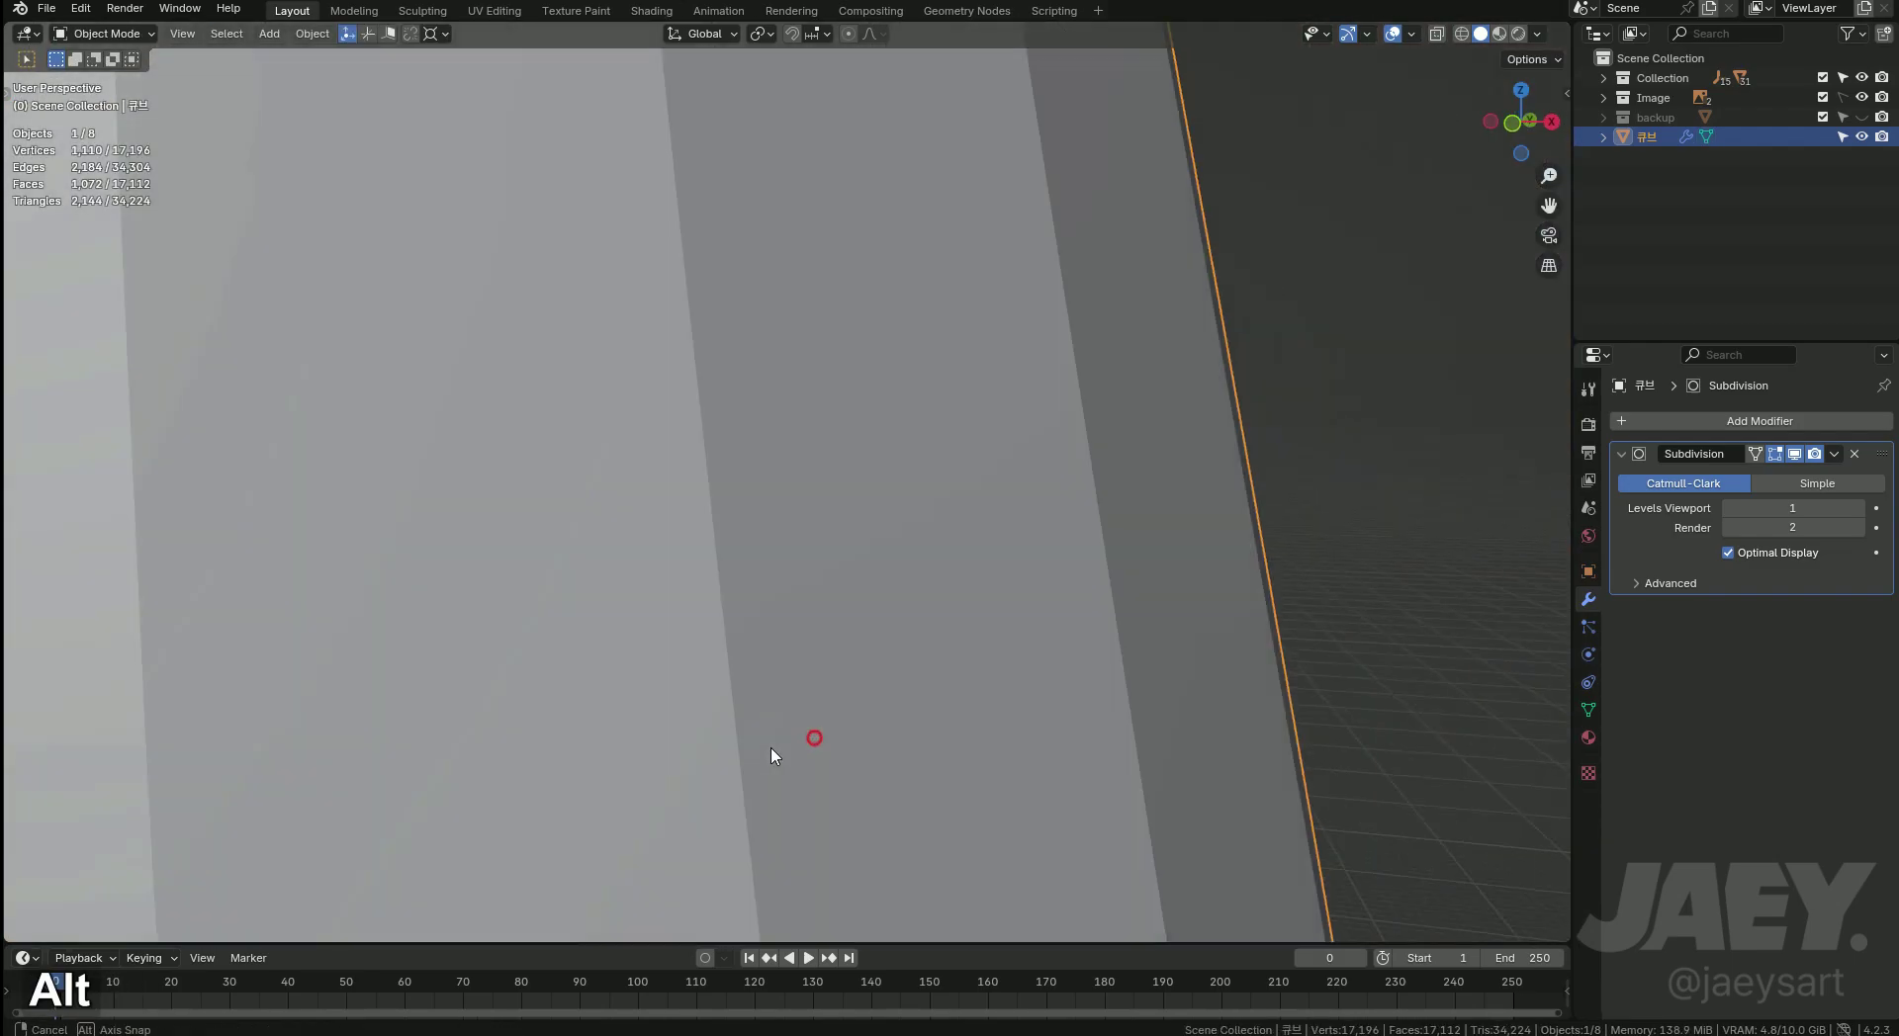
middle_click(803, 711)
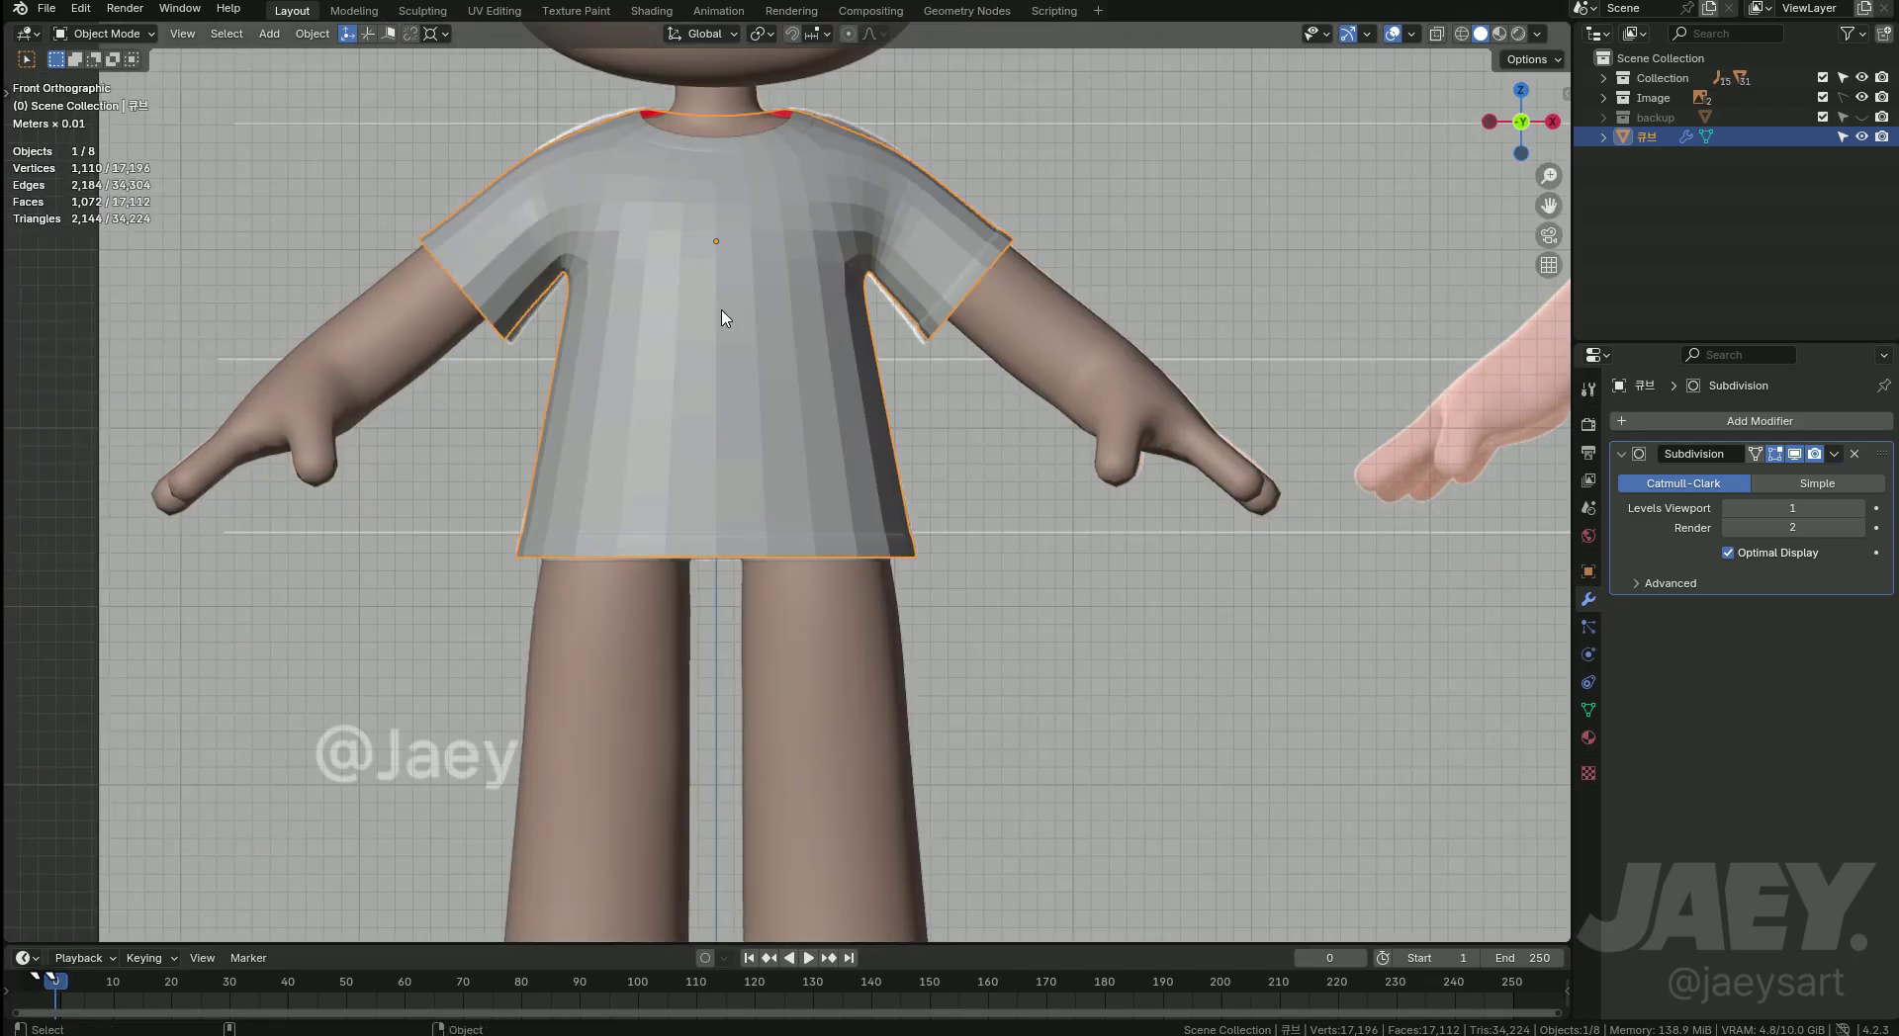
With X-ray on from the front, select the shirt's left-half faces and bring up Delete for them.
key(Tab)
key(alt+z)
middle_click(1048, 434)
key(3)
key(x)
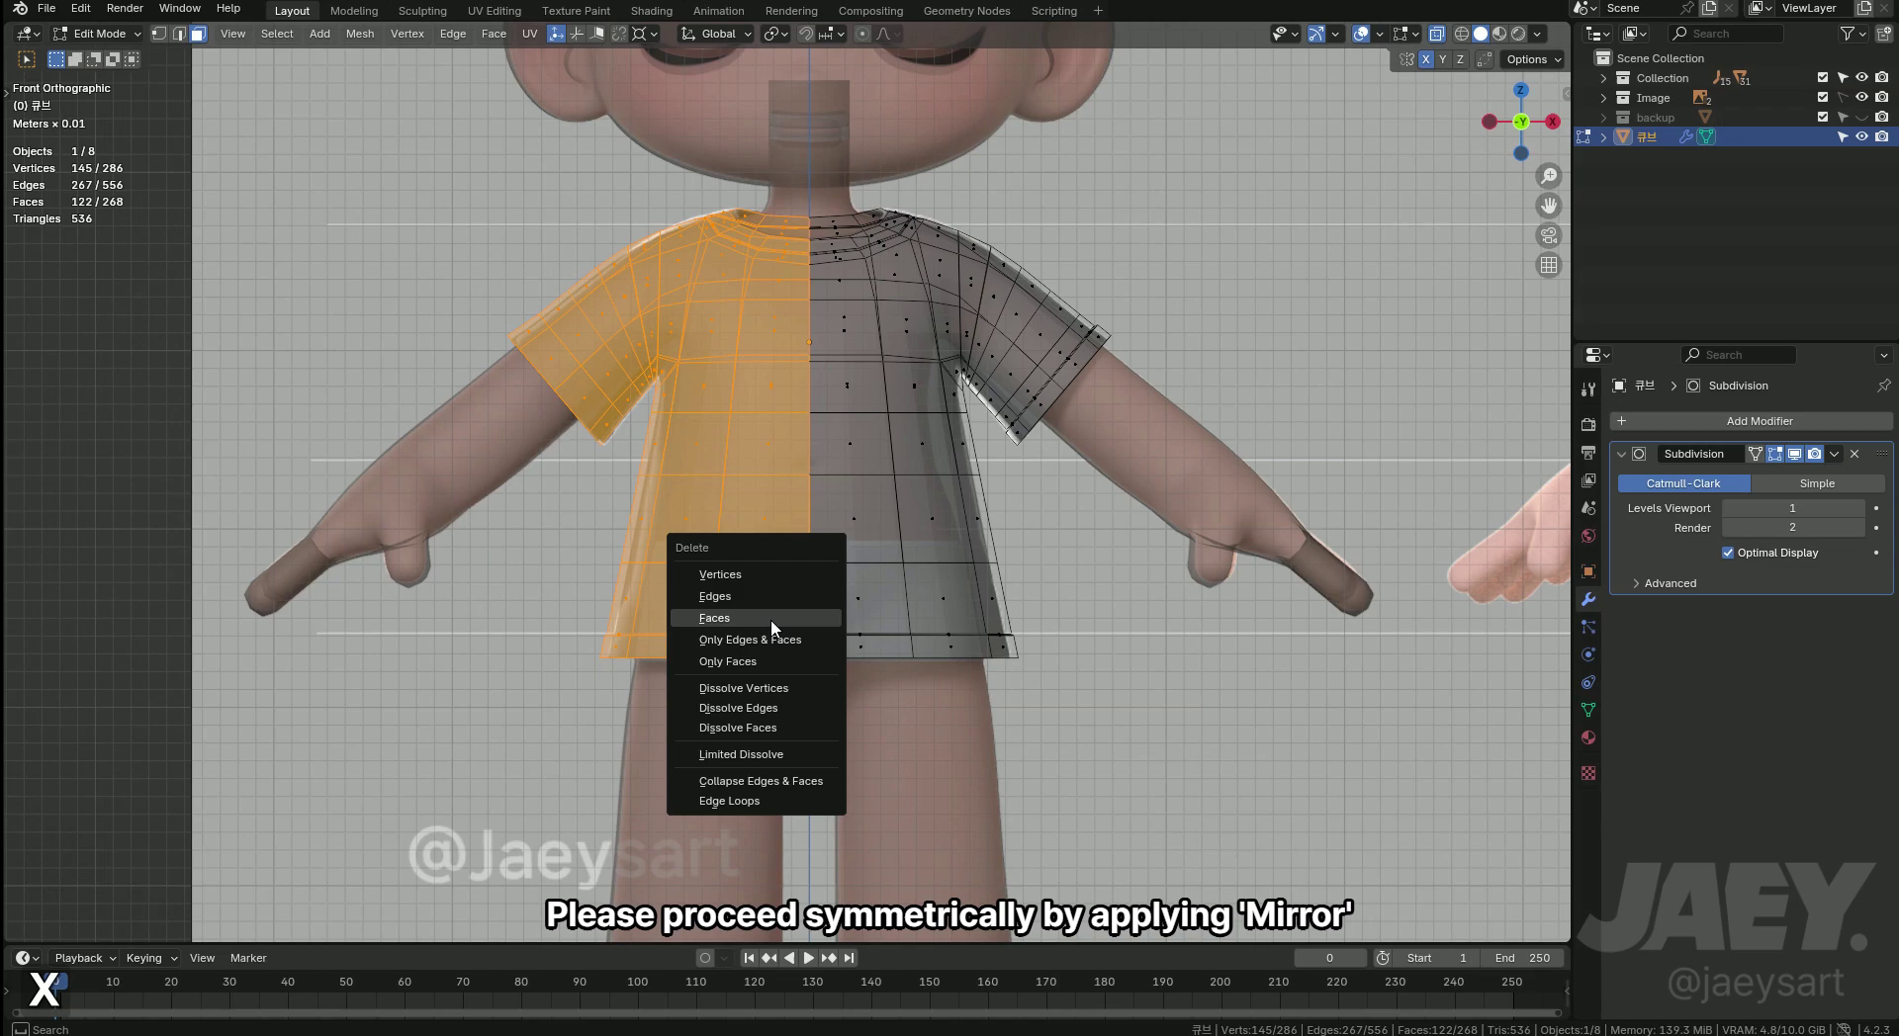
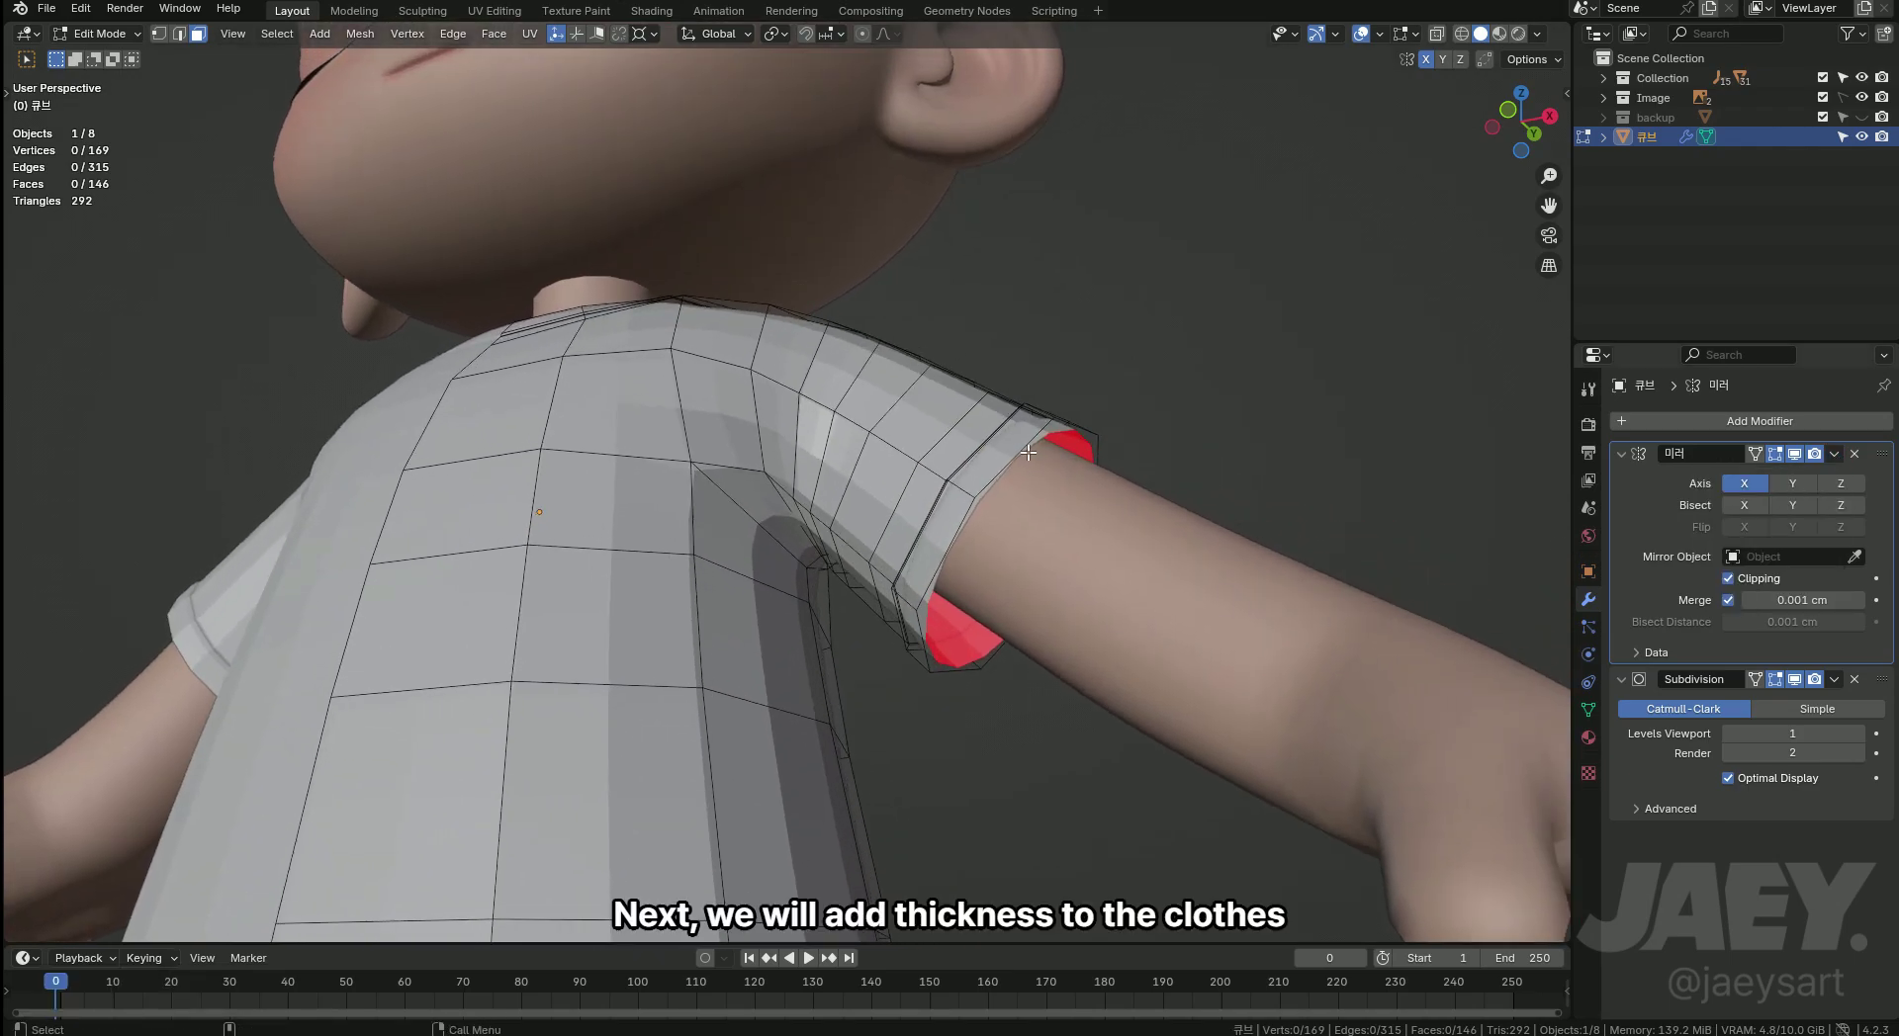
Fill the sleeve opening, inset it, extrude inward and delete the cap face for inner thickness.
key(alt+z)
key(alt+z)
key(2)
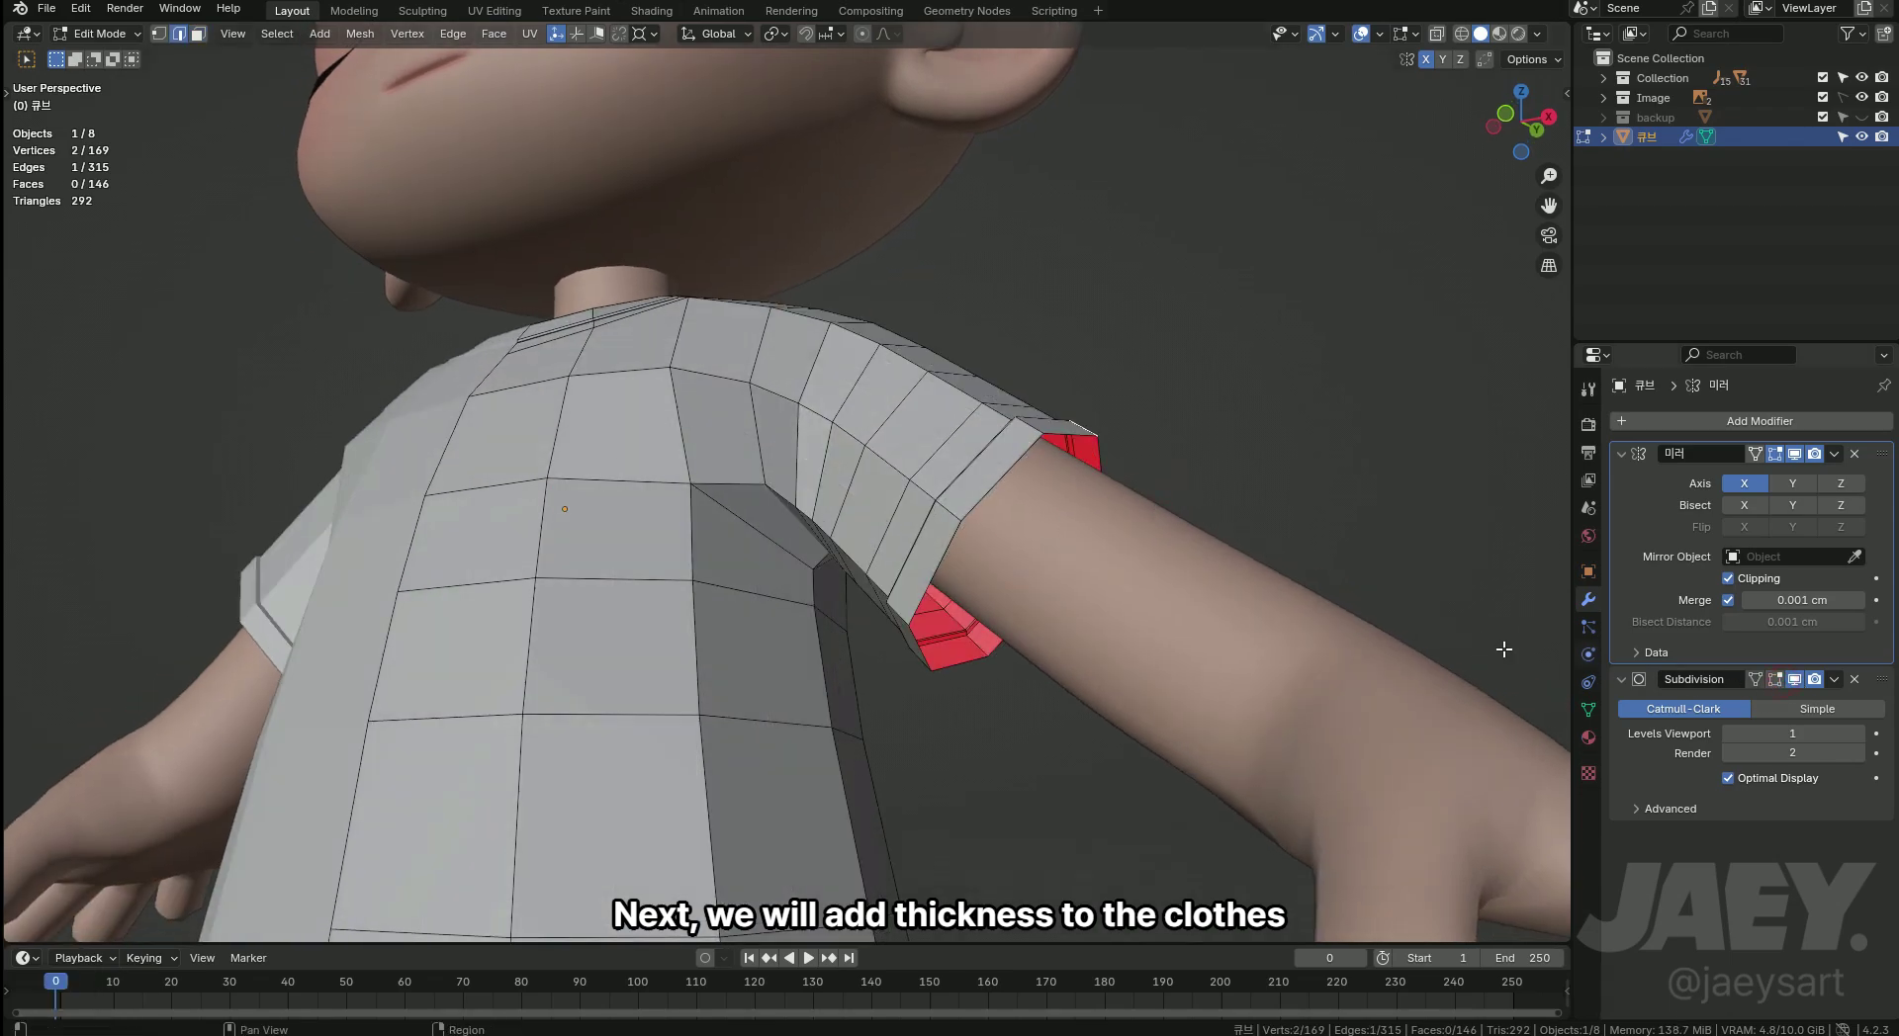
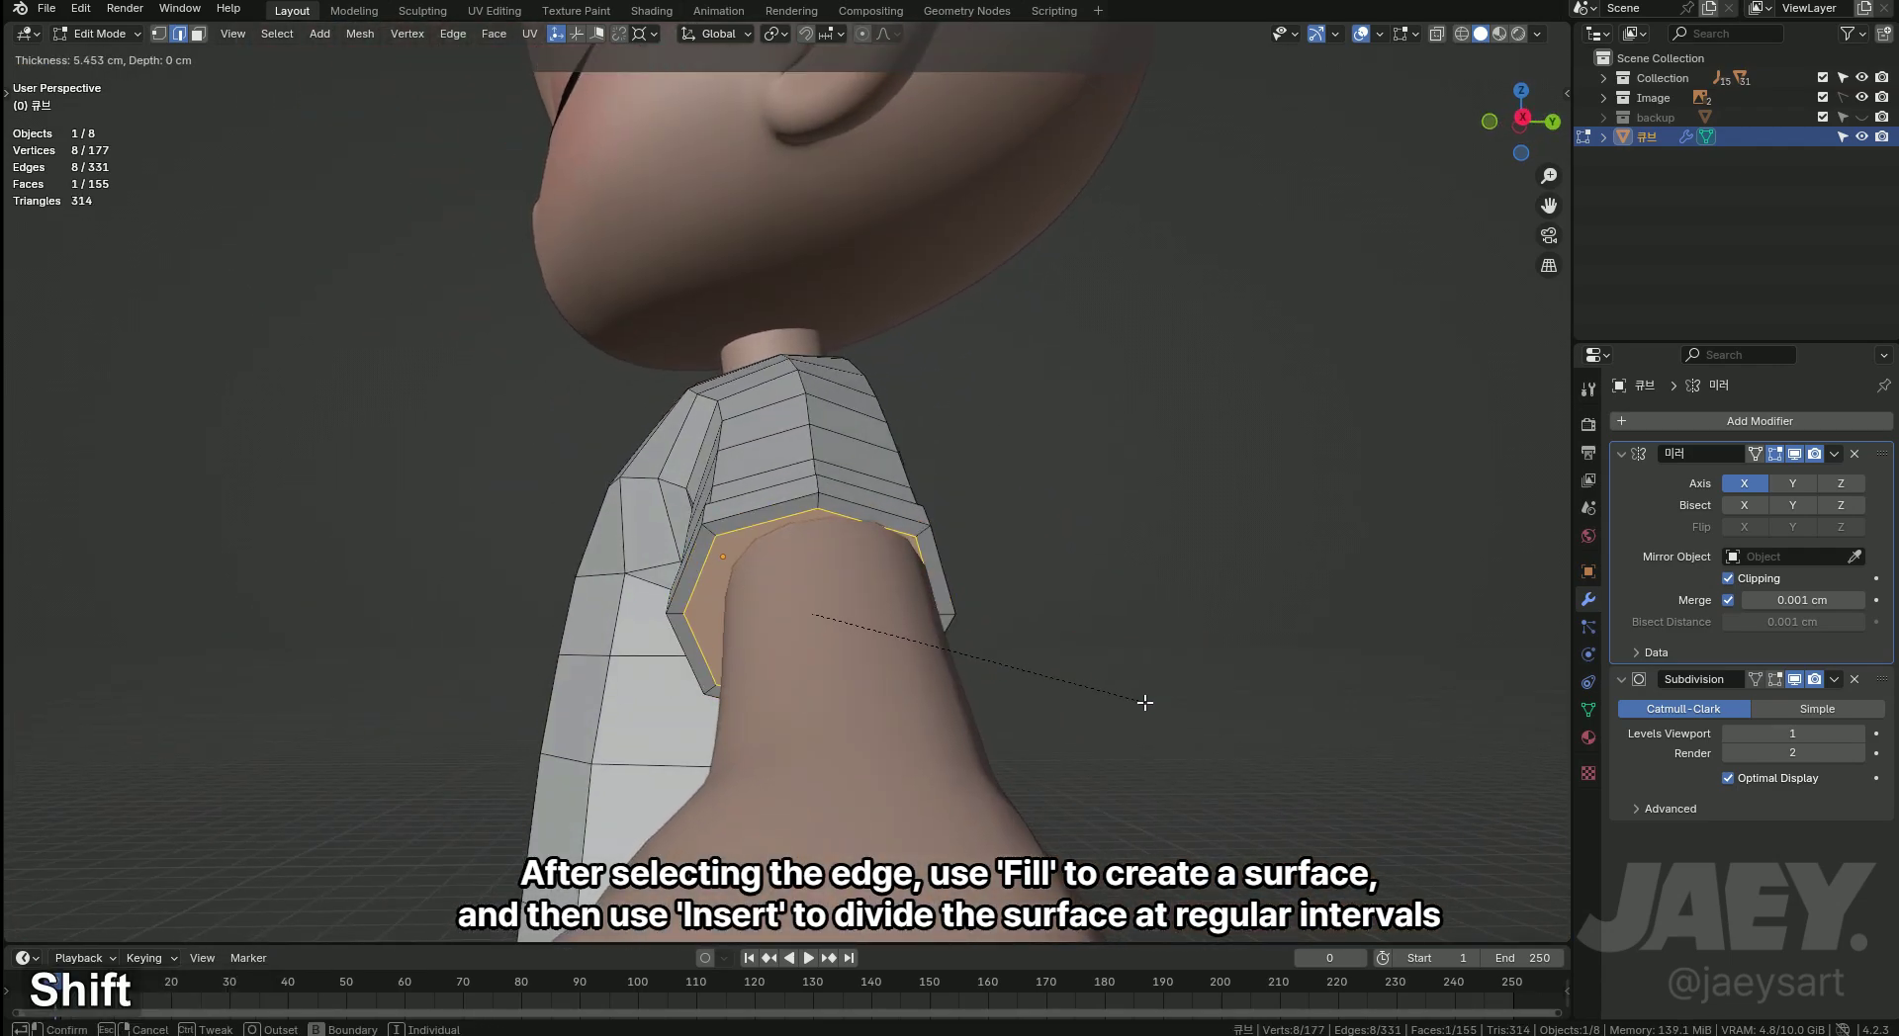
key(e)
key(x)
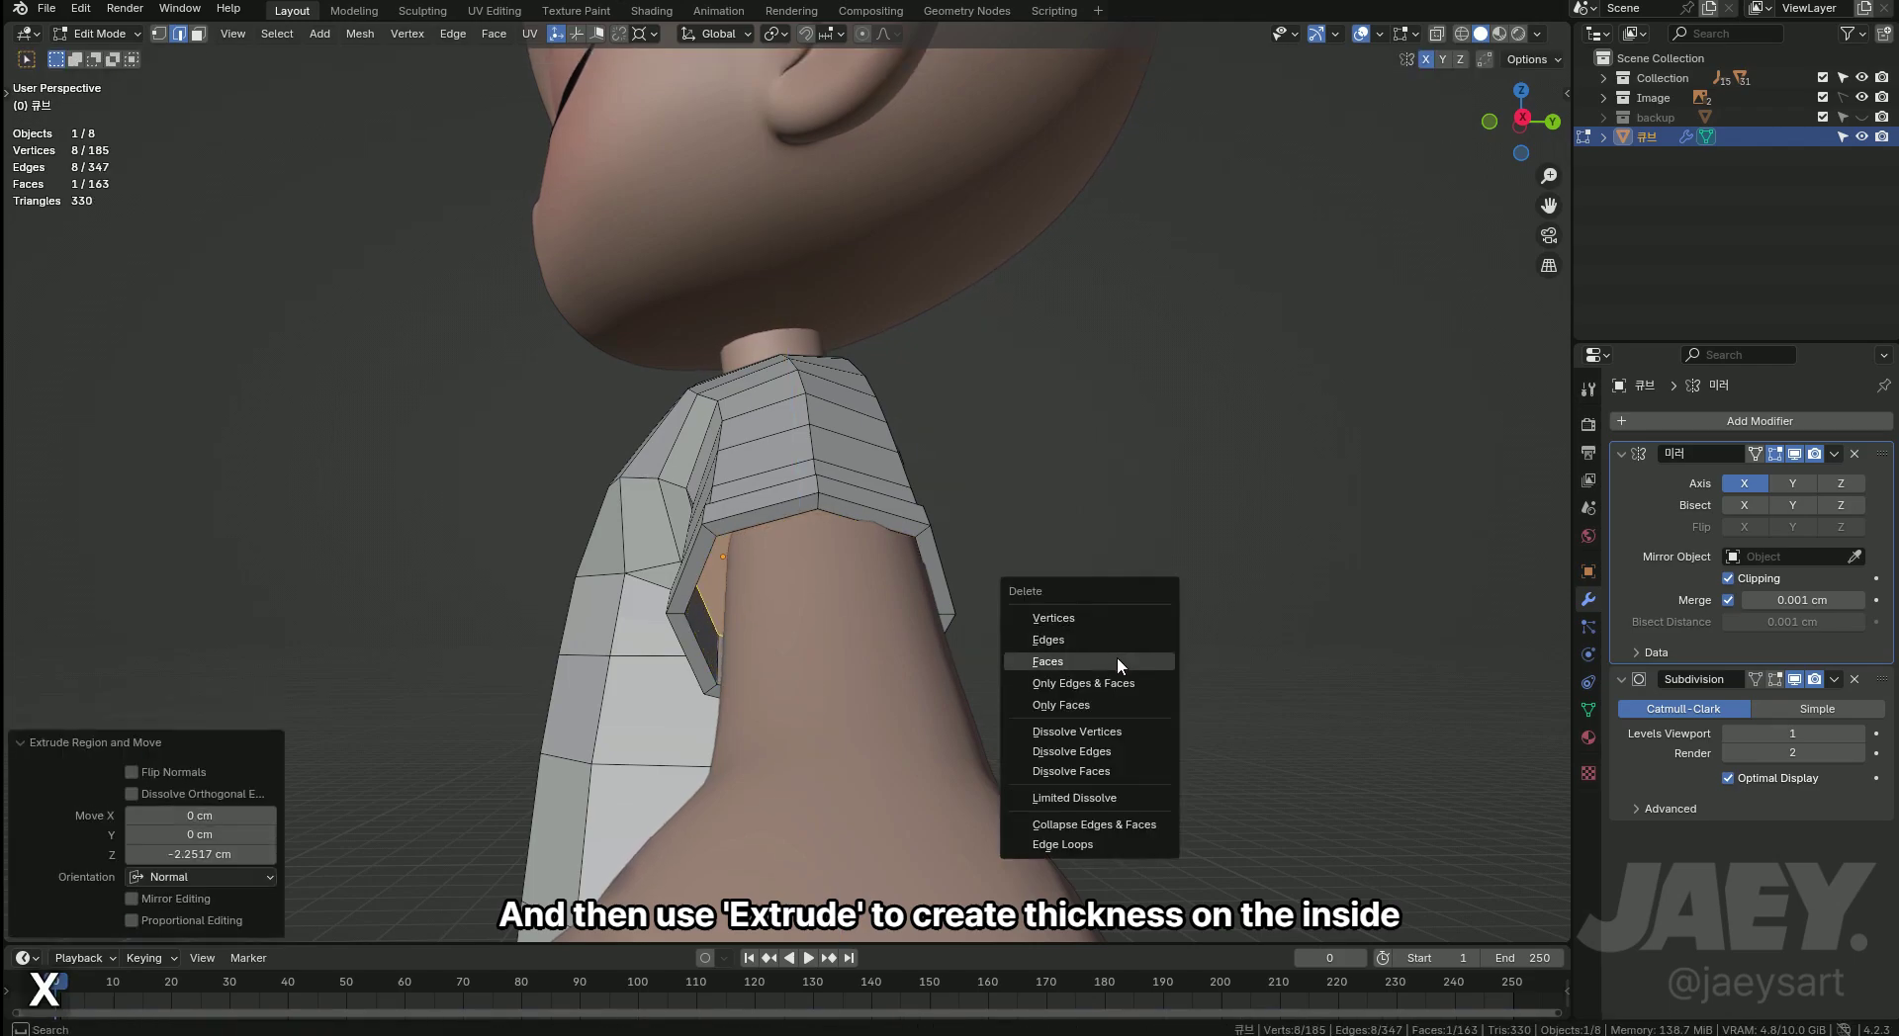
key(Tab)
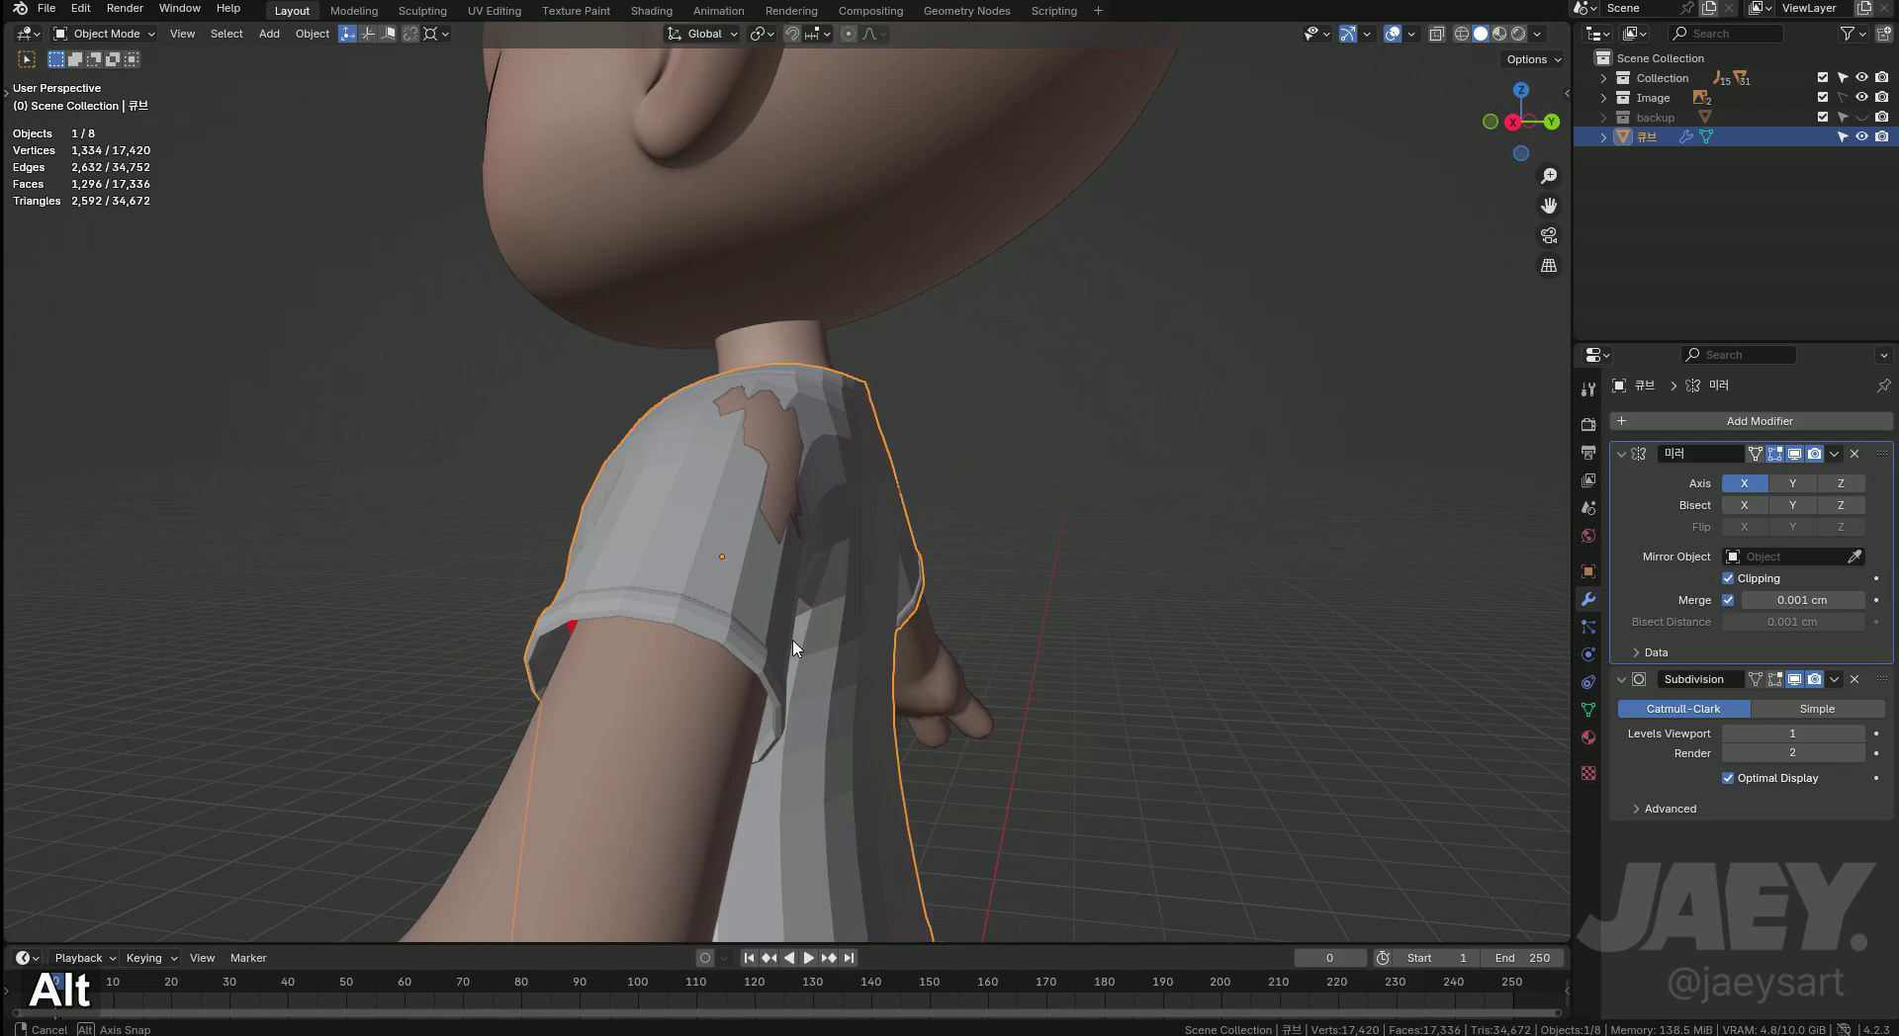
Check the thickened cuff in Object Mode, then select all and move the mesh along Y (G Y).
key(Tab)
middle_click(968, 667)
key(a)
text(agy)
key(Tab)
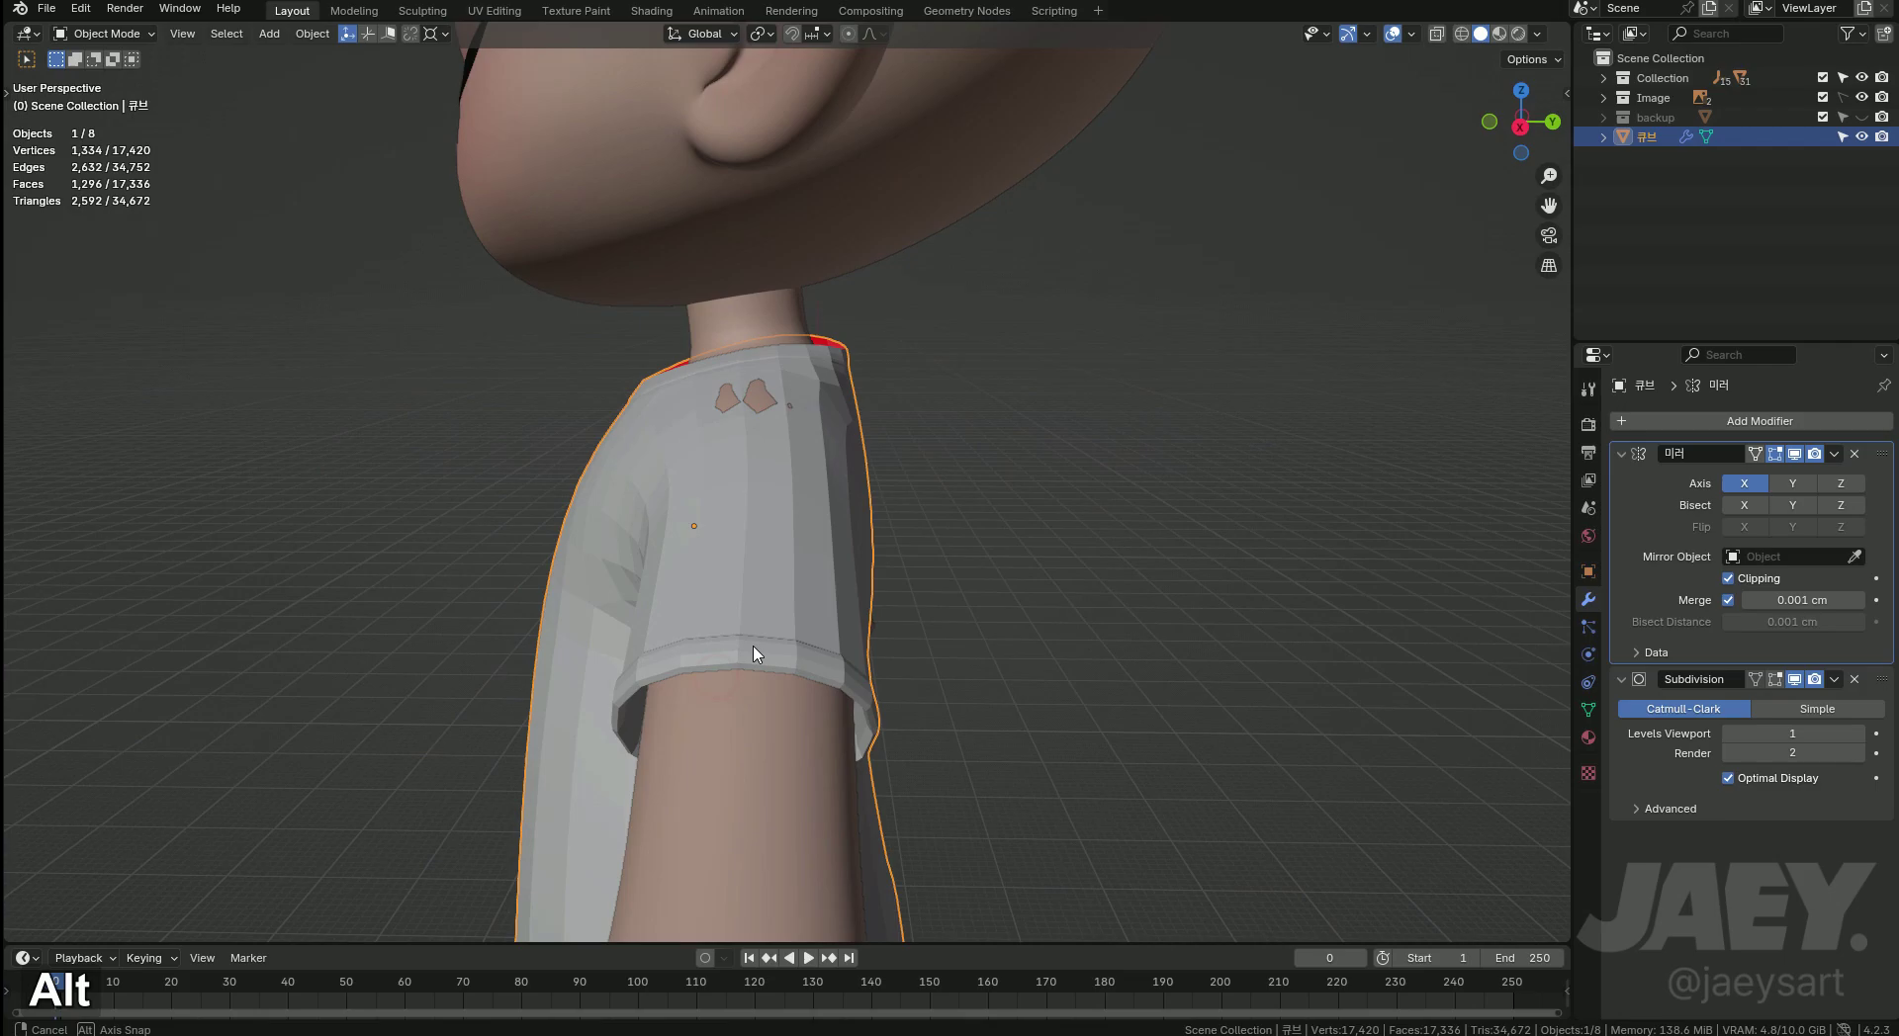
key(Tab)
Move shoulder vertices vertically (G Z) in front view with X-ray to reshape the shoulder line.
key(g)
text(gz)
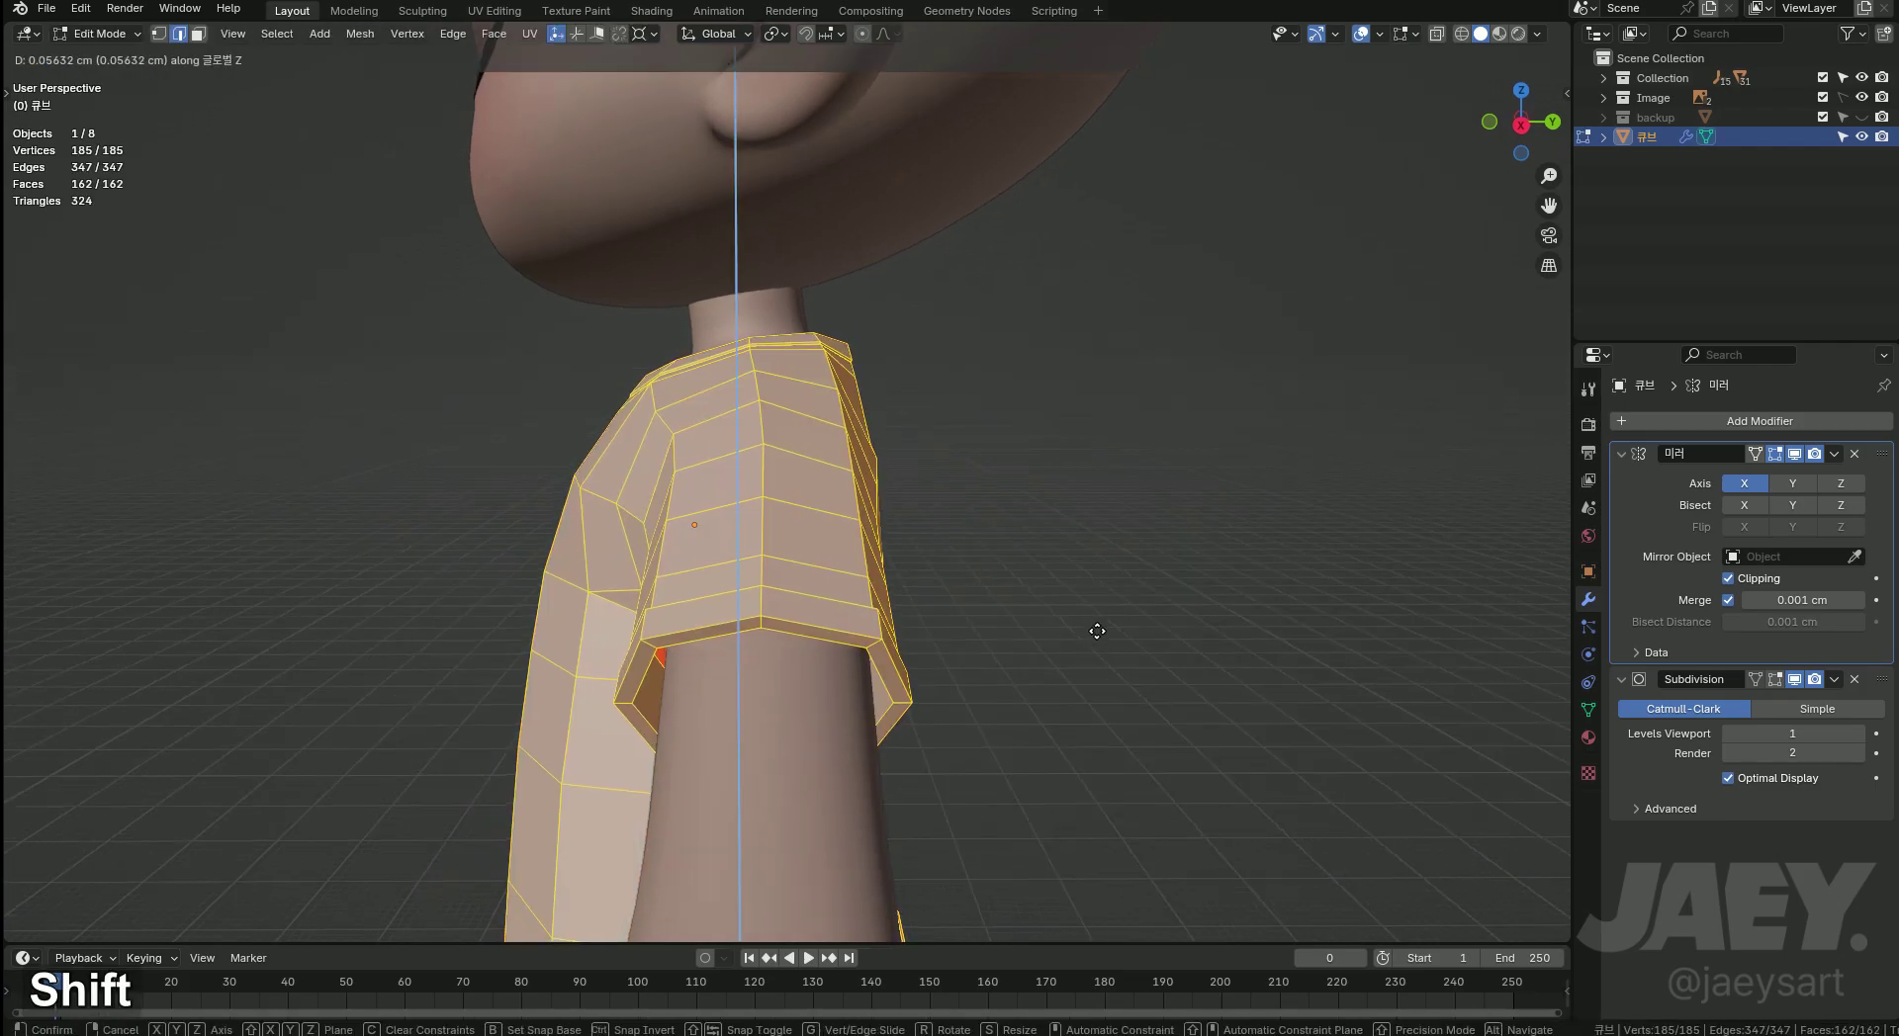
key(Tab)
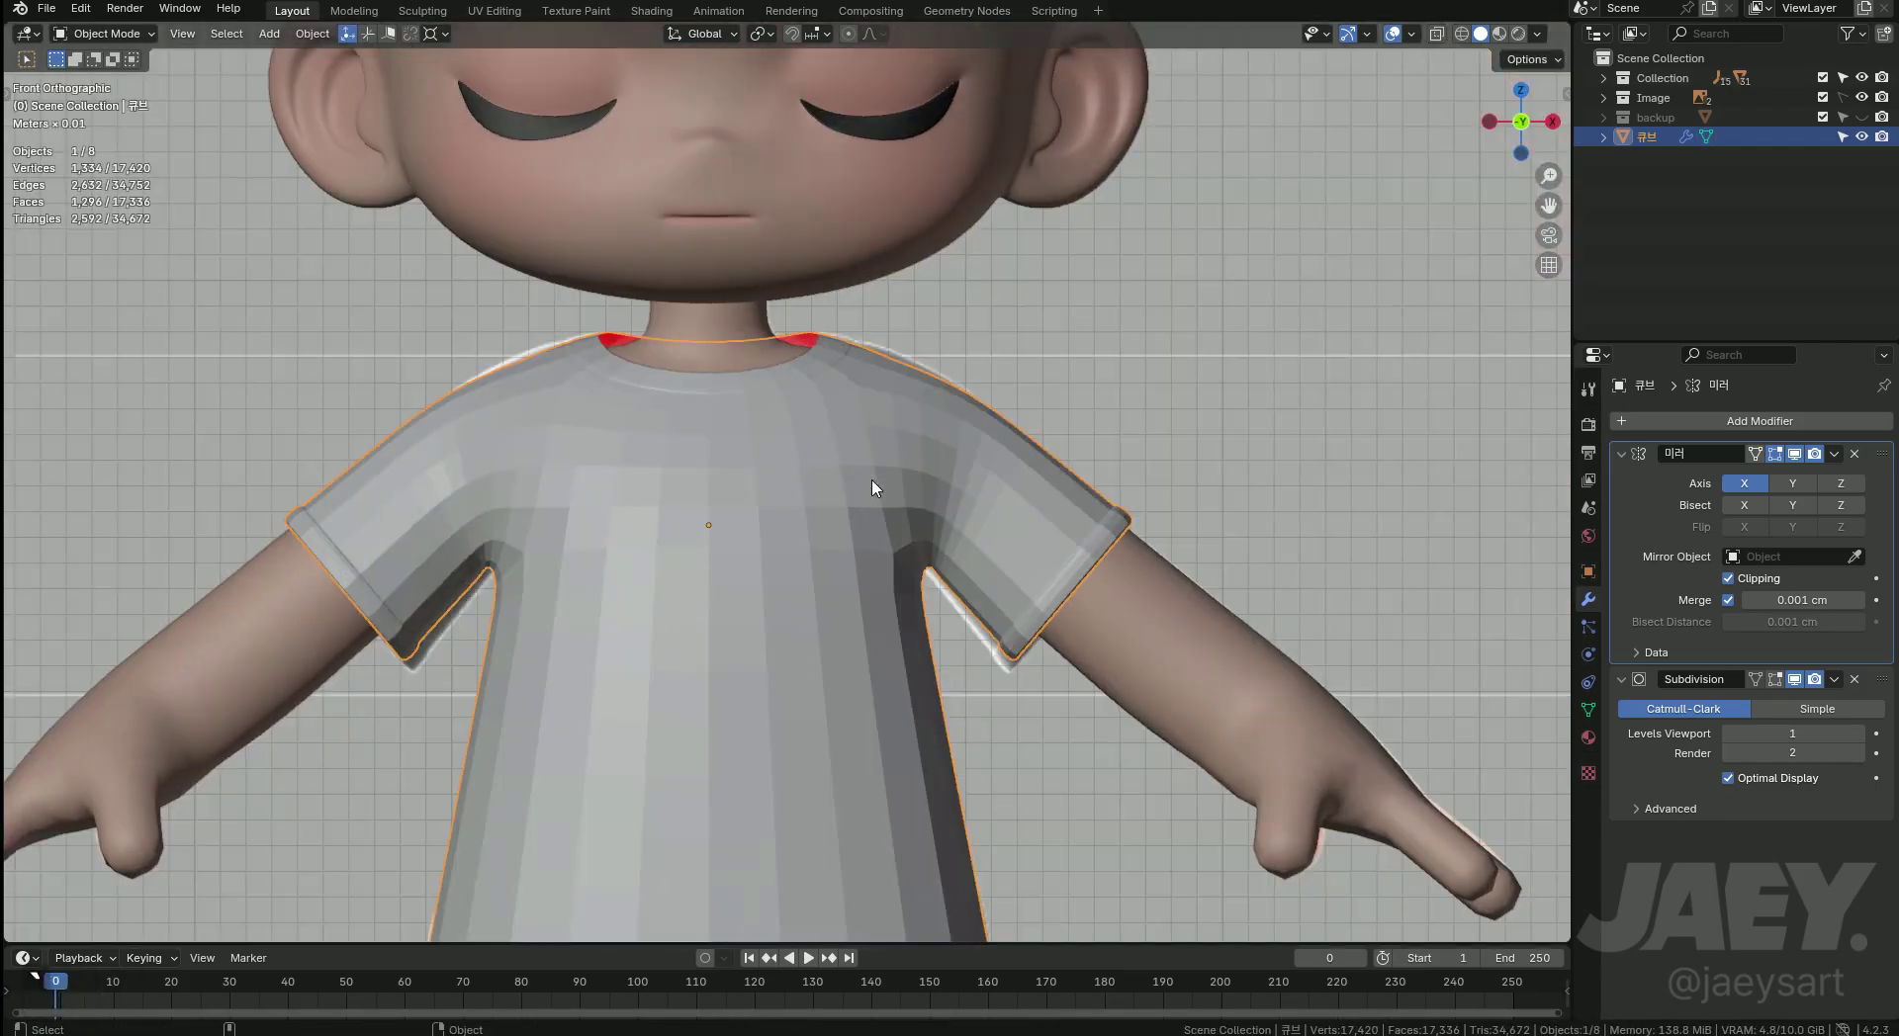
middle_click(1034, 525)
key(Tab)
key(1)
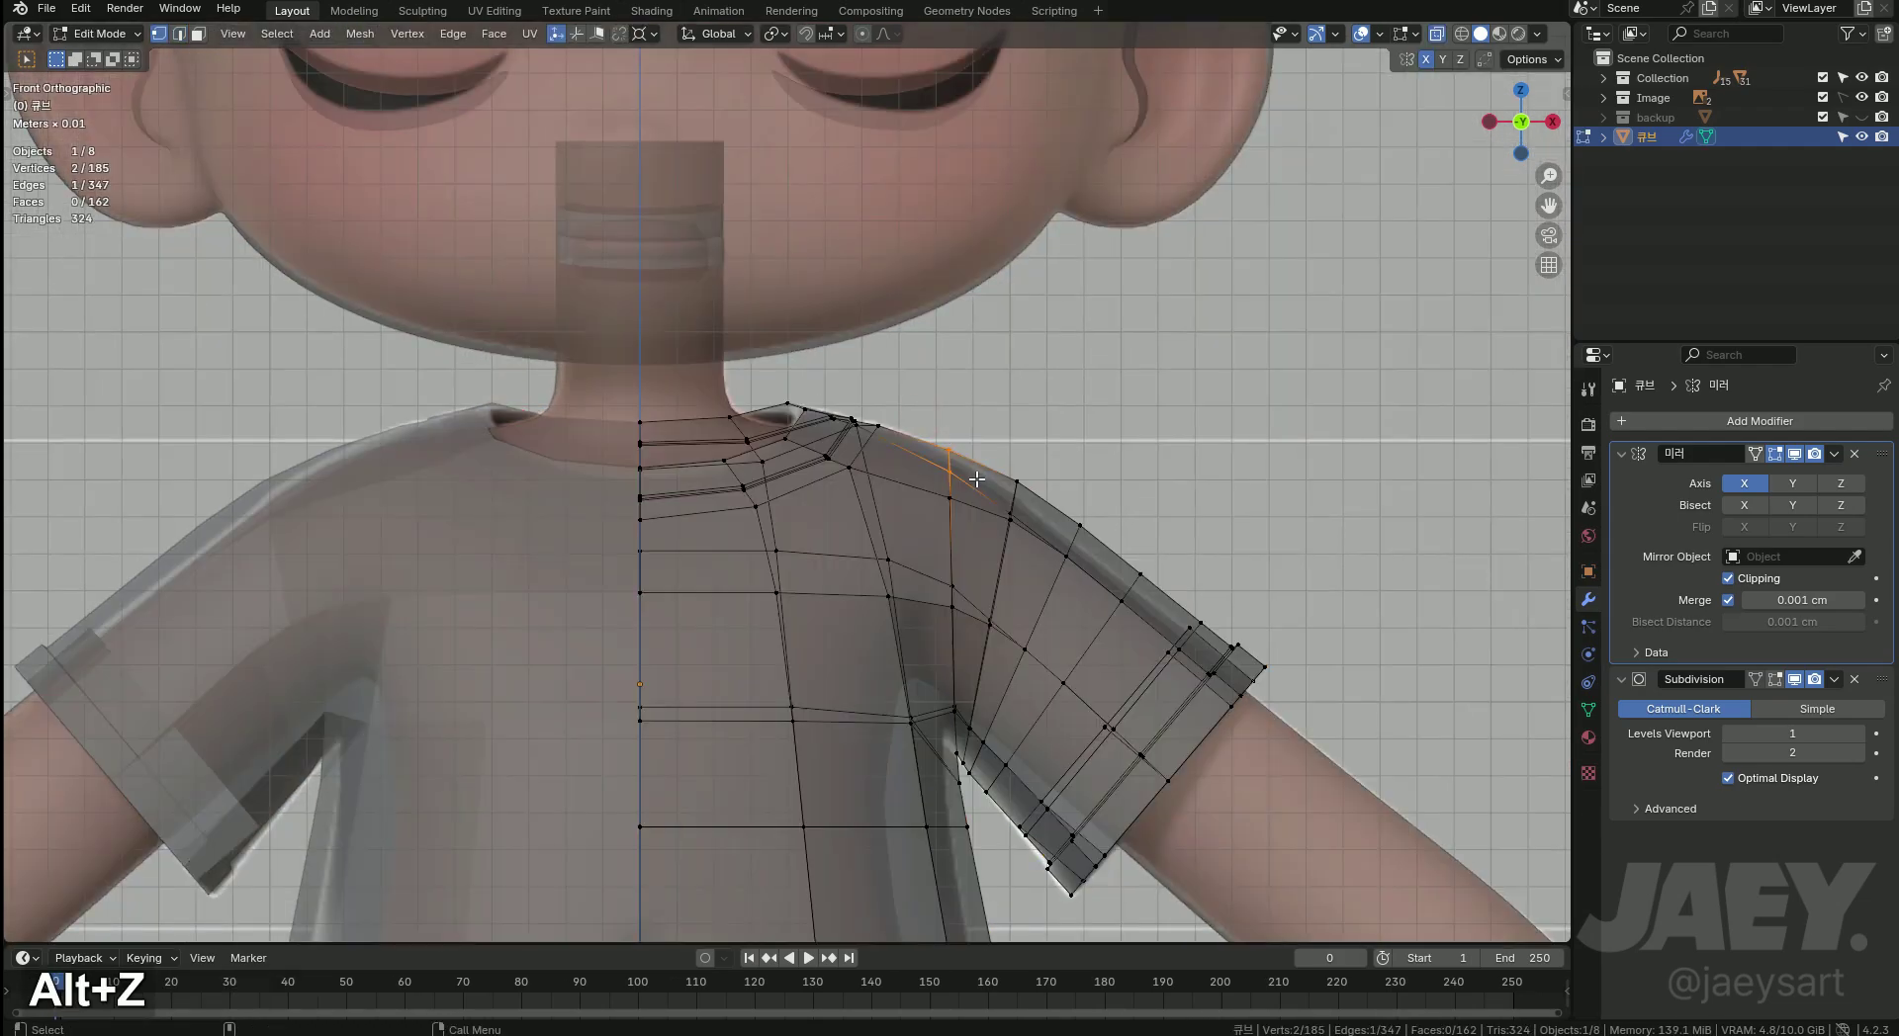
key(g)
text(gz)
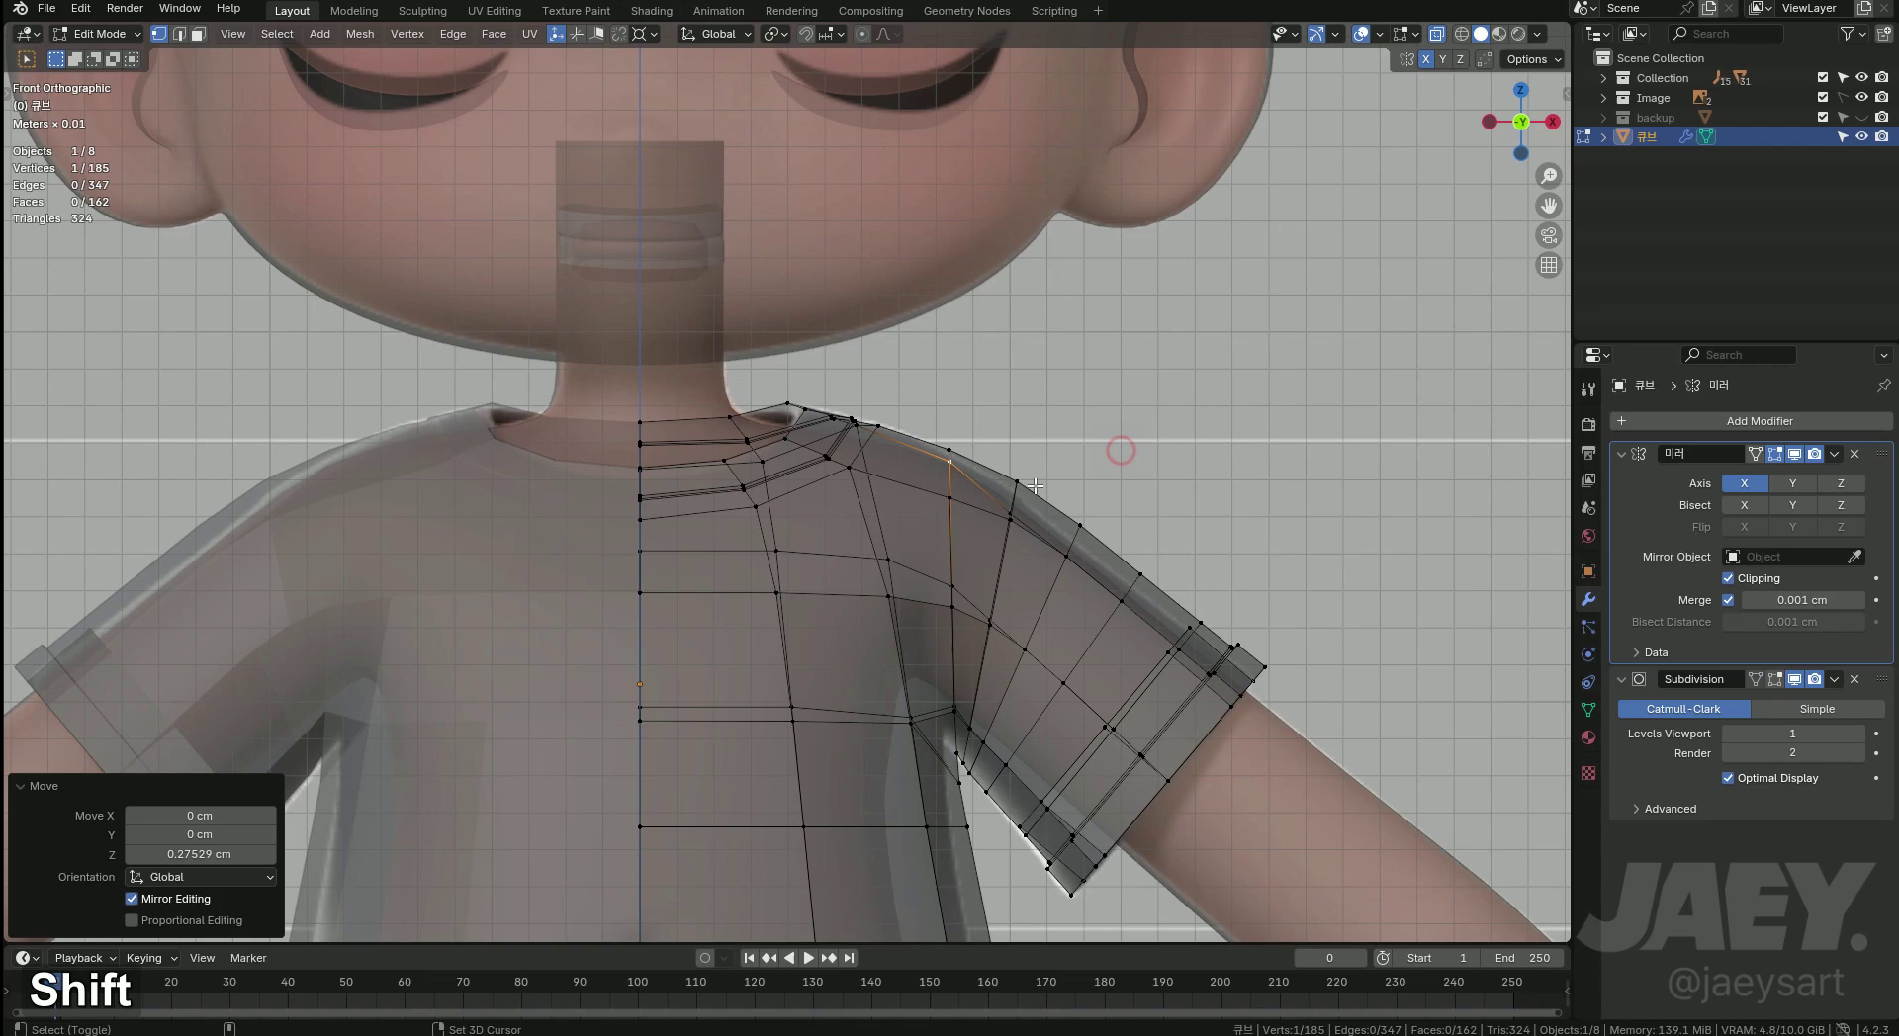
key(g)
text(gz)
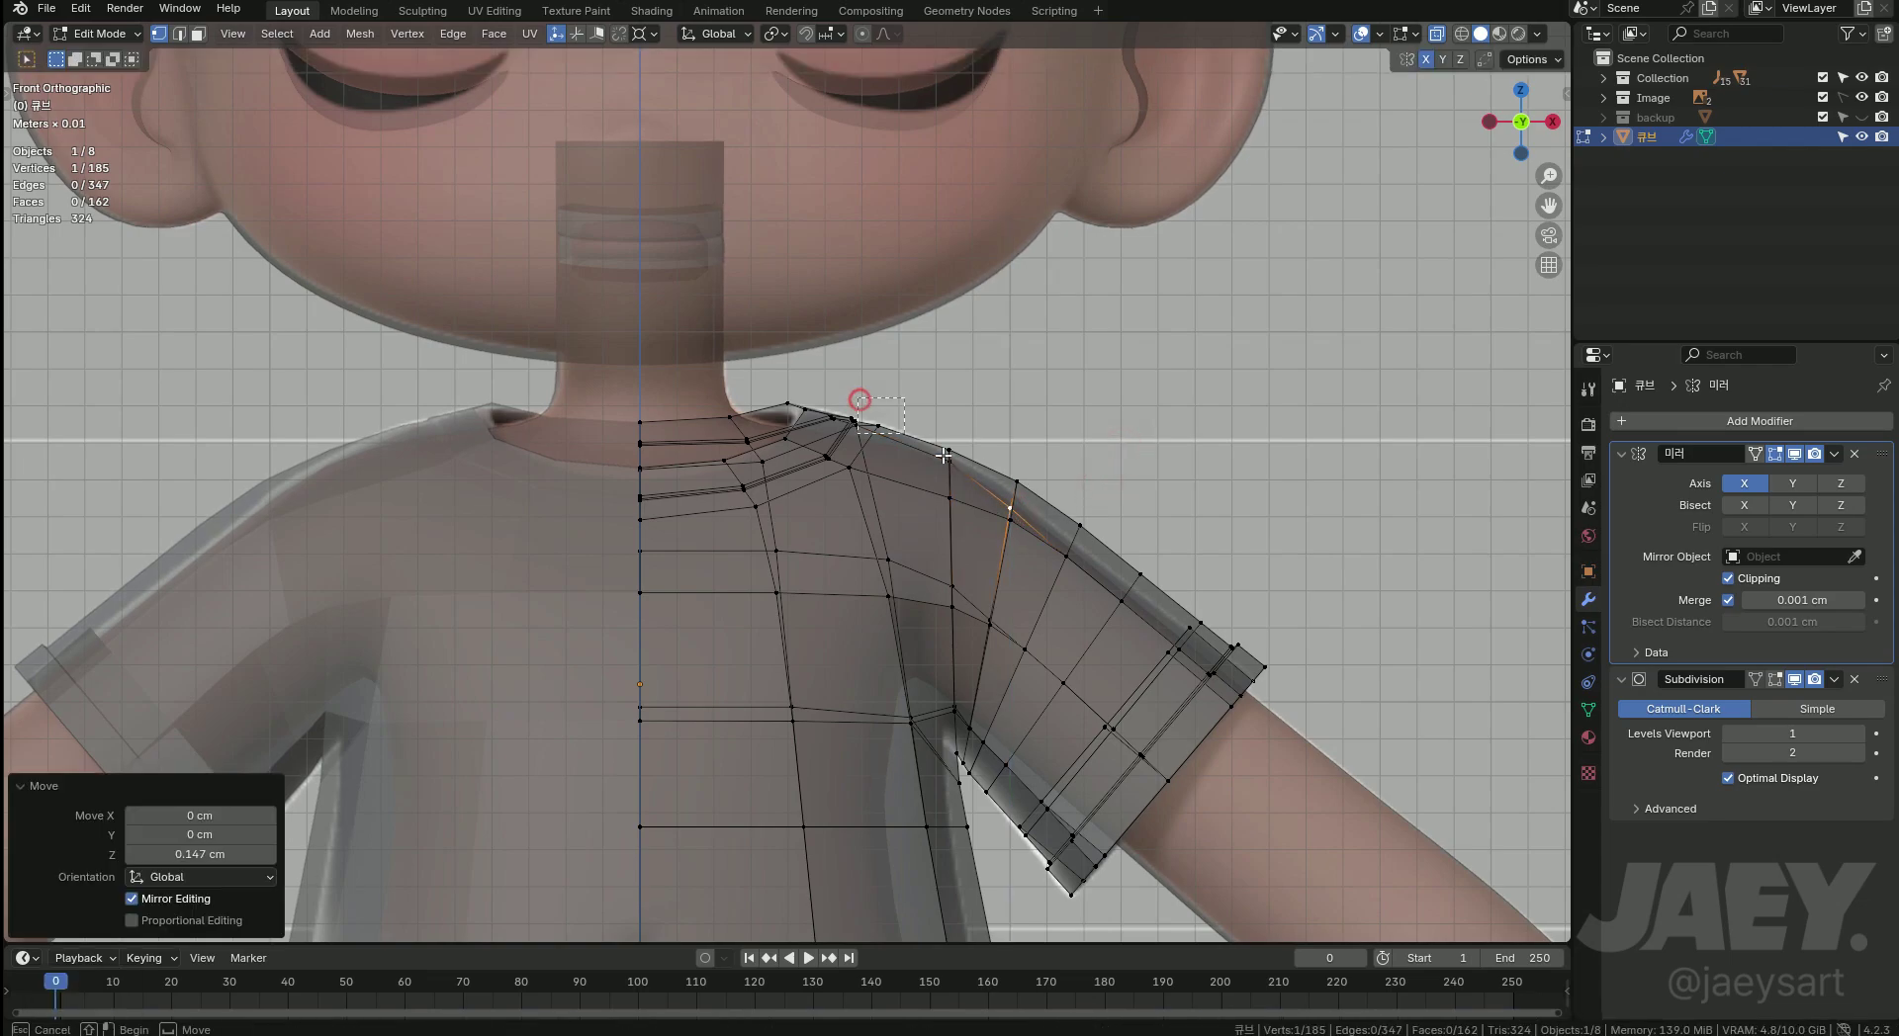
Slide the neckline edge loop and fill faces with F to start the collar band, undoing misfires.
key(Tab)
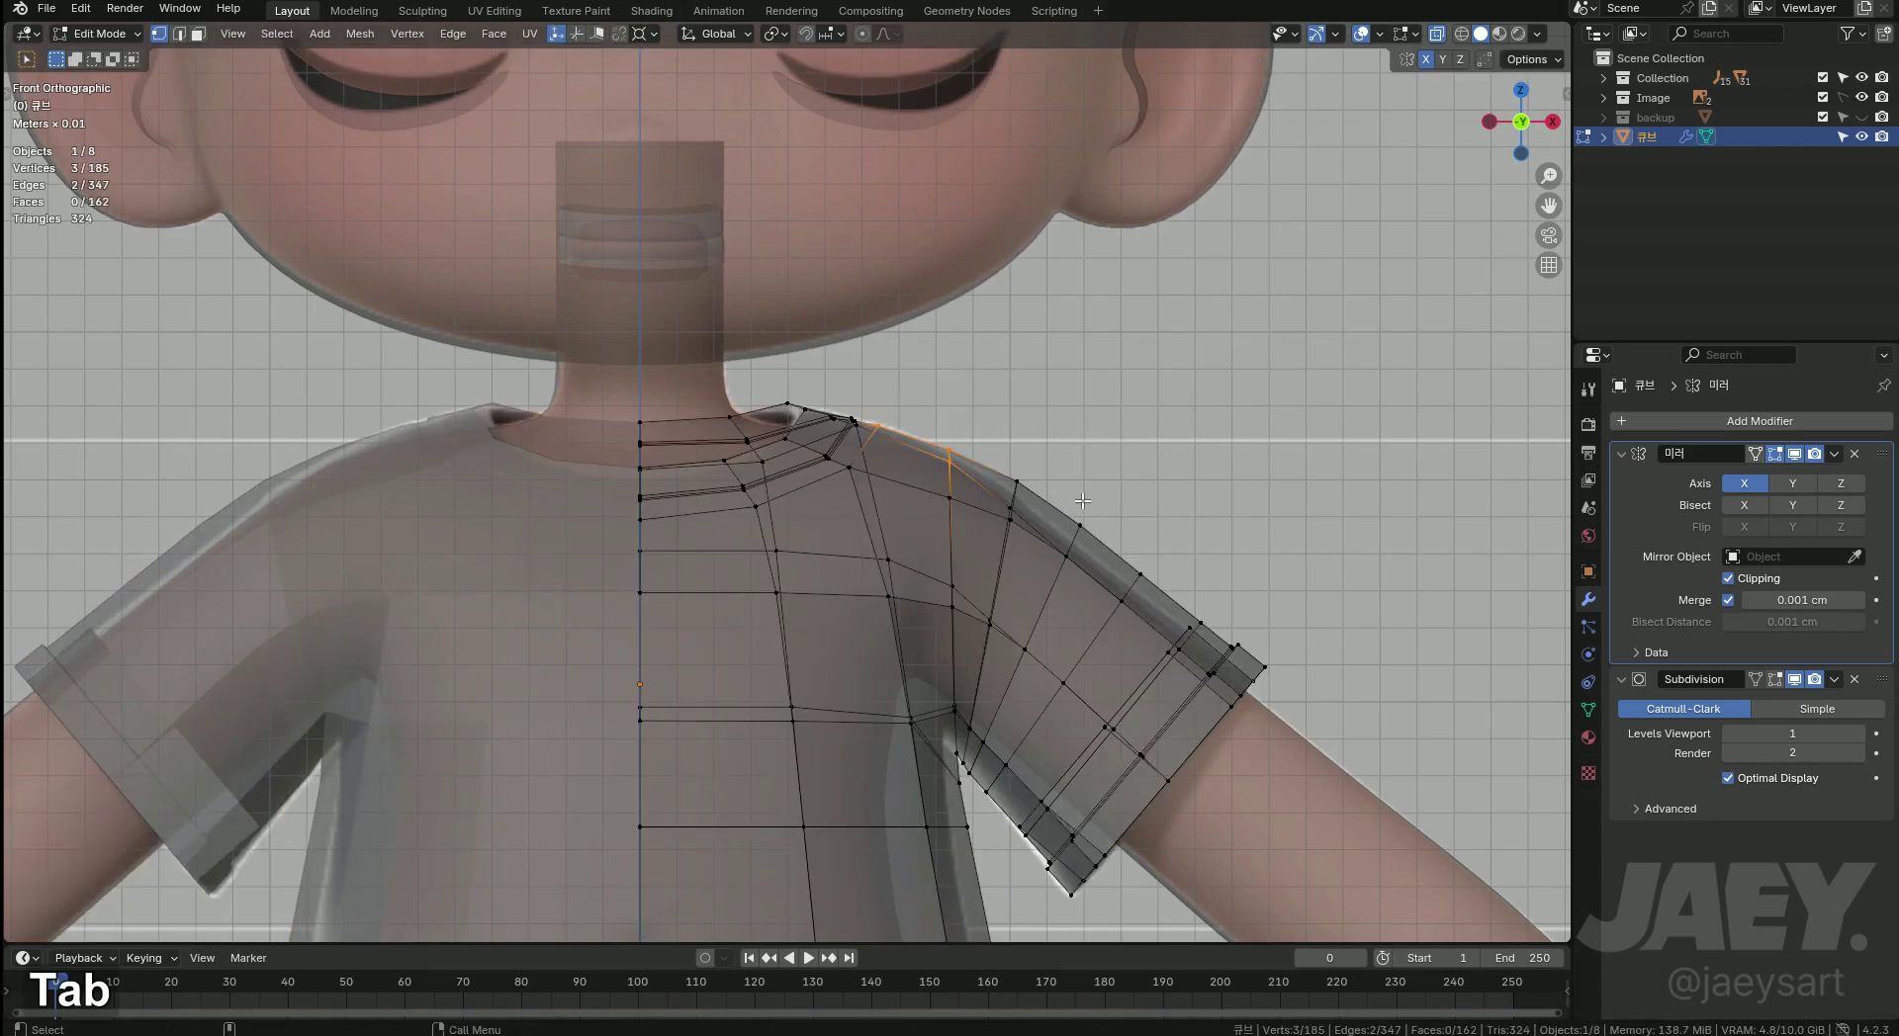
key(1)
key(alt+z)
key(2)
key(g)
text(gg)
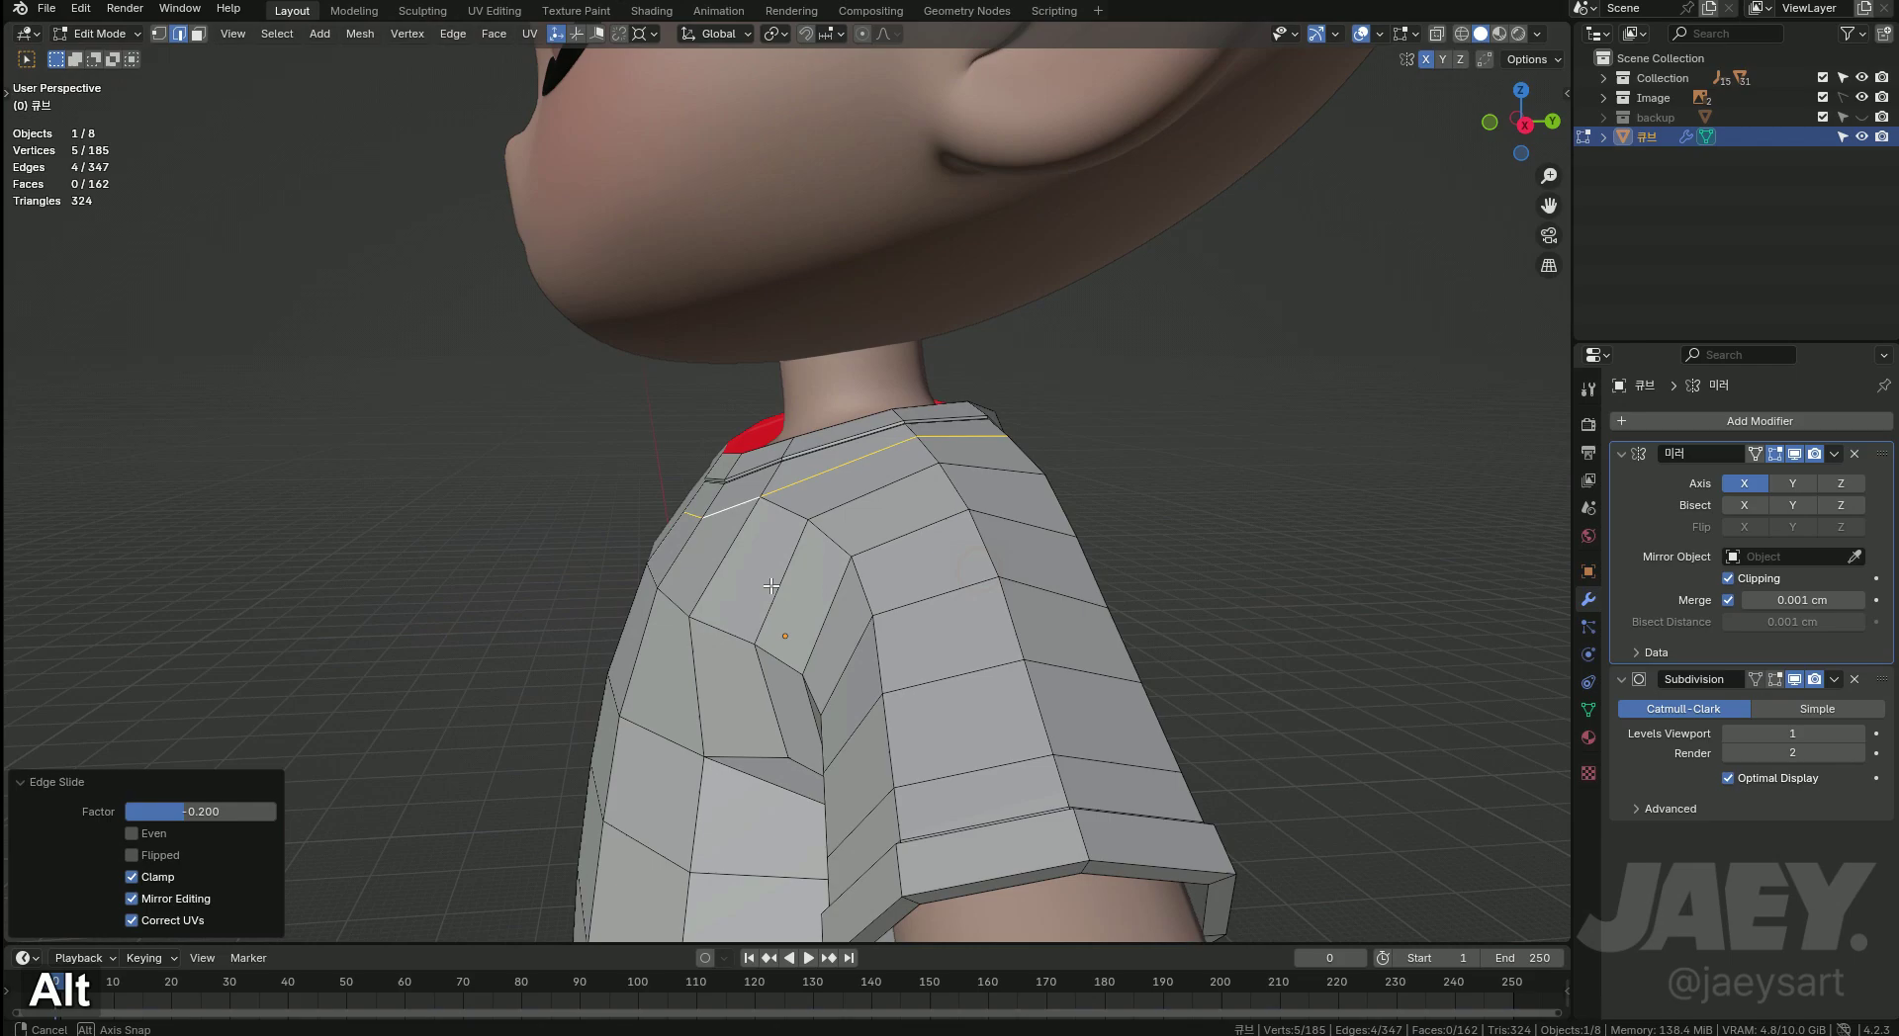
key(ctrl+z)
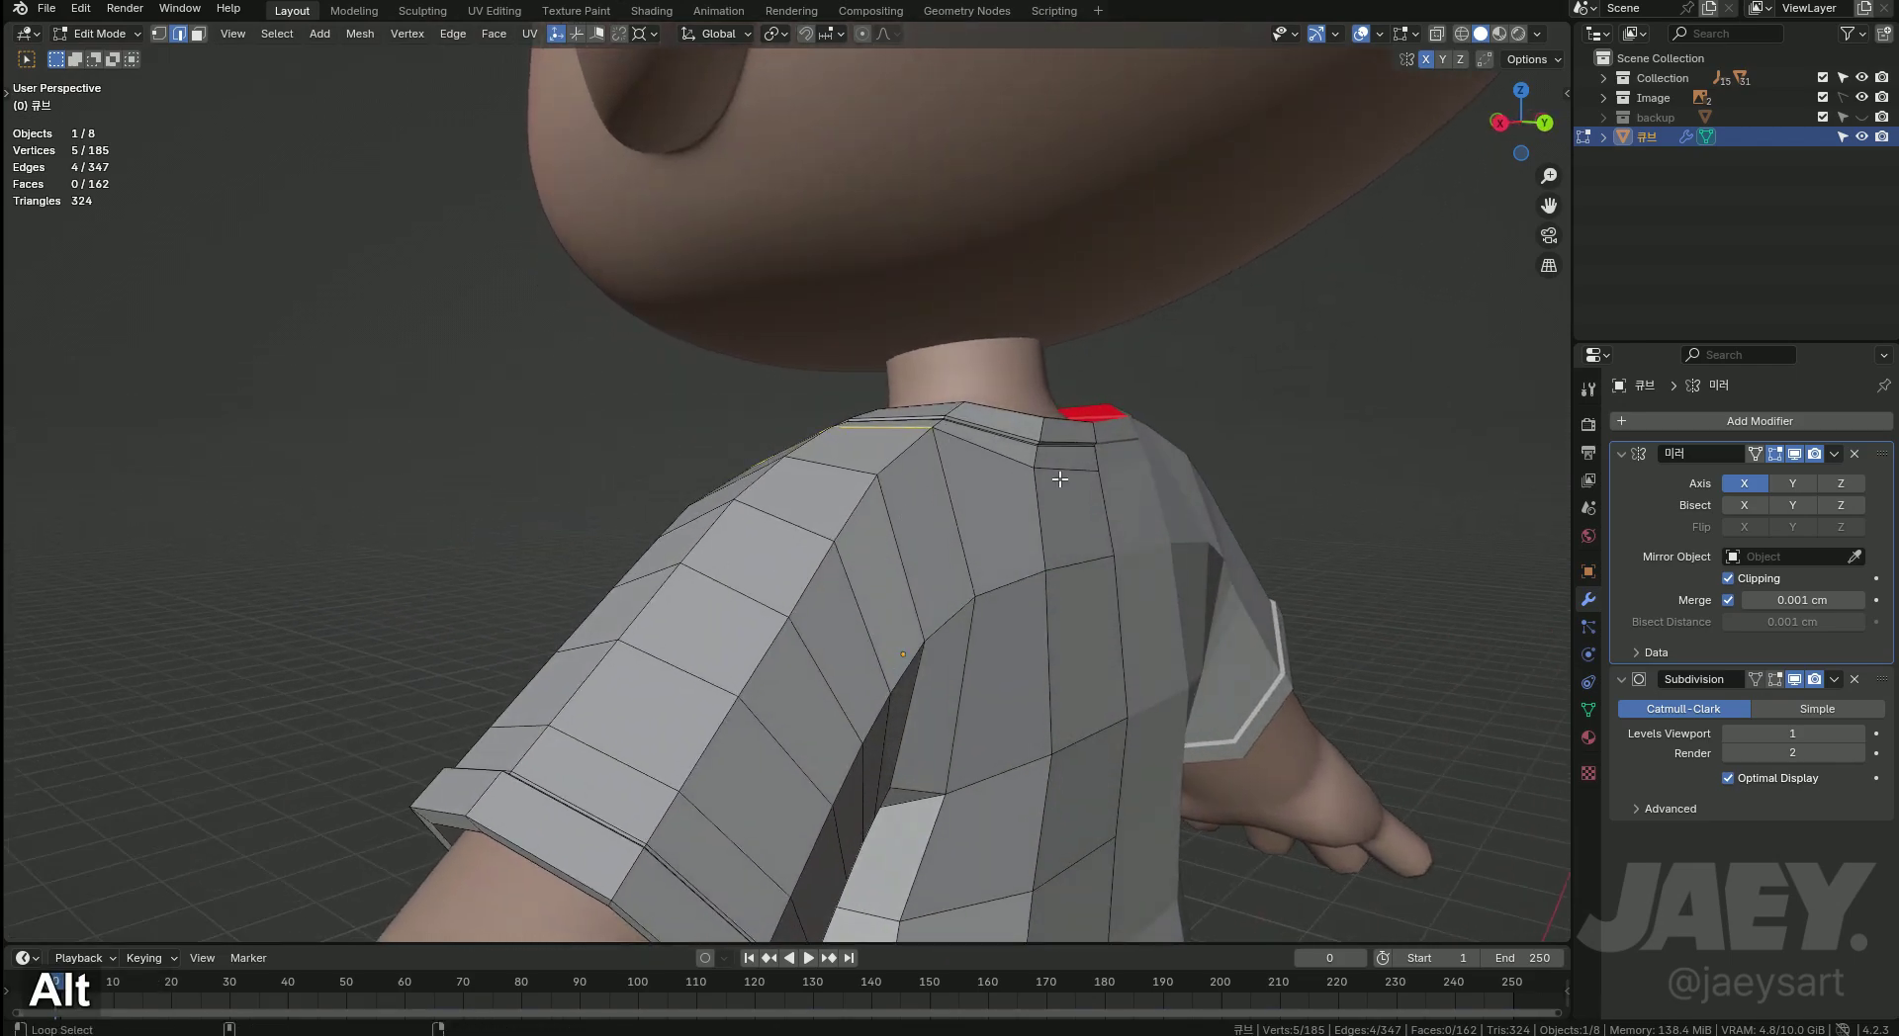
text(ff)
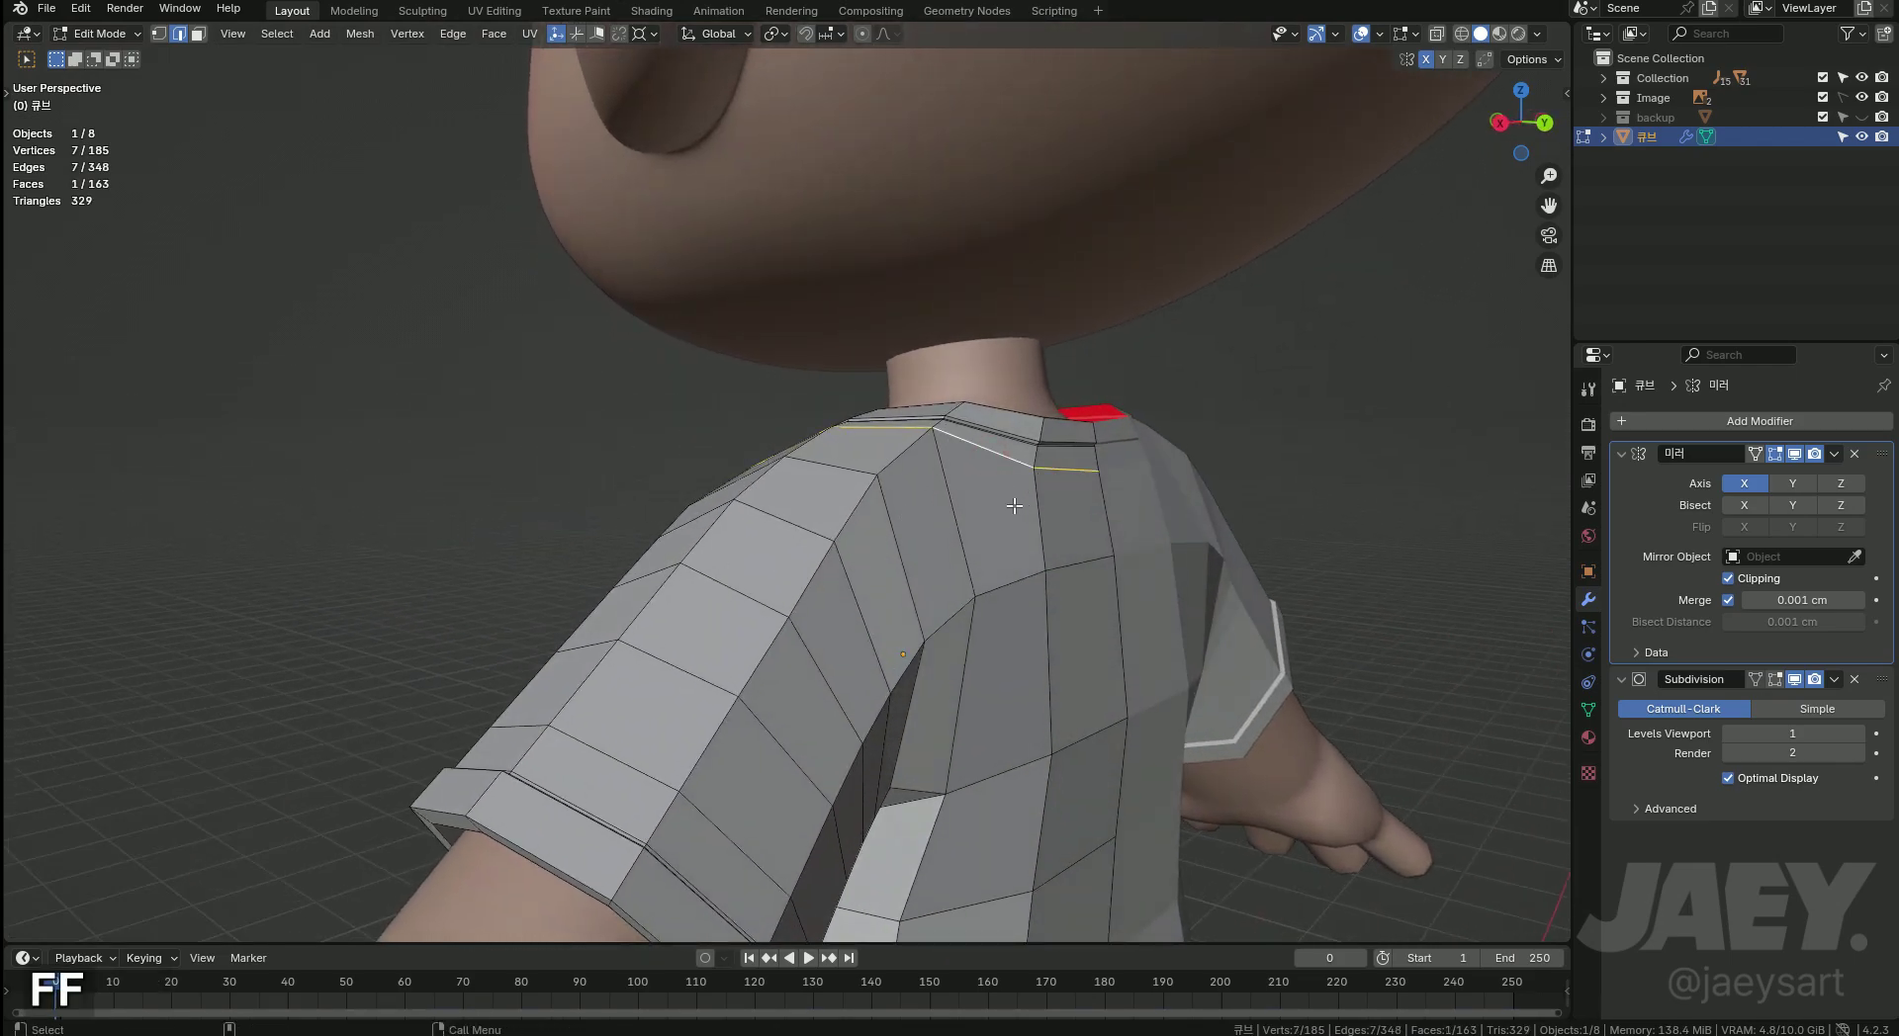
key(ctrl+z)
Edge-slide (G G) the collar edges and vertices to even out the new collar loop.
key(g)
text(gg)
key(g)
key(ctrl+z)
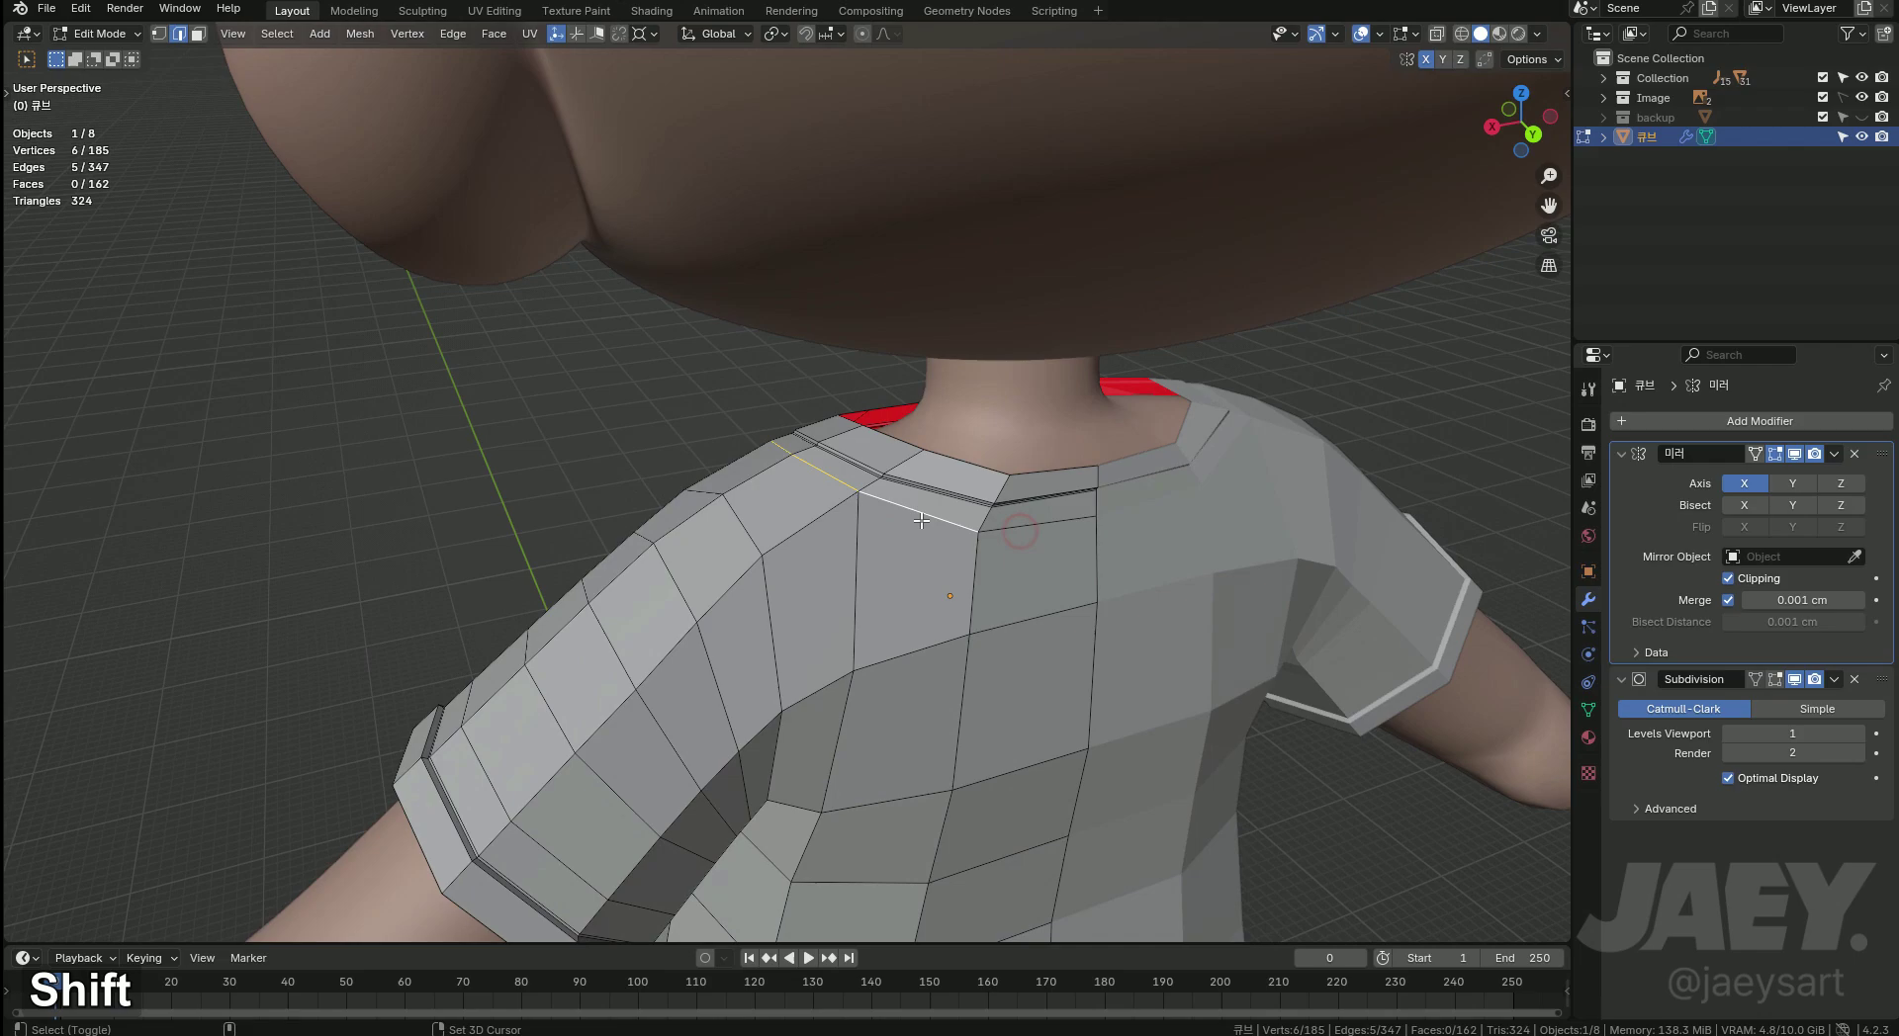
text(gg1gg)
text(21gg)
key(g)
text(gg)
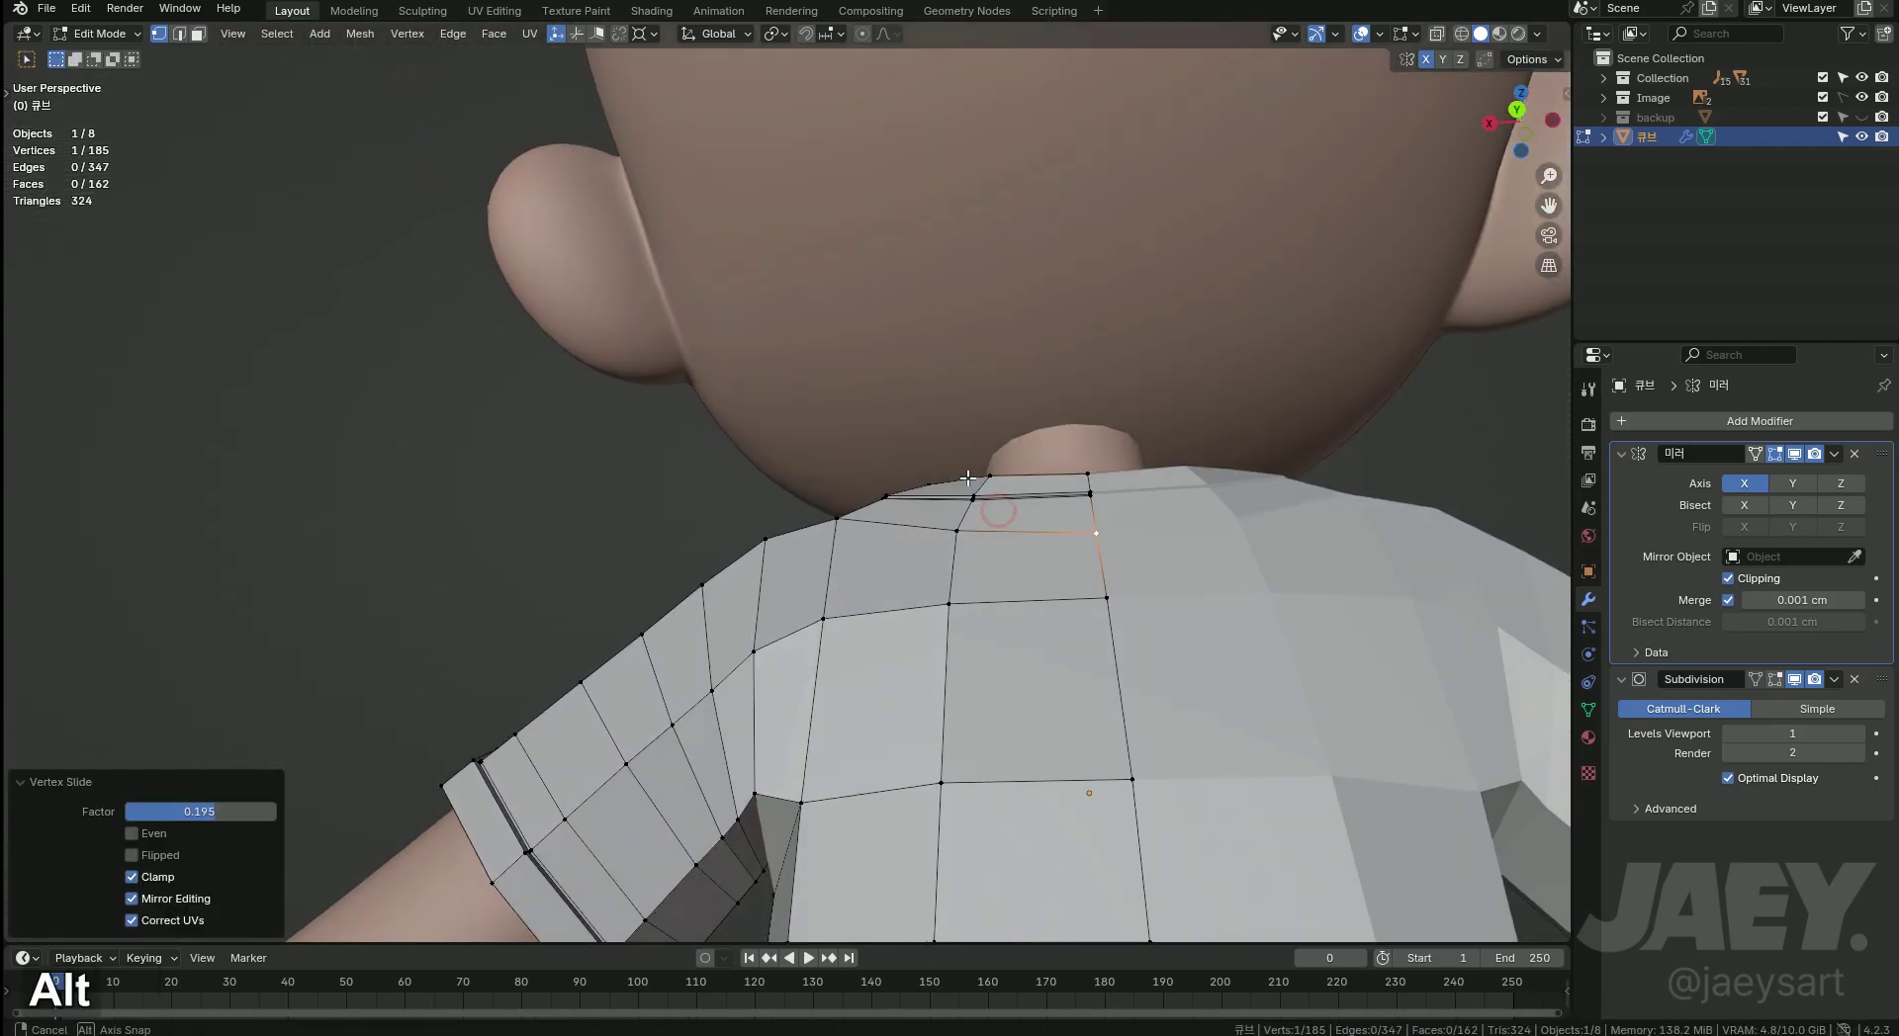
Slide the remaining collar vertices into place and view the smoothed shirt from the front.
key(Tab)
key(Tab)
middle_click(1080, 539)
key(g)
key(ctrl+z)
key(g)
key(g)
key(g)
key(alt+z)
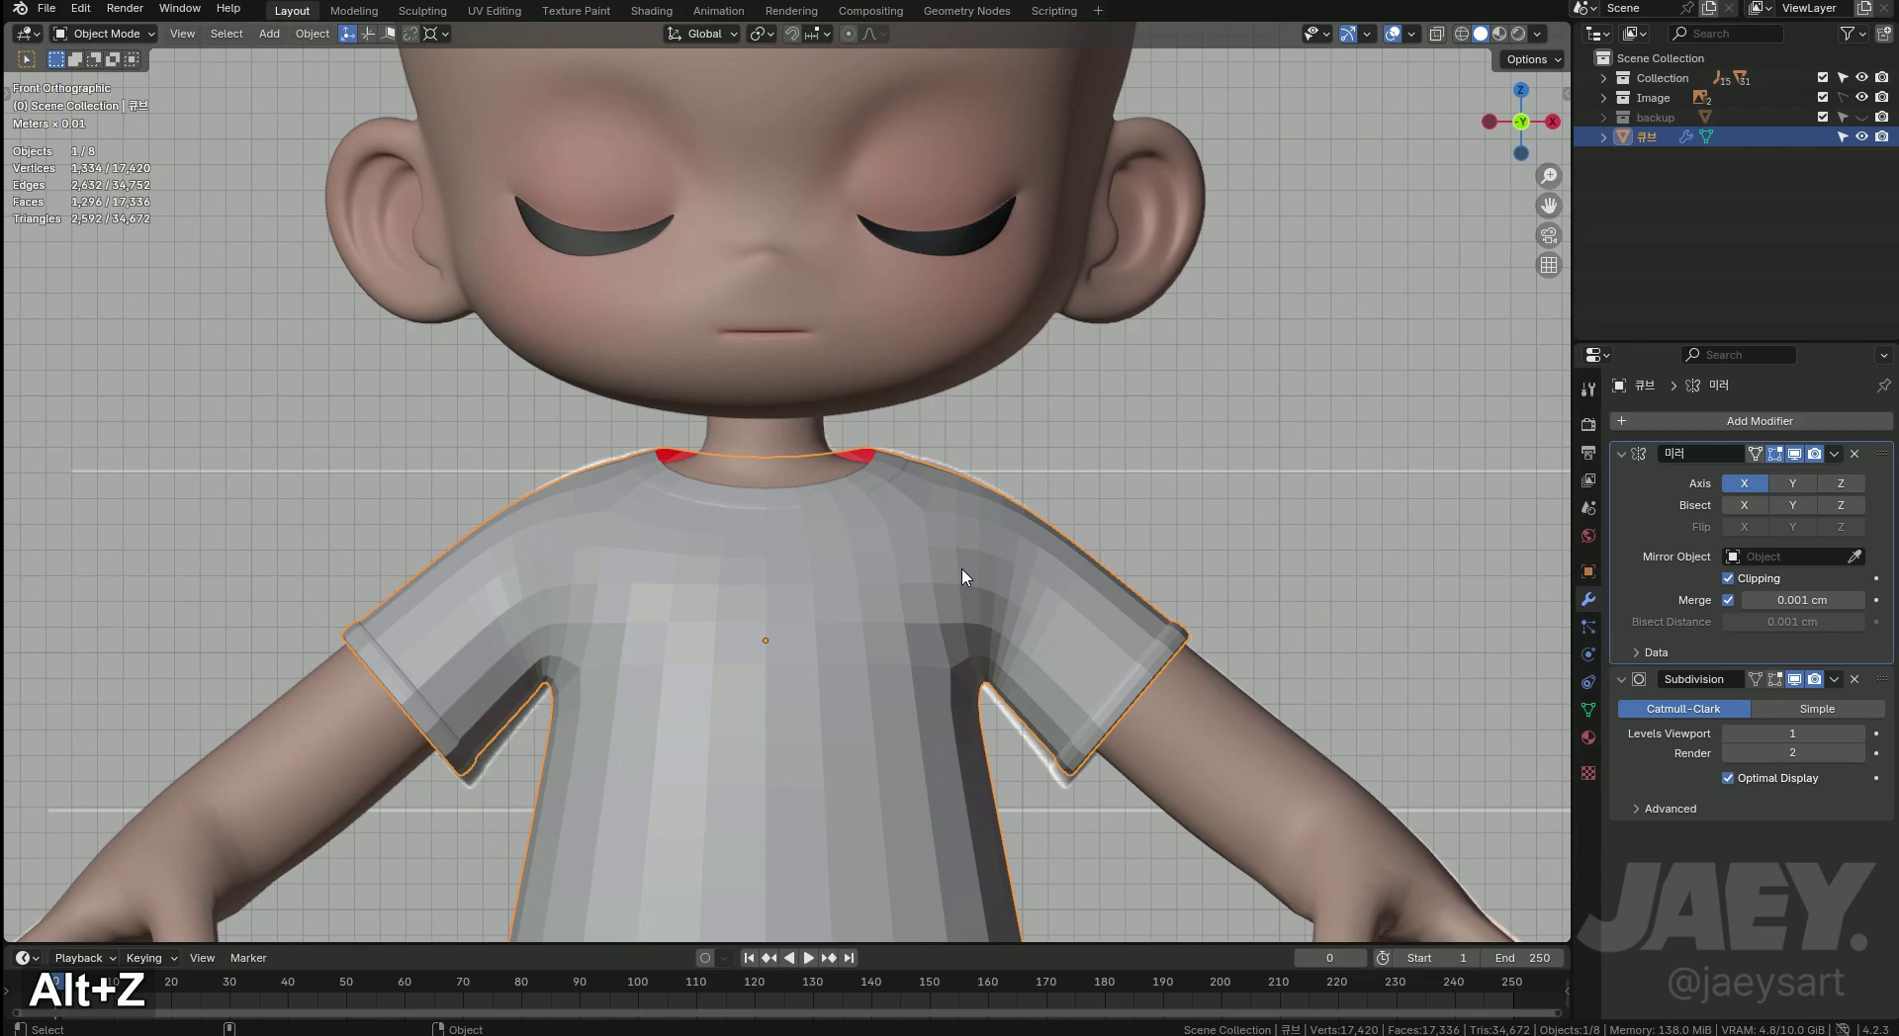
Orbit around the sleeve and shirt, then enter Edit Mode on the T-shirt mesh.
middle_click(984, 546)
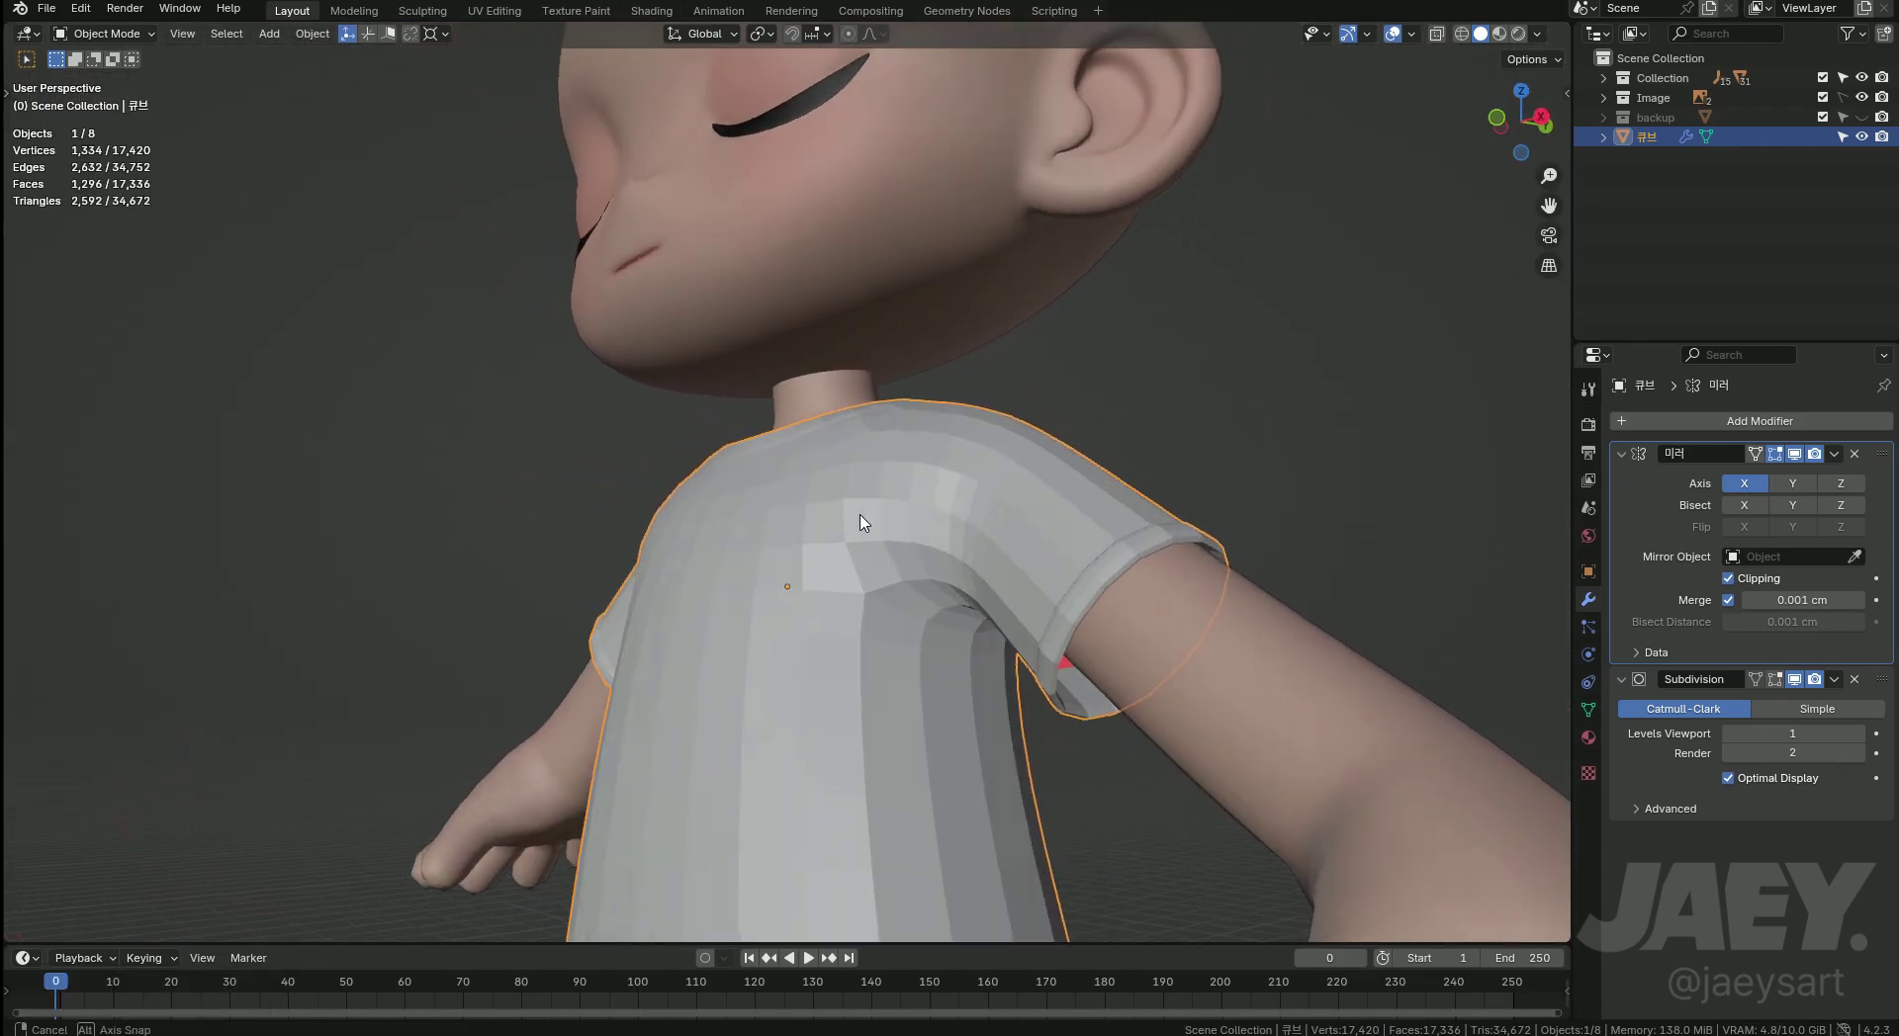
middle_click(1011, 670)
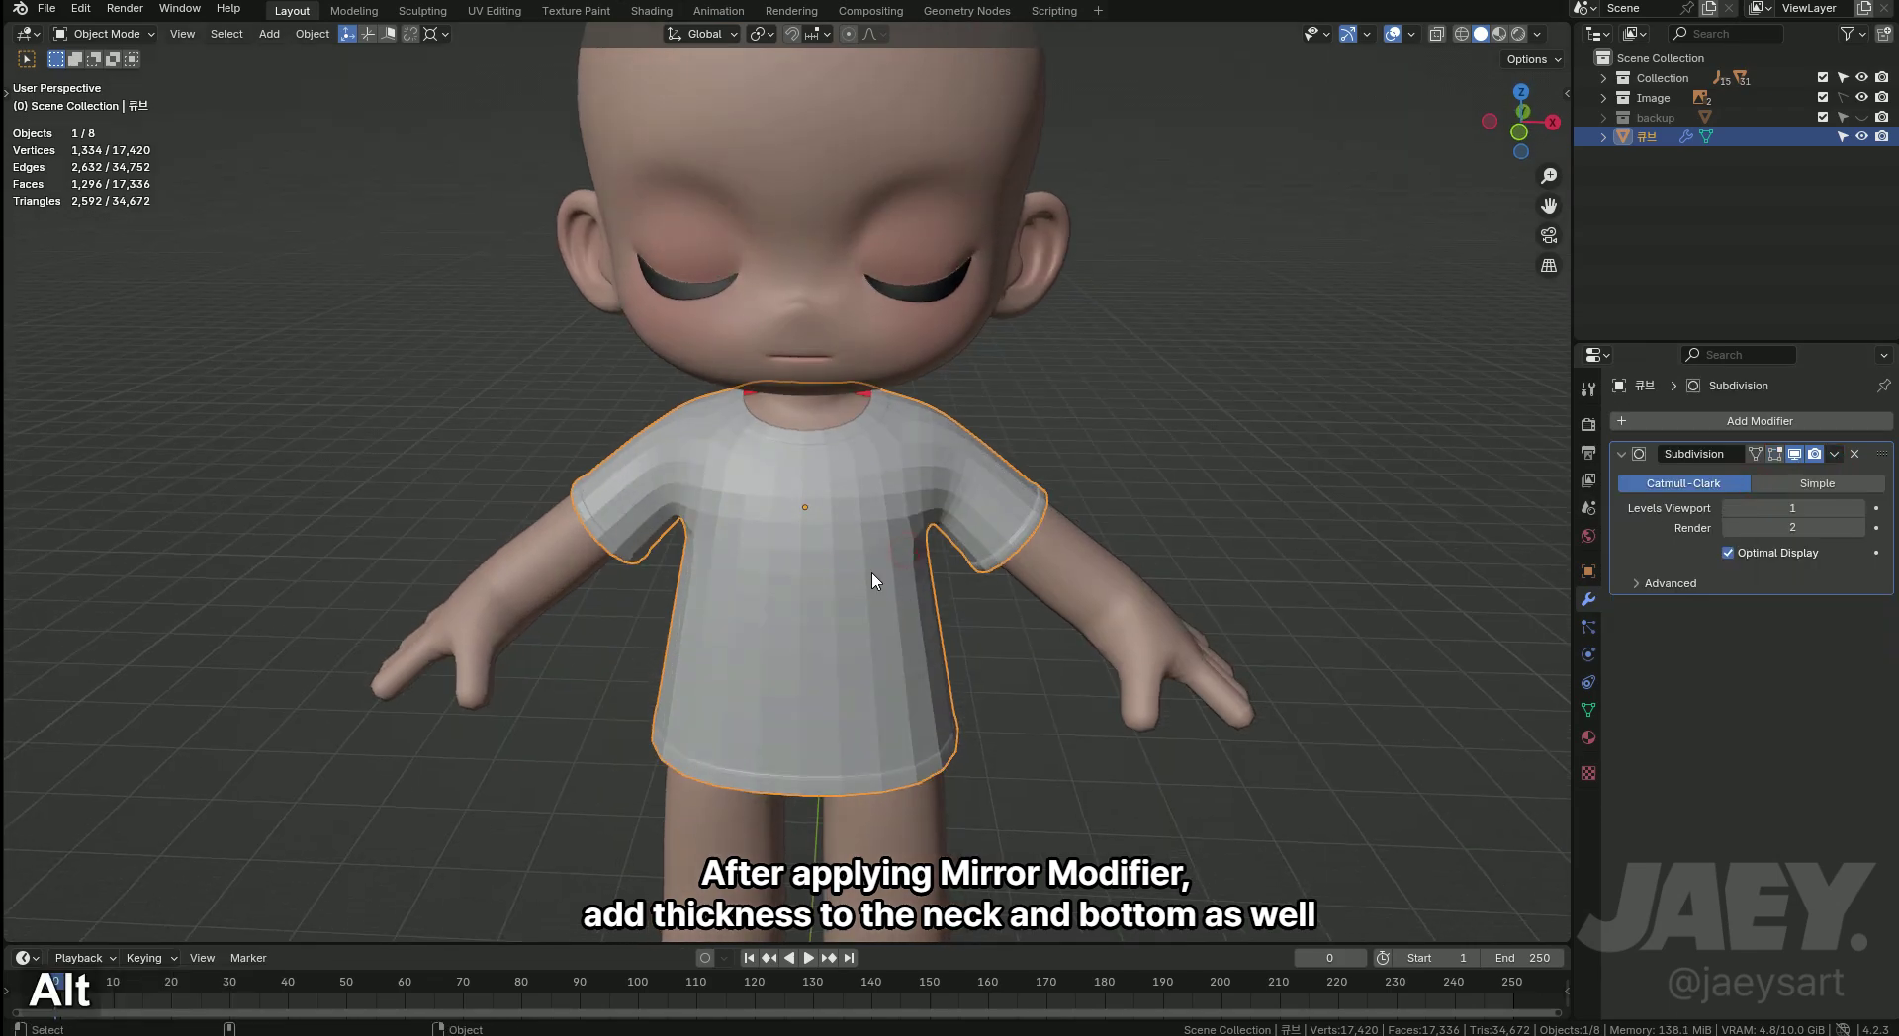
key(Tab)
Fill, inset and extrude the bottom hem opening, then delete the cap to give the hem thickness.
key(2)
middle_click(927, 666)
key(f)
text(fi)
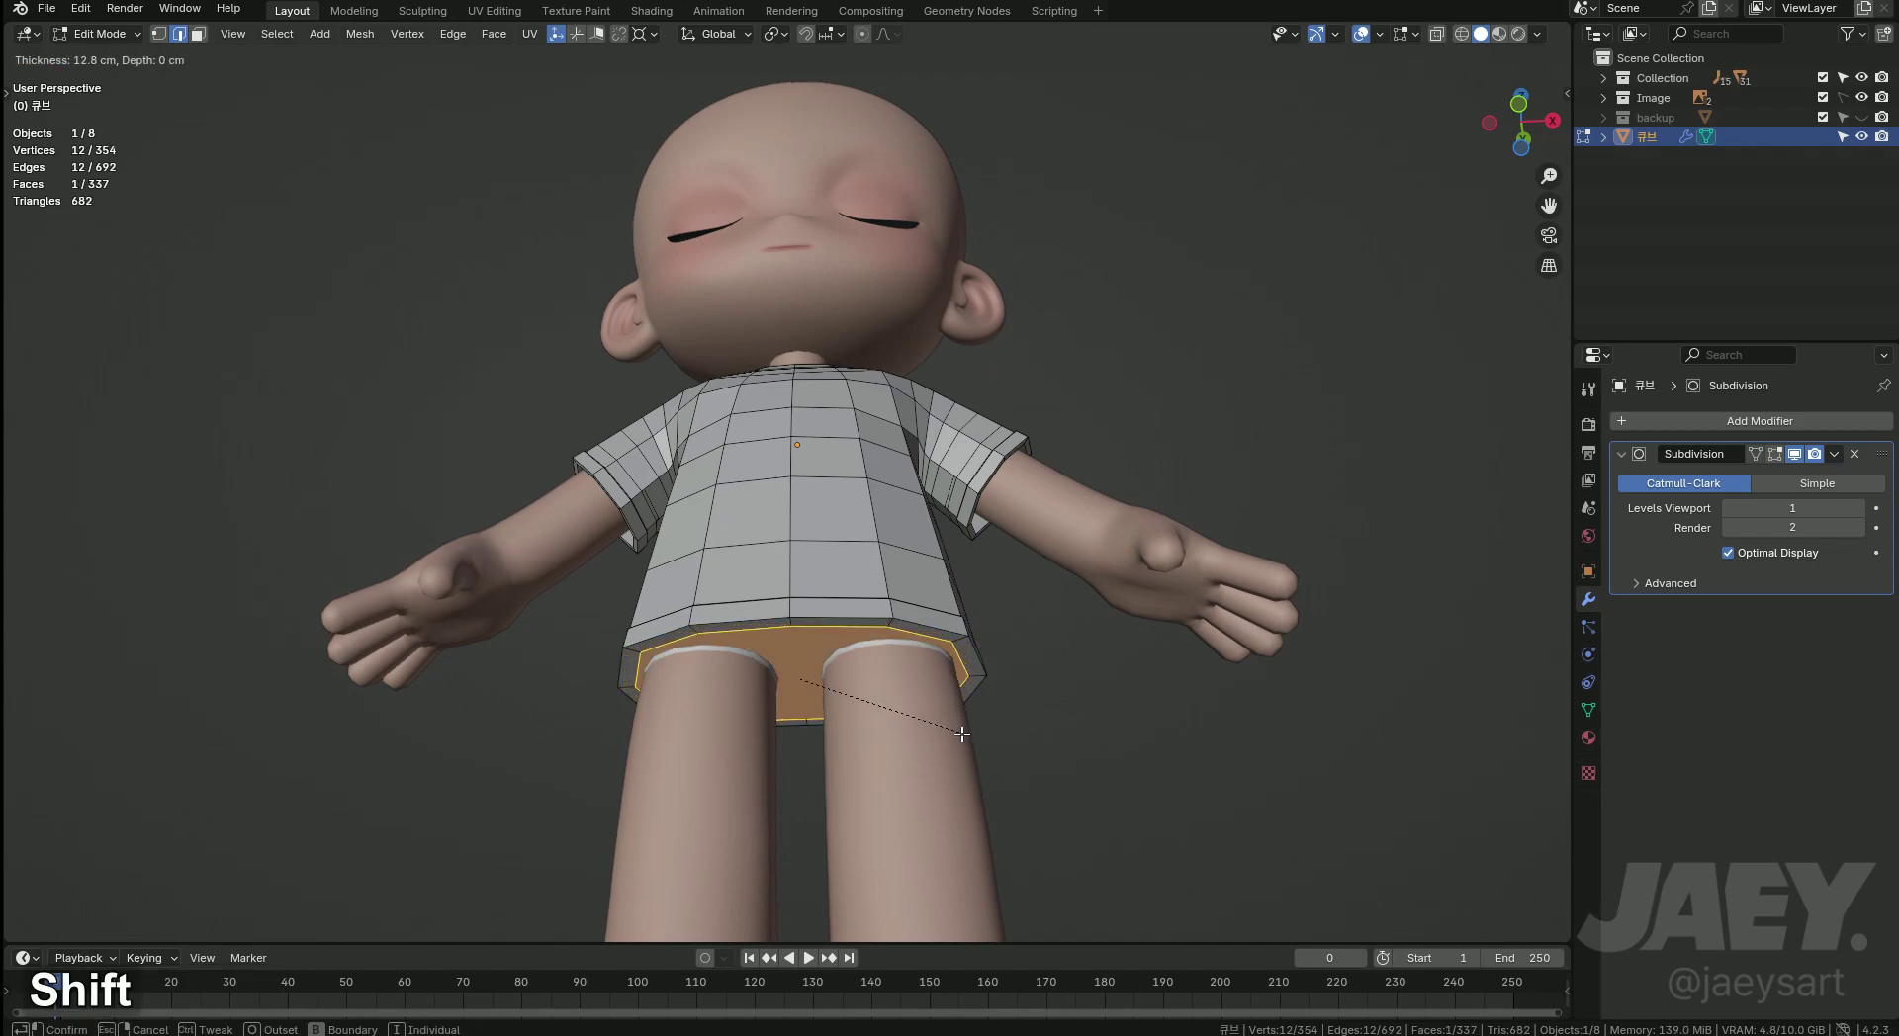
key(e)
key(x)
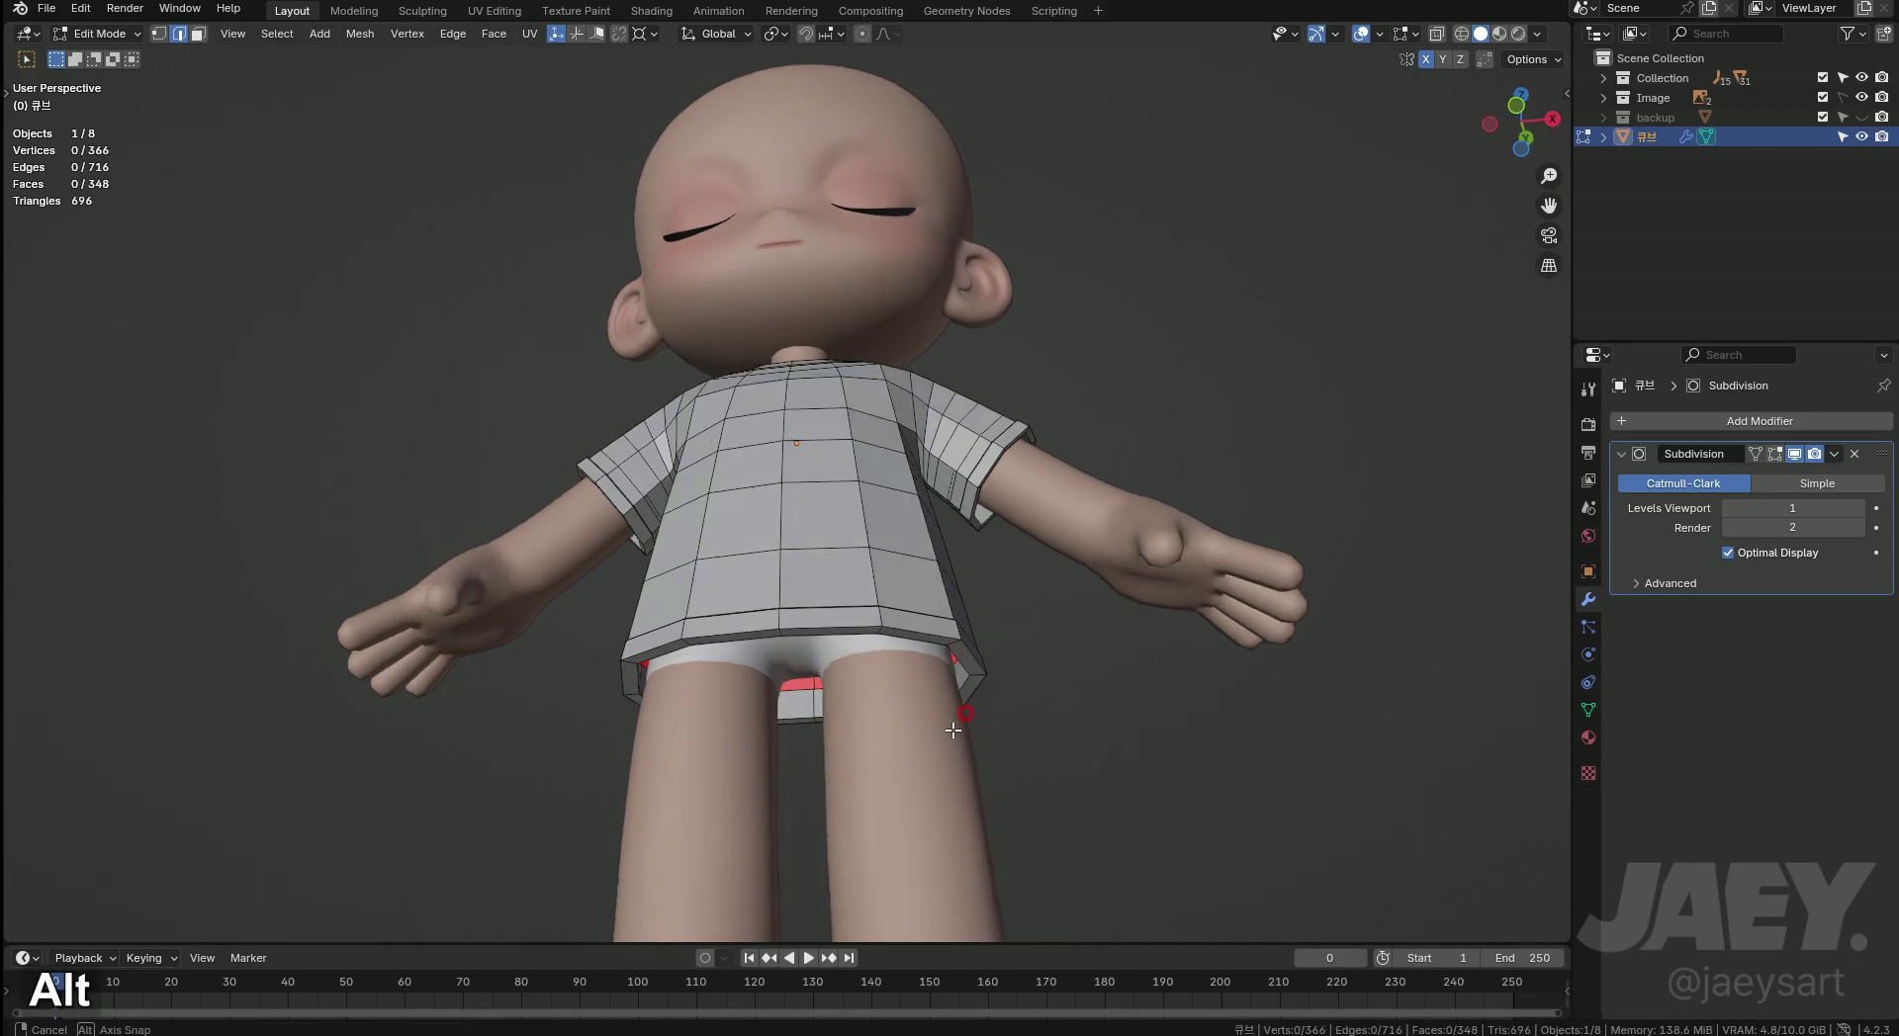
Fill and inset the neck opening, move it down (G Z) and extrude-scale it inward for collar thickness.
middle_click(941, 710)
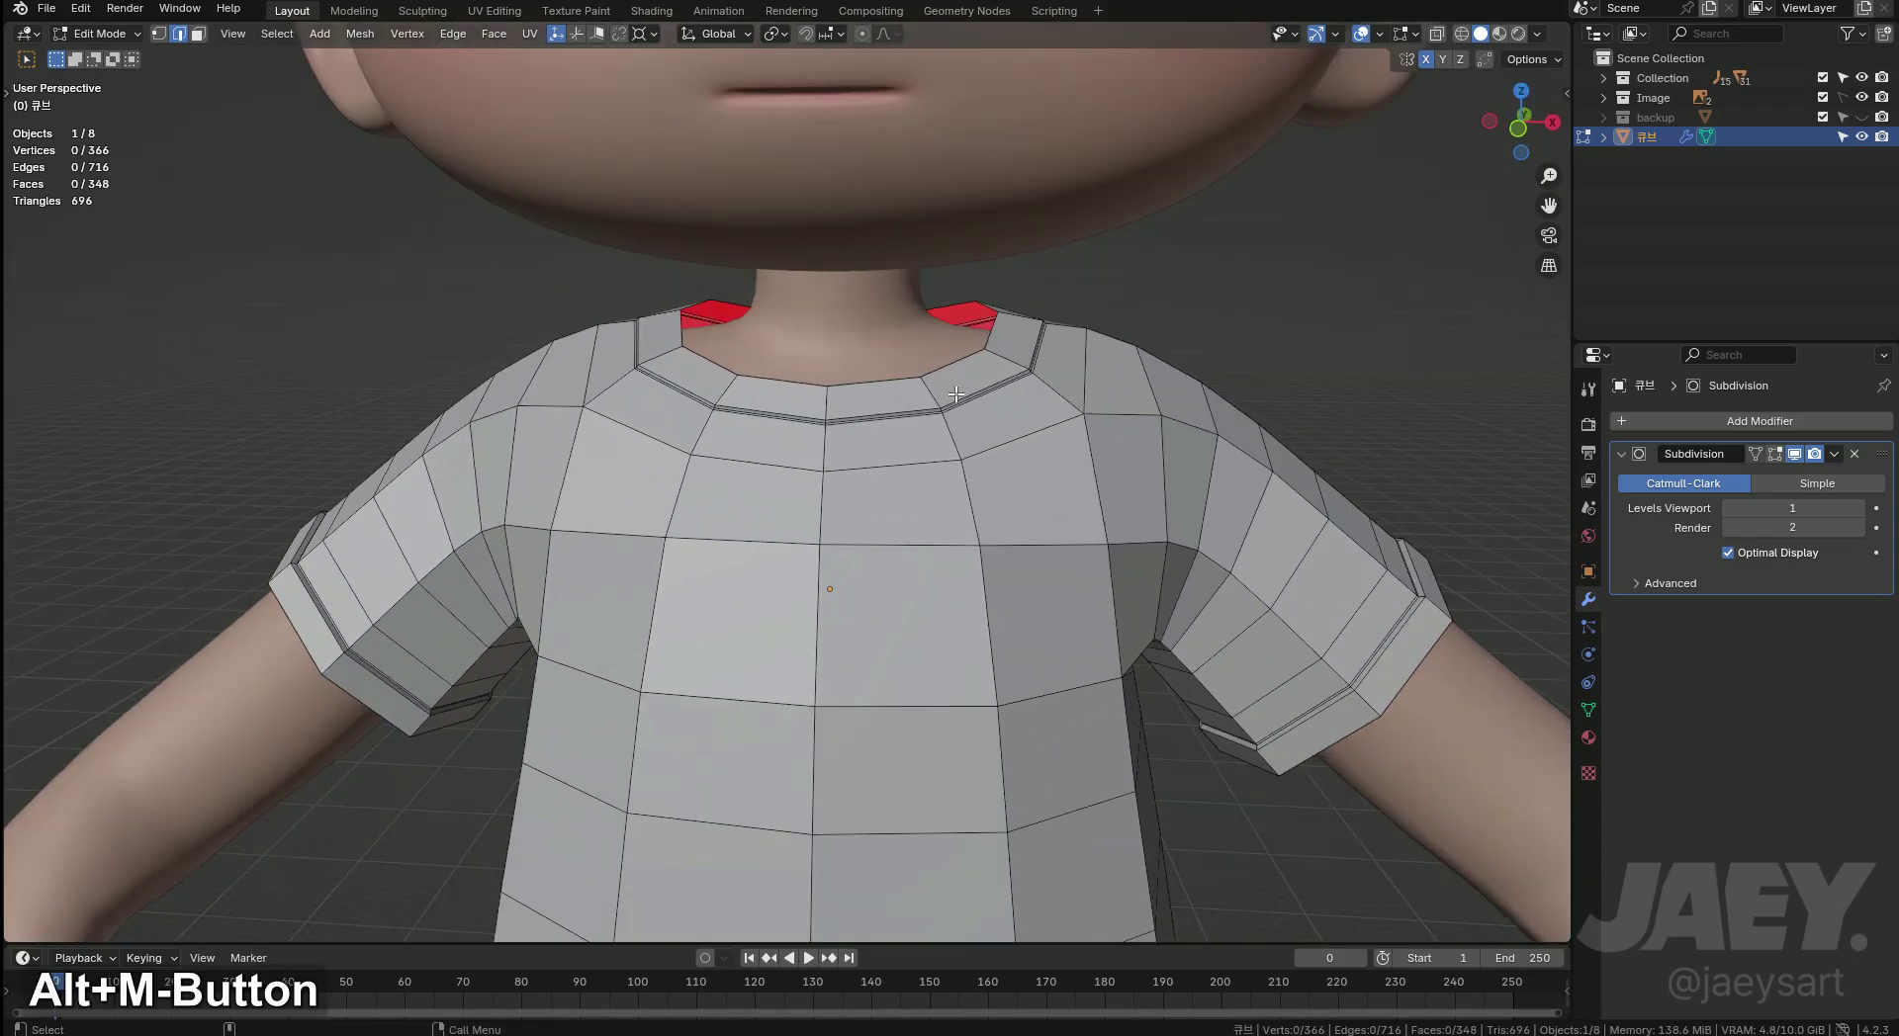
middle_click(1002, 509)
key(f)
text(fi)
key(g)
text(gz)
key(s)
key(e)
text(es)
key(ctrl+z)
Extrude-scale the collar further inward, remove the inner cap and preview the smoothed collar.
key(e)
text(es)
key(alt+z)
key(g)
key(z)
key(x)
key(alt+z)
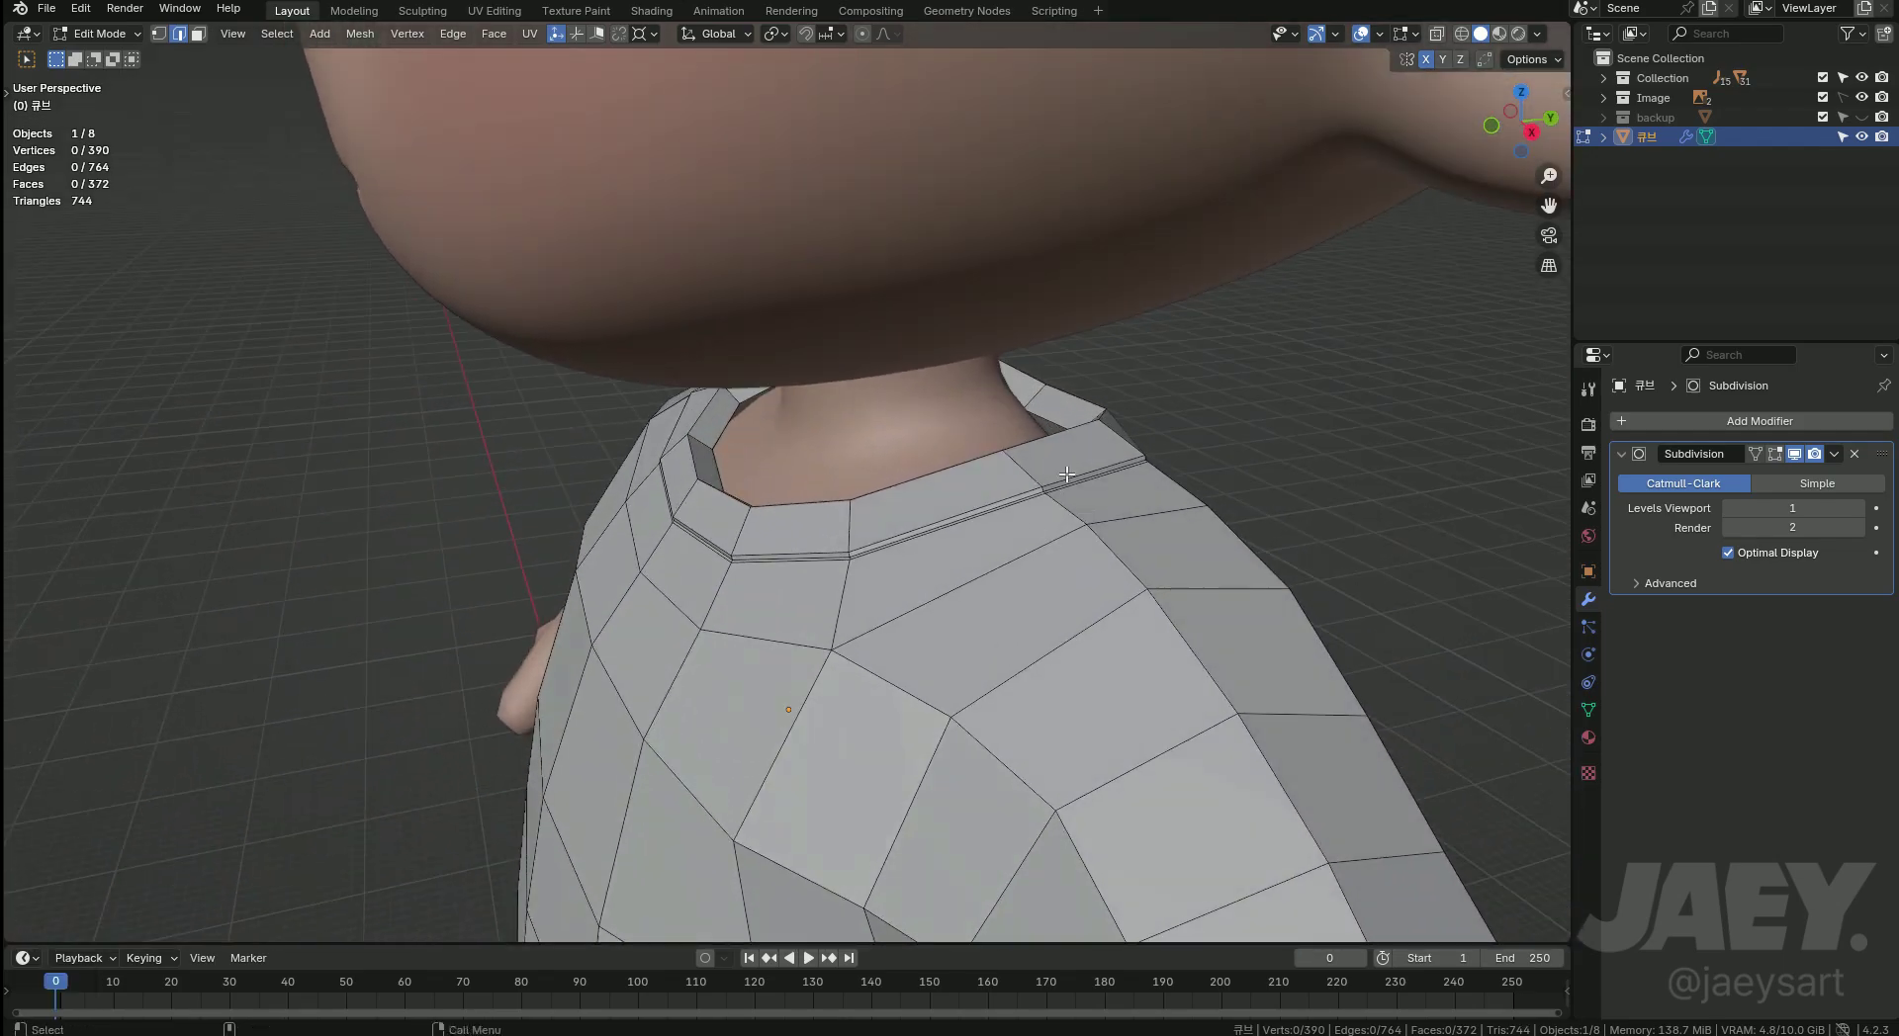
key(2)
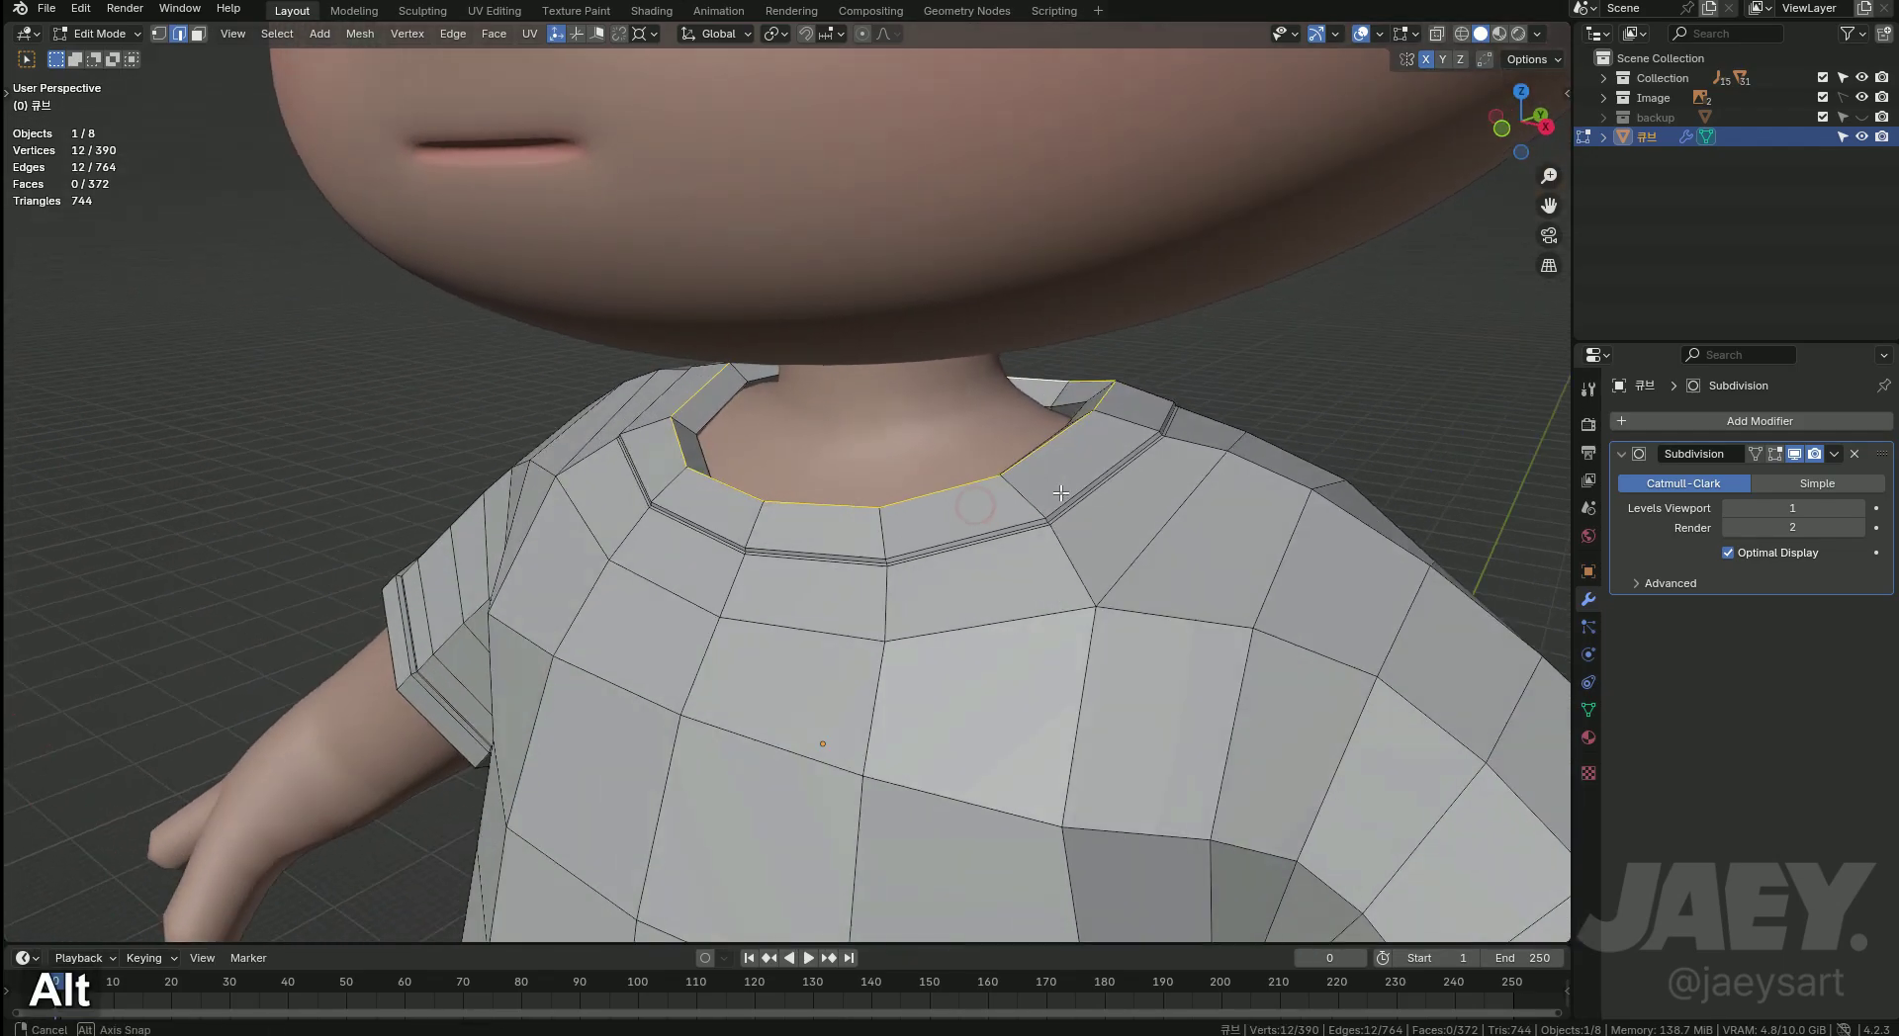
key(Tab)
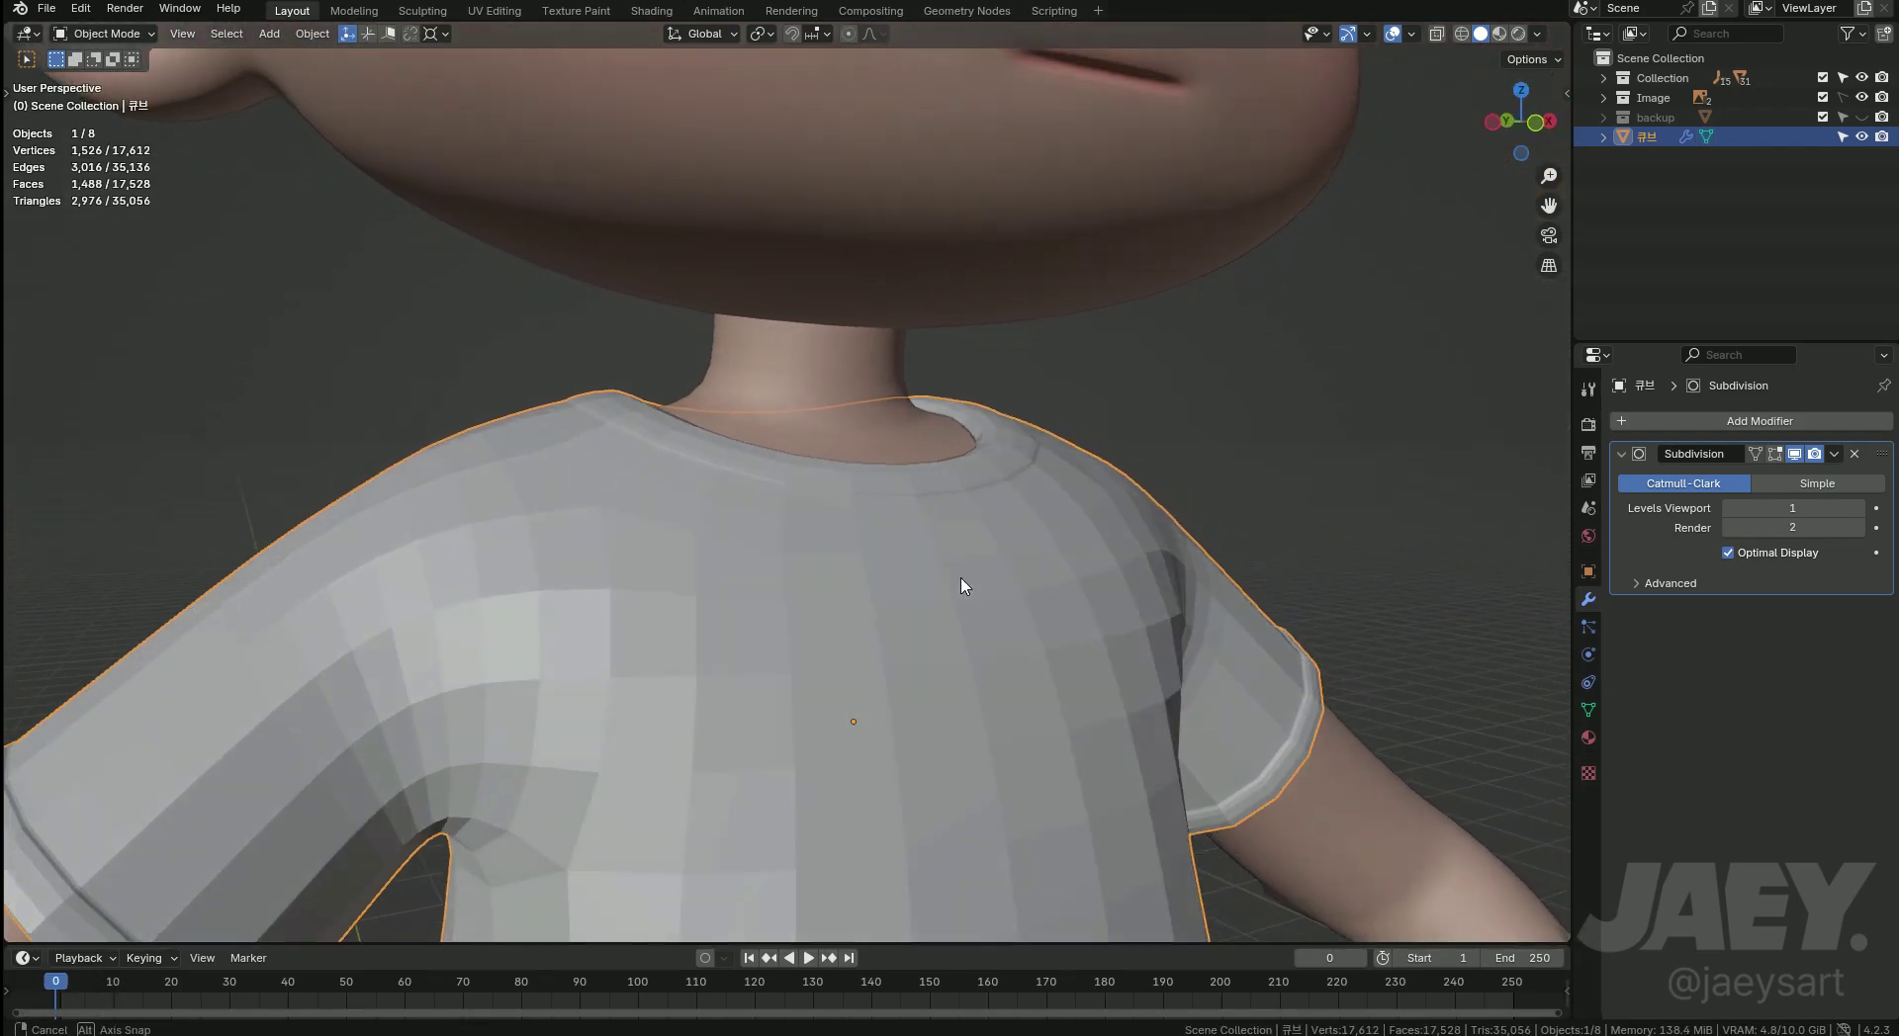
key(Tab)
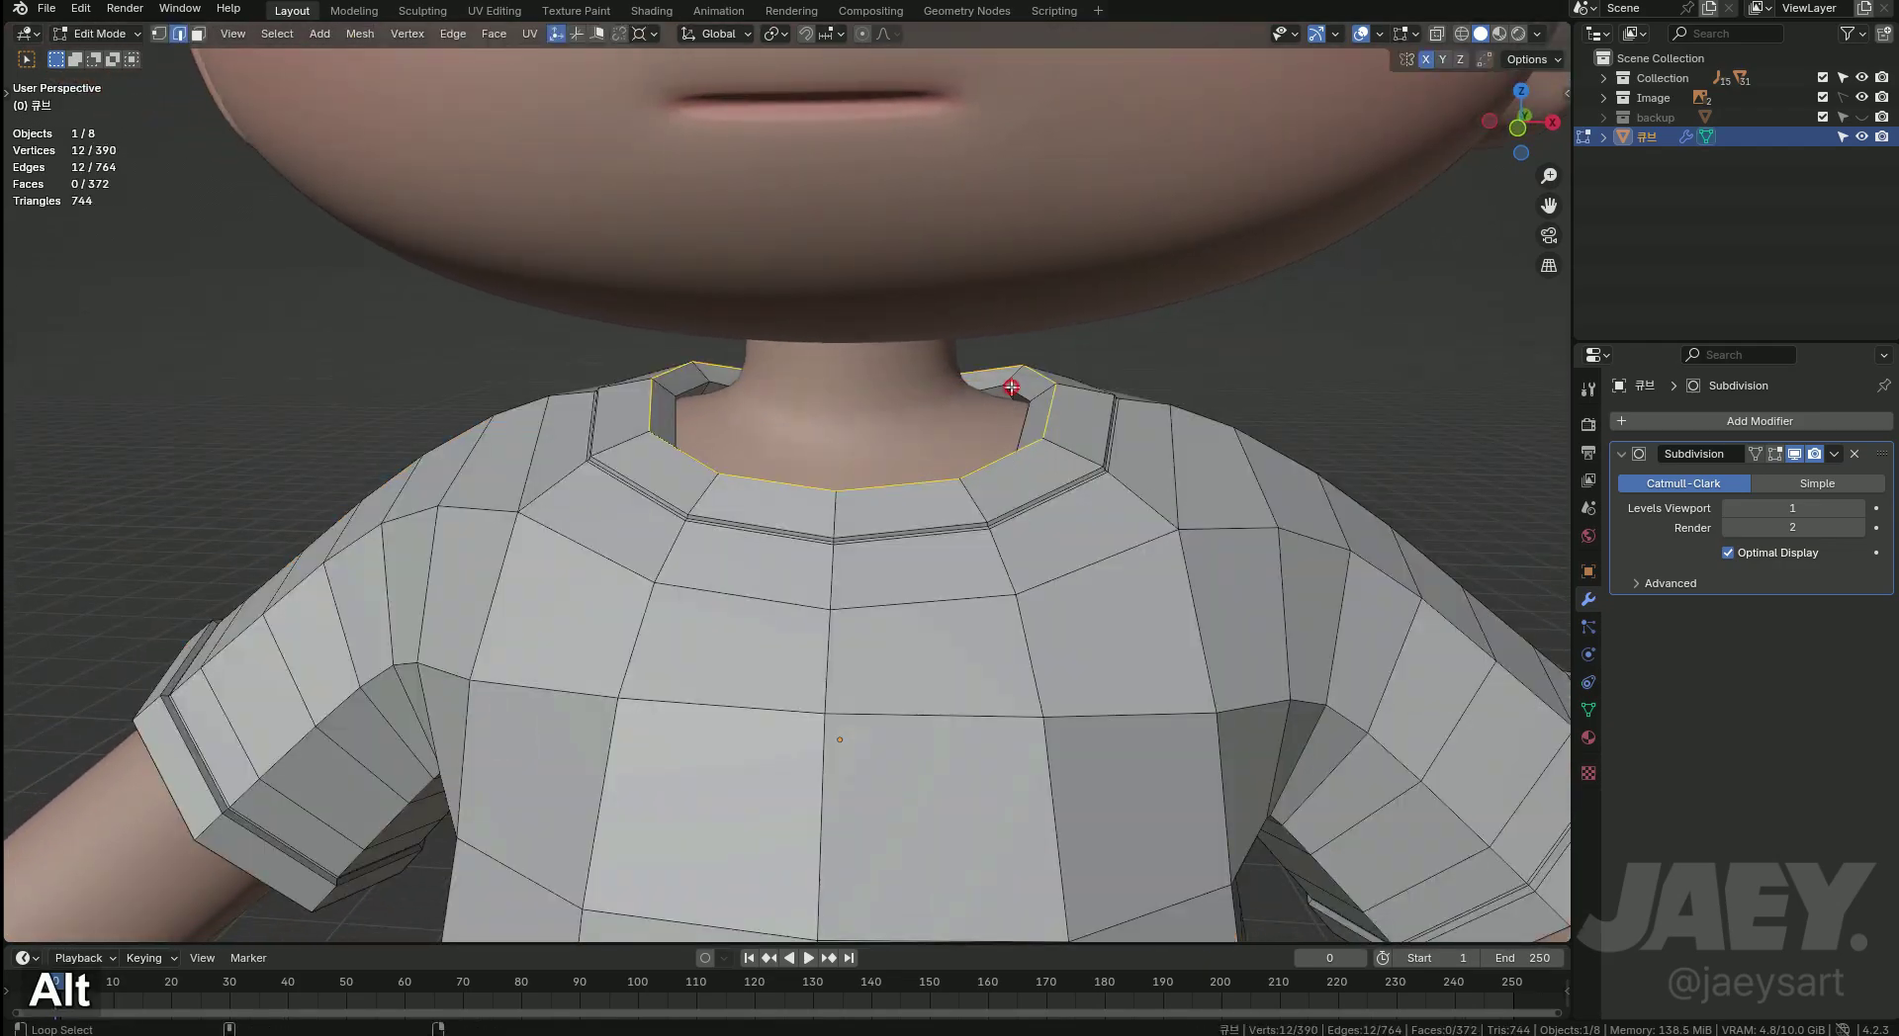
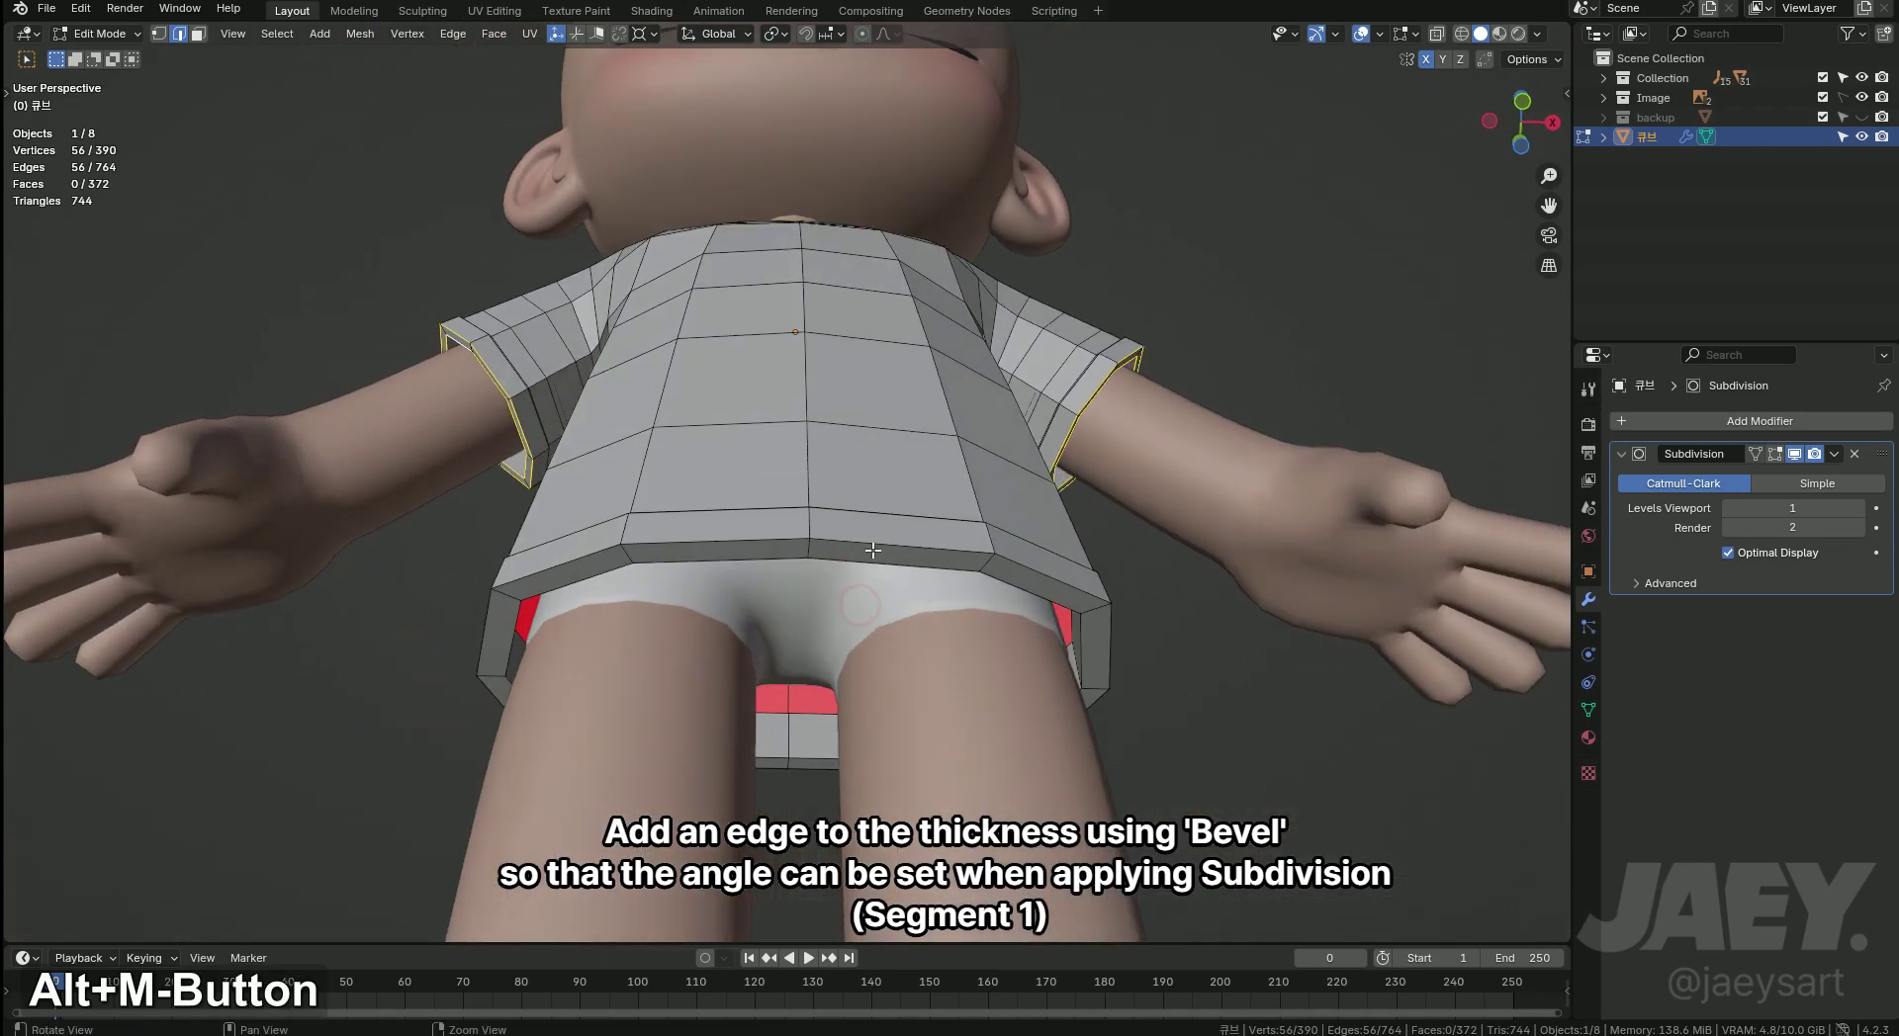
Bevel the sleeve and bottom hem edge loops with Ctrl+B and preview the smoothed shirt.
key(ctrl+b)
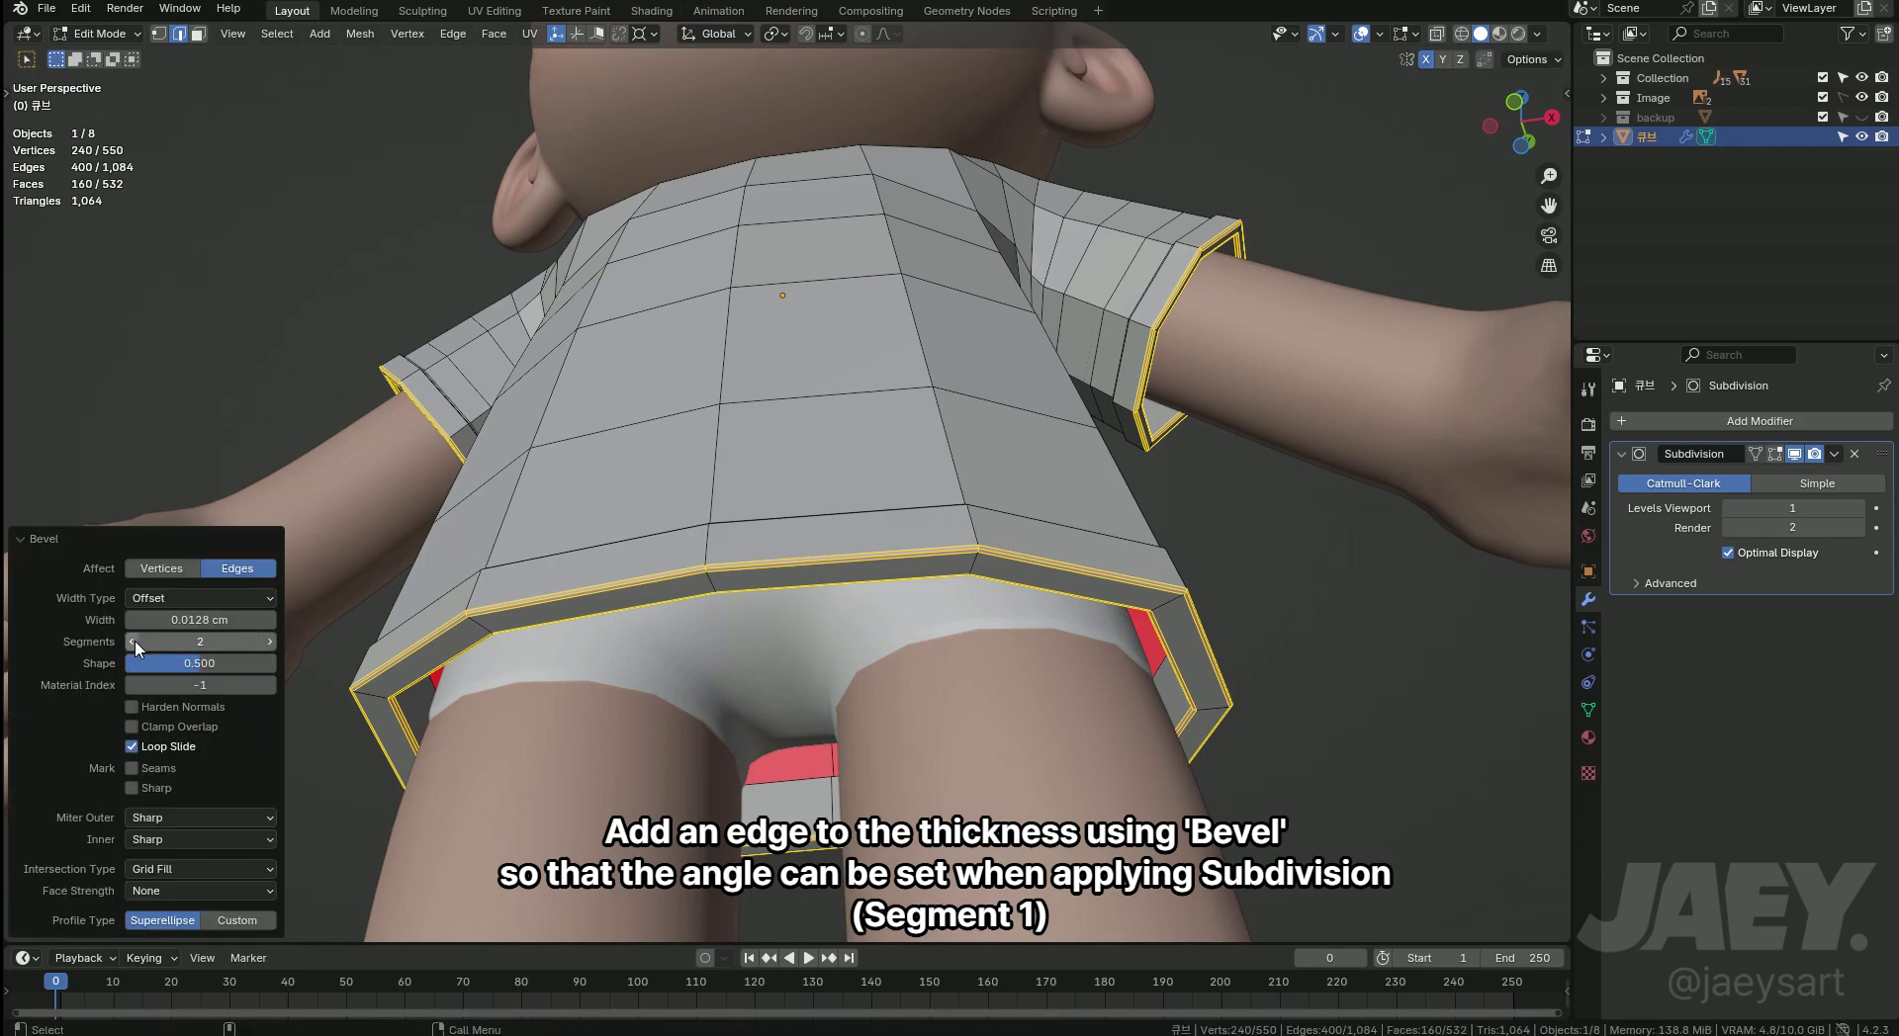
key(Tab)
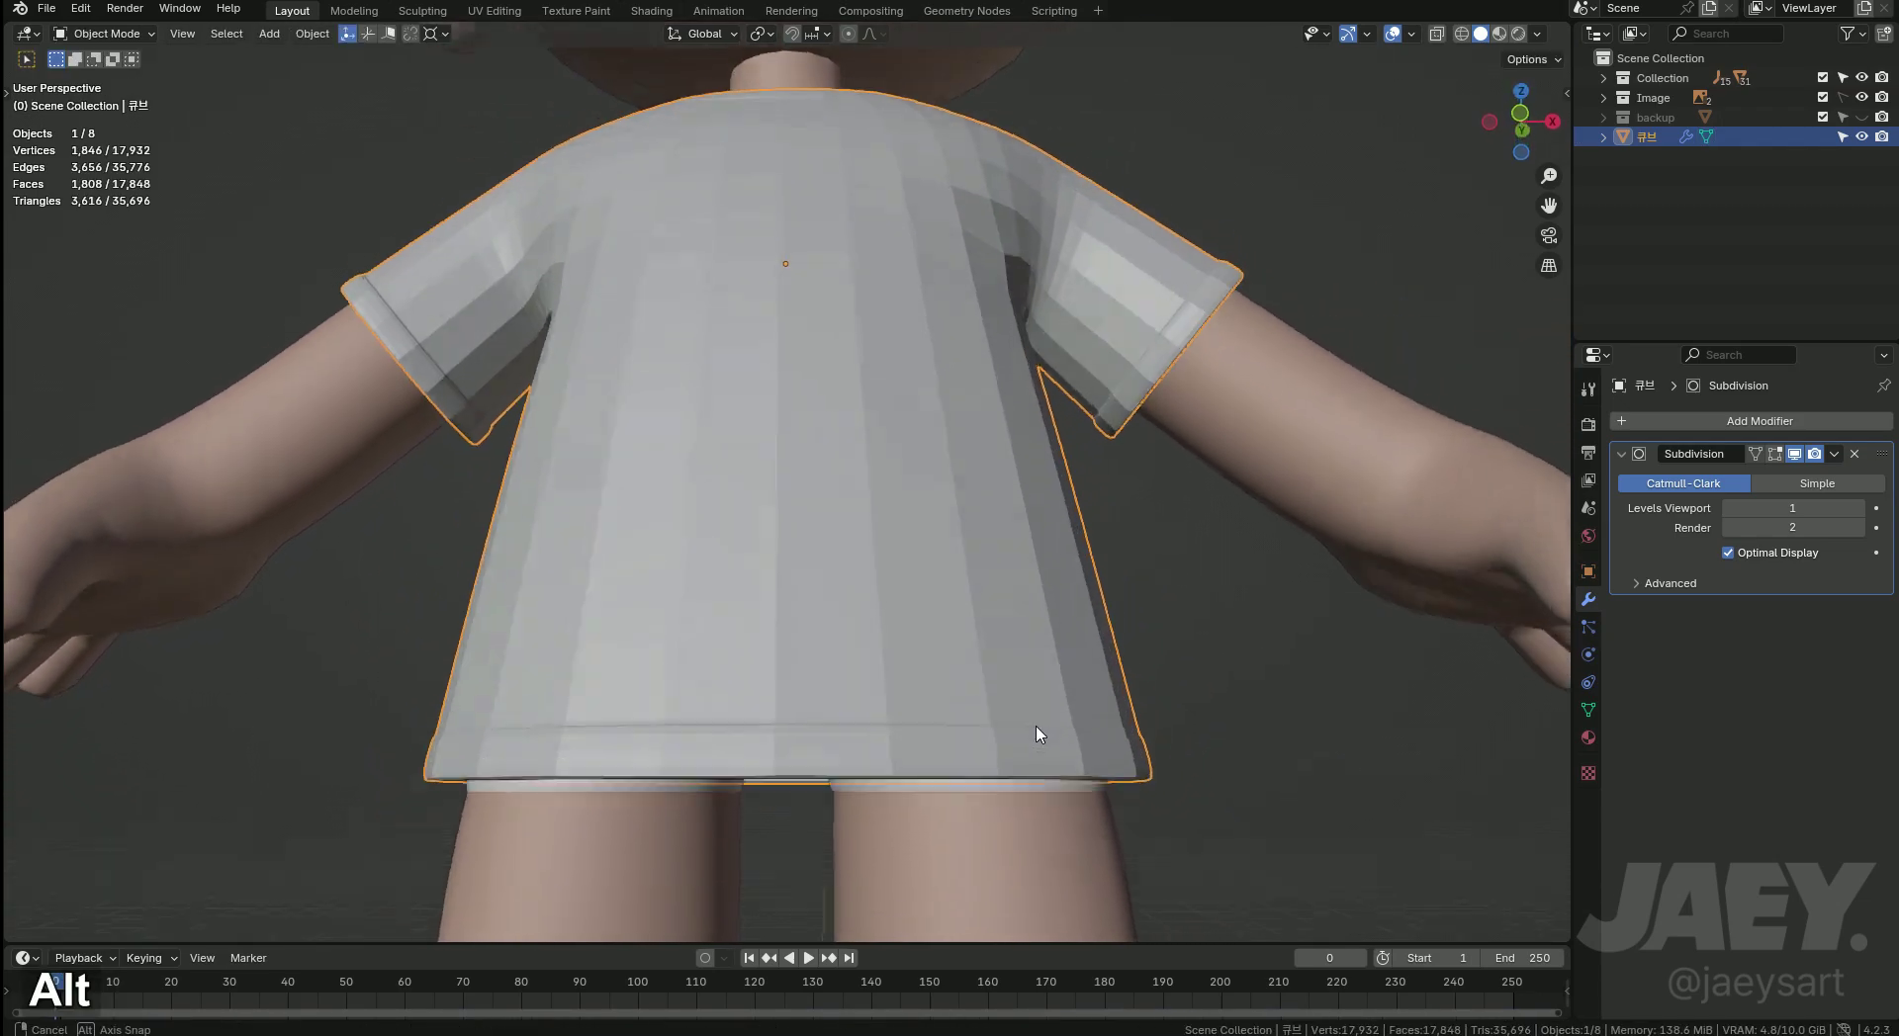
Orbit in close to the collar and enter Edit Mode on the shirt.
middle_click(926, 568)
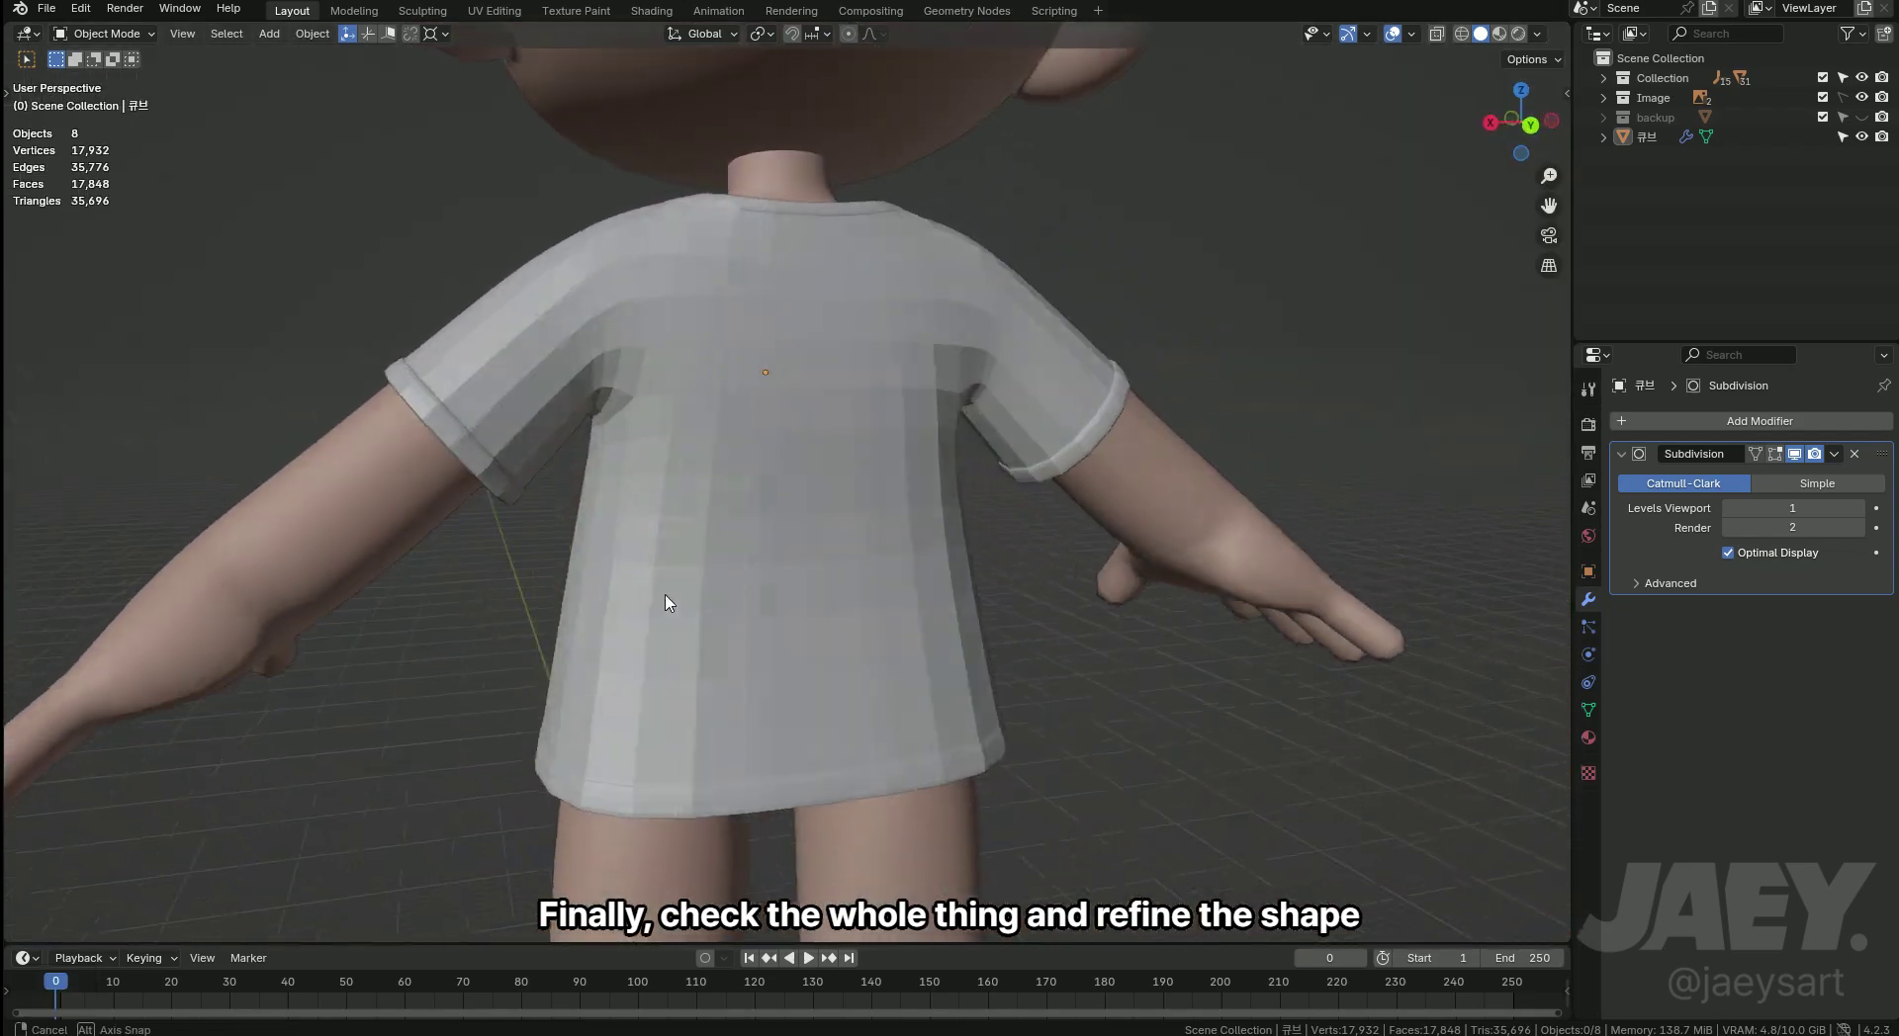
middle_click(1060, 650)
middle_click(957, 667)
key(Tab)
middle_click(892, 532)
middle_click(877, 413)
Insert a new edge loop below the collar and slide it up toward the collar base.
key(2)
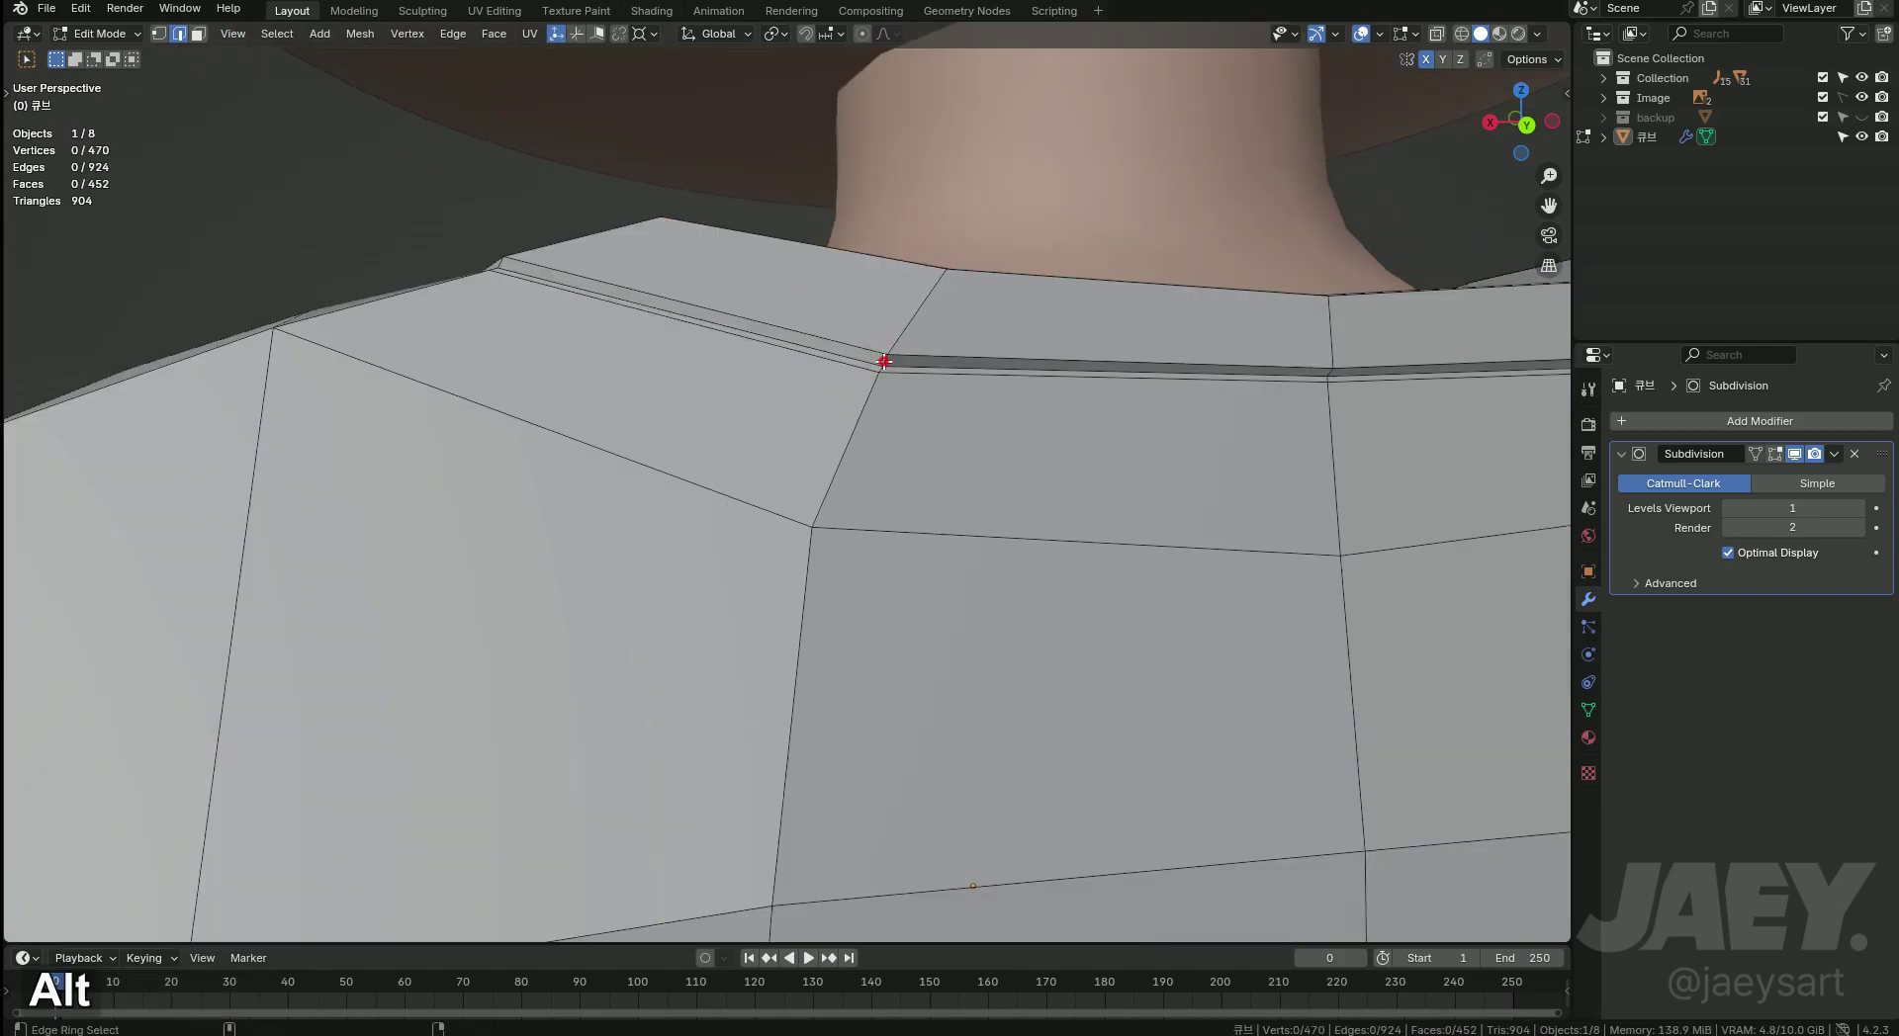
key(m)
key(1)
key(g)
text(1gg)
text(2xx)
key(ctrl+r)
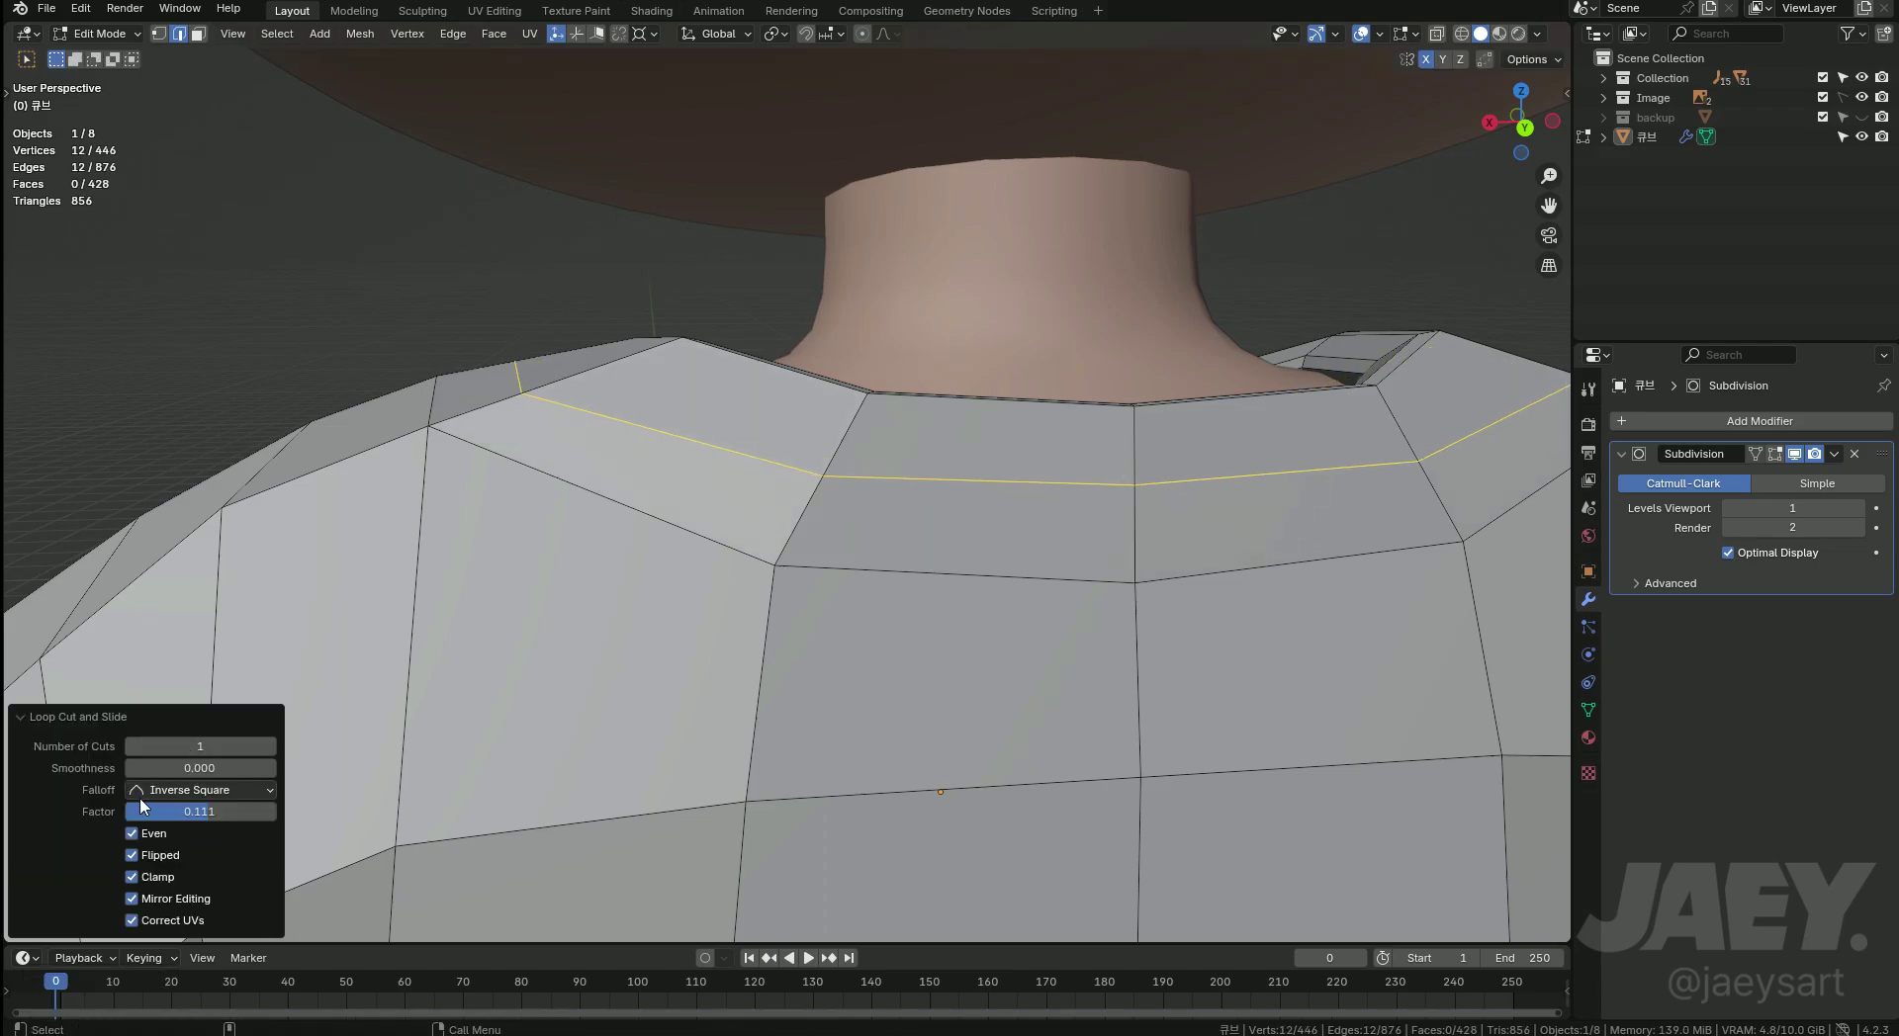
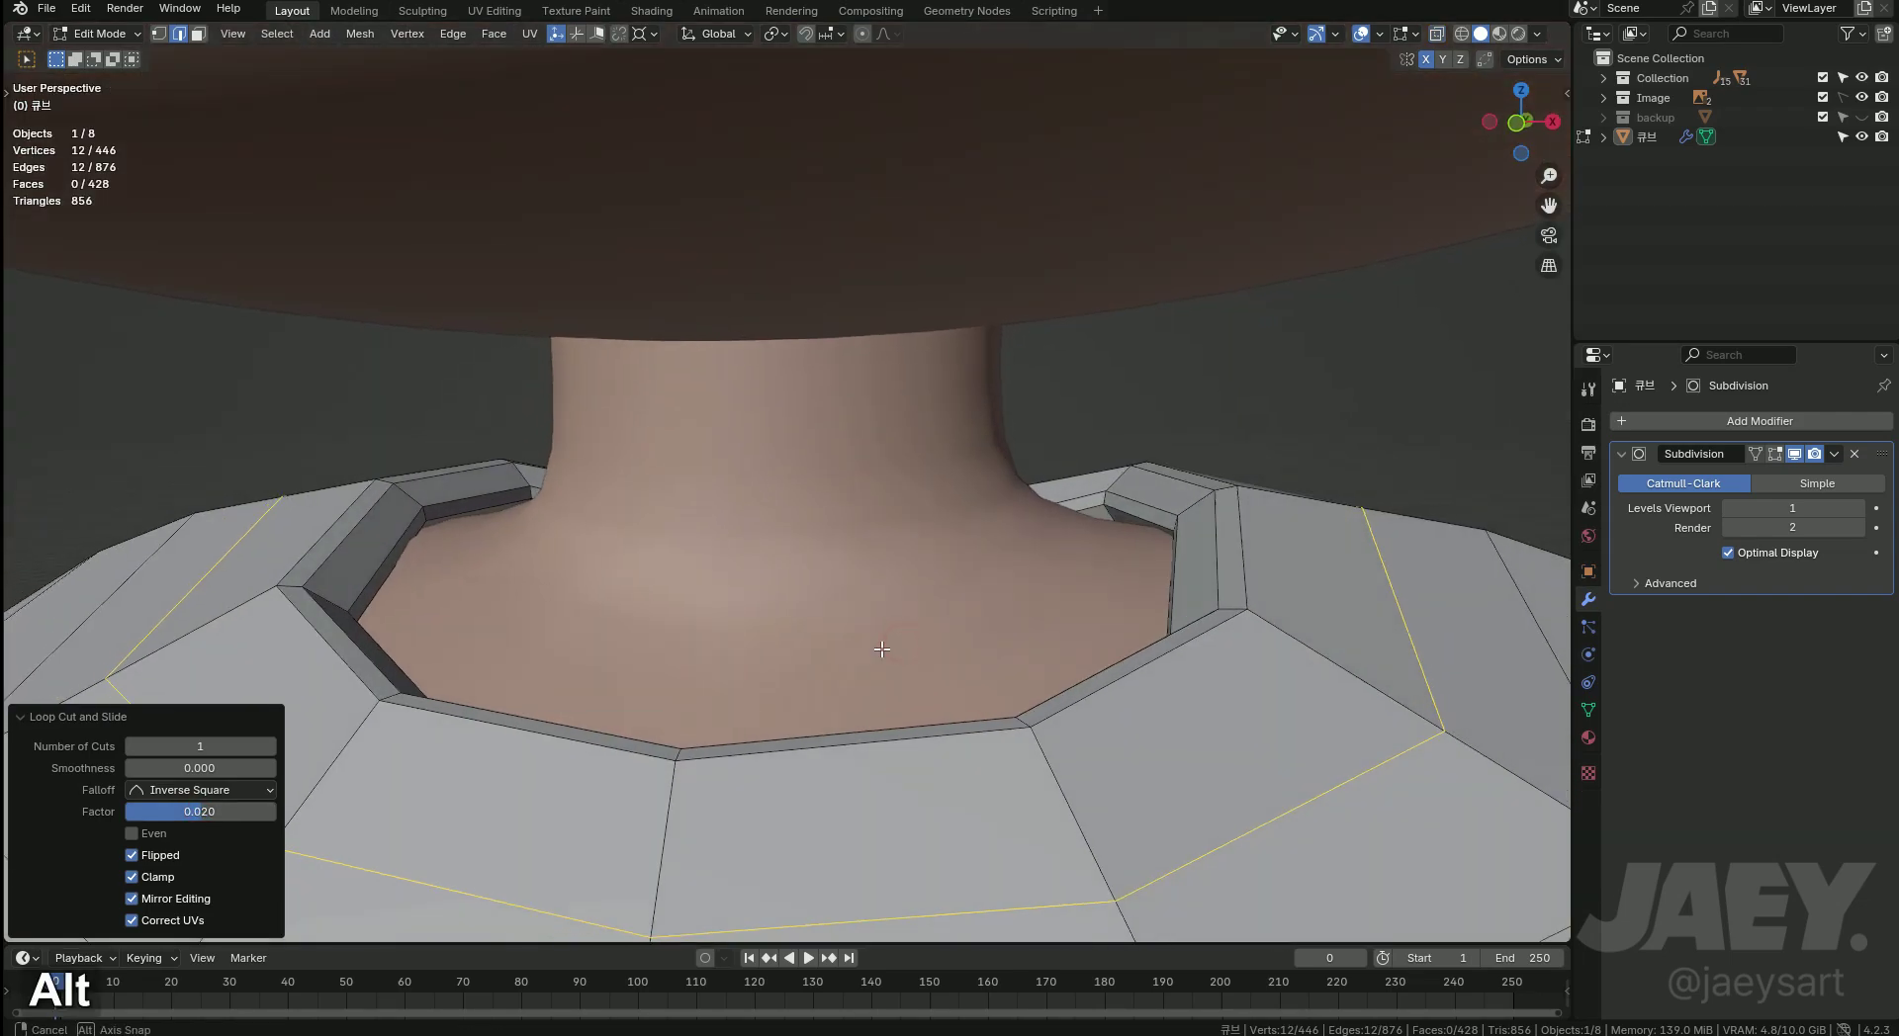
Bevel the new support loop into a band and push the collar faces outward with Alt+S, then preview.
key(ctrl+b)
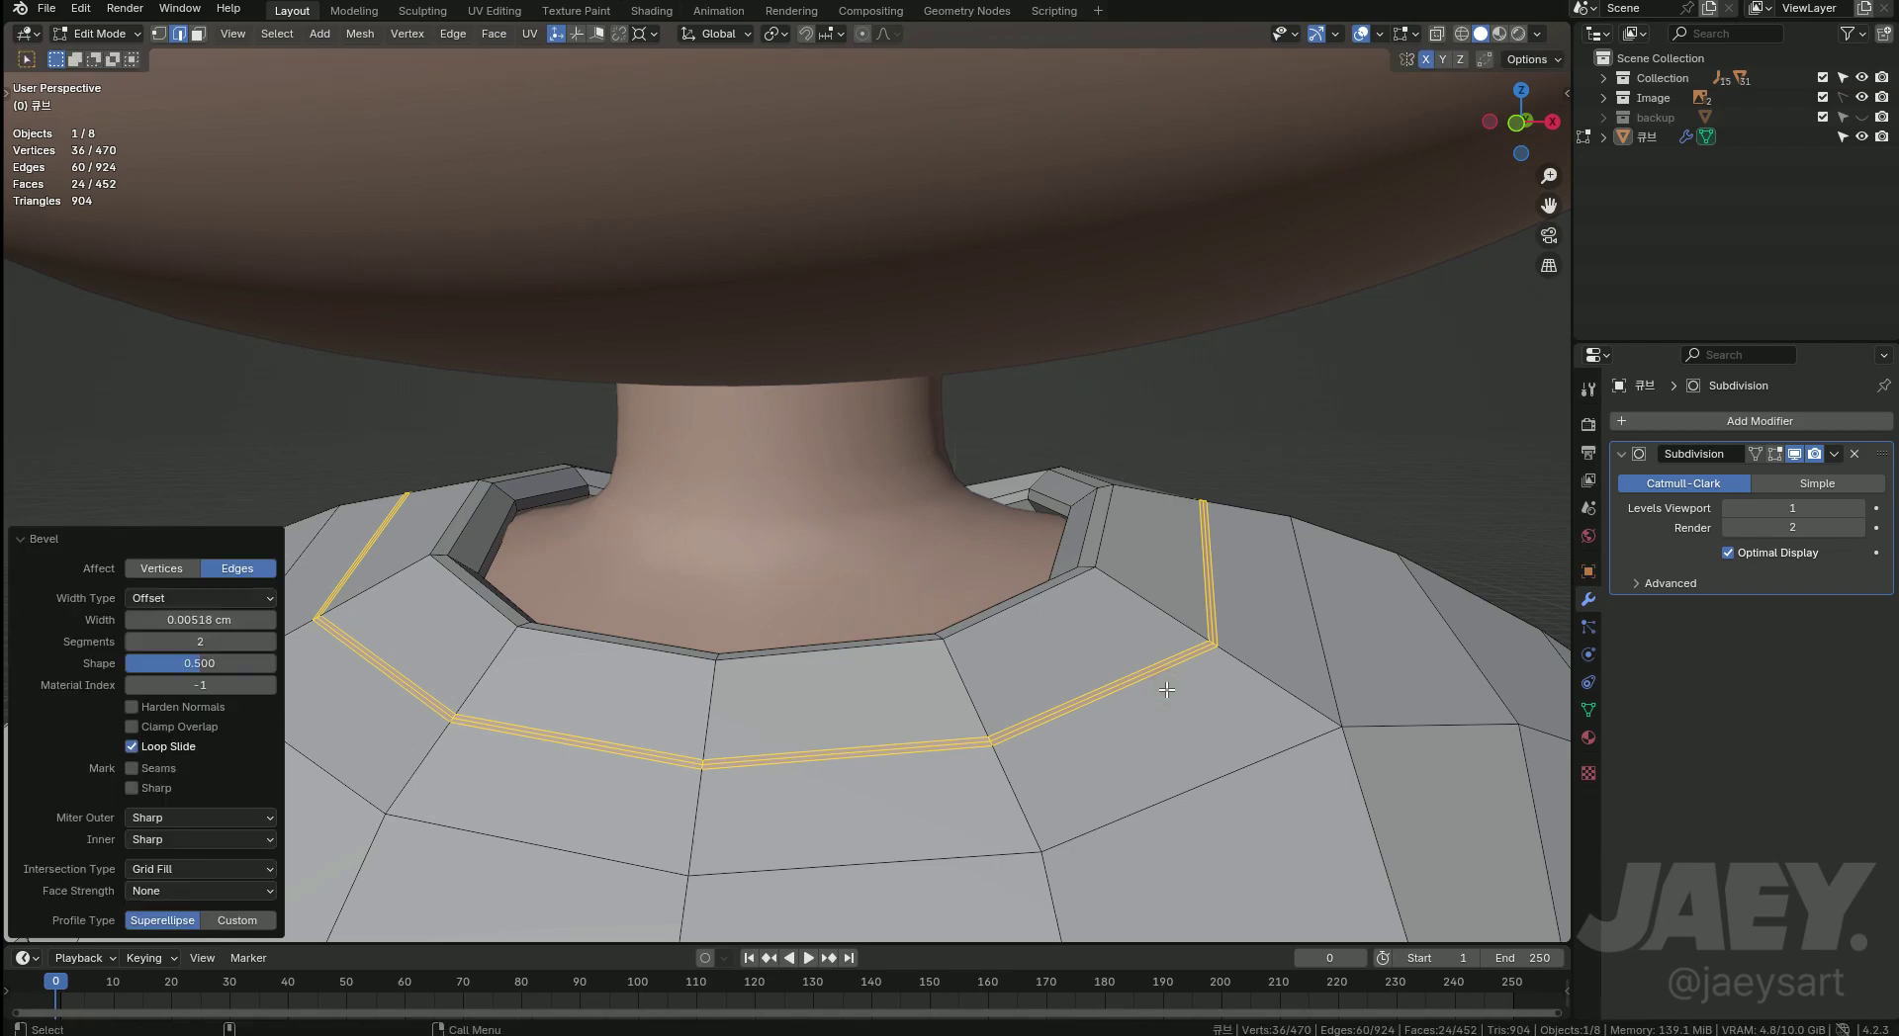
key(3)
key(alt+s)
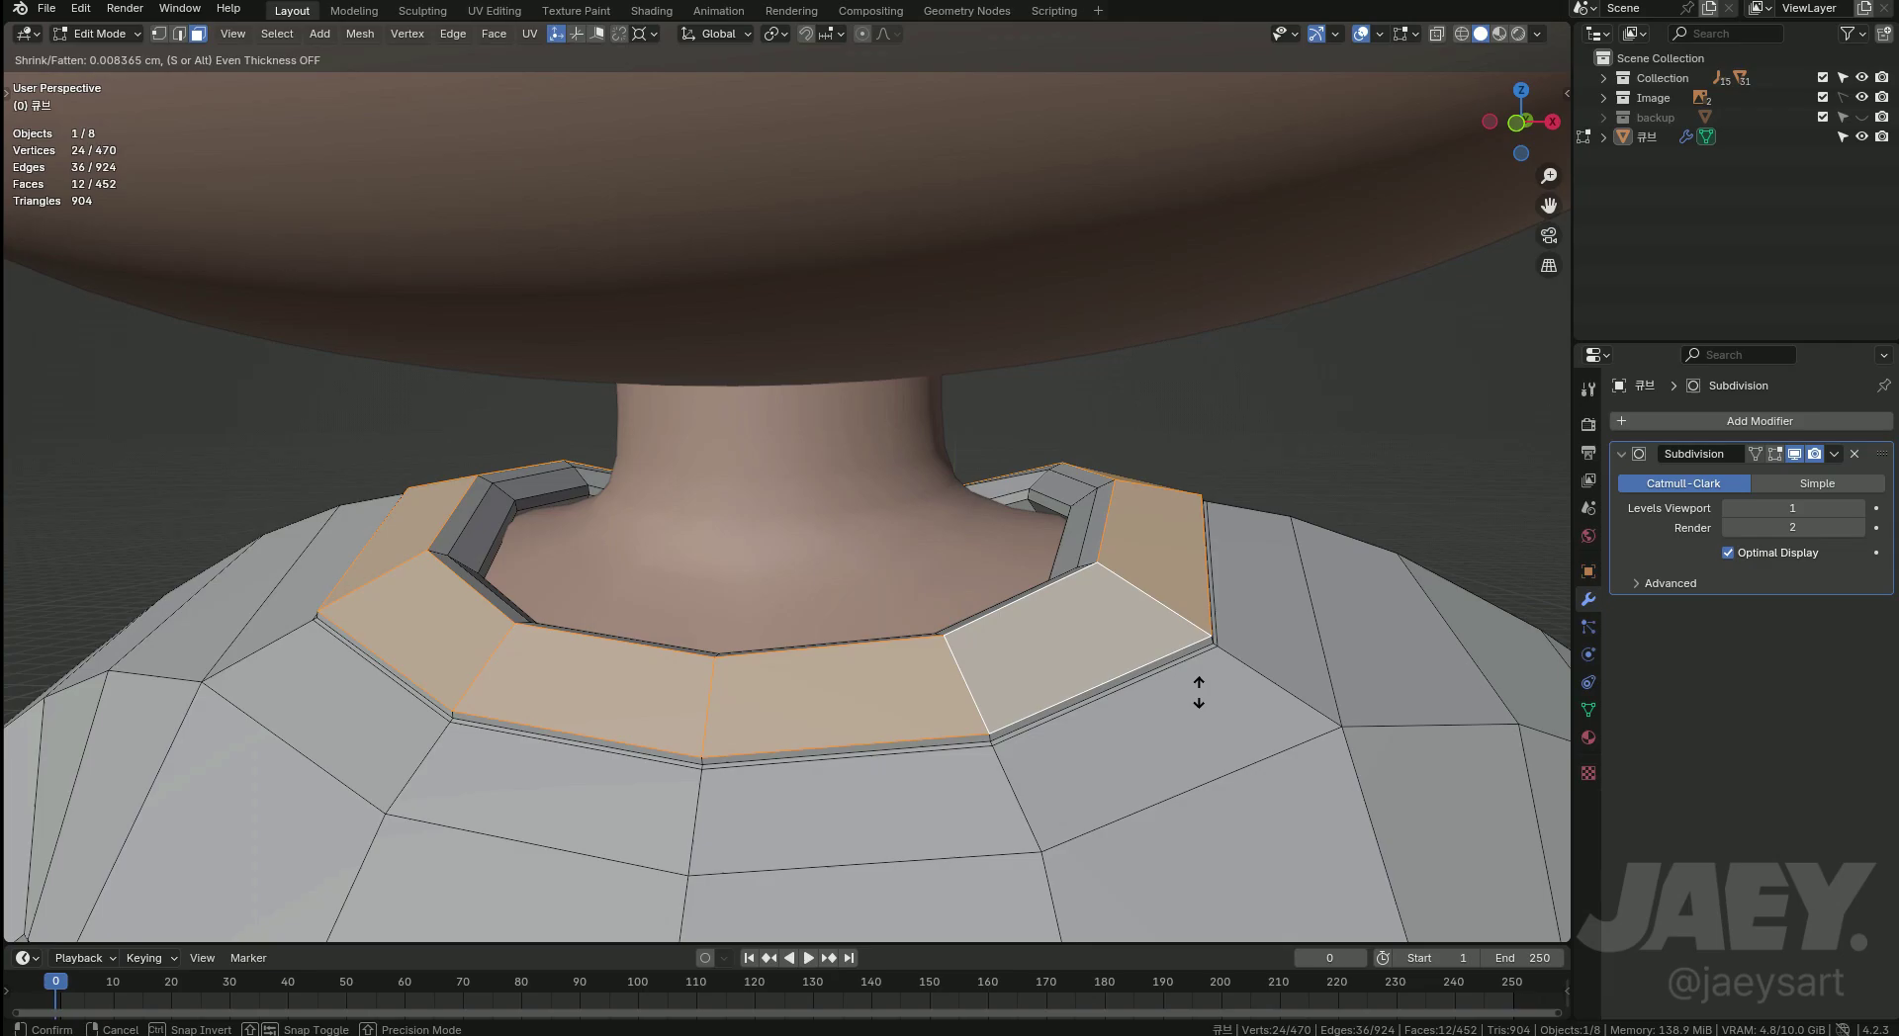
key(Tab)
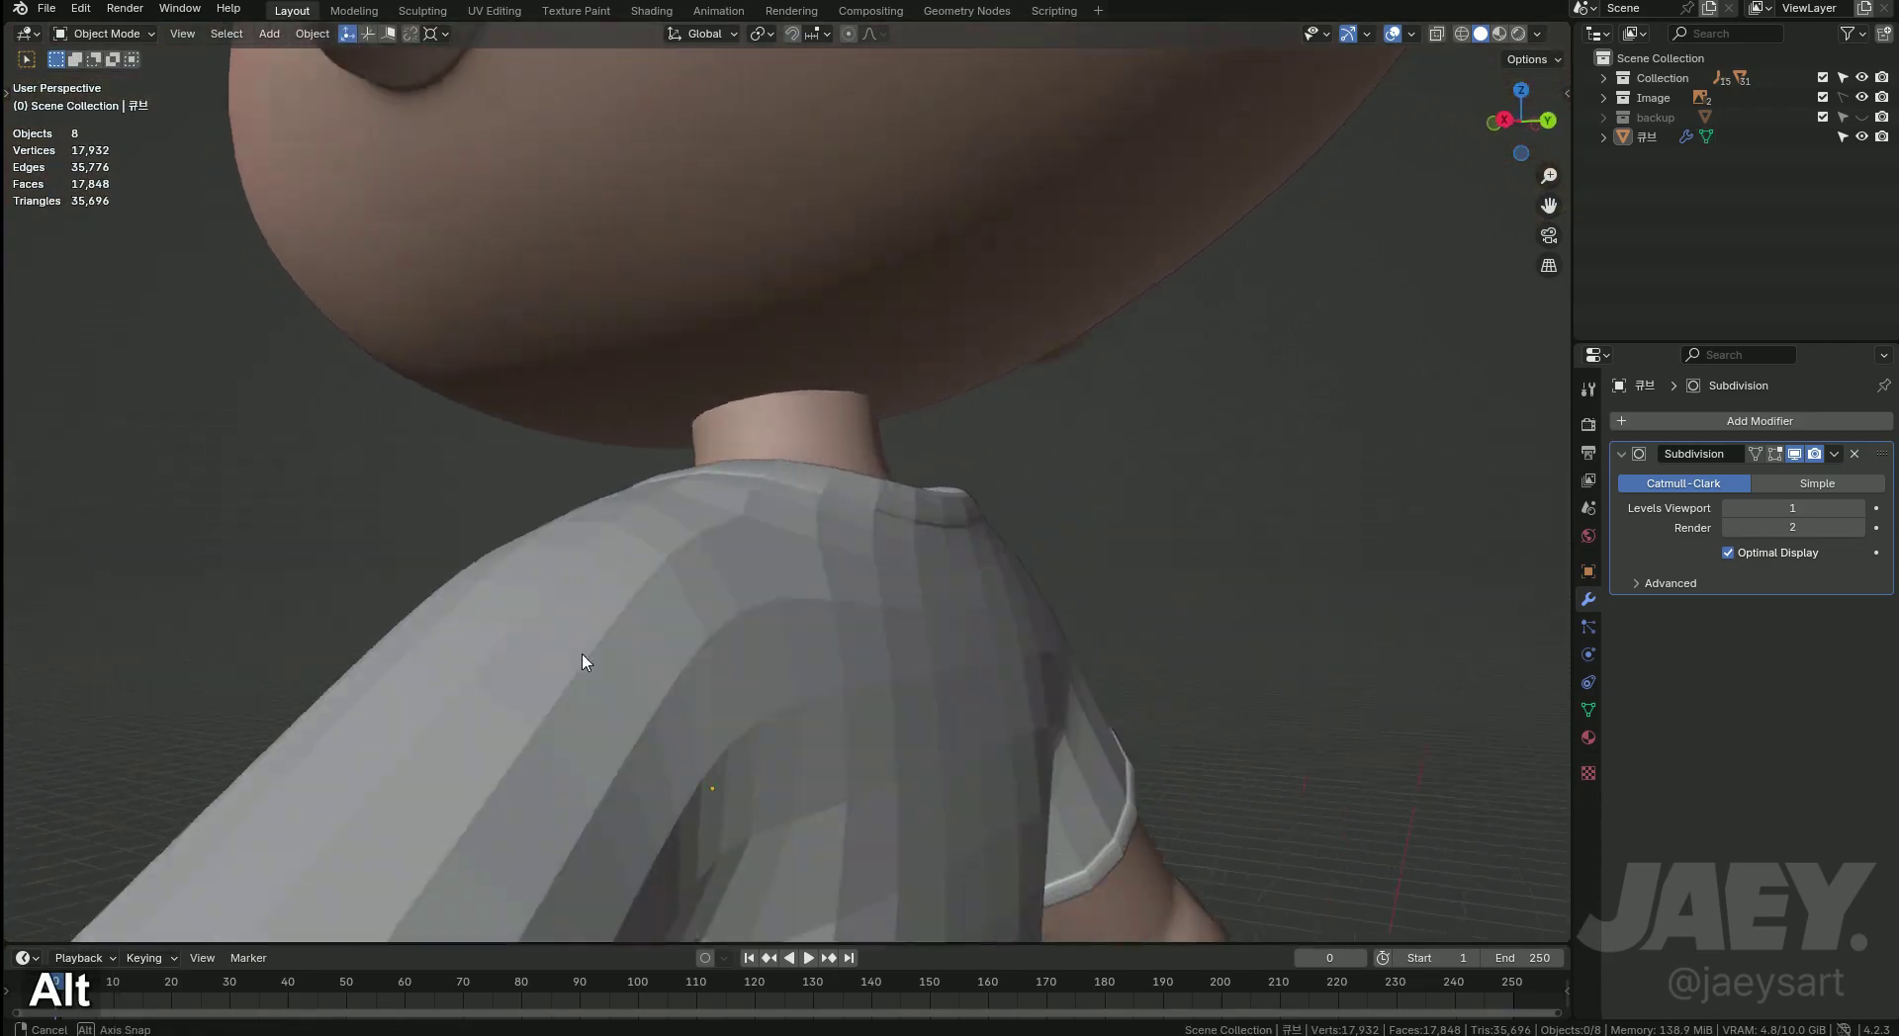
Edge-slide (G G) the chest vertices just below the collar and preview the reshaped neckline.
key(Tab)
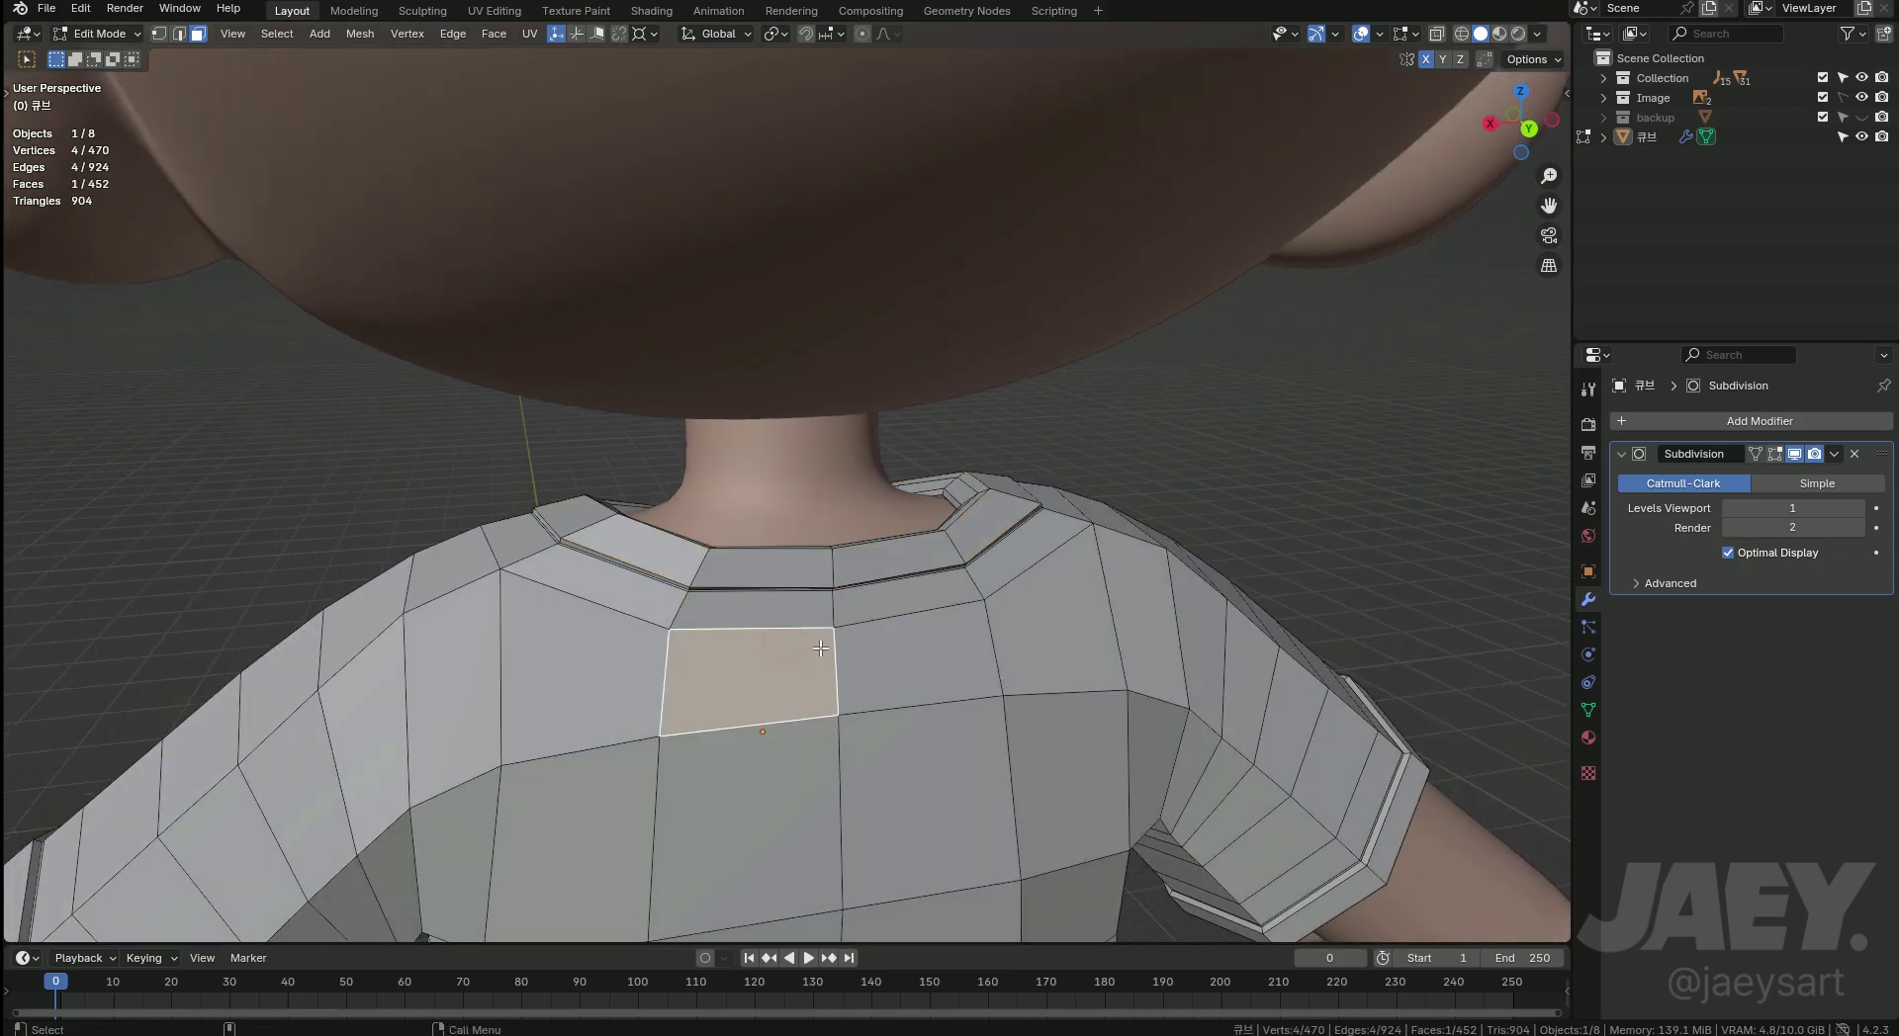
key(1)
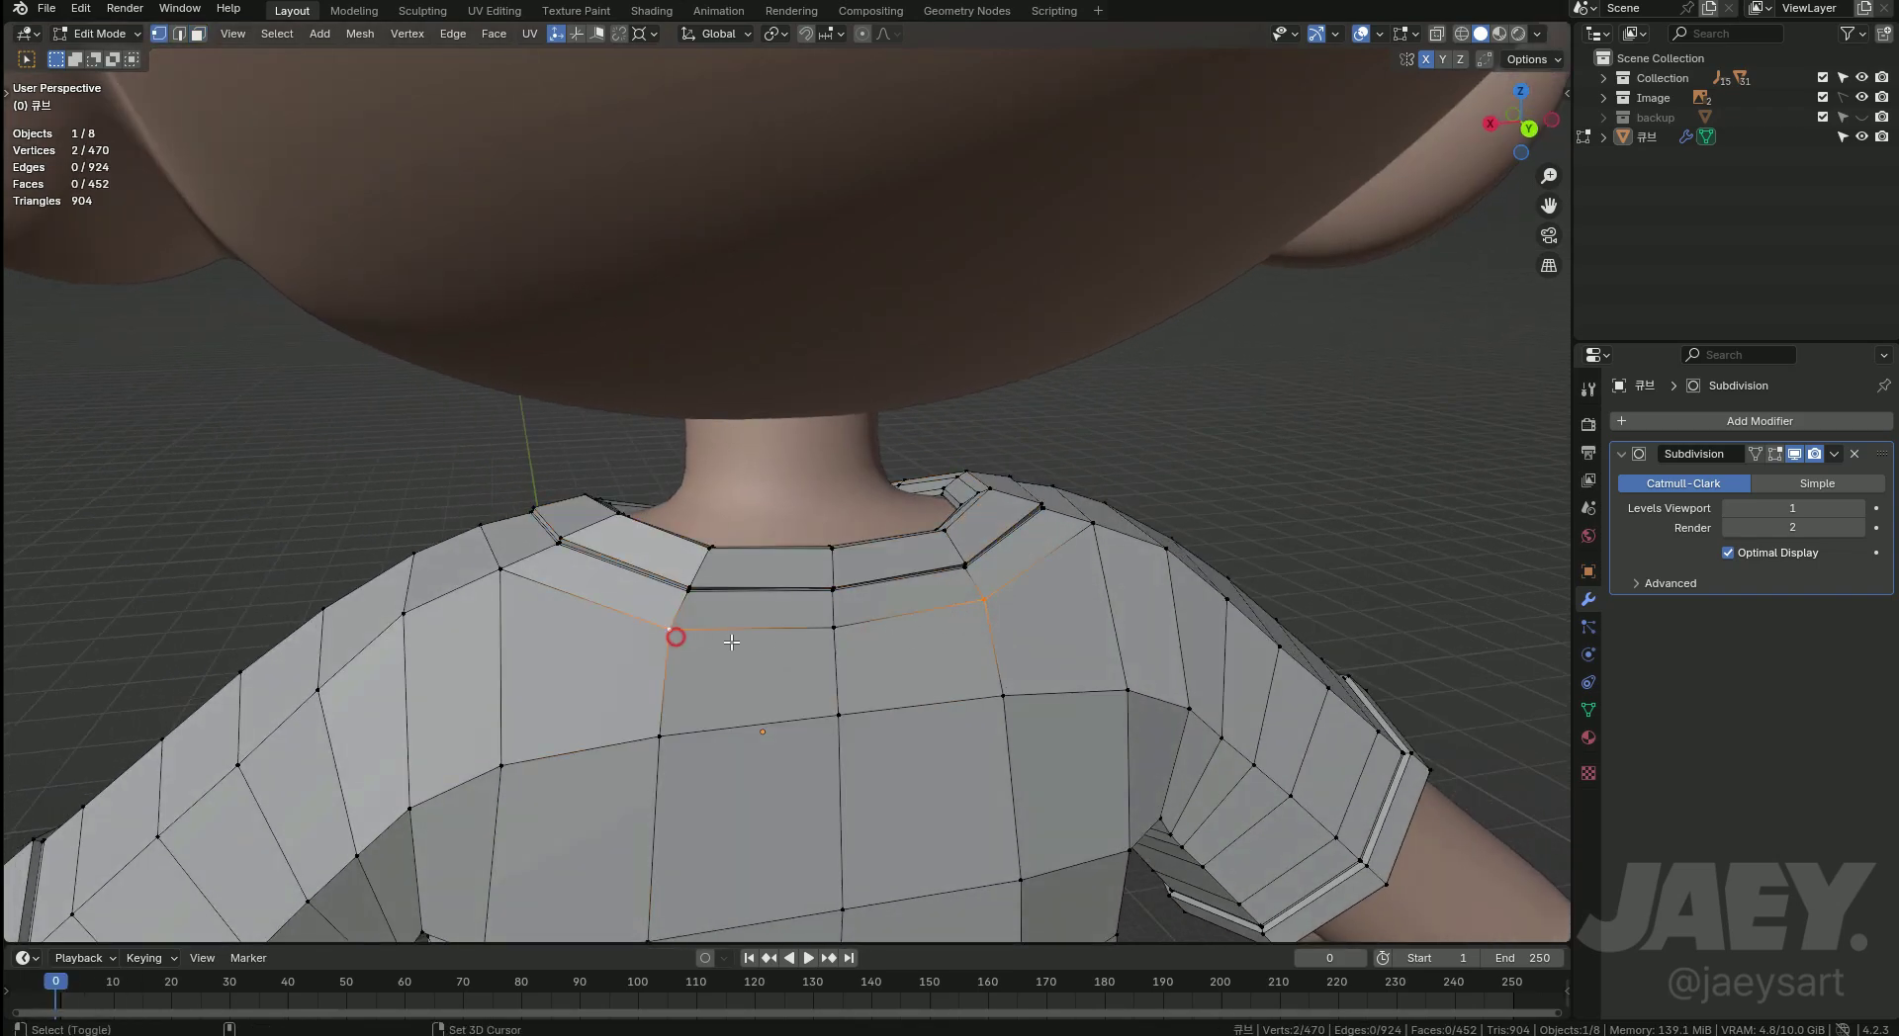
key(g)
text(gg)
key(Tab)
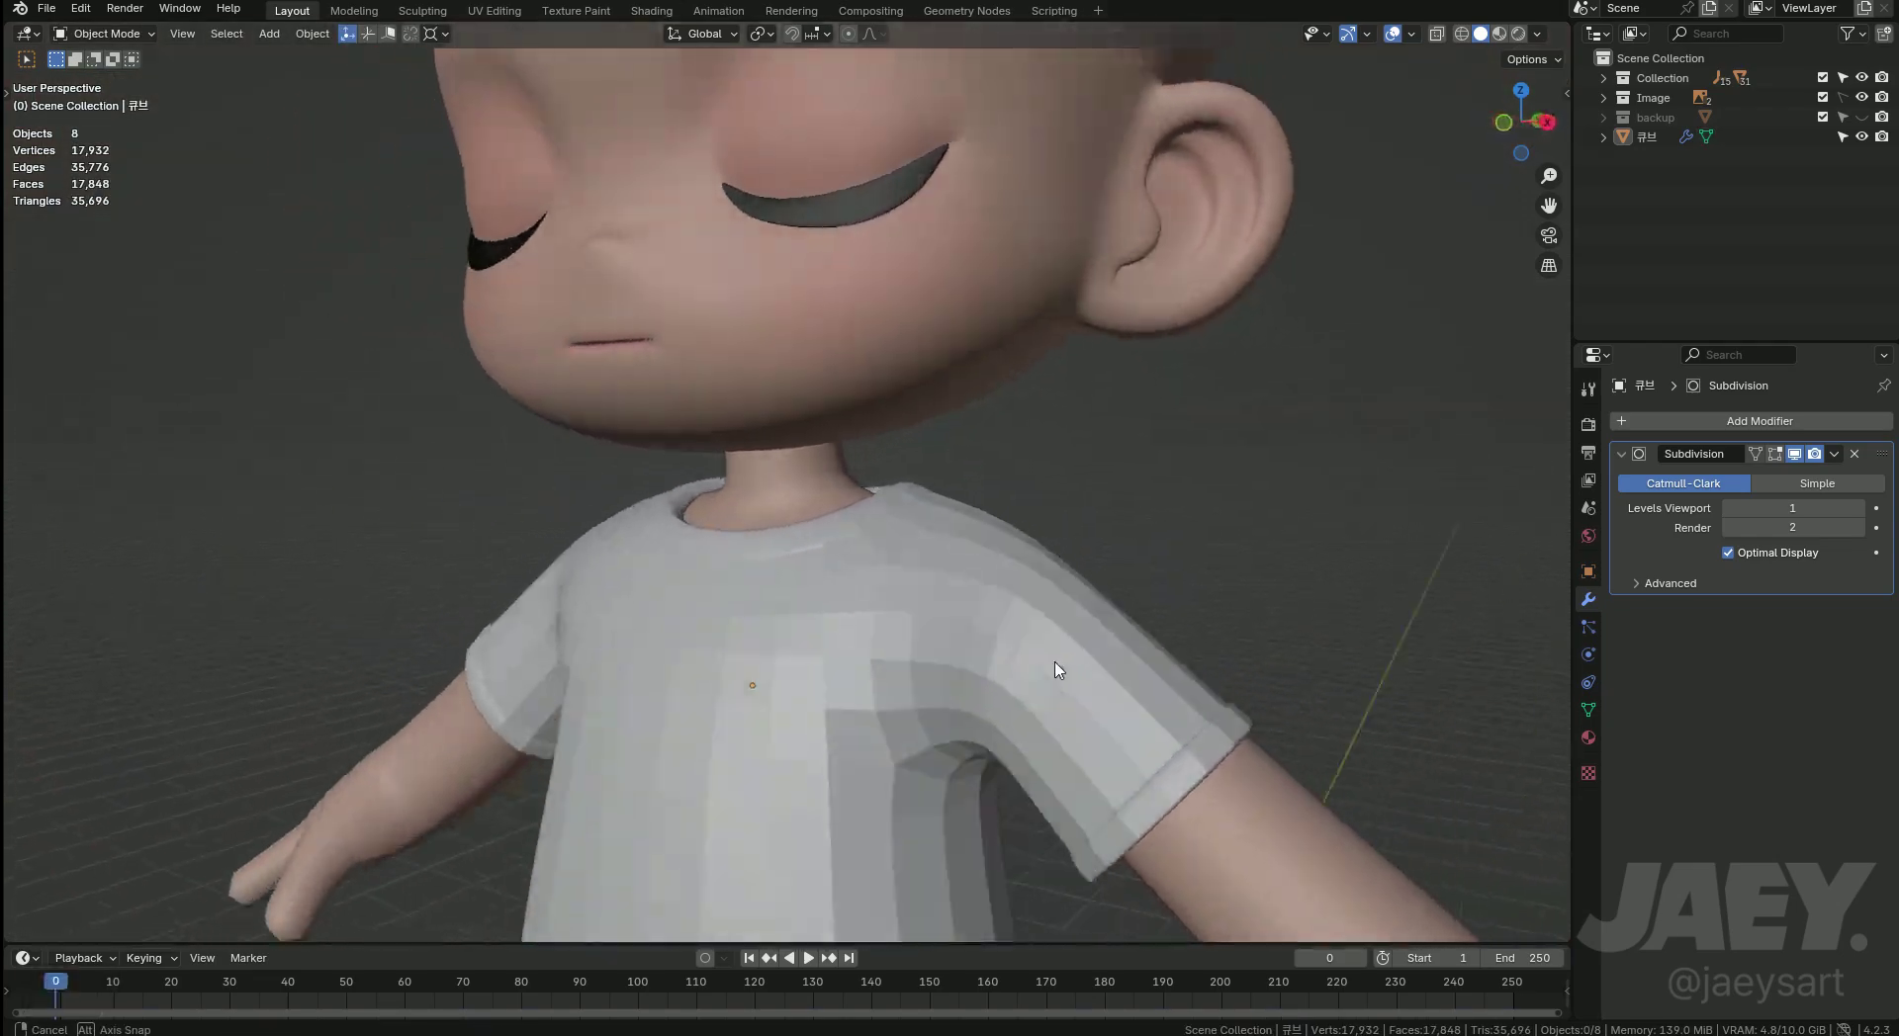
View the shirt from the front and turn on X-ray in edge mode to see the body through it.
middle_click(907, 547)
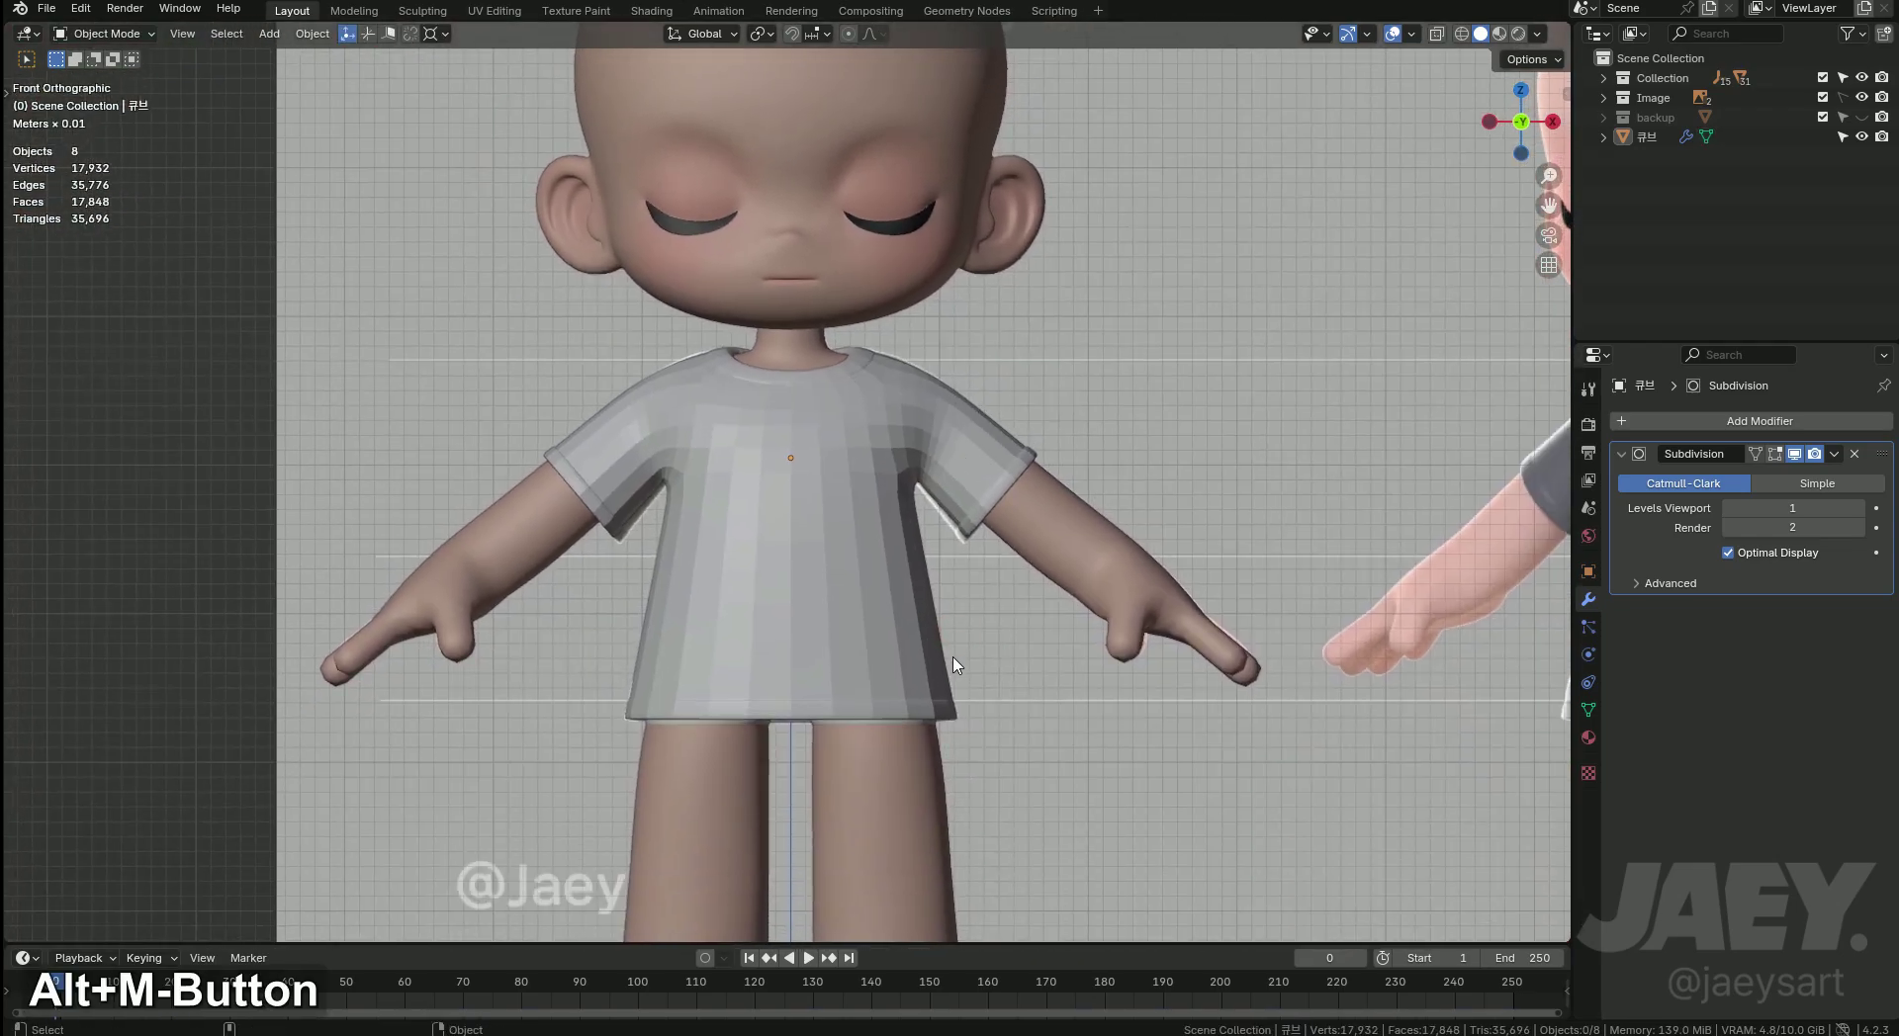
key(Tab)
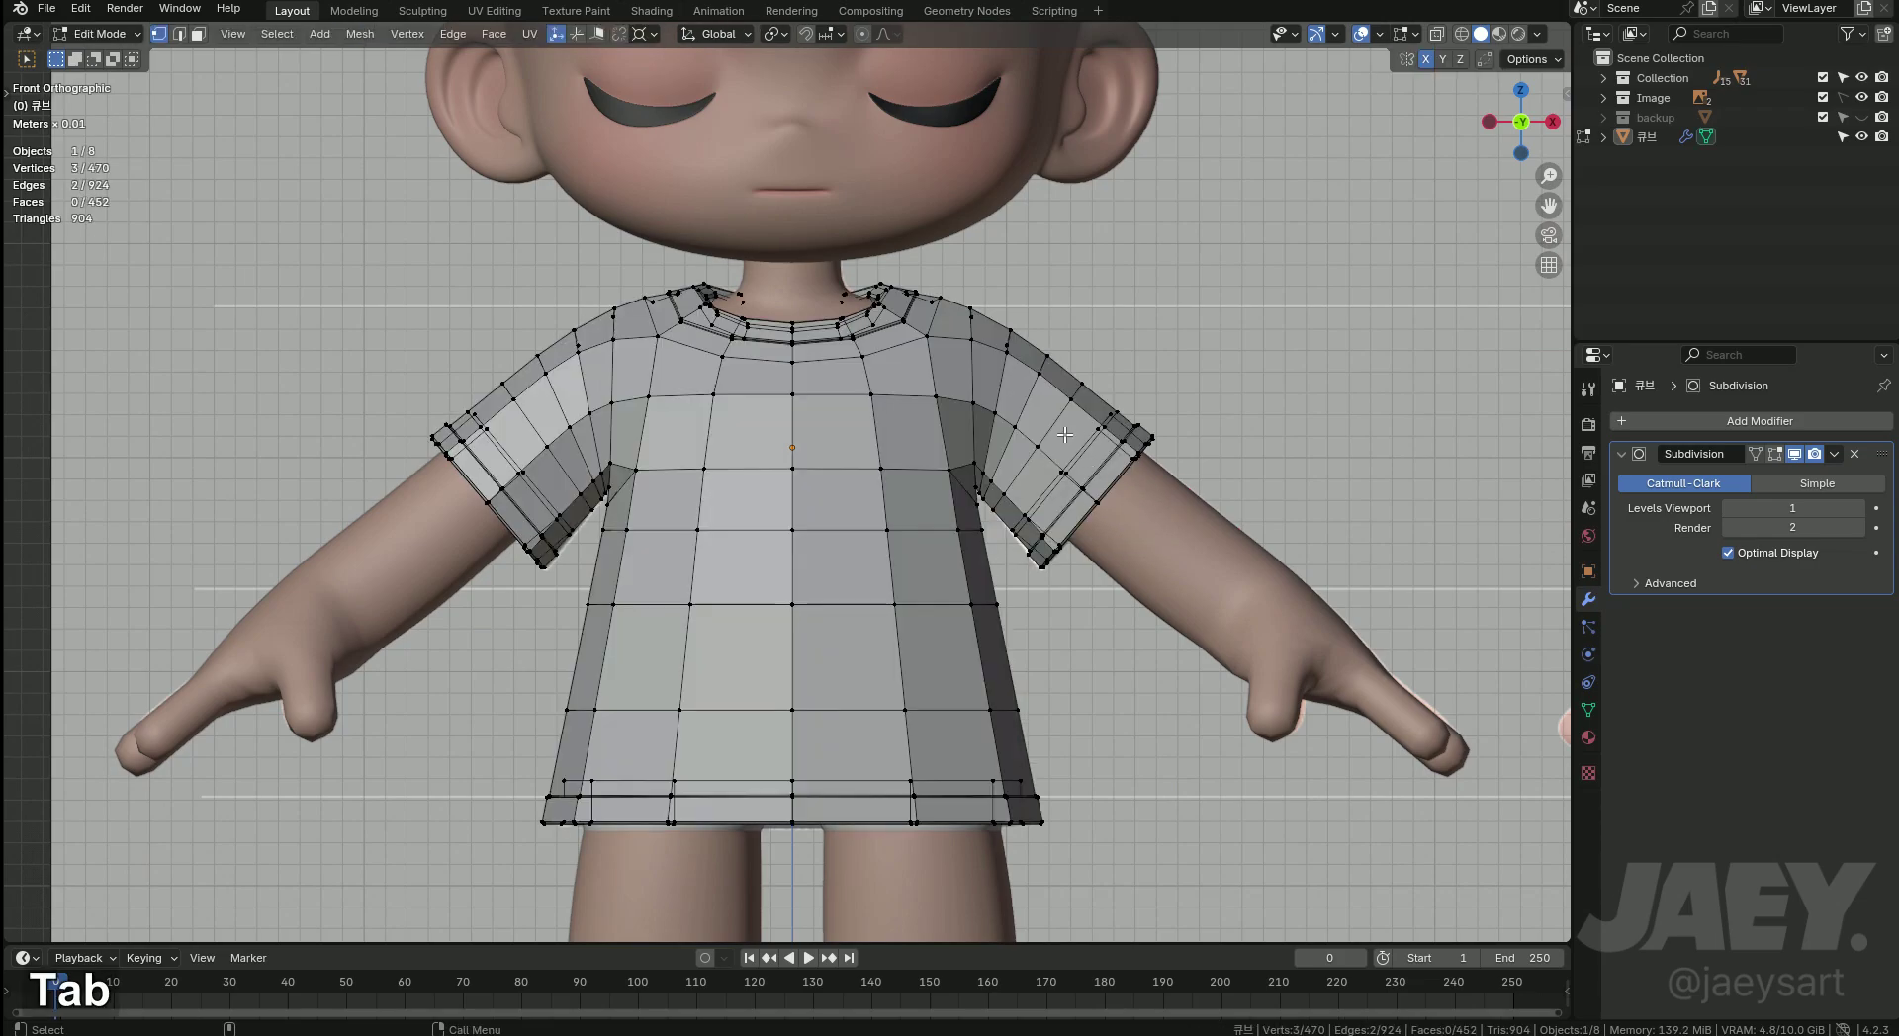
key(2)
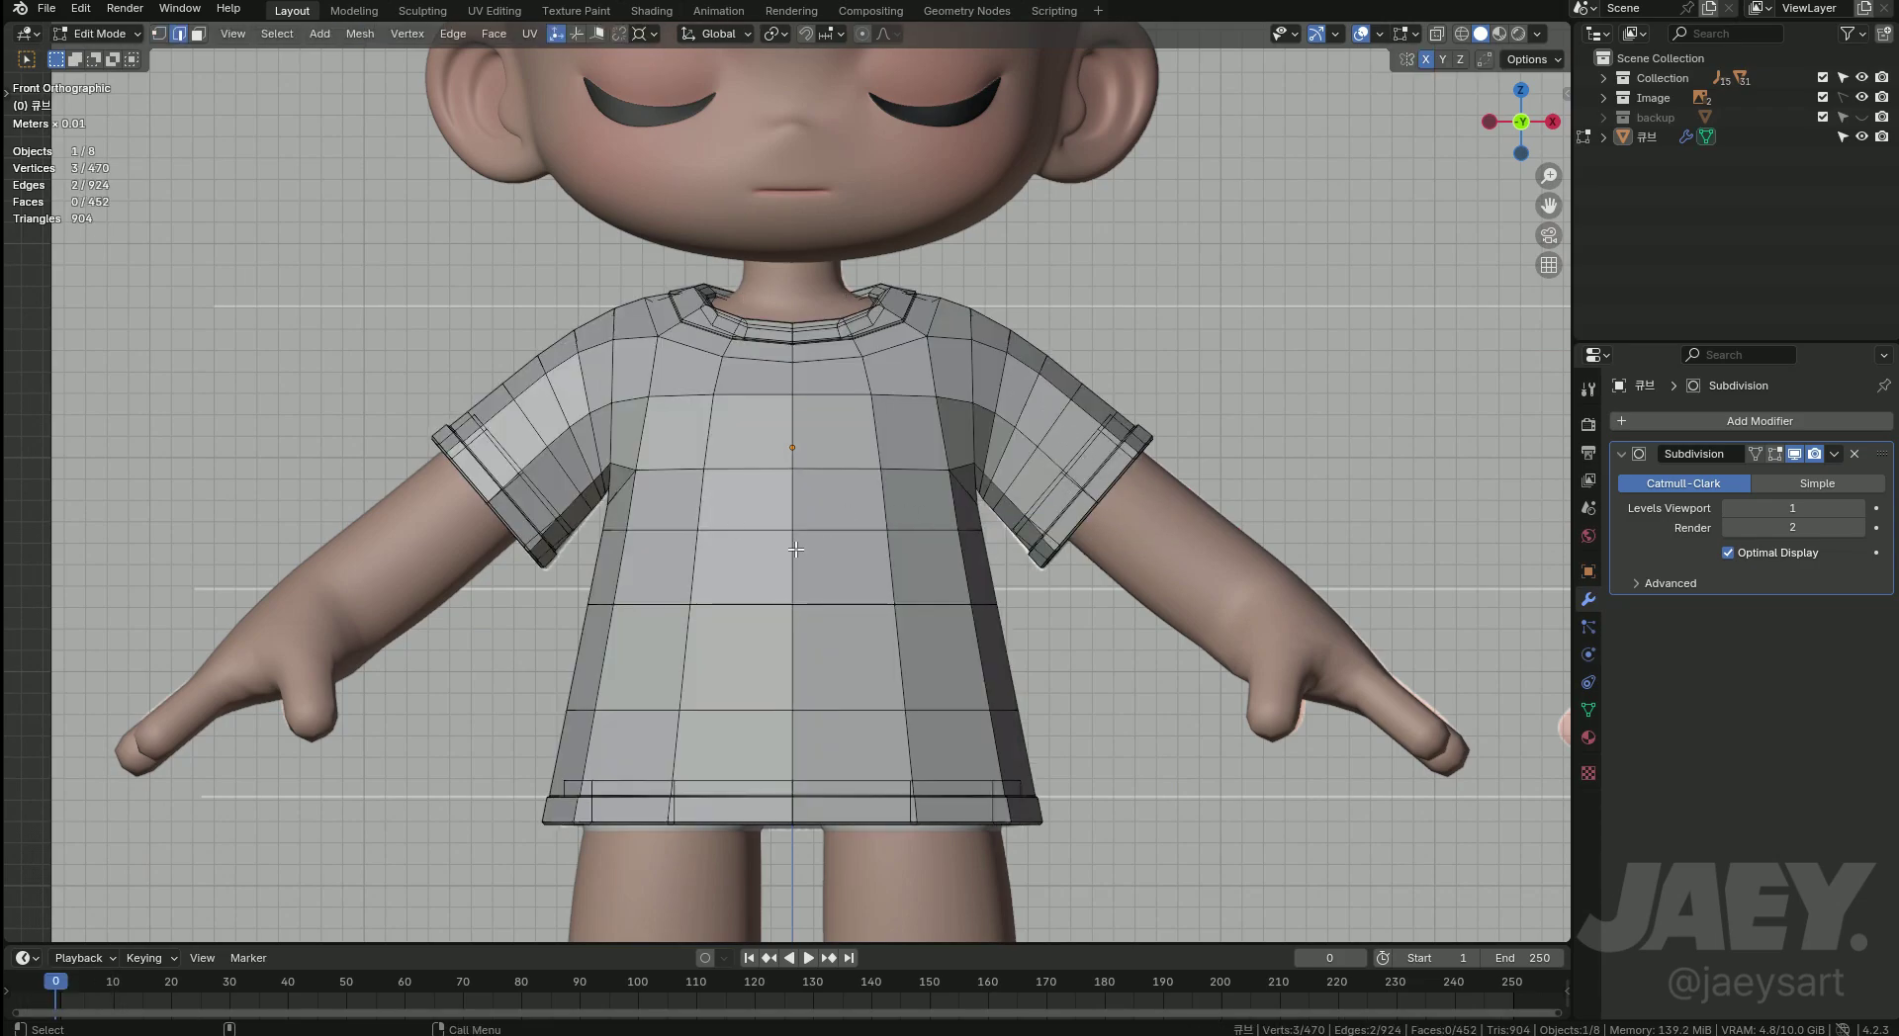
key(alt+z)
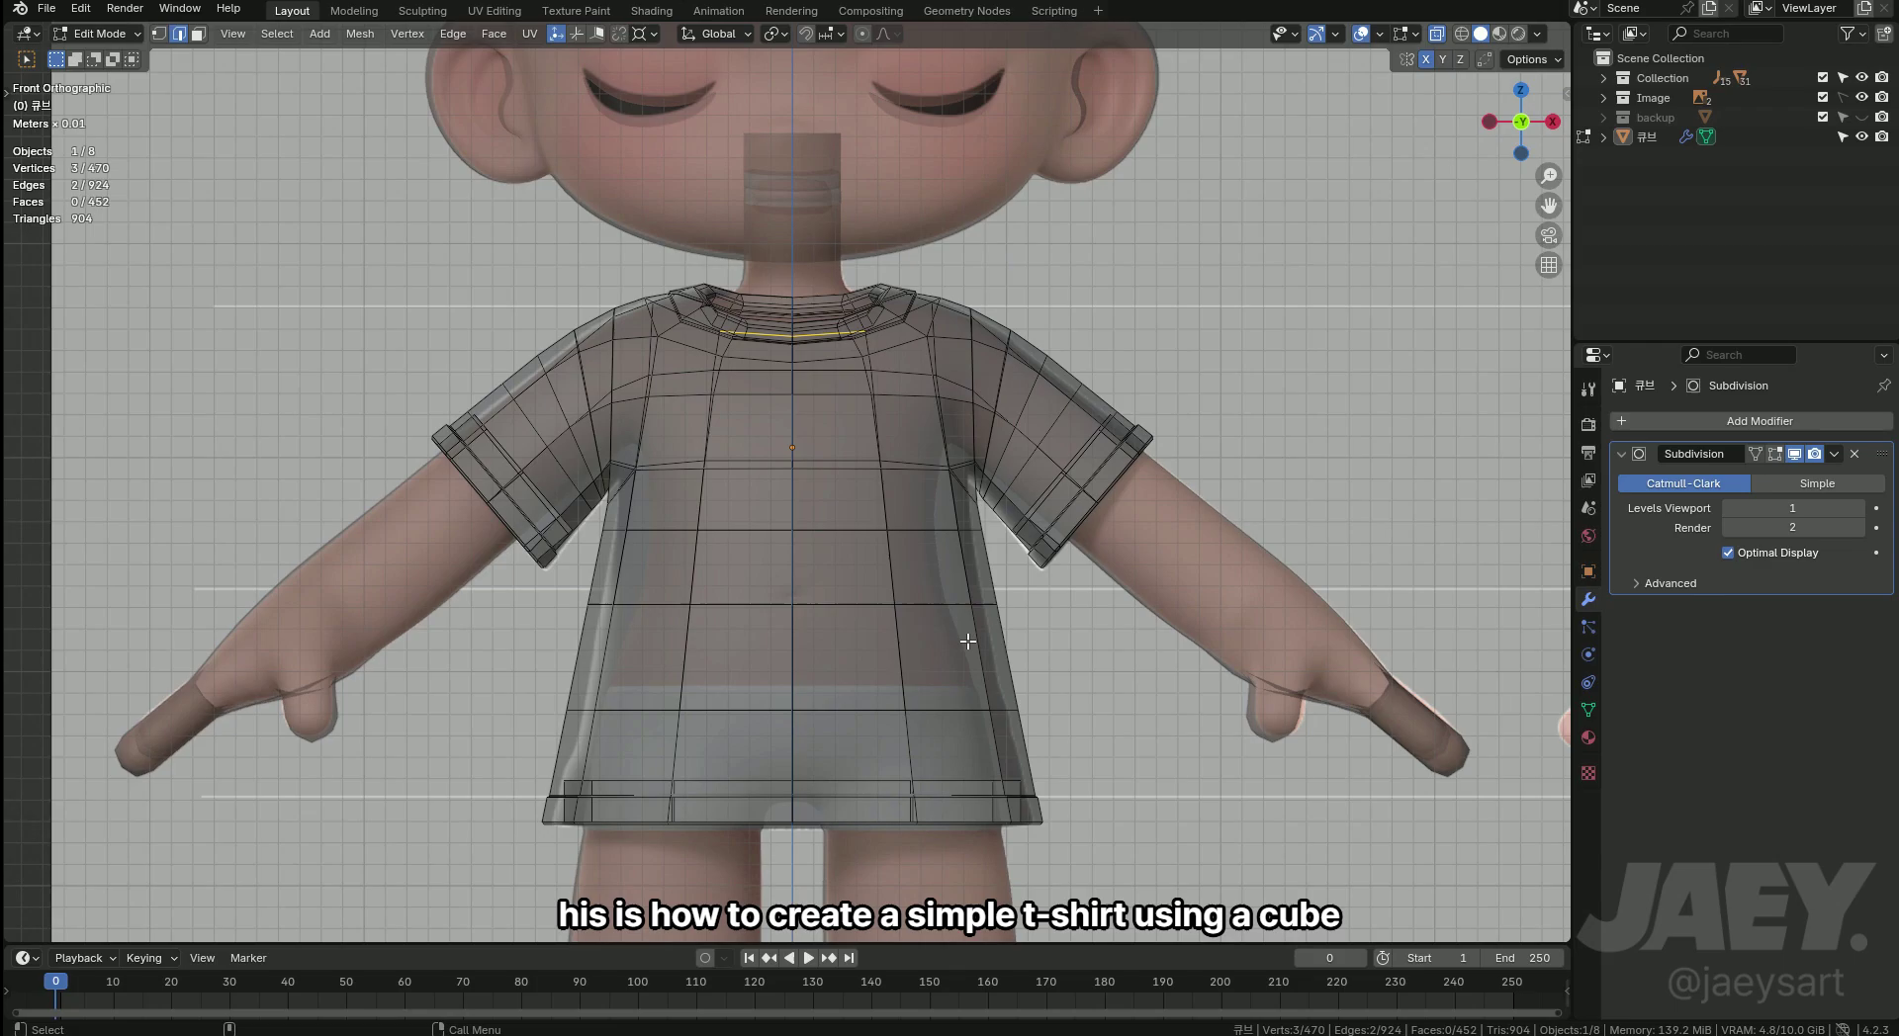
Leave Edit Mode, snap to Front view and Shade Smooth the shirt beside the reference character.
key(Tab)
key(alt+z)
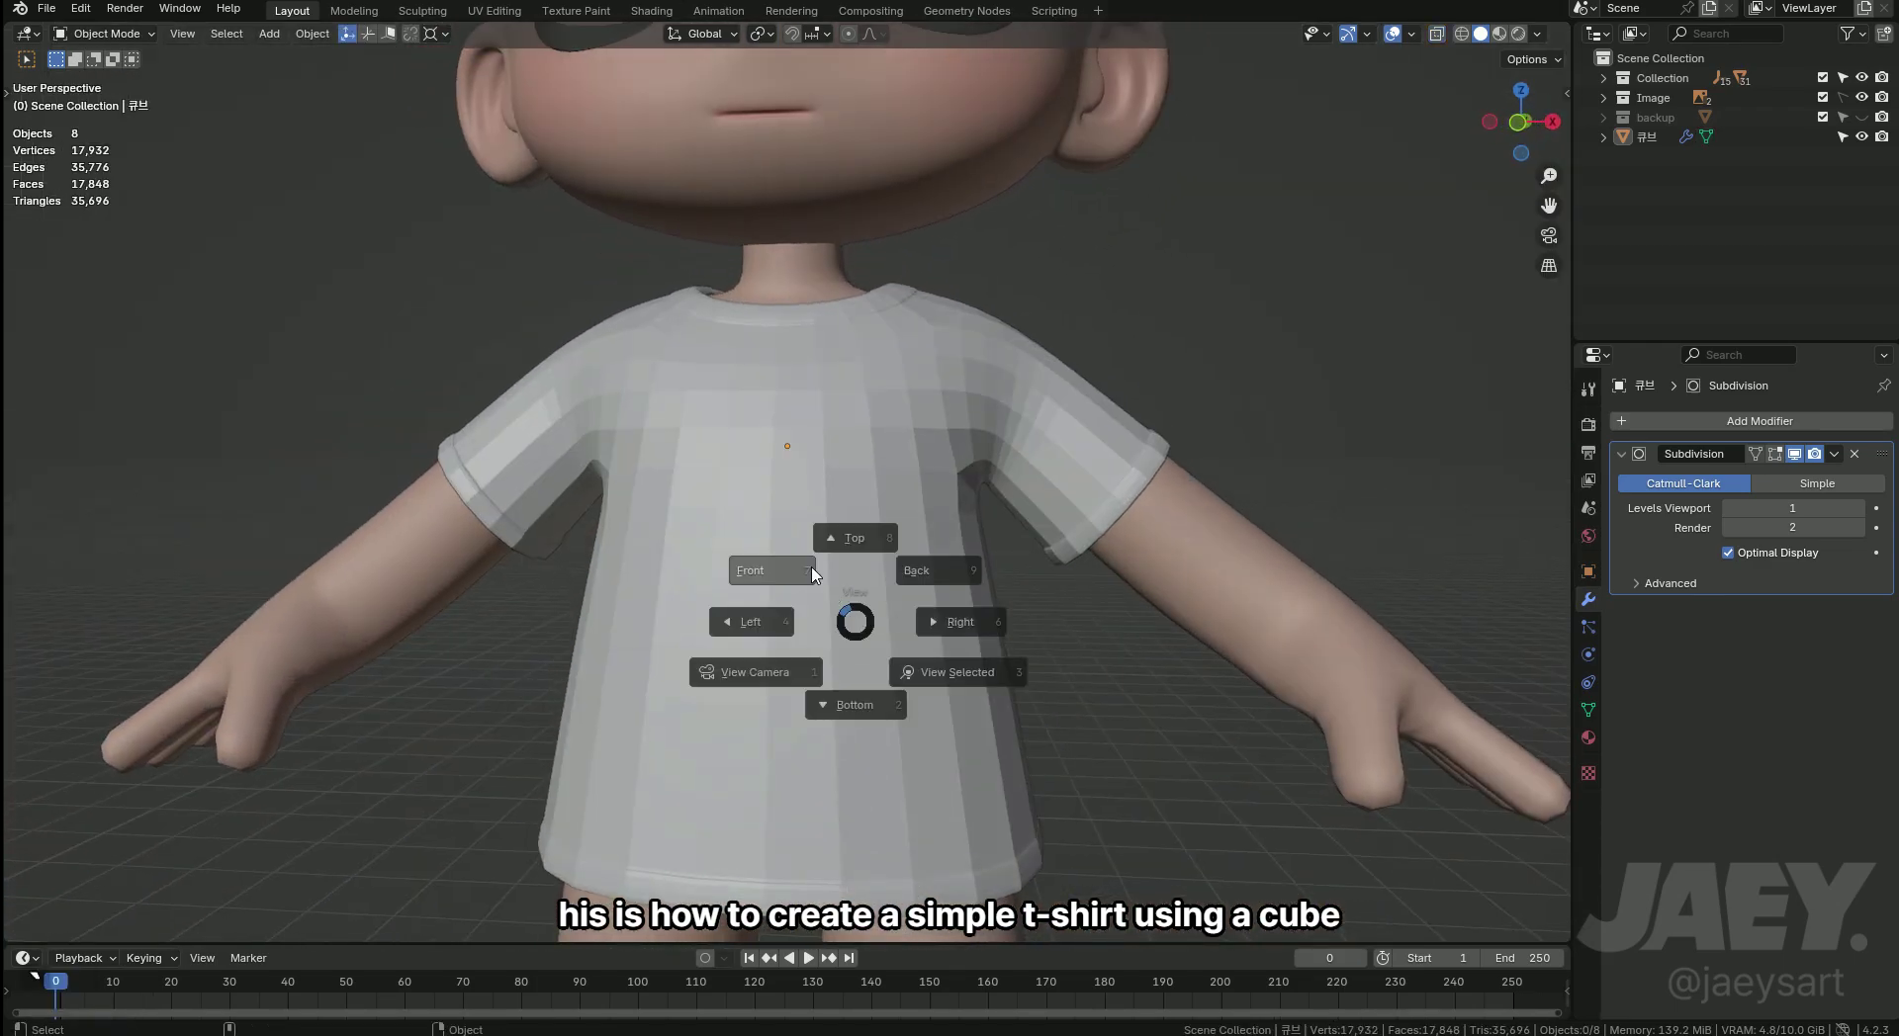
middle_click(926, 671)
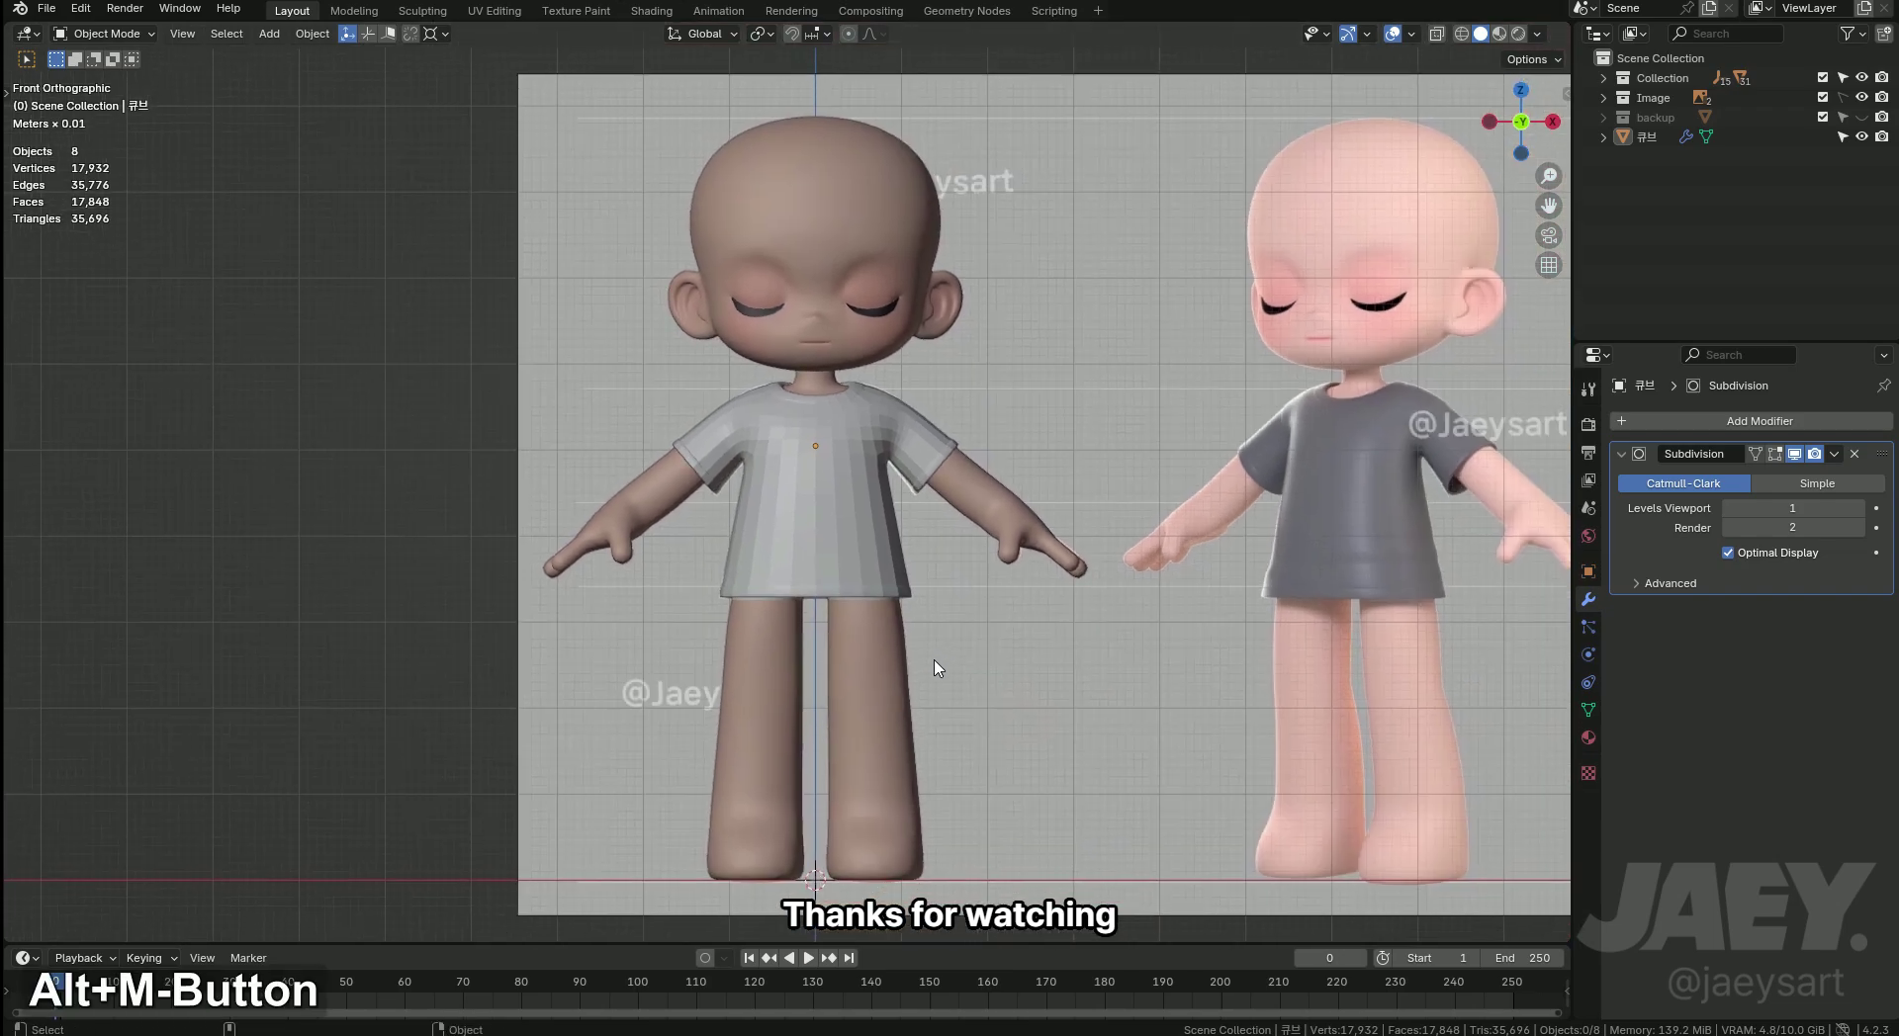
middle_click(934, 666)
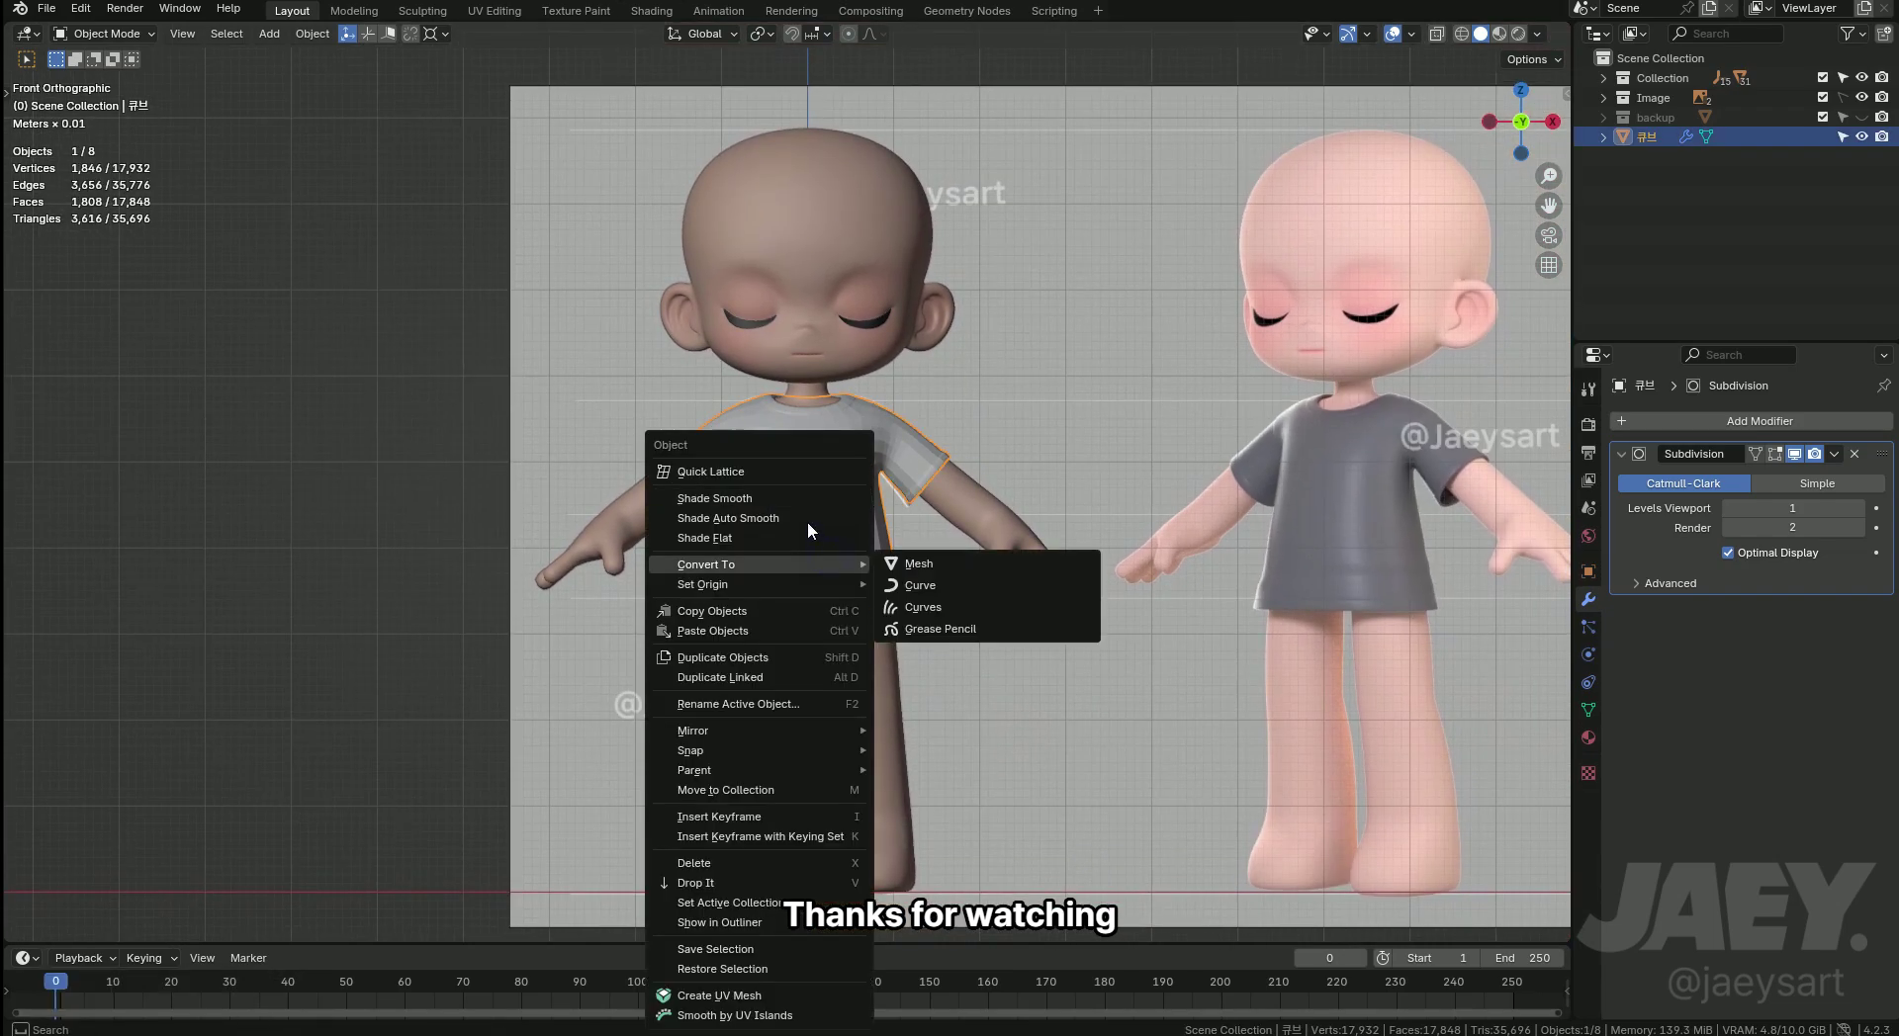